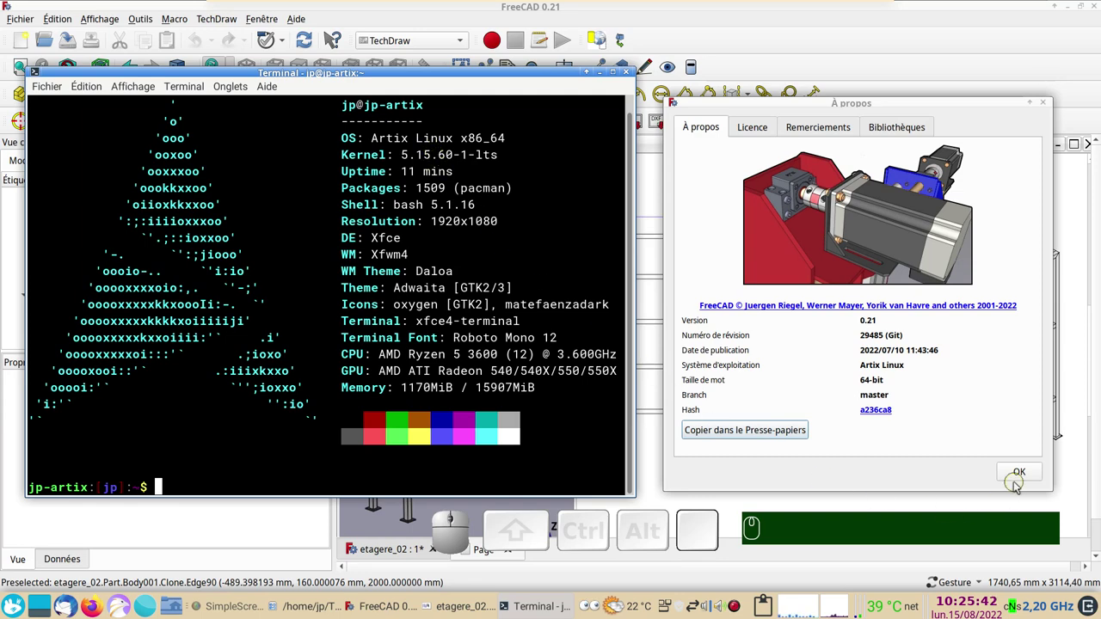
Bring up the exported etagere_02.pdf shelf drawing in the Atril viewer.
click(1024, 474)
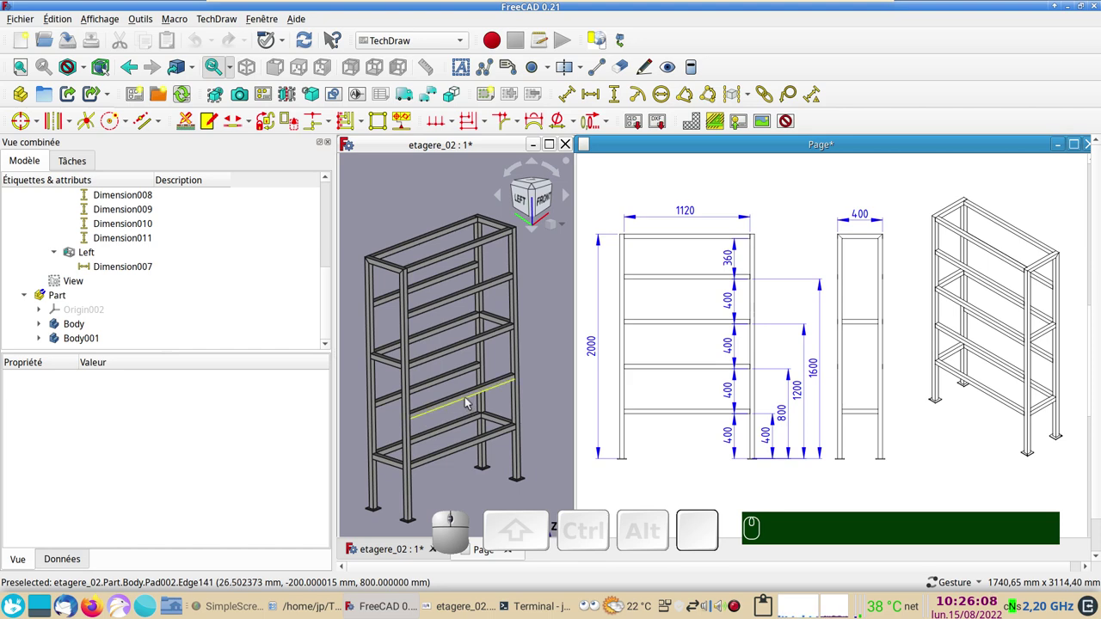
Leave the Atril PDF and return to the shelf model in FreeCAD.
click(465, 607)
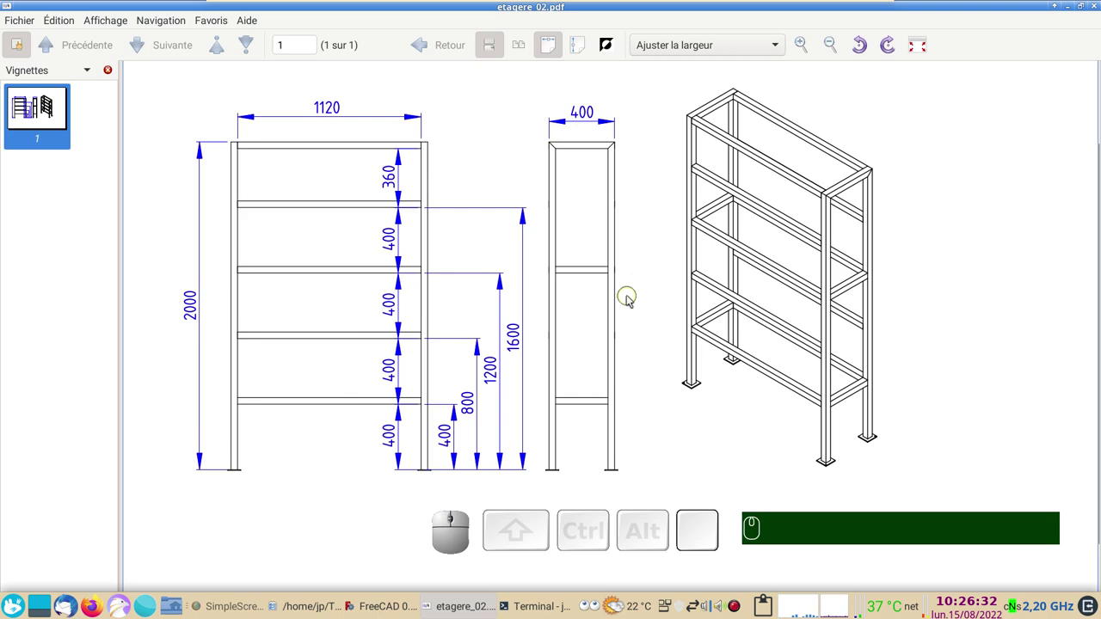
Back in FreeCAD, switch the workbench to Part Design.
click(462, 609)
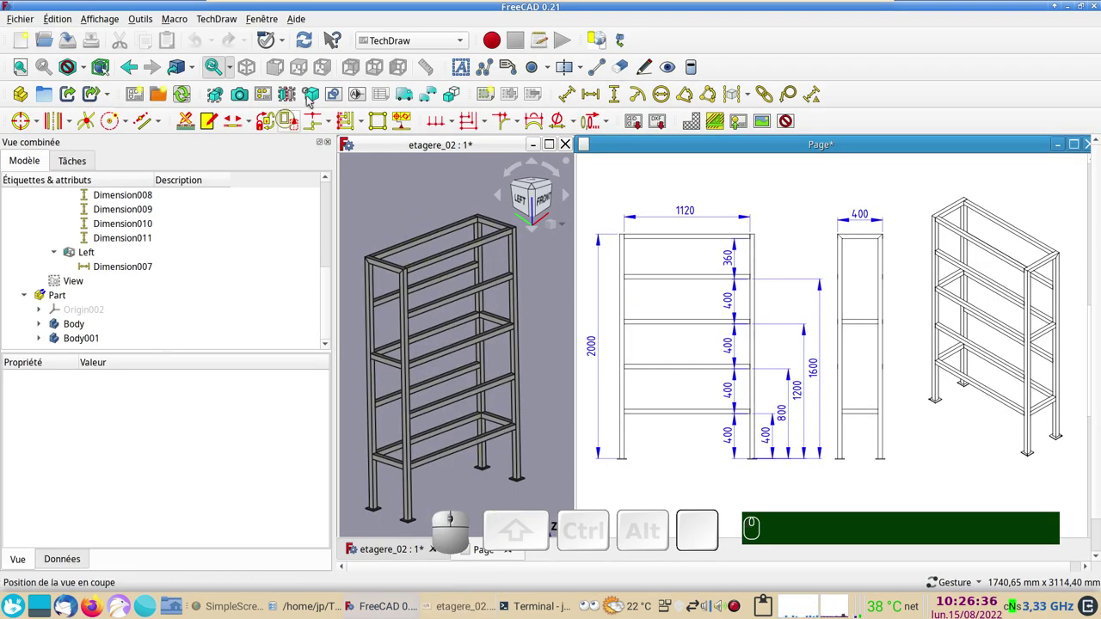
click(466, 48)
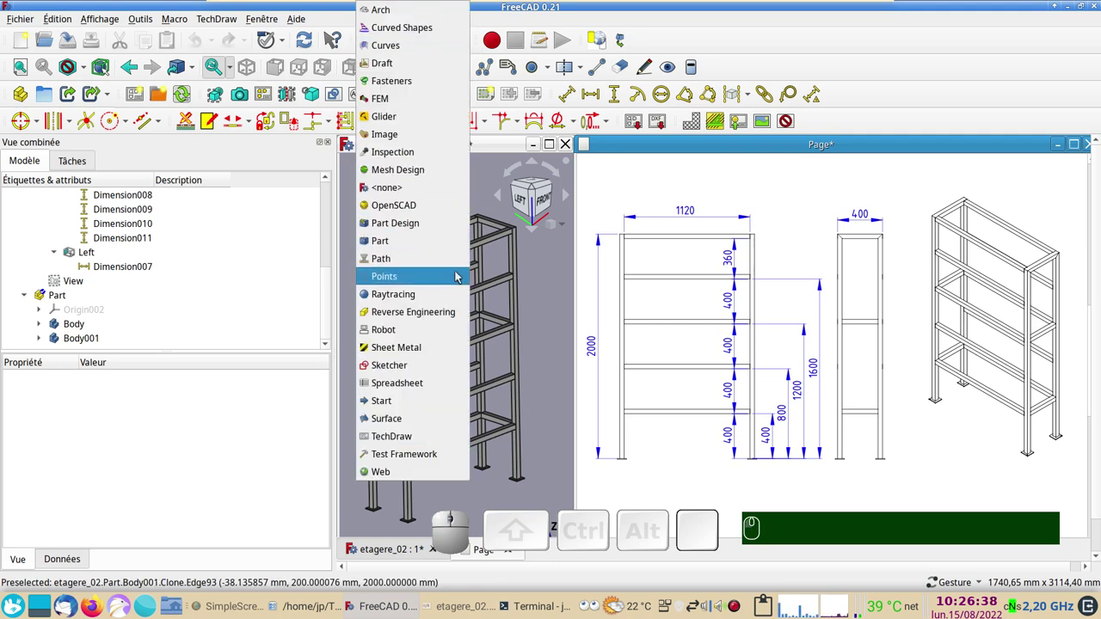
click(413, 223)
Toggle Body001's visibility off and on twice, leaving the full shelf shown.
click(19, 136)
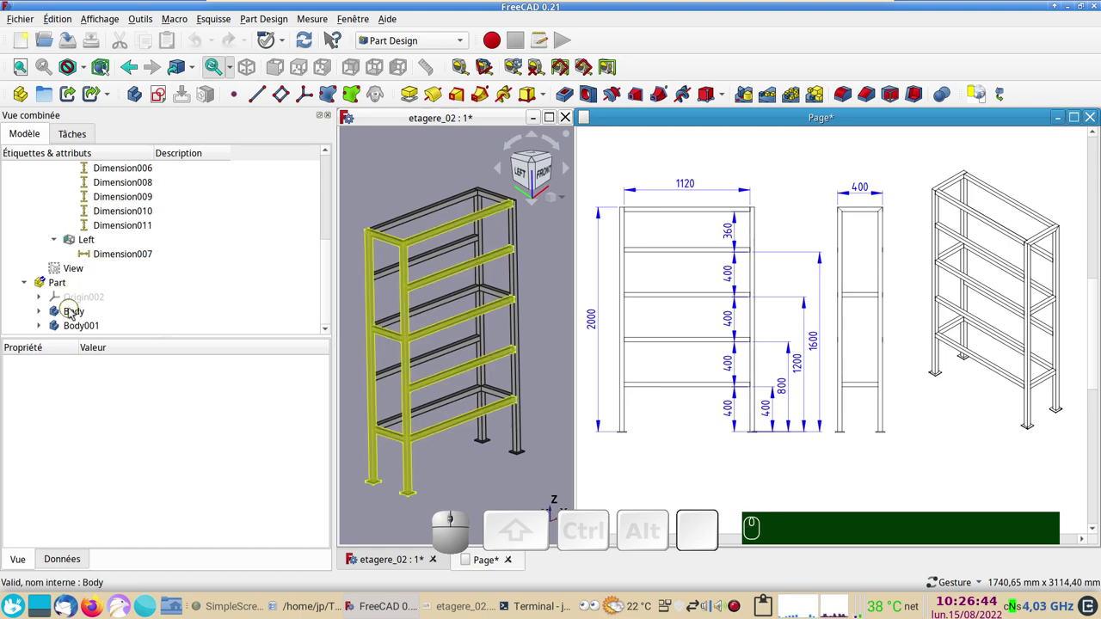
click(74, 323)
key(space)
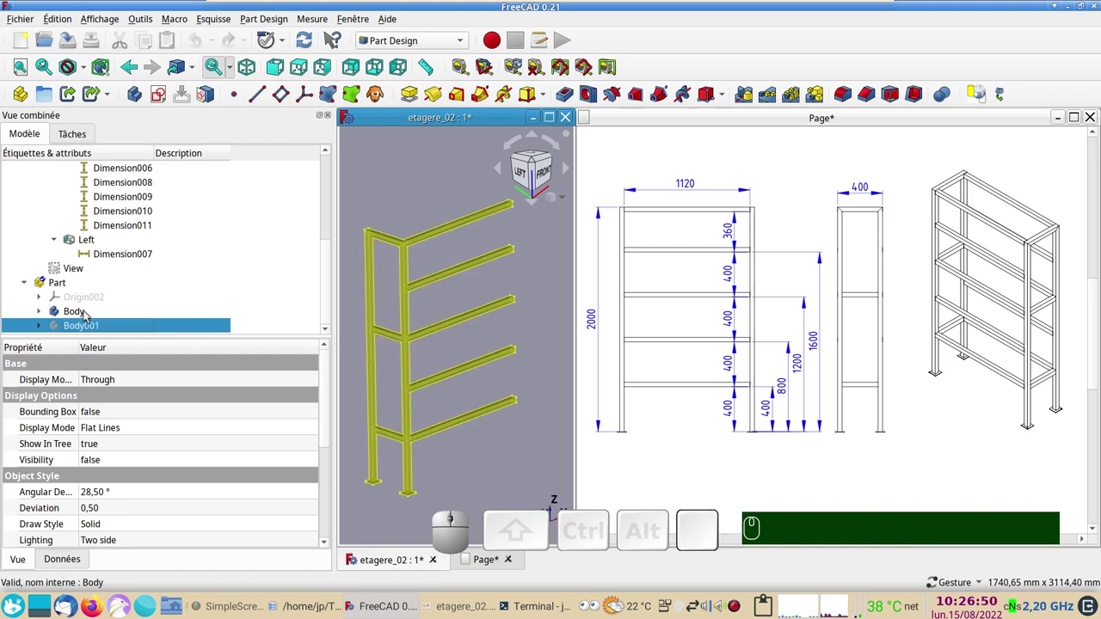
key(space)
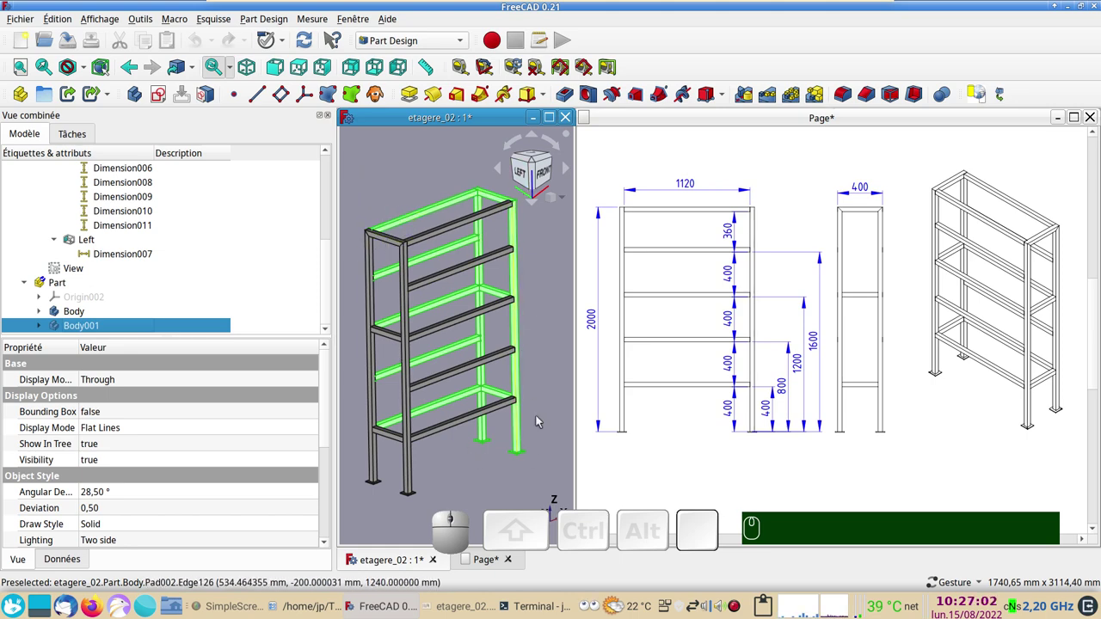
key(space)
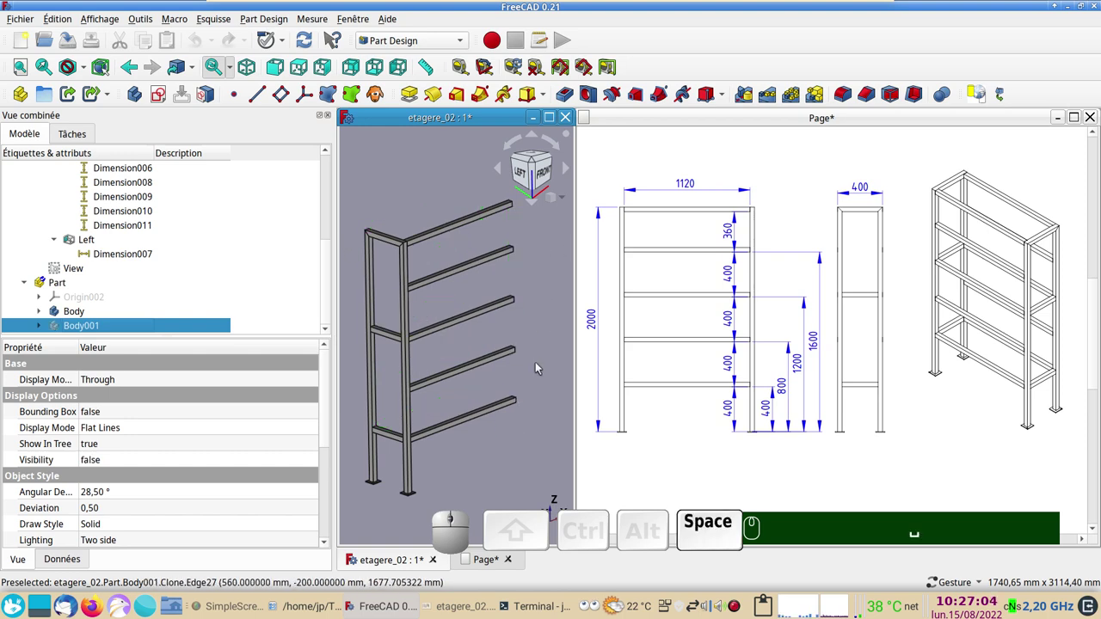
key(space)
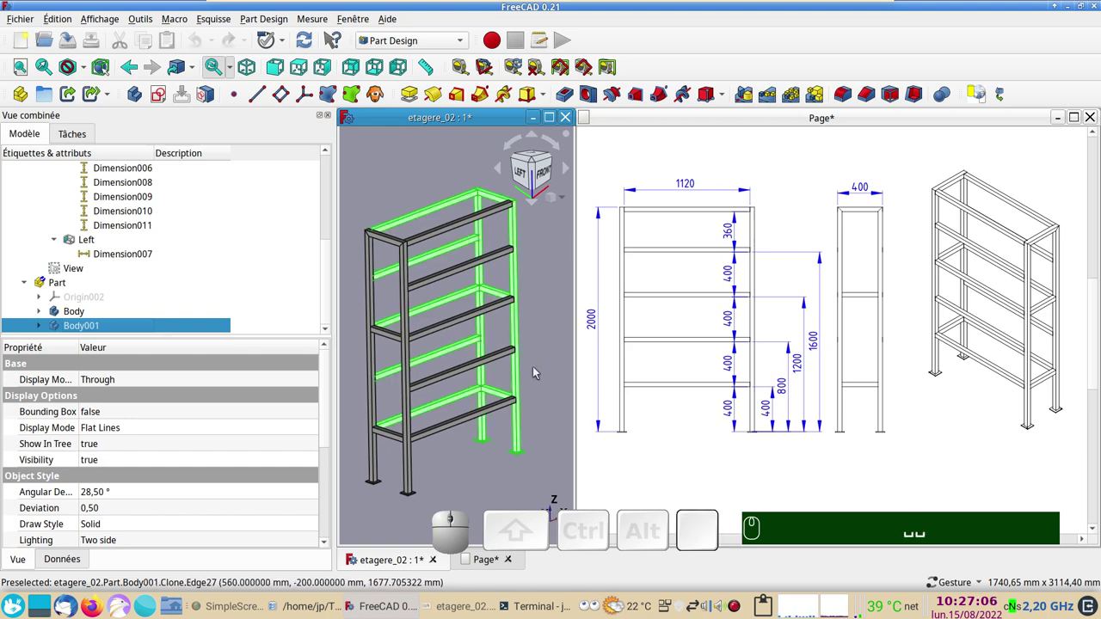
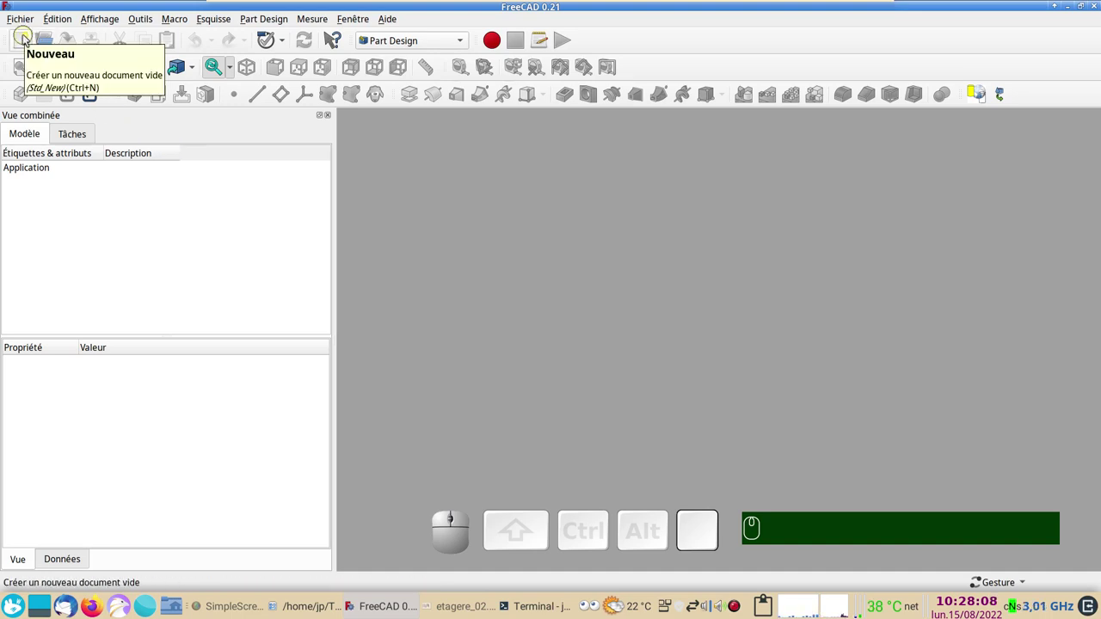
Create a new document with a body and start a sketch in it.
click(32, 21)
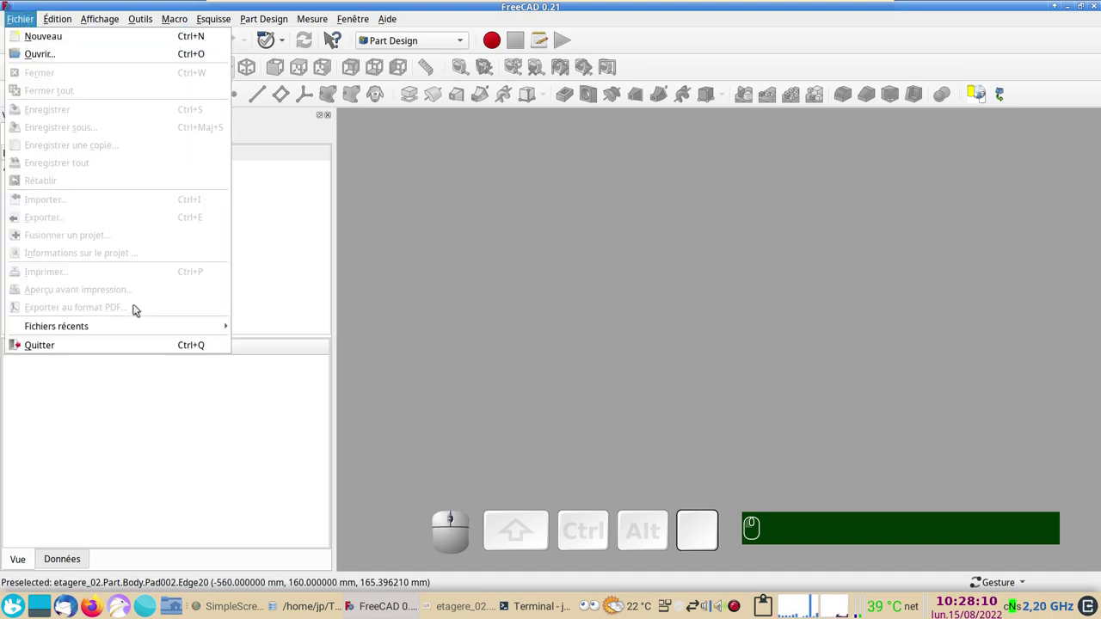
click(61, 40)
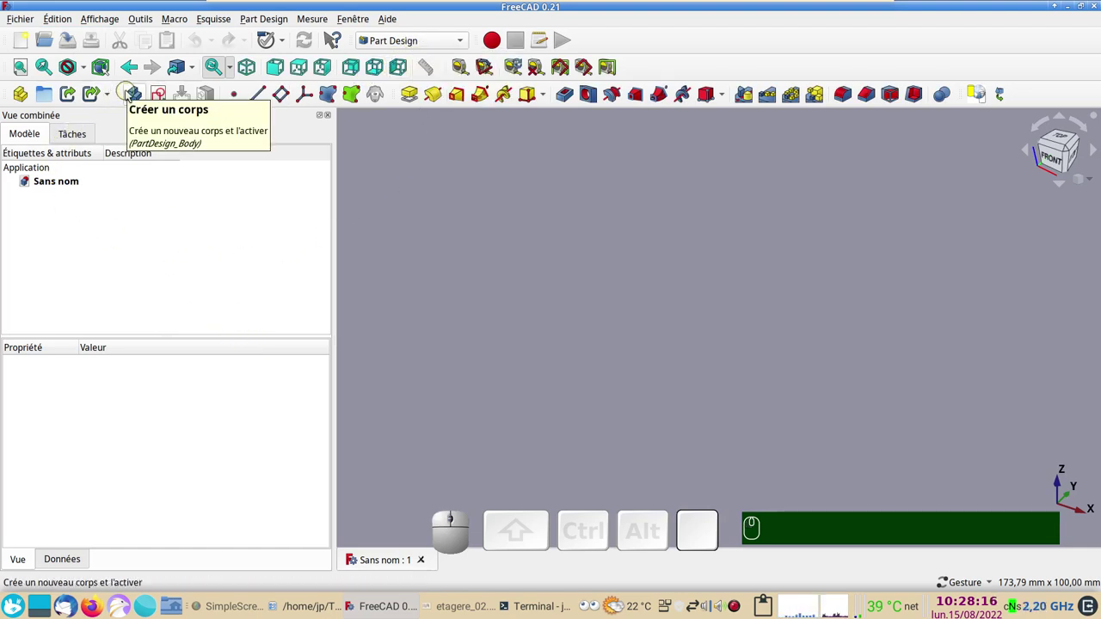
click(135, 100)
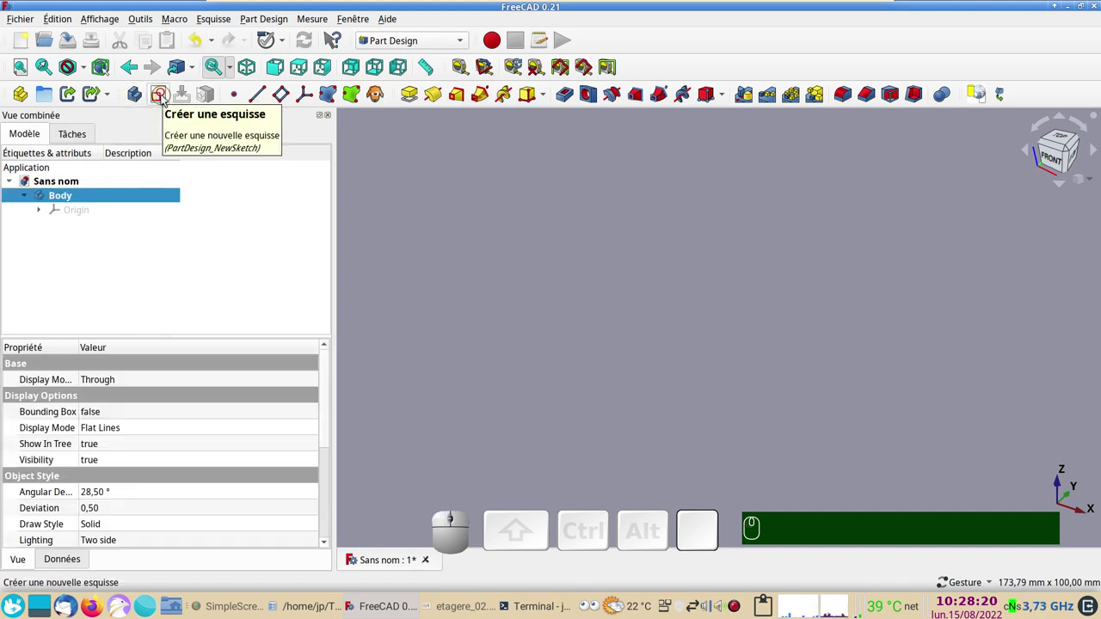
click(166, 99)
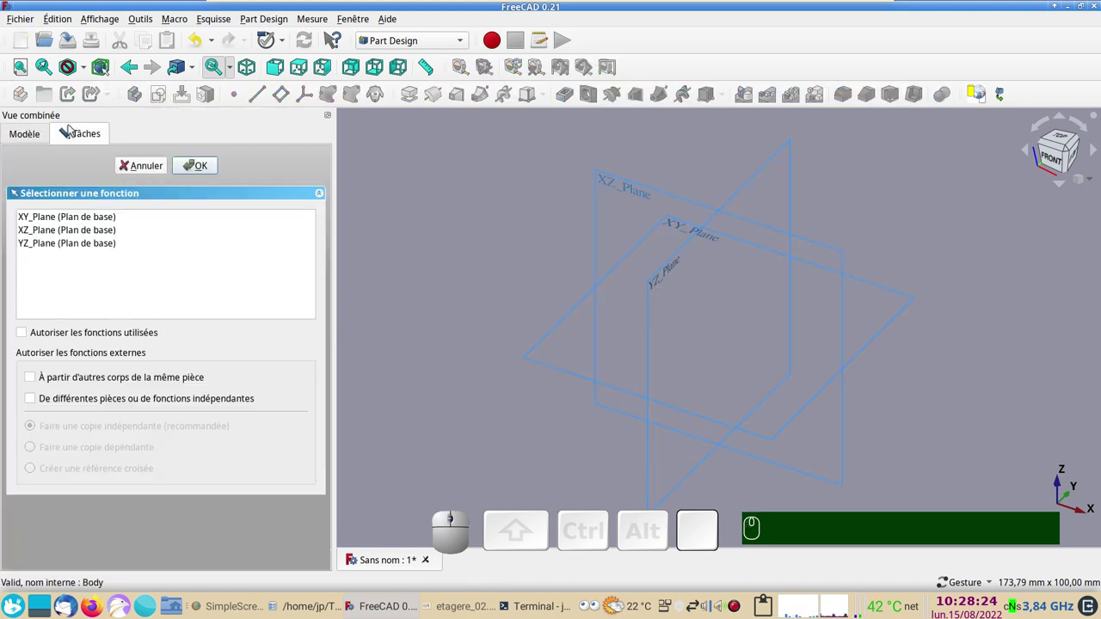
Inspect the origin planes from top and isometric views, then choose XY_Plane for the sketch.
click(17, 135)
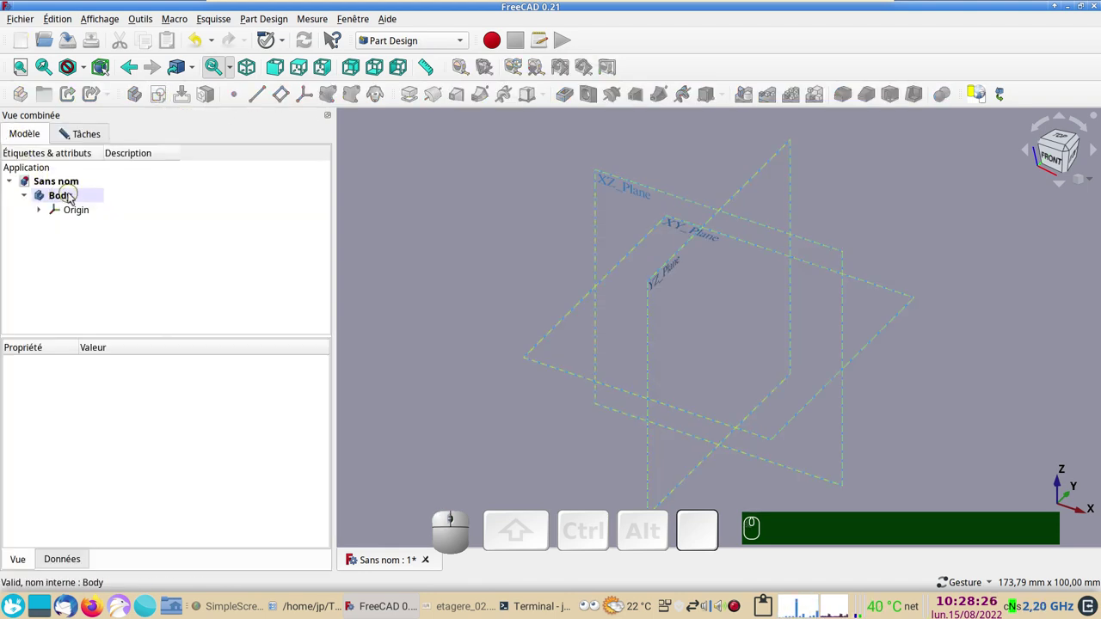
click(93, 141)
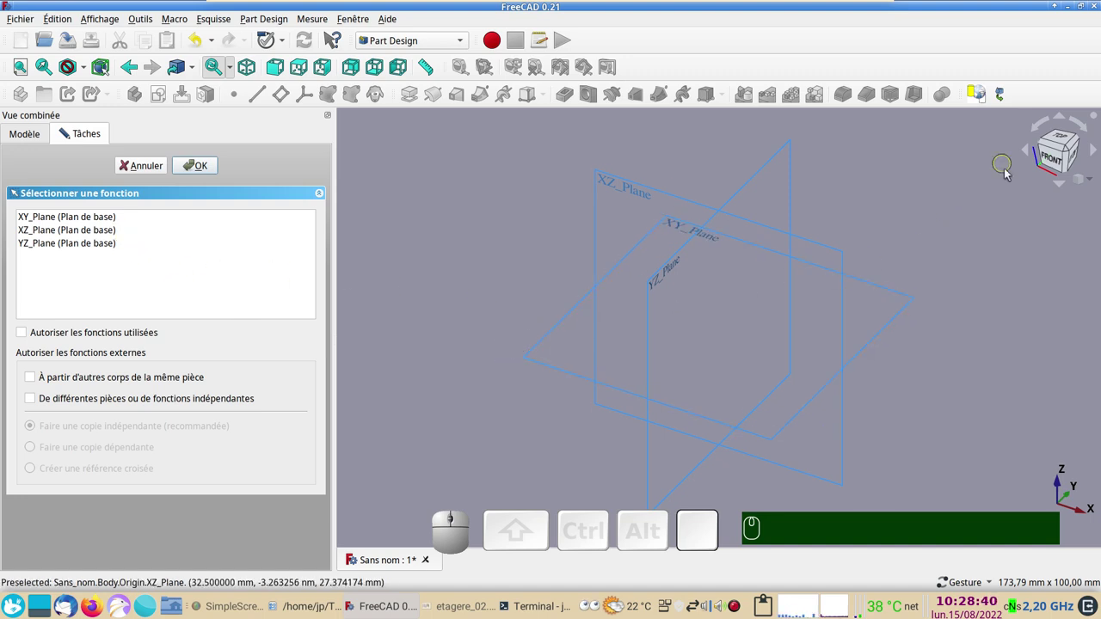
drag(983, 210, 1056, 151)
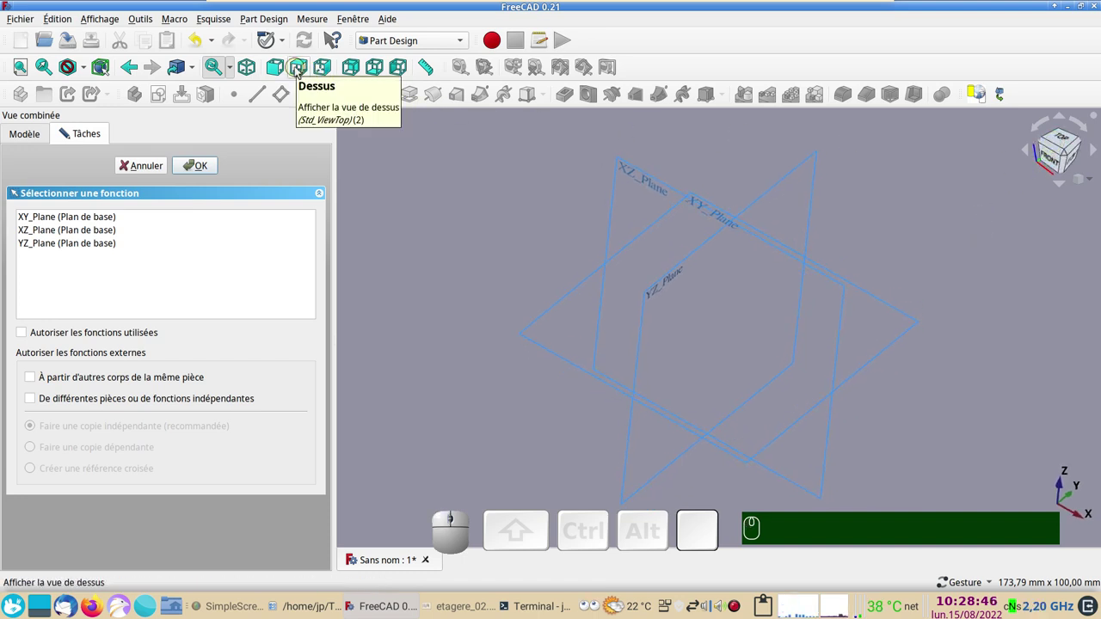
click(298, 71)
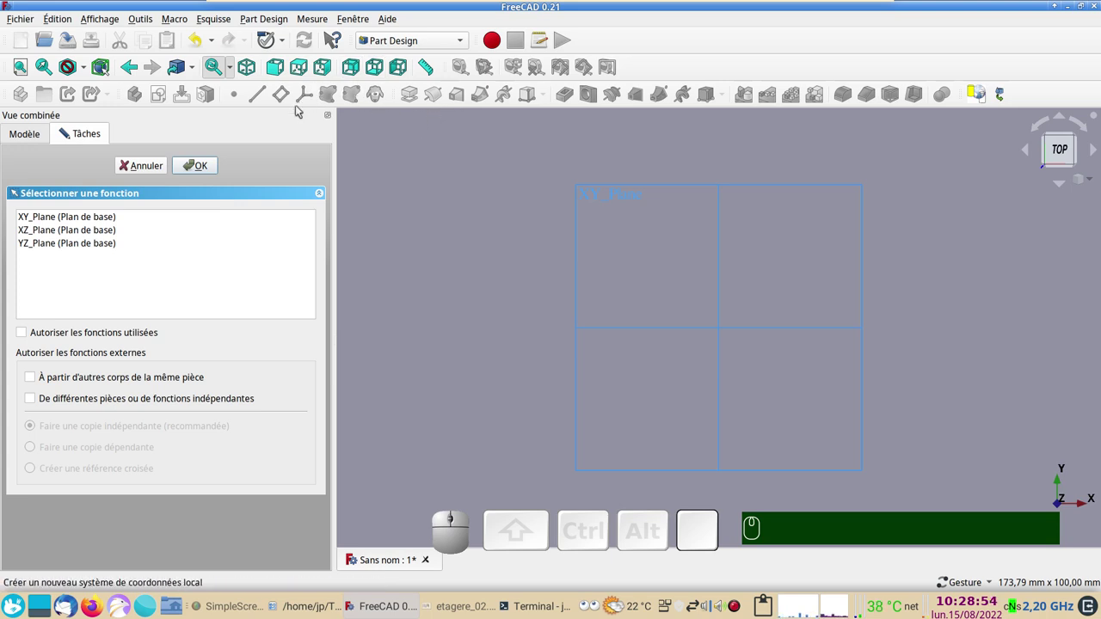
click(249, 73)
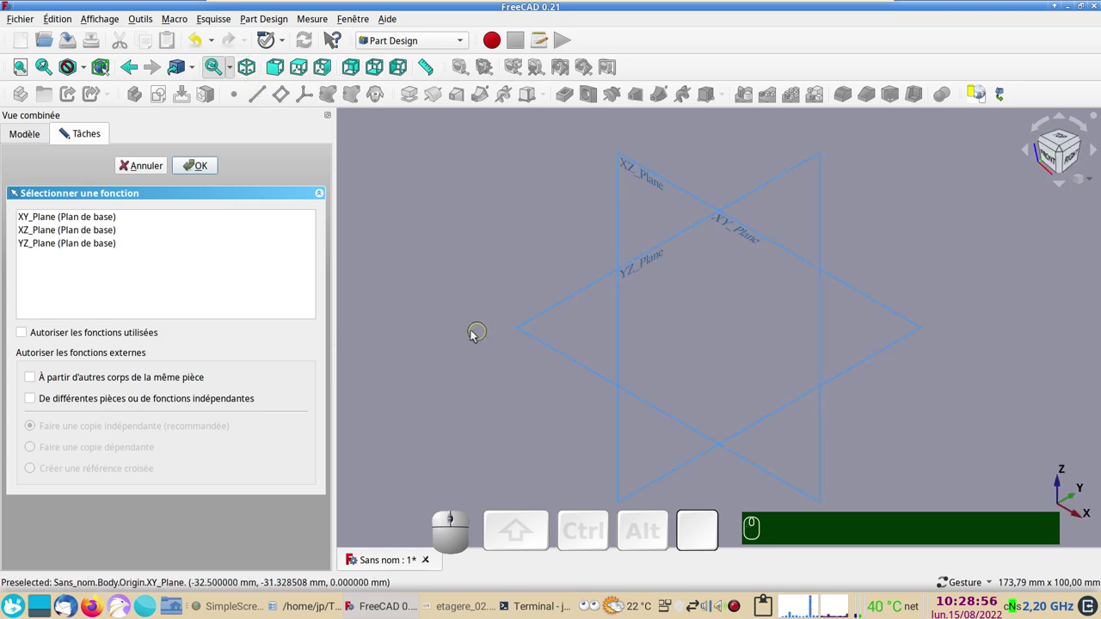
key(KP_0)
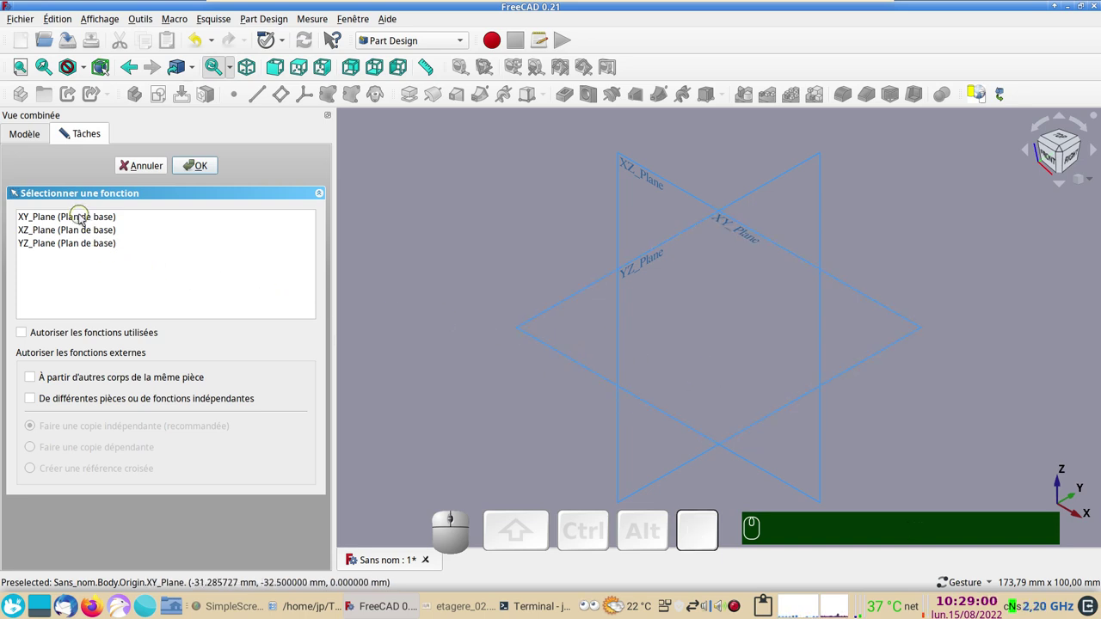
click(84, 218)
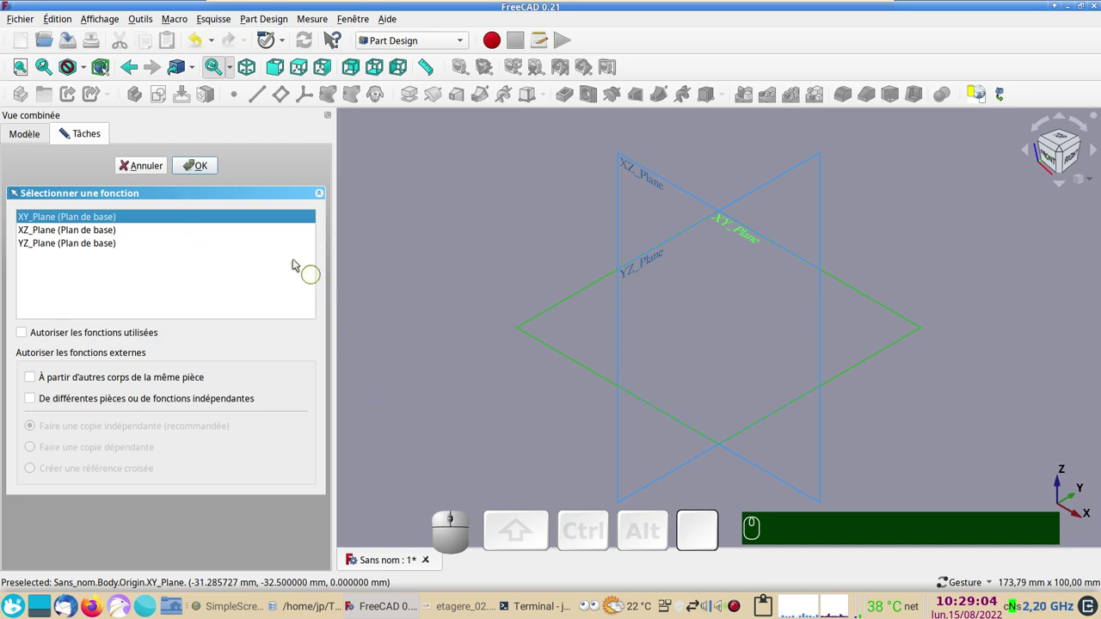
Confirm the plane and draw a rectangle in the new sketch.
click(189, 168)
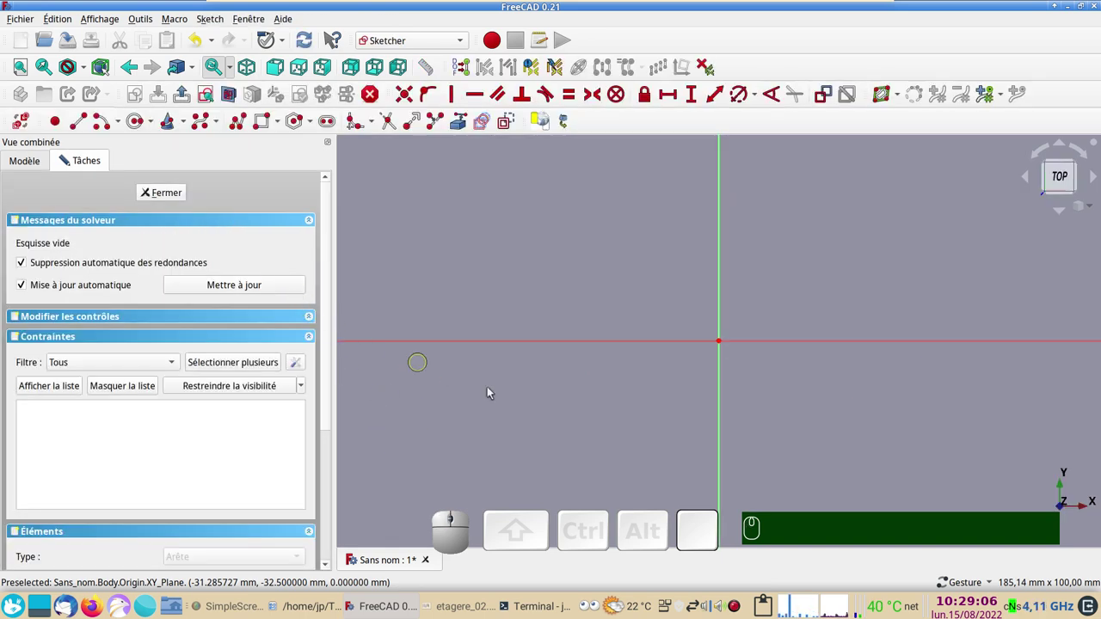
scroll(down, 3)
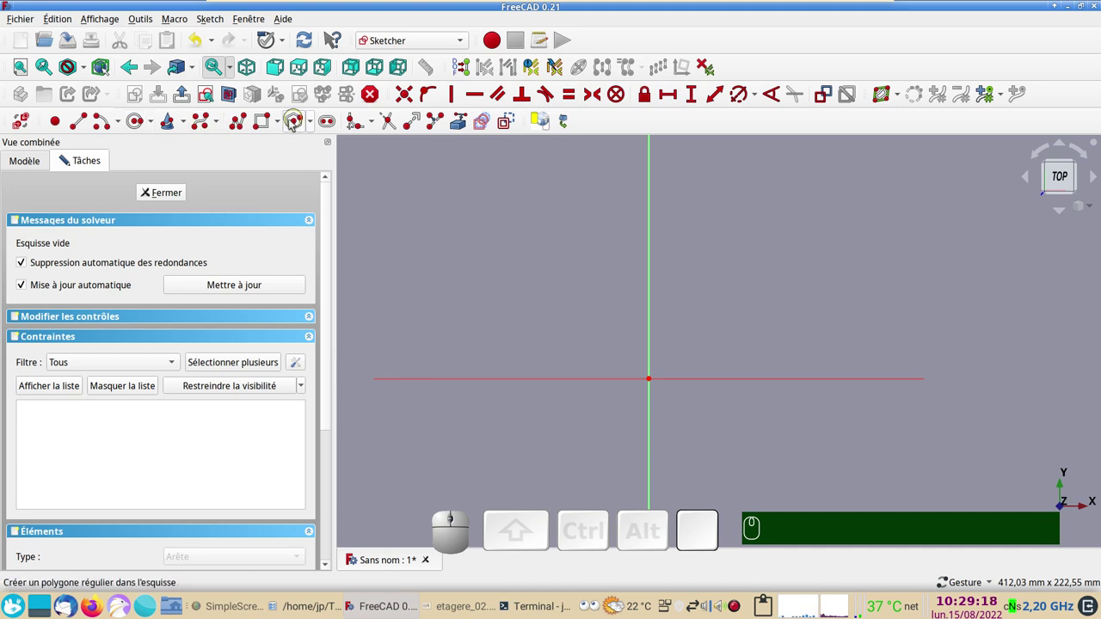
click(258, 126)
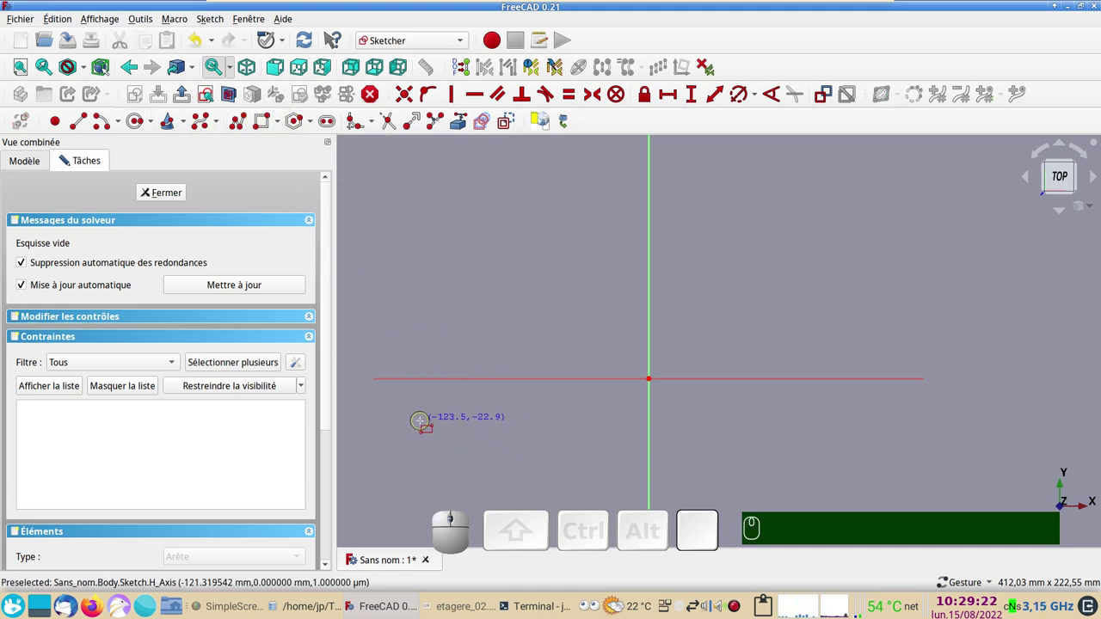
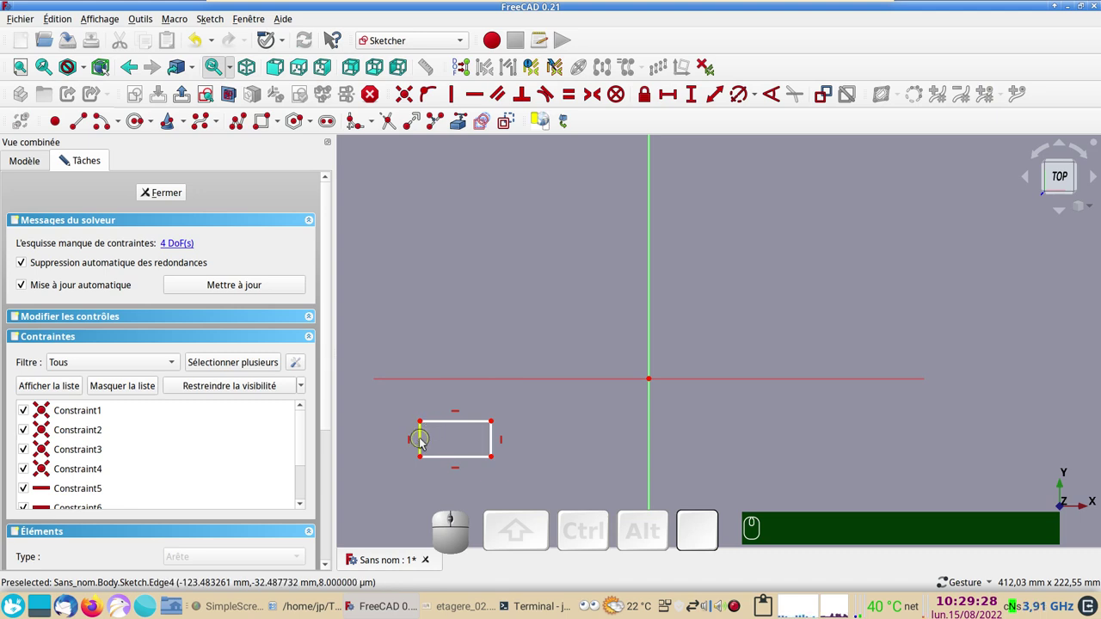
Constrain two adjacent sides equal to make it square, then select its left side.
click(424, 443)
click(454, 428)
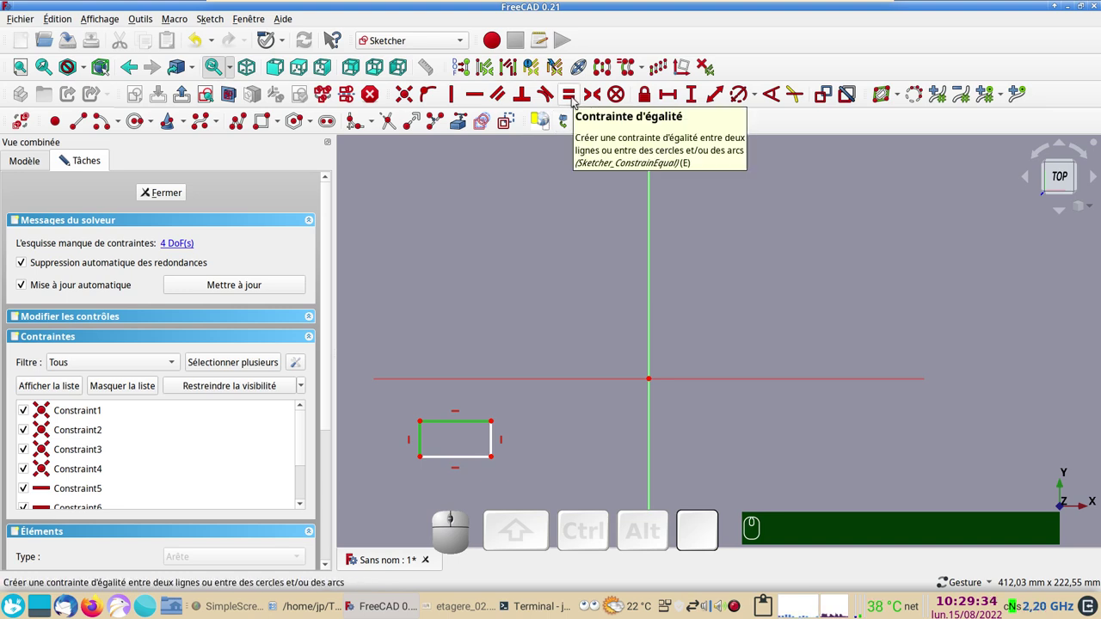
key(e)
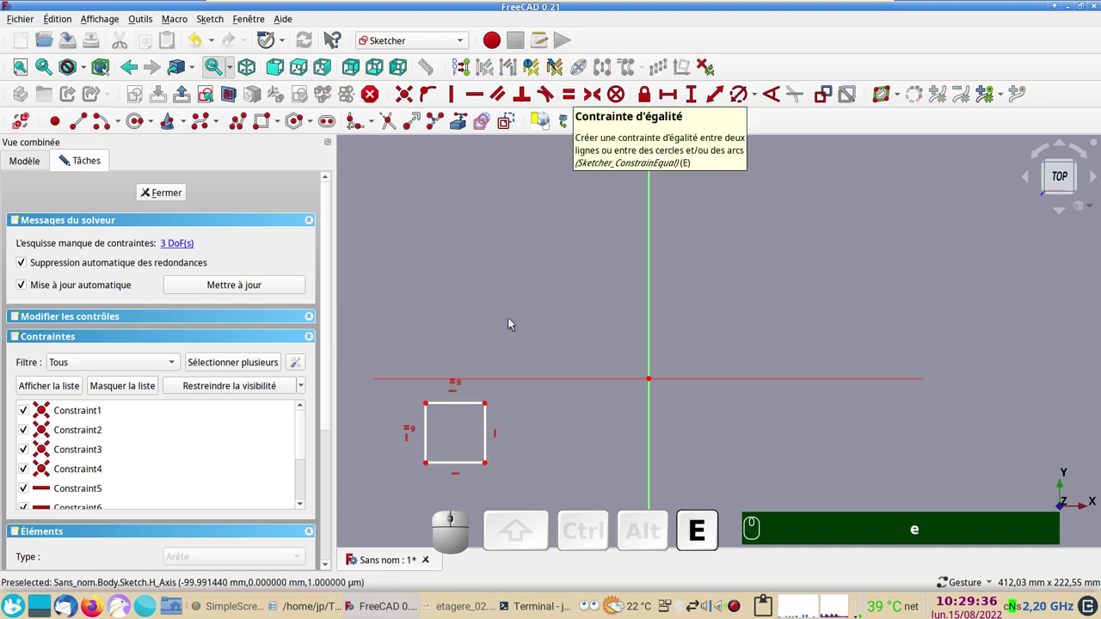
drag(431, 433, 477, 471)
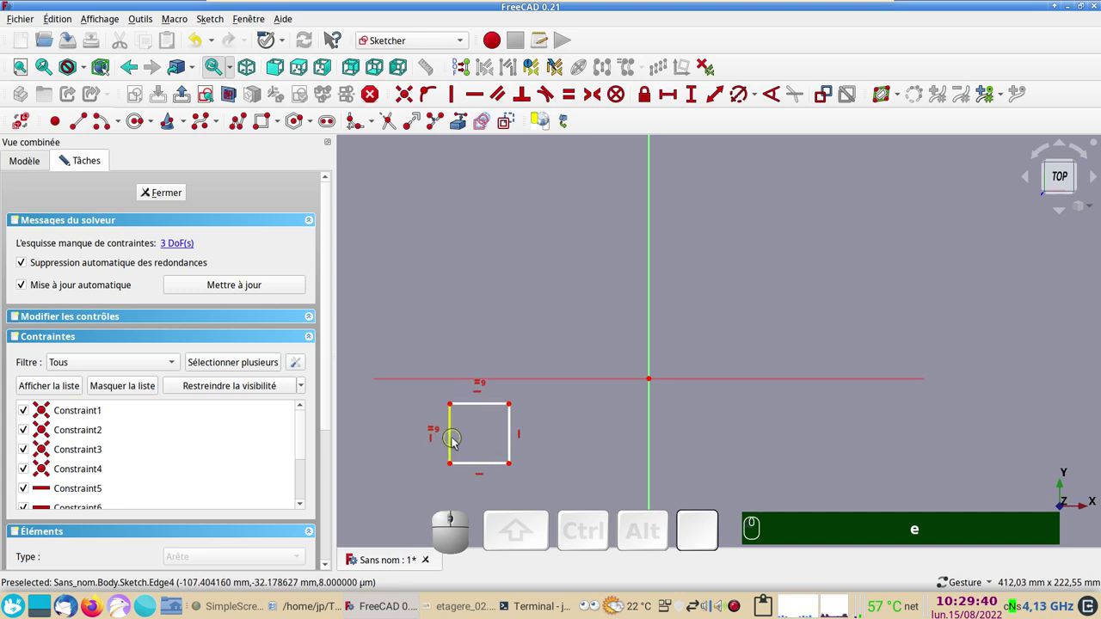
click(456, 443)
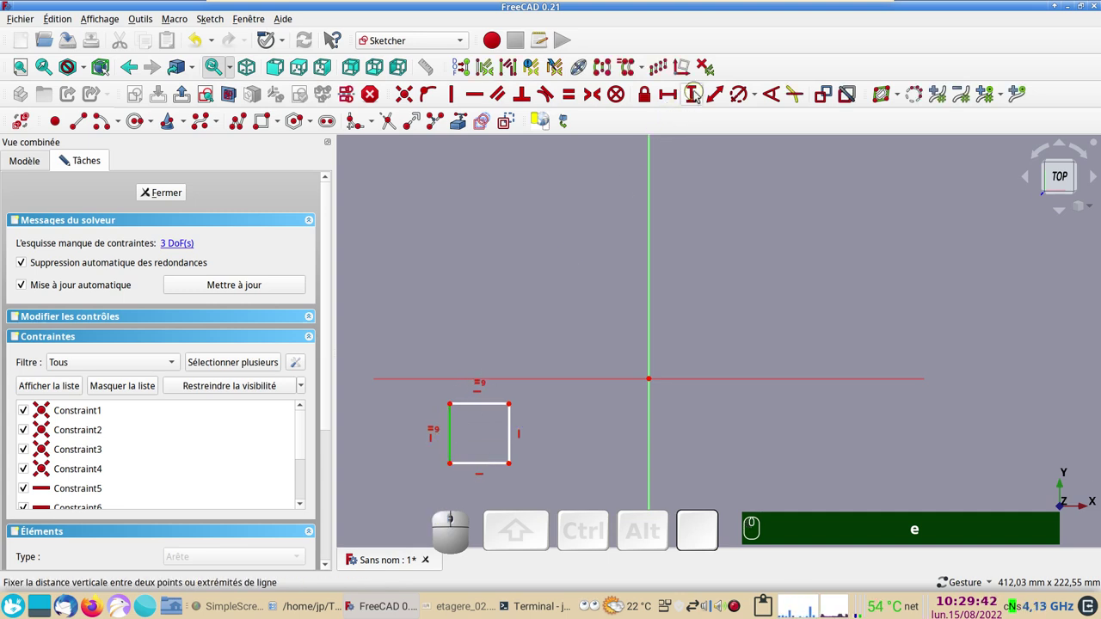
Give the square's left side a vertical length of 40 mm.
click(698, 95)
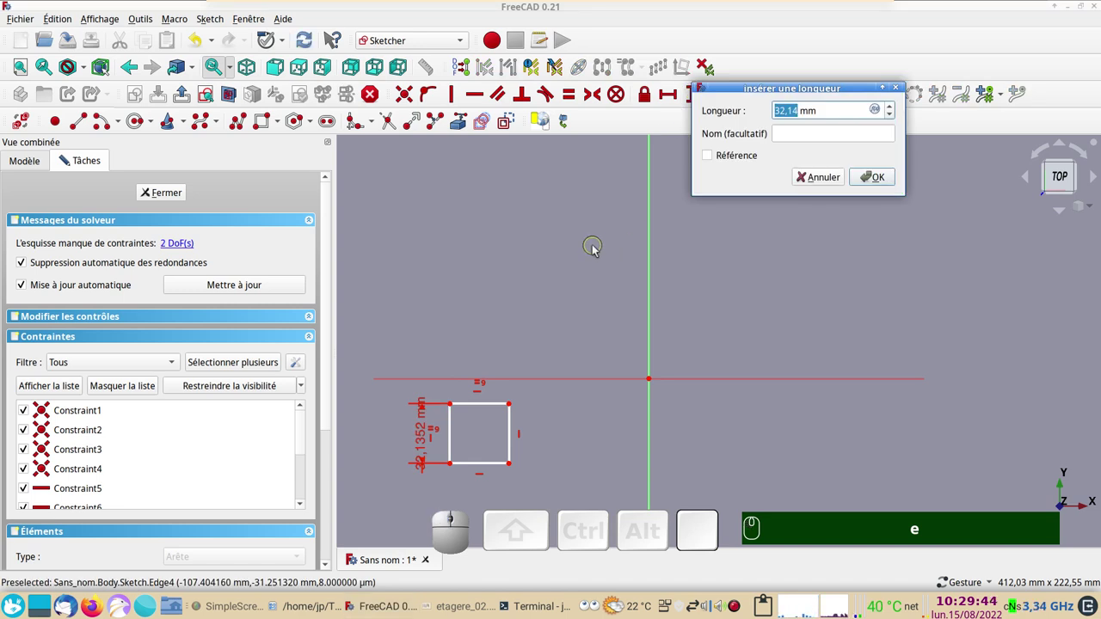
key(KP_4)
key(KP_0)
key(KP_Enter)
key(Return)
Zoom and pan around the square and check the view navigation style.
scroll(down, 3)
drag(723, 380, 771, 324)
scroll(down, 3)
scroll(up, 3)
scroll(down, 3)
drag(781, 346, 729, 402)
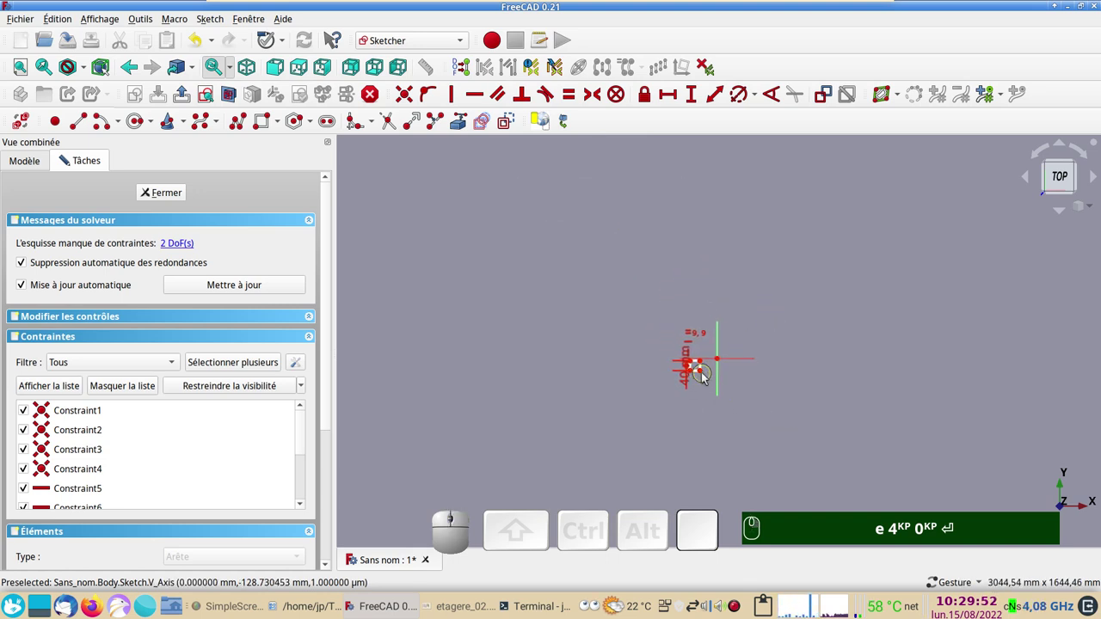
drag(694, 374, 755, 465)
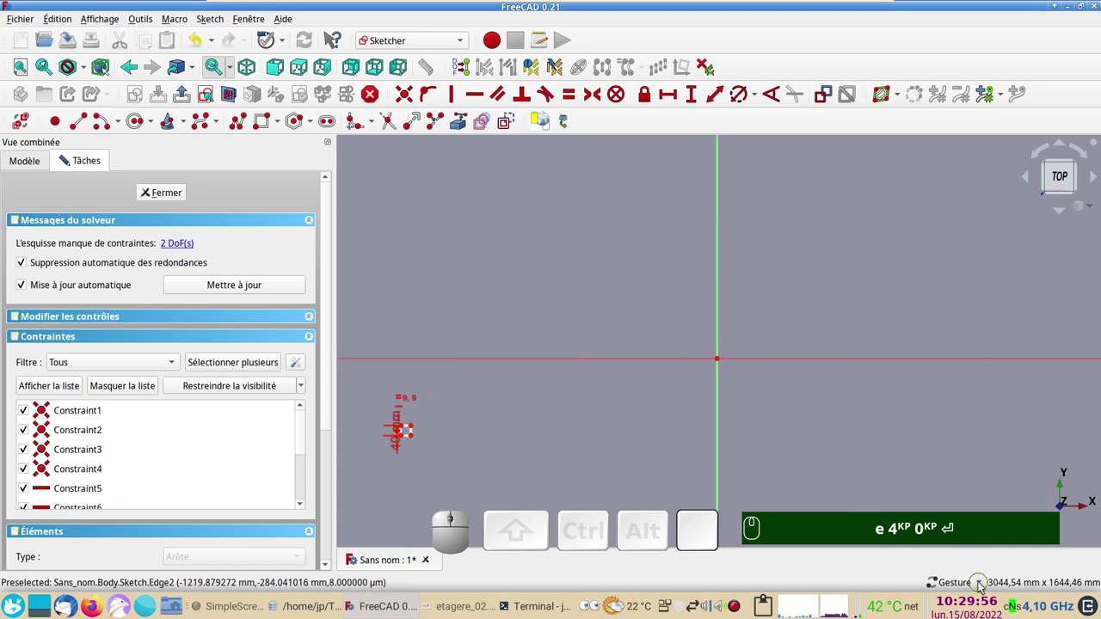
click(983, 586)
click(885, 445)
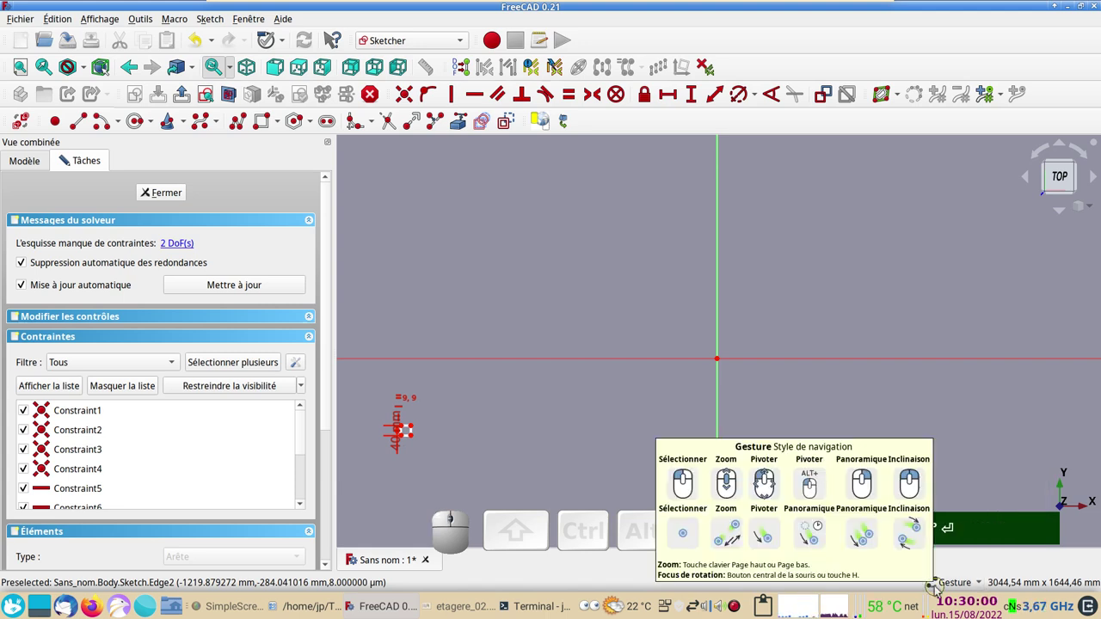
Enter 40 again, move the height label down and select the corner with the vertical axis.
text(e)
key(KP_4)
key(KP_0)
key(Return)
click(570, 458)
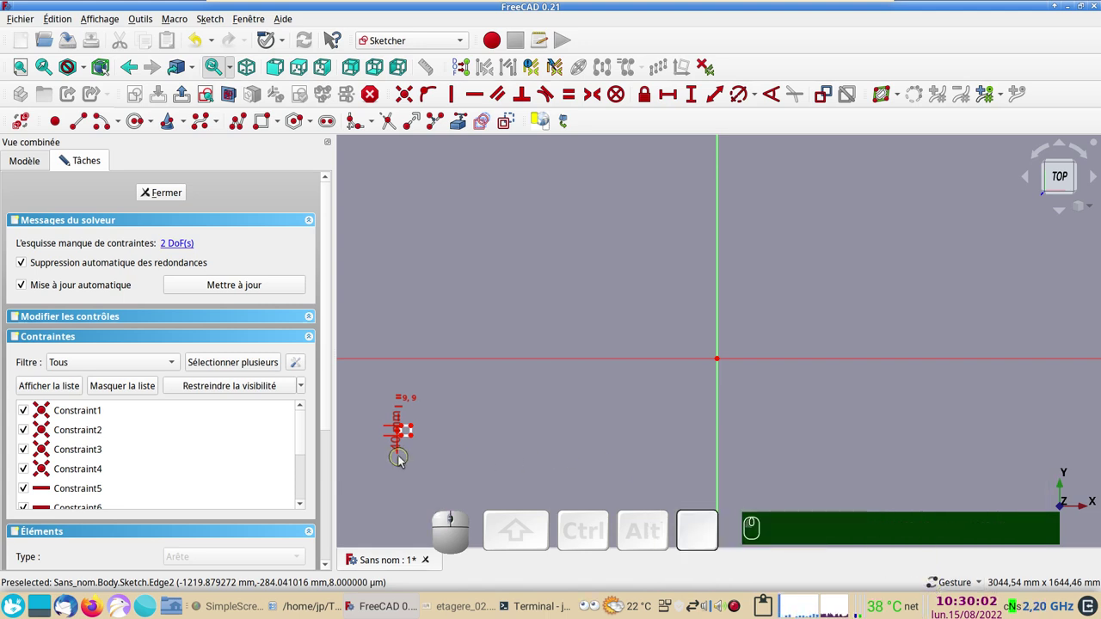
drag(401, 451, 490, 488)
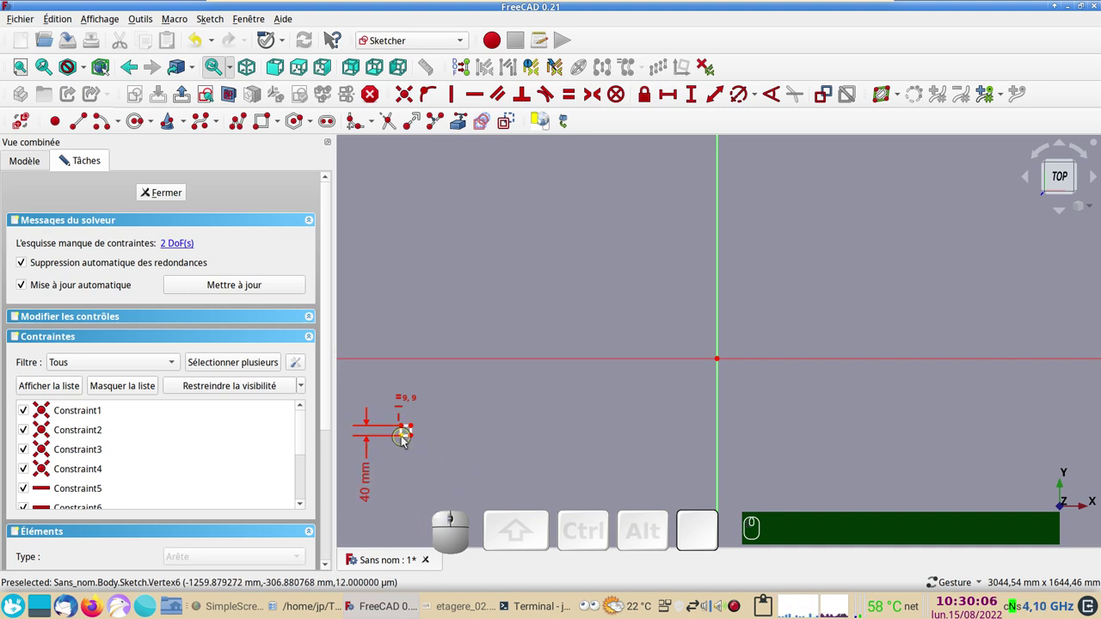
click(405, 441)
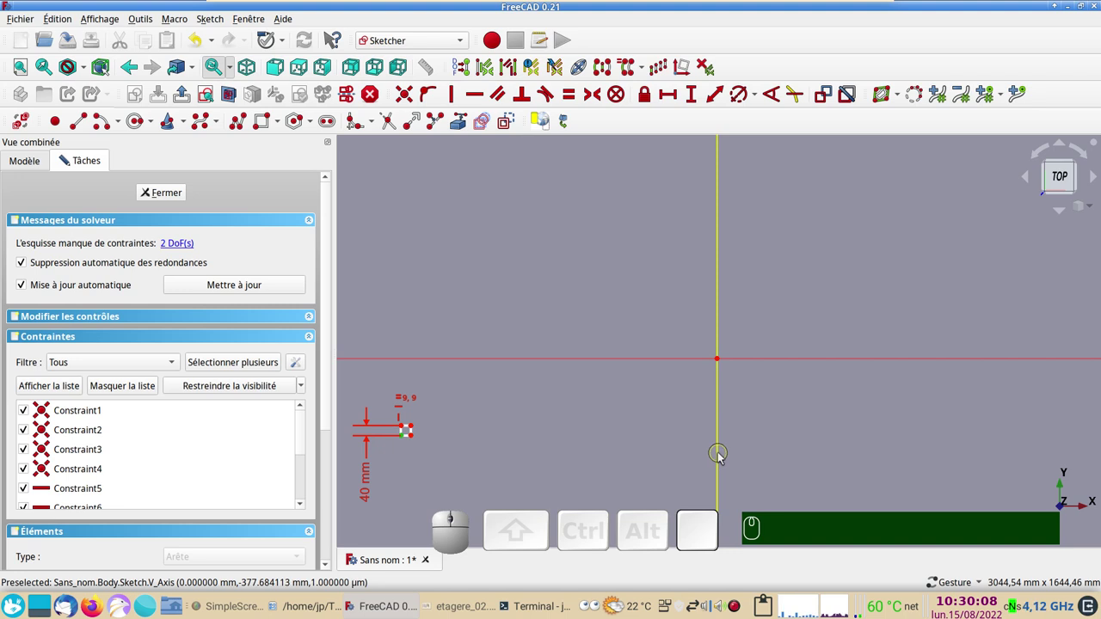
Set the corner 600 mm horizontally from the vertical axis.
click(722, 457)
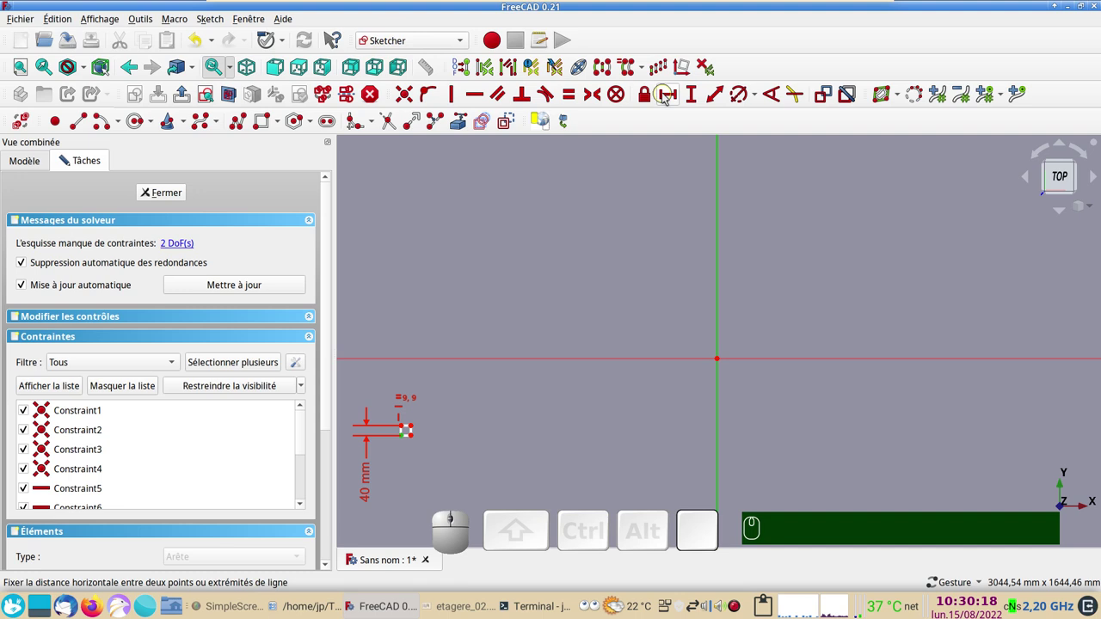
click(666, 98)
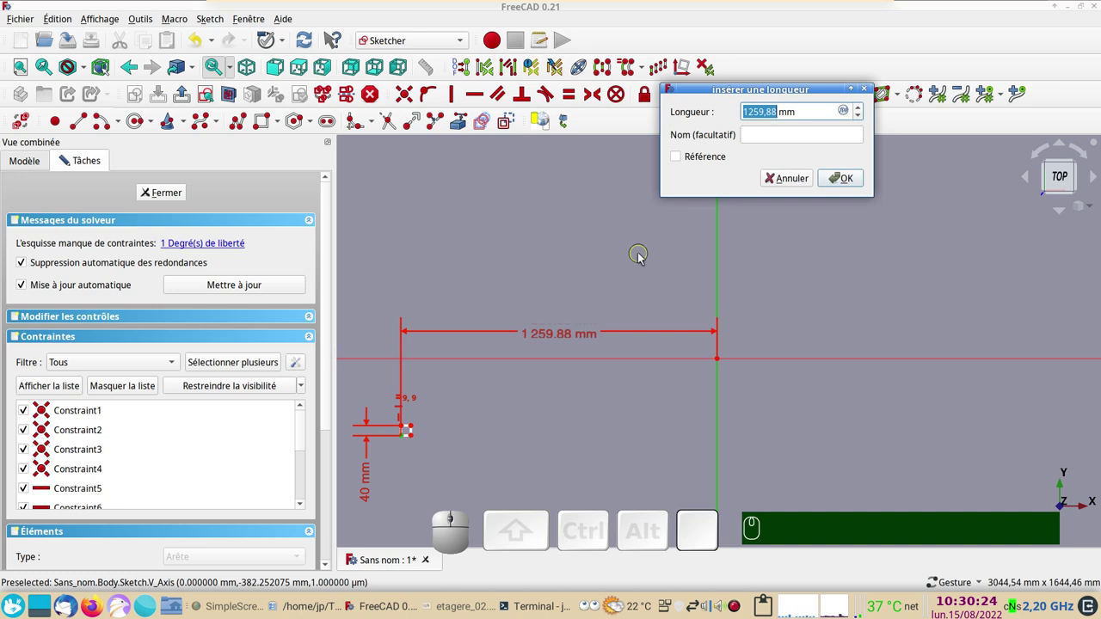
key(KP_6)
key(KP_0)
key(Return)
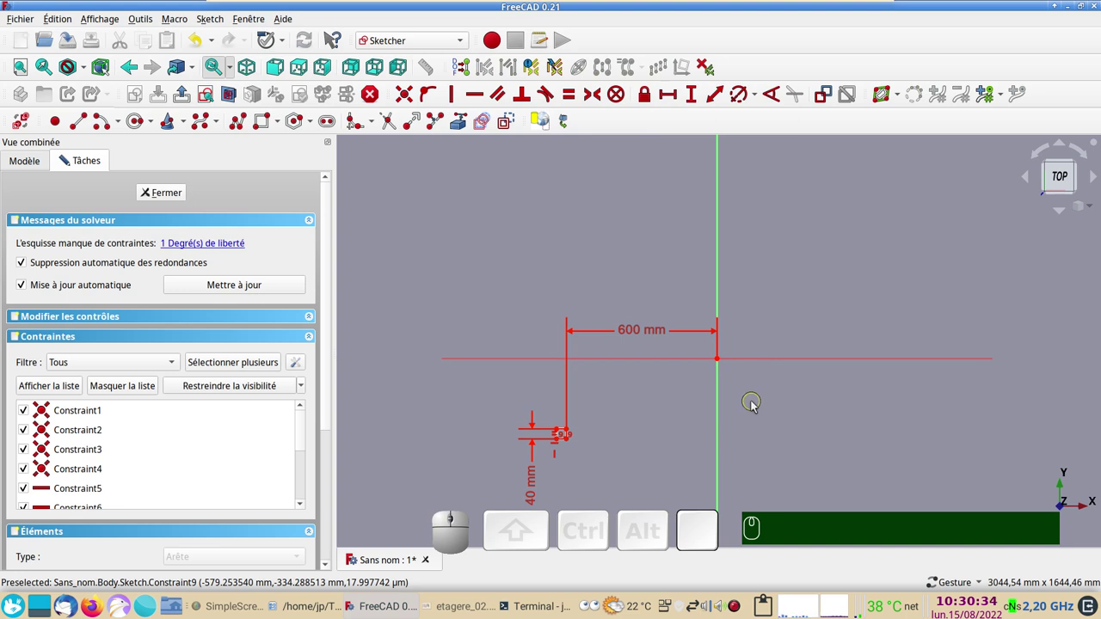
Set the lower corner 200 mm vertically from the horizontal axis, fully constraining the sketch.
scroll(up, 3)
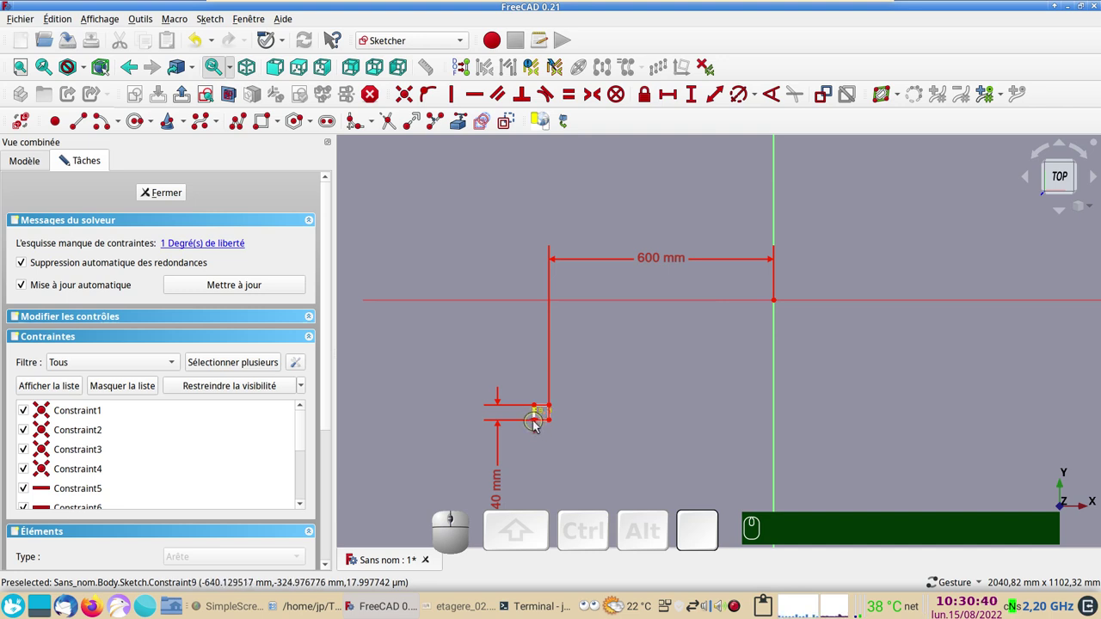
scroll(up, 3)
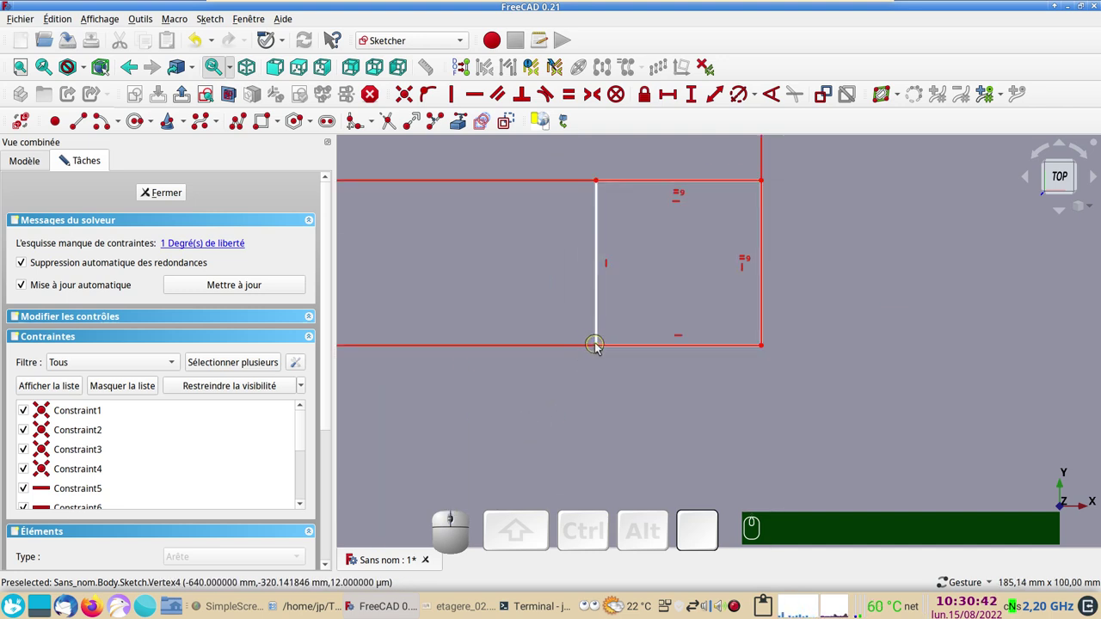
click(599, 349)
scroll(down, 3)
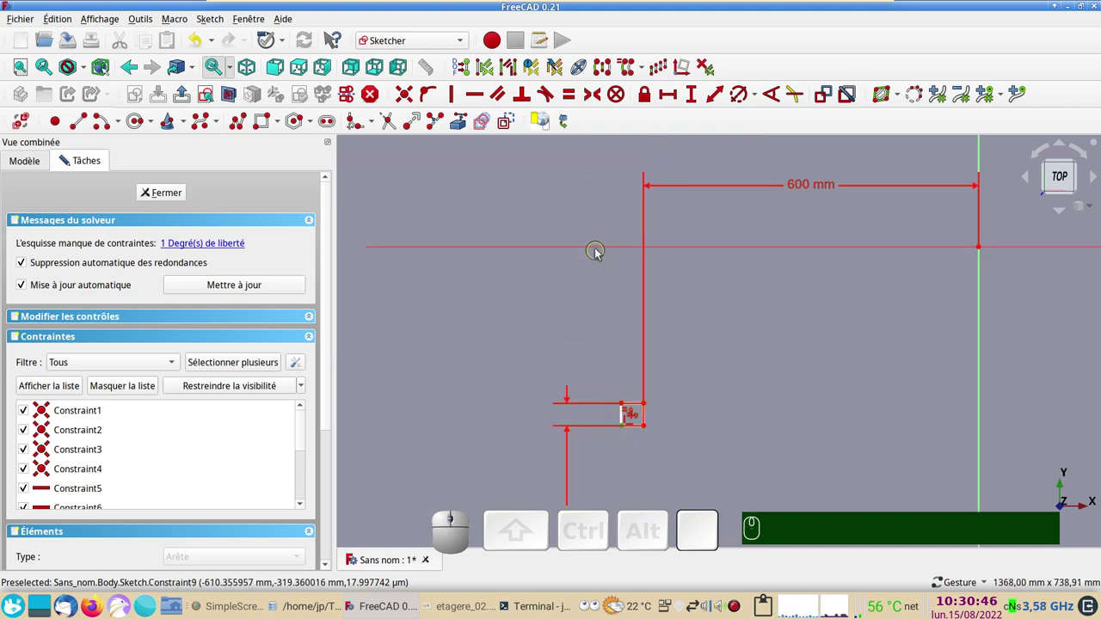
click(599, 250)
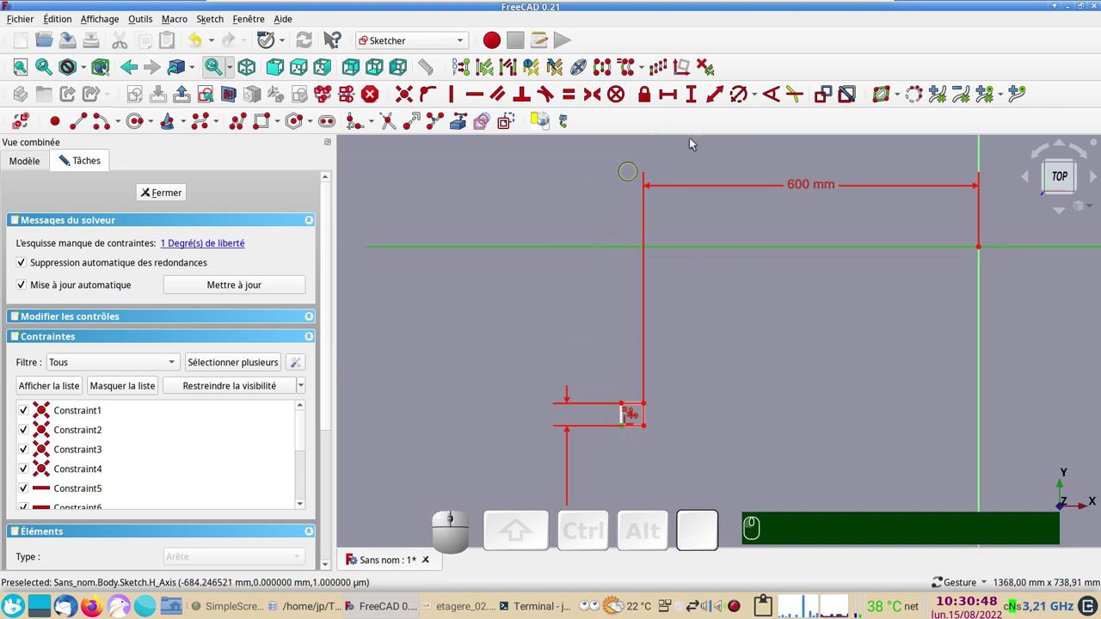
click(694, 101)
key(KP_2)
key(KP_0)
key(Return)
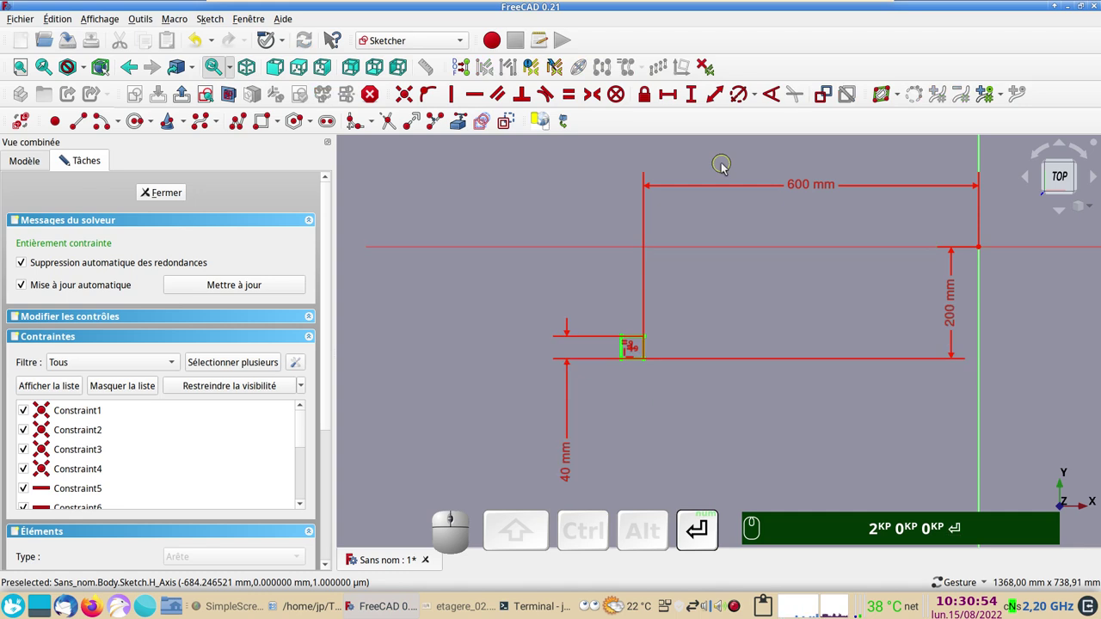
Use the sketch context menu while zooming around the constrained square.
scroll(down, 3)
right_click(778, 390)
click(764, 398)
scroll(up, 3)
right_click(729, 370)
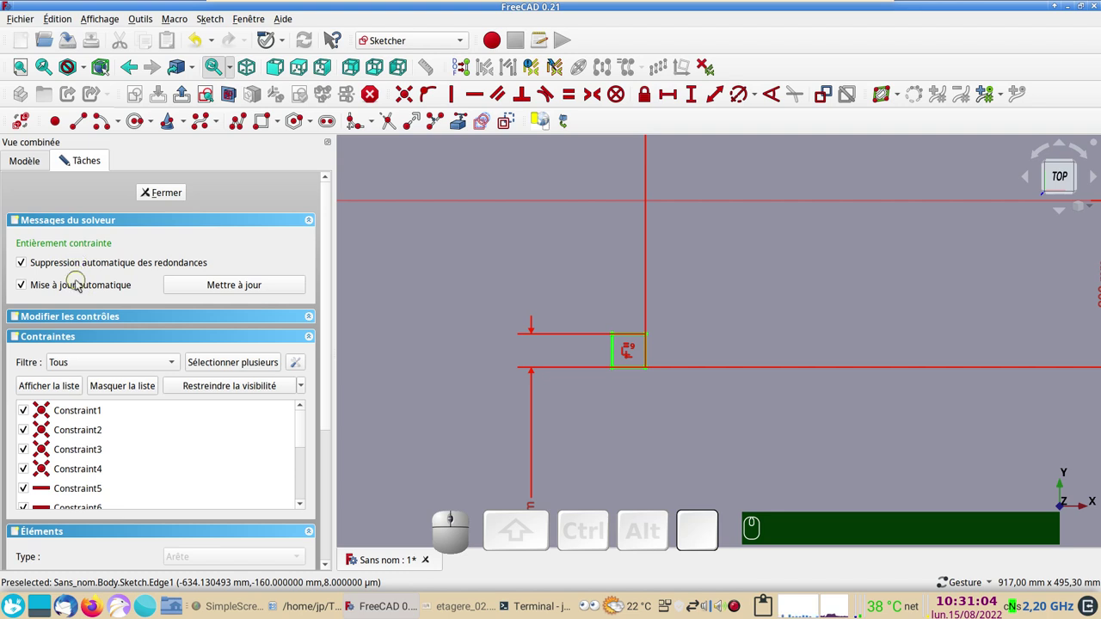
scroll(down, 3)
Close the finished sketch and fit the whole model in the 3D view.
drag(793, 481, 581, 382)
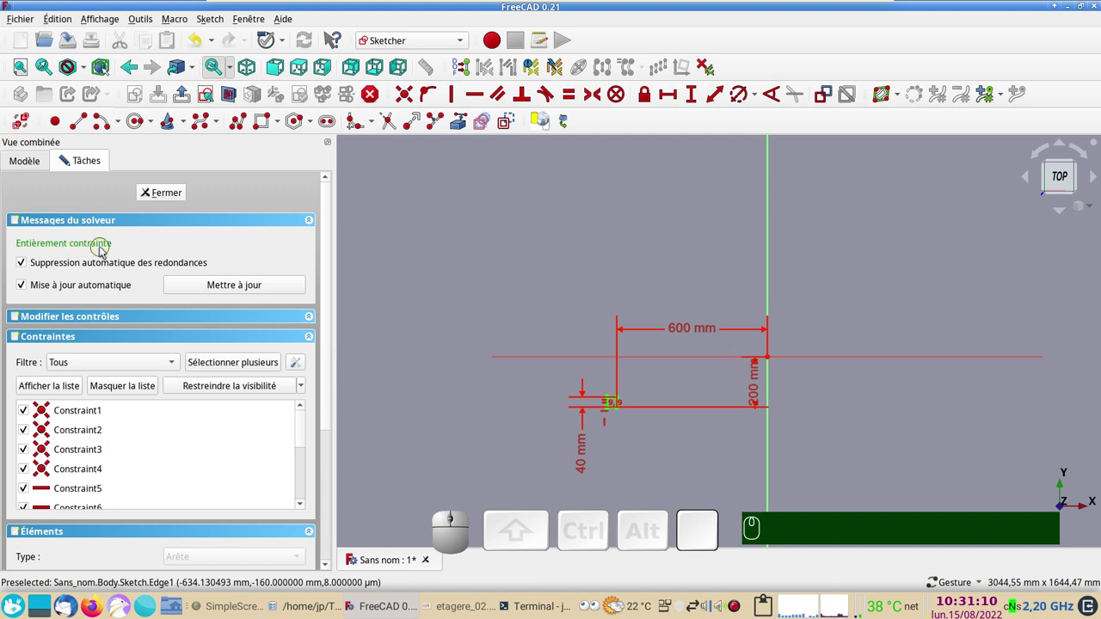
click(164, 198)
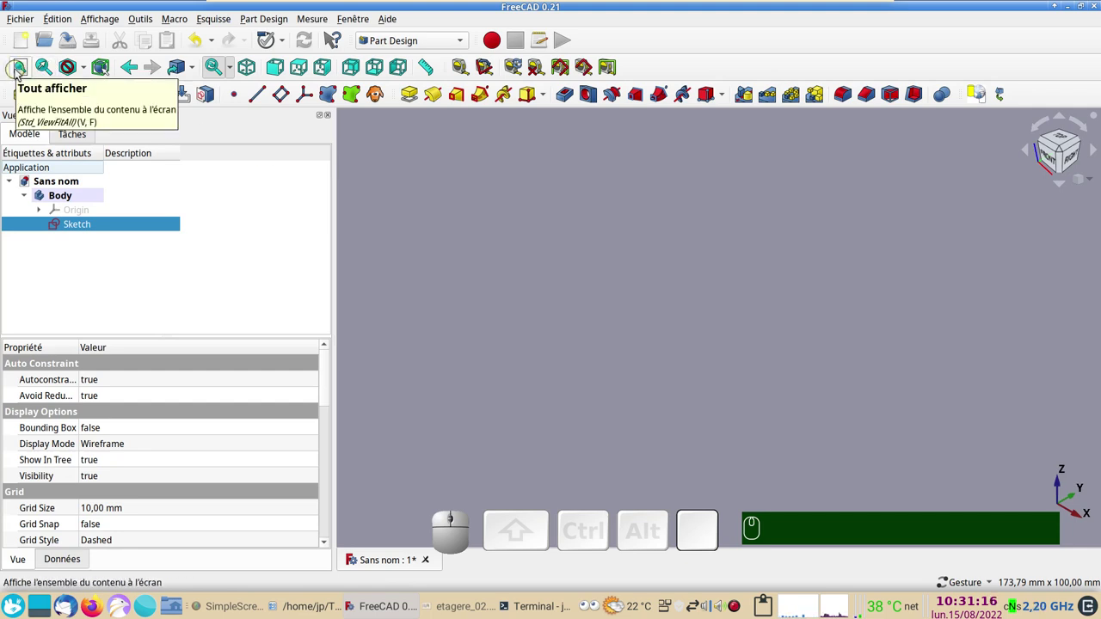
click(25, 71)
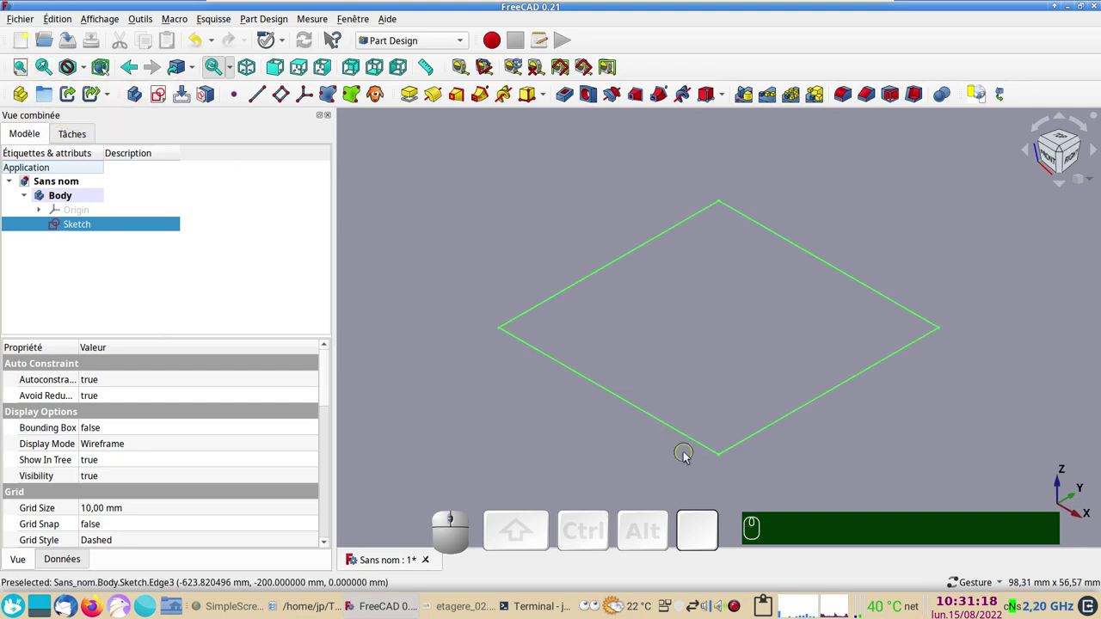
scroll(down, 3)
scroll(down, 3)
scroll(down, 3)
drag(551, 431, 554, 264)
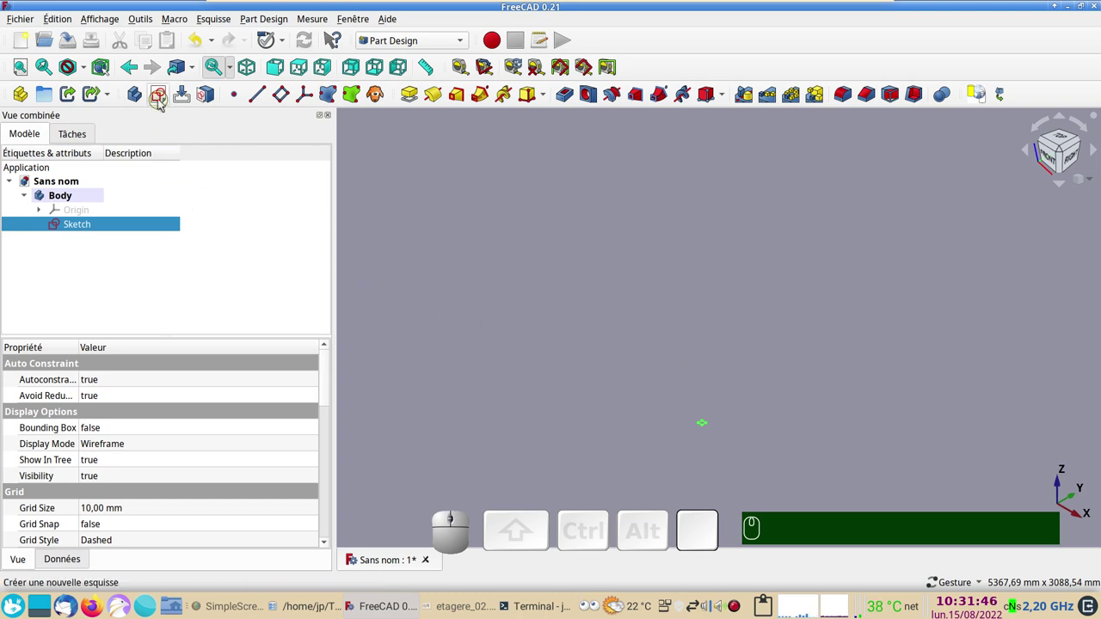
Start a second sketch on YZ_Plane and open it for editing.
click(162, 103)
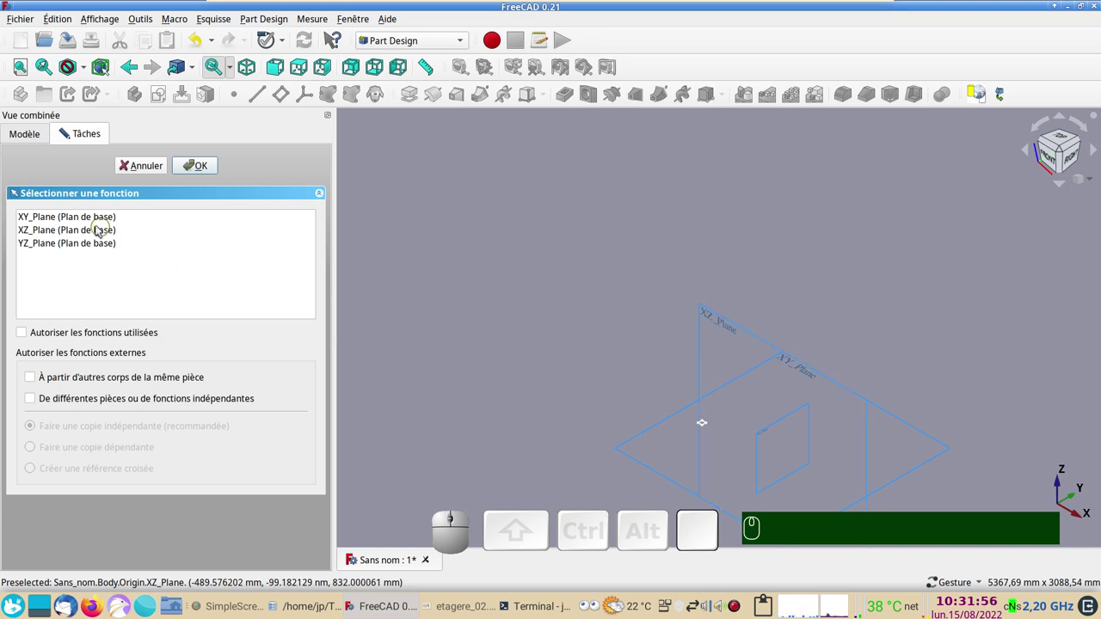
click(89, 247)
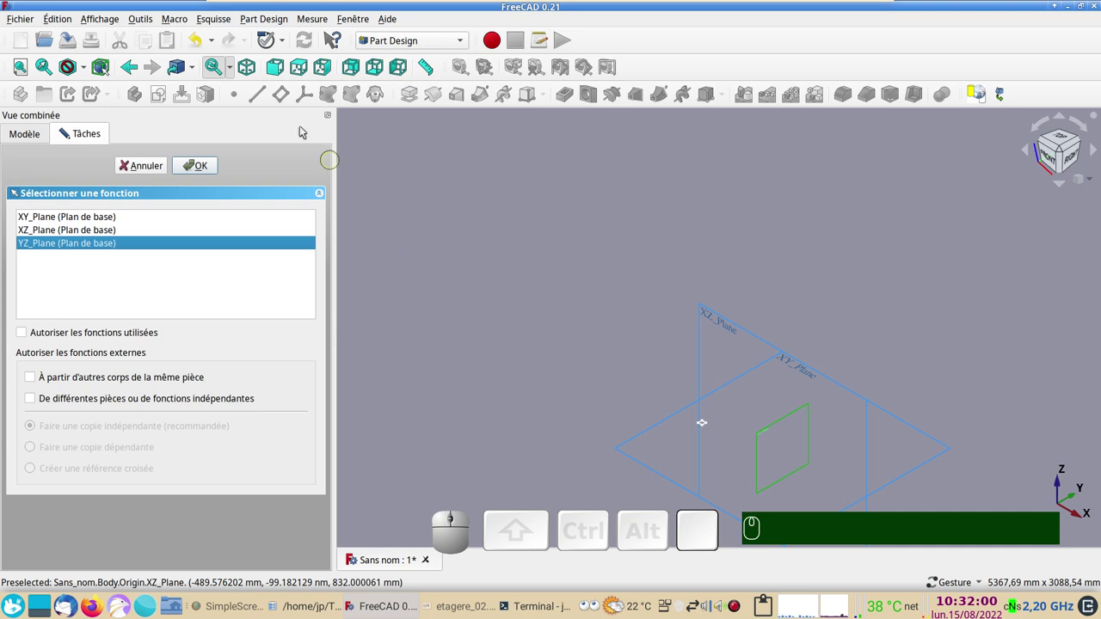
click(205, 169)
scroll(up, 3)
scroll(down, 3)
drag(677, 384, 600, 340)
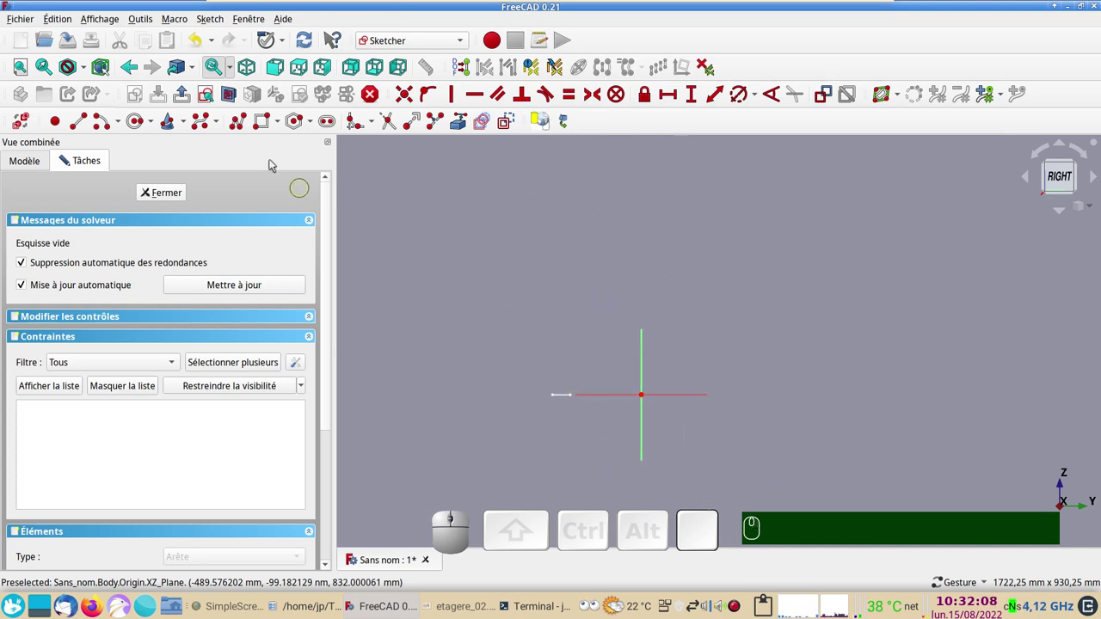
Activate the Polyline tool to draw the frame outline.
click(242, 123)
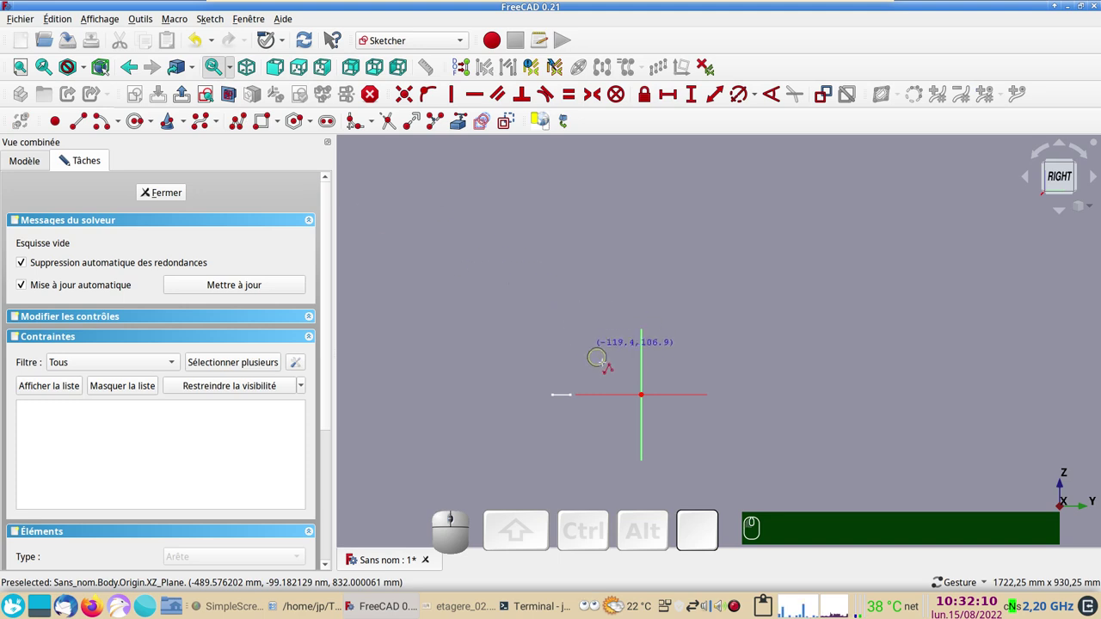
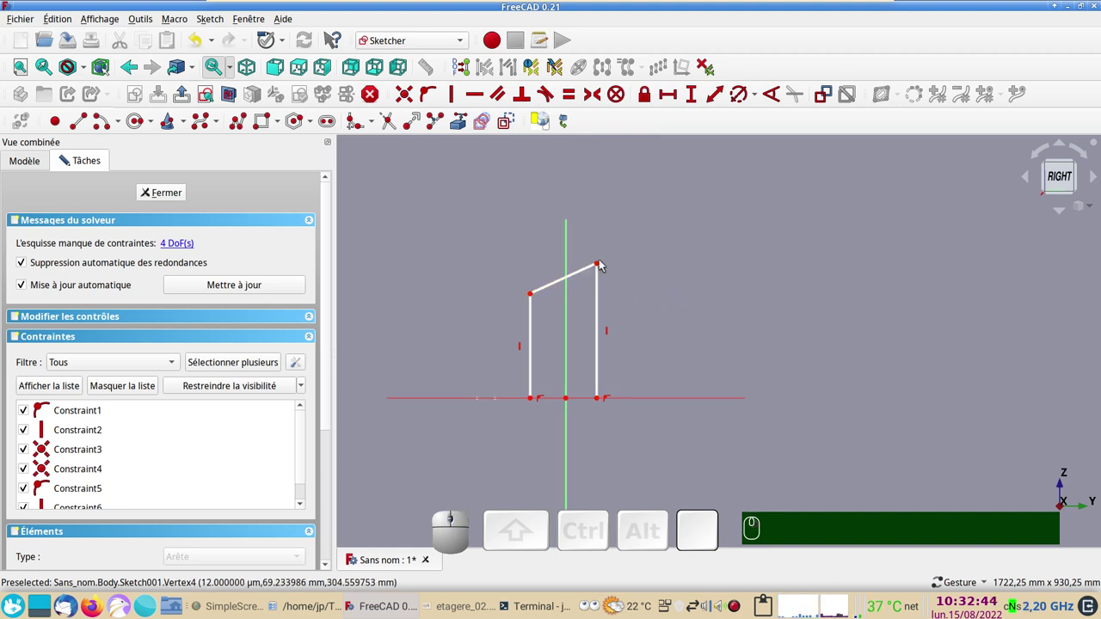
Finish the frame outline and make its two top corners symmetric about the vertical axis.
click(601, 267)
click(699, 284)
click(587, 274)
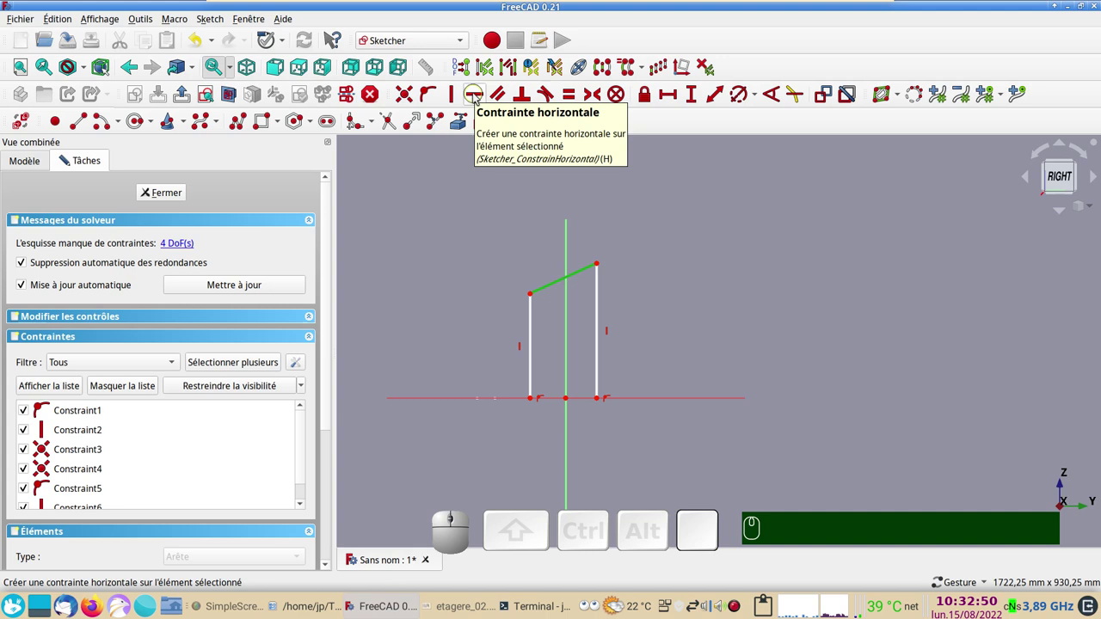
click(491, 199)
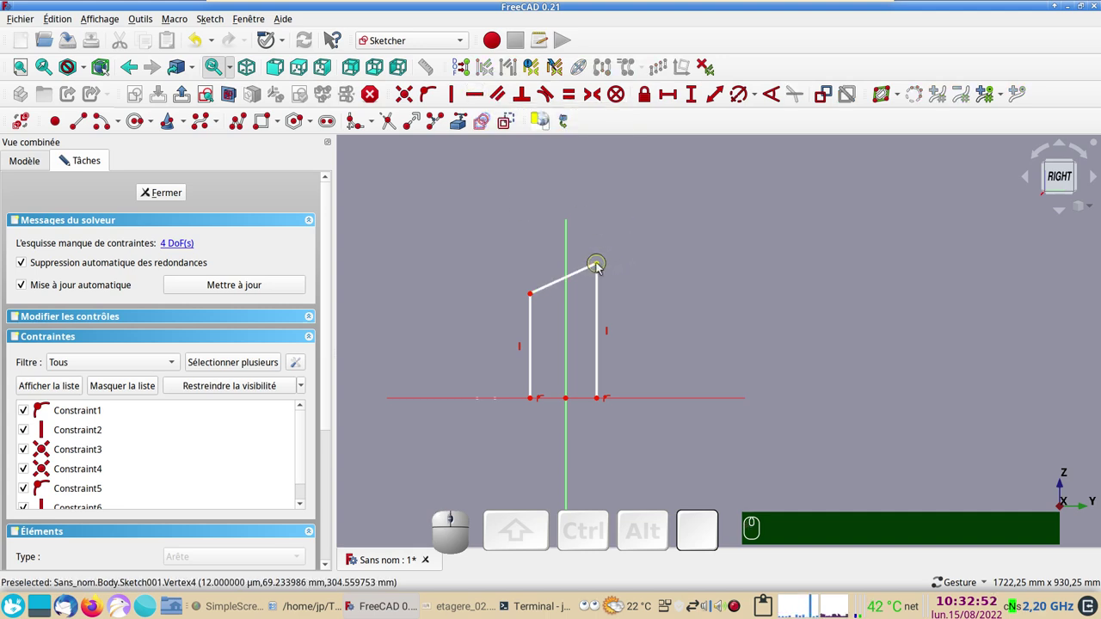
click(601, 268)
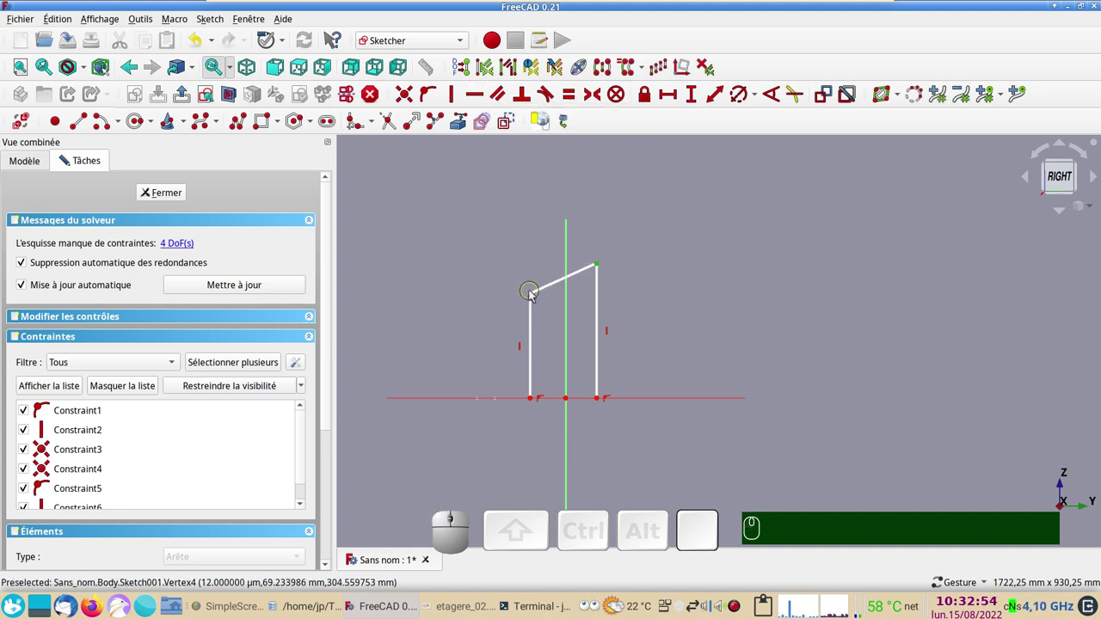
click(534, 298)
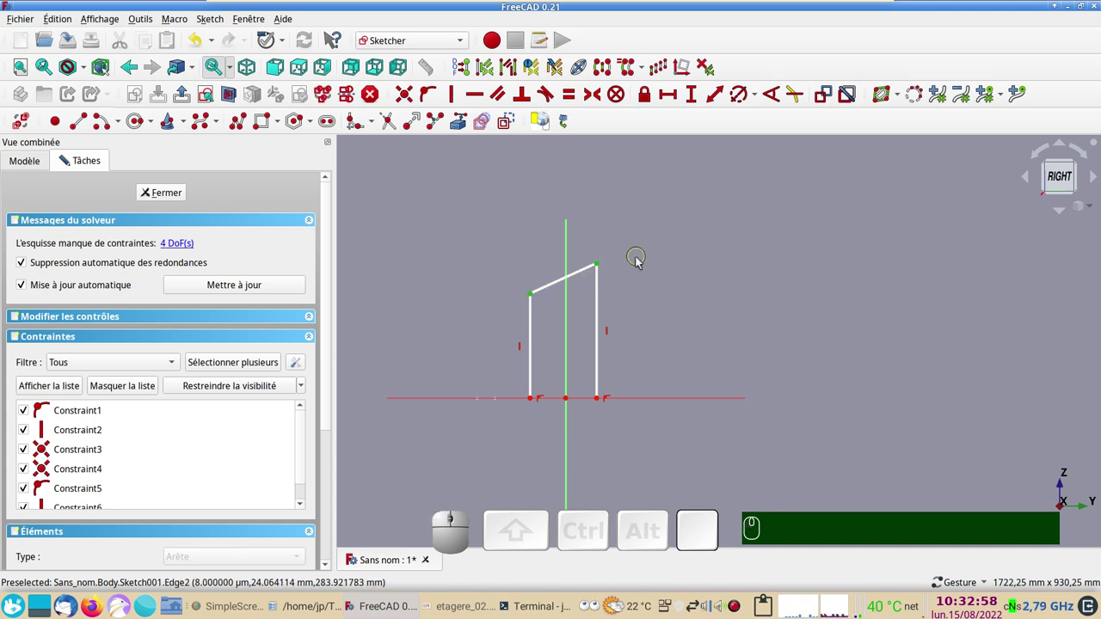
click(571, 305)
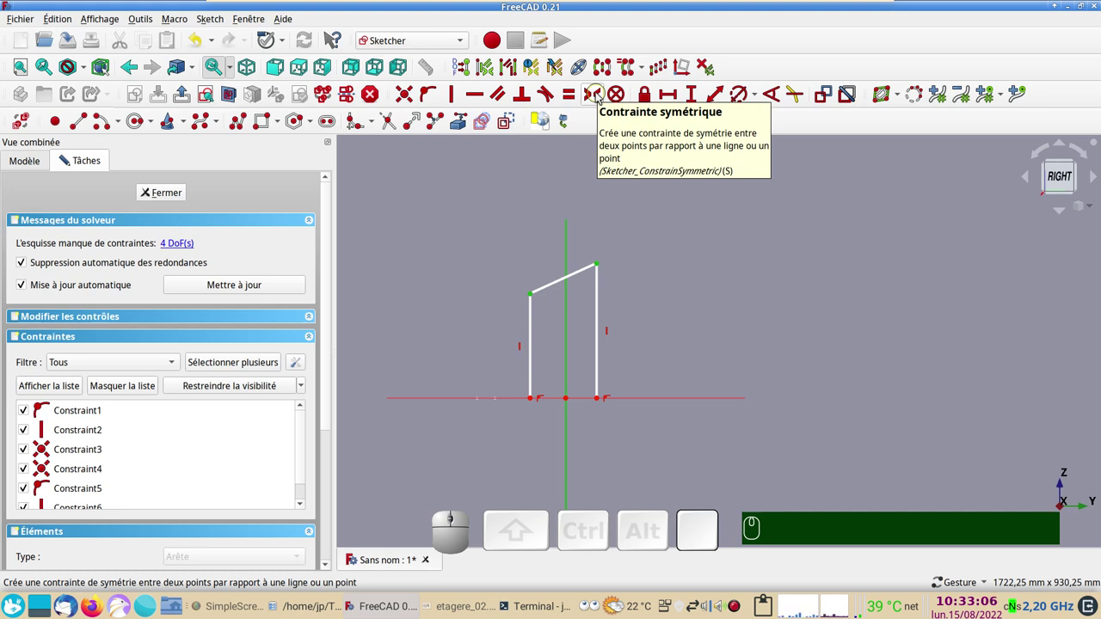
key(s)
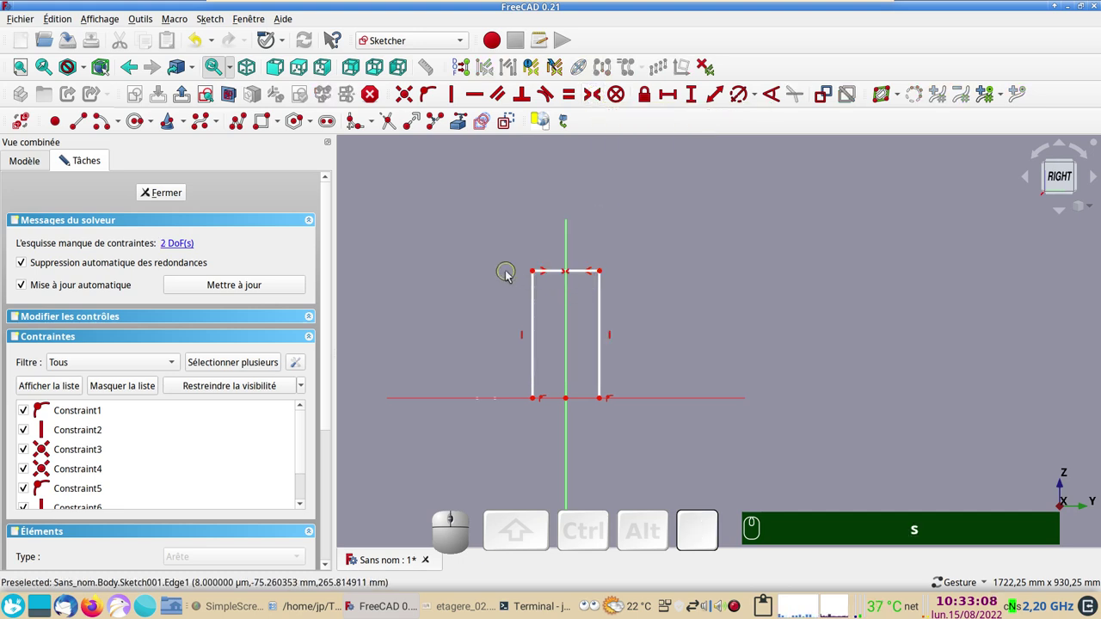
Dimension the frame path 400 mm across the top and 2000 mm along the upright.
drag(607, 274, 492, 265)
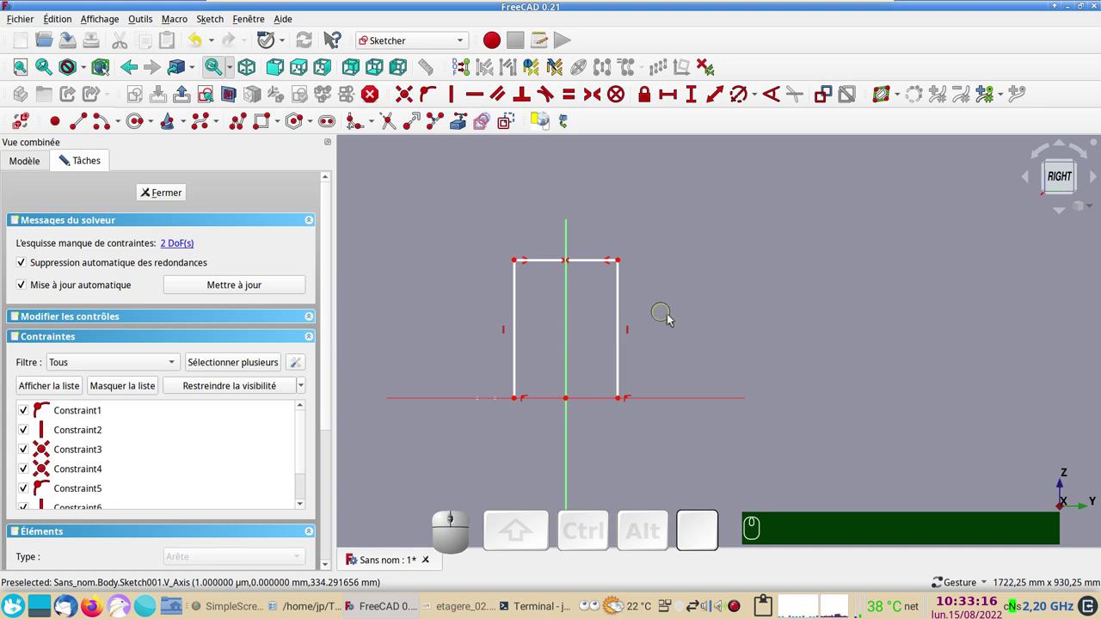
click(592, 263)
click(672, 100)
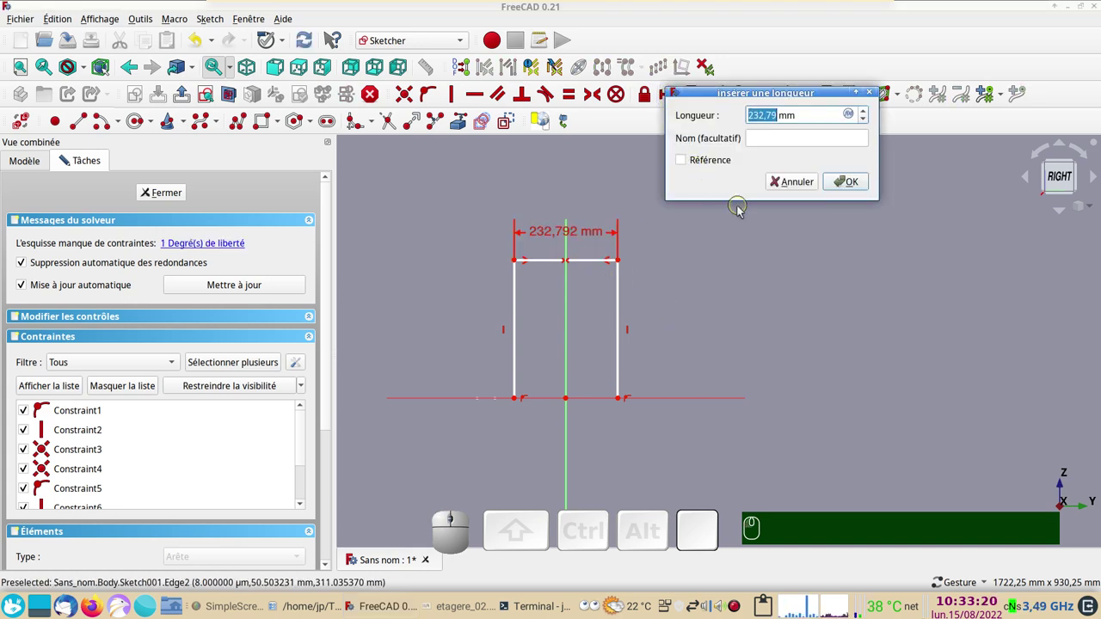
key(KP_4)
key(KP_0)
key(Return)
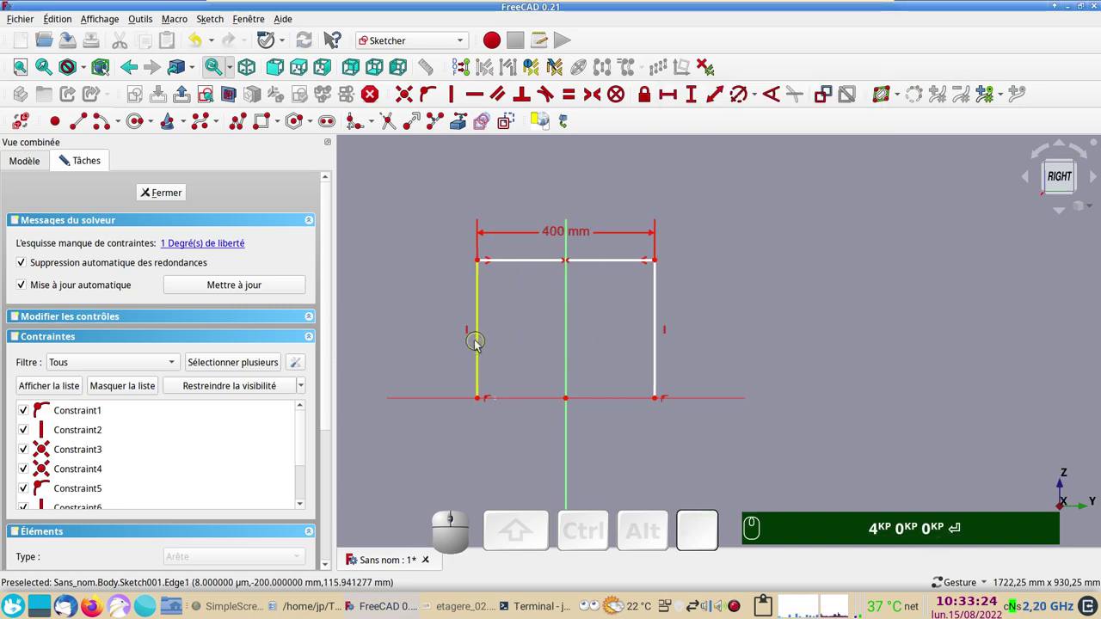
click(479, 345)
click(694, 100)
key(KP_2)
key(KP_0)
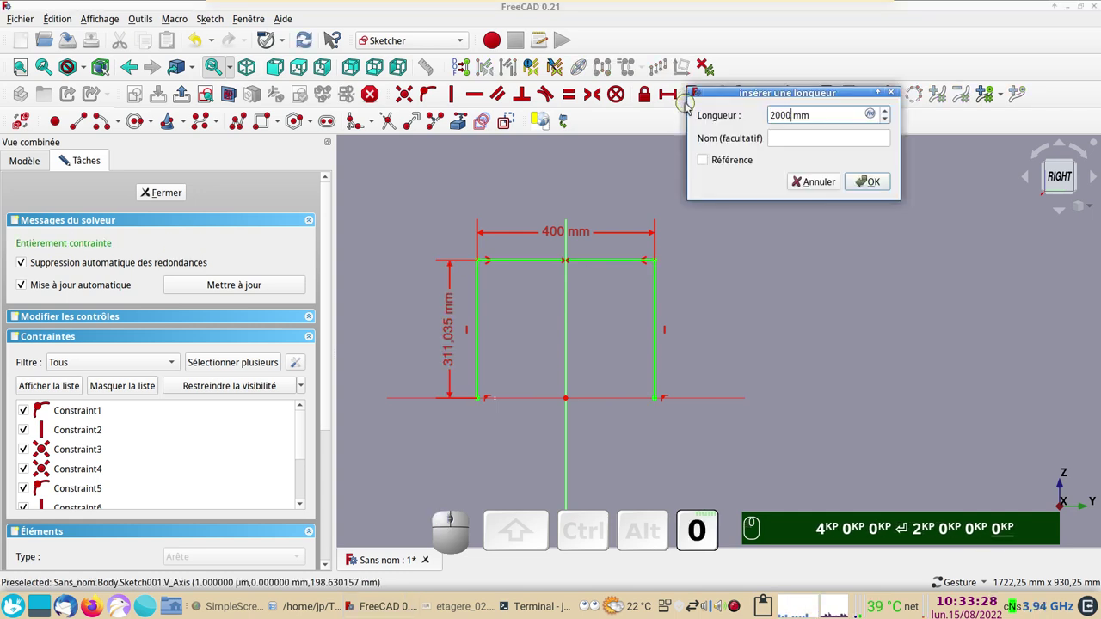
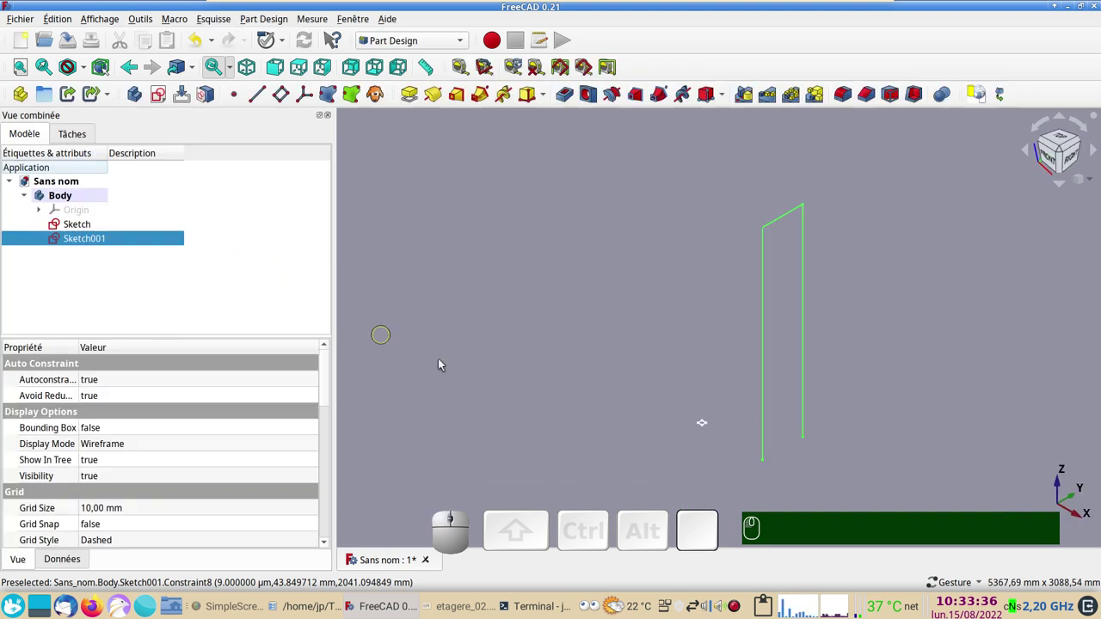
View the path in 3D and select the square profile Sketch in the tree for sweeping.
scroll(down, 3)
drag(619, 374, 557, 374)
scroll(up, 3)
drag(558, 392, 569, 419)
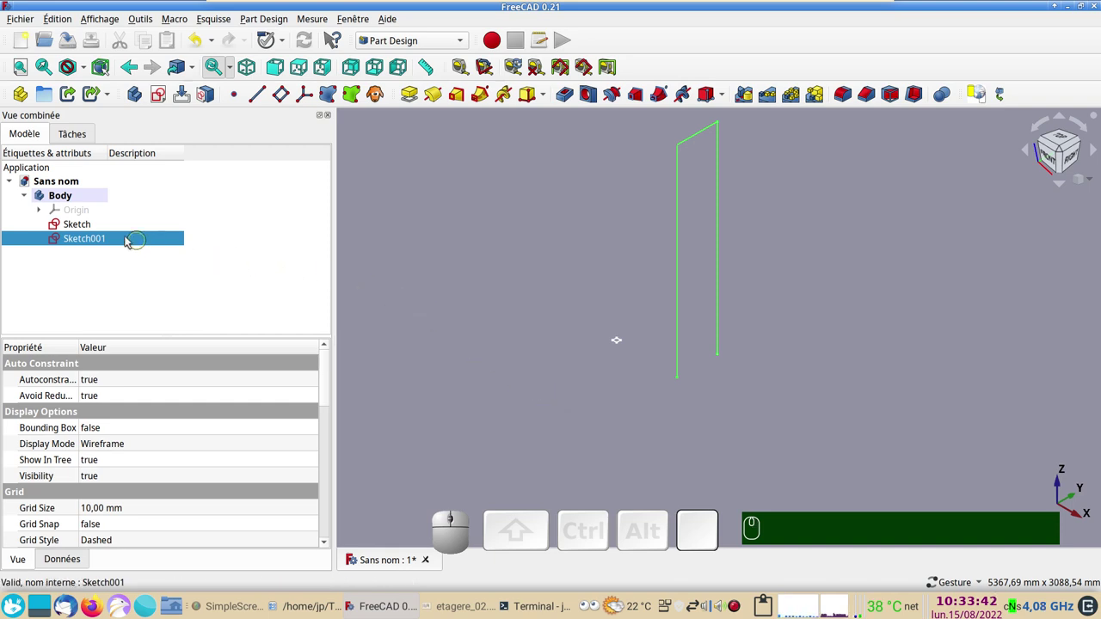
click(95, 227)
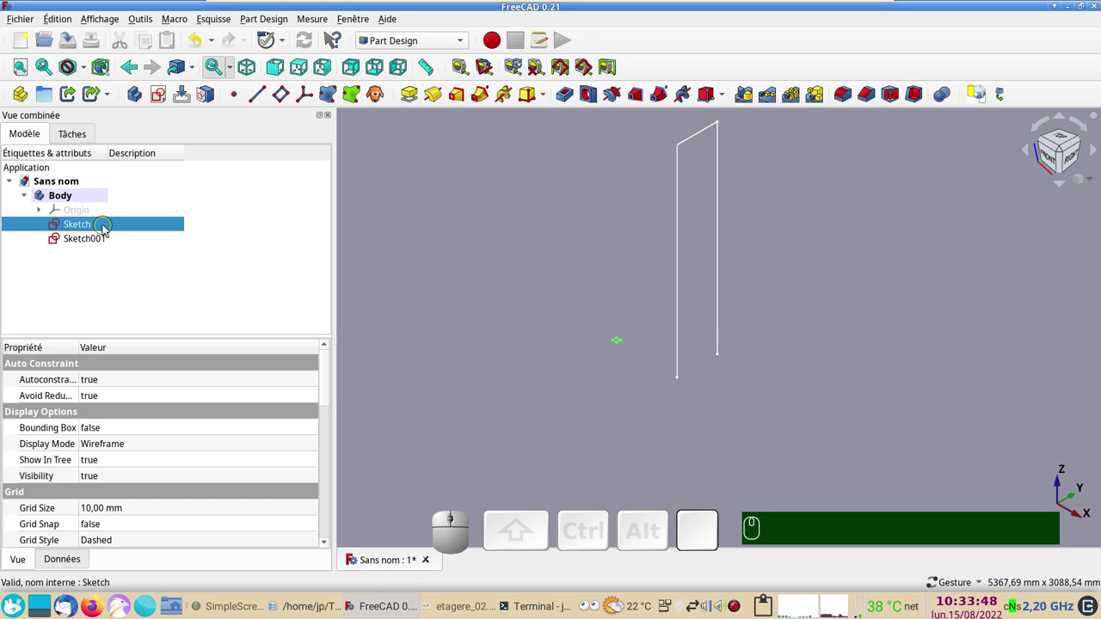
click(106, 242)
click(107, 247)
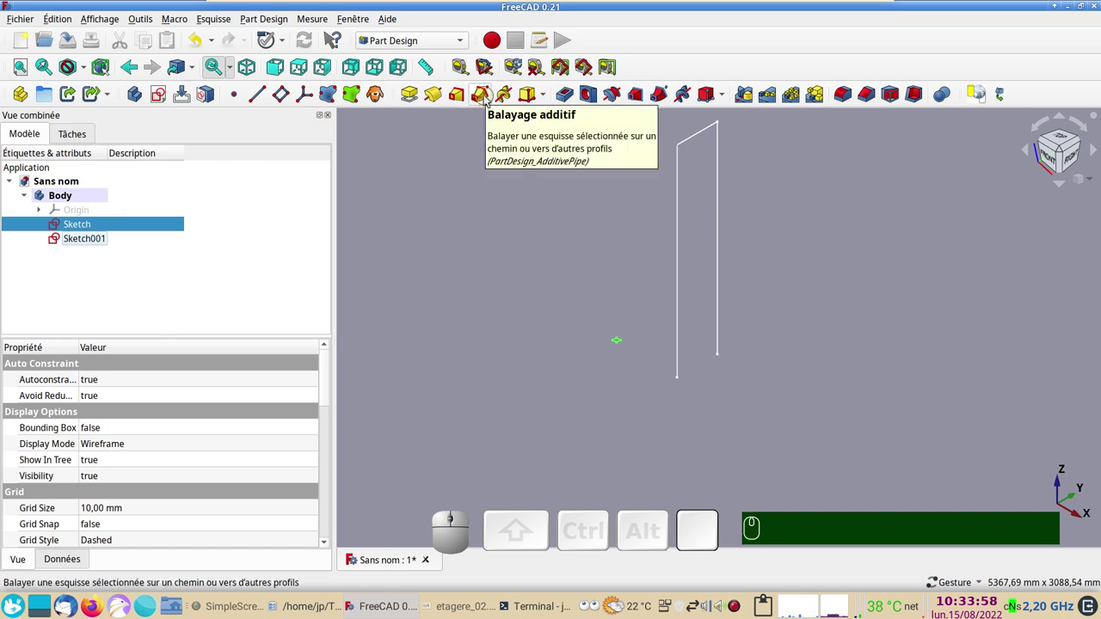
Start an additive pipe of the profile with Sketch001 as sweep path and inspect the preview.
click(489, 100)
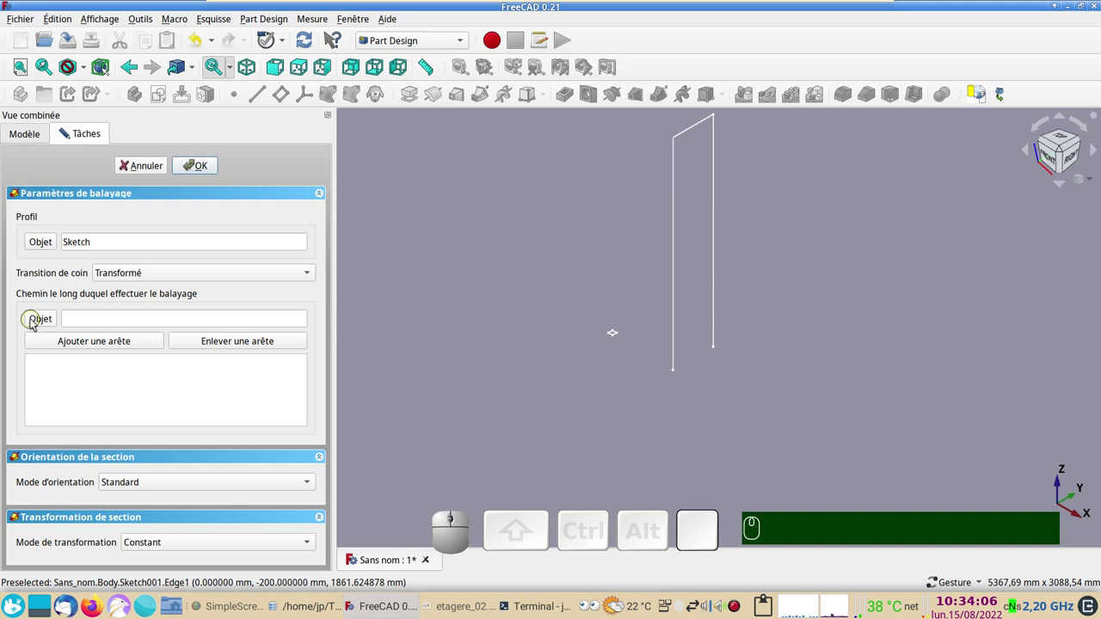
click(35, 323)
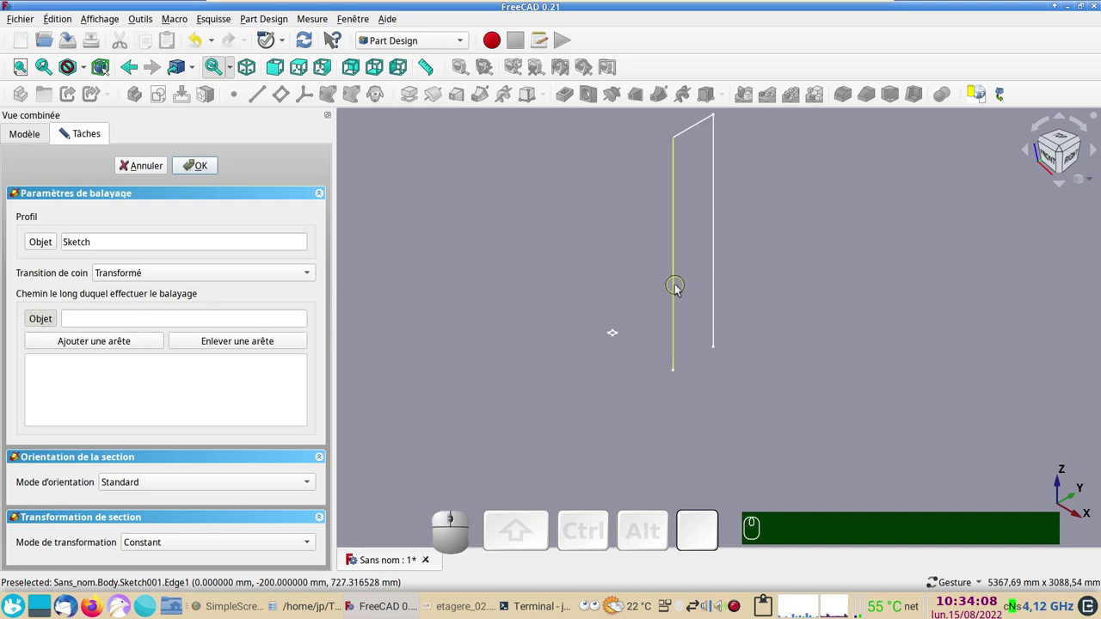
click(679, 290)
scroll(down, 3)
drag(677, 381, 802, 322)
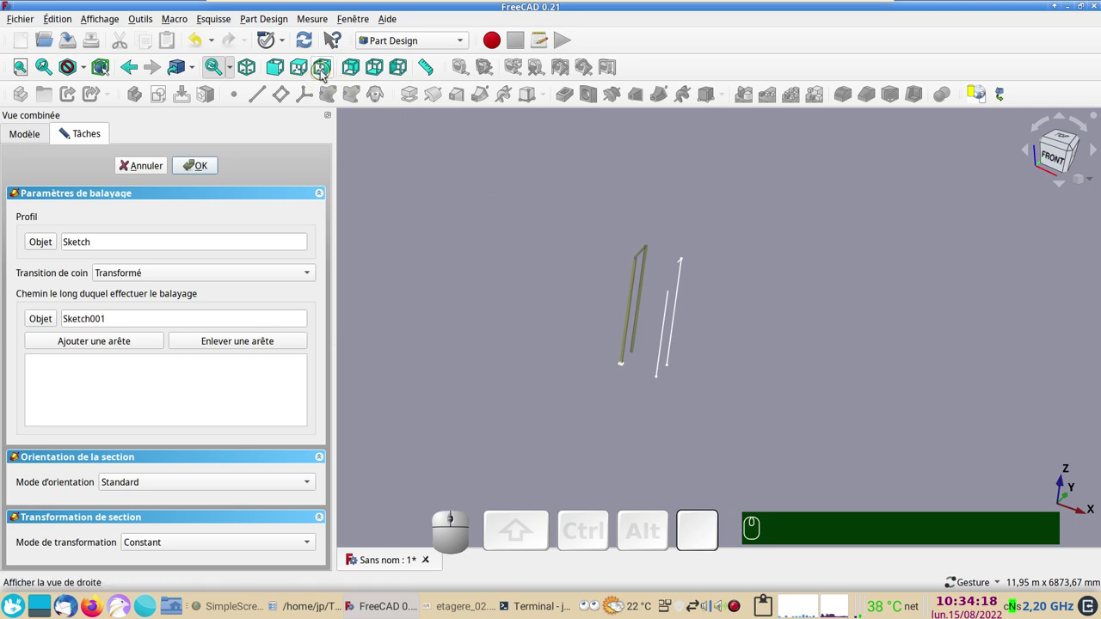
click(324, 75)
scroll(up, 3)
drag(608, 232, 724, 423)
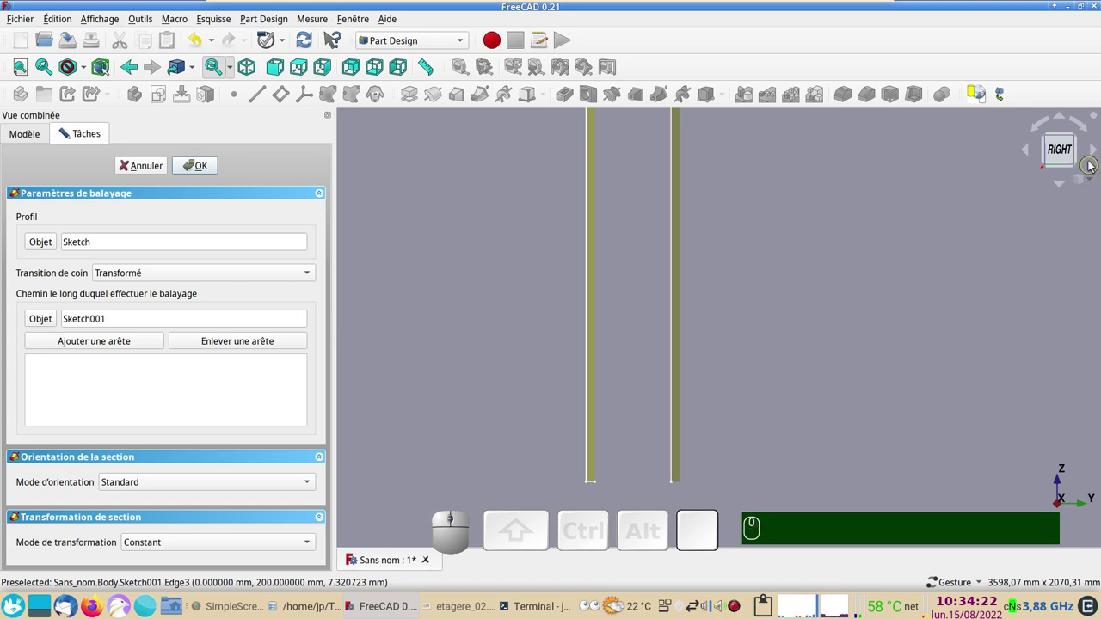
scroll(down, 3)
drag(868, 248, 785, 305)
scroll(up, 3)
scroll(down, 3)
right_click(687, 240)
scroll(up, 3)
scroll(down, 3)
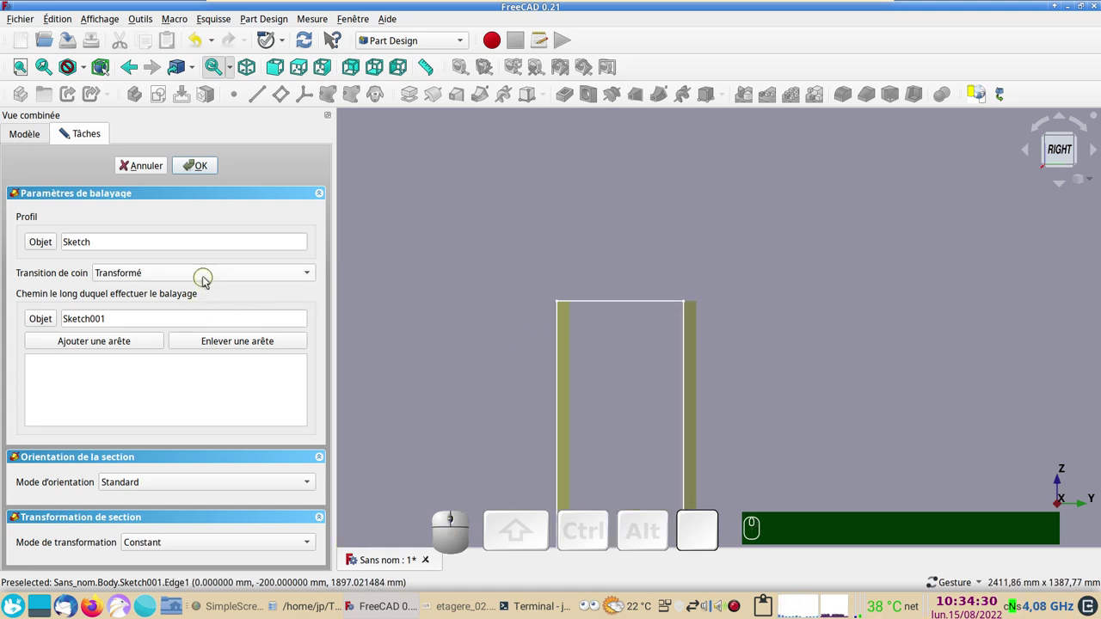
Set the corner transition to Coin droit and confirm the swept solid frame.
click(207, 279)
click(189, 297)
scroll(down, 3)
drag(806, 419, 789, 407)
drag(774, 413, 611, 417)
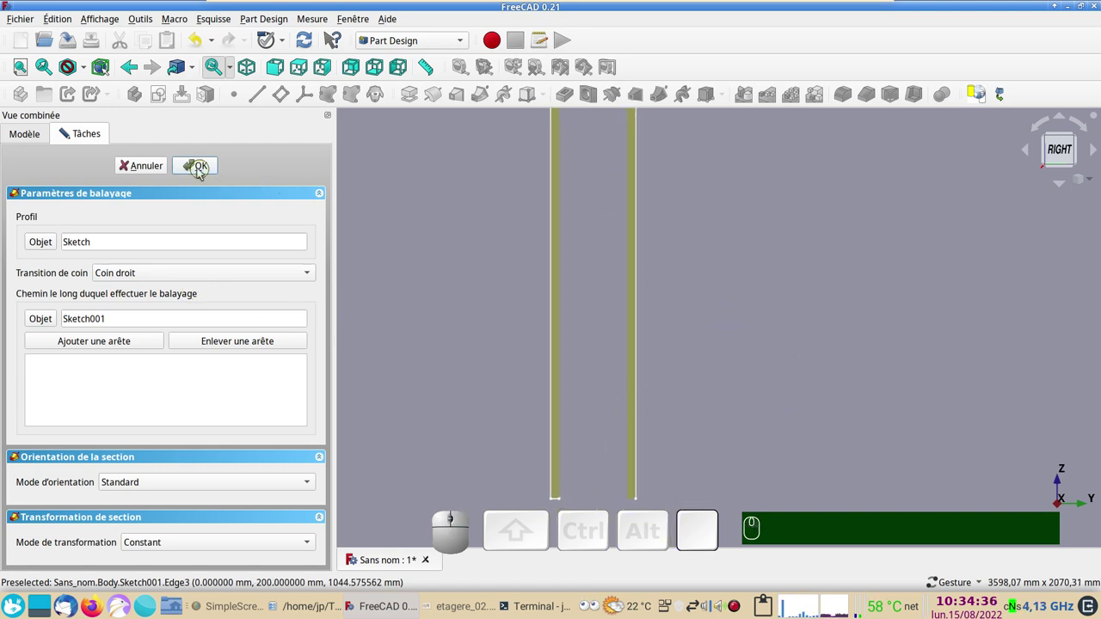
click(201, 173)
scroll(down, 3)
right_click(785, 254)
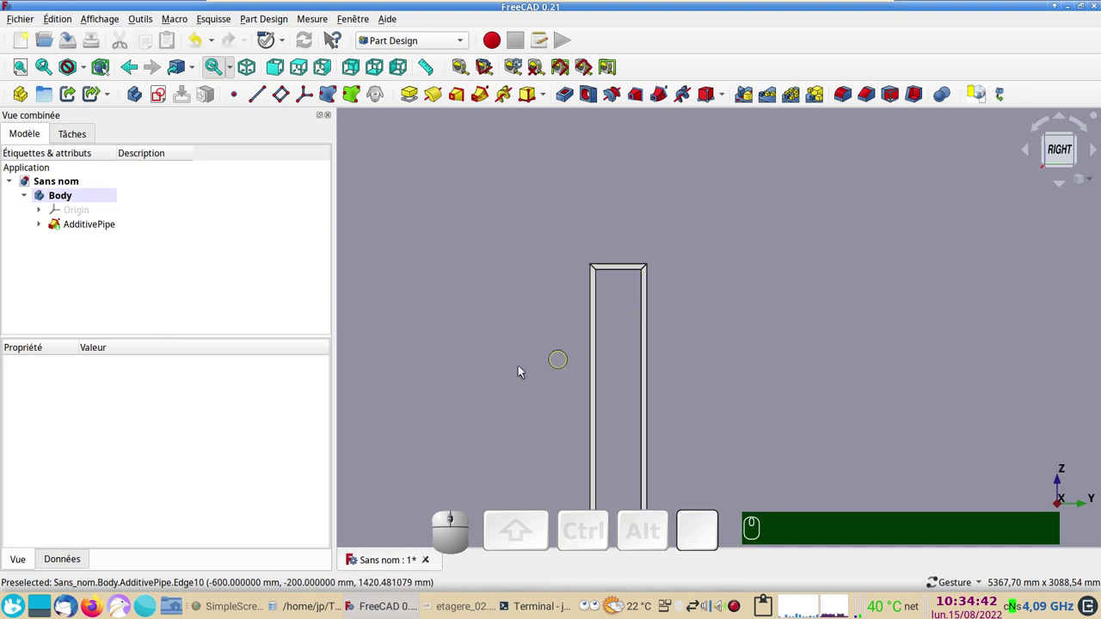
scroll(up, 3)
right_click(649, 281)
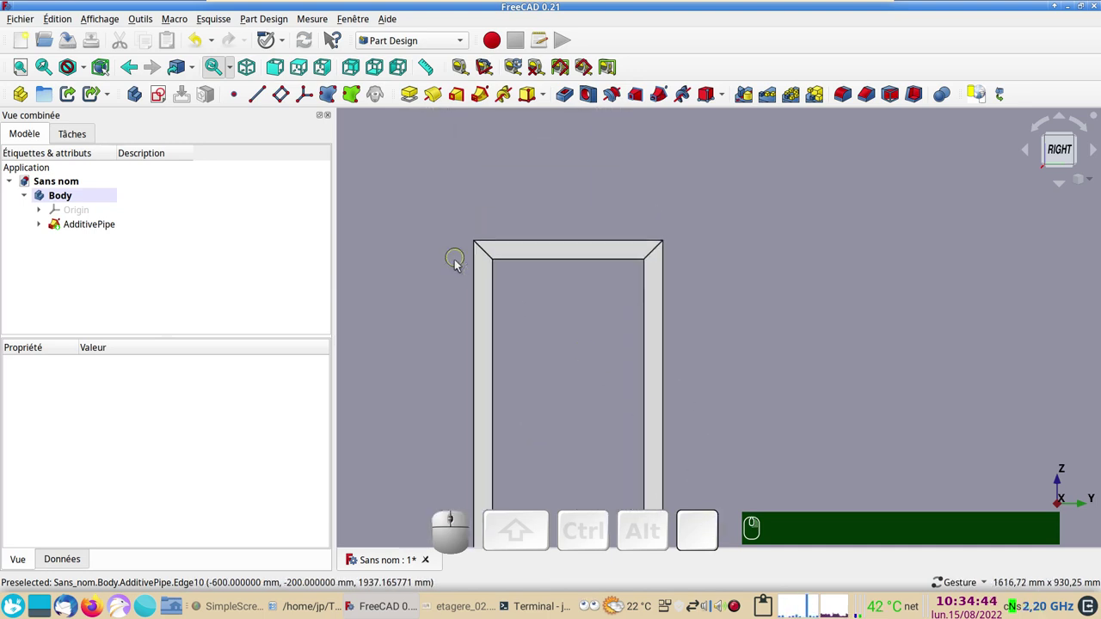
scroll(up, 3)
right_click(717, 282)
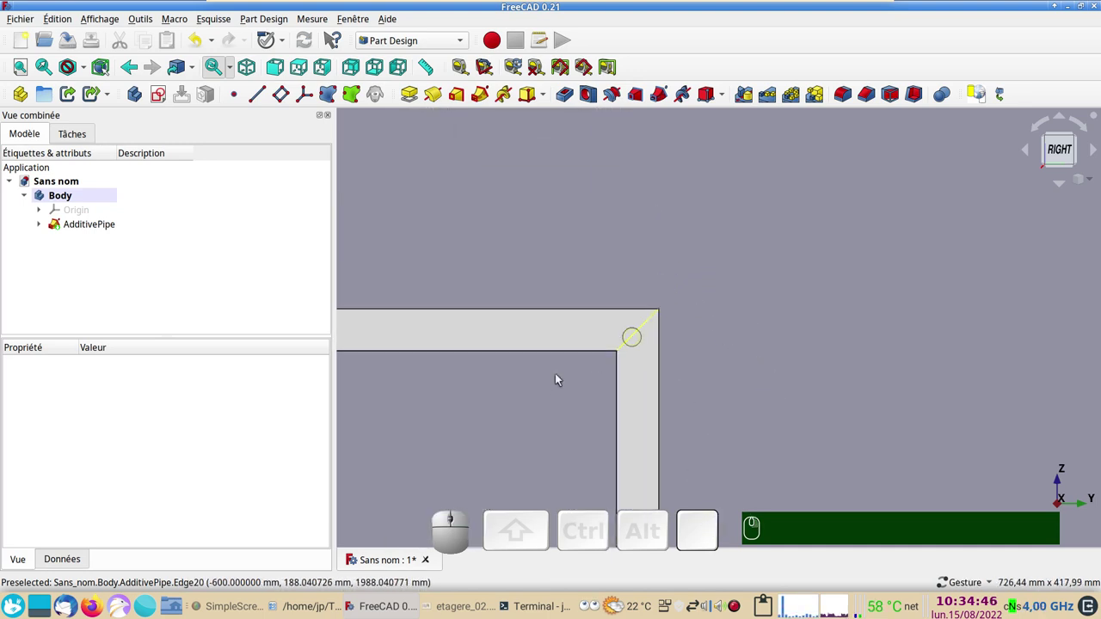
drag(496, 410, 649, 311)
scroll(down, 3)
drag(641, 385, 620, 358)
scroll(down, 3)
drag(667, 387, 593, 285)
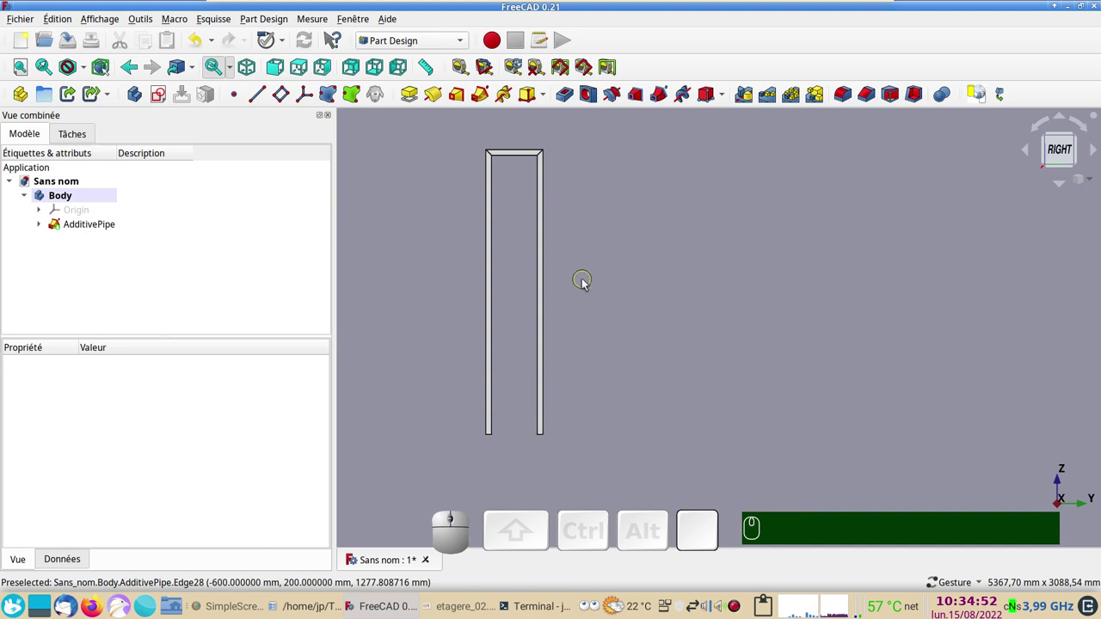
scroll(up, 3)
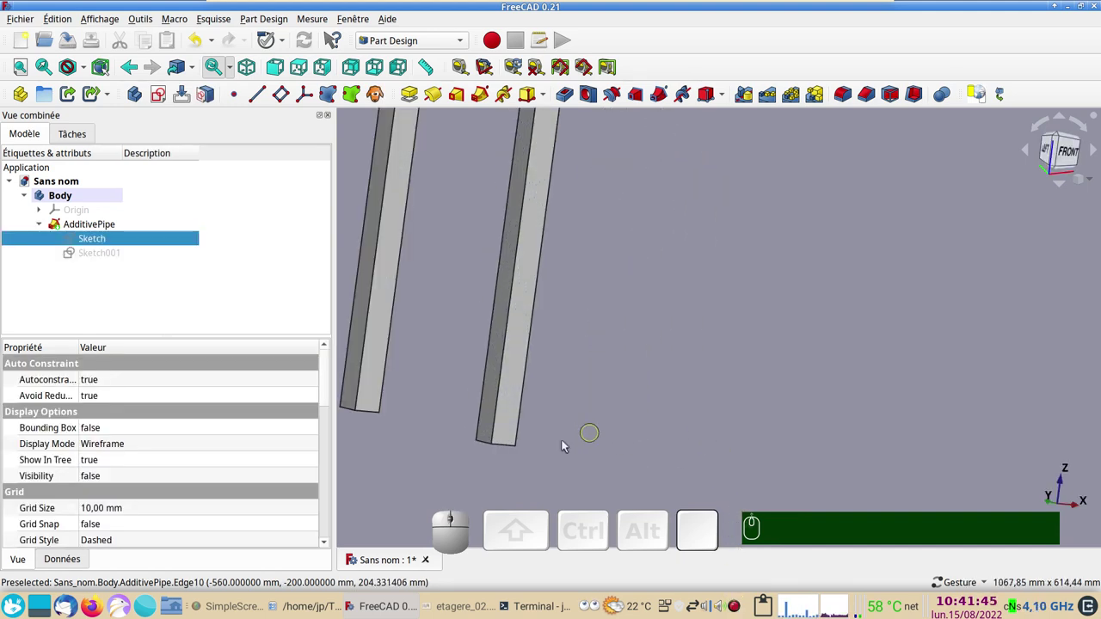
drag(572, 465, 714, 390)
drag(597, 436, 713, 390)
scroll(up, 3)
drag(625, 386, 561, 421)
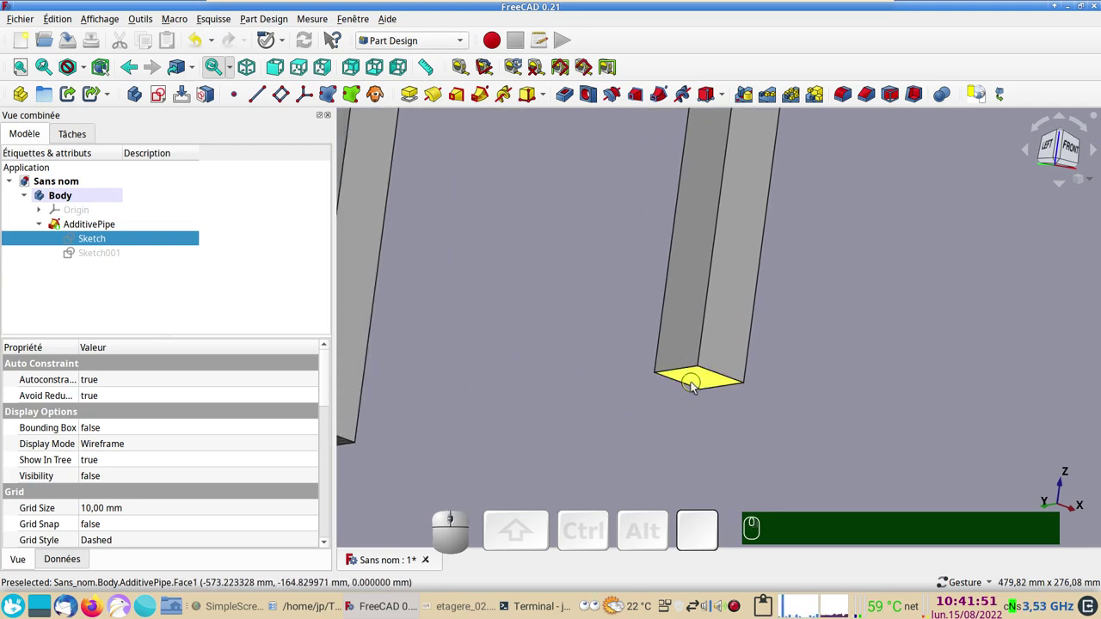
click(698, 381)
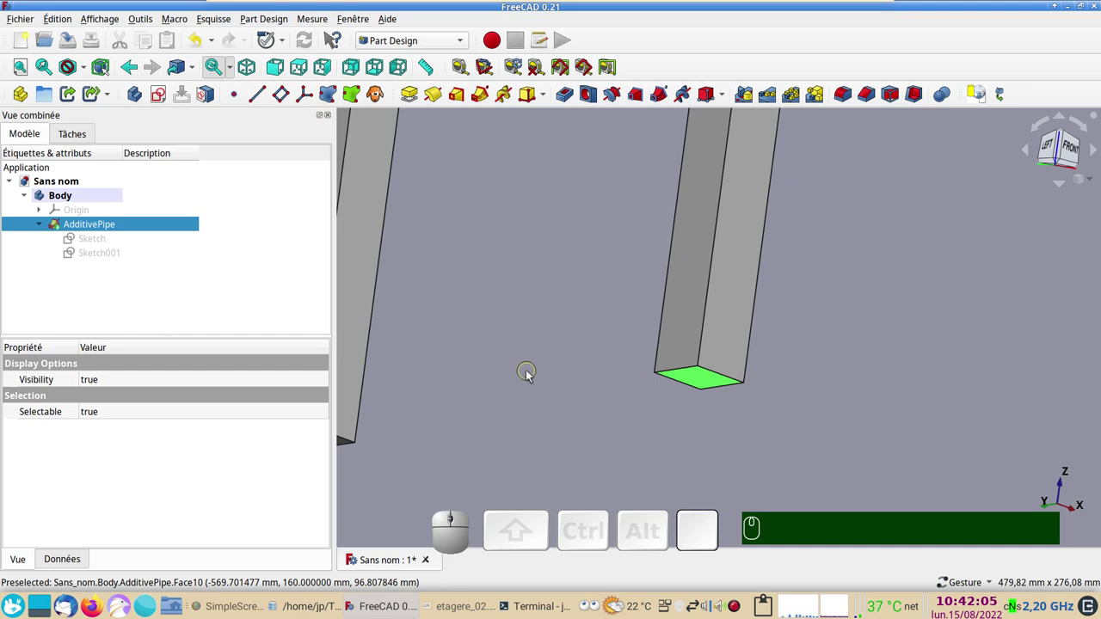
scroll(down, 3)
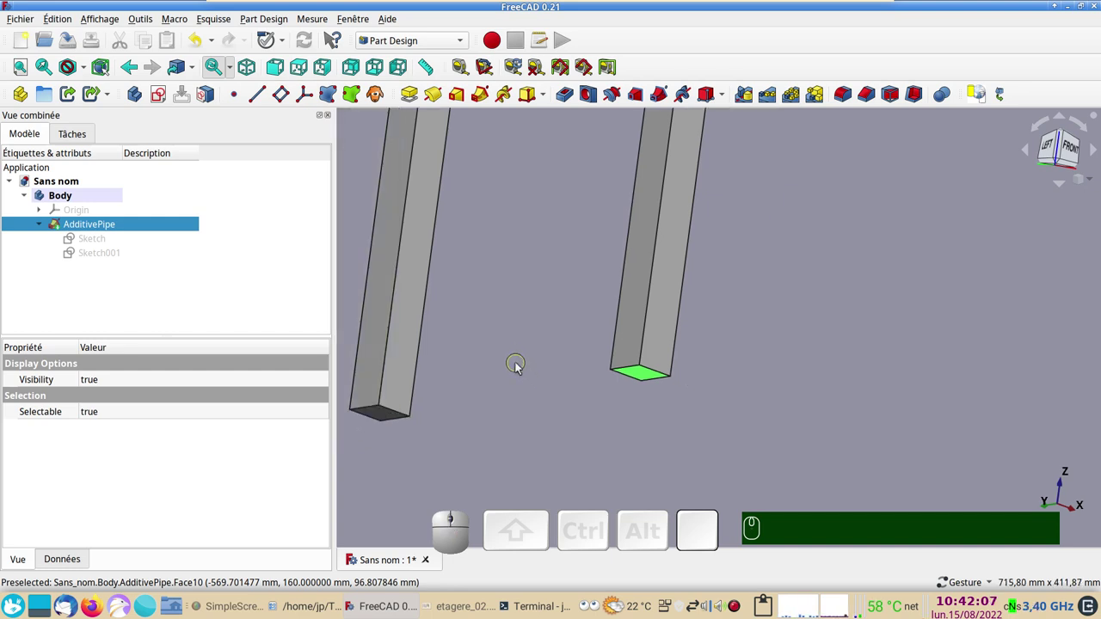
click(520, 351)
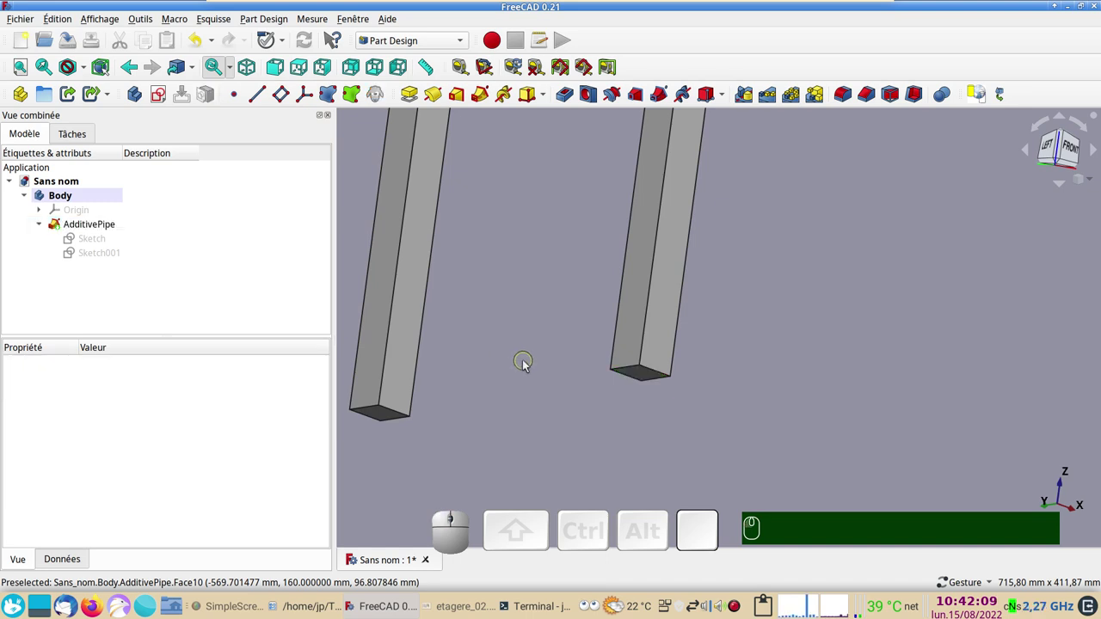
drag(748, 372, 614, 307)
drag(630, 359, 381, 283)
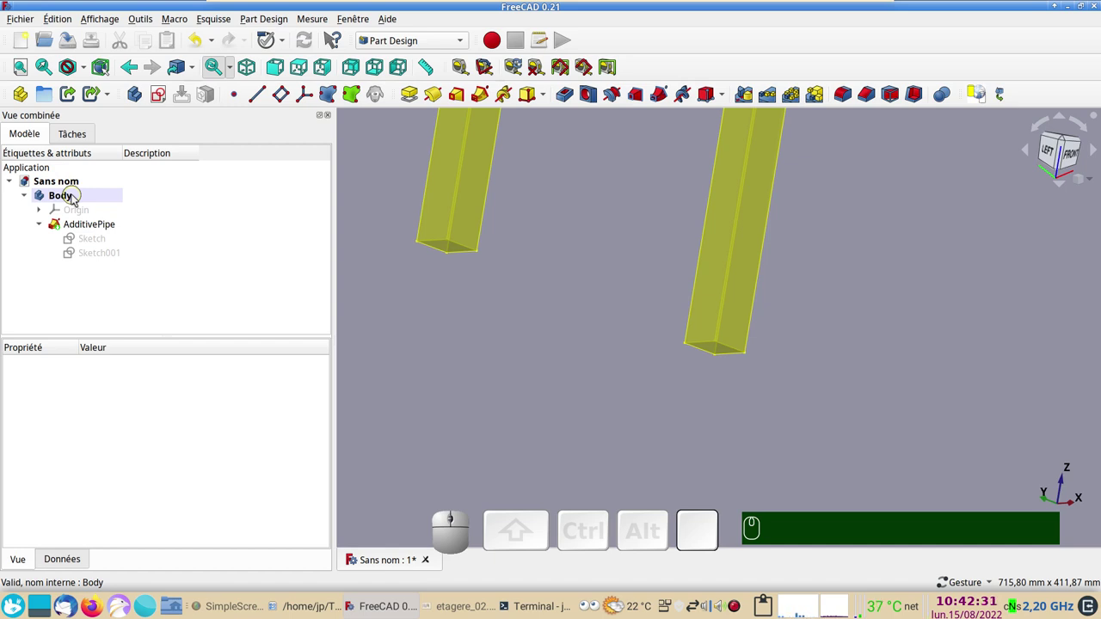
click(76, 199)
Make Body the active body and start a new sketch in it.
click(102, 251)
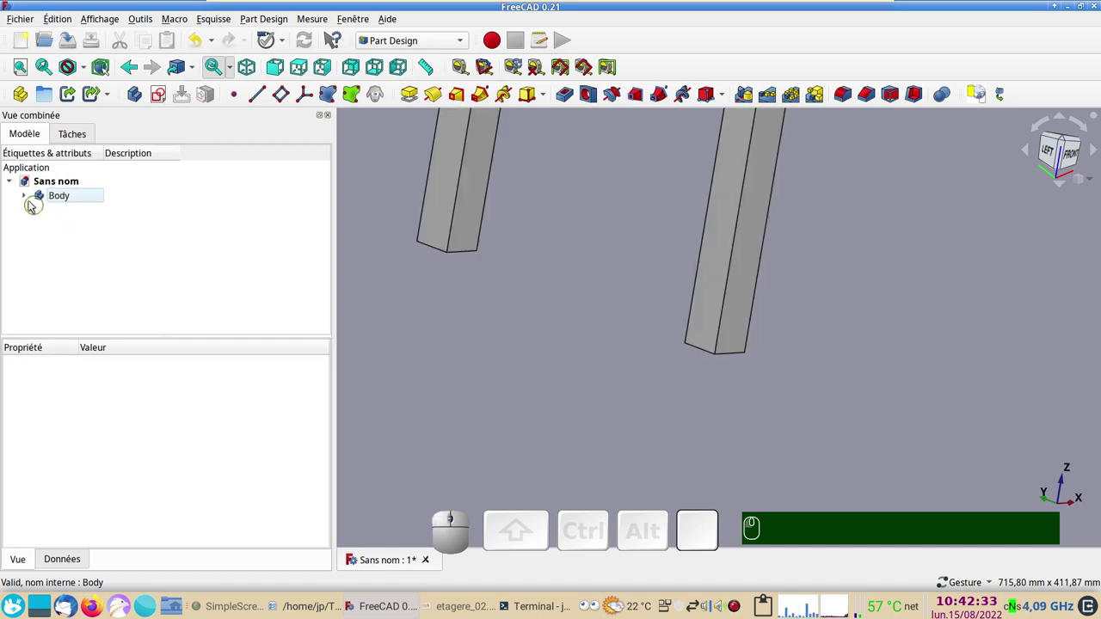
click(32, 204)
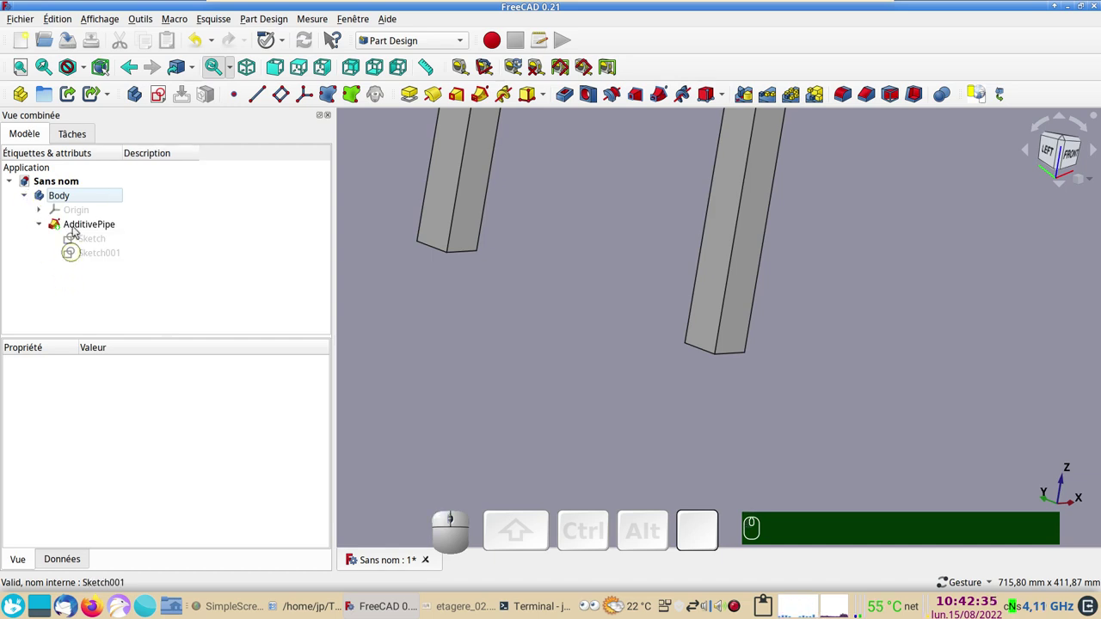
right_click(80, 198)
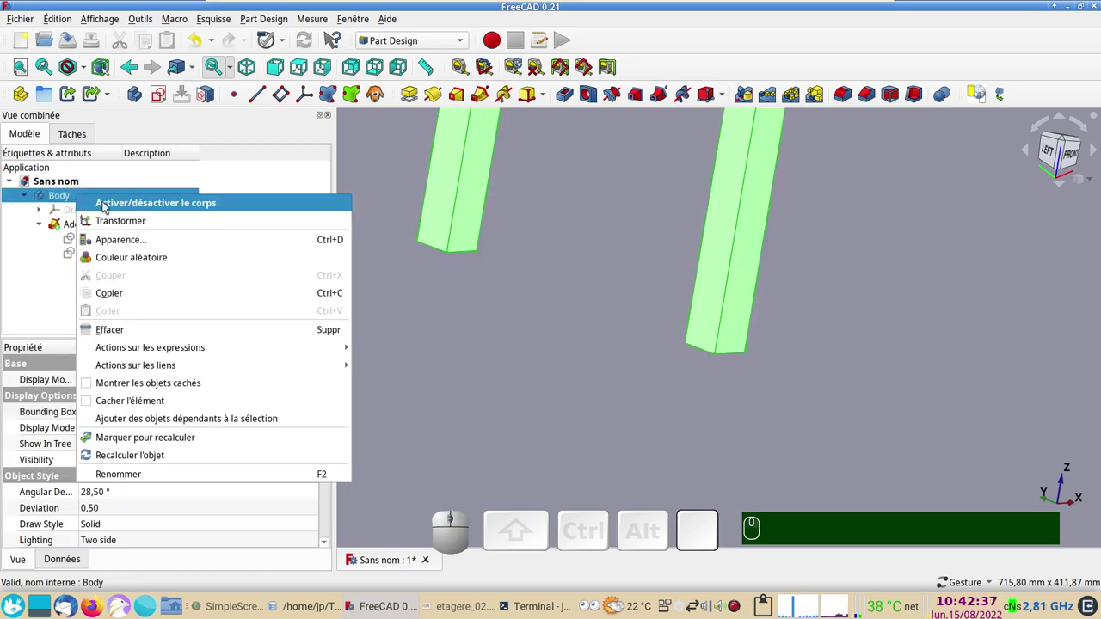
click(126, 206)
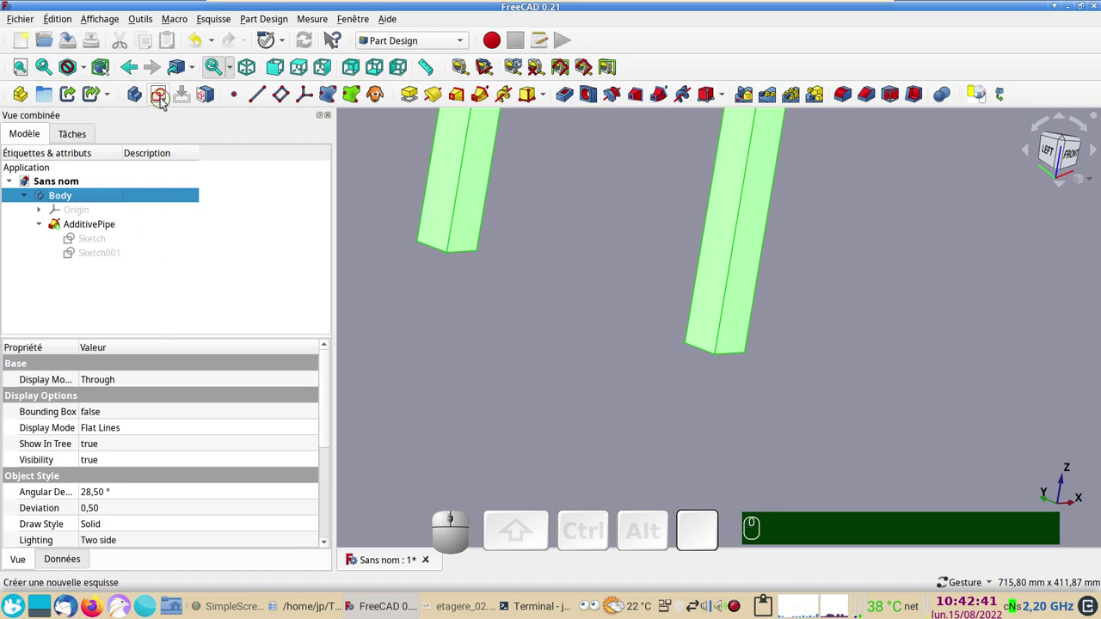
click(165, 103)
scroll(down, 3)
scroll(down, 3)
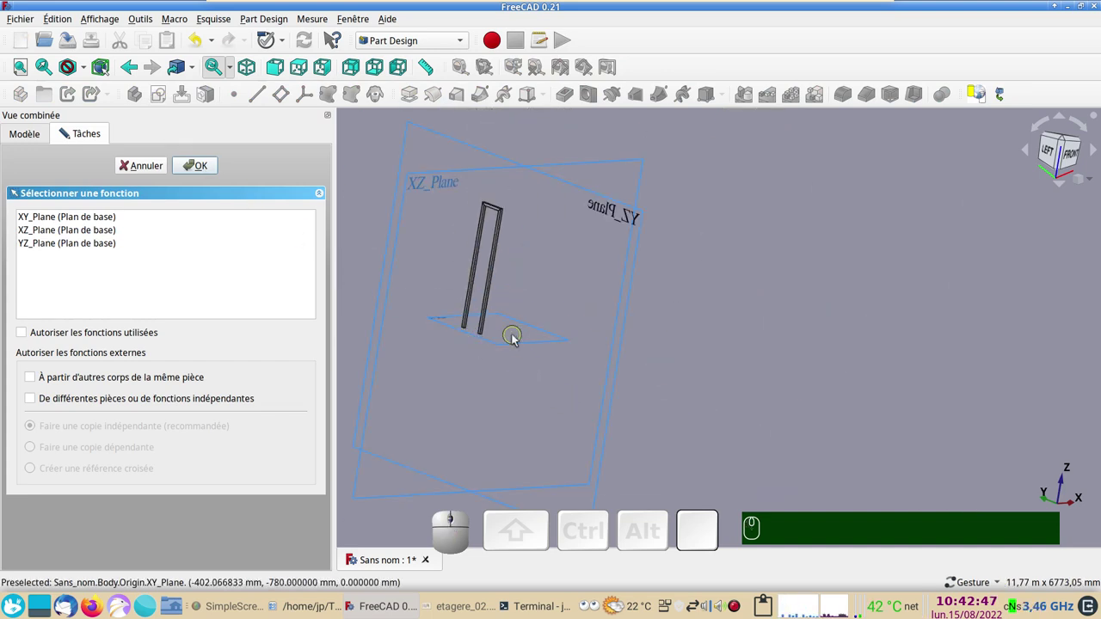
Place the new sketch on XY_Plane and bring a leg's lower end into the top view.
click(520, 347)
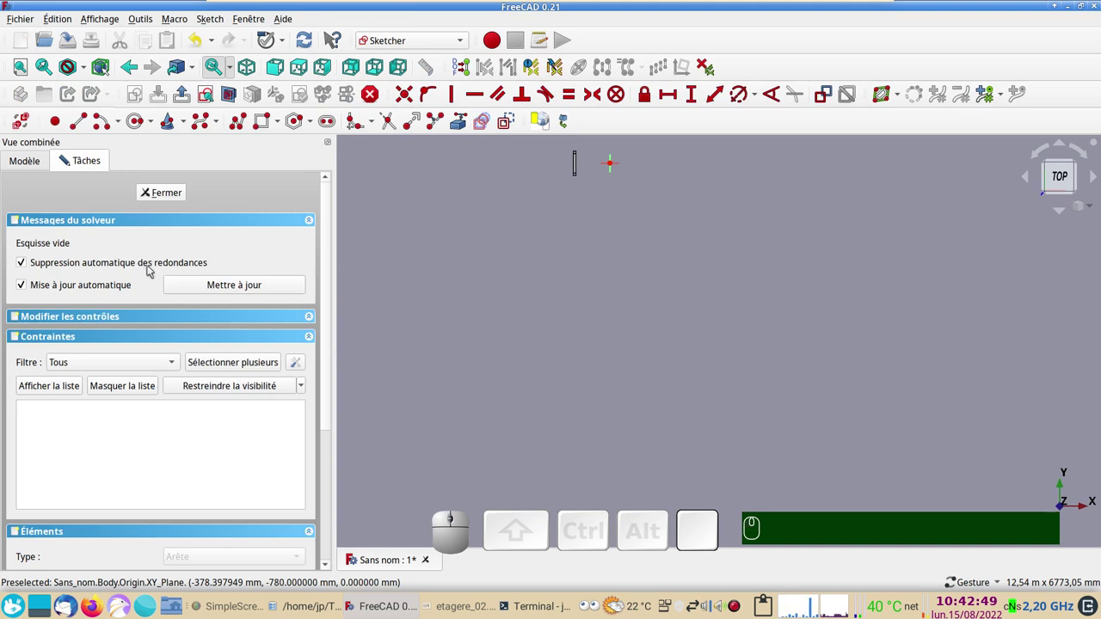
drag(595, 280, 1064, 250)
scroll(up, 3)
scroll(up, 3)
drag(642, 406, 662, 313)
scroll(up, 3)
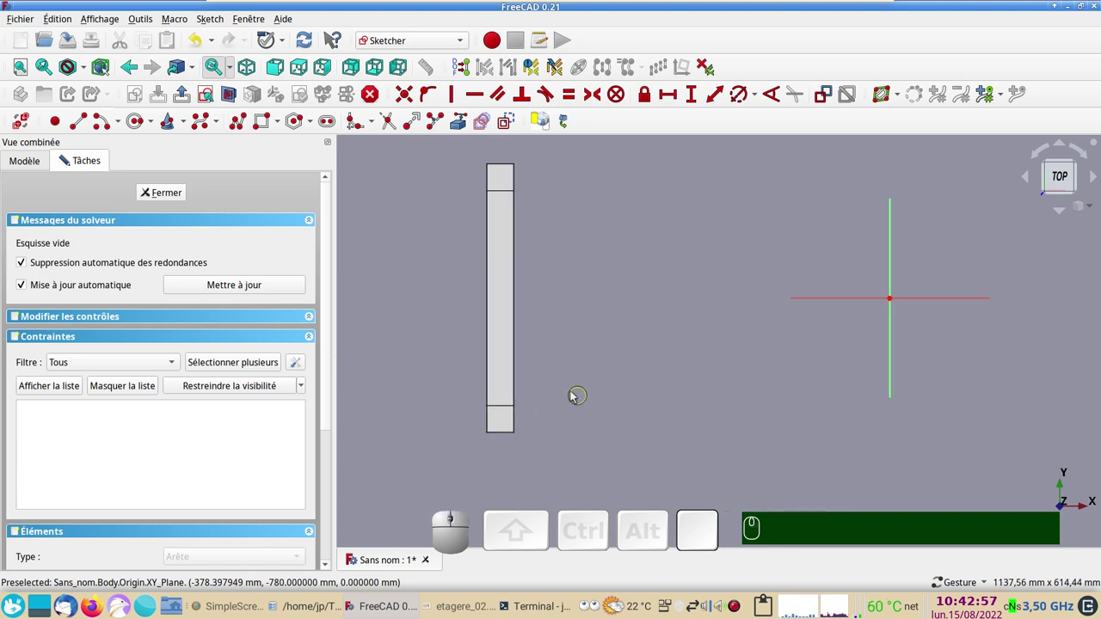
drag(586, 430, 663, 426)
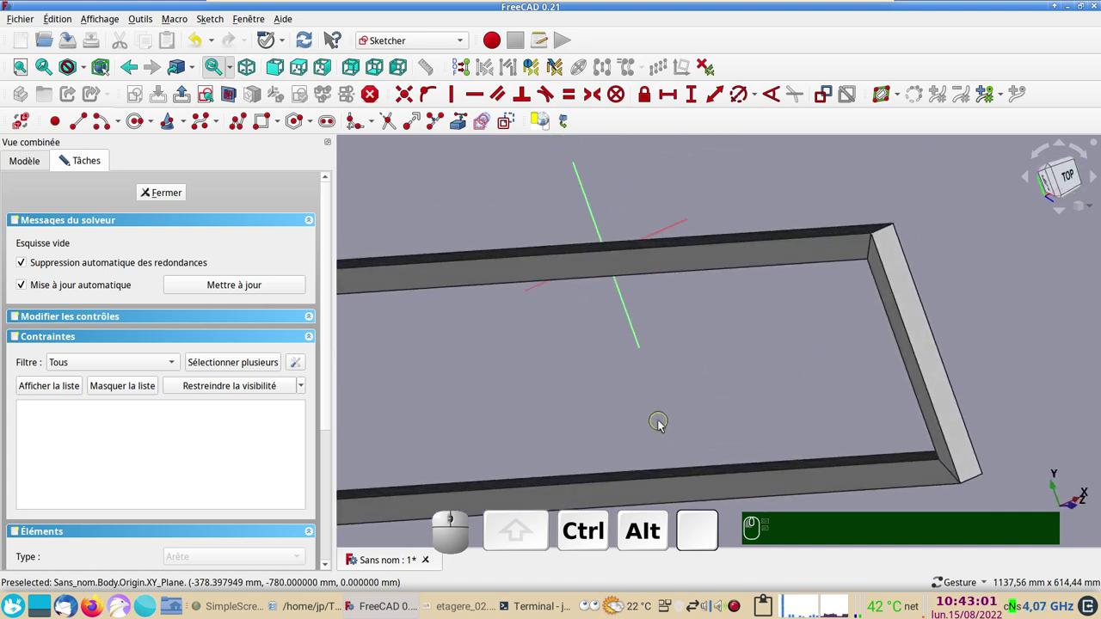
key(KP_2)
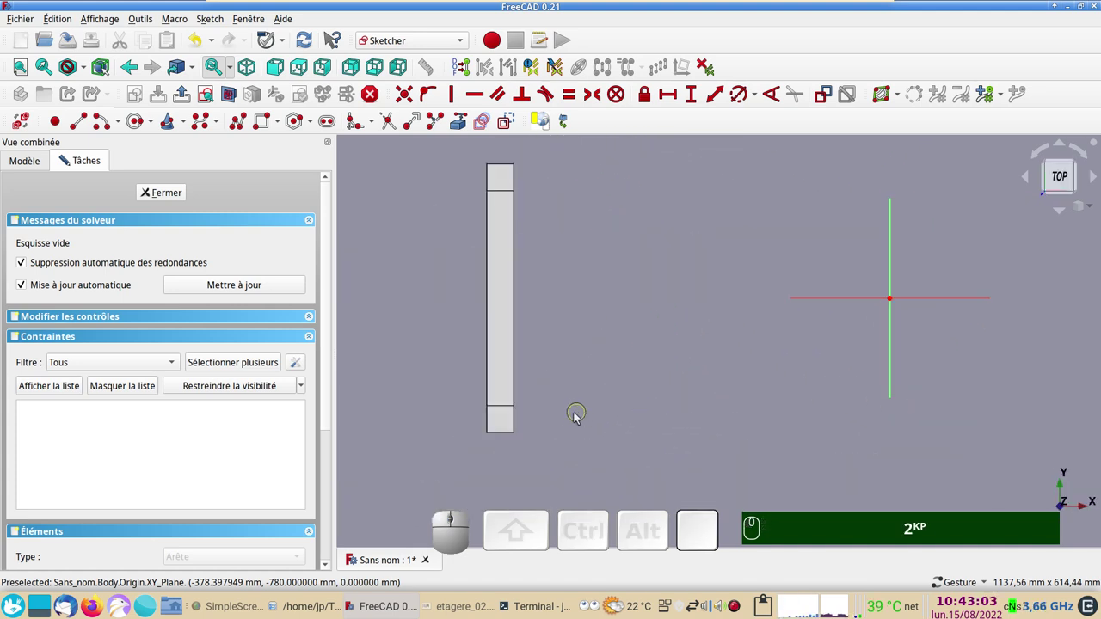
drag(559, 402, 326, 186)
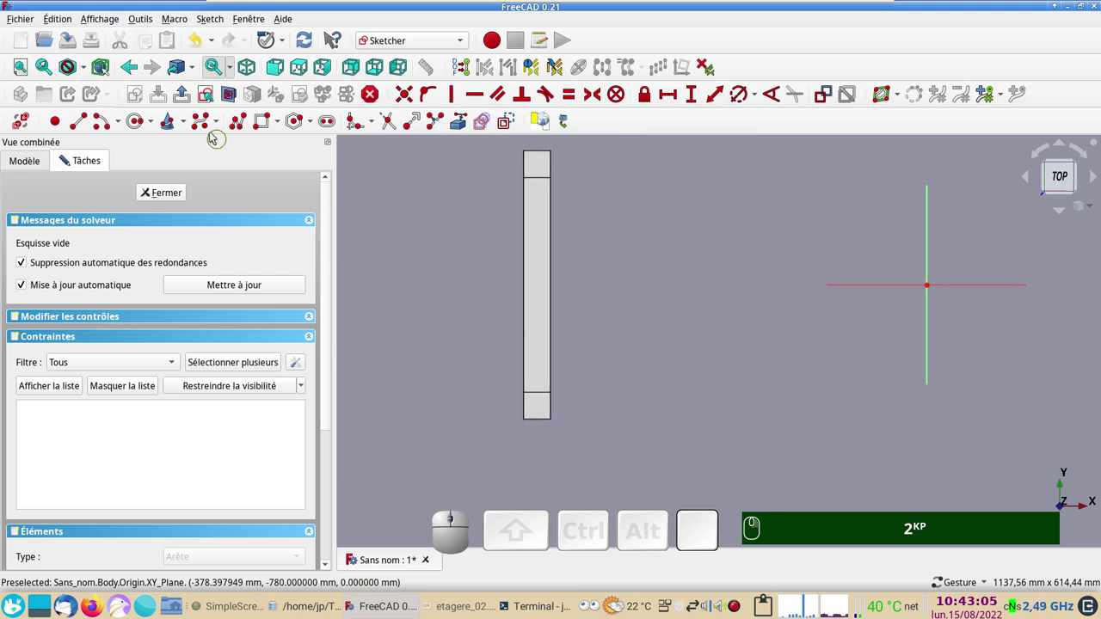
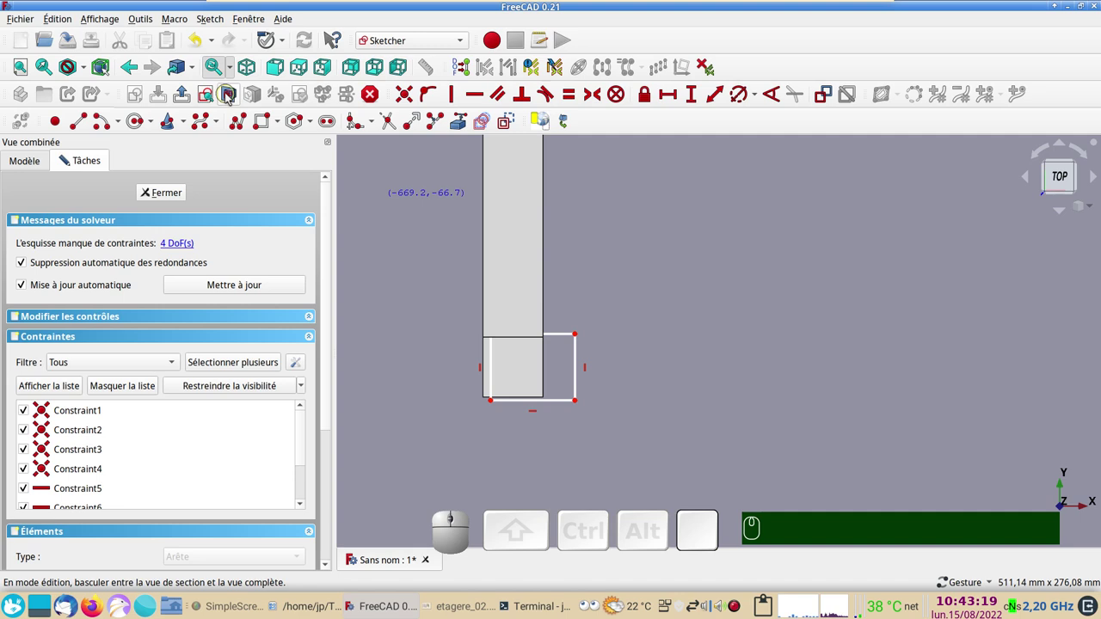
Show the section view and make the rectangle's left and bottom edges equal.
click(231, 98)
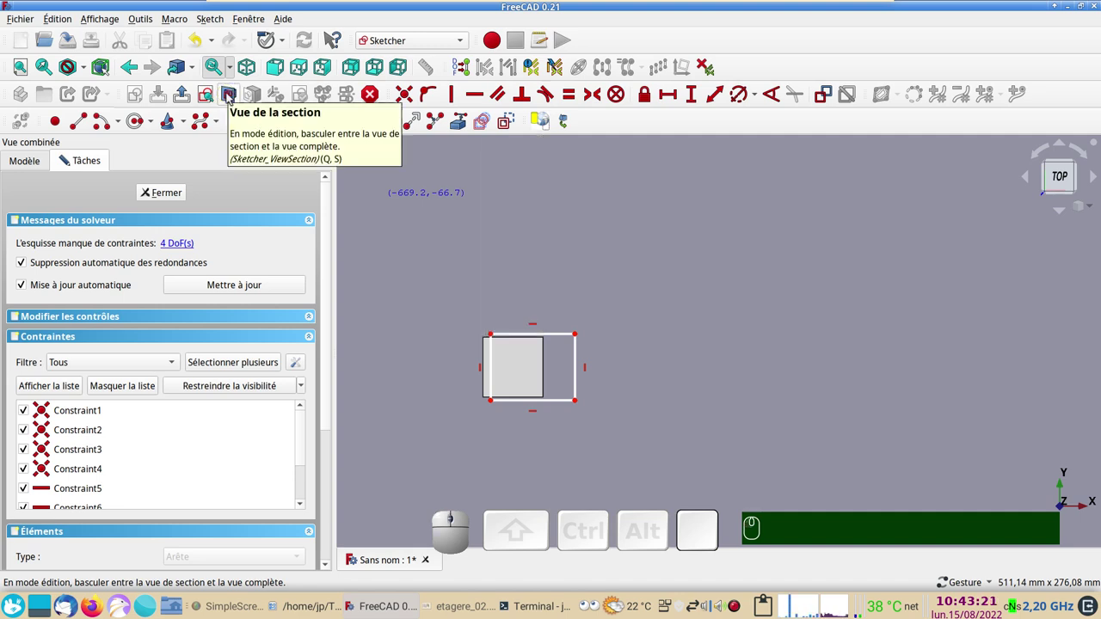
click(231, 98)
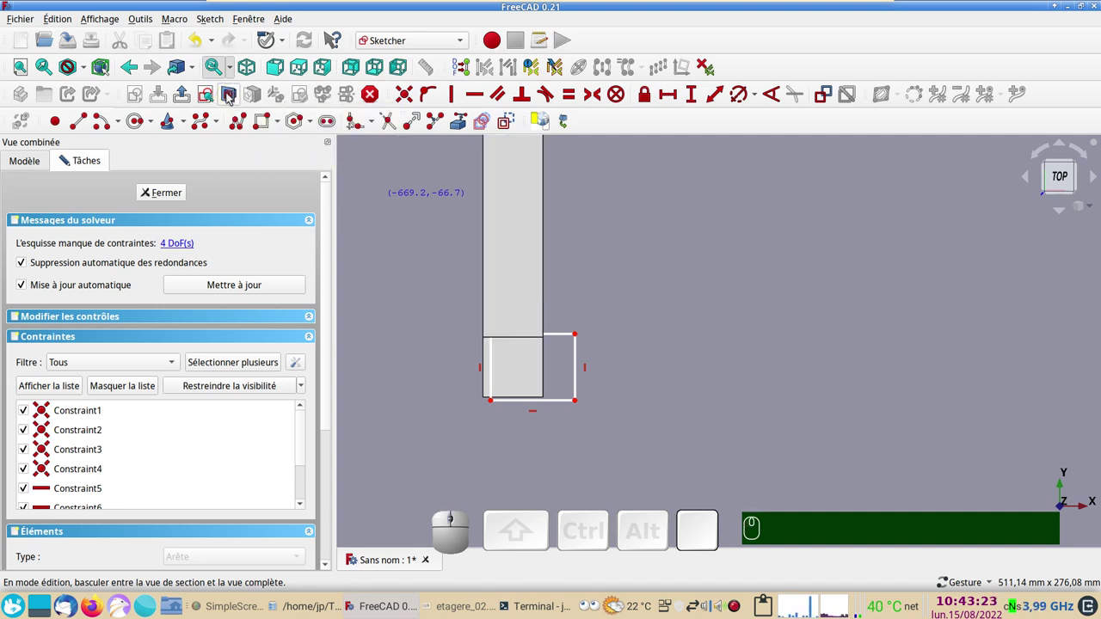
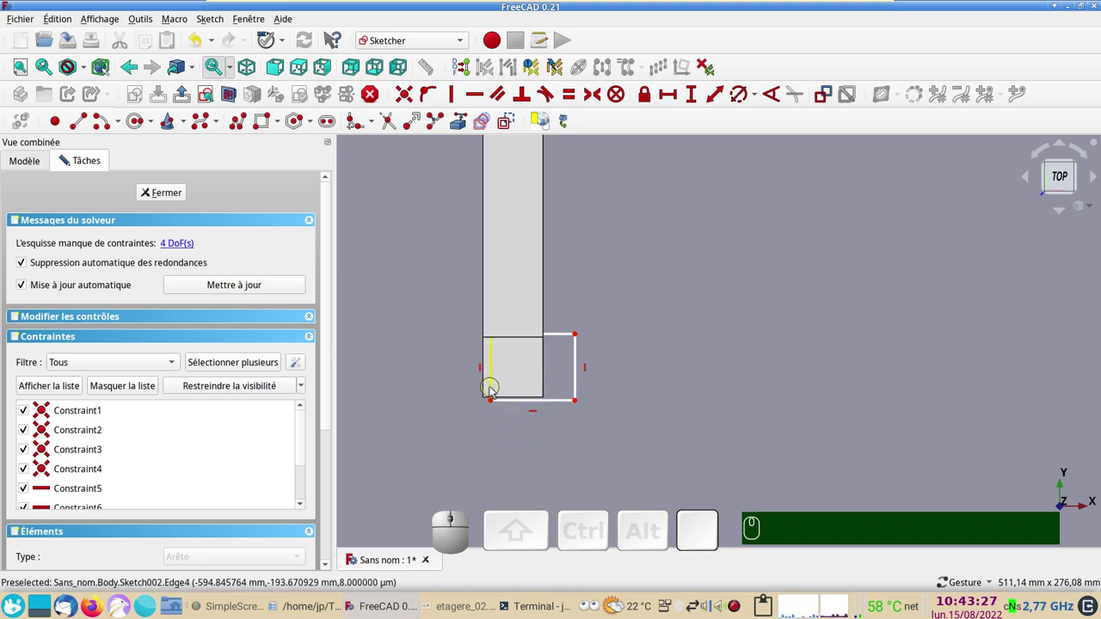
click(493, 391)
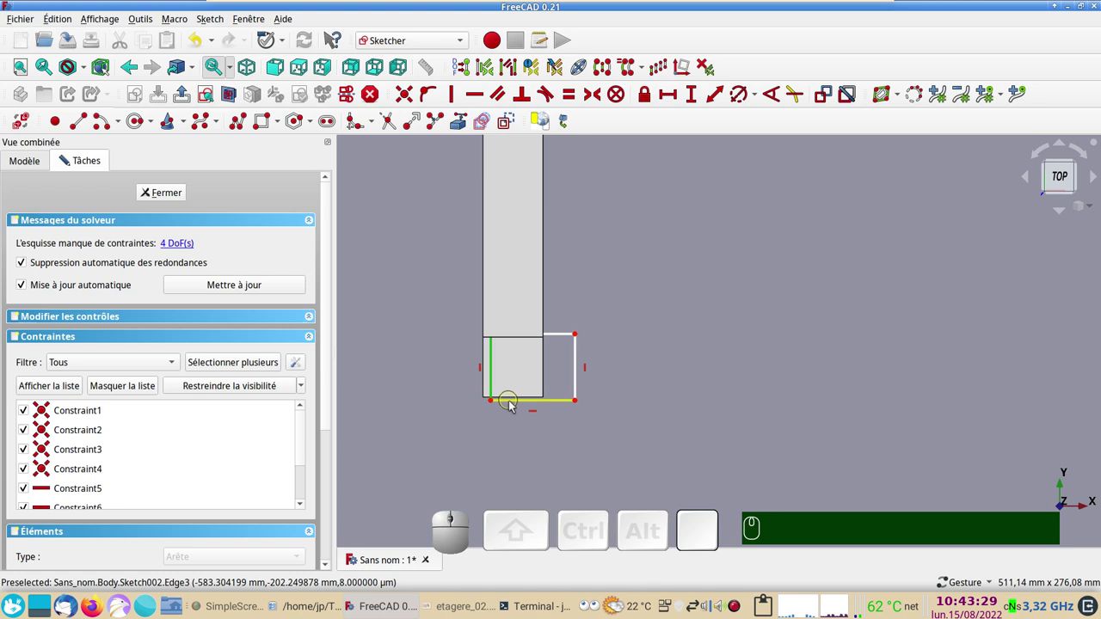
click(514, 406)
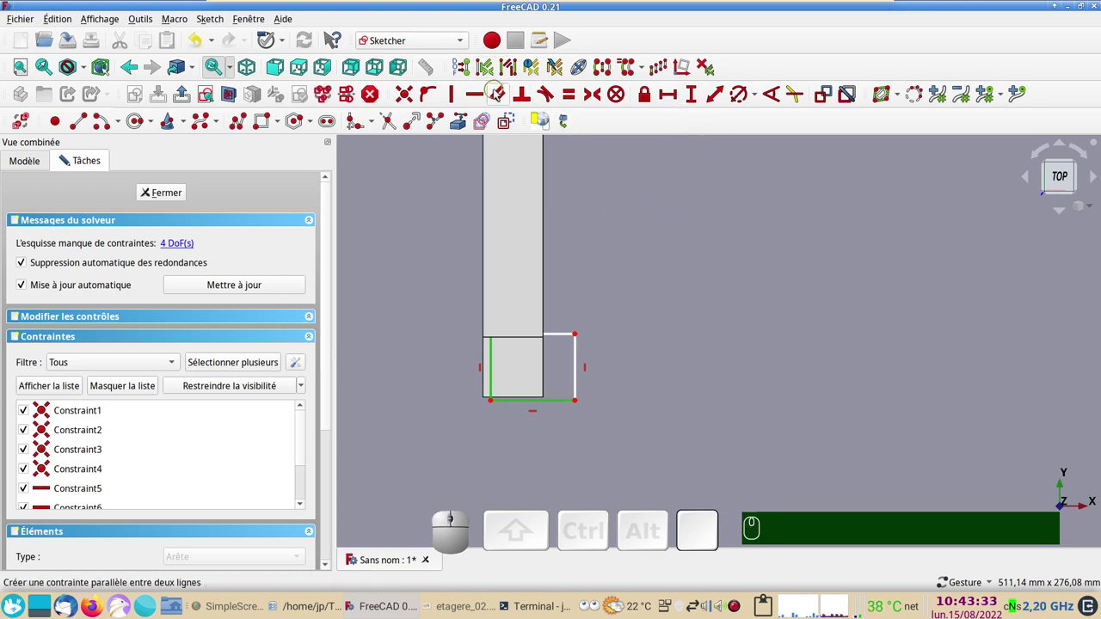
key(e)
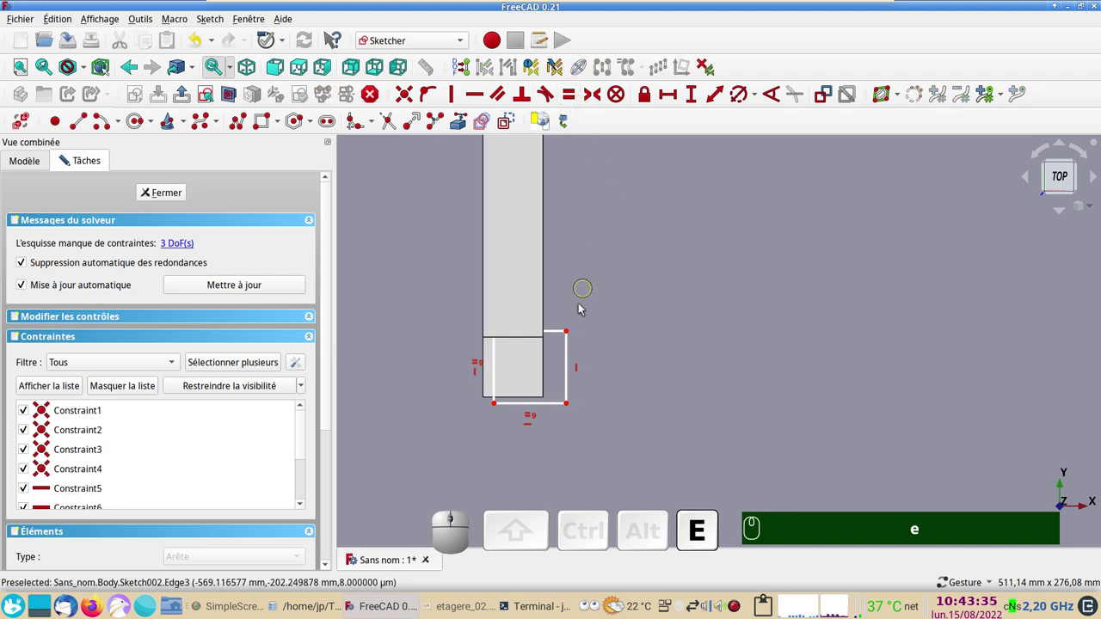
Dimension the square's side at 40 mm and move the constraint label aside.
click(498, 373)
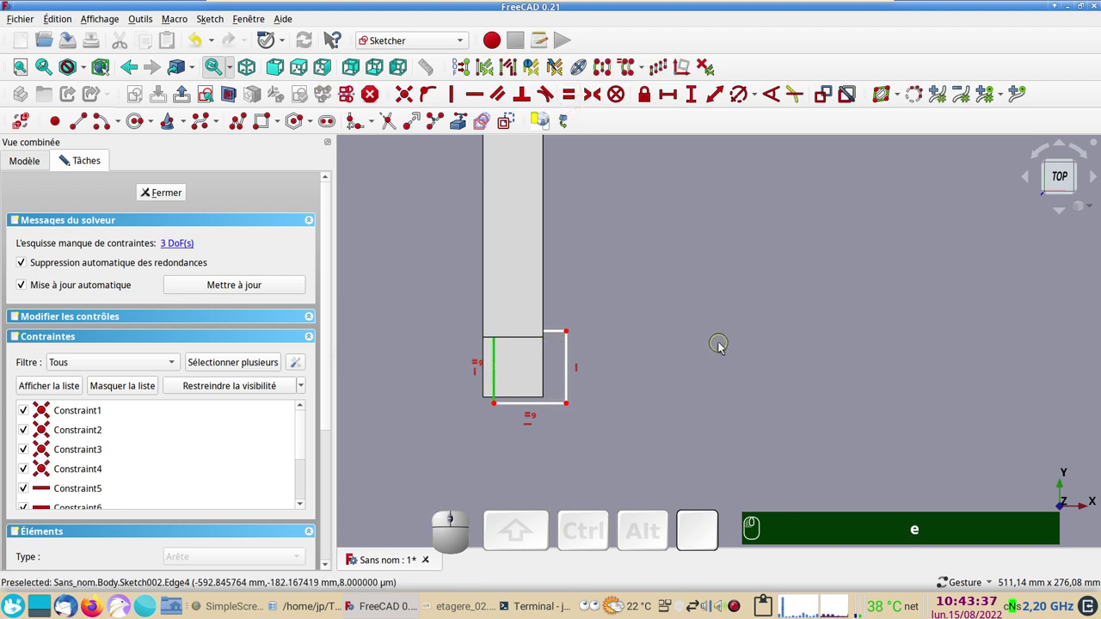
click(698, 104)
key(KP_4)
key(KP_0)
key(KP_Enter)
text(e)
key(KP_4)
key(KP_0)
key(Return)
scroll(down, 3)
right_click(742, 390)
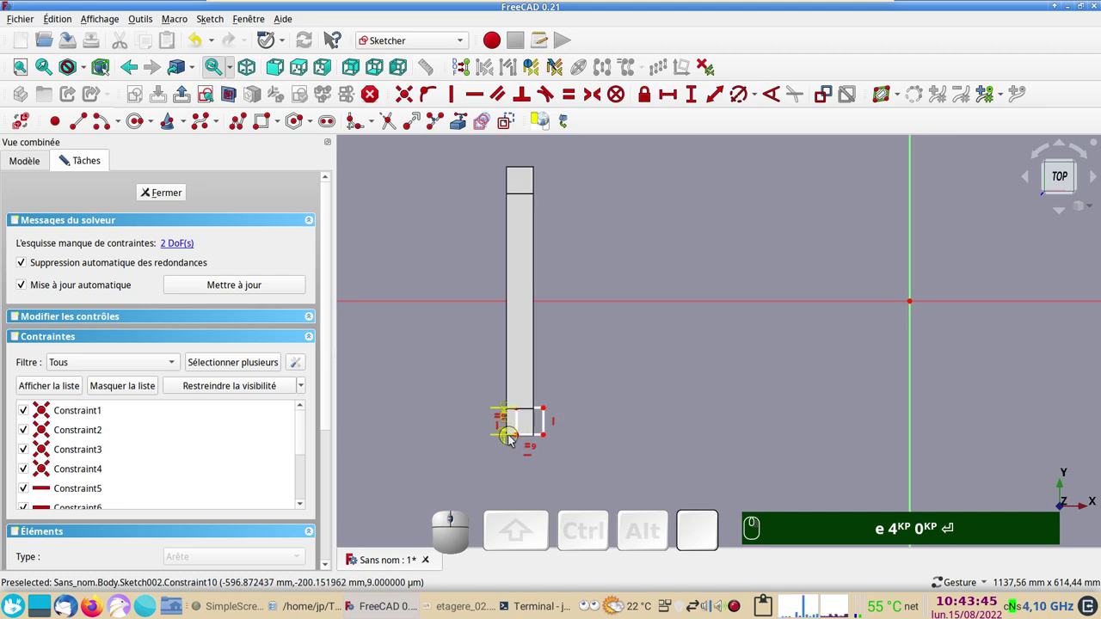
drag(520, 439, 520, 476)
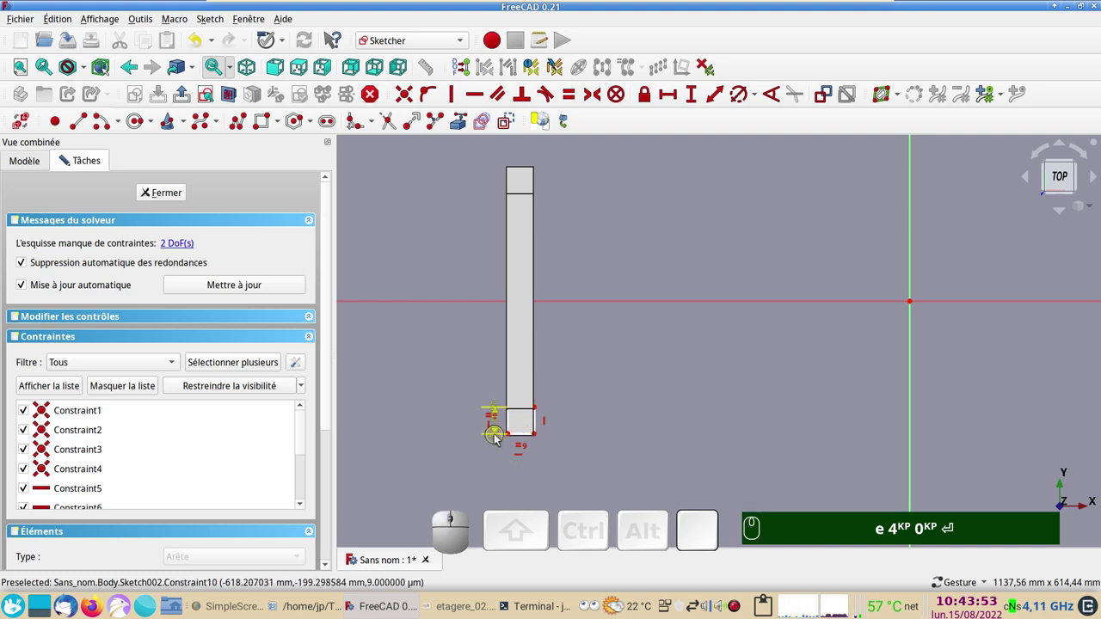
Change the square's side dimension to 60 mm and move its label out to the left.
click(498, 439)
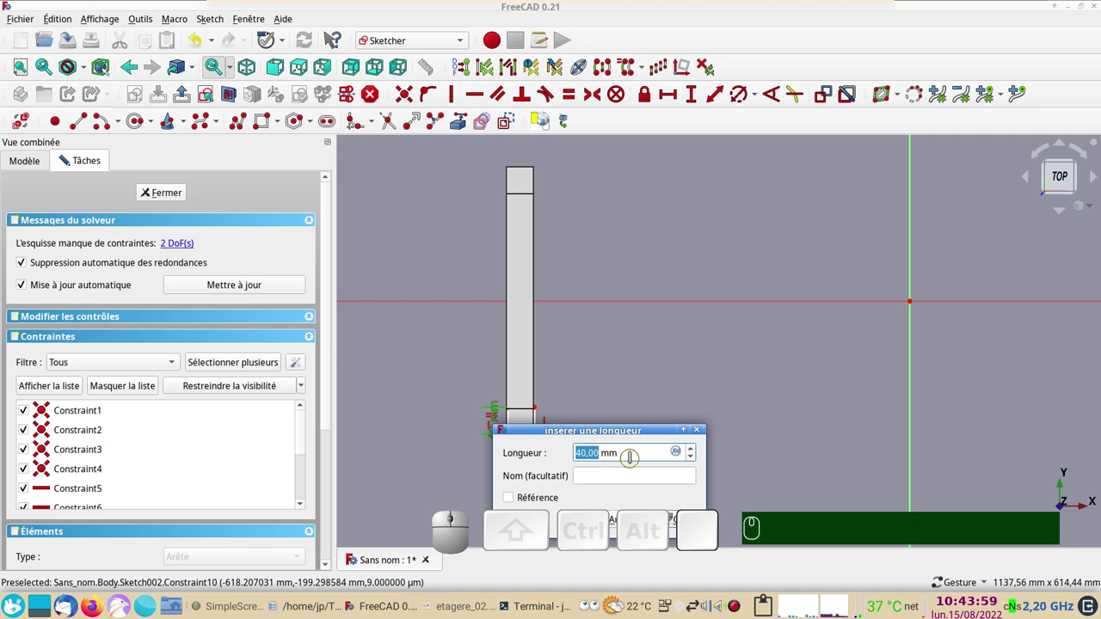
key(KP_6)
key(KP_0)
key(Return)
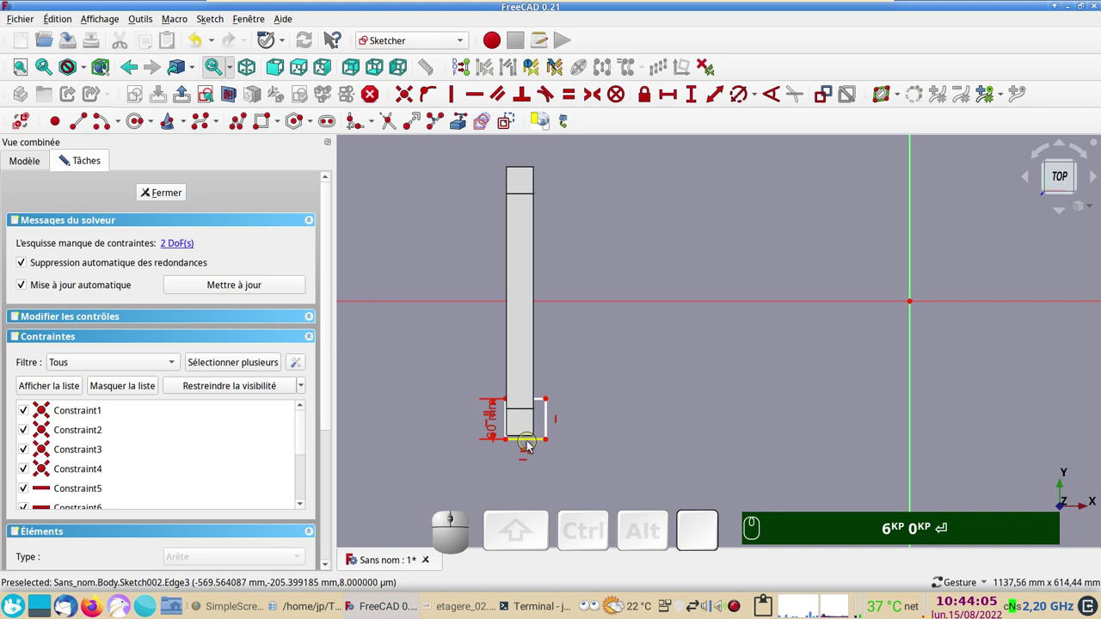
click(531, 445)
drag(521, 446, 561, 519)
click(494, 473)
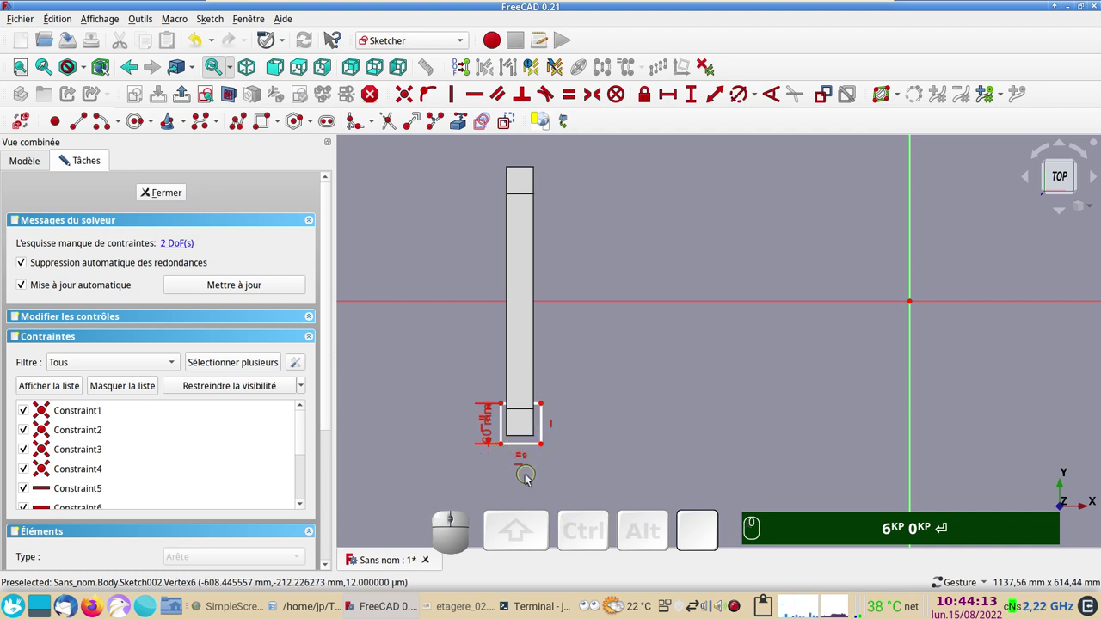
click(491, 436)
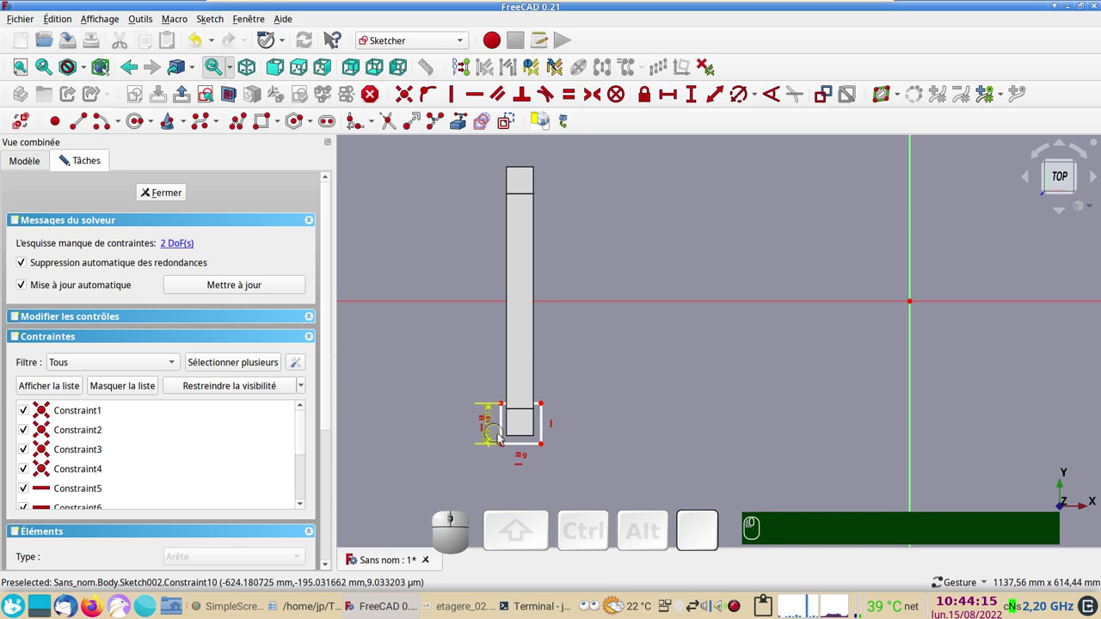
drag(493, 442, 524, 485)
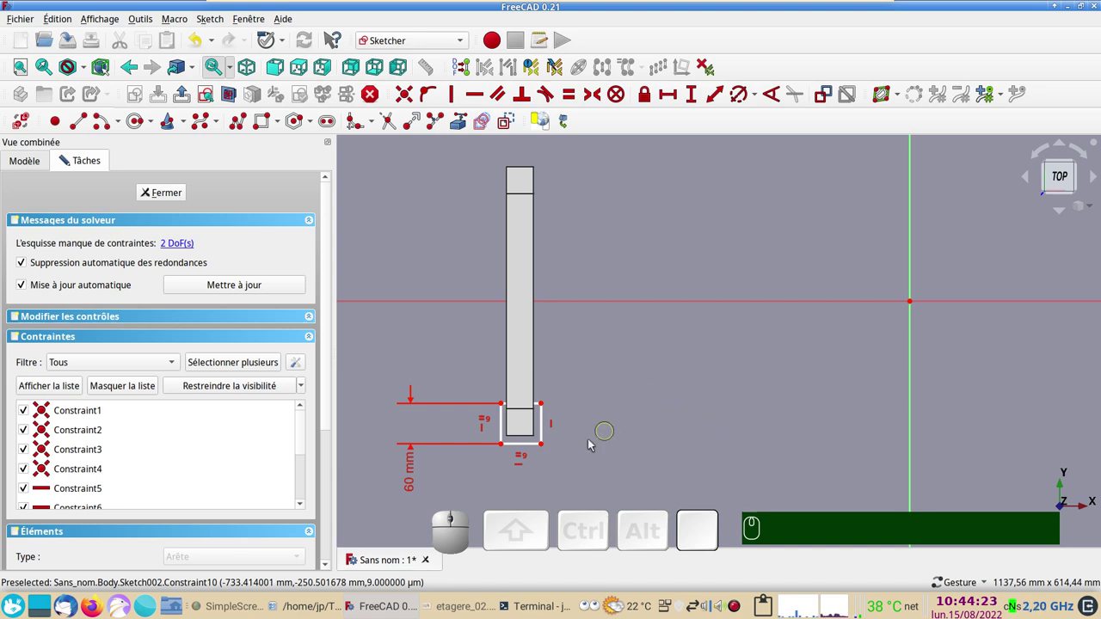
Lock the square's bottom-left corner and set its horizontal offset to -610 mm.
click(506, 449)
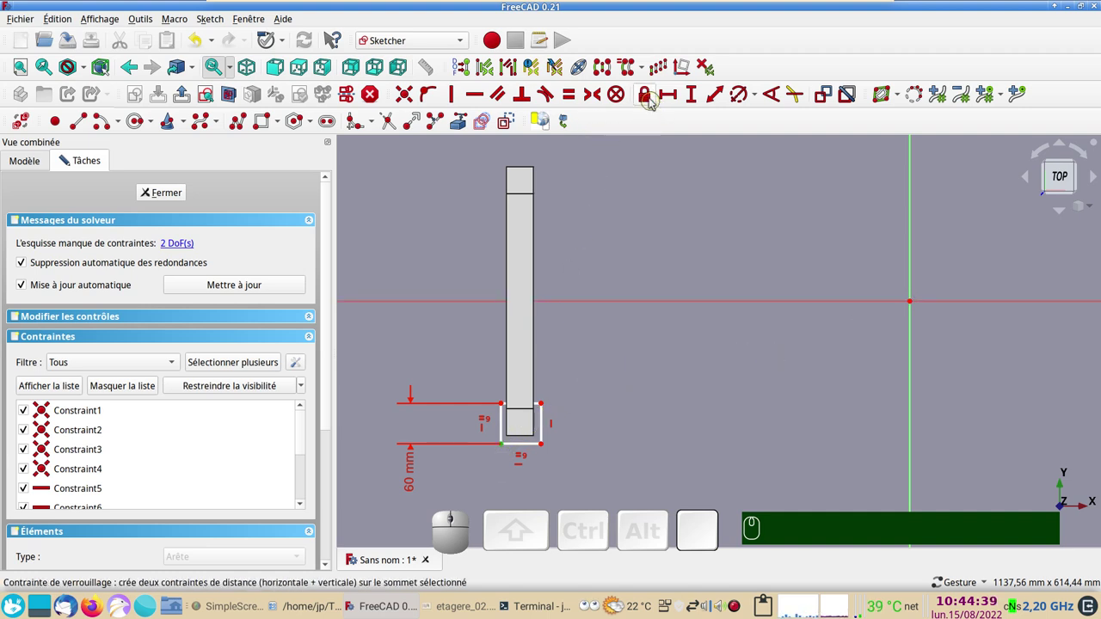
click(649, 102)
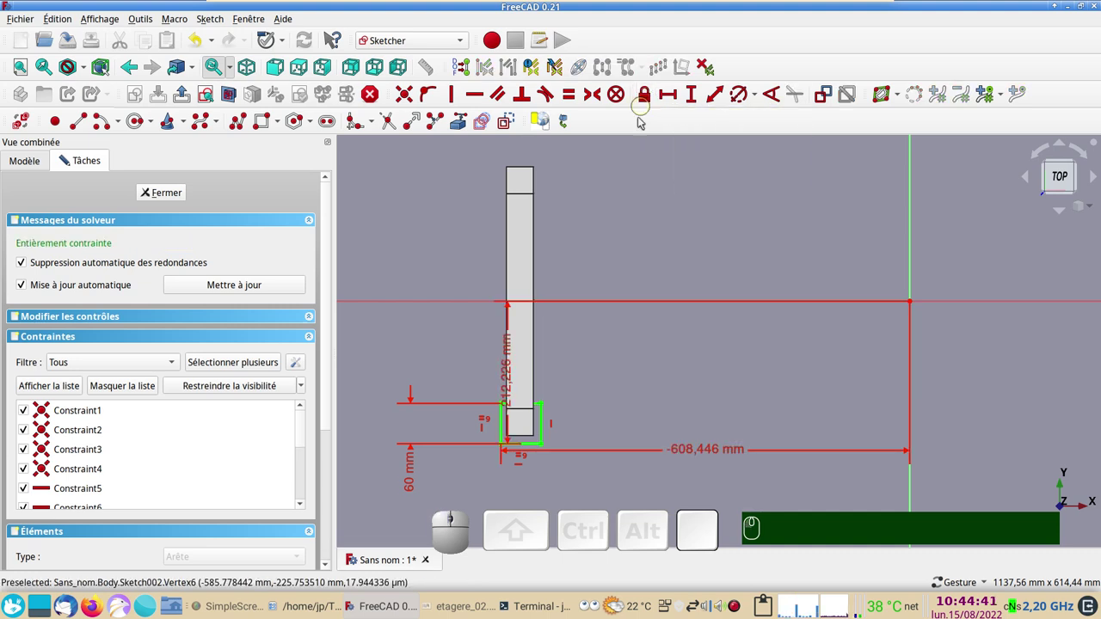
click(689, 453)
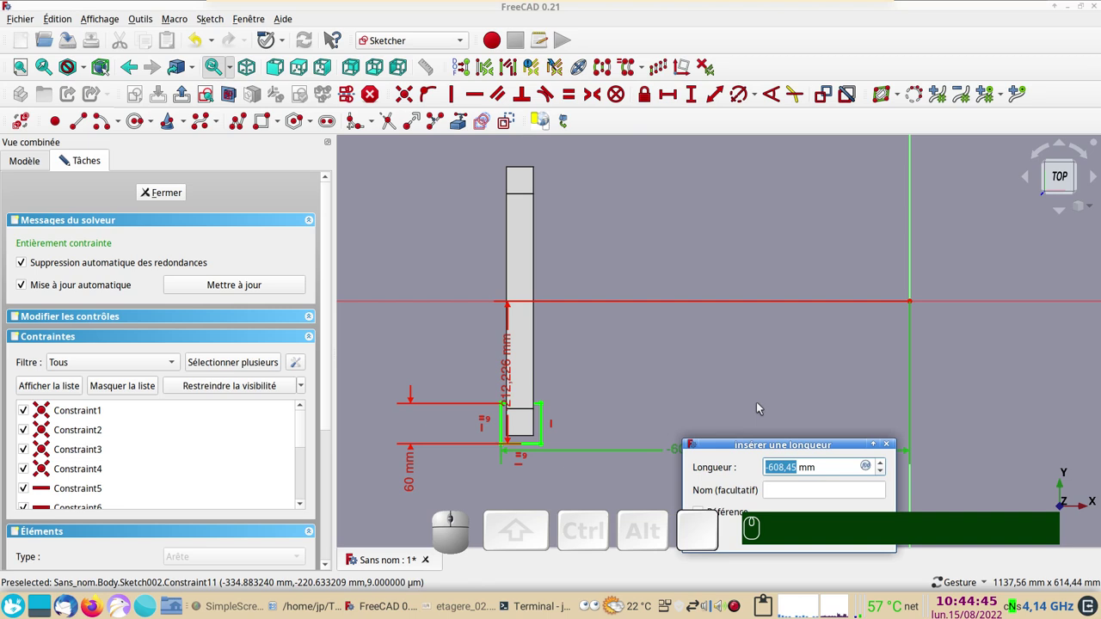
key(-)
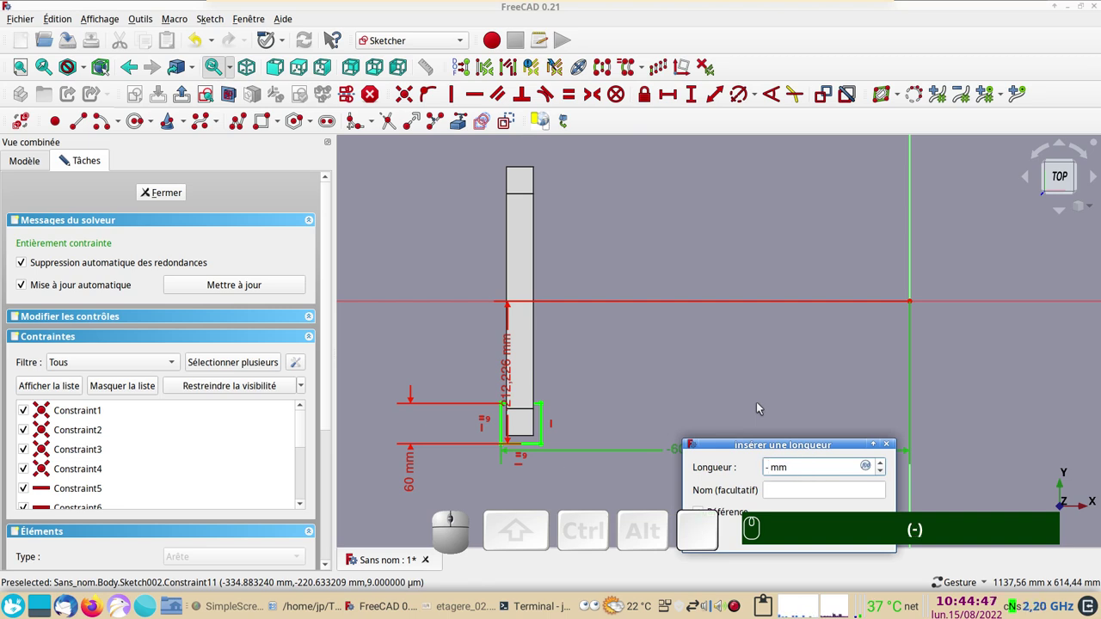
key(KP_6)
key(KP_1)
key(KP_0)
key(Return)
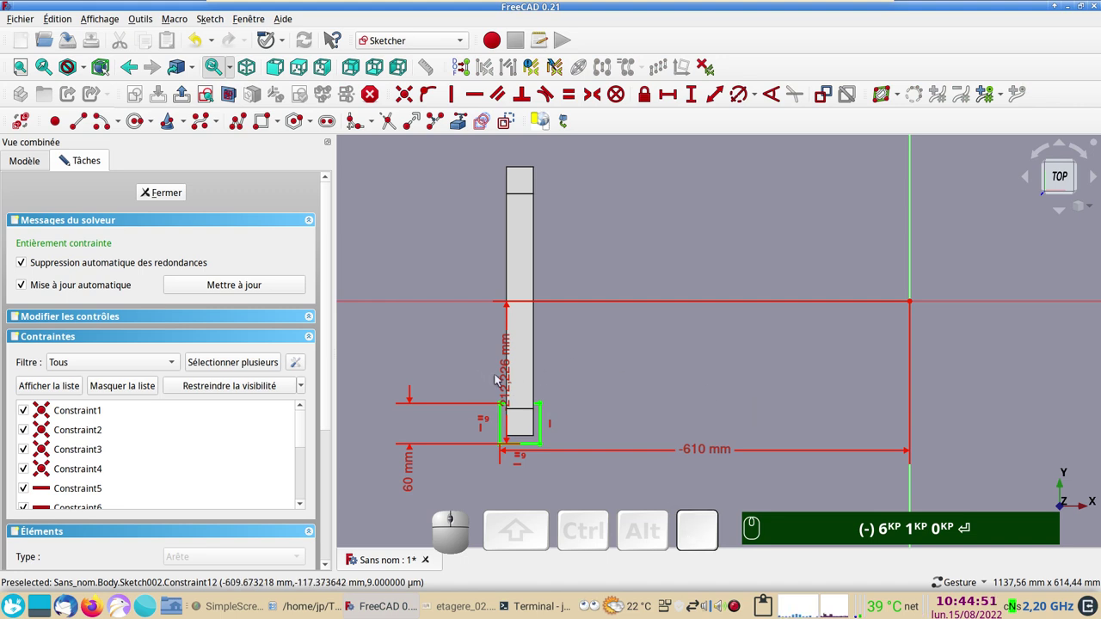
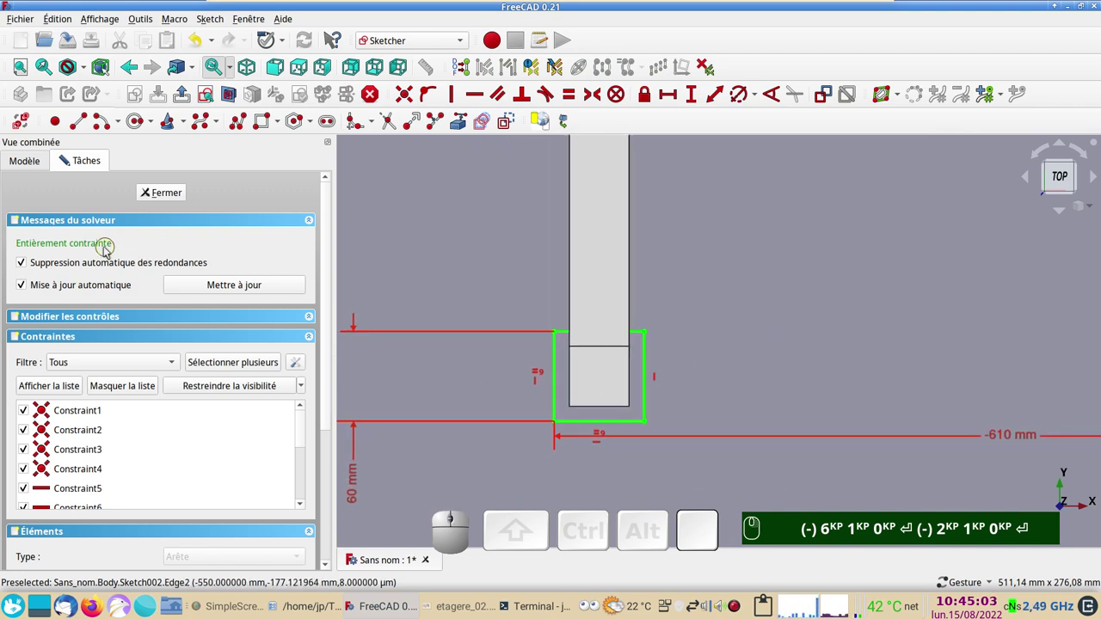
Reopen the foot sketch, bring the upright into view and box-select the small square.
click(179, 197)
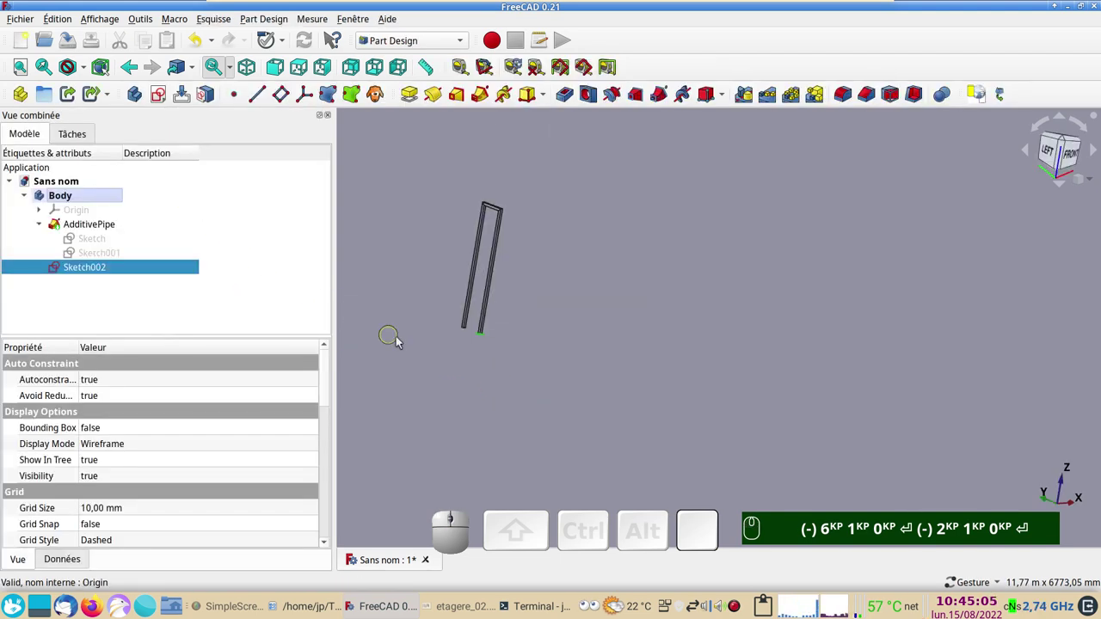
click(124, 266)
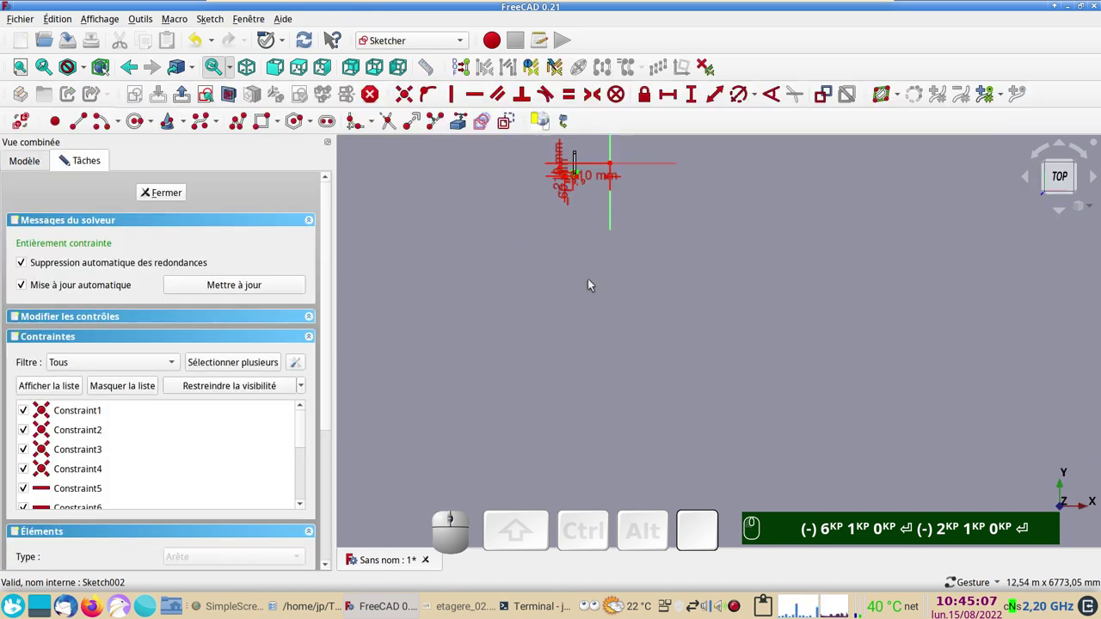
drag(601, 282, 581, 414)
scroll(up, 3)
drag(542, 301, 629, 414)
right_click(625, 400)
drag(537, 335, 615, 531)
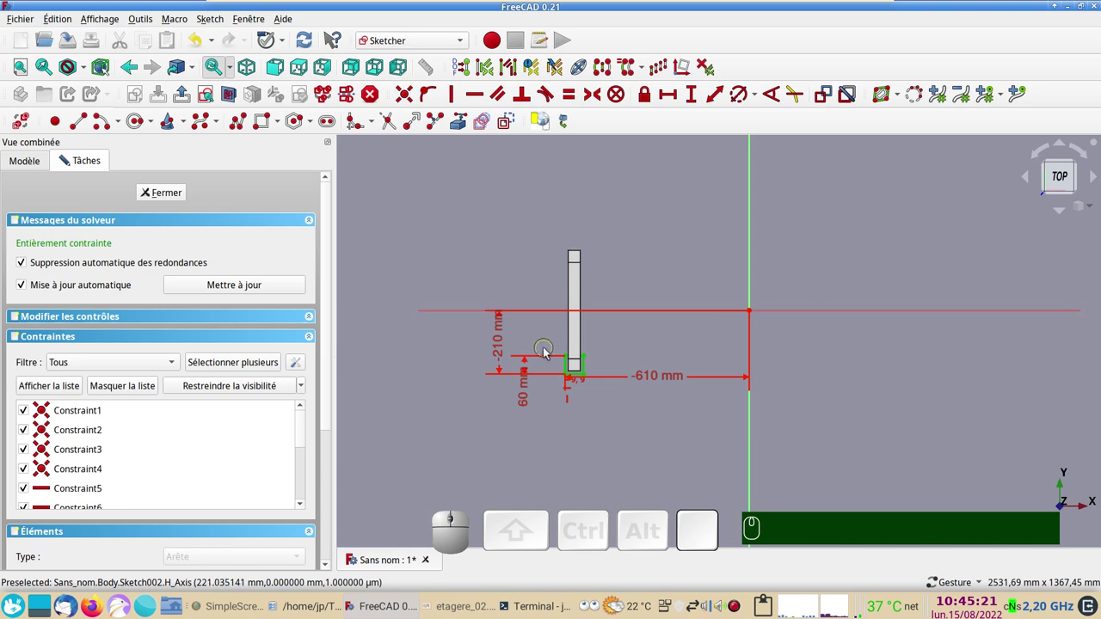
Clone the square about the horizontal axis and drag the copy near the upright's top.
click(859, 313)
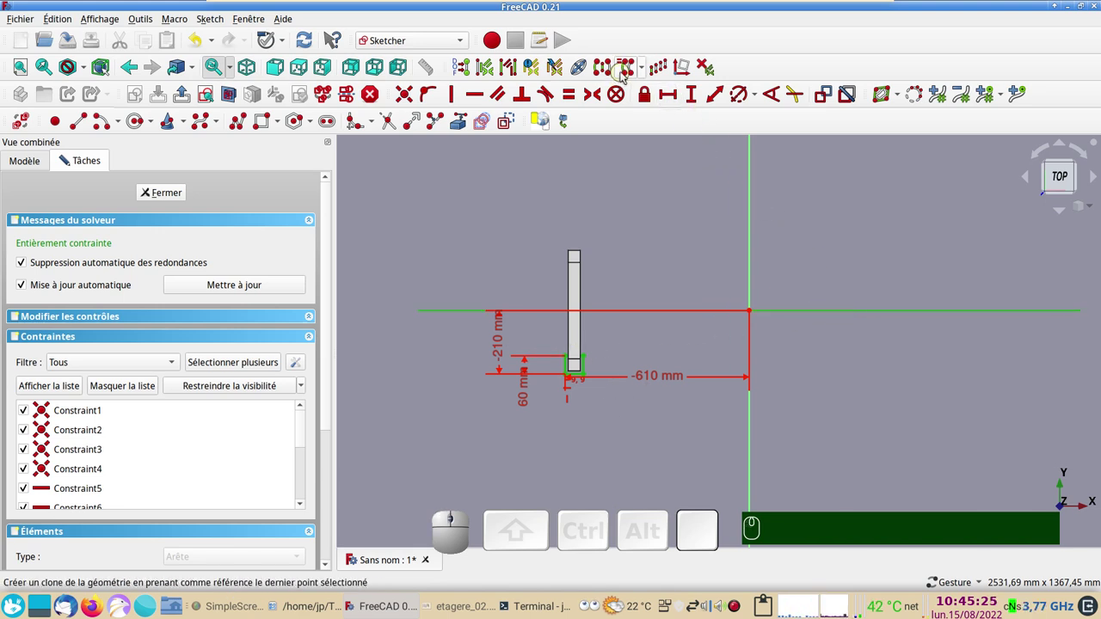
click(606, 71)
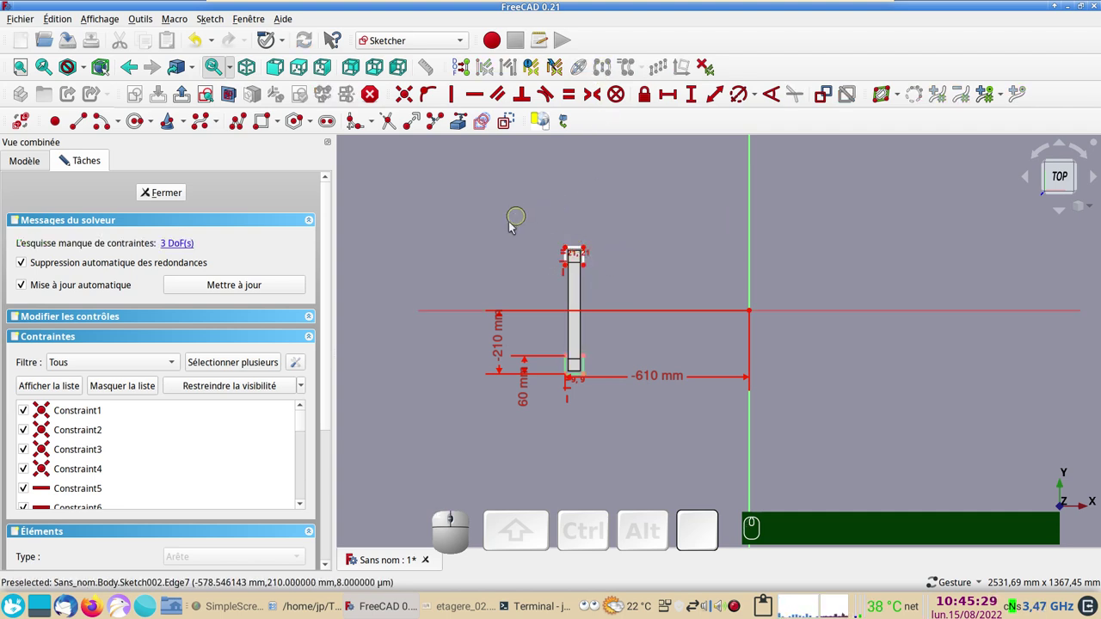
scroll(up, 3)
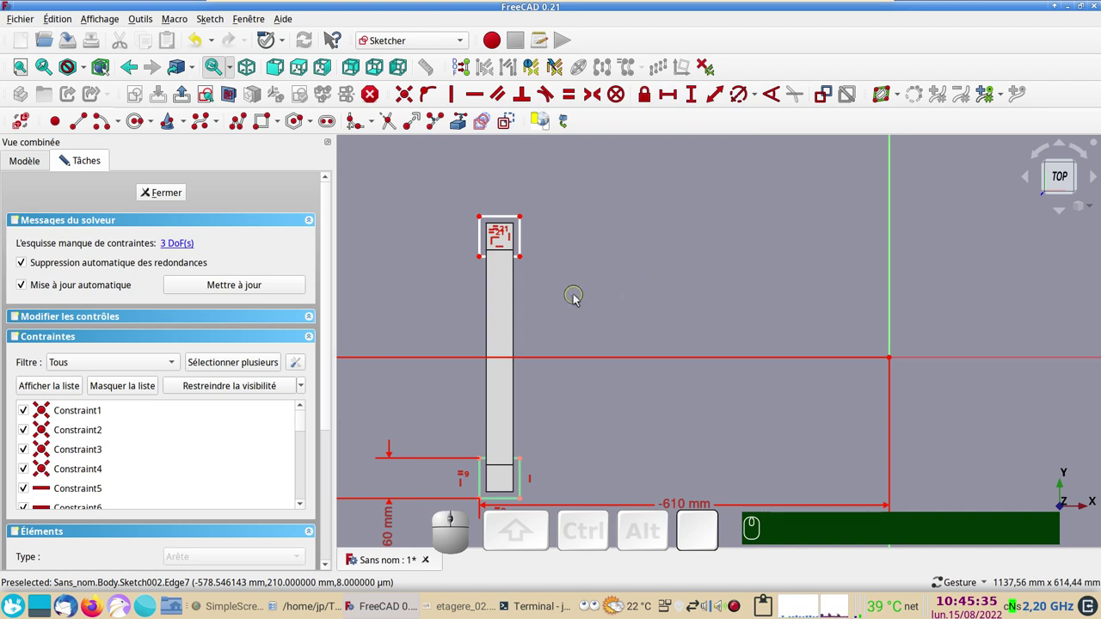
right_click(577, 299)
click(565, 297)
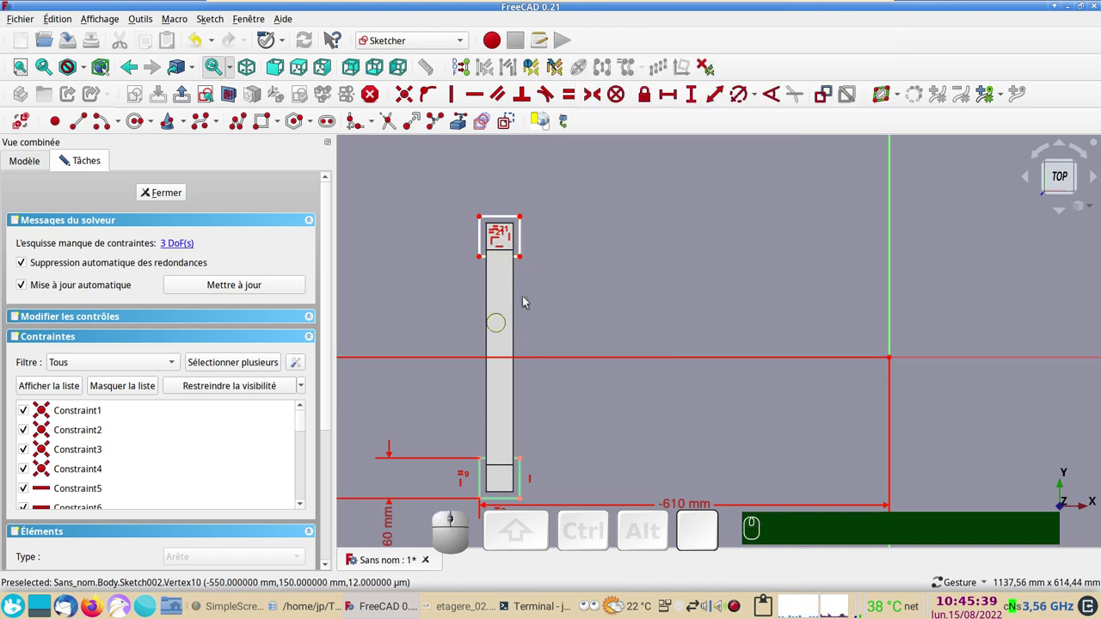
drag(523, 262, 746, 319)
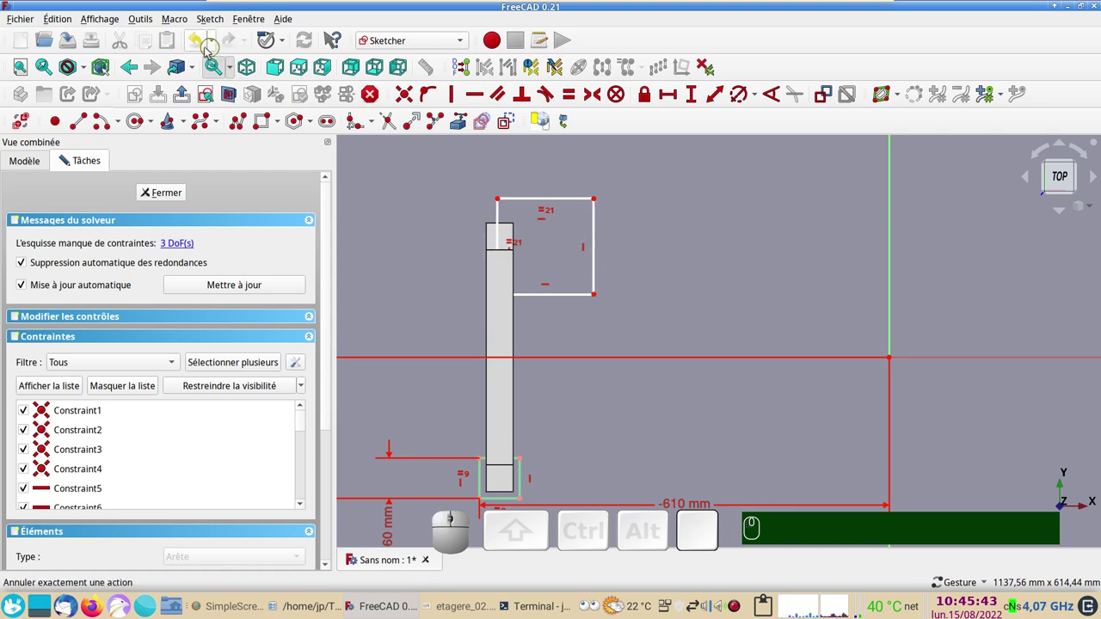
Undo the misplaced copy, reselect the bottom square and clone it again at the top.
click(201, 45)
click(202, 45)
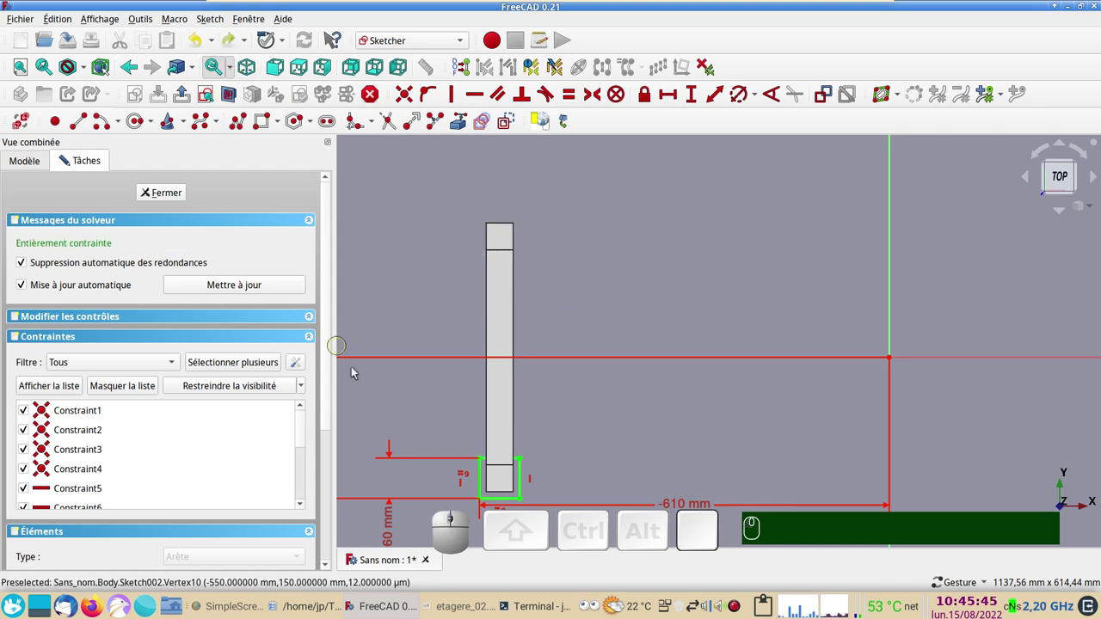
drag(458, 423, 458, 384)
drag(458, 388, 730, 544)
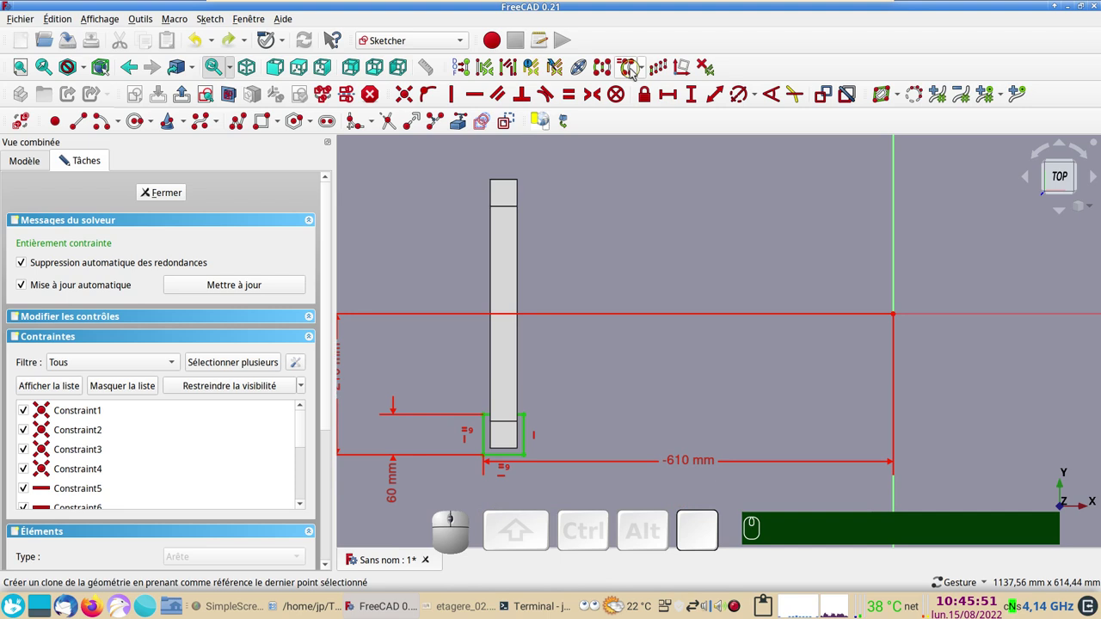
click(635, 73)
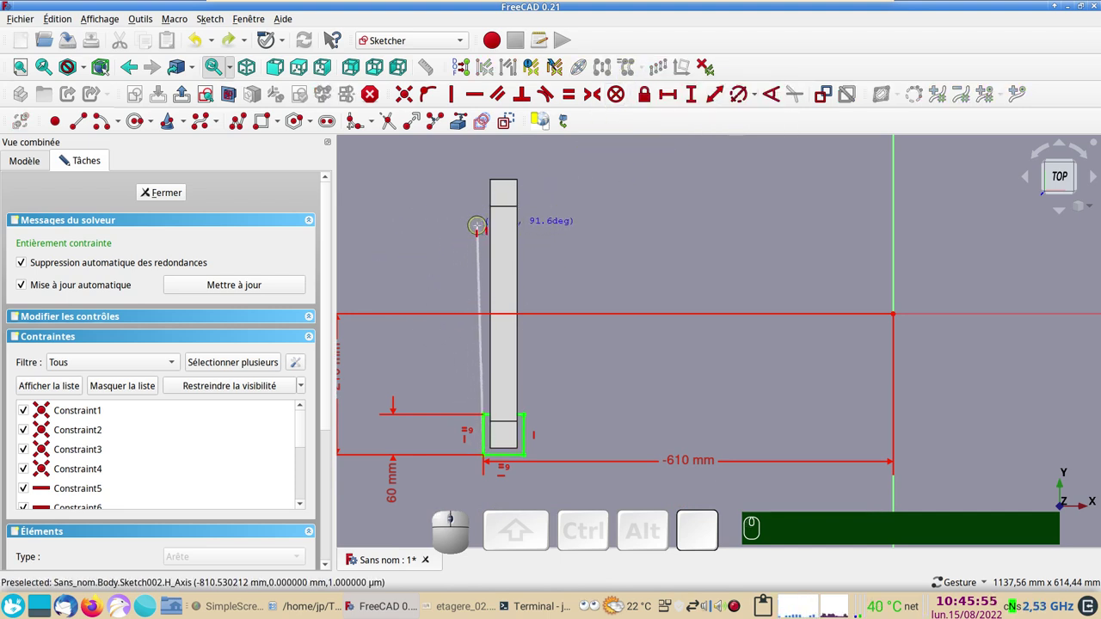
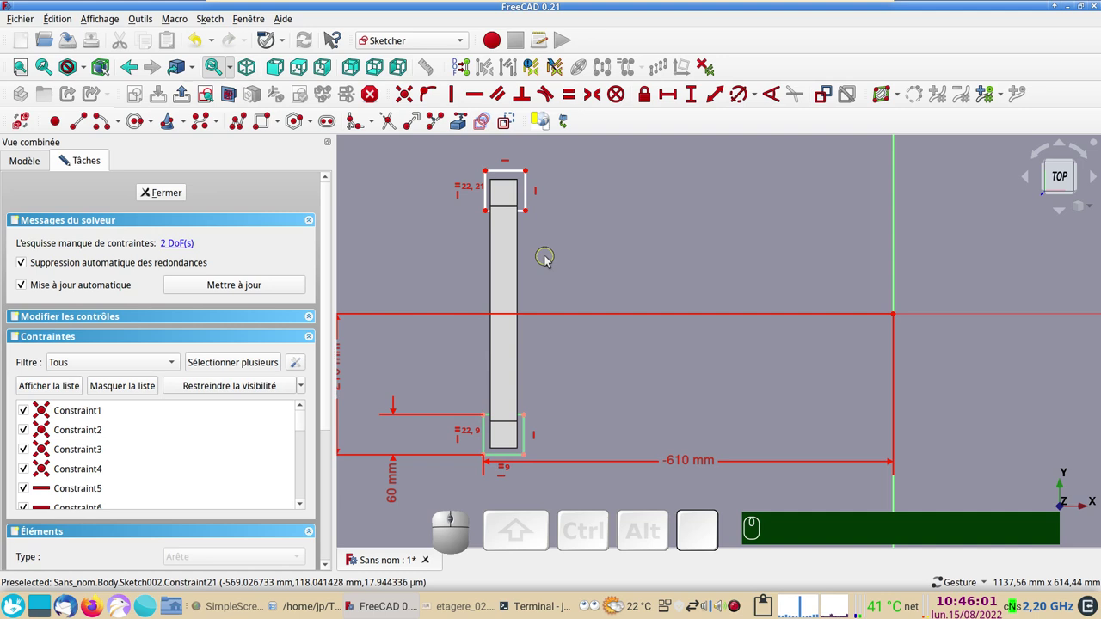
right_click(549, 260)
right_click(441, 231)
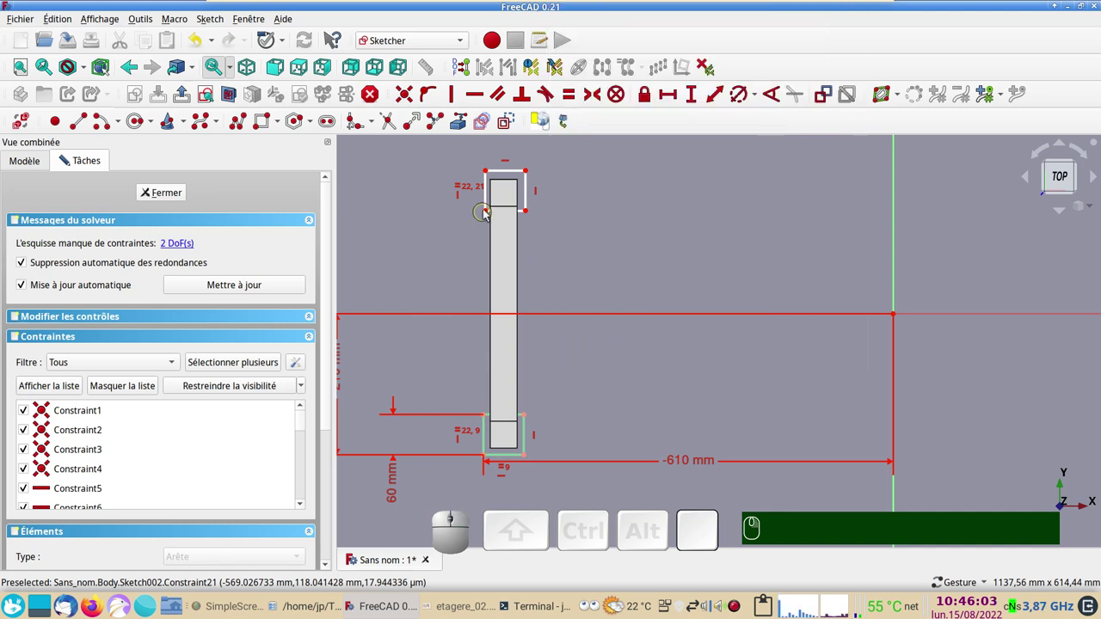
drag(491, 215, 452, 305)
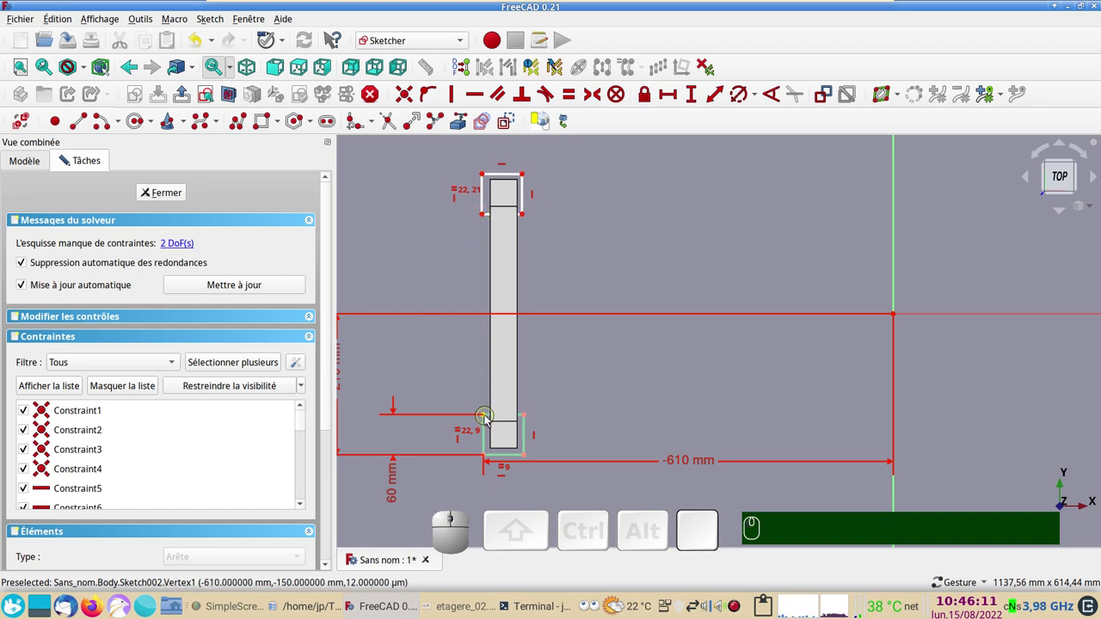
Make matching corners of the two squares symmetric about the horizontal axis.
click(489, 419)
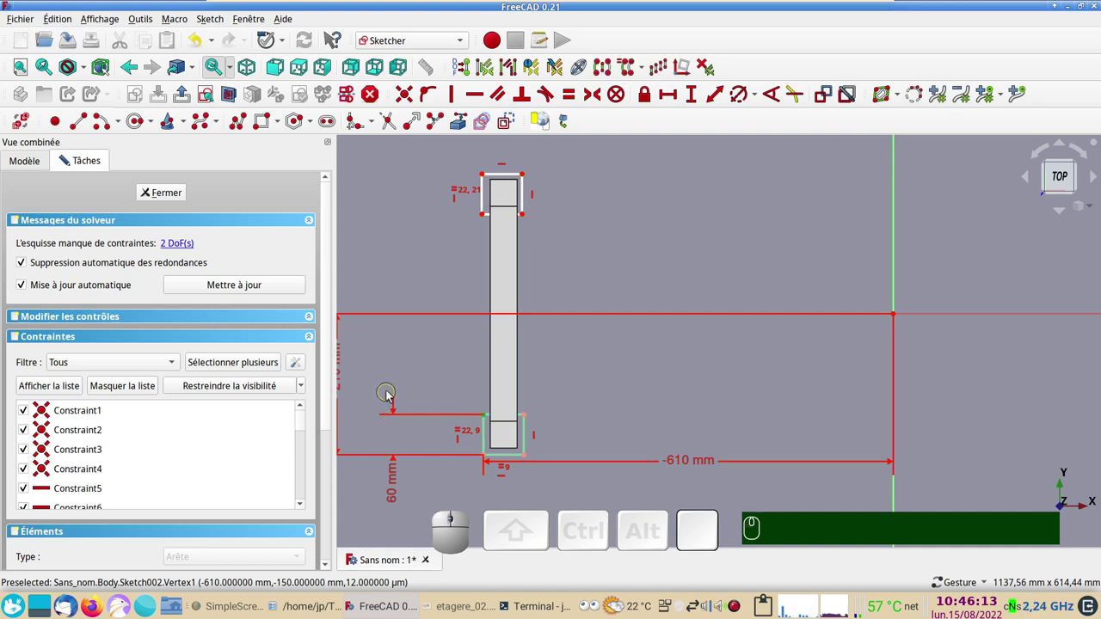
click(484, 219)
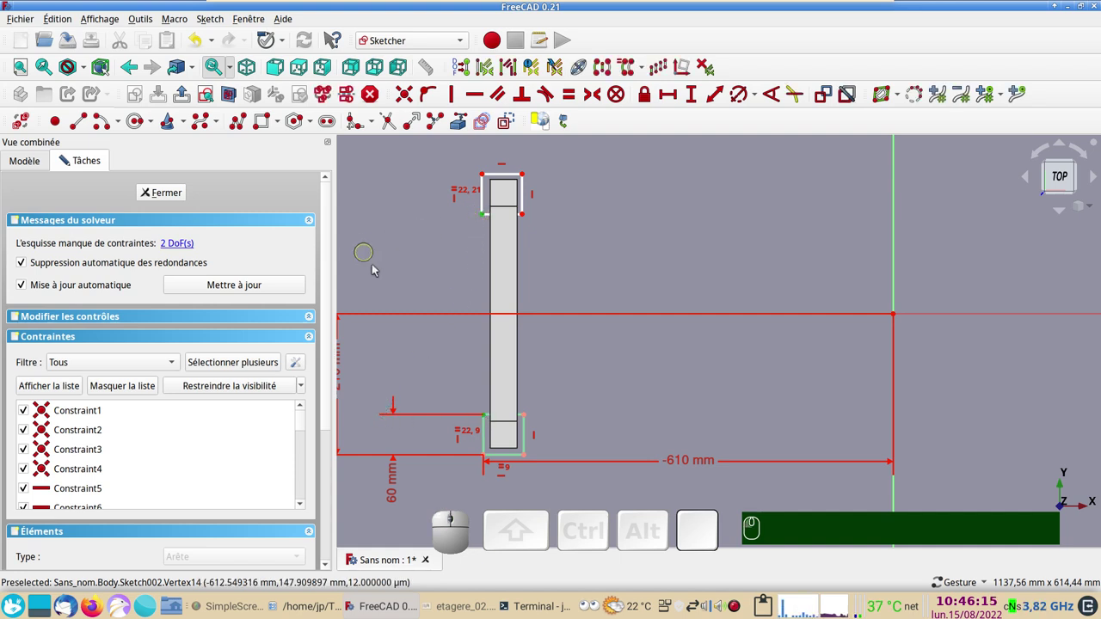
click(411, 316)
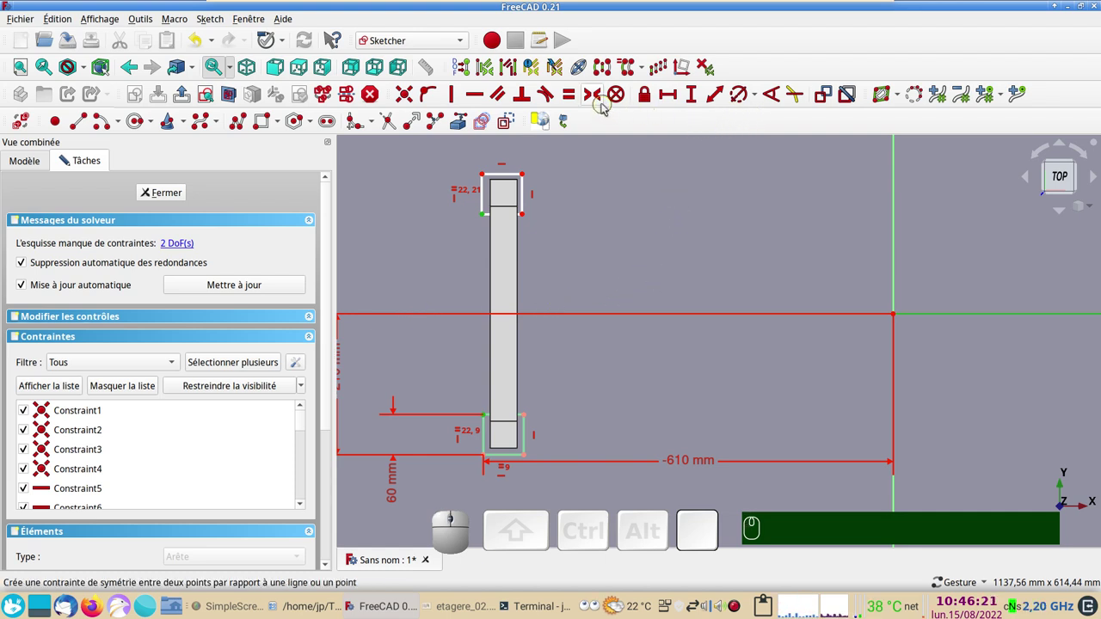
key(s)
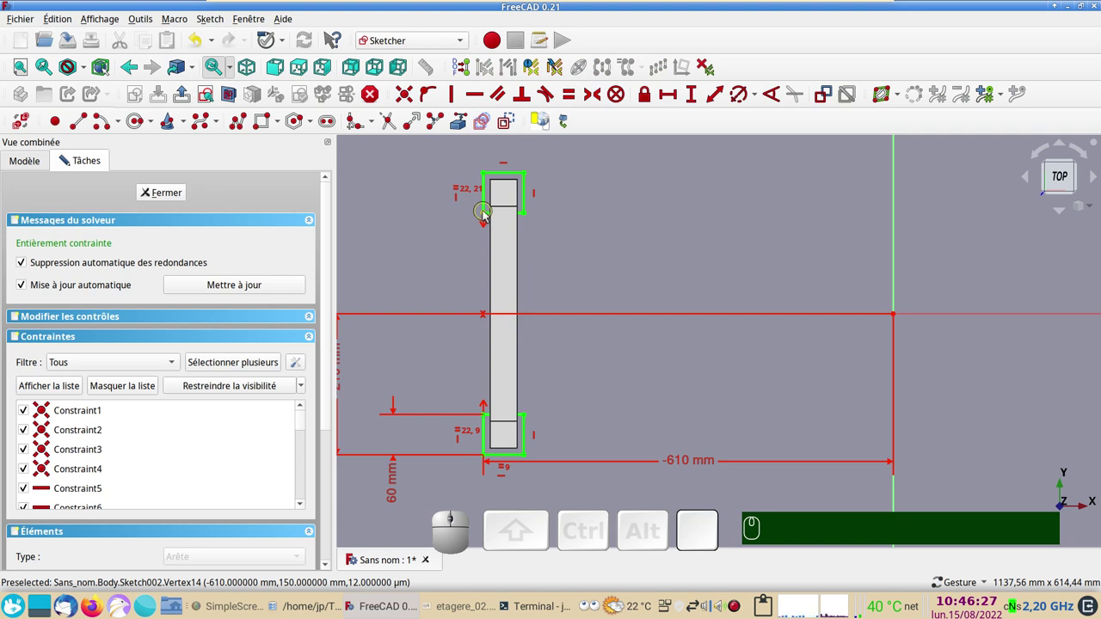
drag(455, 245, 540, 217)
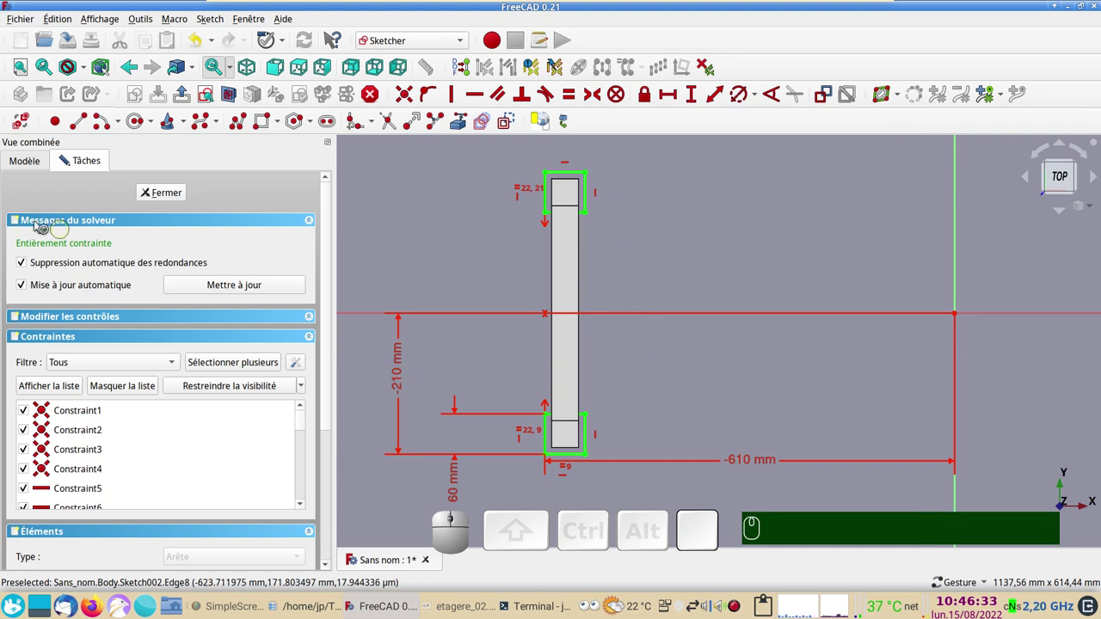
Close Sketch002 and orbit to view its squares around the leg ends edge-on.
click(152, 195)
scroll(up, 3)
drag(496, 331, 528, 417)
scroll(up, 3)
drag(536, 370, 535, 393)
scroll(up, 3)
drag(538, 368, 531, 388)
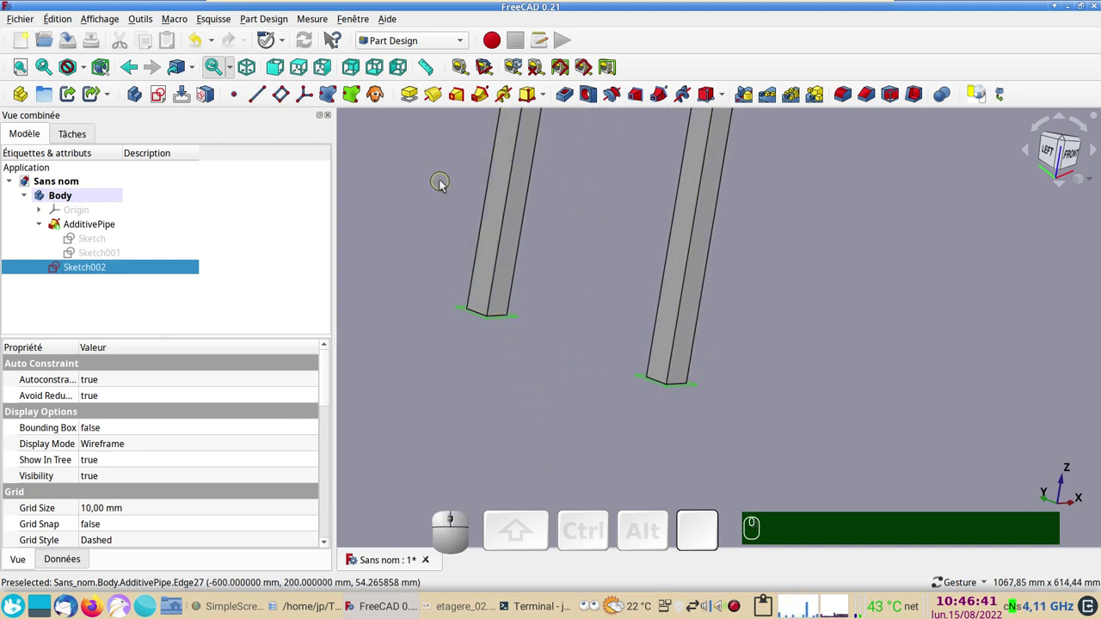
scroll(down, 3)
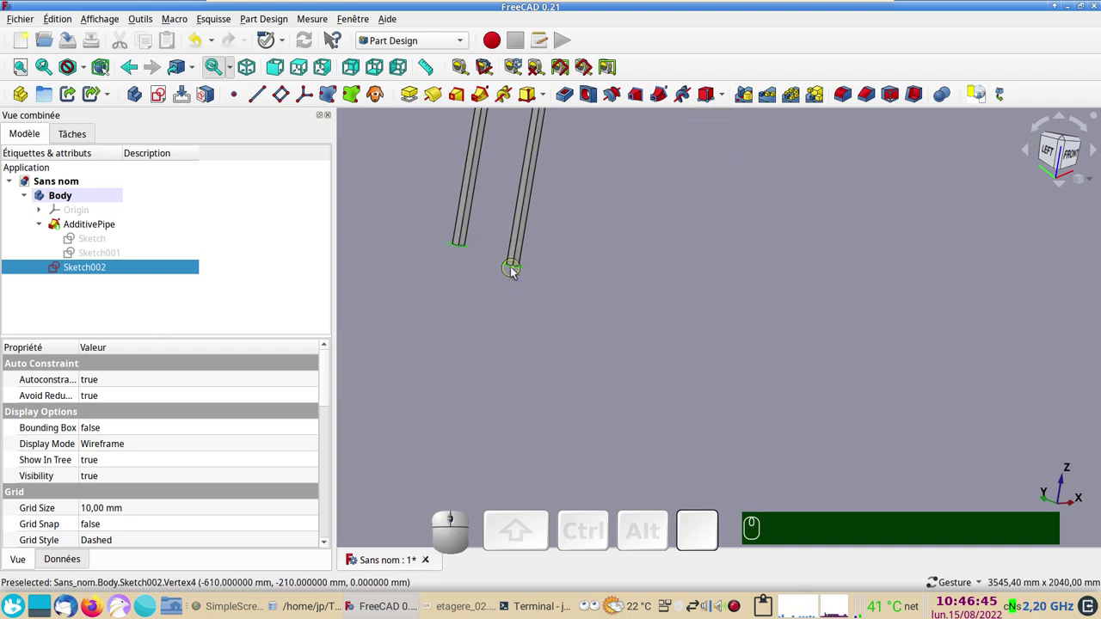
scroll(up, 3)
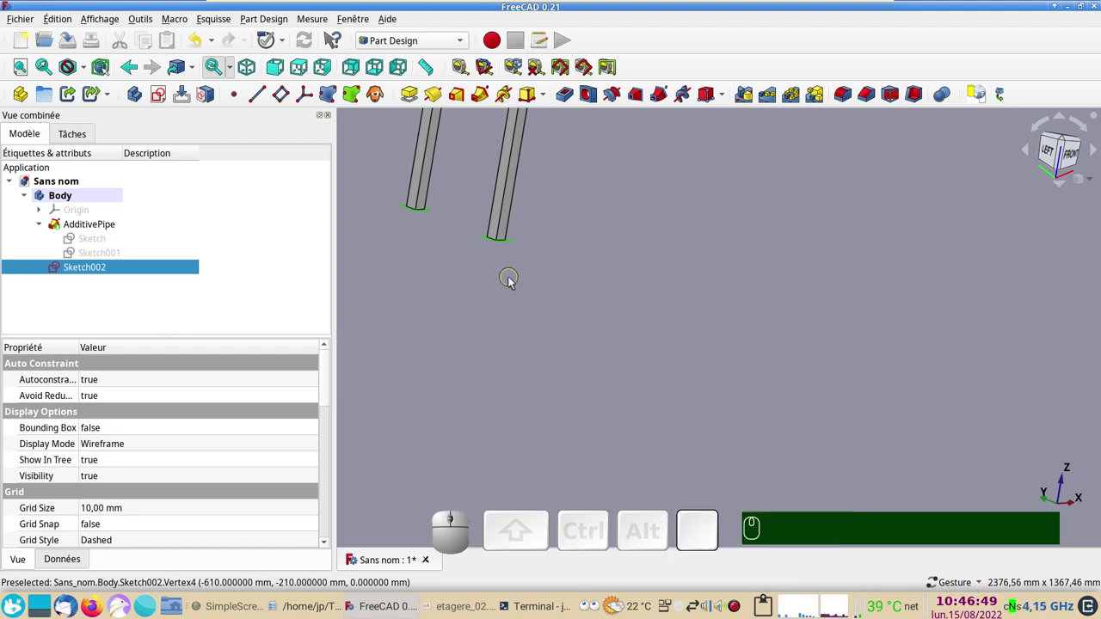
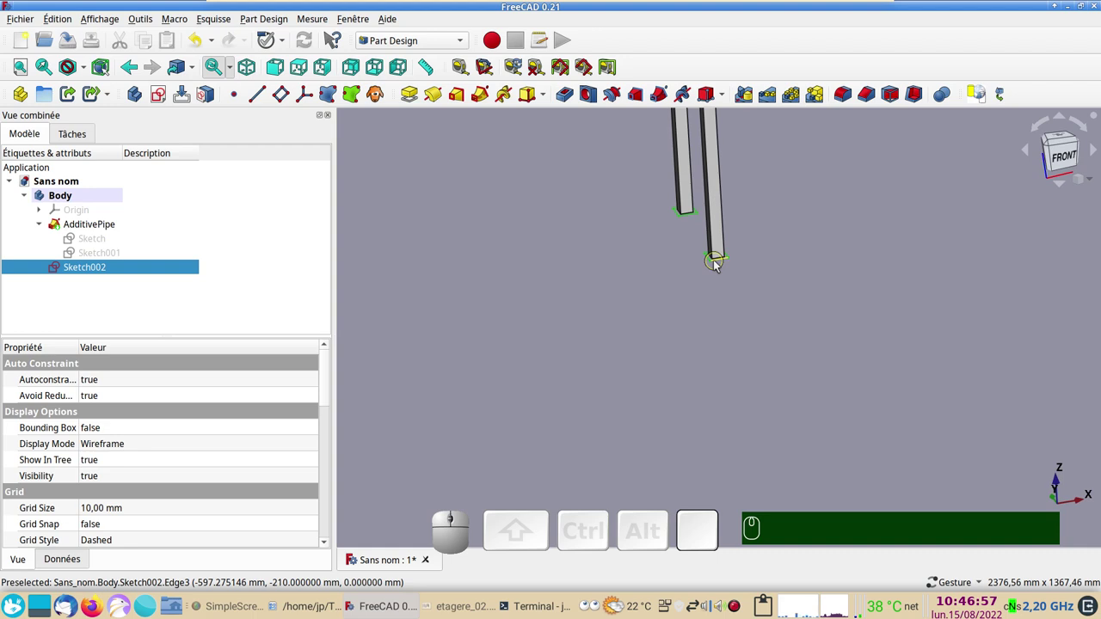
middle_click(718, 263)
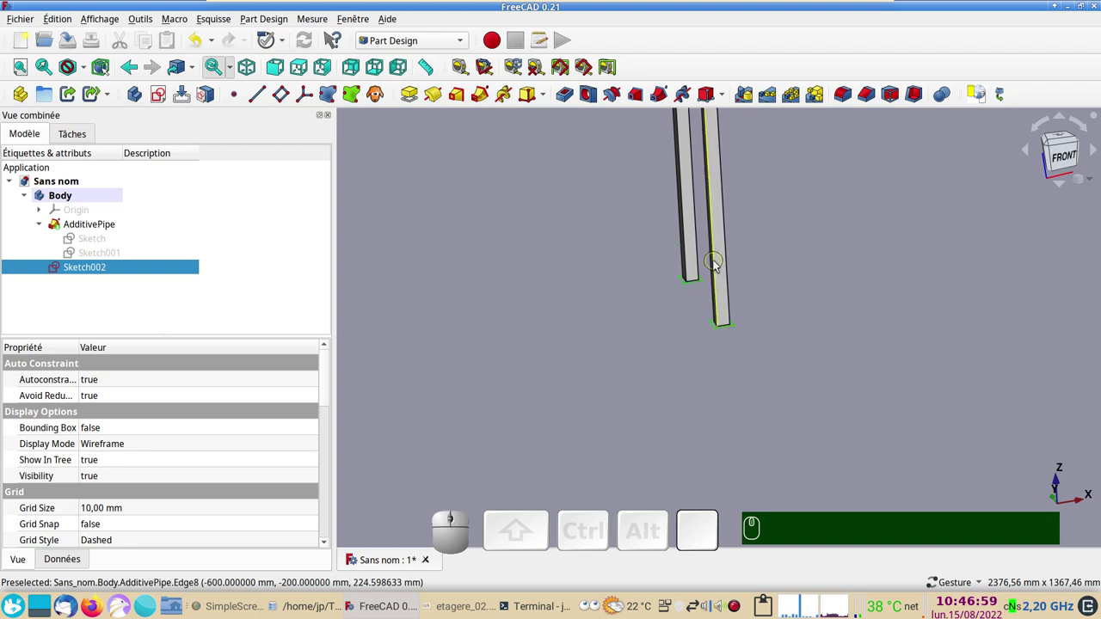
scroll(up, 3)
right_click(575, 395)
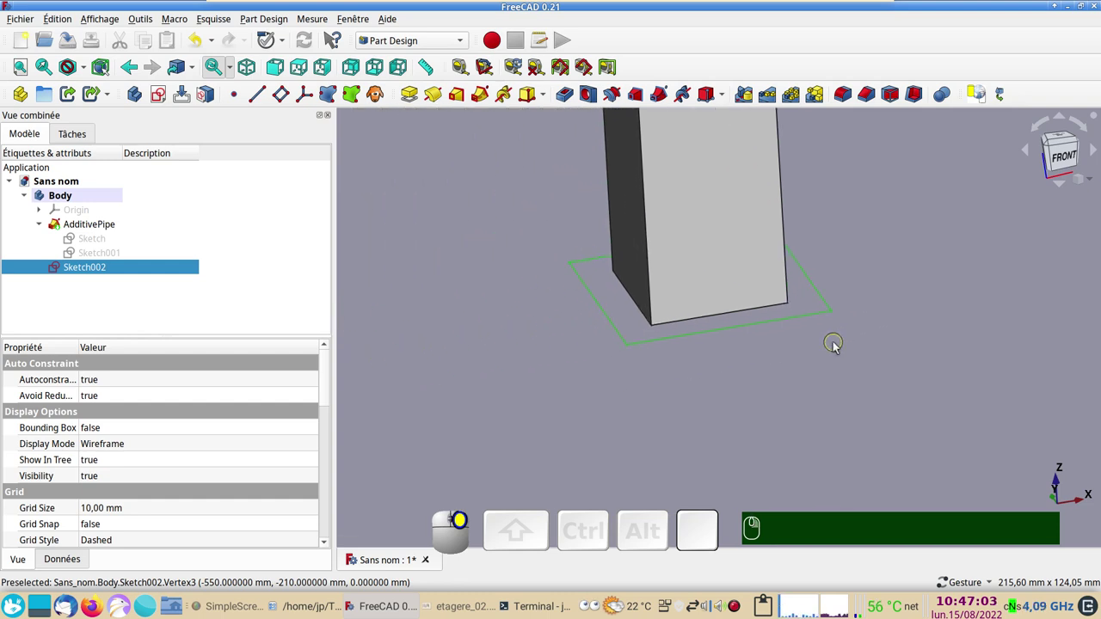
drag(616, 392, 287, 313)
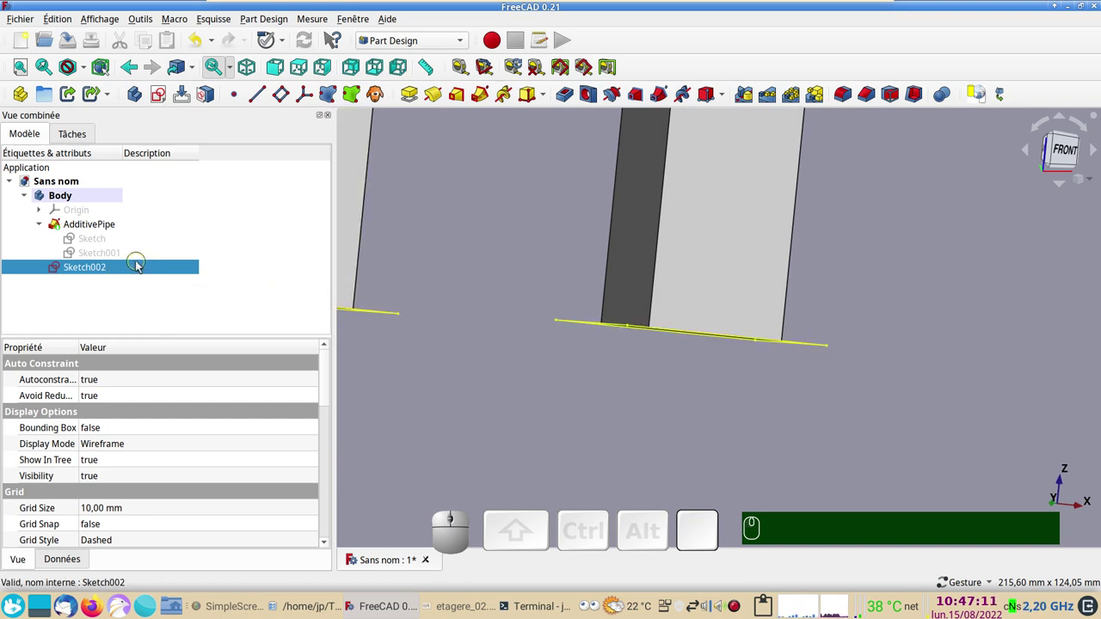
Pad the foot rectangles 5 mm, Reversed, into thin plates beneath both frame legs.
click(417, 99)
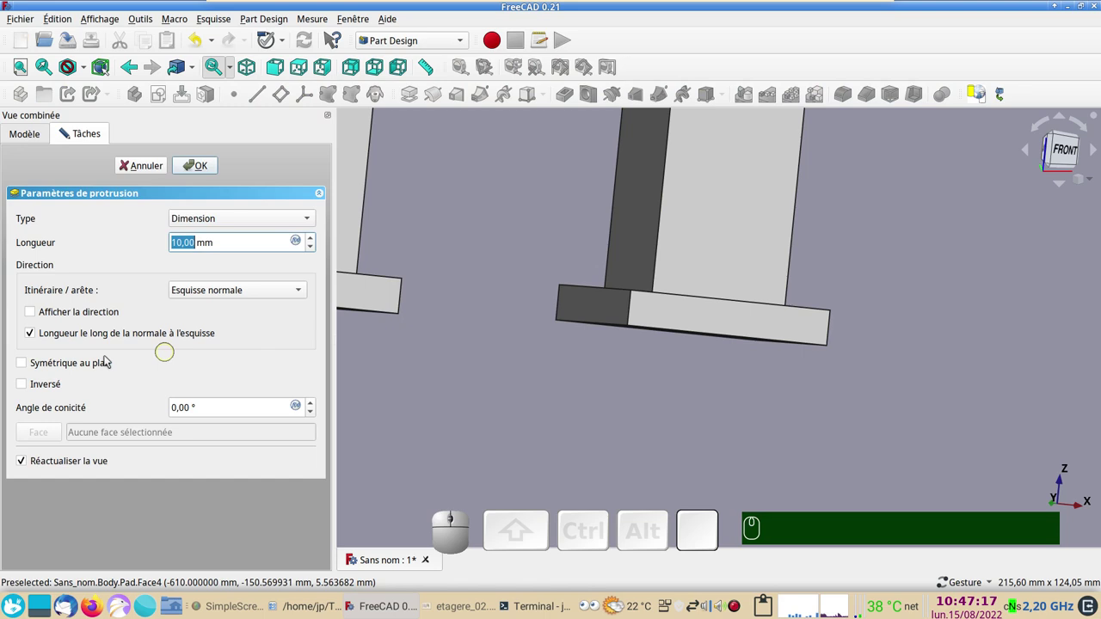
click(25, 388)
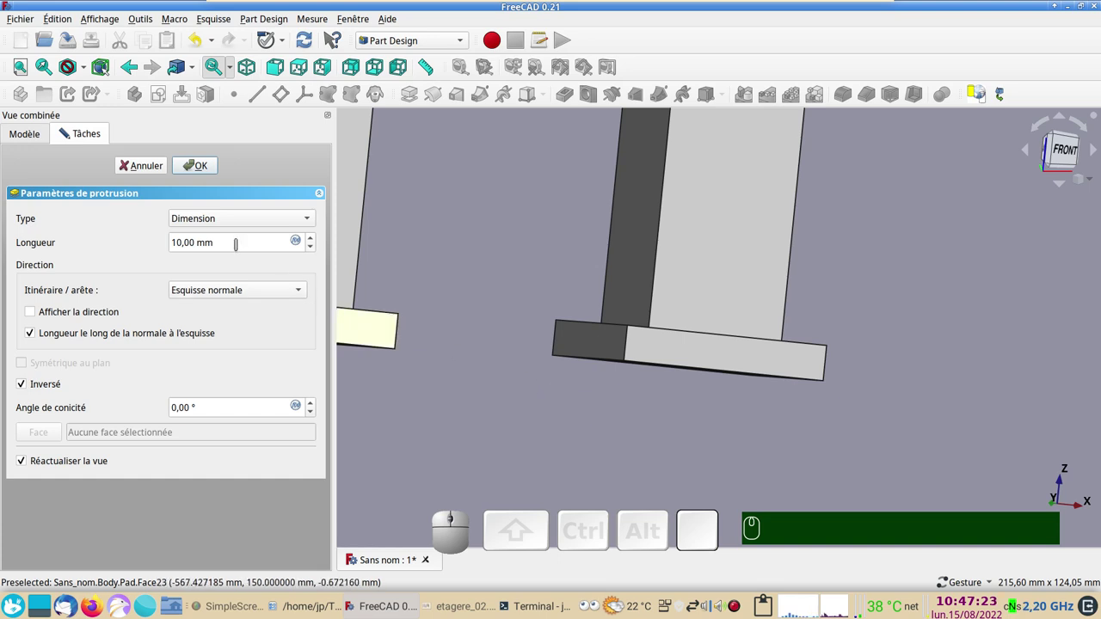
scroll(down, 3)
scroll(down, 3)
scroll(down, 3)
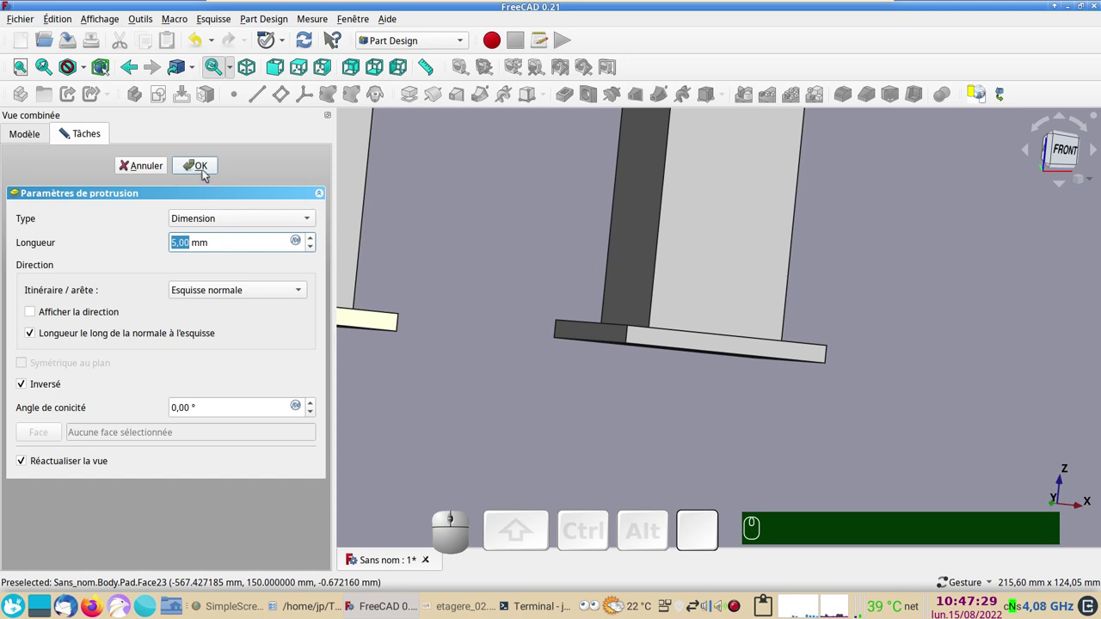
click(207, 175)
scroll(down, 3)
drag(616, 297, 623, 366)
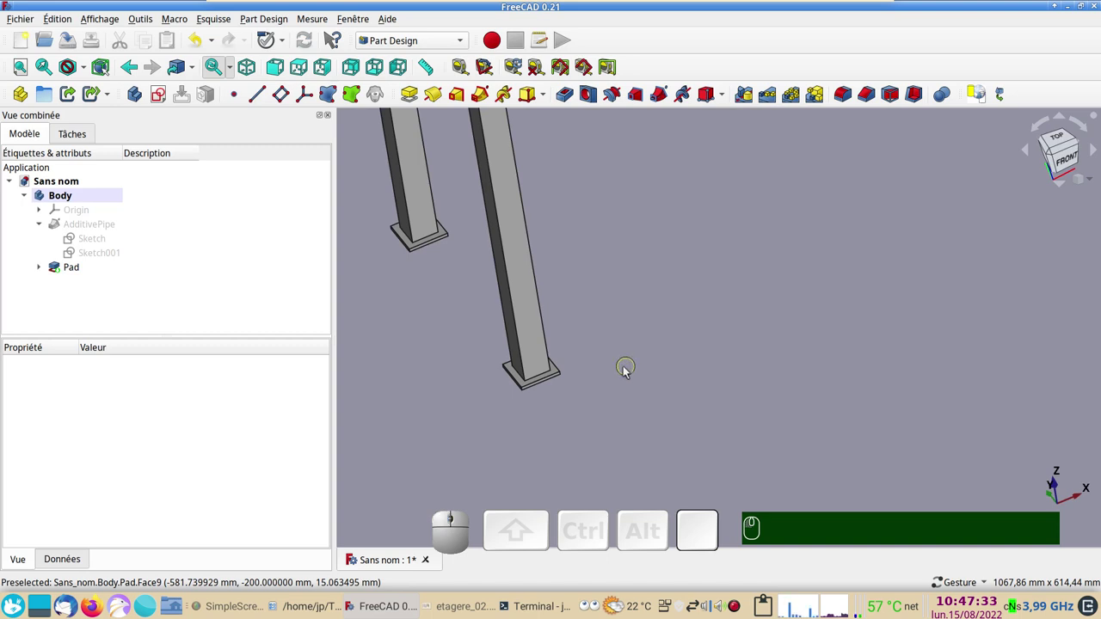
scroll(down, 3)
drag(491, 405, 637, 462)
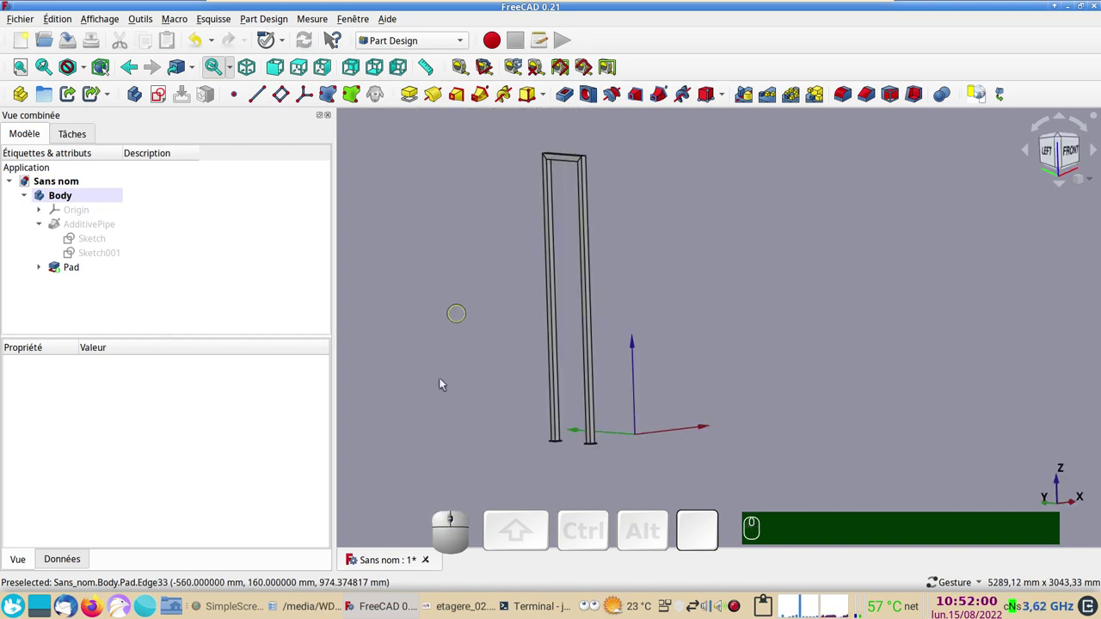
click(457, 610)
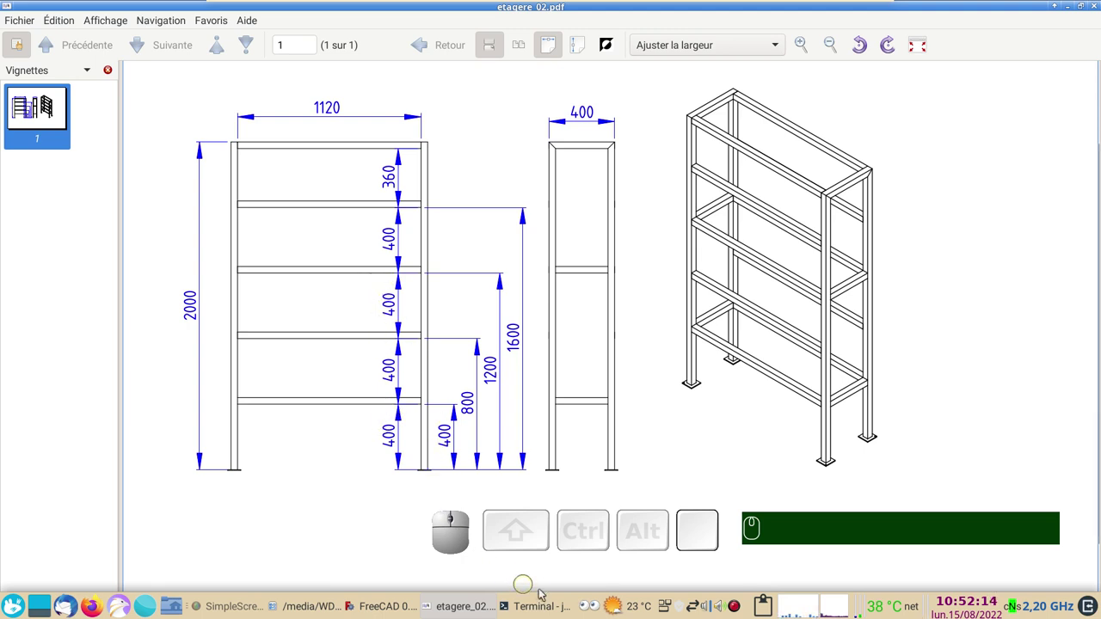
click(386, 607)
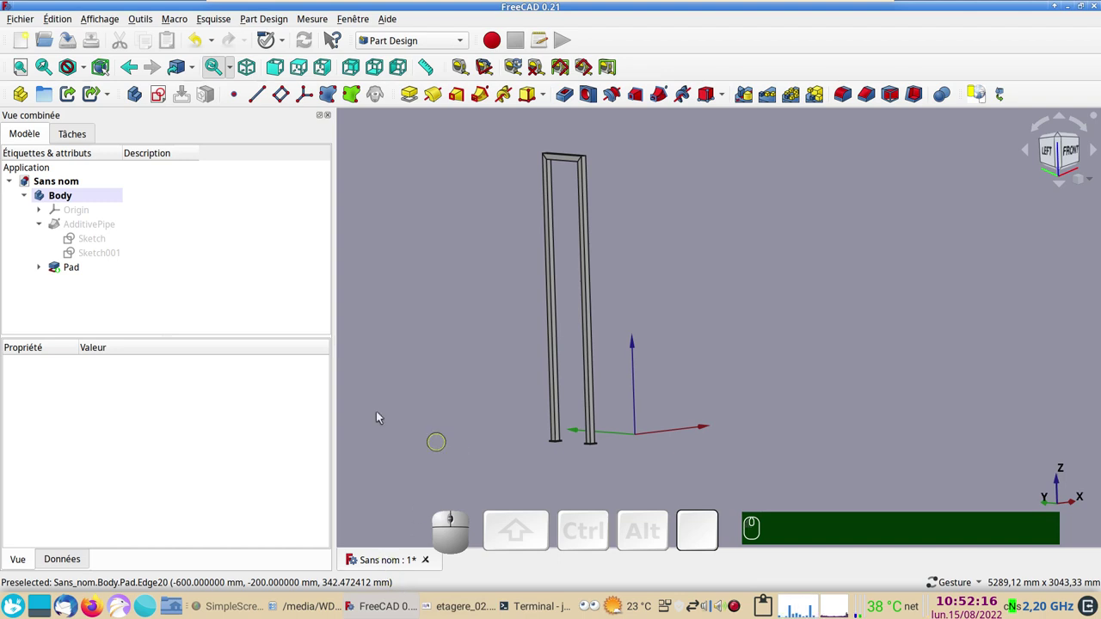
Create a new empty sketch in the Body supported on XZ_Plane.
drag(886, 421, 123, 203)
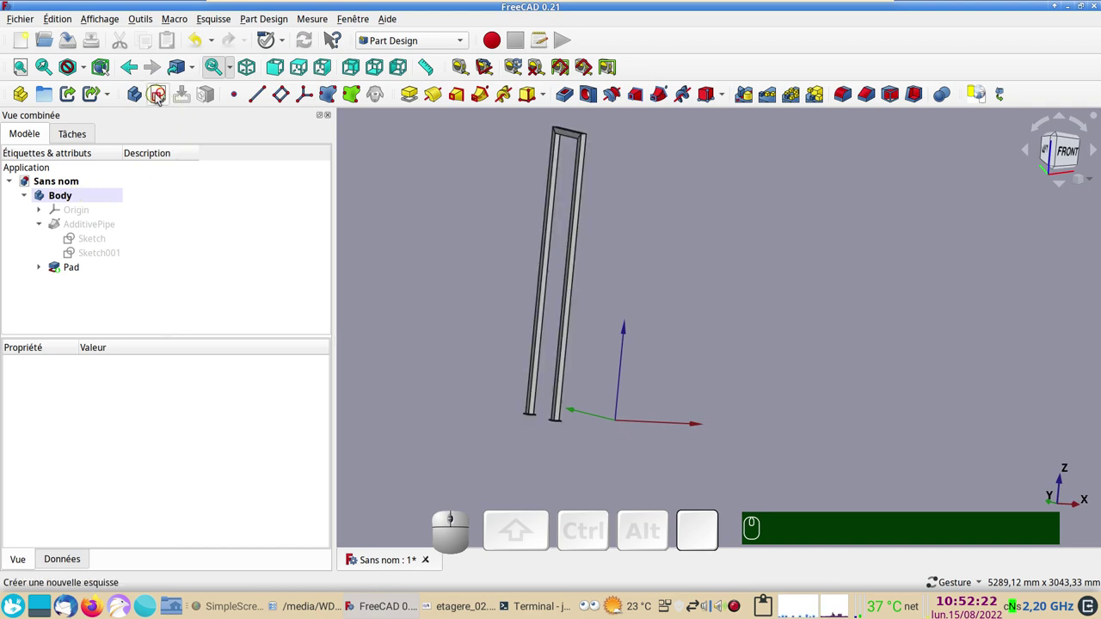
click(159, 99)
scroll(down, 3)
drag(778, 385, 467, 281)
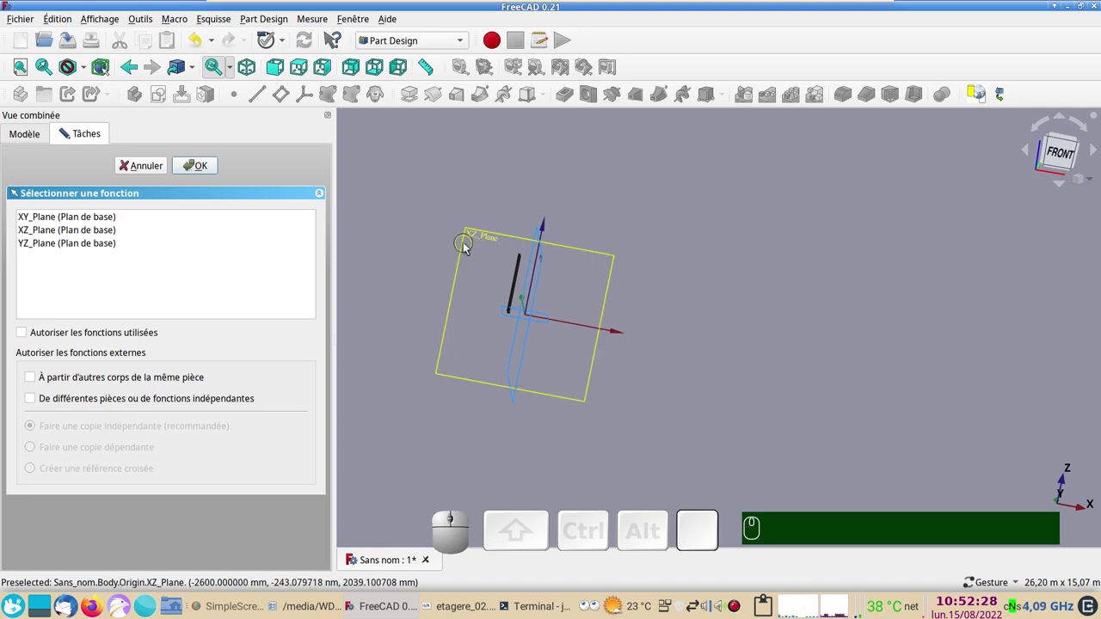
click(468, 247)
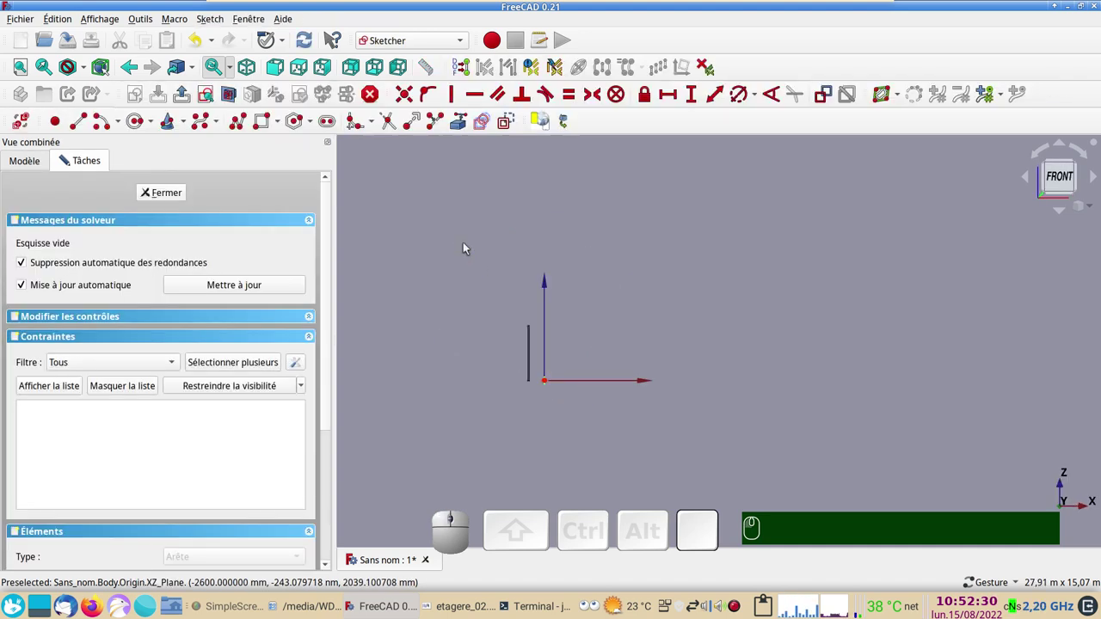
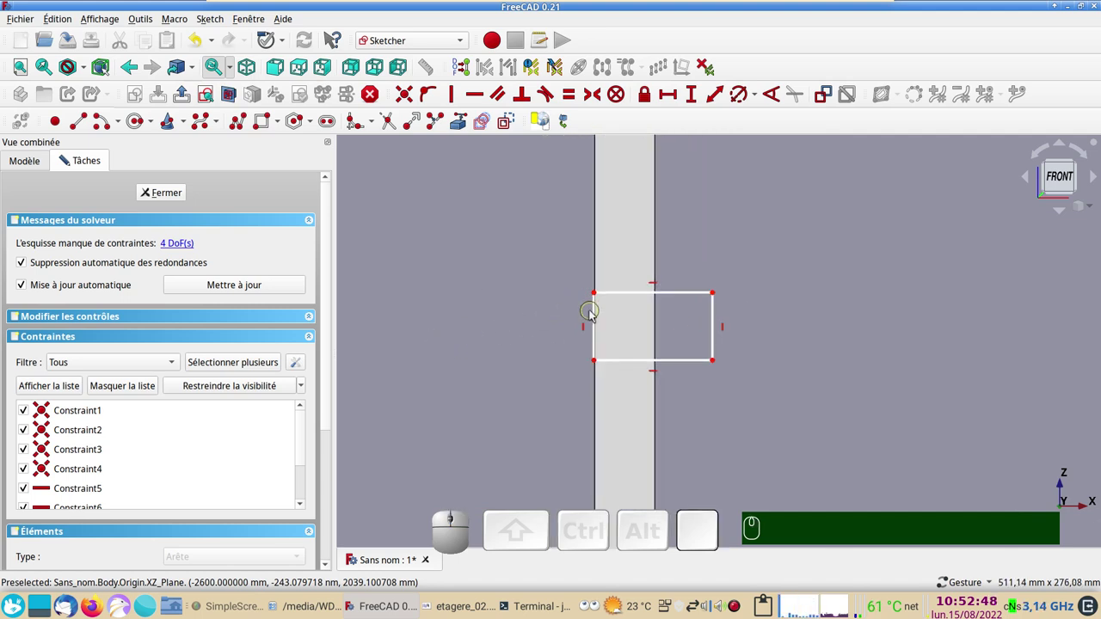
Make the rectangle's sides Equal and give it a 40 mm height, forming a 40 mm square.
click(596, 319)
click(637, 297)
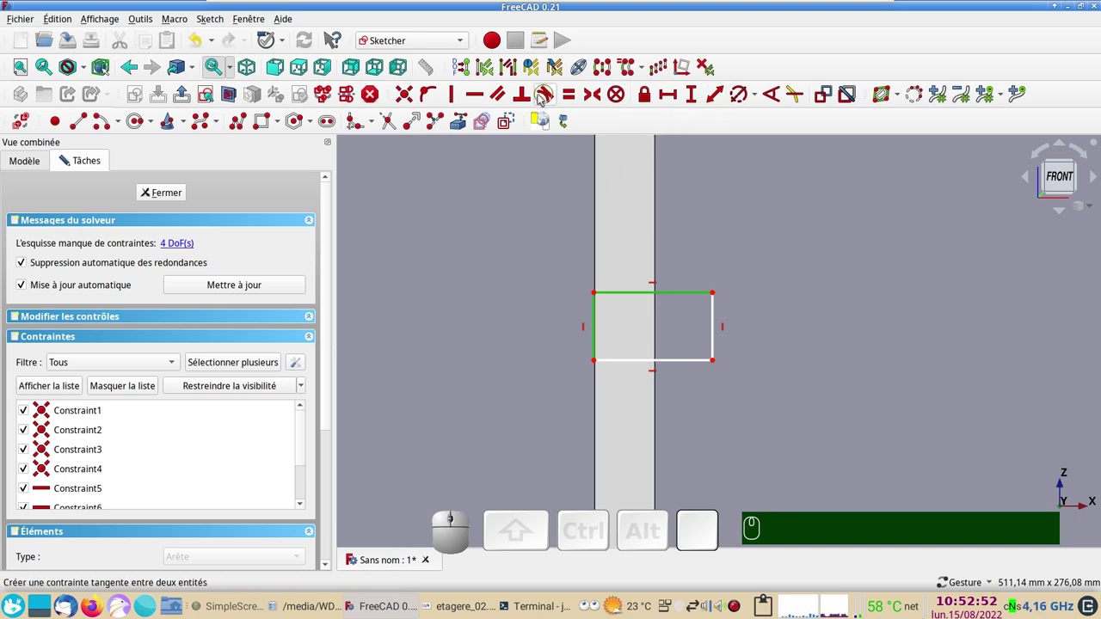
key(e)
click(623, 308)
click(695, 103)
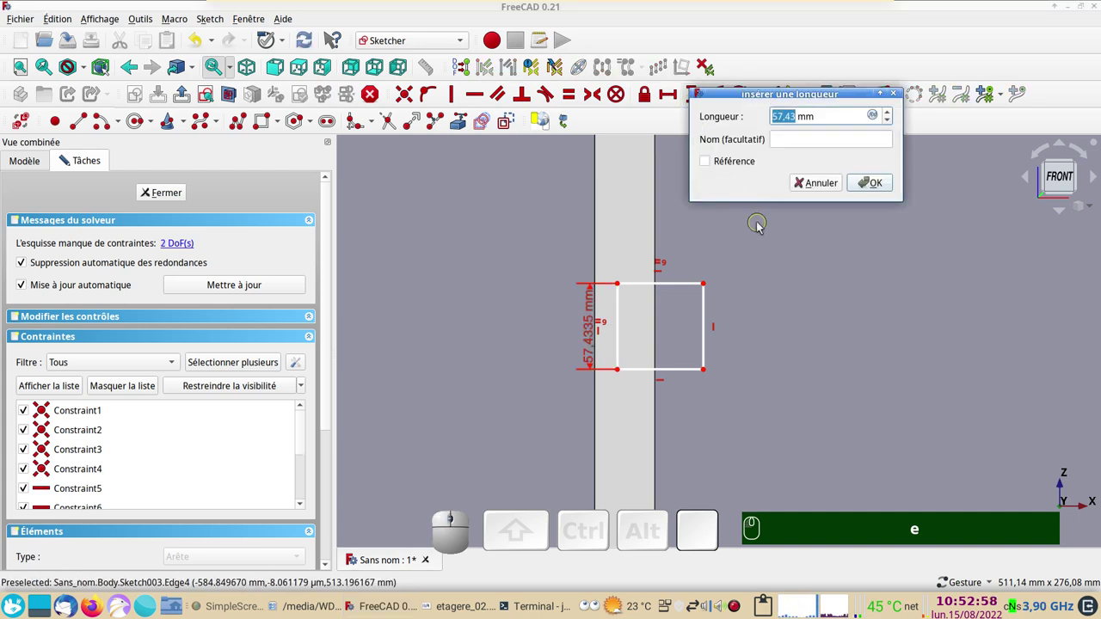
key(KP_4)
key(KP_0)
key(Return)
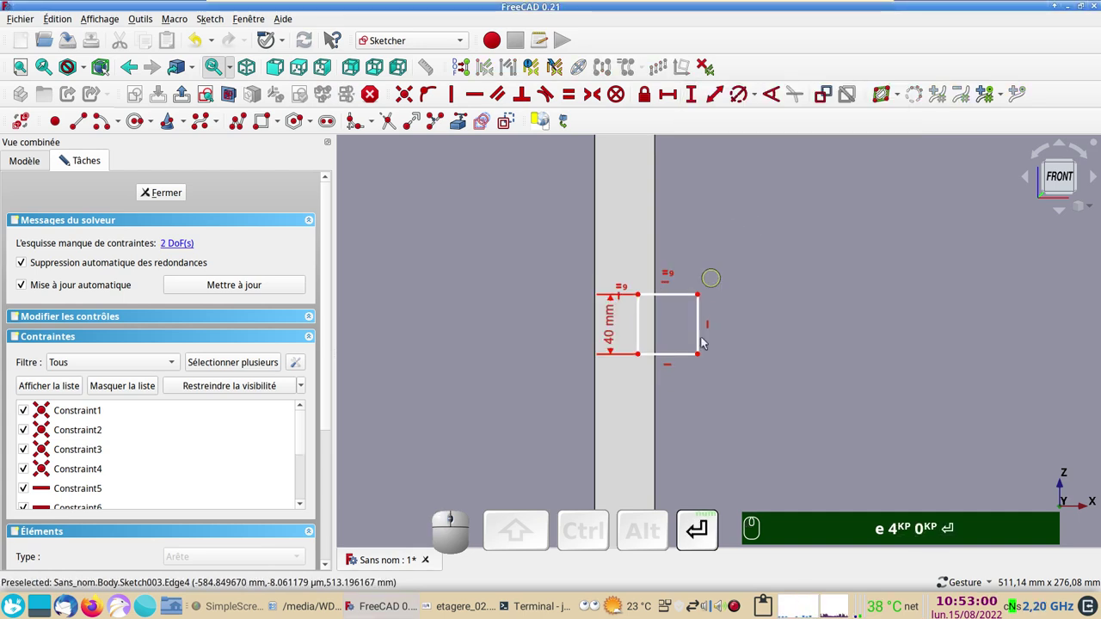
Bring the sketch origin into view and select a corner of the square to lock it.
scroll(down, 3)
drag(767, 430, 664, 258)
scroll(down, 3)
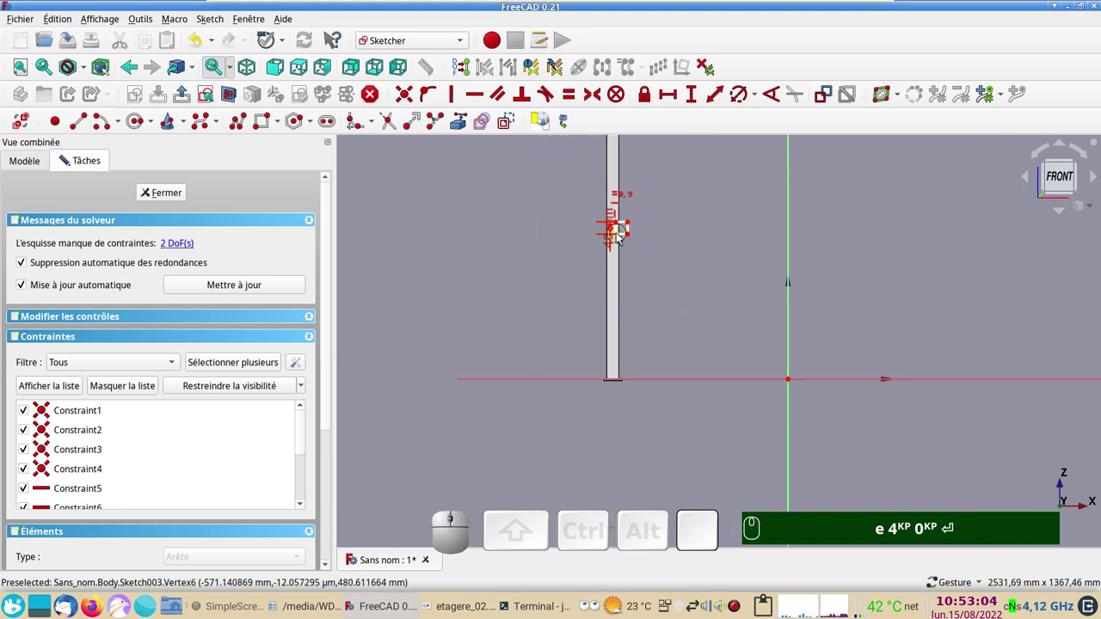
drag(622, 238, 689, 321)
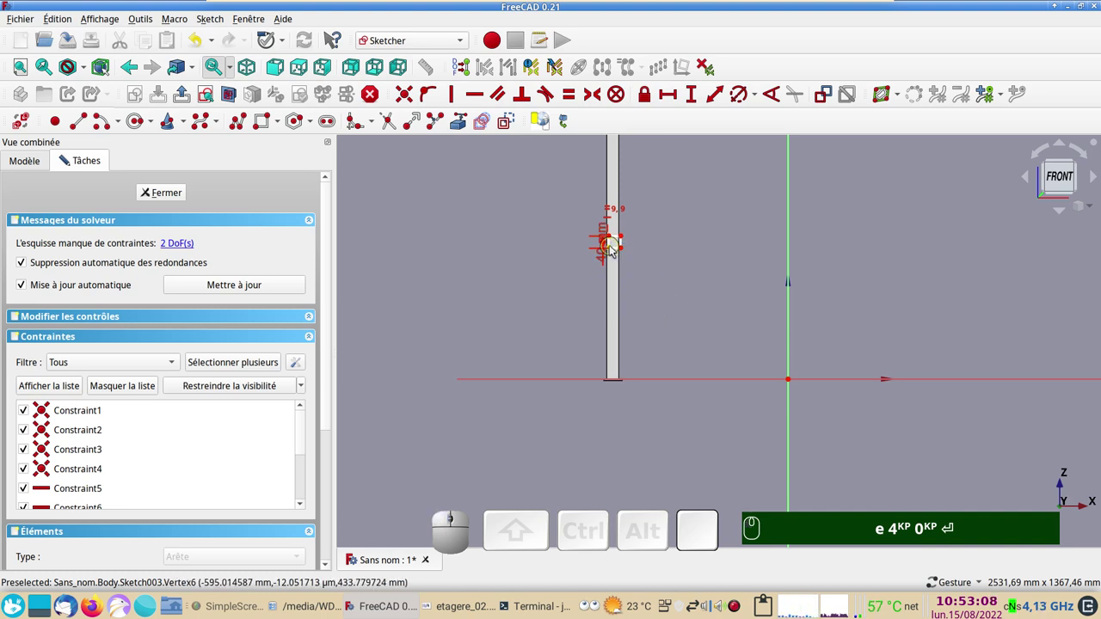
click(612, 252)
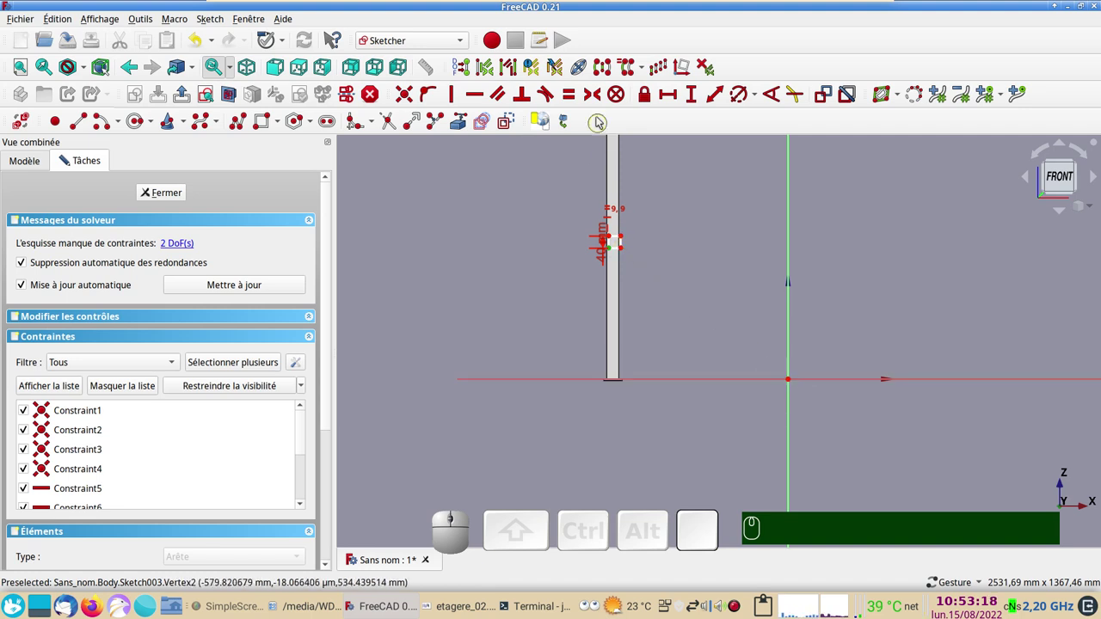
Lock the square's corner and set its horizontal distance from the axis to -600 mm.
click(647, 101)
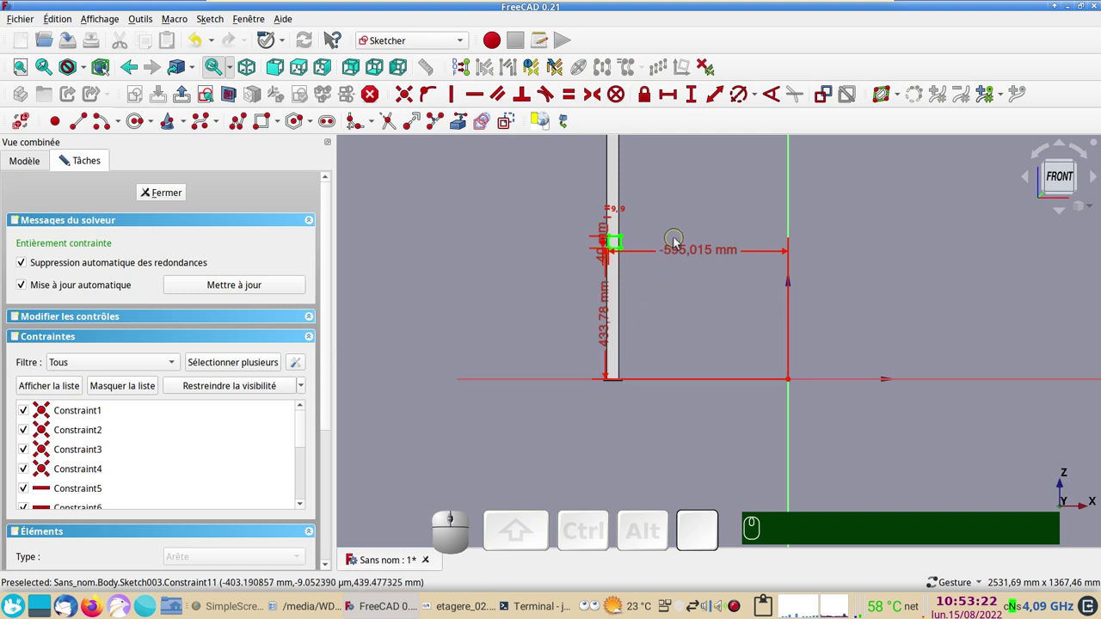
click(683, 253)
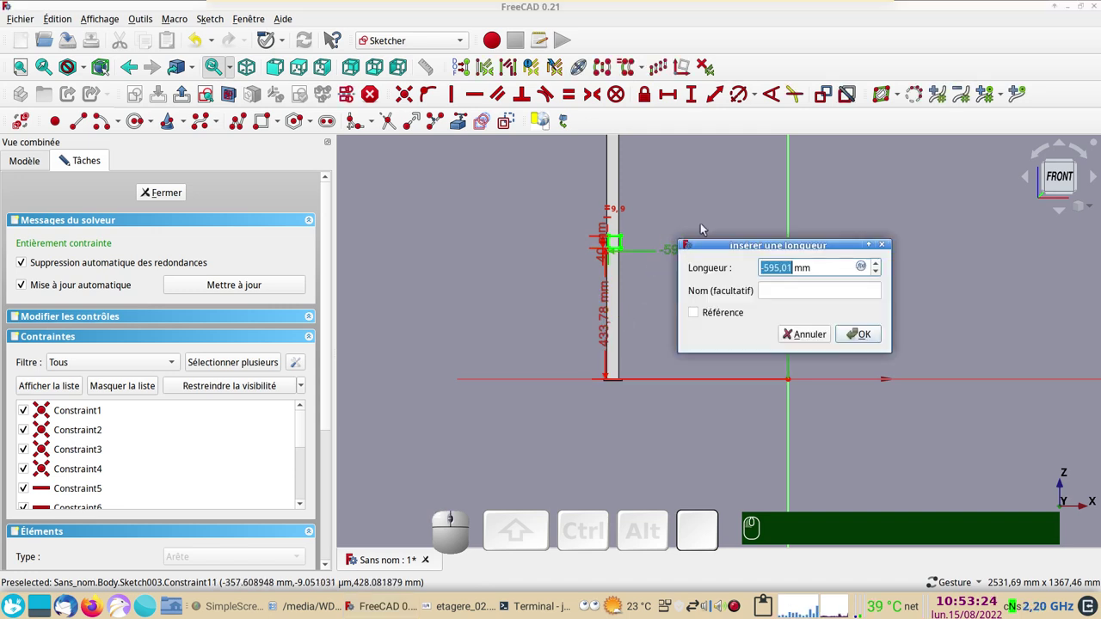
key(KP_Subtract)
key(KP_6)
key(KP_0)
key(Return)
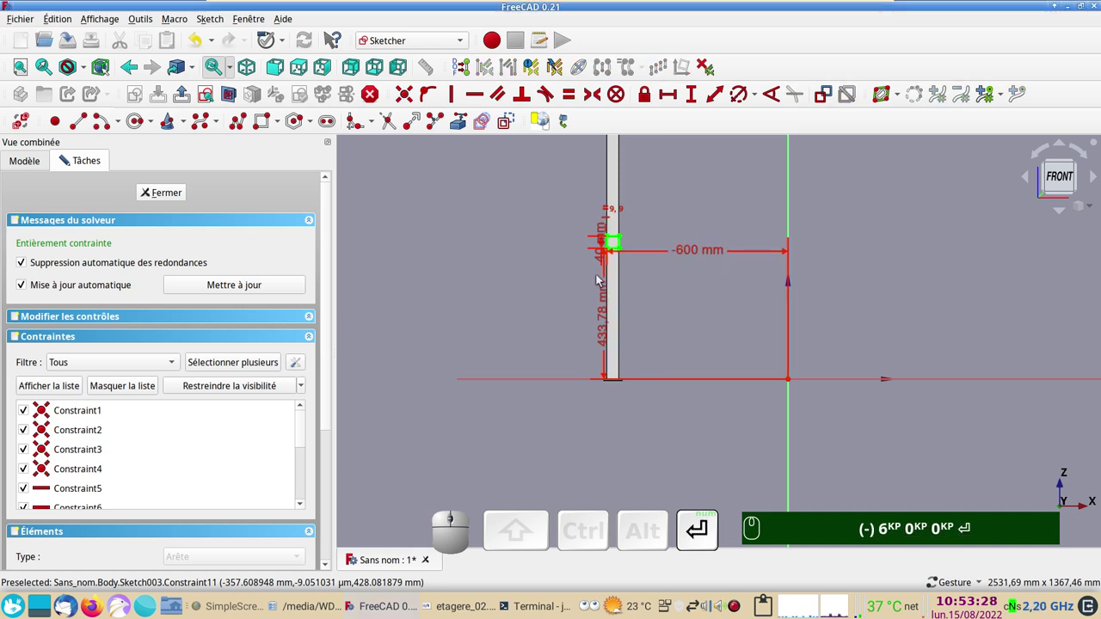
Set the square's height above the baseline to 400 mm and end the constraint tool.
drag(606, 329, 529, 317)
click(528, 317)
key(KP_4)
key(KP_0)
key(Return)
scroll(down, 3)
right_click(674, 363)
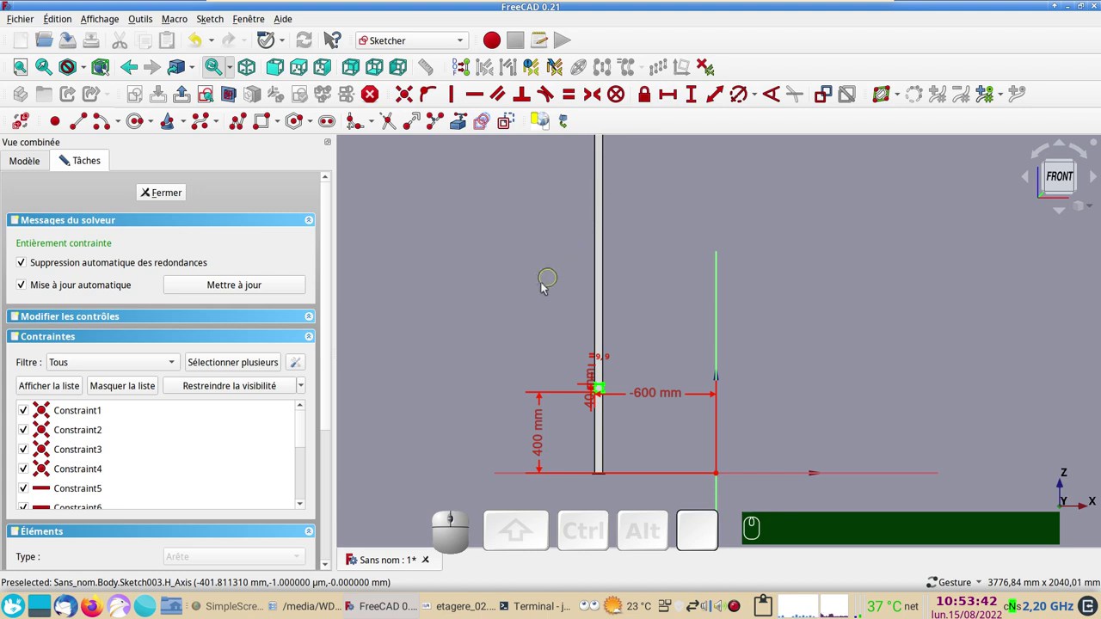
Box-select the small square and place a Sketcher copy of it higher up the upright.
drag(564, 360, 640, 484)
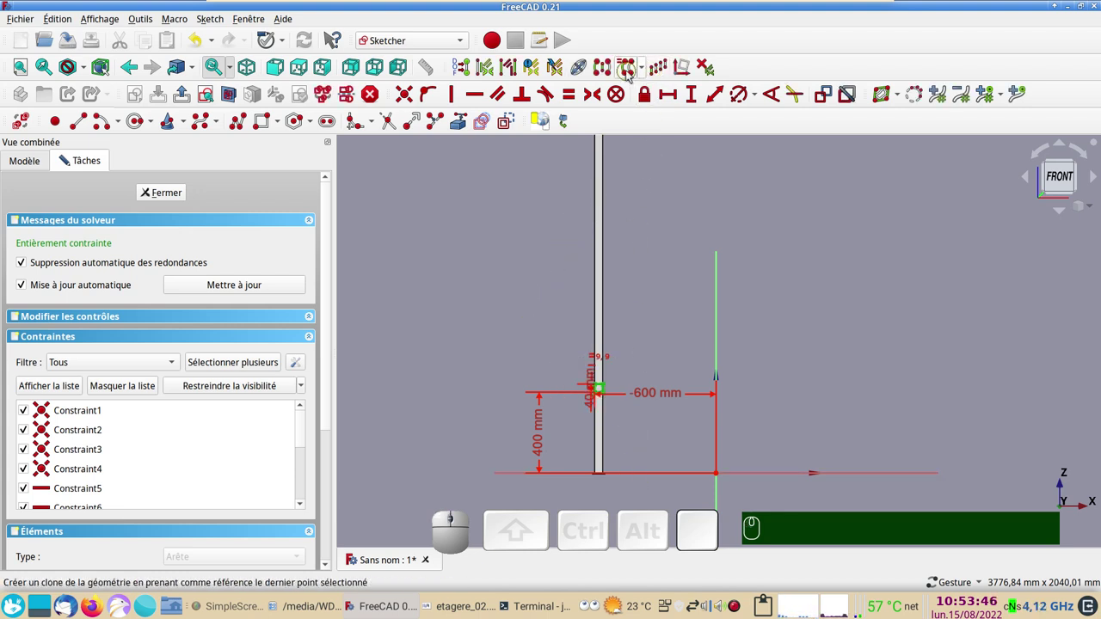
click(630, 75)
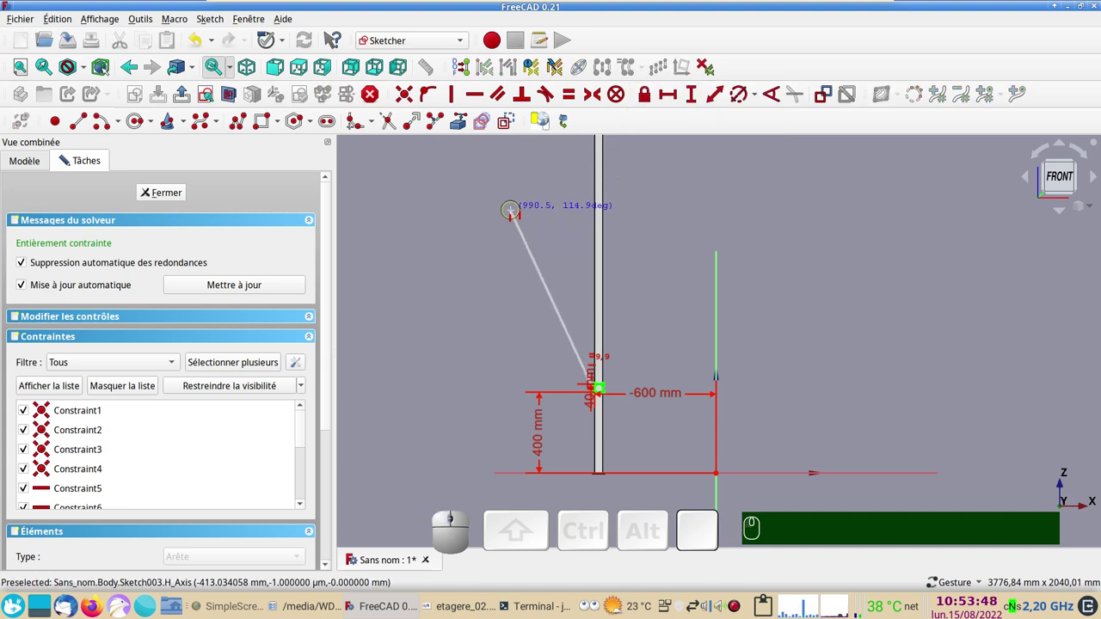
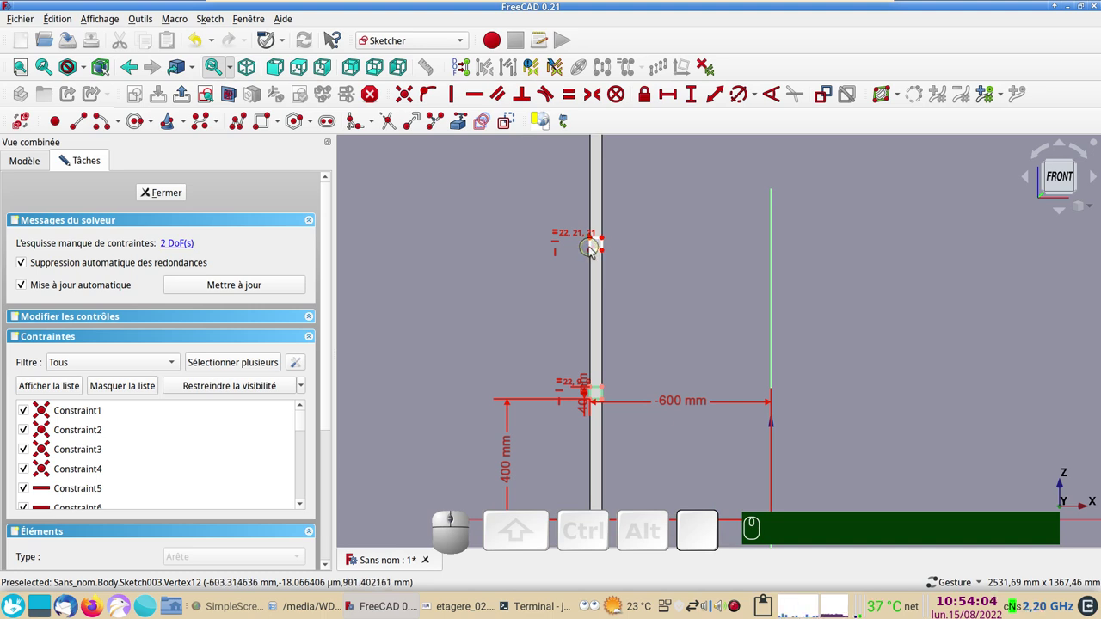
drag(594, 254, 597, 259)
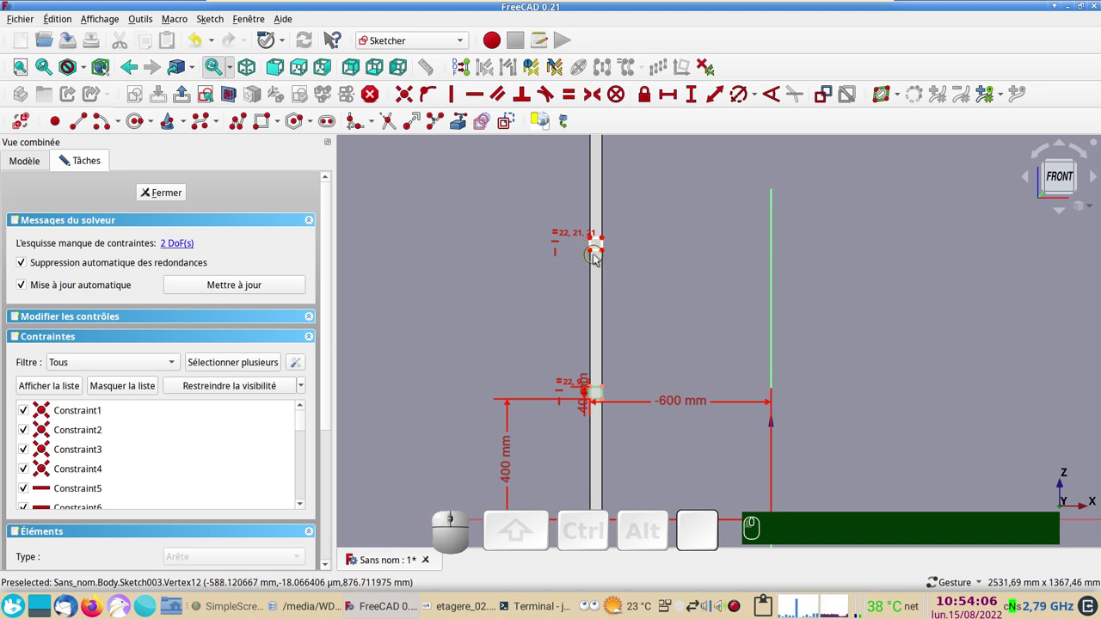
drag(604, 253, 523, 243)
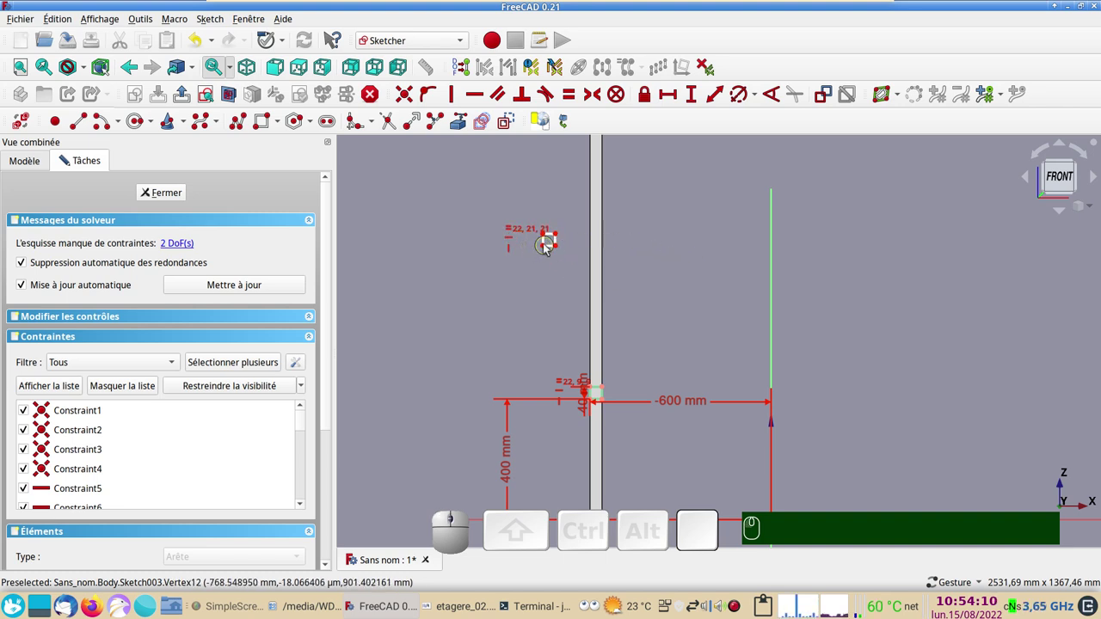
scroll(up, 3)
click(555, 256)
drag(524, 381, 558, 403)
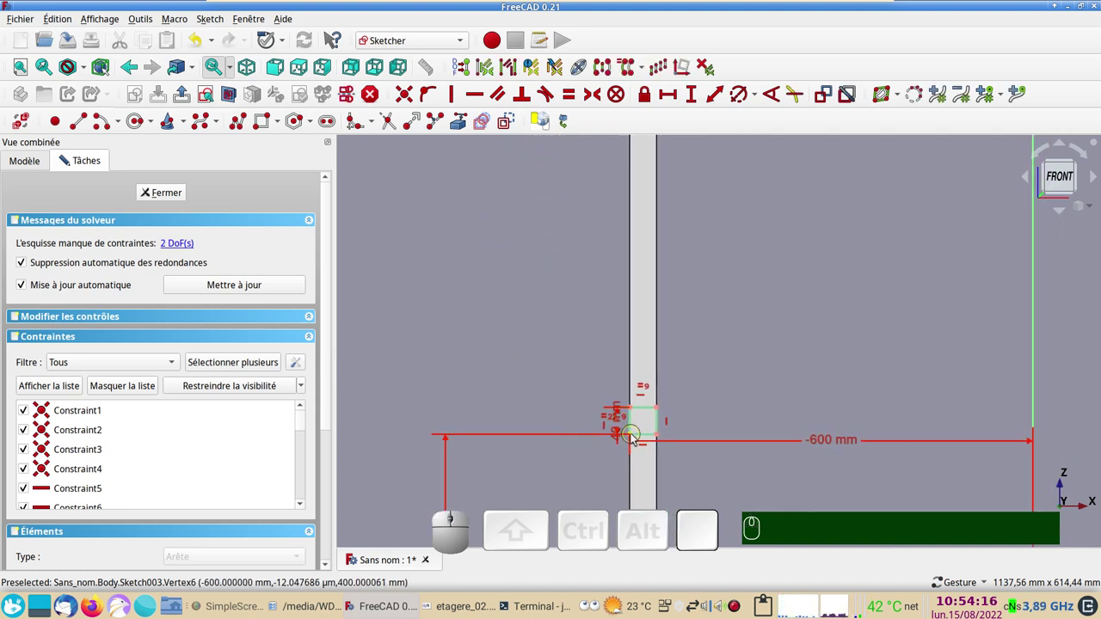
Try a vertical constraint from the original square's corner to line up the copy.
click(636, 438)
scroll(down, 3)
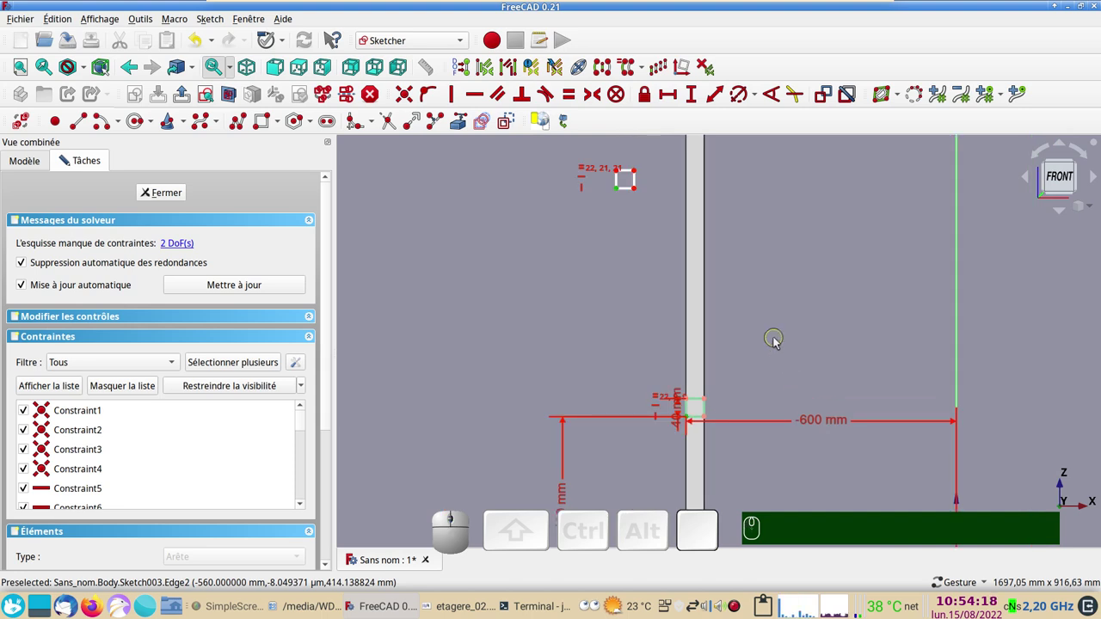
key(v)
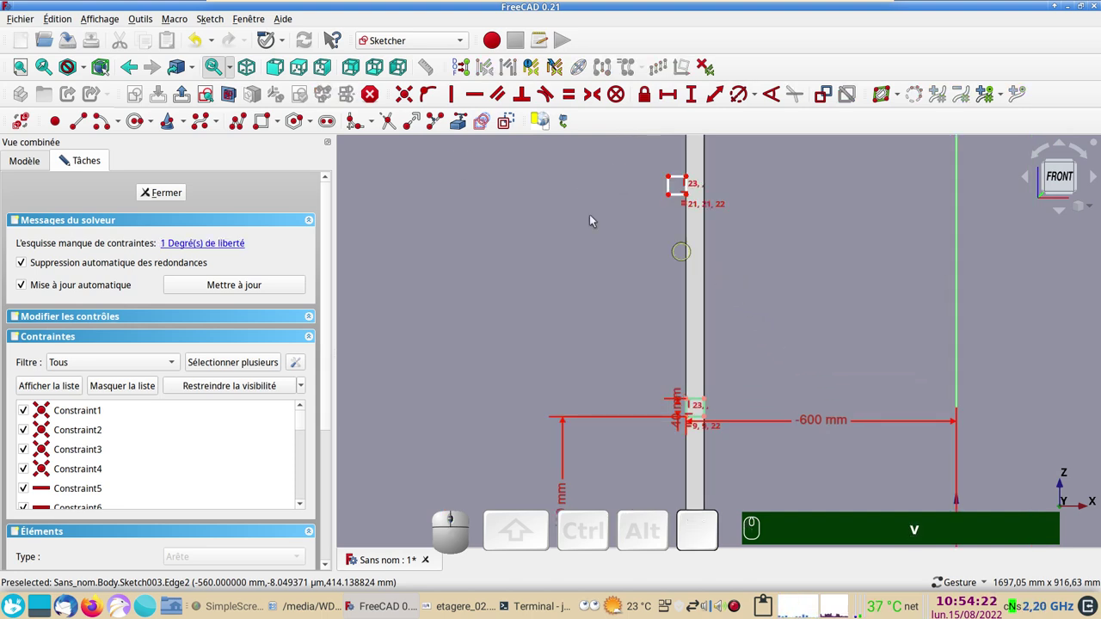
click(200, 40)
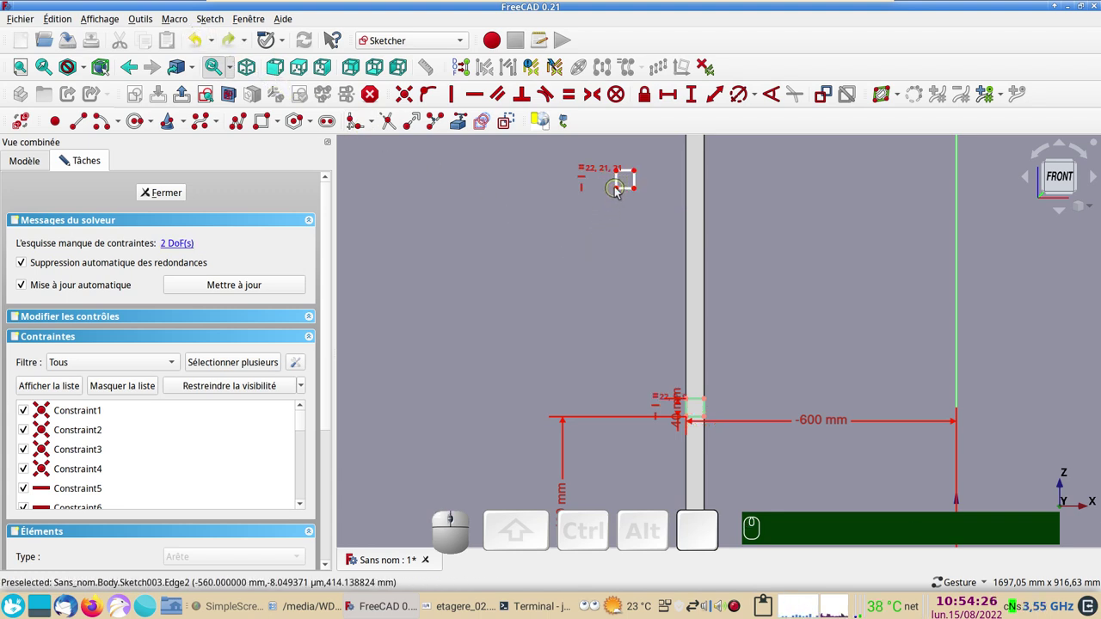
drag(619, 192, 623, 185)
drag(606, 162, 652, 214)
drag(628, 193, 622, 259)
Align the original's top-left and the copy's lower-left corners on one vertical line.
click(621, 259)
scroll(up, 3)
drag(715, 427, 665, 412)
drag(716, 435, 723, 386)
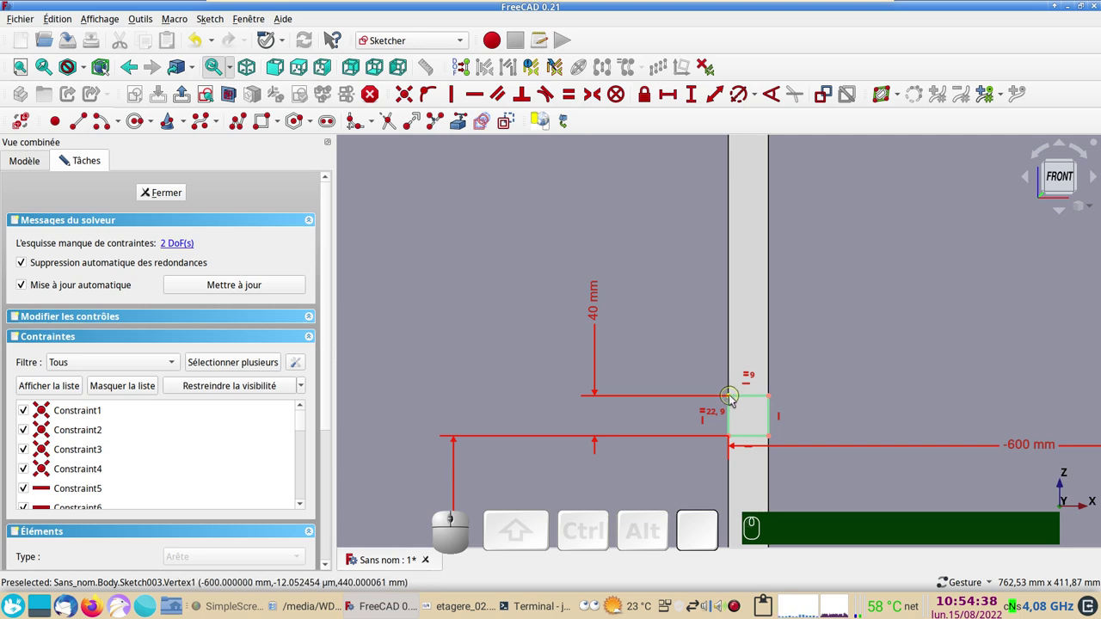
click(734, 400)
scroll(down, 3)
drag(863, 258, 704, 293)
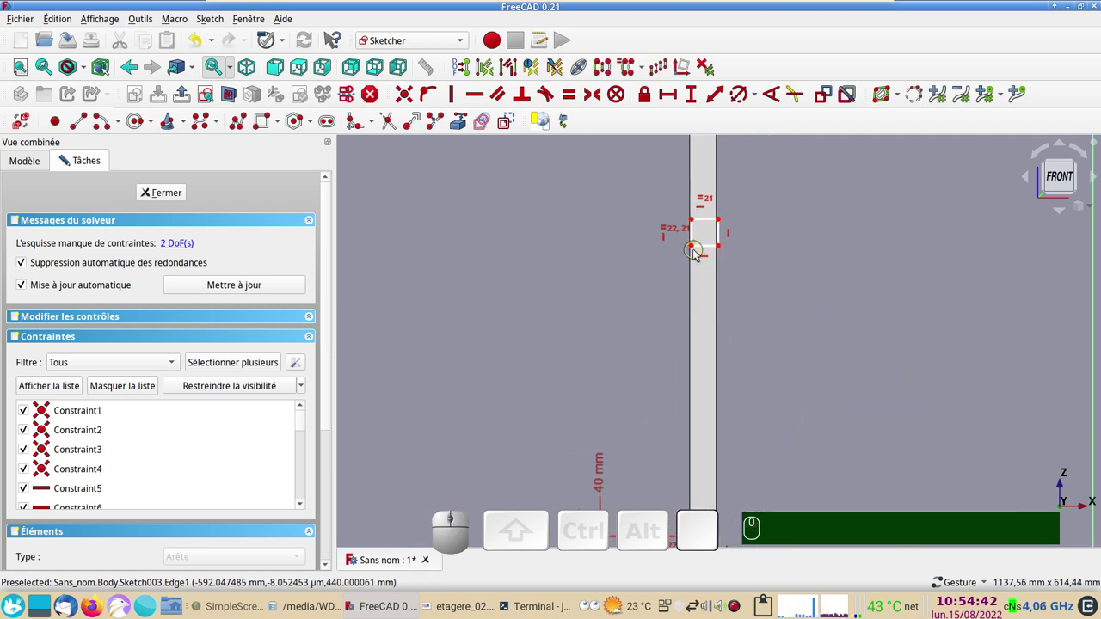
click(695, 250)
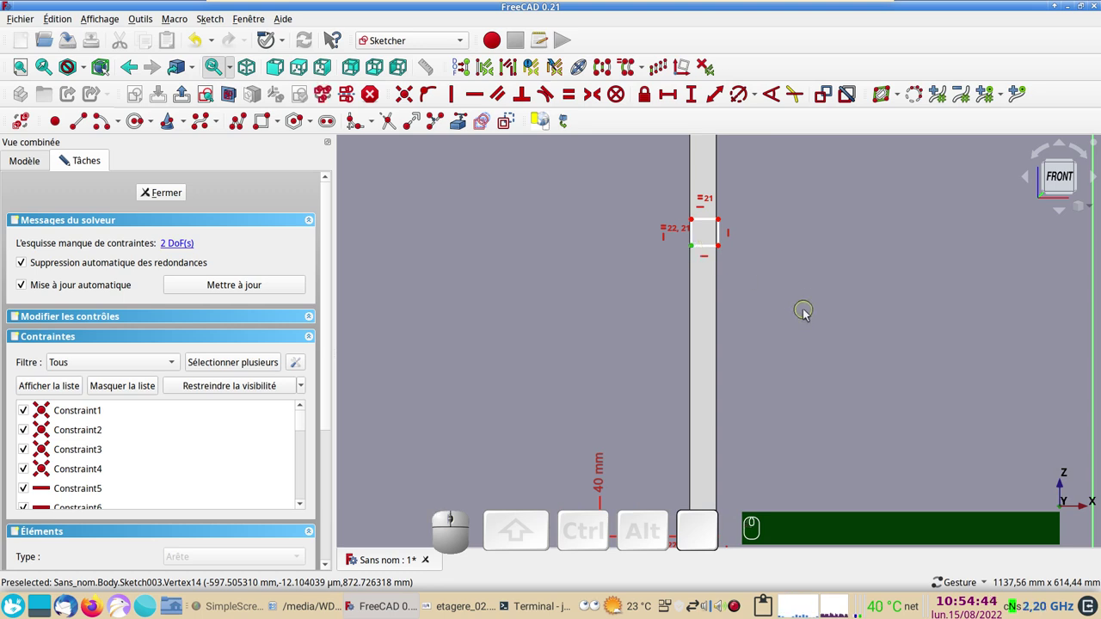
key(v)
scroll(down, 3)
drag(799, 362, 743, 319)
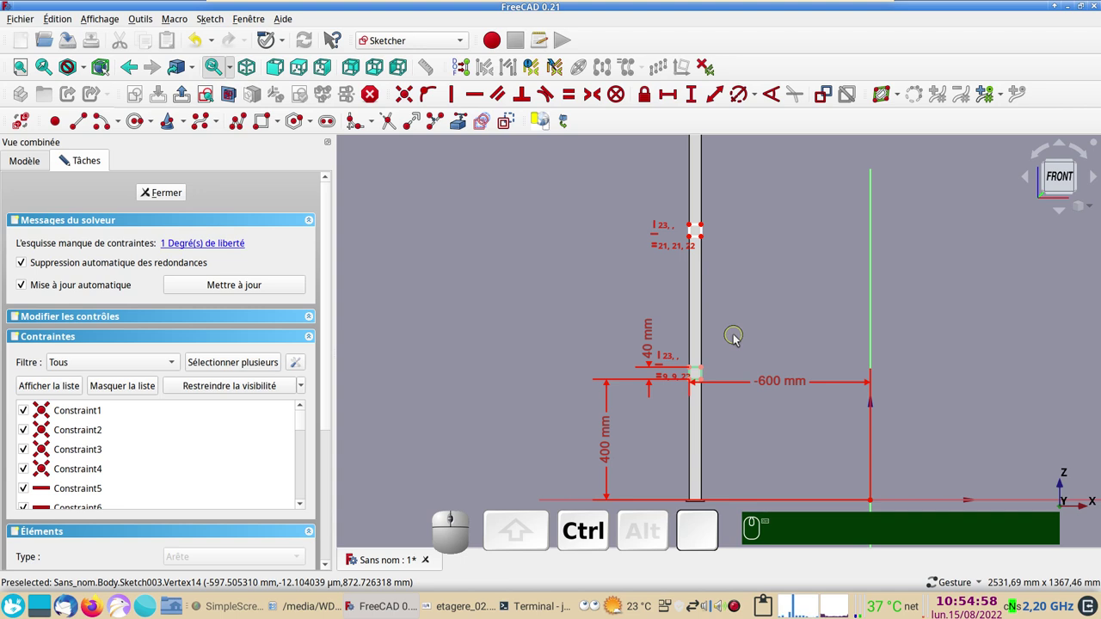
Save the model as etagere.FCStd, overwriting the existing file.
key(ctrl+s)
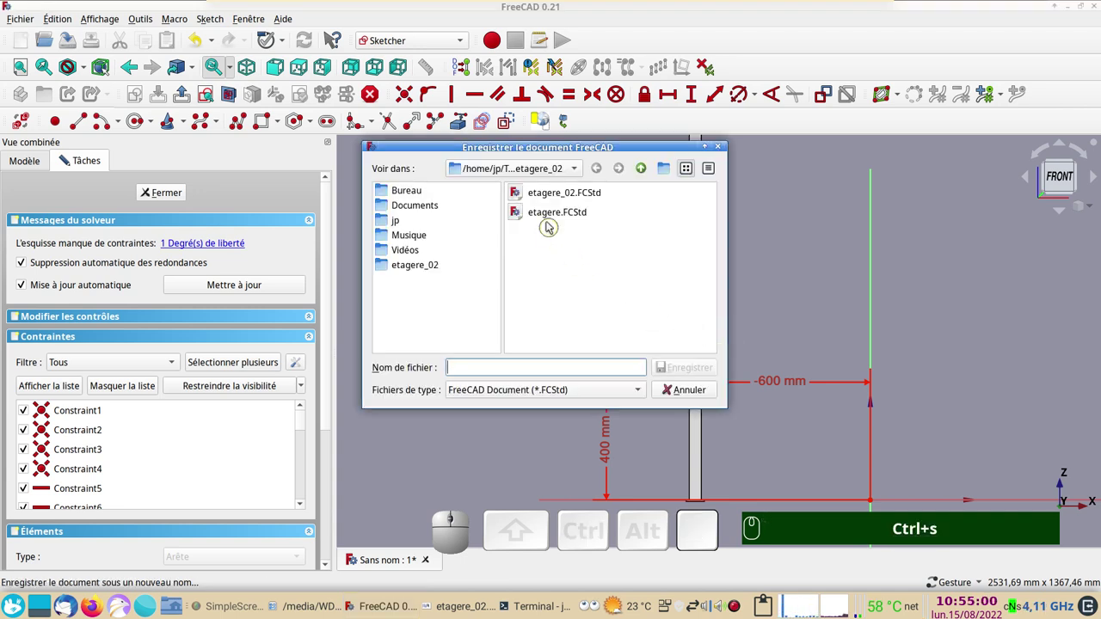
click(551, 217)
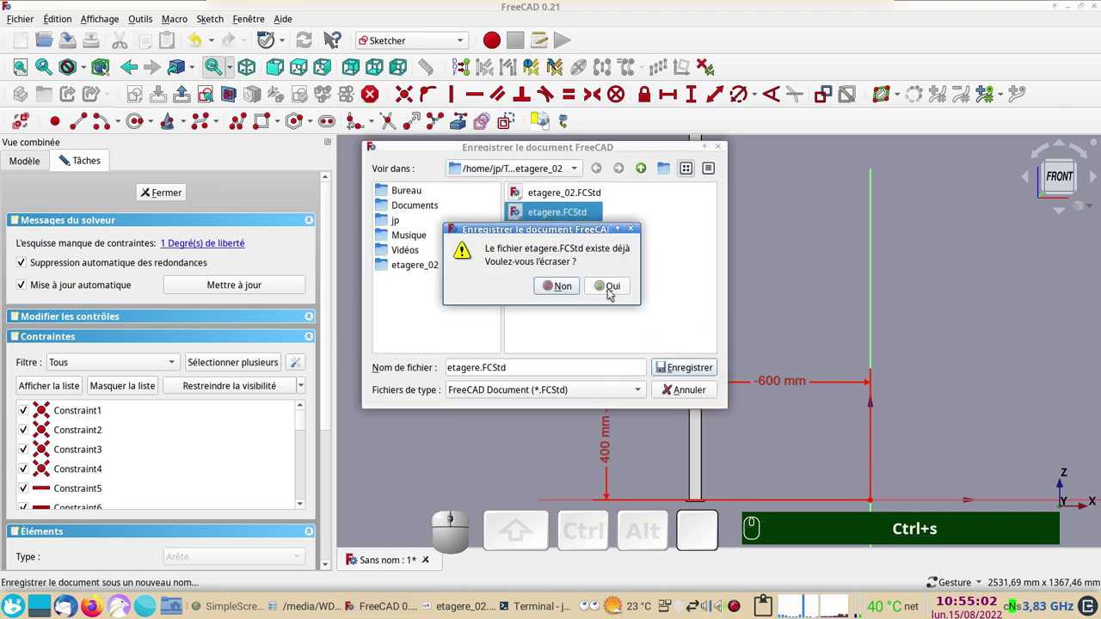
click(611, 288)
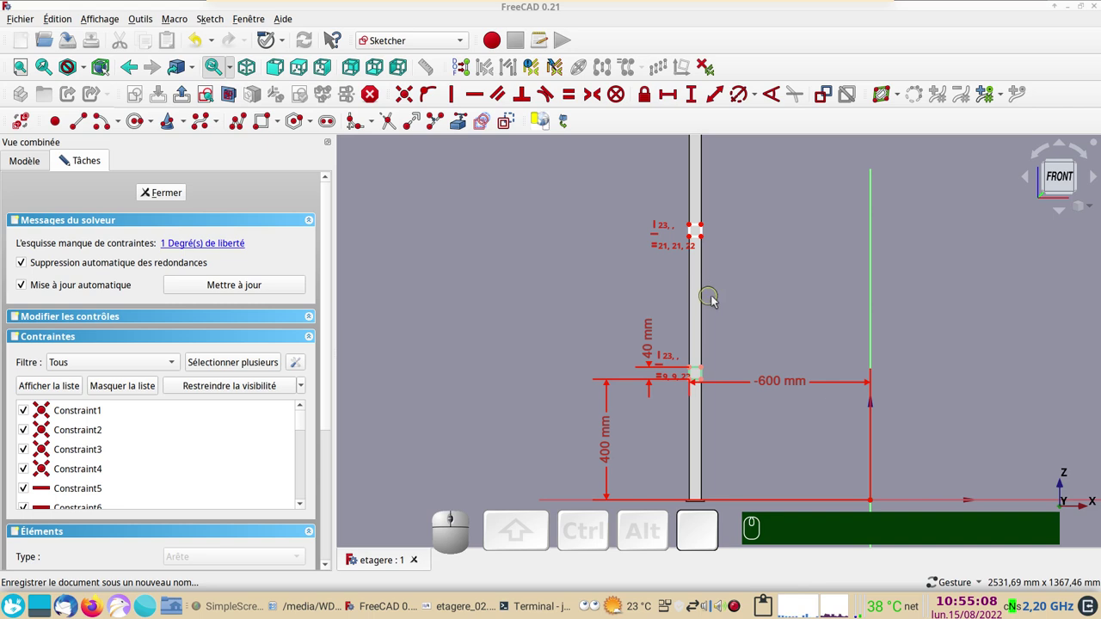
Select the copied square's lower-left corner and the original square's top-left corner.
scroll(up, 3)
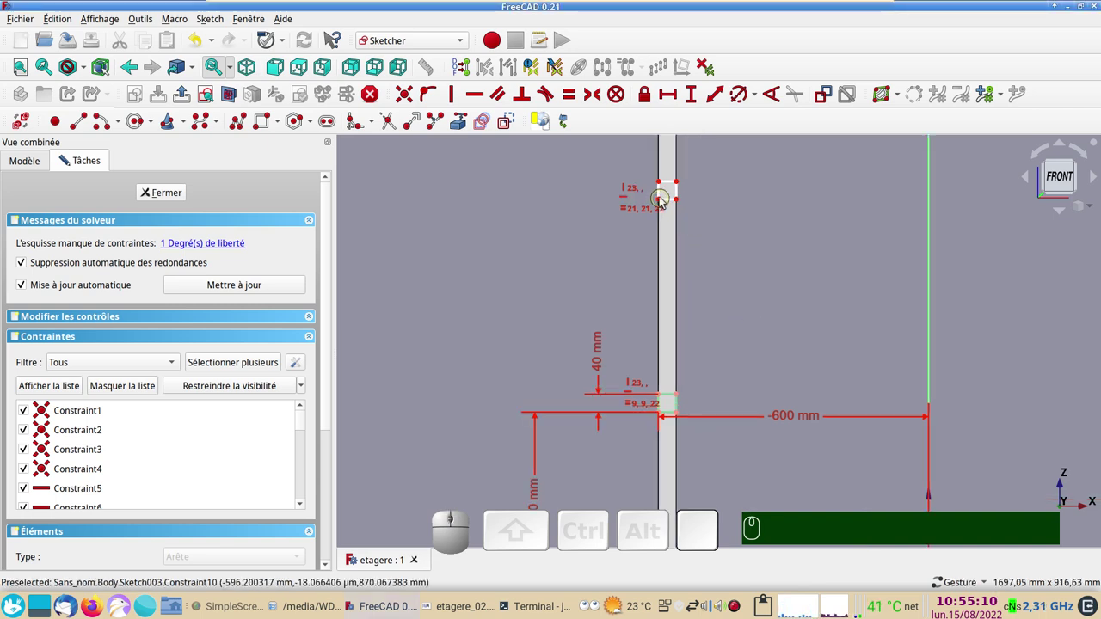
drag(682, 203, 685, 228)
scroll(down, 3)
drag(751, 251, 697, 294)
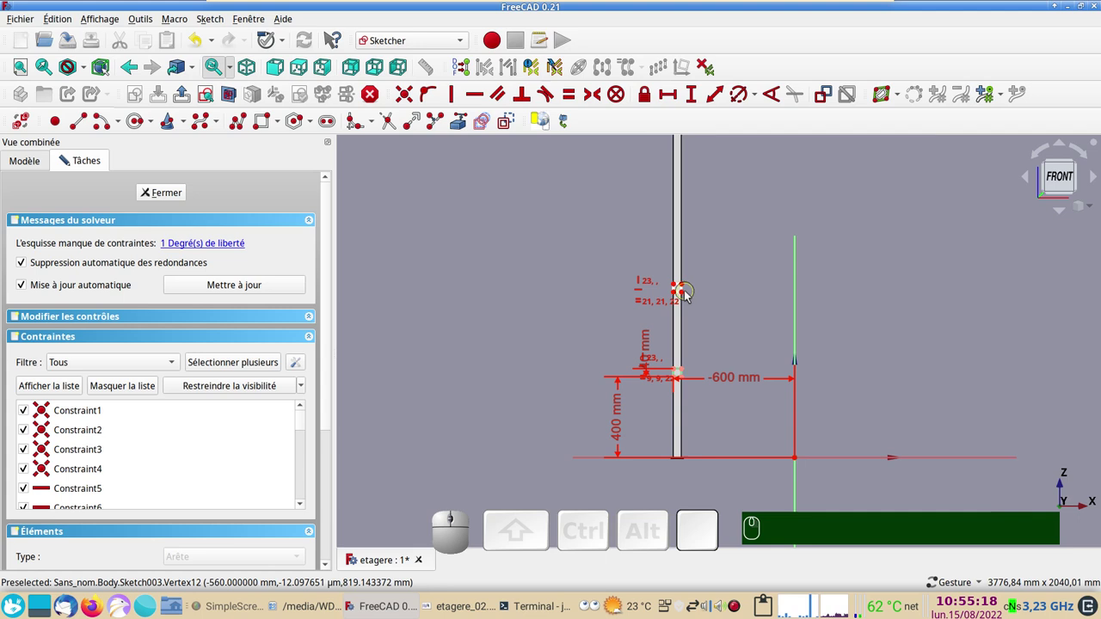
drag(685, 295, 675, 212)
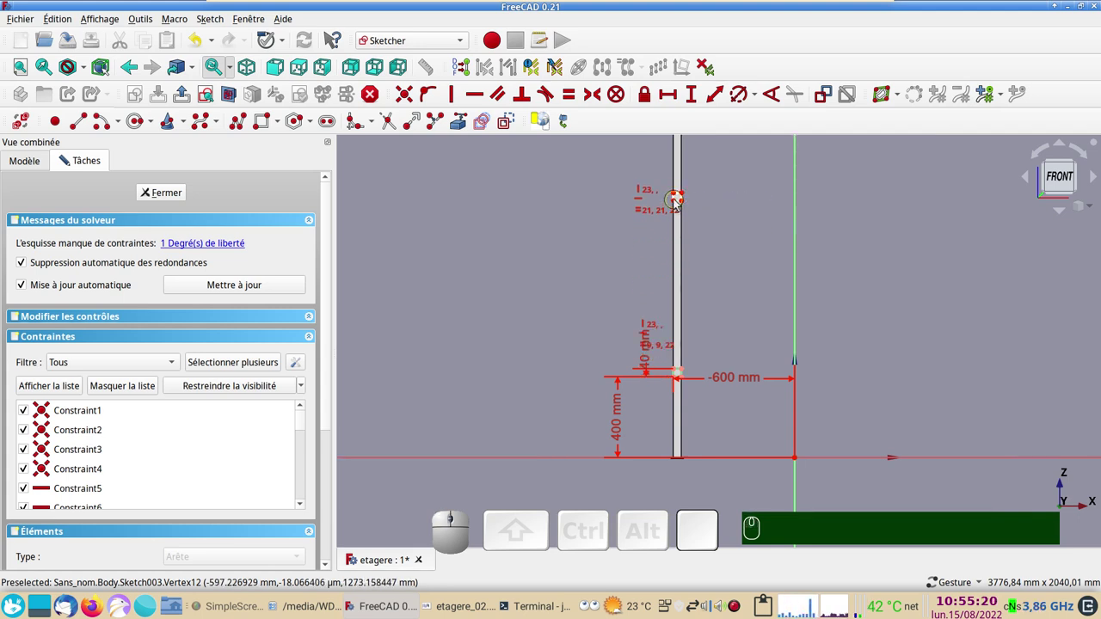
scroll(up, 3)
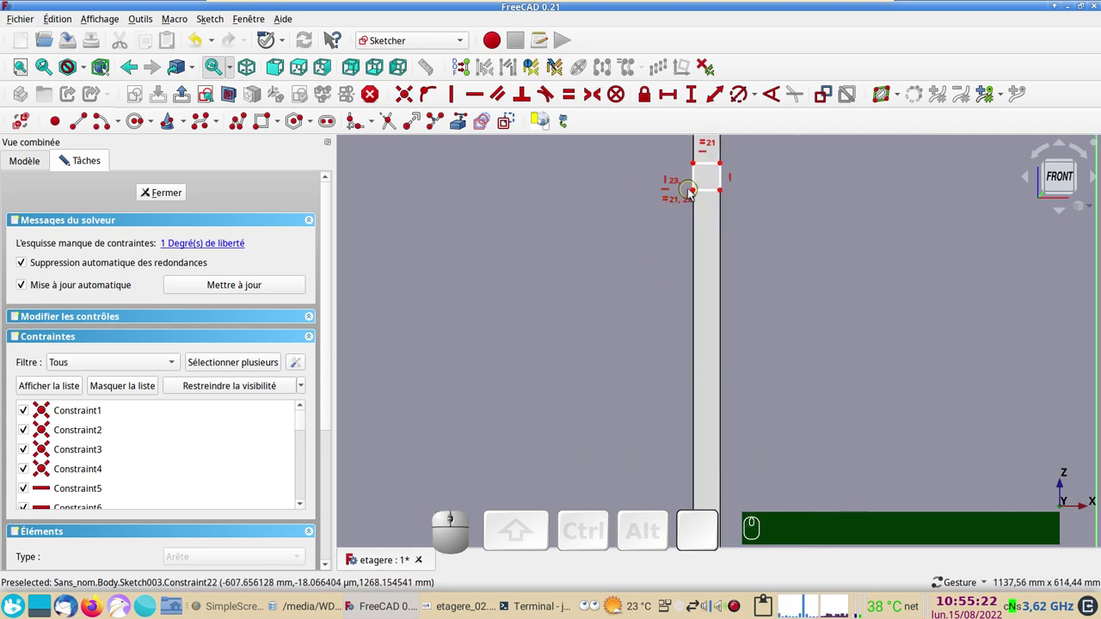
click(697, 195)
right_click(561, 365)
drag(507, 373, 569, 374)
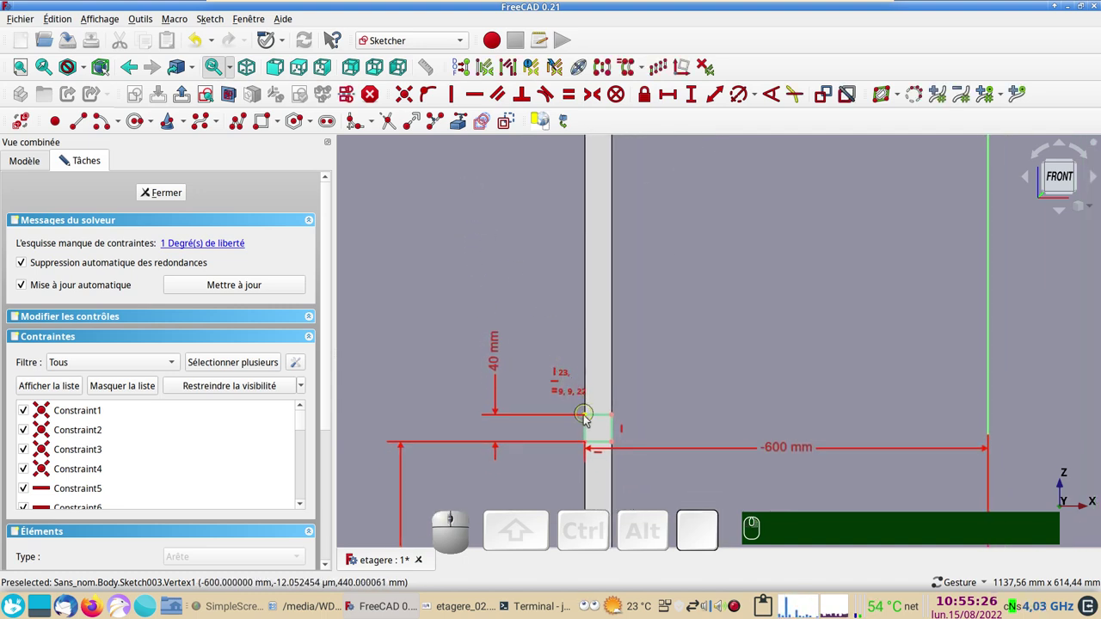
click(588, 447)
Set an 800 mm vertical distance between the two squares and end the constraint tool.
click(701, 103)
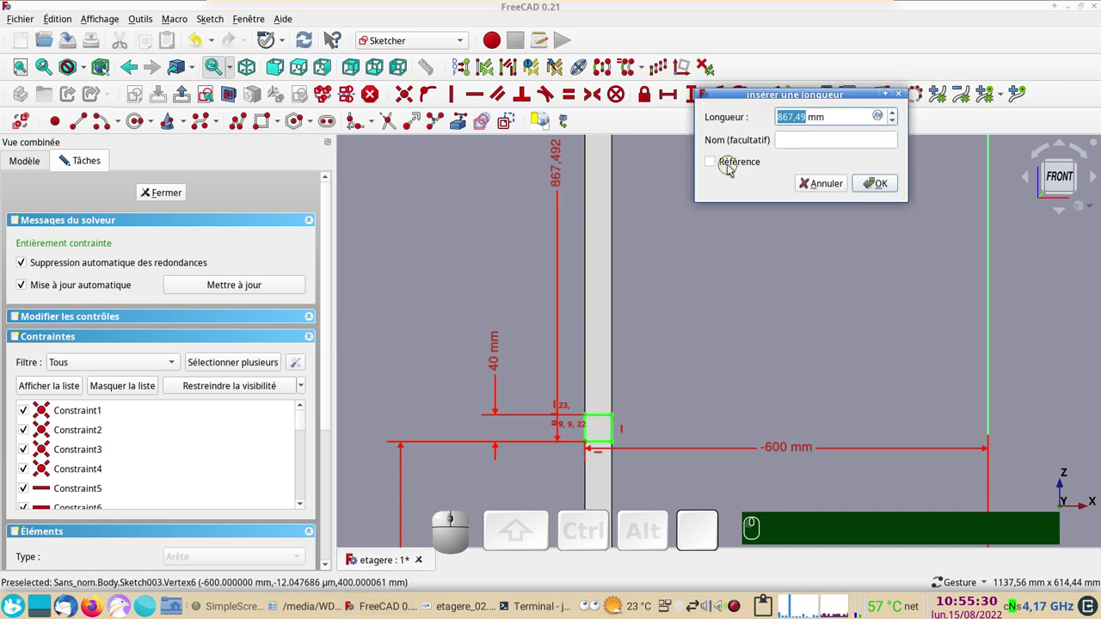
key(KP_8)
key(KP_0)
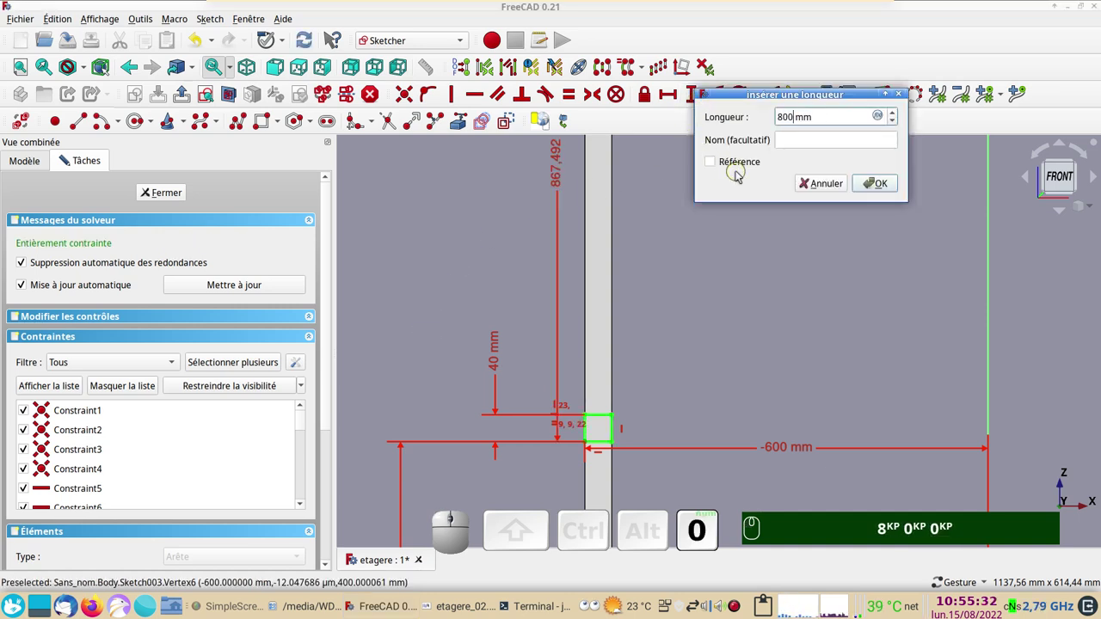
key(Return)
scroll(down, 3)
right_click(732, 240)
click(163, 195)
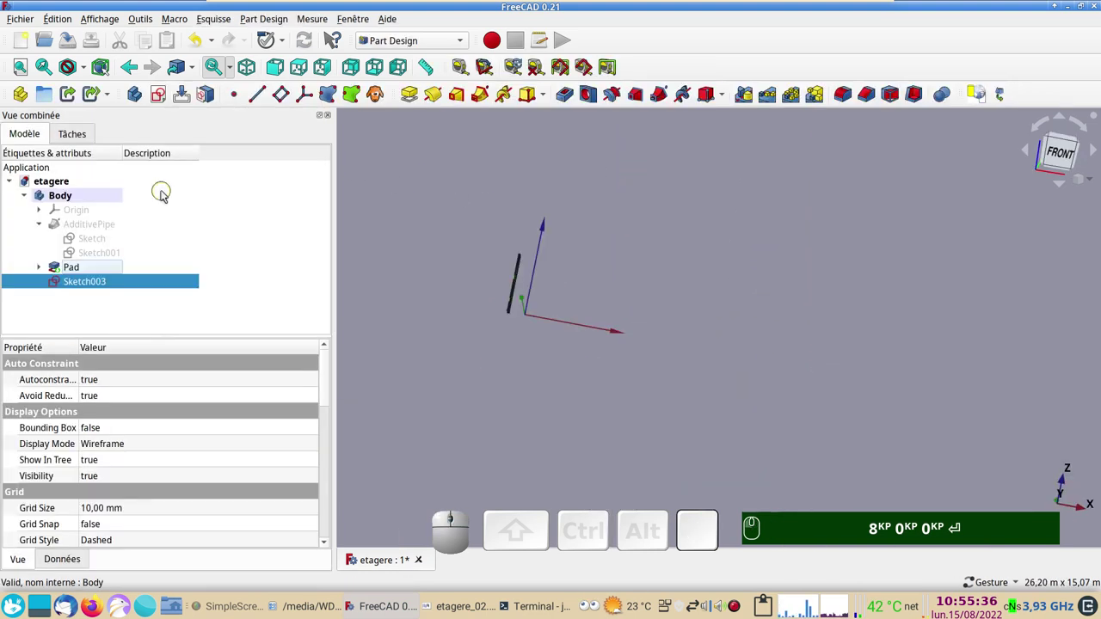
scroll(up, 3)
drag(515, 296, 500, 354)
drag(508, 360, 562, 356)
scroll(up, 3)
drag(555, 356, 580, 232)
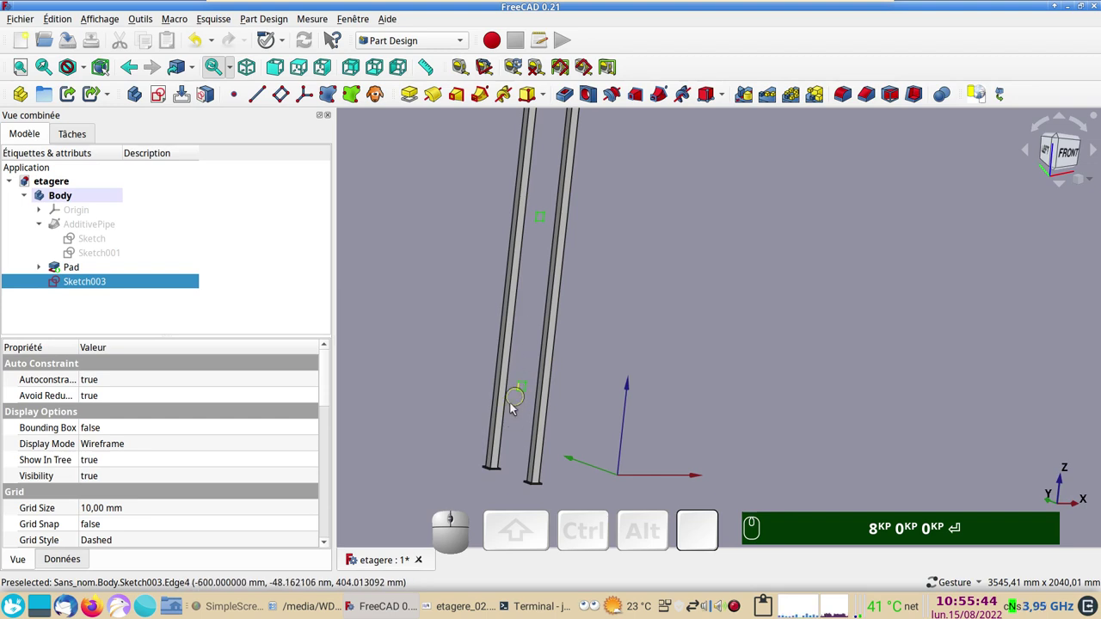
drag(509, 420, 557, 410)
key(KP_8)
key(KP_0)
key(Return)
key(KP_3)
drag(559, 414, 587, 309)
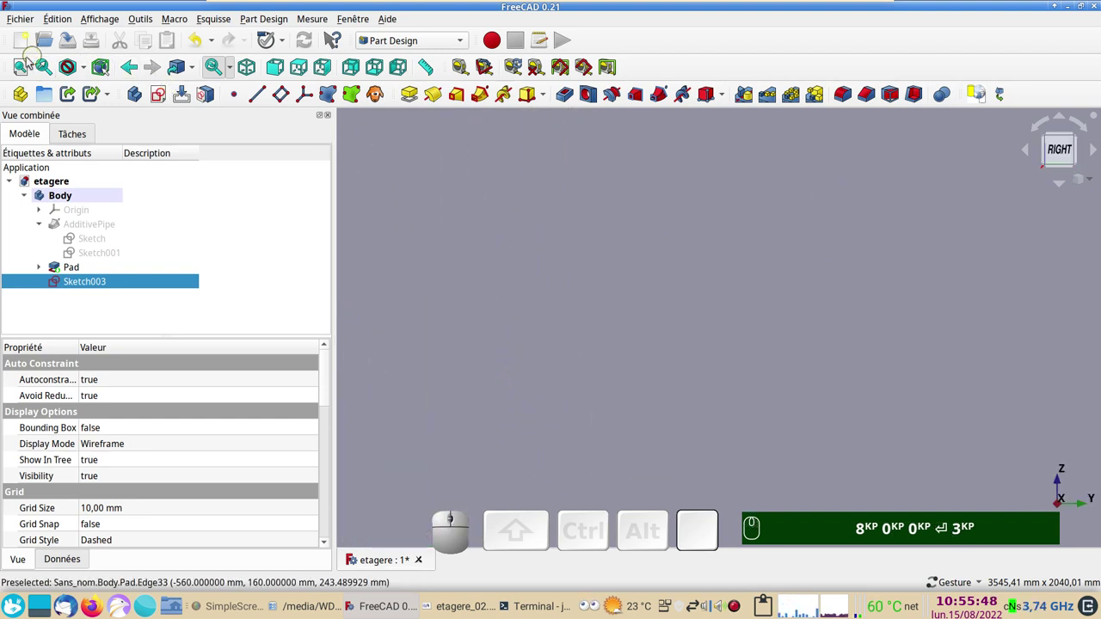
click(20, 75)
right_click(519, 372)
drag(652, 195, 588, 239)
drag(823, 399, 706, 406)
drag(489, 366, 589, 340)
key(KP_8)
key(KP_0)
key(Return)
key(KP_3)
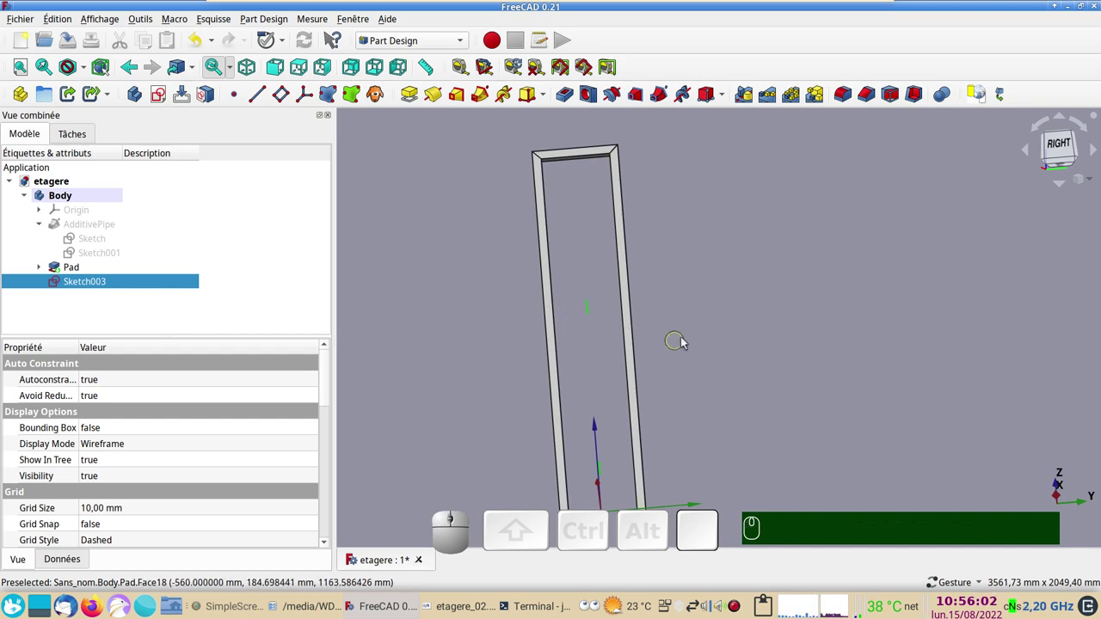
drag(705, 374, 661, 281)
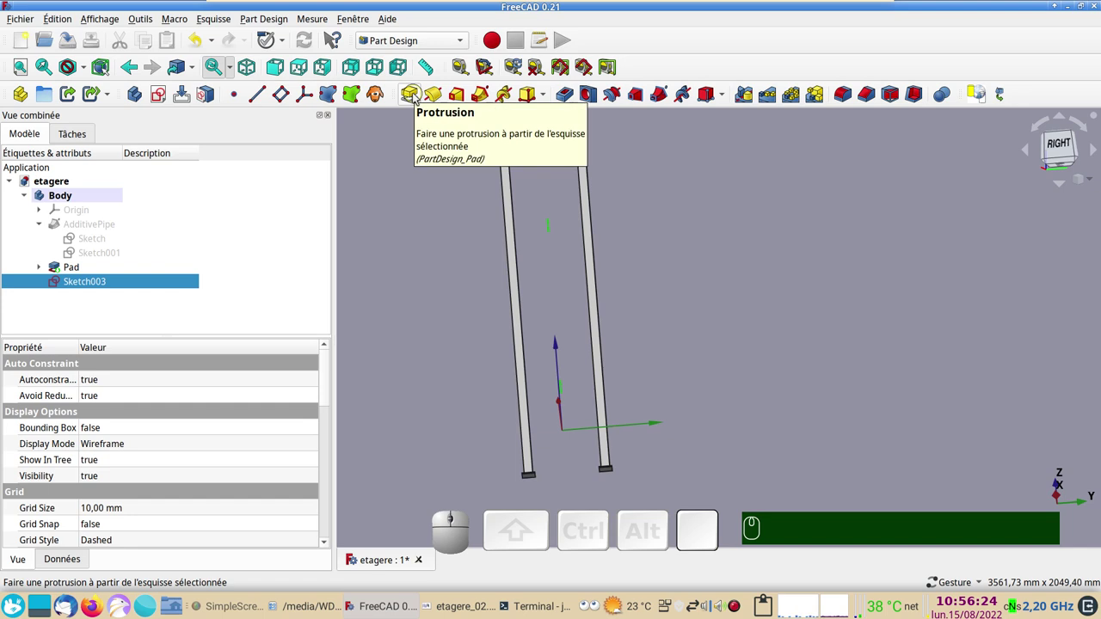
Start a Pad of the crossbar sketch and preview it with an 80 mm length.
click(414, 101)
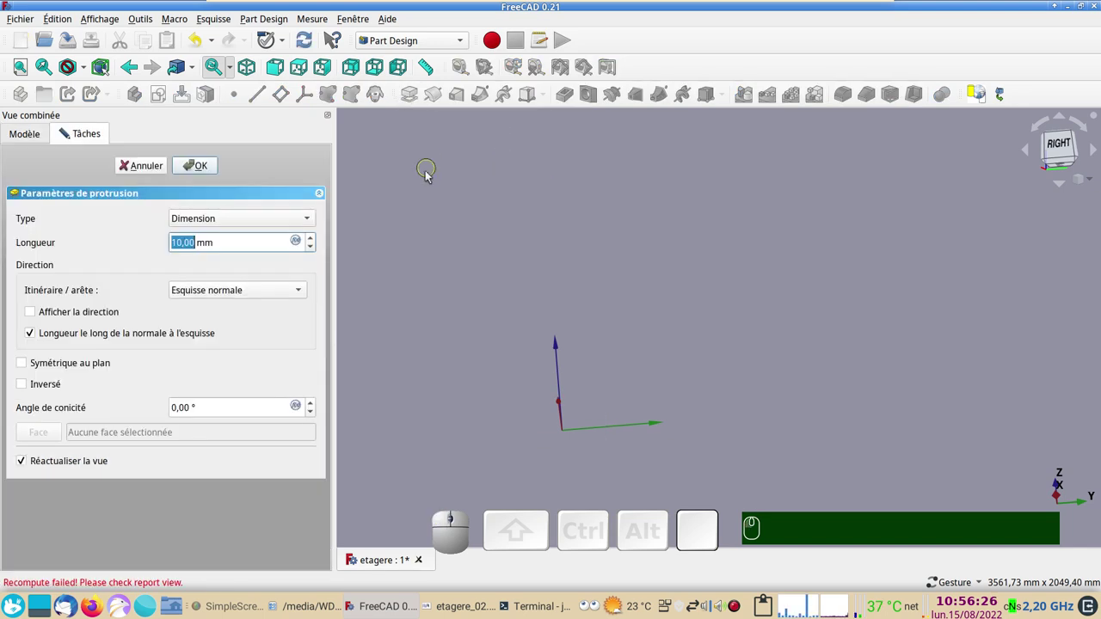
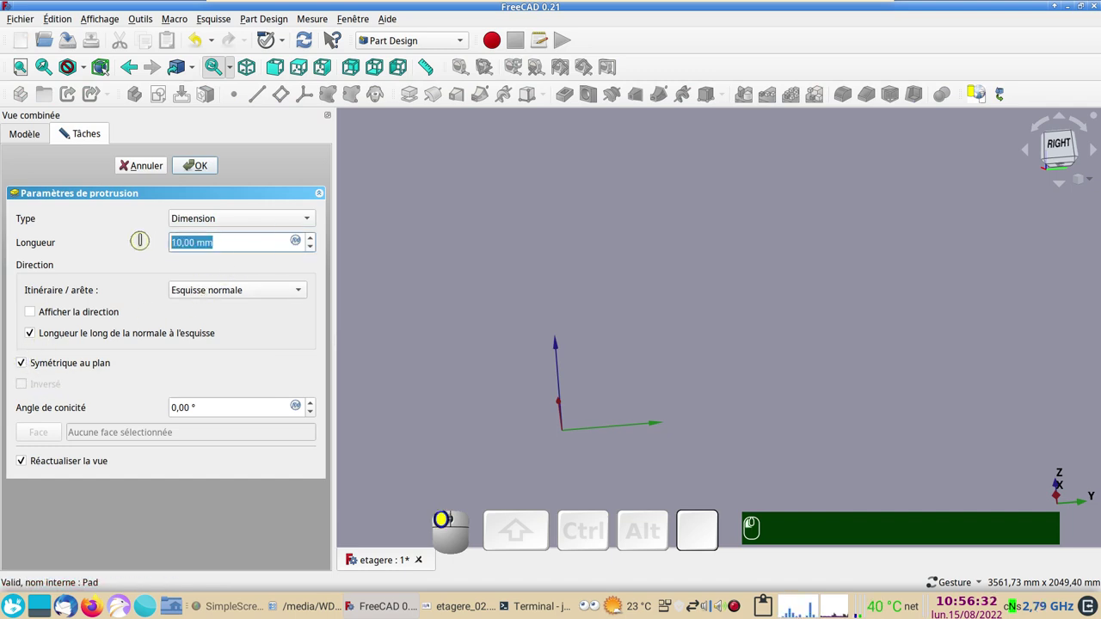
key(KP_8)
key(KP_0)
click(484, 251)
key(KP_8)
key(KP_0)
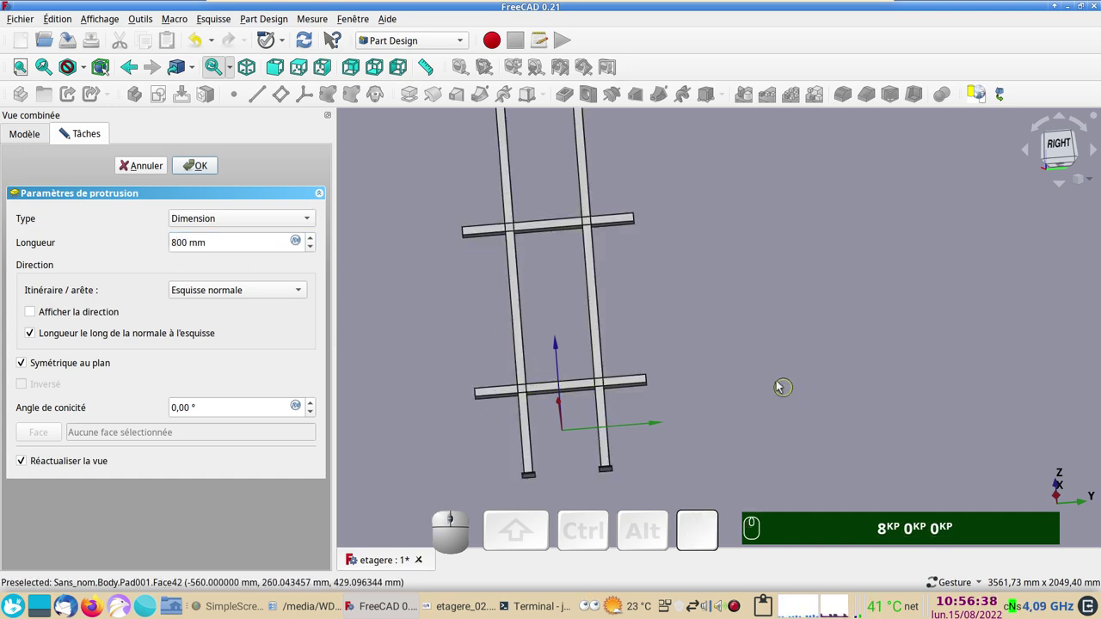
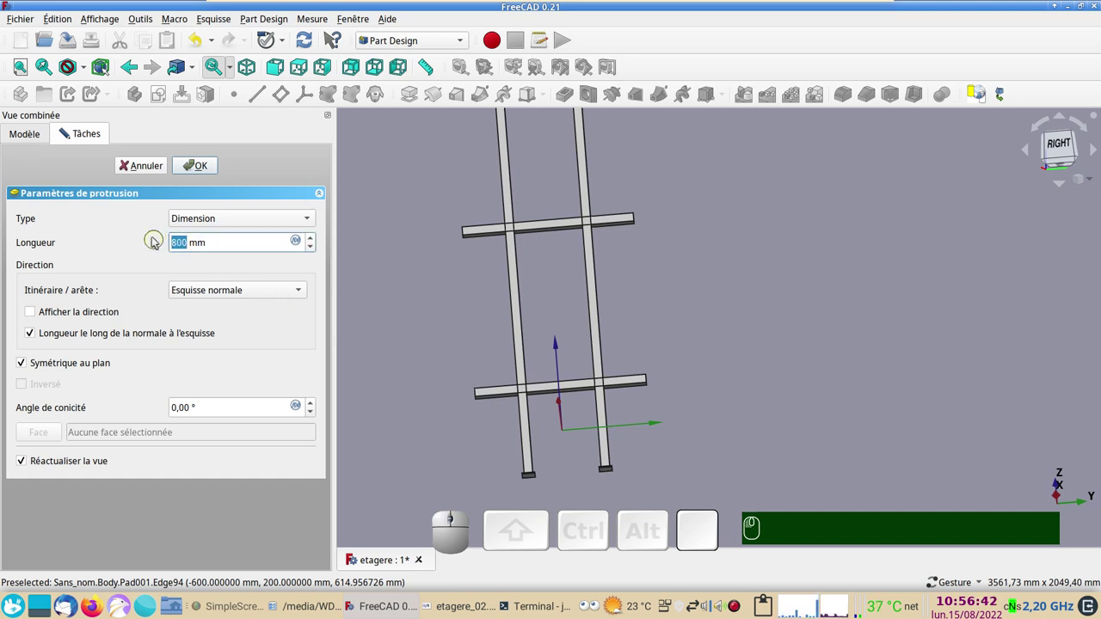
Replace the Pad length with 400-80, symmetric to plane, so the rungs fit between the uprights.
key(KP_4)
key(KP_0)
key(KP_0)
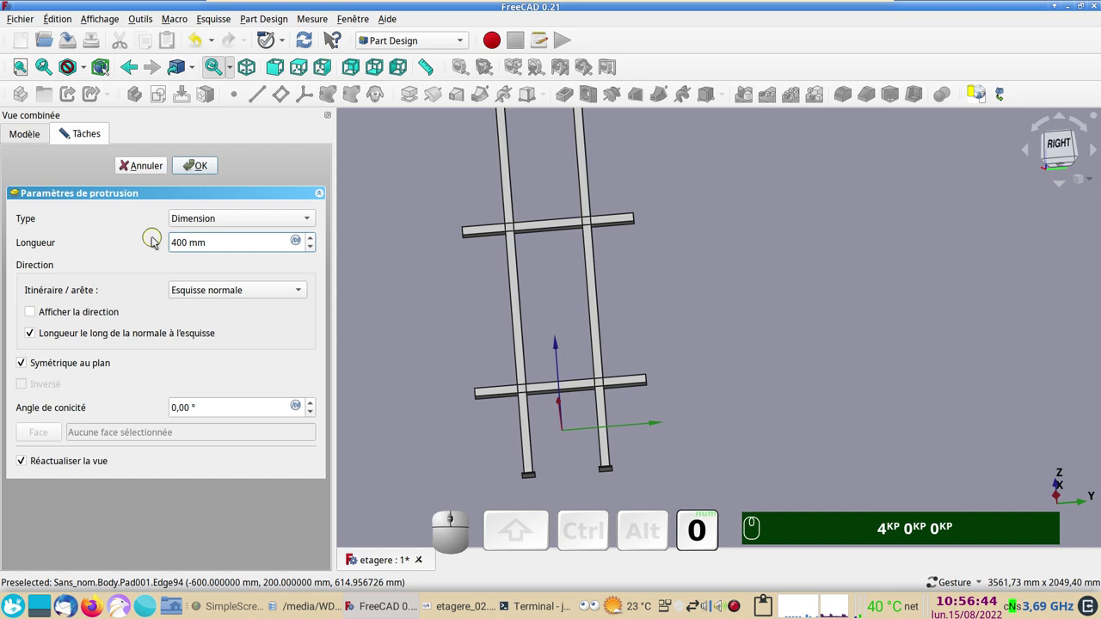
text((-))
key(KP_Subtract)
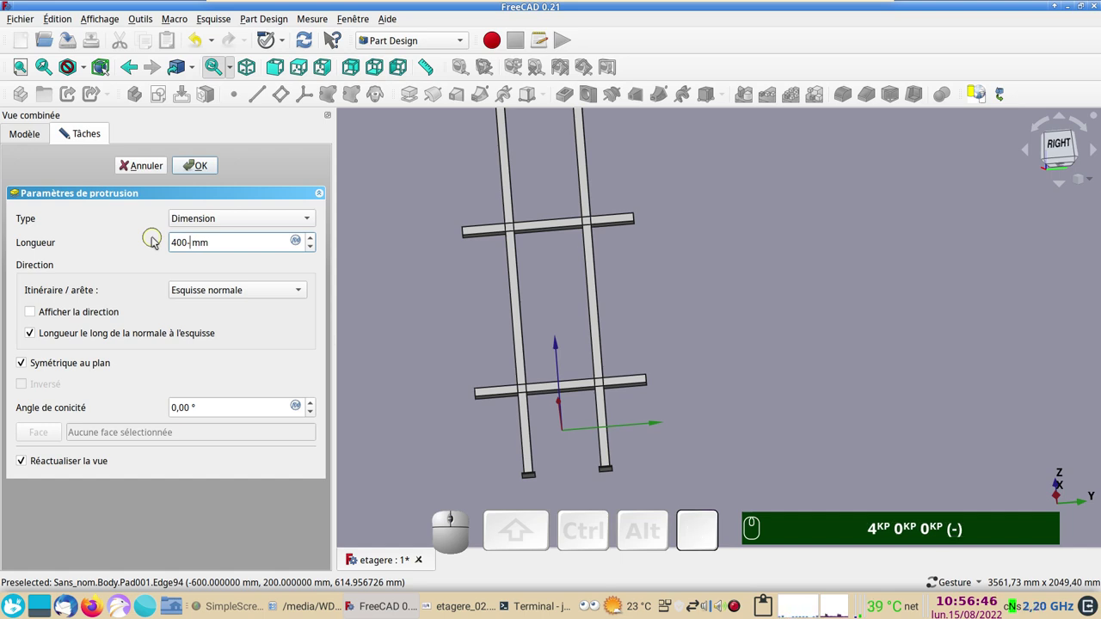
key(KP_8)
text(4ᴷᴾ 0ᴷᴾ 0ᴷᴾ (-) 8ᴷᴾ)
key(KP_0)
click(209, 174)
drag(764, 379, 602, 410)
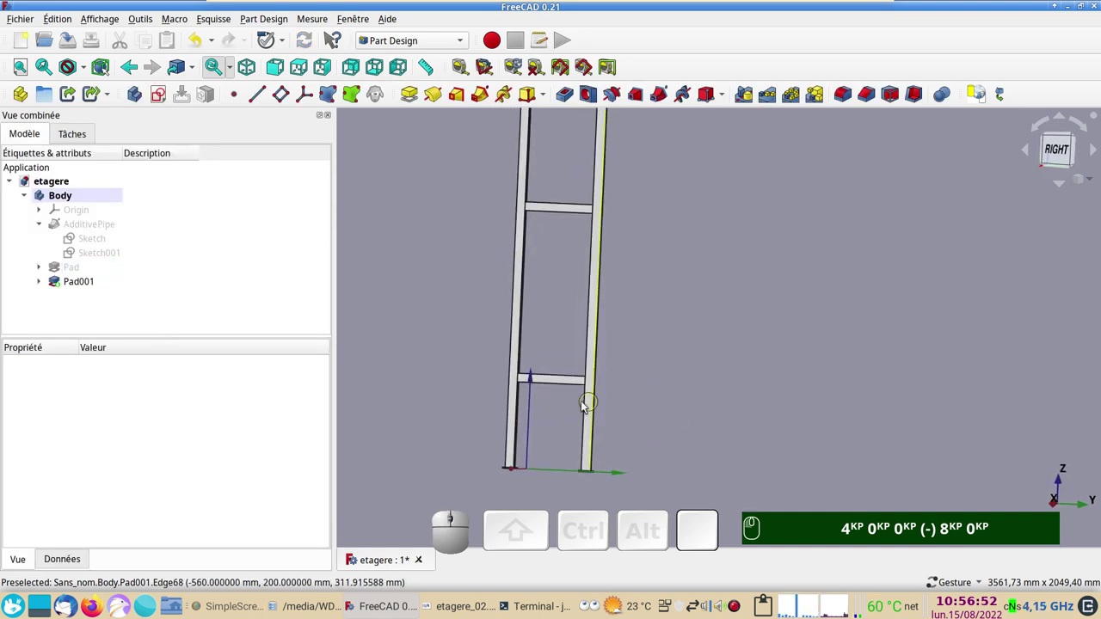
scroll(up, 3)
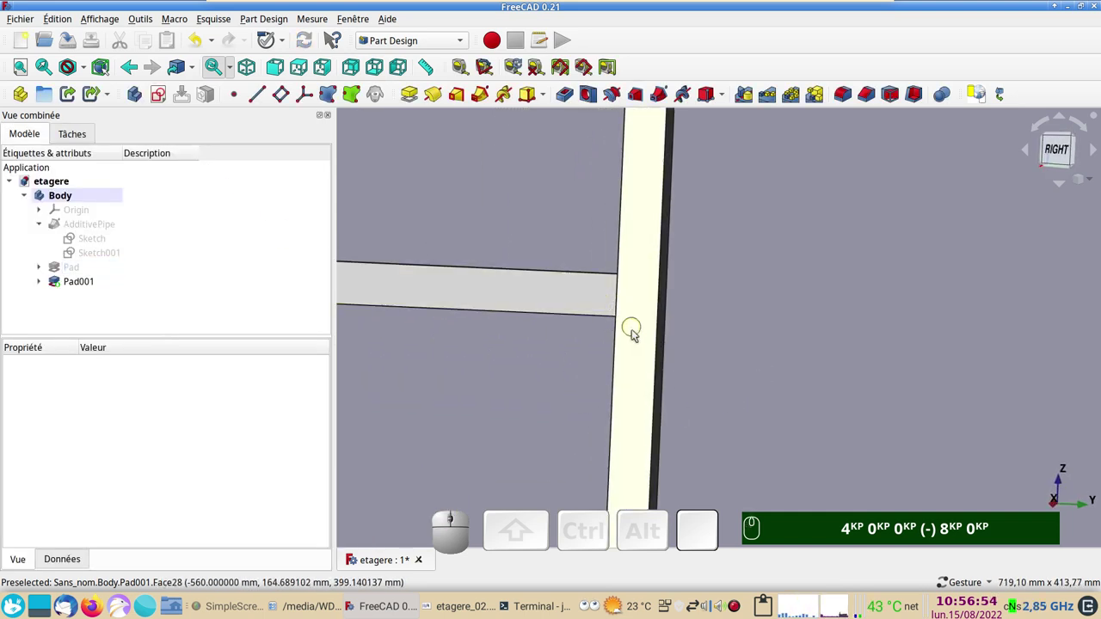
scroll(down, 3)
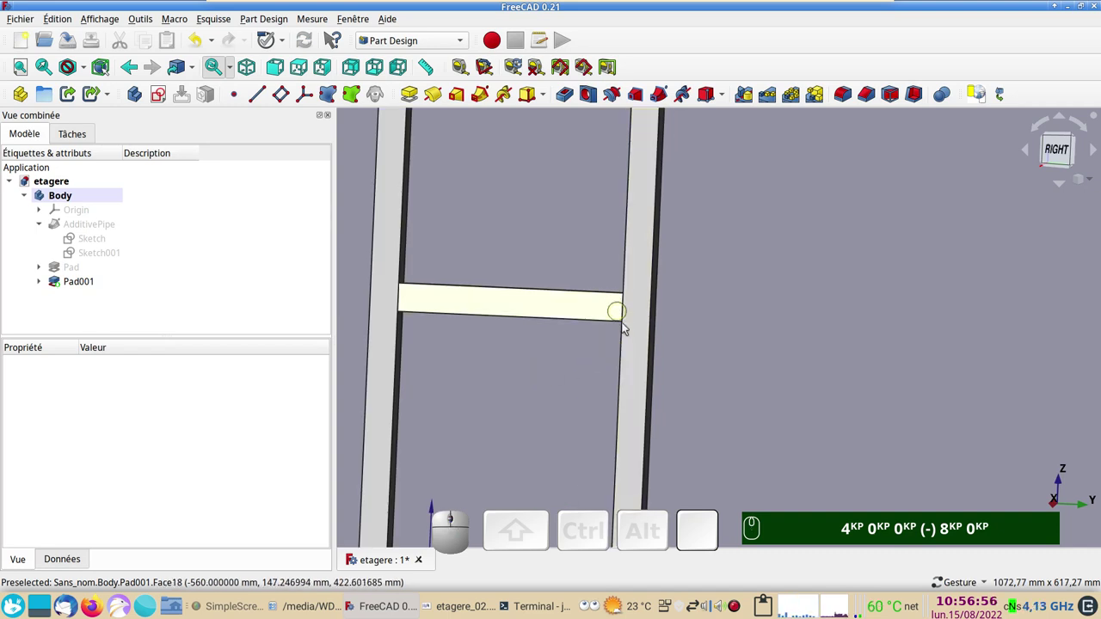
scroll(down, 3)
drag(692, 276, 712, 369)
scroll(down, 3)
key(Delete)
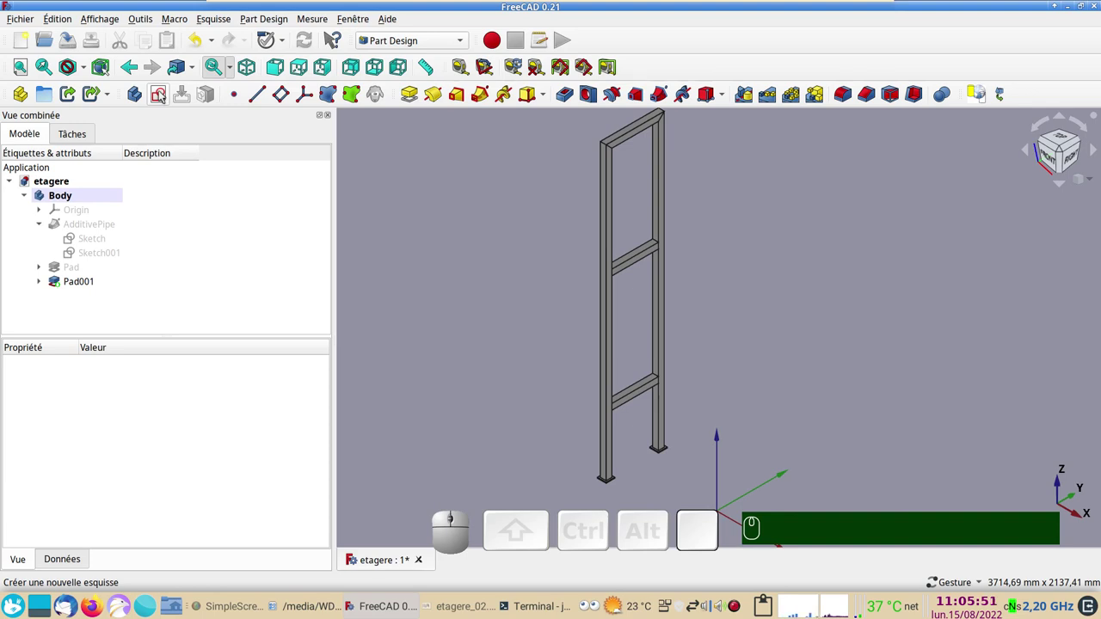
Begin a new sketch in the Body and pick YZ_Plane as its support.
click(162, 96)
scroll(down, 3)
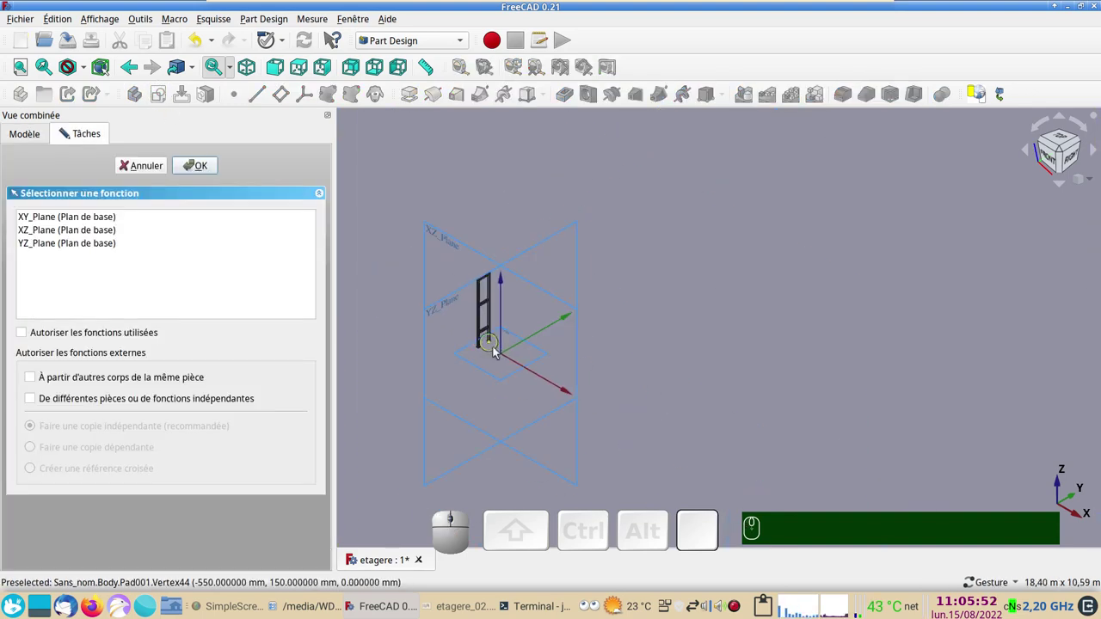
drag(725, 437, 877, 410)
drag(872, 410, 474, 286)
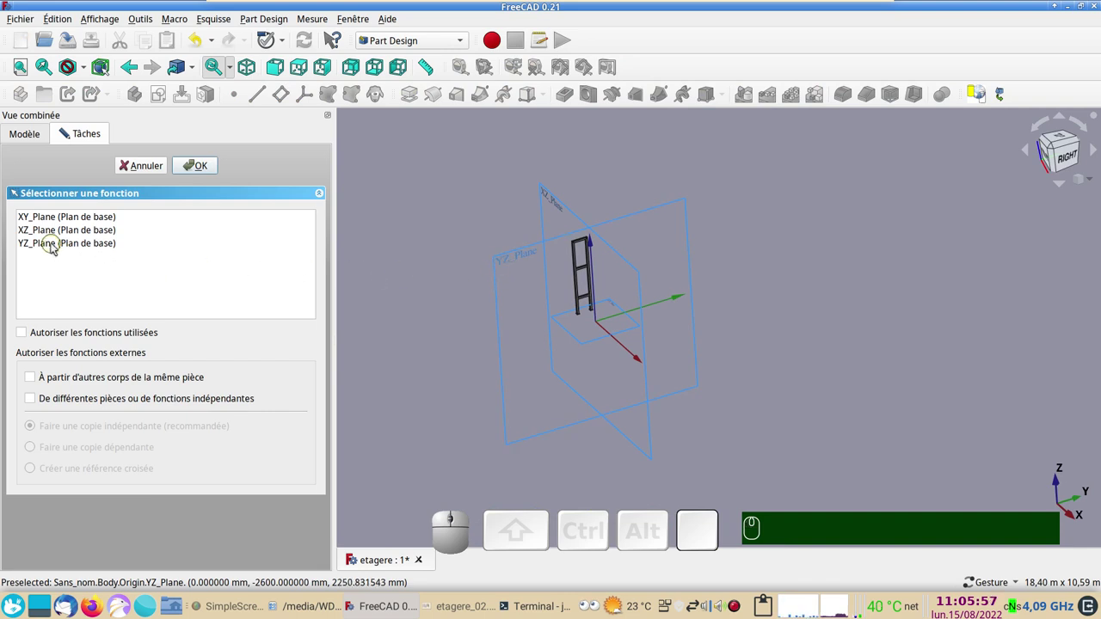
click(56, 247)
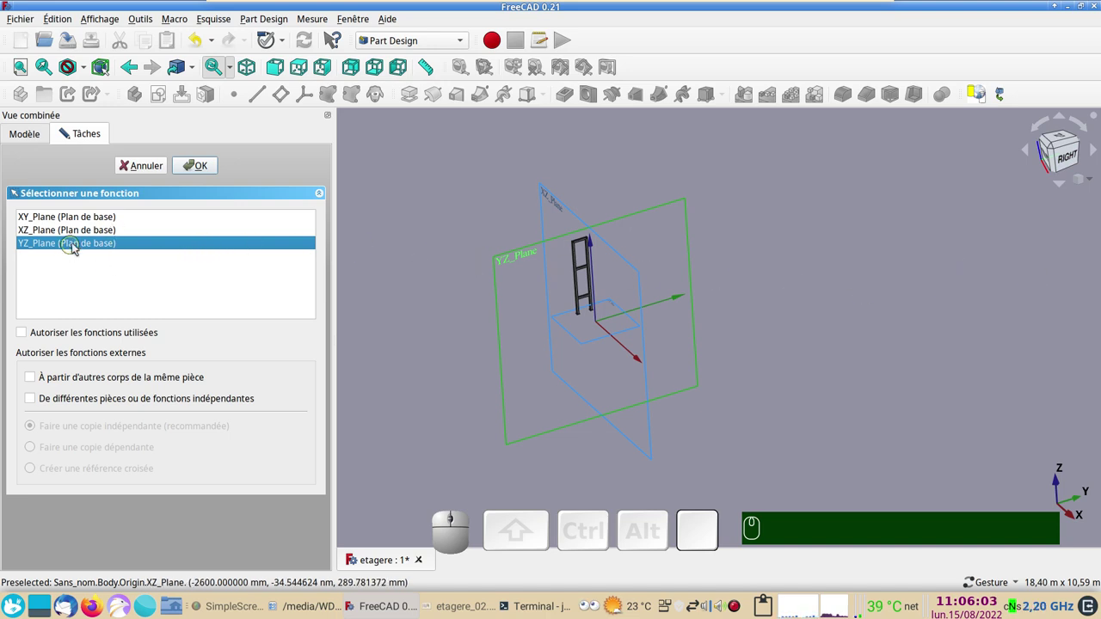
Confirm the YZ plane, view the sketch head-on and draw an equal-sided 40 mm square.
click(210, 172)
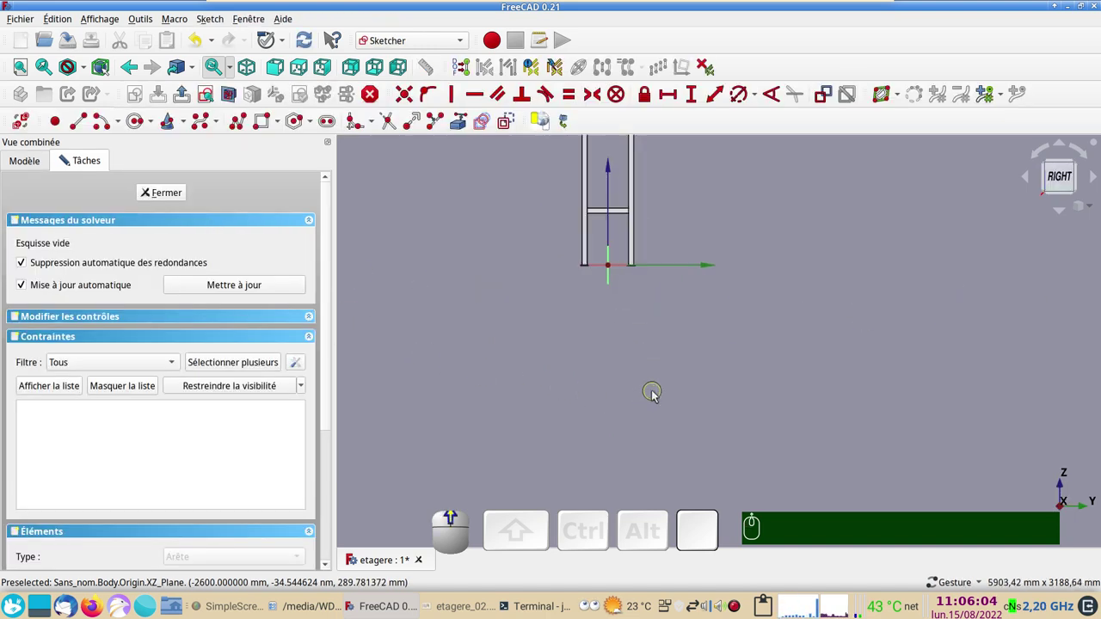
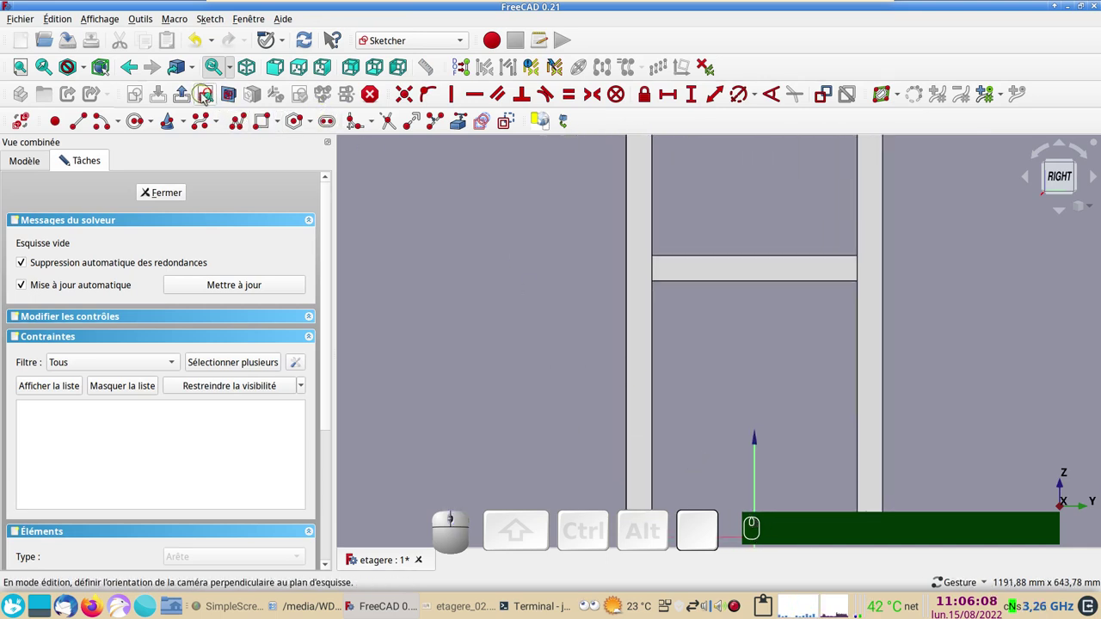
click(208, 95)
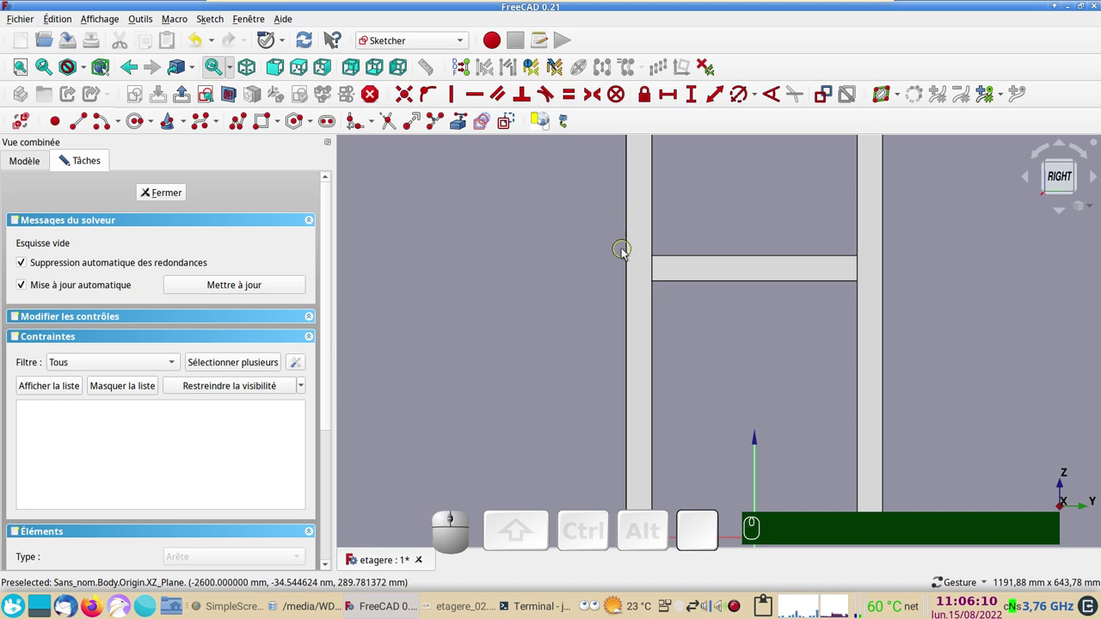
drag(626, 258, 578, 318)
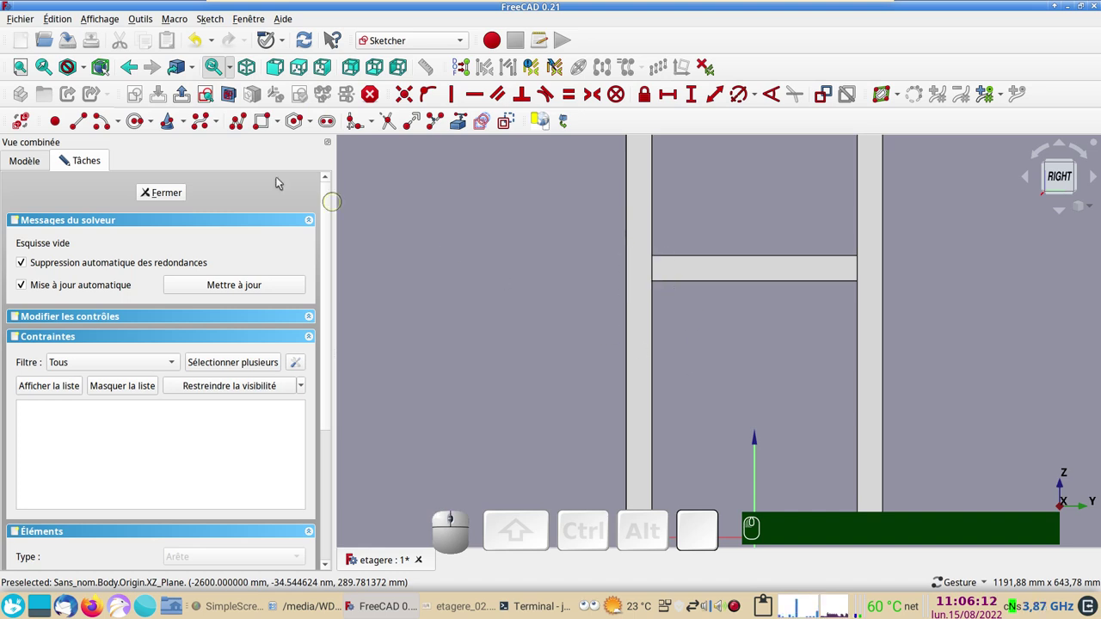
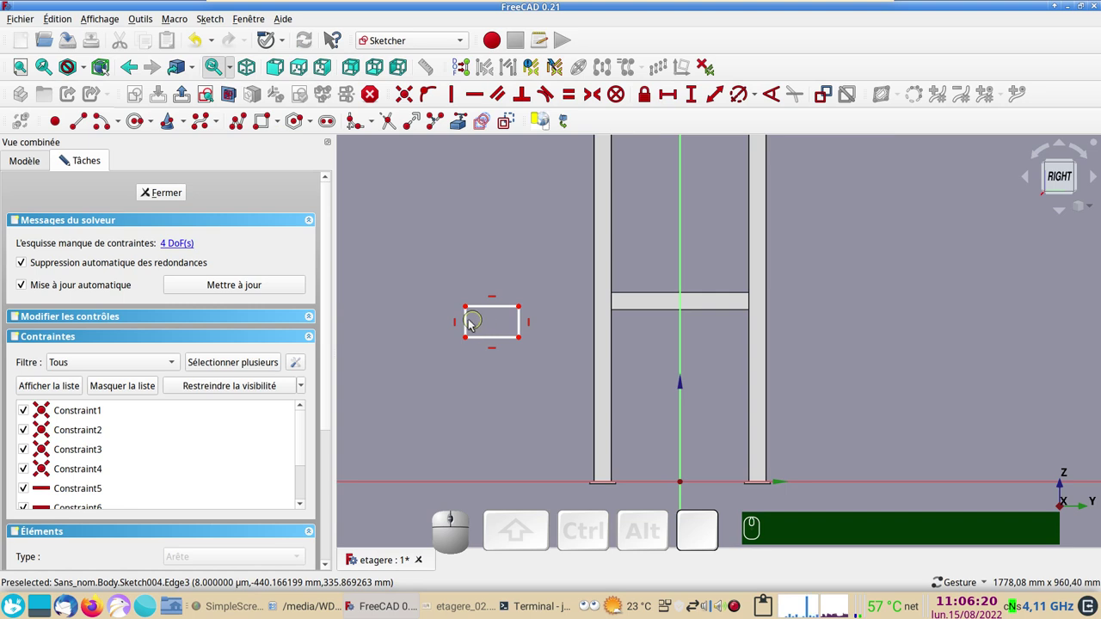
click(470, 324)
click(487, 310)
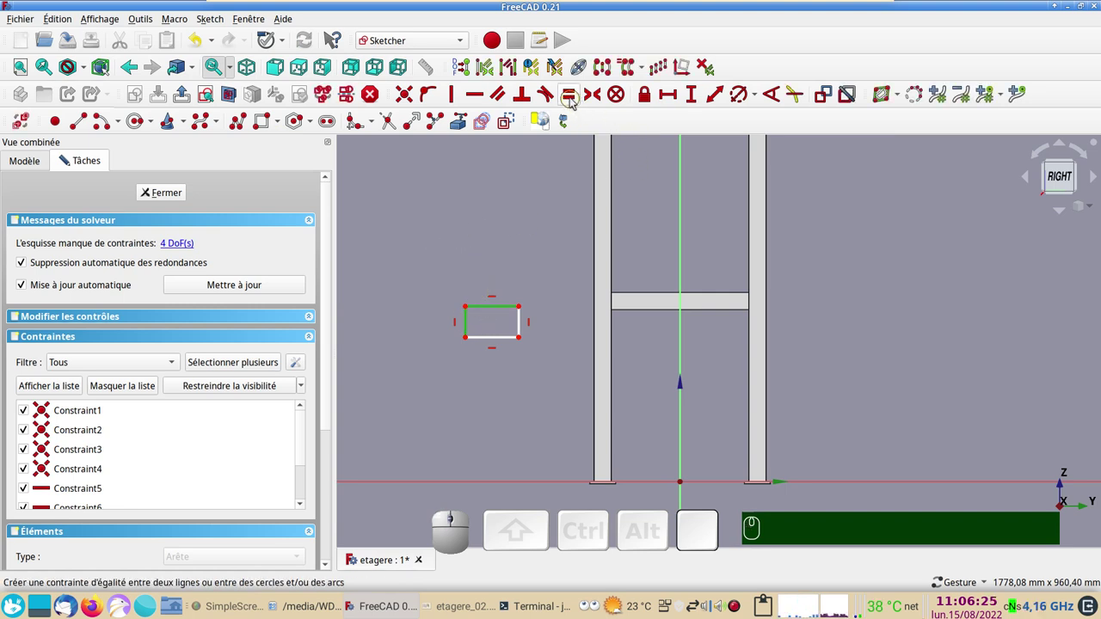
key(e)
click(474, 329)
click(692, 100)
key(KP_4)
key(KP_0)
key(KP_Enter)
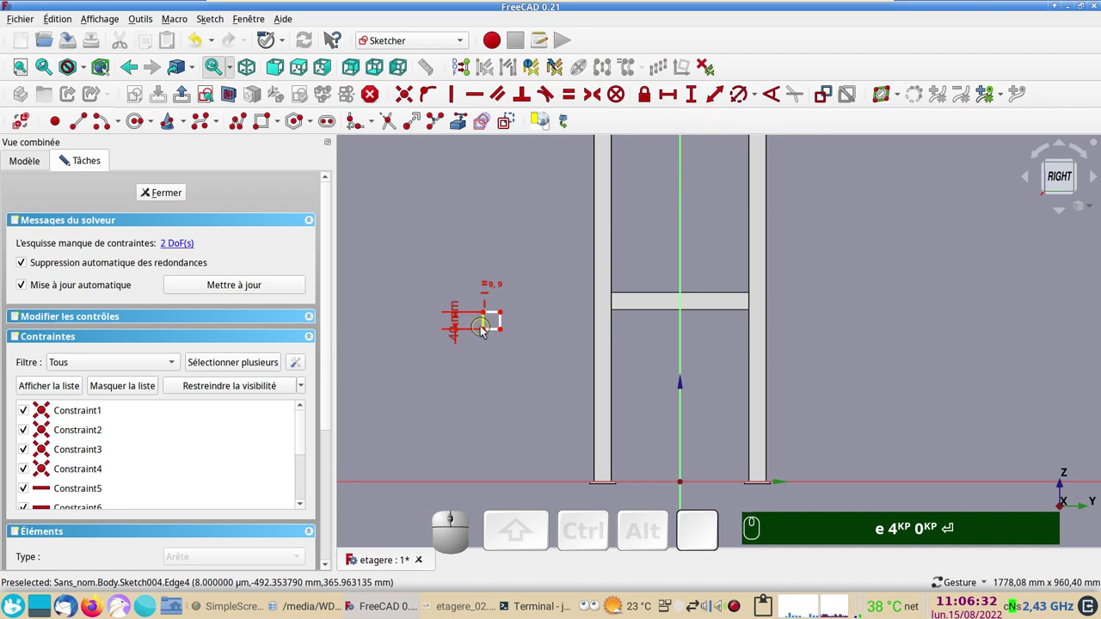
Drag the square onto the left upright level with the rung.
drag(489, 332, 580, 333)
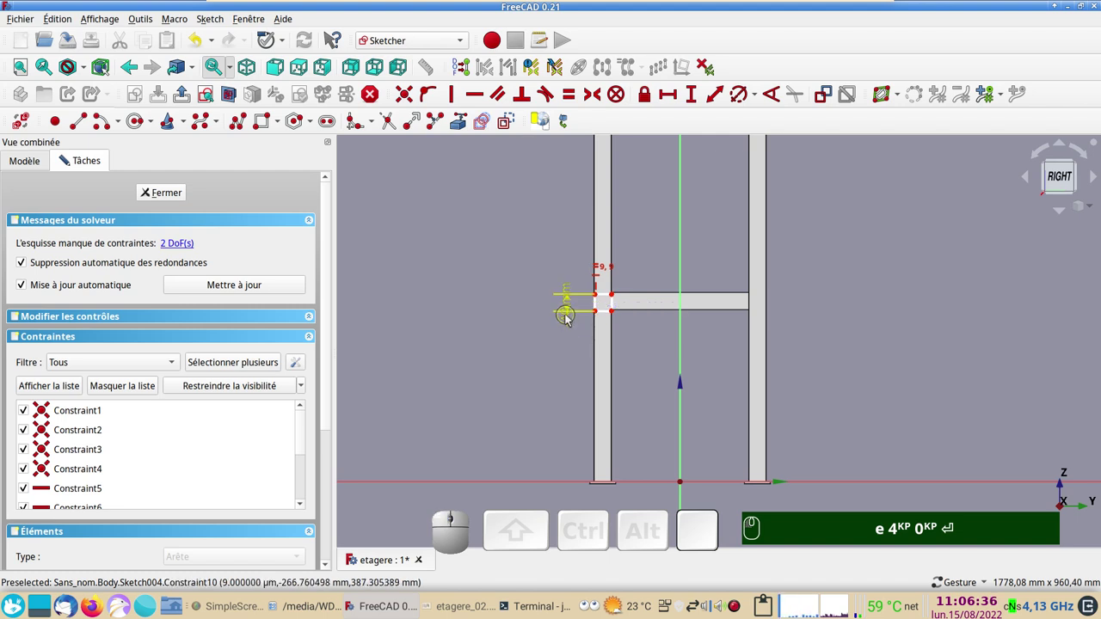
drag(570, 319, 557, 349)
scroll(up, 3)
right_click(606, 326)
scroll(down, 3)
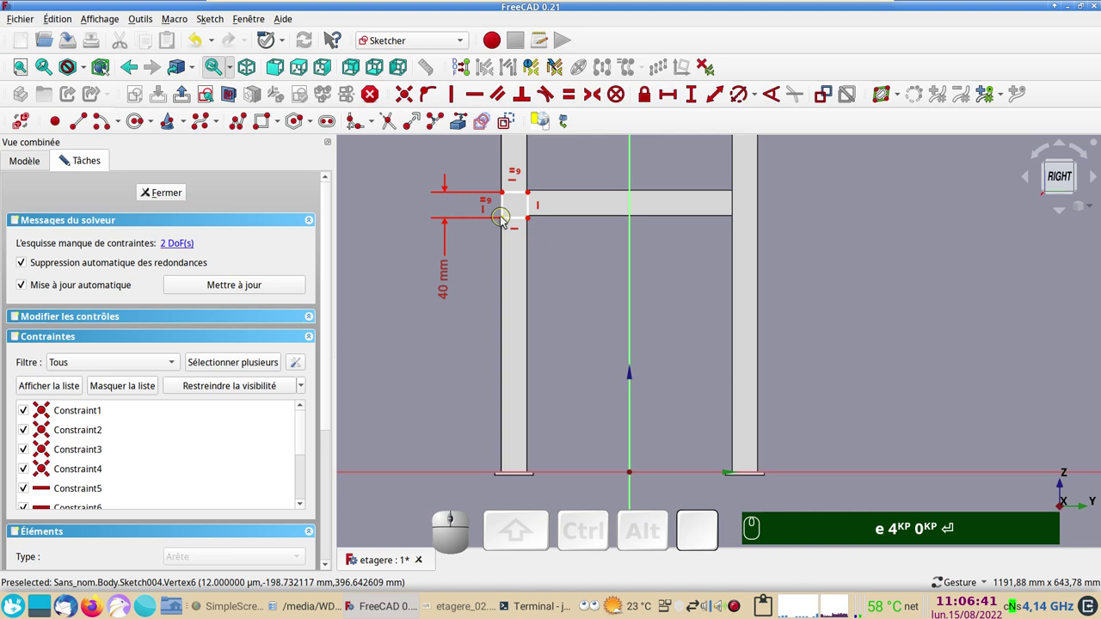
Fix the square's corner -200 mm horizontally from the sketch origin.
click(505, 221)
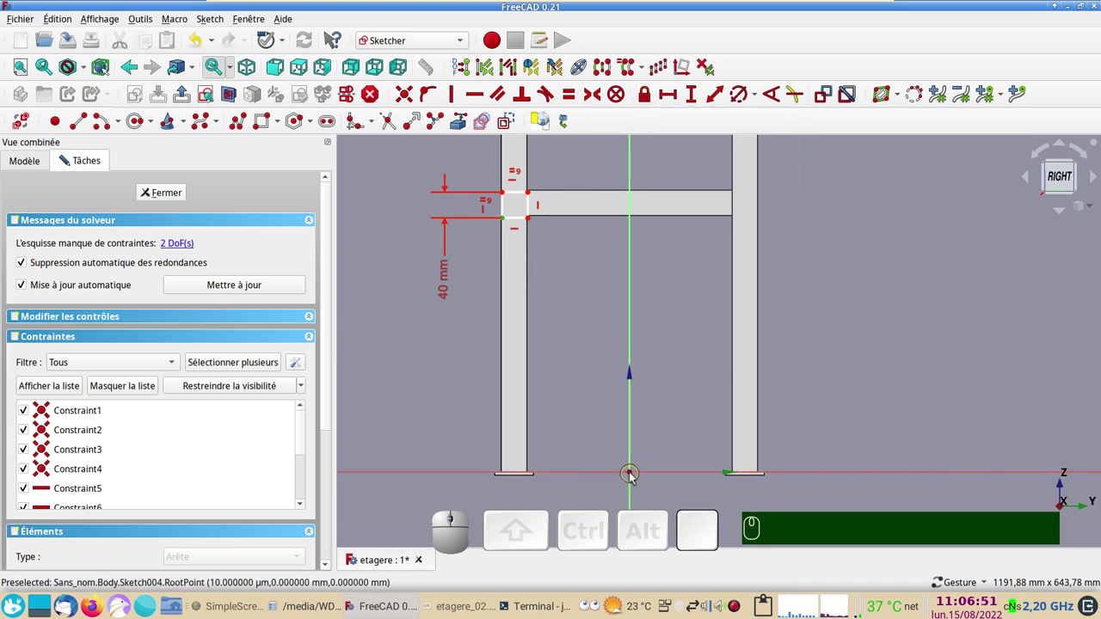
click(647, 103)
click(560, 226)
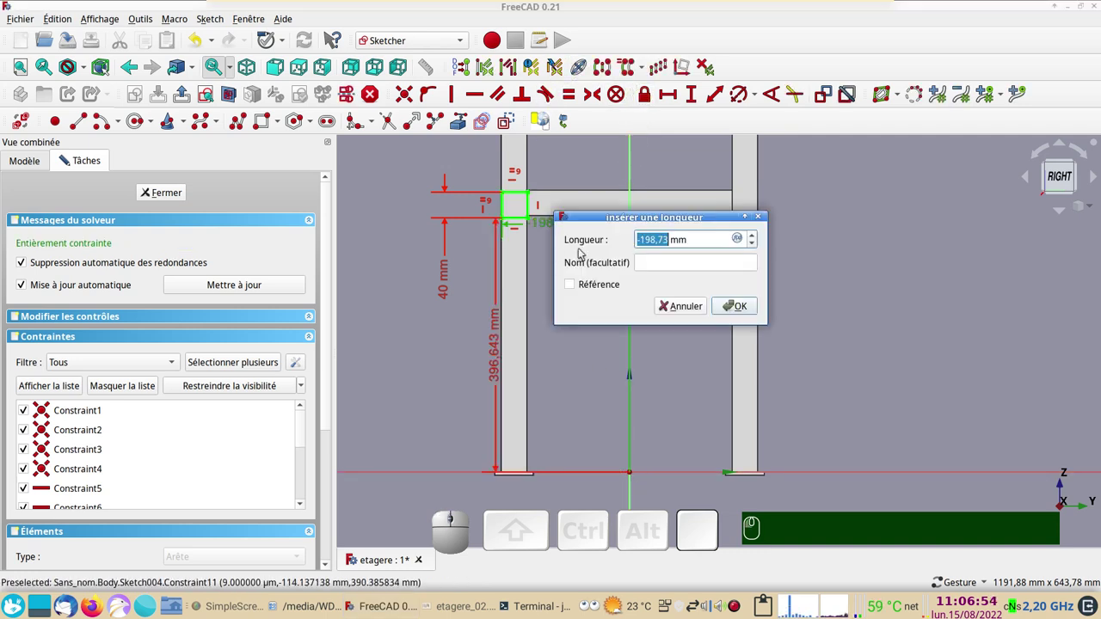
key(KP_Subtract)
key(KP_2)
key(KP_0)
key(Return)
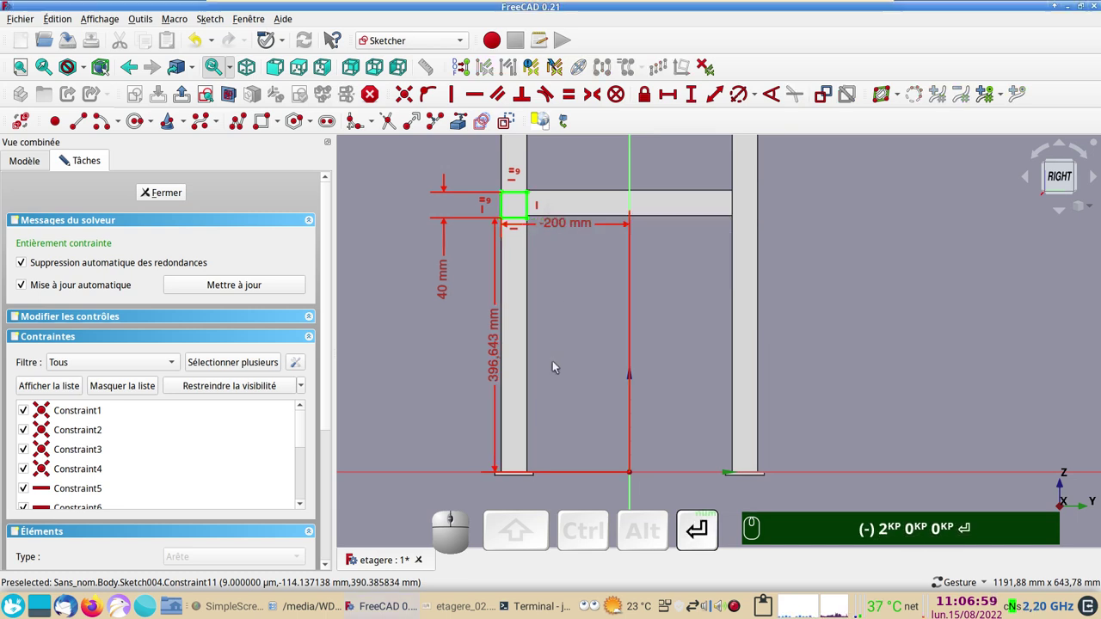
Set the square's vertical distance to 400 mm, fully constraining Sketch004.
click(503, 378)
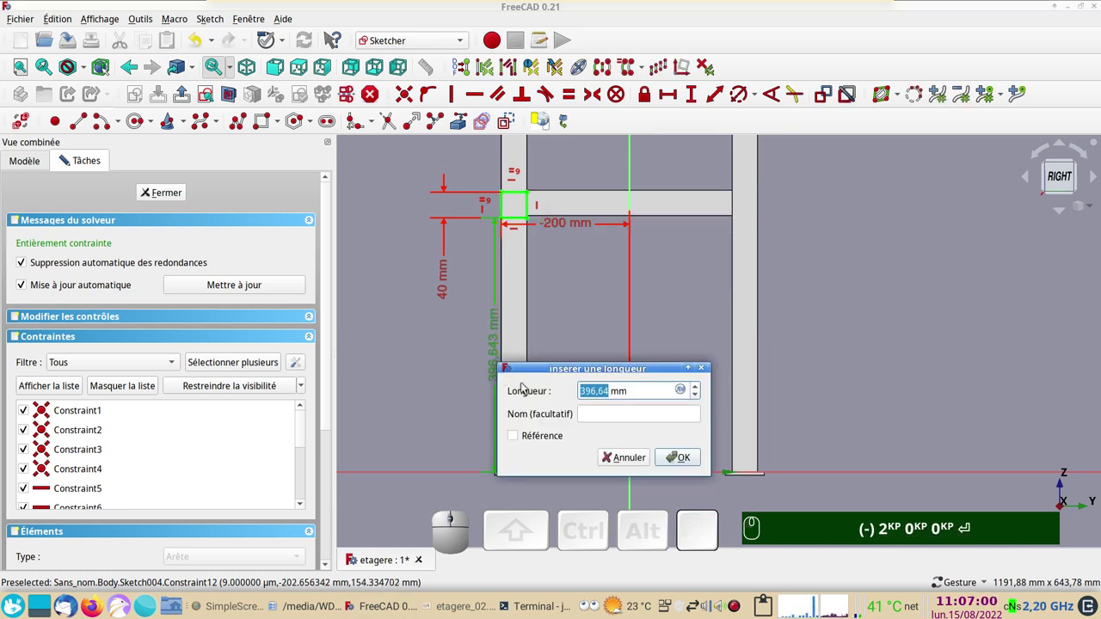
key(KP_4)
key(KP_0)
key(Return)
text((-) 2KP 0KP 0KP ⏎ 4KP 0KP 0KP ⏎)
scroll(down, 3)
right_click(720, 209)
scroll(down, 3)
drag(793, 295, 686, 359)
text((-) 2ᴷᴾ 0ᴷᴾ 0ᴷᴾ ⏎ 4ᴷᴾ 0ᴷᴾ 0ᴷᴾ ⏎)
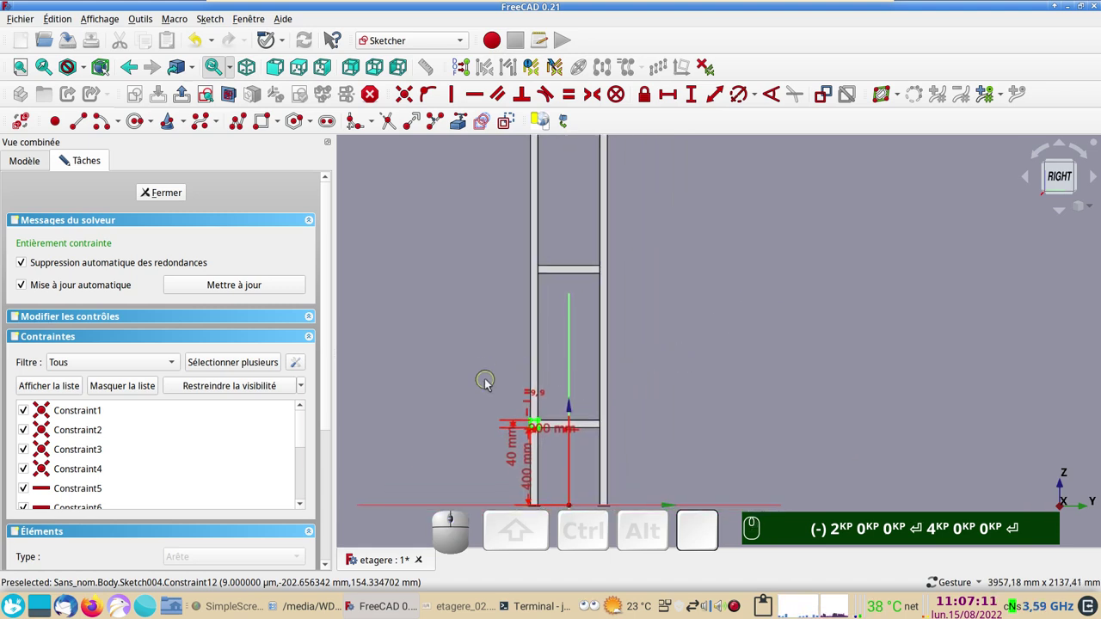
Box-select the constrained square for copying and bring the whole frame into view.
click(489, 385)
drag(486, 398, 317, 485)
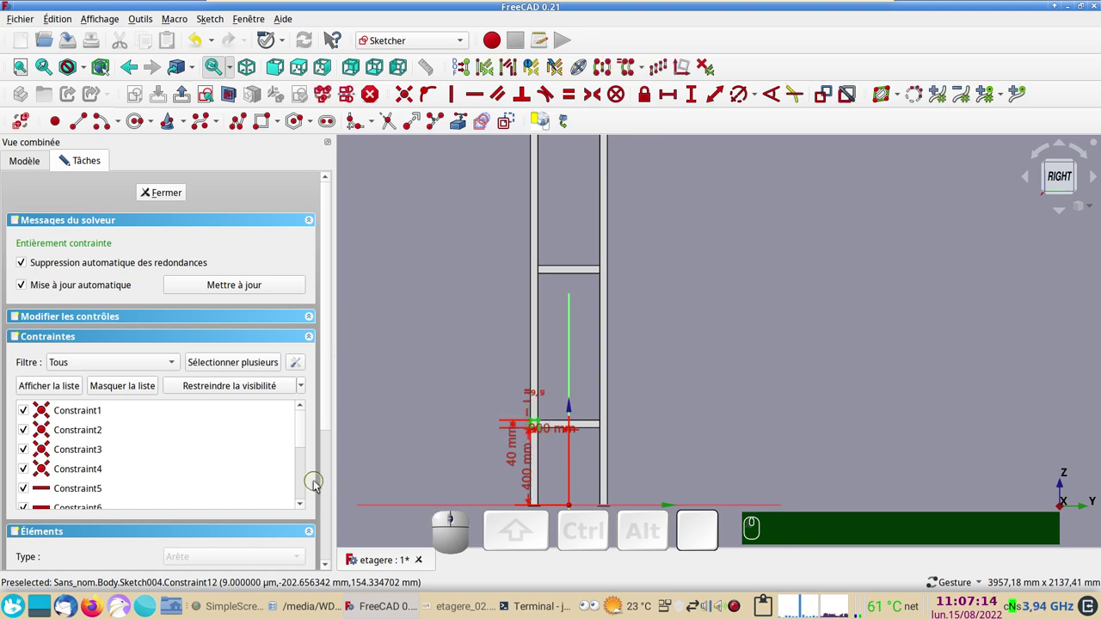
drag(463, 419, 524, 182)
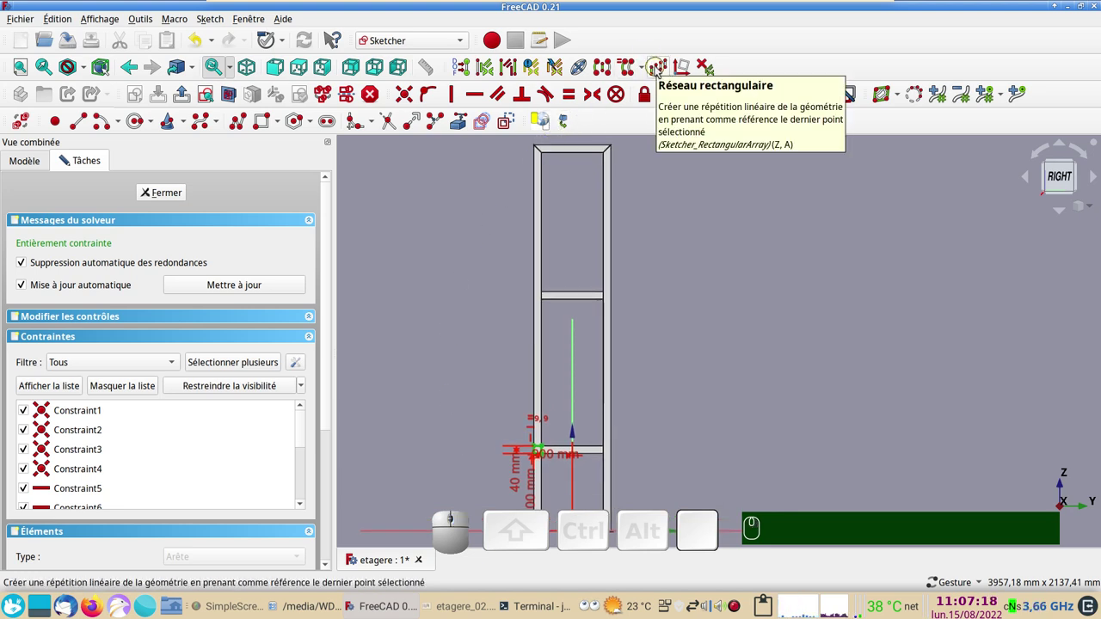
Start a Sketcher rectangular array of the square with 5 columns and 1 row.
click(658, 72)
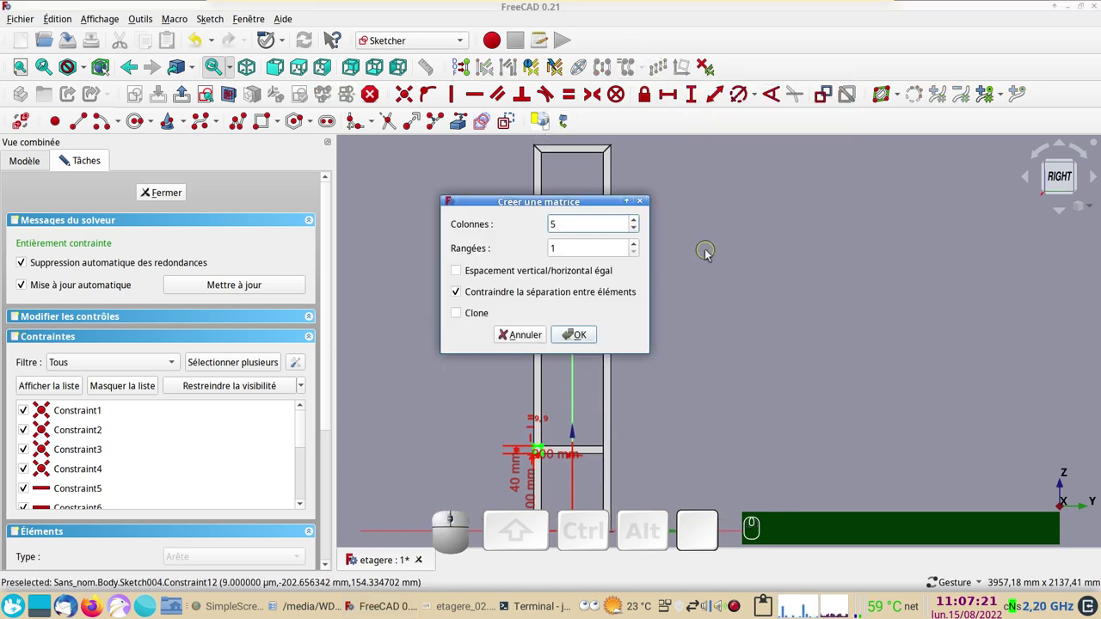
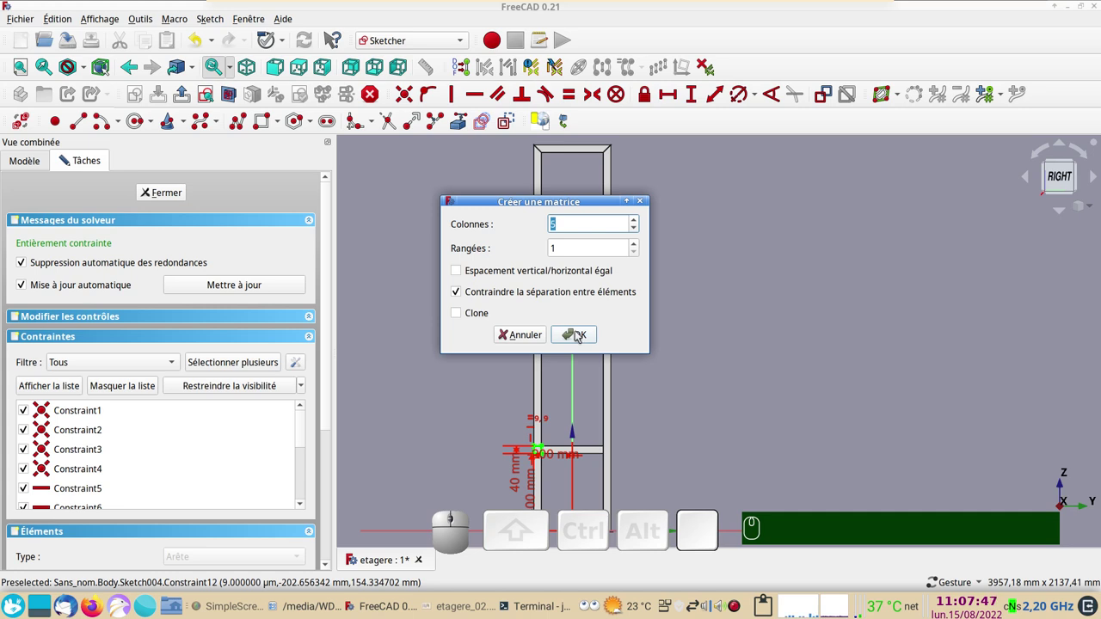
click(580, 336)
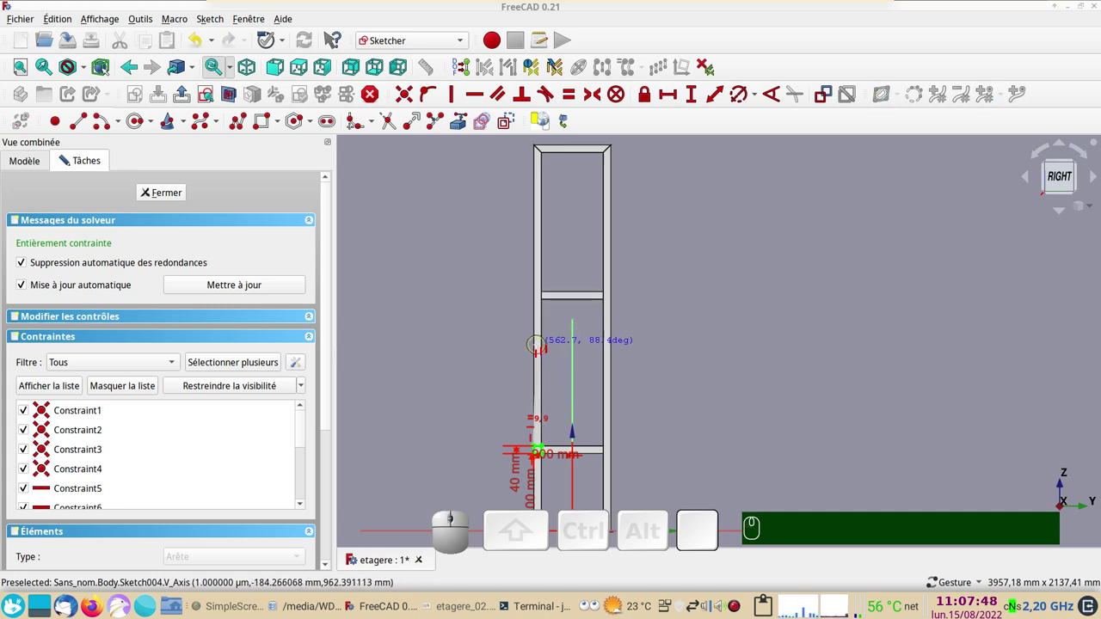
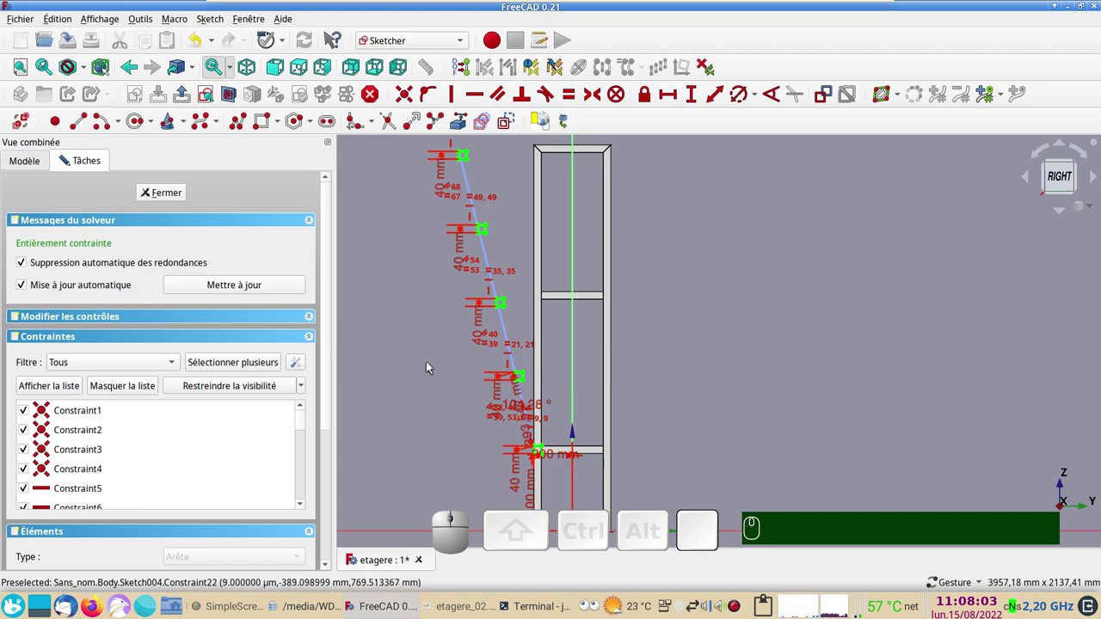
Constrain the corner of the profile to a 90° angle.
scroll(up, 3)
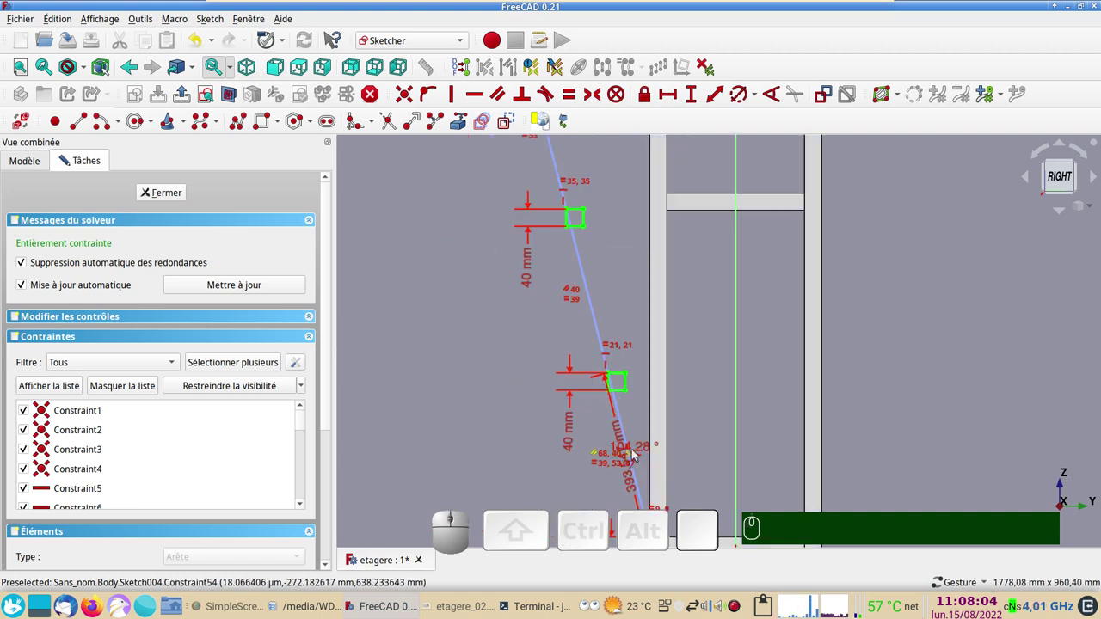
drag(649, 456, 688, 436)
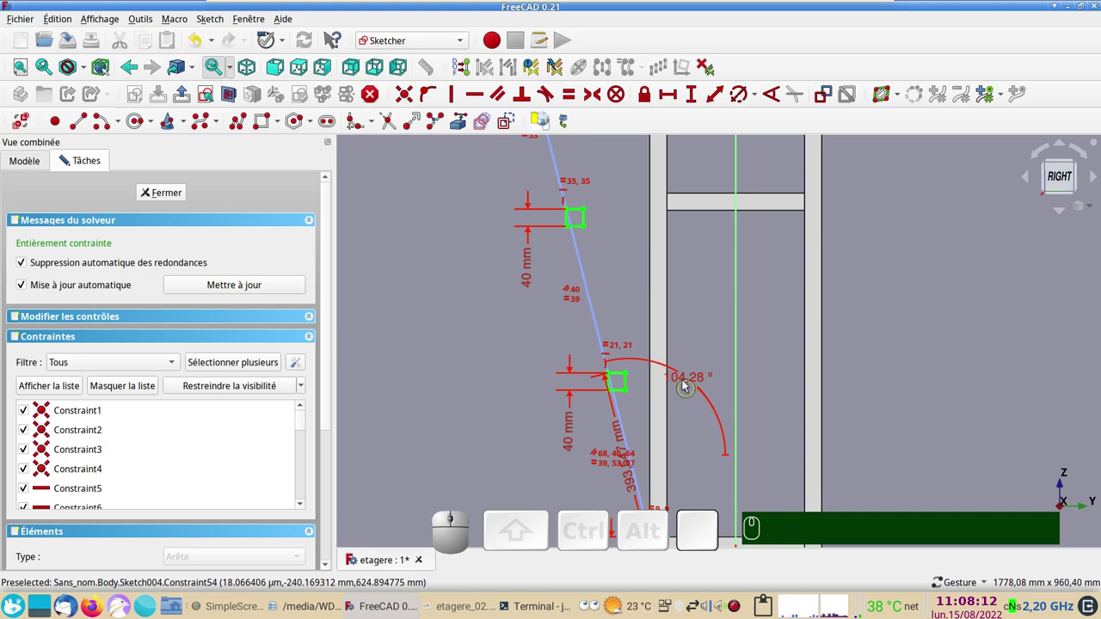
click(686, 383)
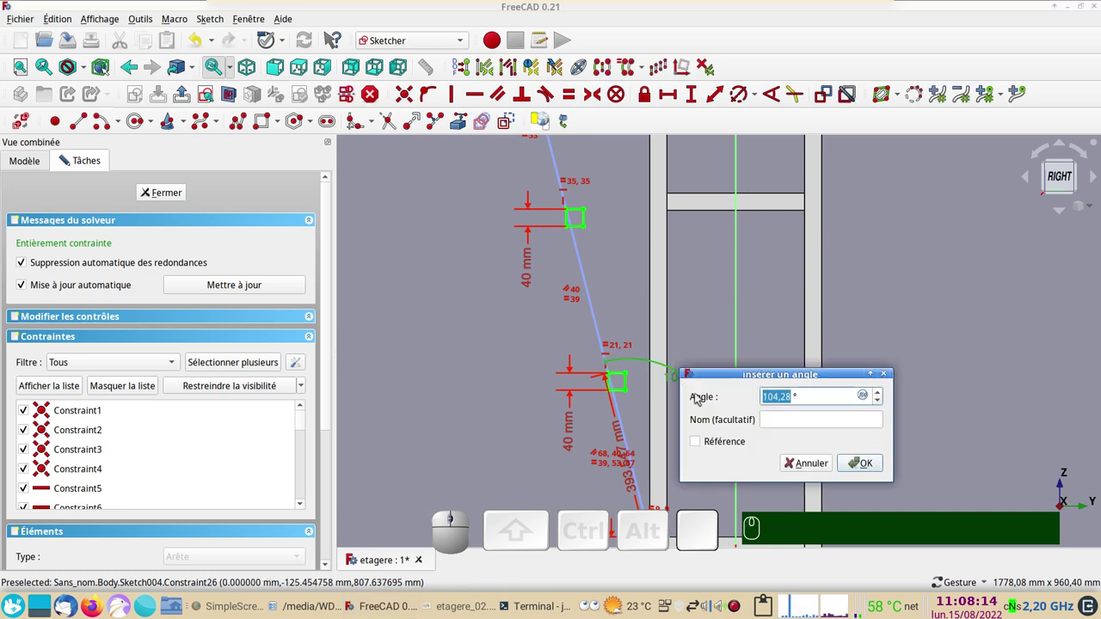
key(KP_9)
key(KP_0)
key(KP_Enter)
scroll(down, 3)
key(KP_9)
key(KP_0)
key(Return)
Add a 400 mm vertical distance from the frame top to the upper square.
scroll(up, 3)
drag(664, 467, 593, 392)
drag(584, 412, 402, 448)
click(375, 412)
key(KP_9)
key(KP_0)
key(Return)
key(KP_4)
key(KP_0)
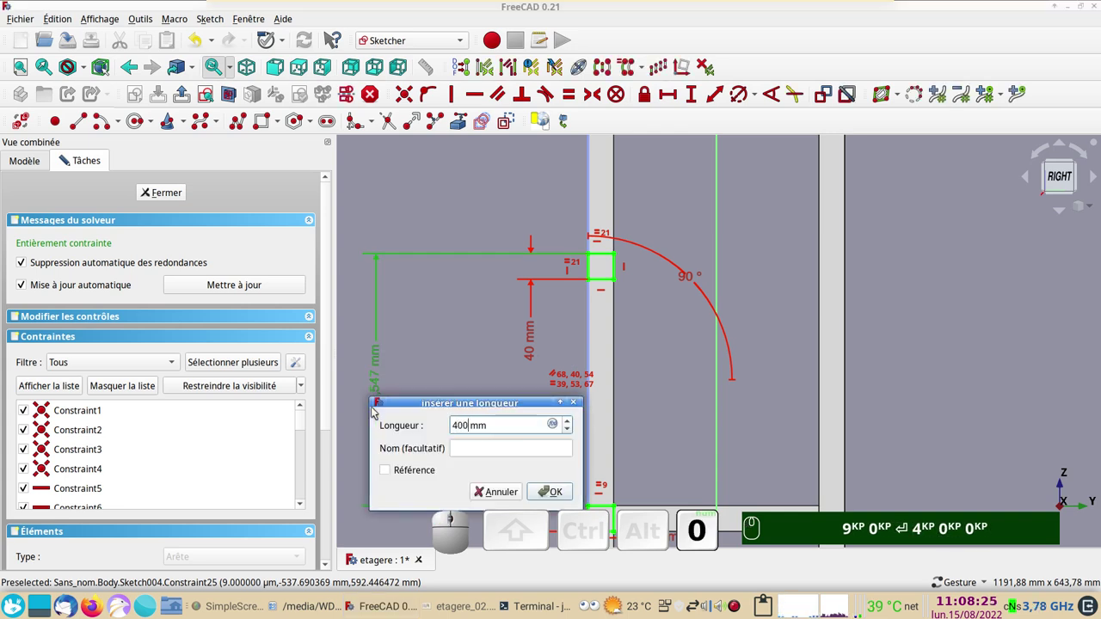
key(Return)
scroll(down, 3)
drag(776, 200, 669, 371)
scroll(up, 3)
key(KP_9)
key(KP_0)
key(Return)
key(KP_4)
Delete the equality constraint Constraint67 between the squares on the left post.
drag(608, 276, 689, 307)
scroll(up, 3)
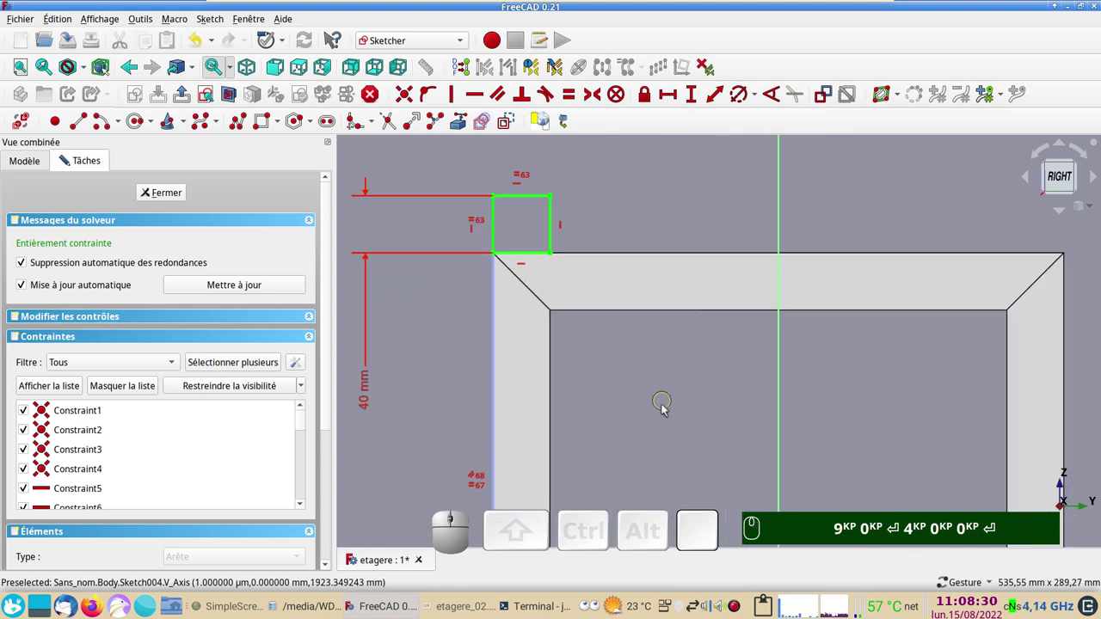
drag(666, 415, 706, 256)
scroll(down, 3)
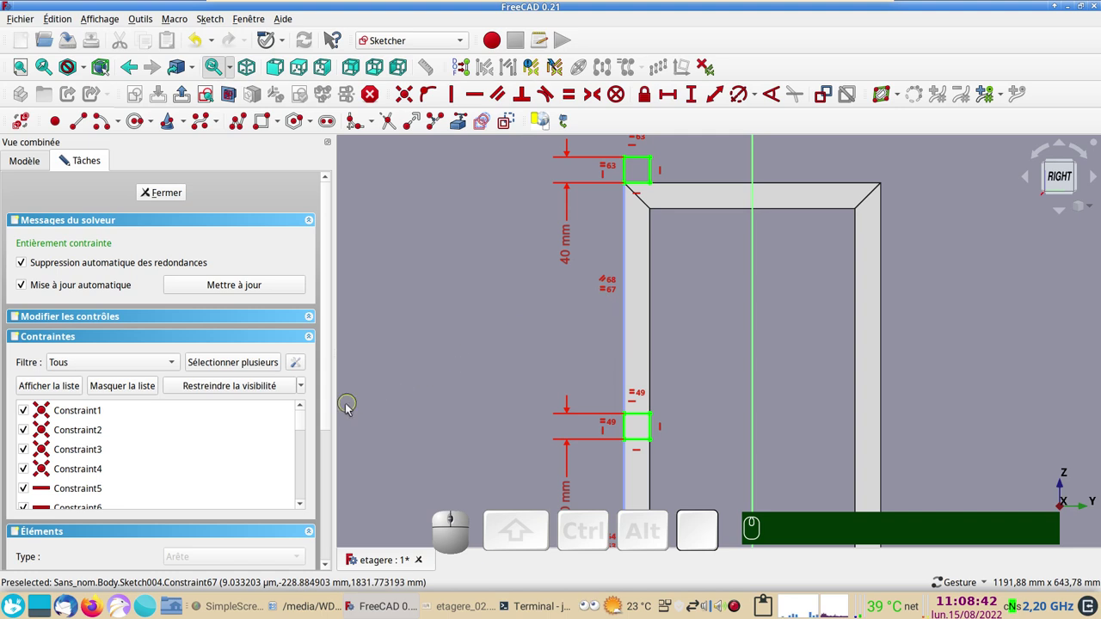
drag(305, 427, 154, 489)
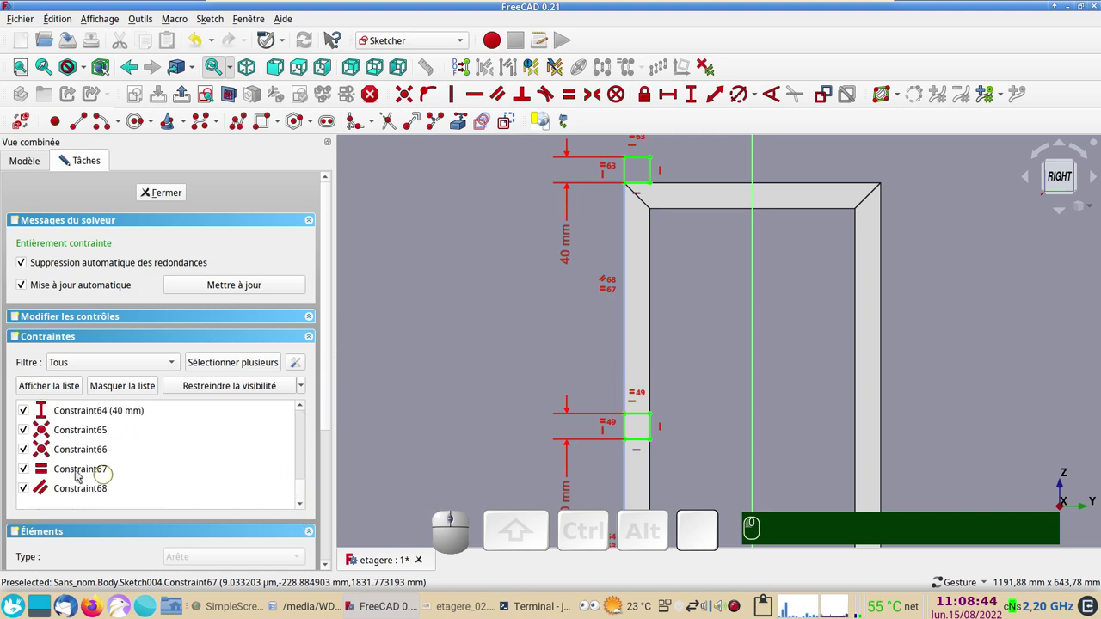
click(77, 475)
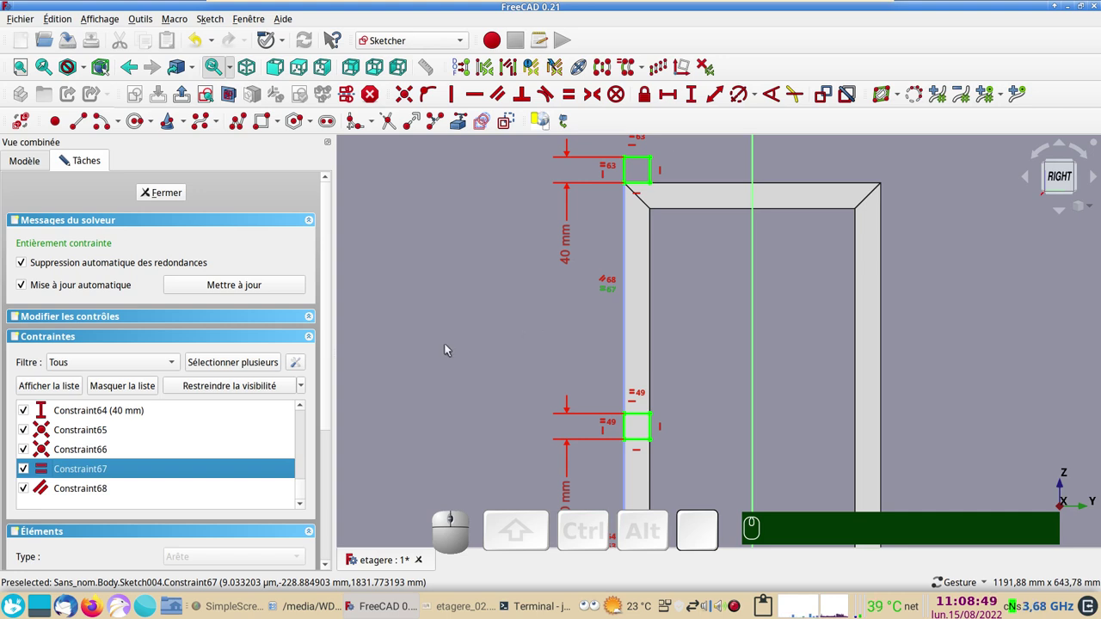
key(Delete)
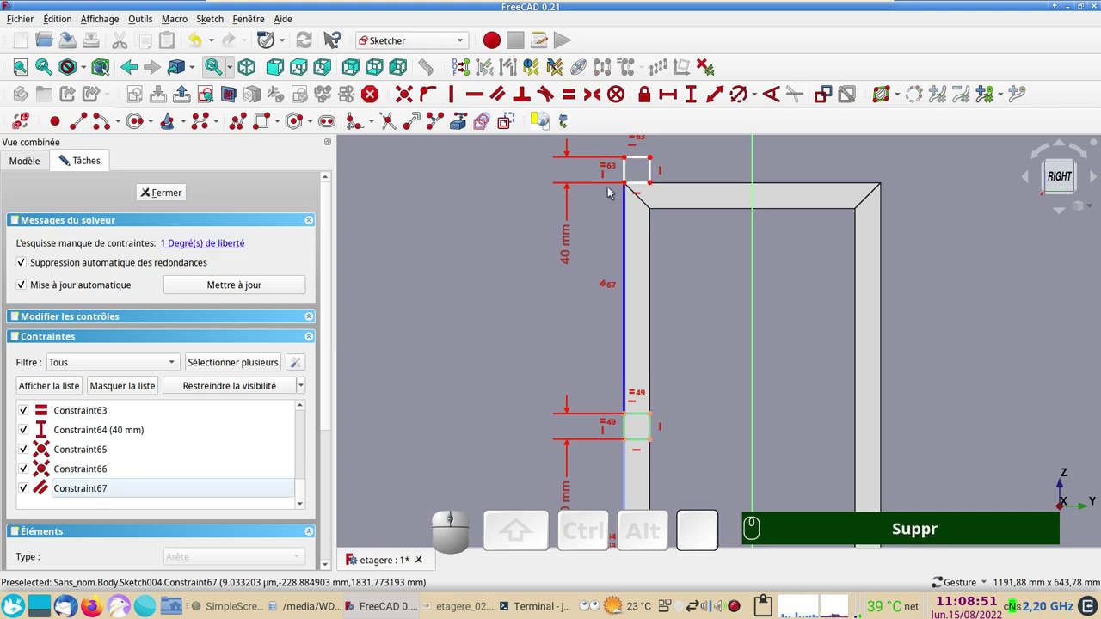
Set a 360 mm vertical spacing between the two squares and close the sketch.
drag(628, 186, 721, 310)
click(673, 269)
click(629, 212)
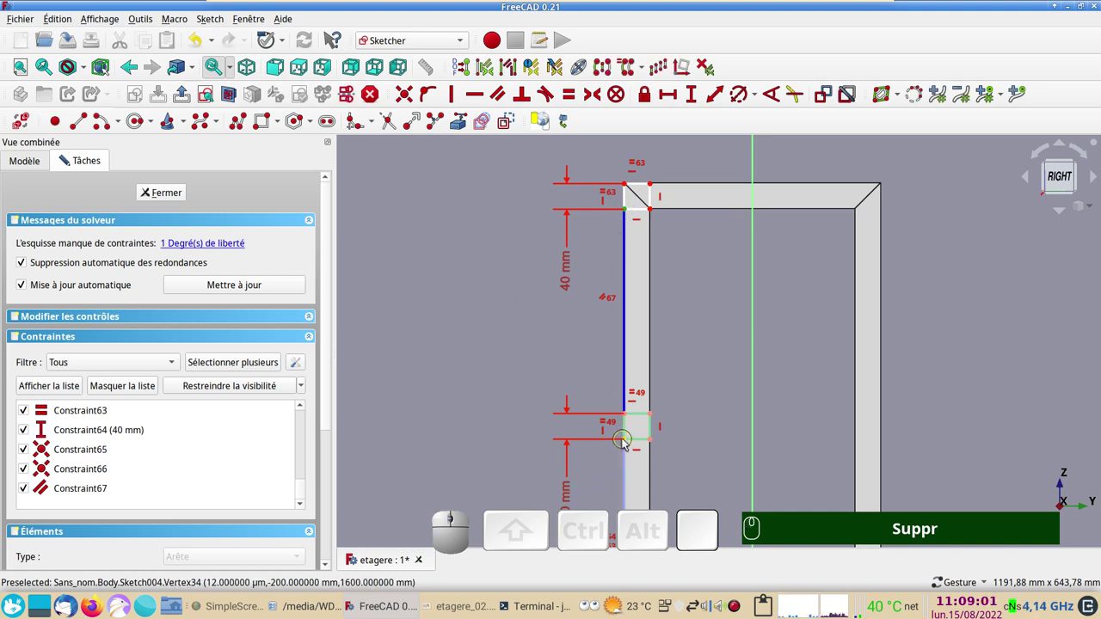
click(626, 444)
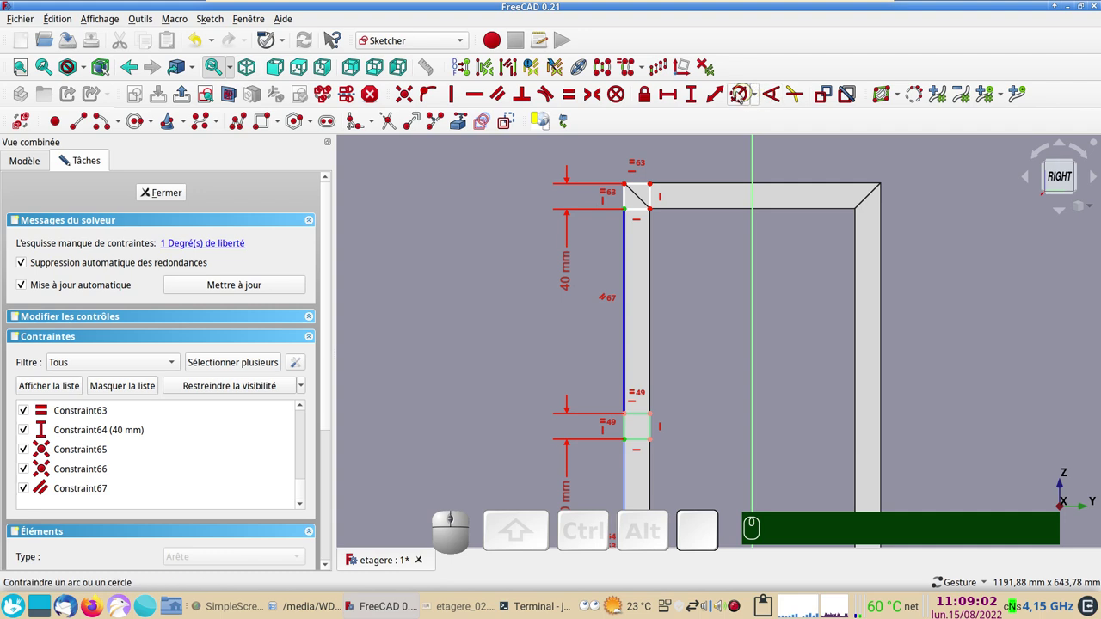
click(694, 102)
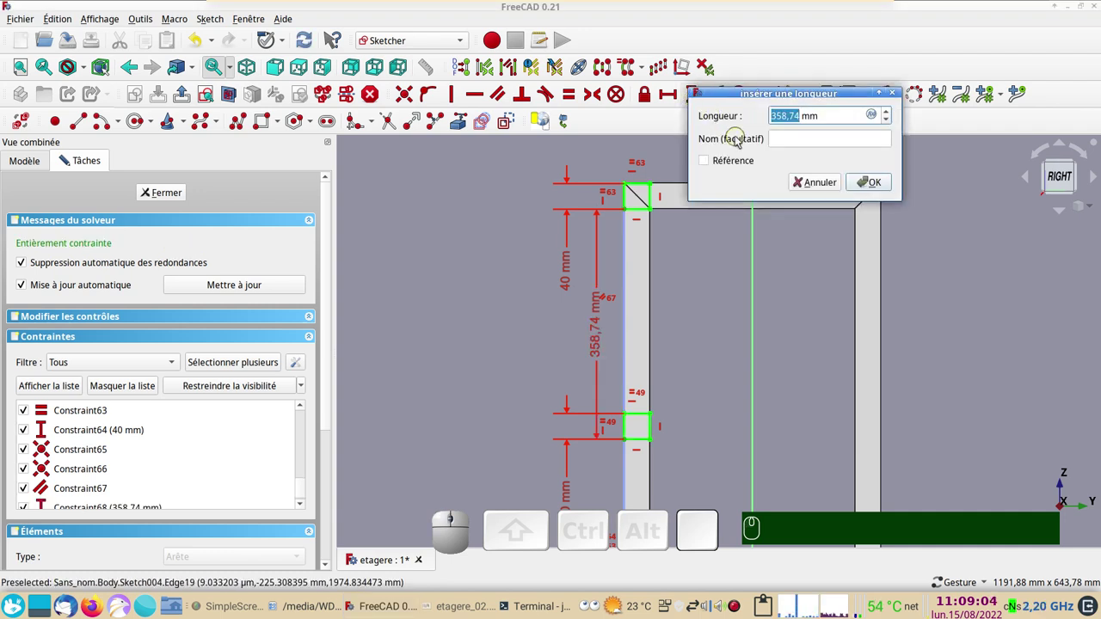
key(KP_3)
key(KP_6)
key(KP_0)
key(Return)
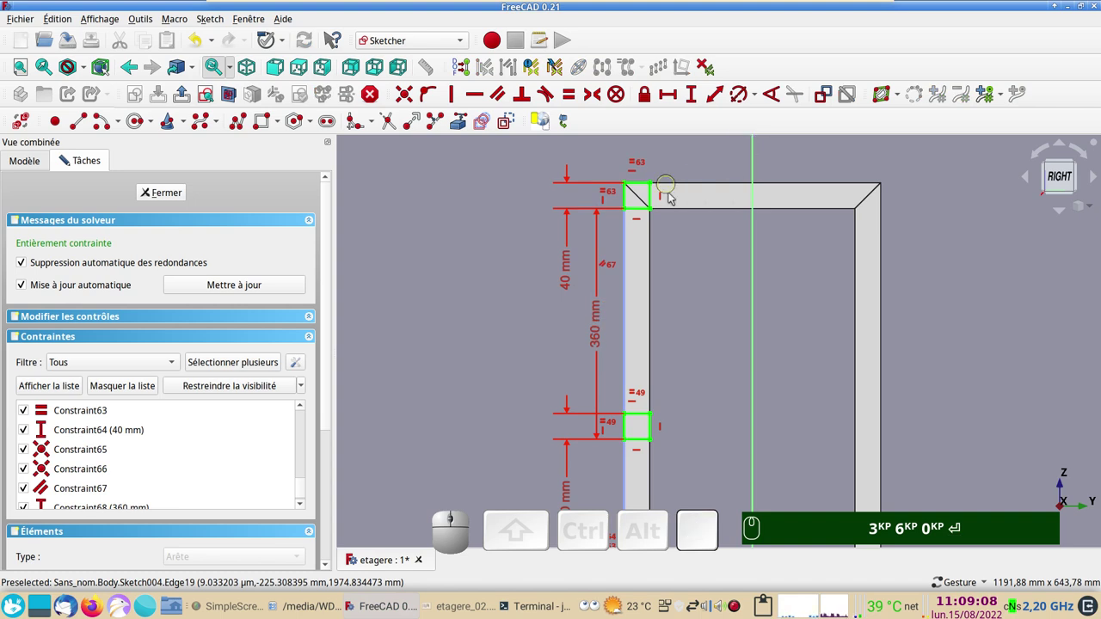
key(KP_3)
key(KP_6)
key(KP_0)
key(Return)
click(180, 194)
scroll(up, 3)
Pad Sketch004 symmetrically to a length of 1200-80 mm to form the shelf bars.
drag(545, 371, 539, 362)
drag(545, 376, 661, 269)
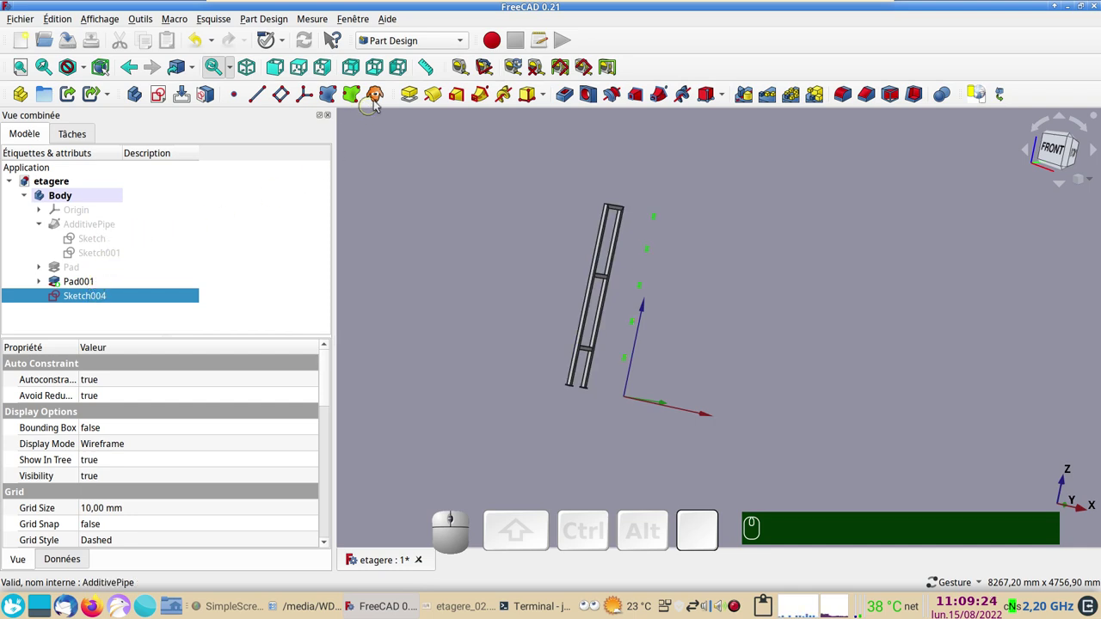
click(411, 100)
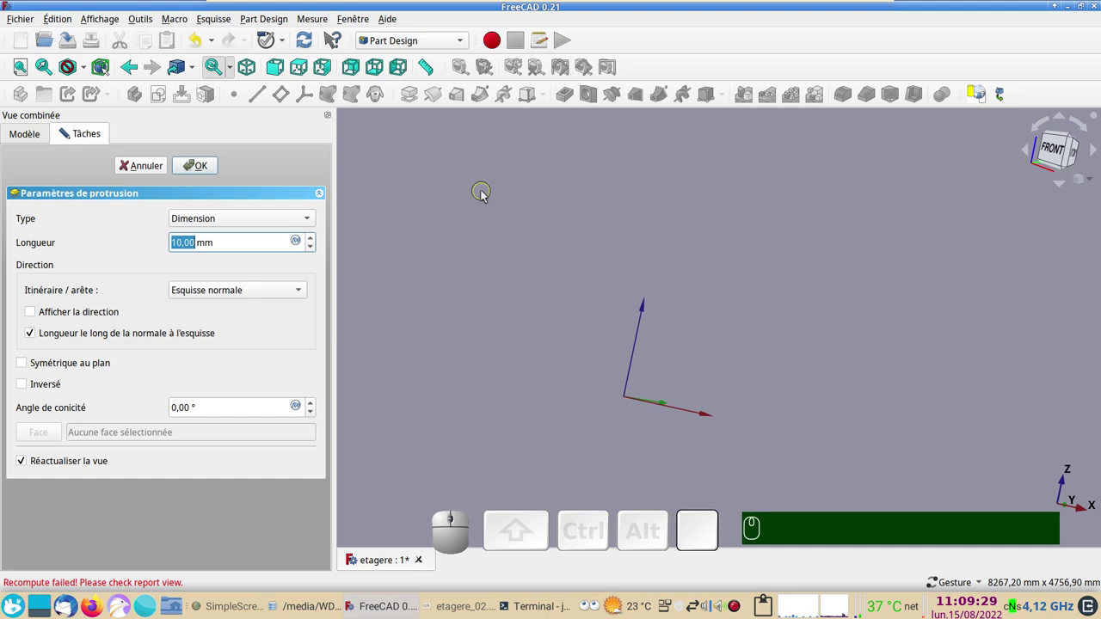
click(42, 365)
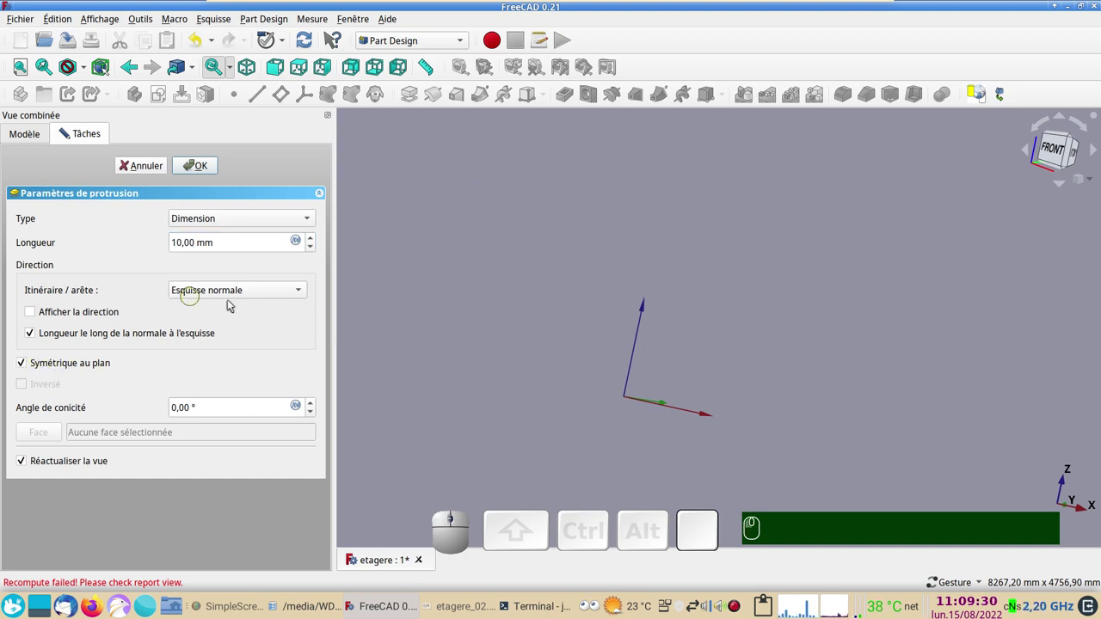
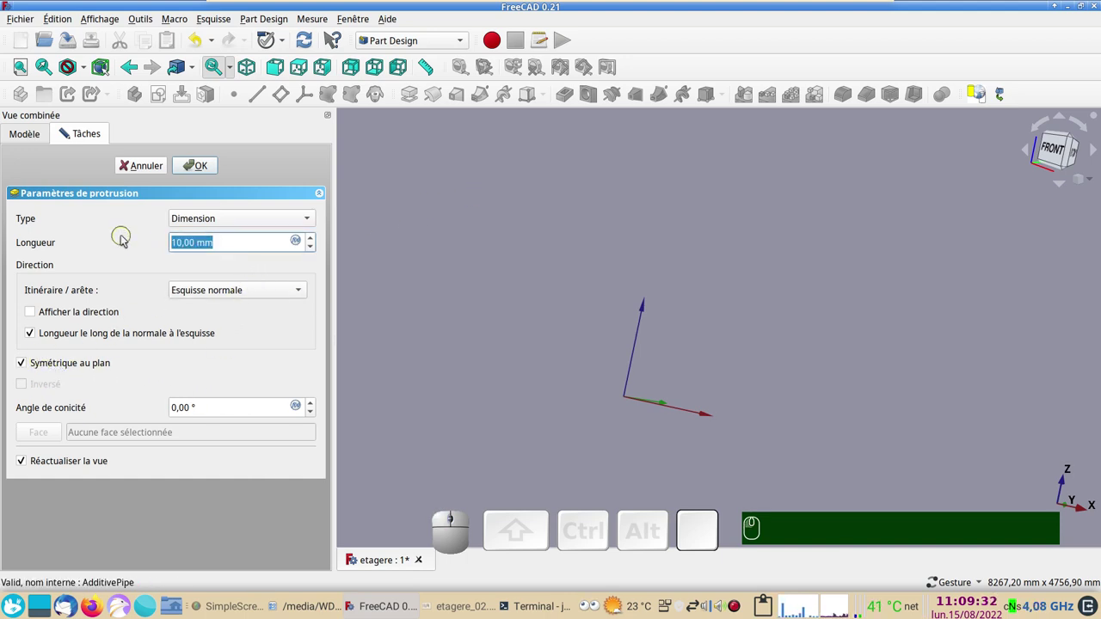
key(KP_1)
key(KP_2)
key(KP_0)
key(KP_0)
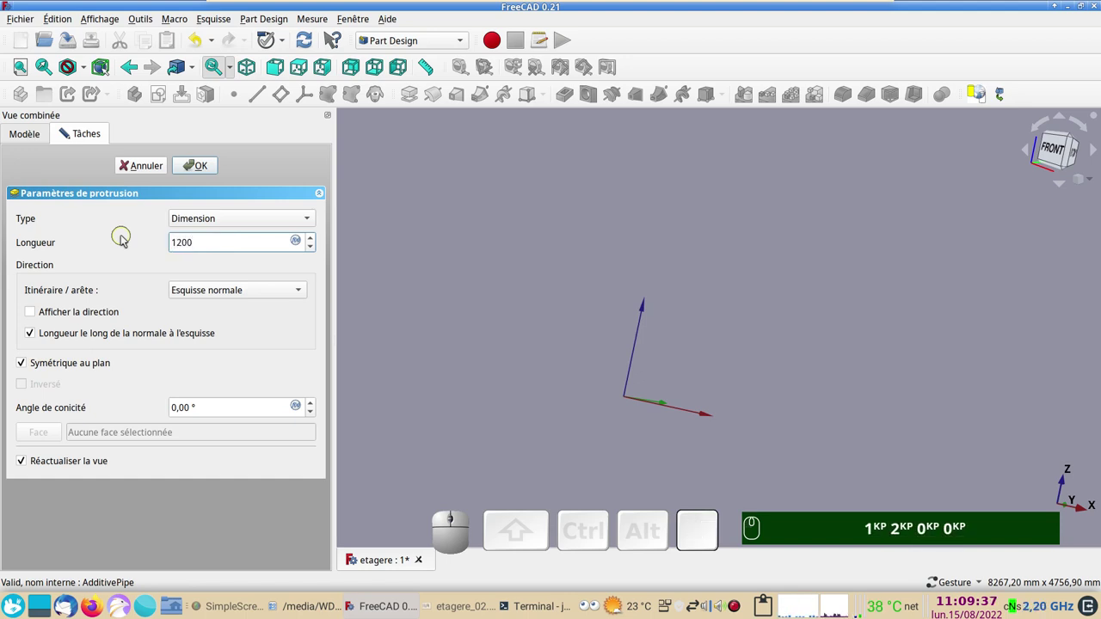
key(KP_Subtract)
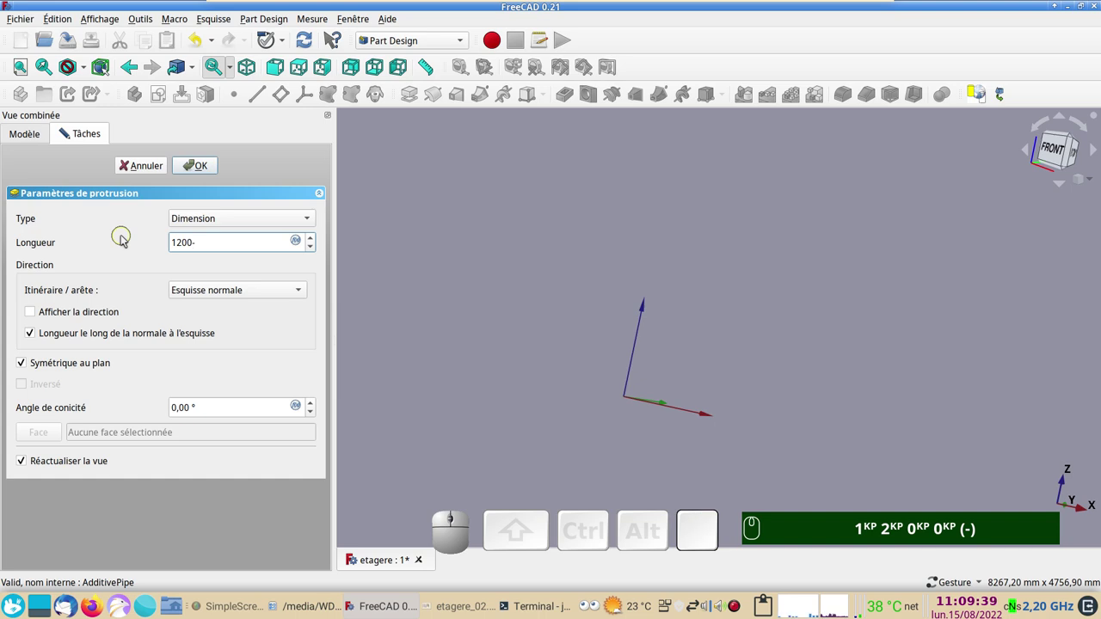
key(KP_8)
key(KP_0)
key(Return)
text(1ᴷᴾ 2ᴷᴾ 0ᴷᴾ 0ᴷᴾ (-) 8ᴷᴾ 0ᴷᴾ ⏎)
scroll(up, 3)
drag(613, 411, 674, 407)
scroll(down, 3)
drag(824, 349, 819, 397)
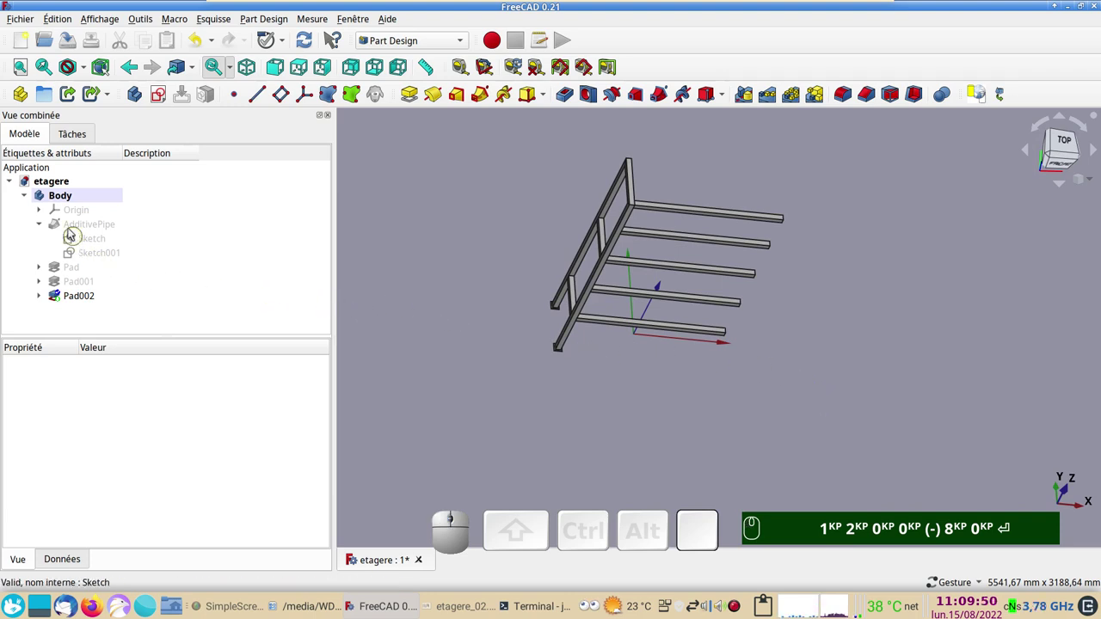
Create a clone Body001 of the shelf Body and select it in top view.
click(71, 199)
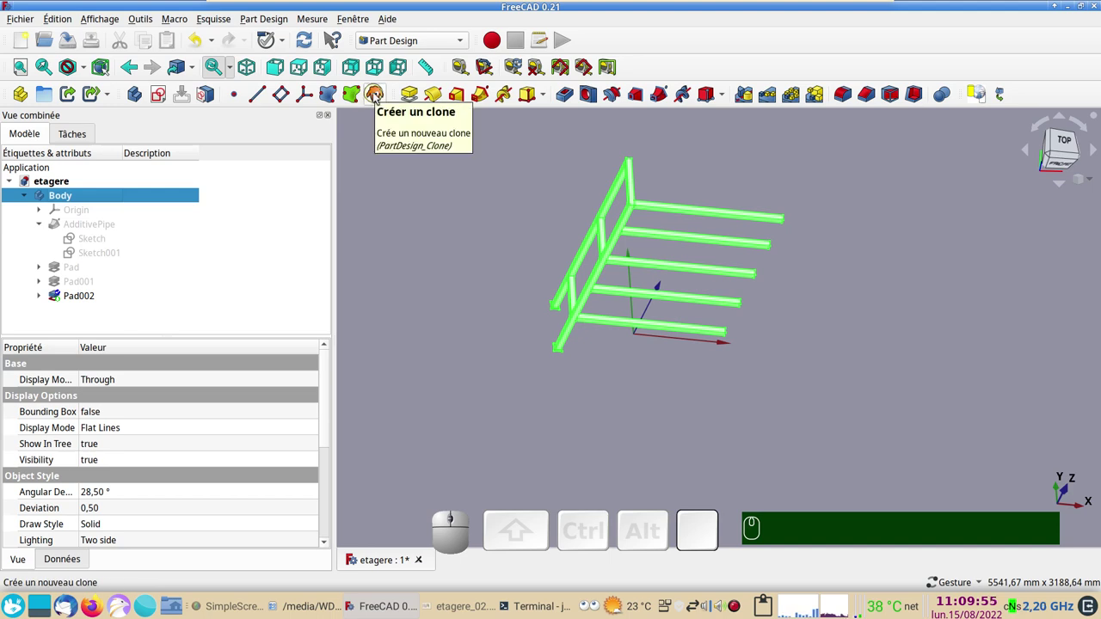
click(377, 98)
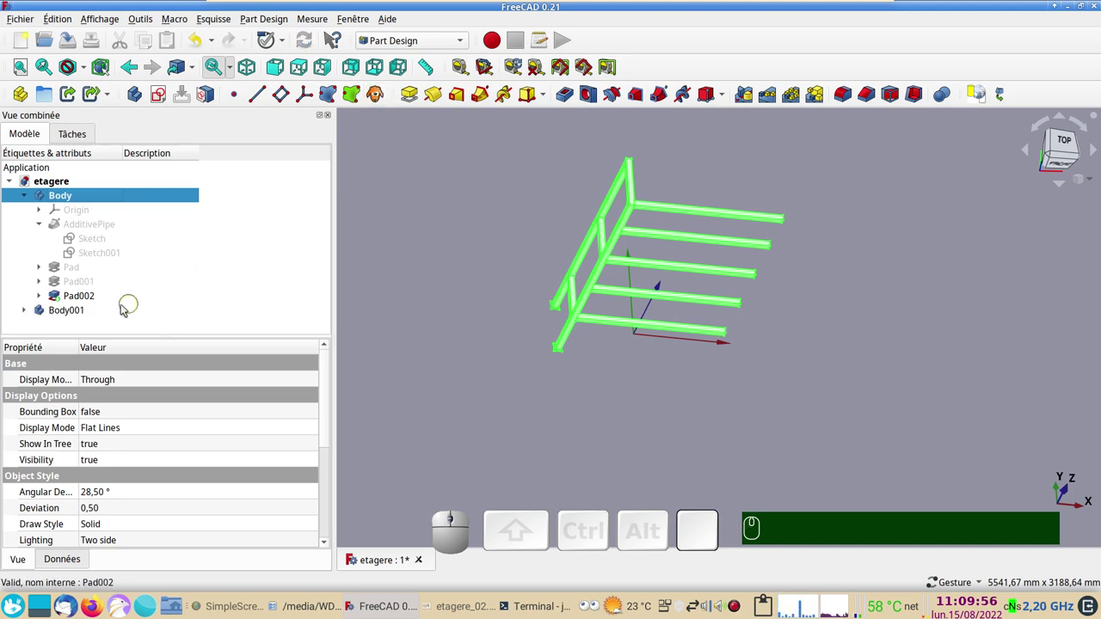
click(90, 311)
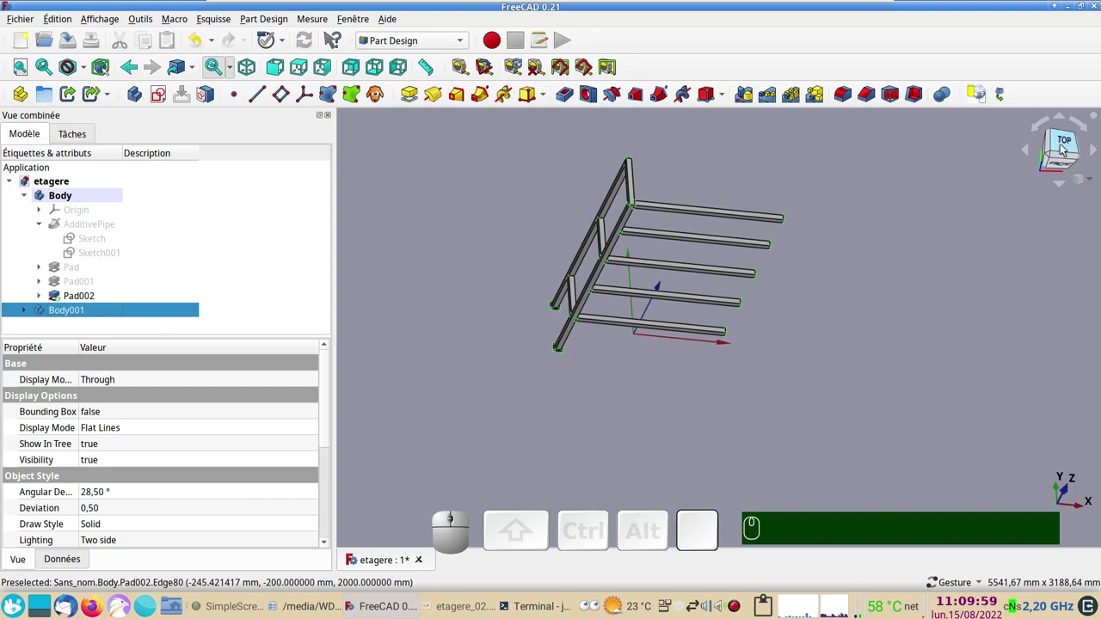
click(300, 66)
click(83, 313)
click(25, 314)
scroll(down, 3)
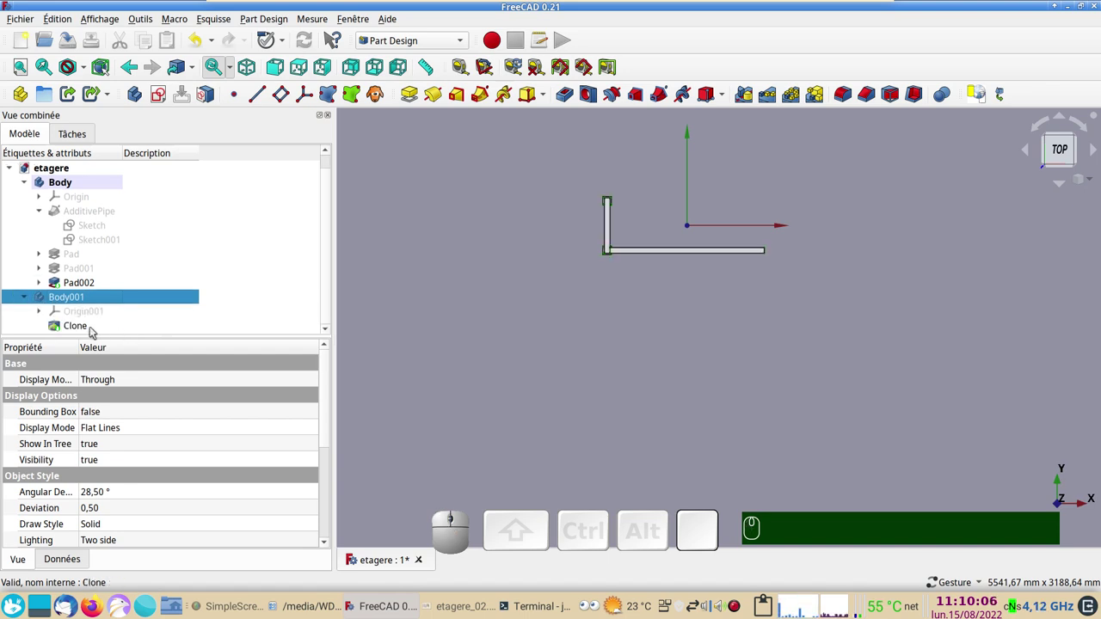
click(28, 298)
click(50, 313)
Use Transformer to rotate the clone 180° to the opposite frame side and confirm.
right_click(50, 312)
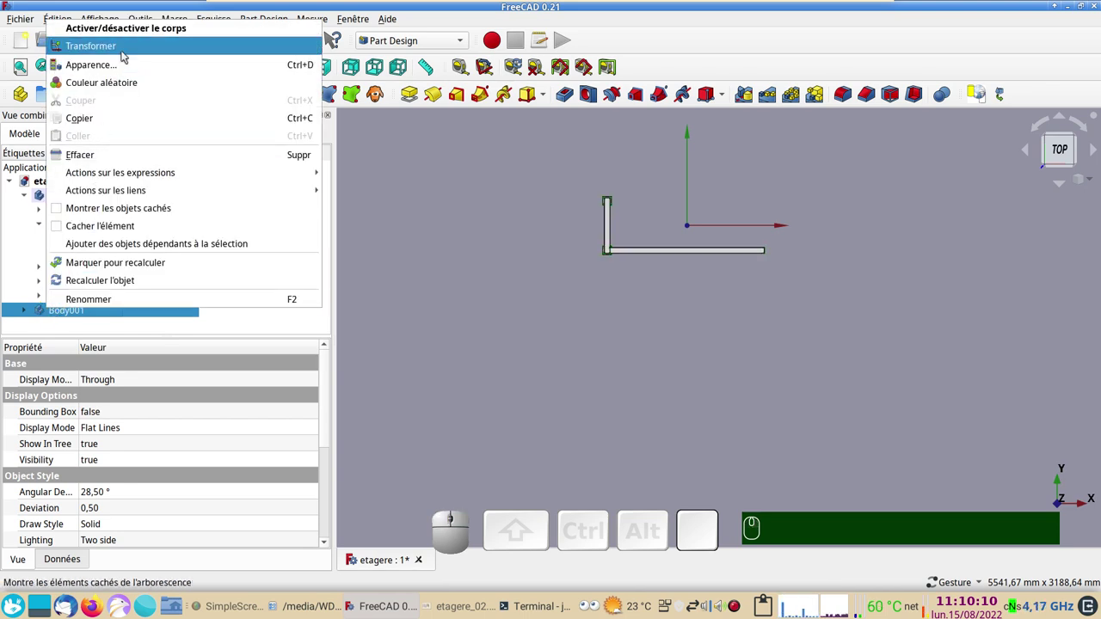
click(126, 56)
drag(621, 364, 761, 325)
drag(783, 275, 365, 271)
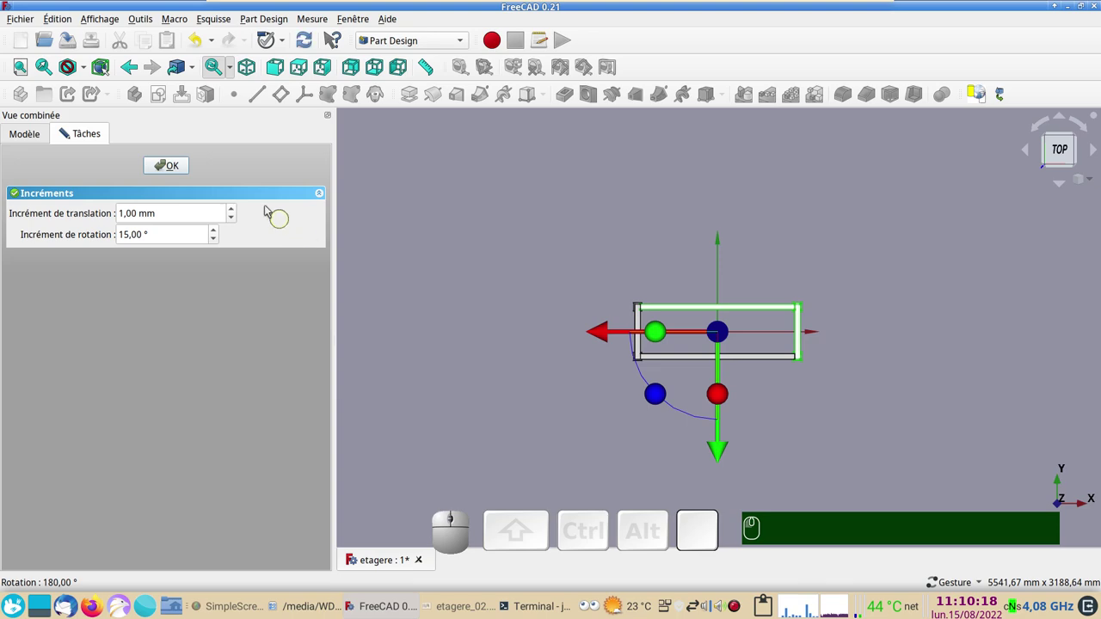
click(166, 170)
drag(760, 442, 891, 367)
click(893, 363)
scroll(down, 3)
scroll(up, 3)
drag(867, 386, 822, 281)
scroll(down, 3)
scroll(up, 3)
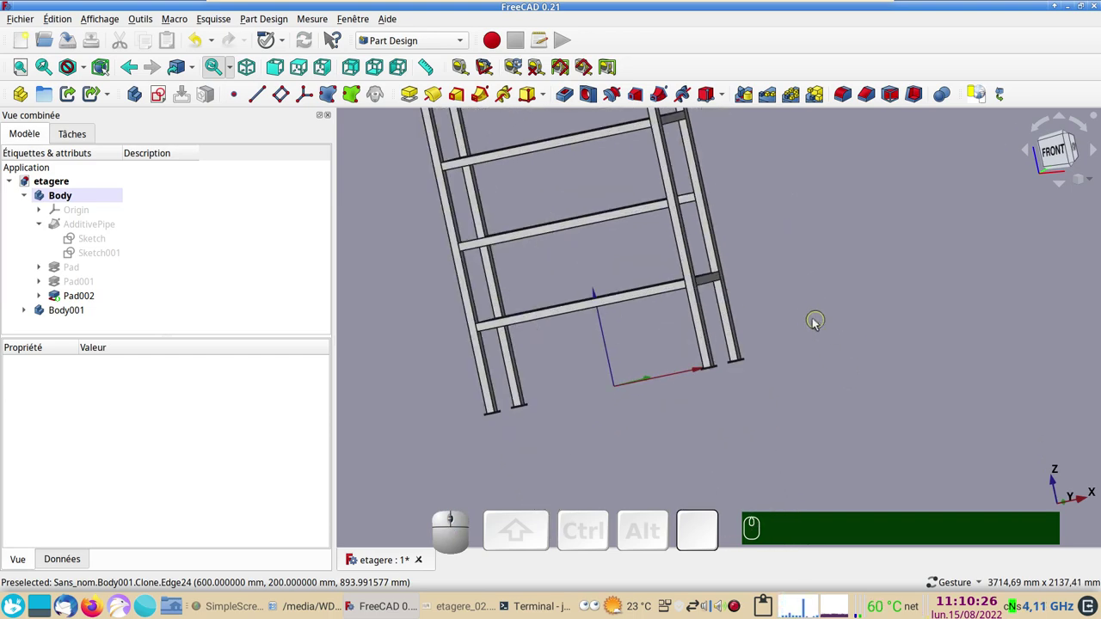
Orbit under the model and expand Pad in the tree to reveal Sketch002.
right_click(813, 327)
drag(804, 304, 627, 421)
scroll(up, 3)
right_click(620, 412)
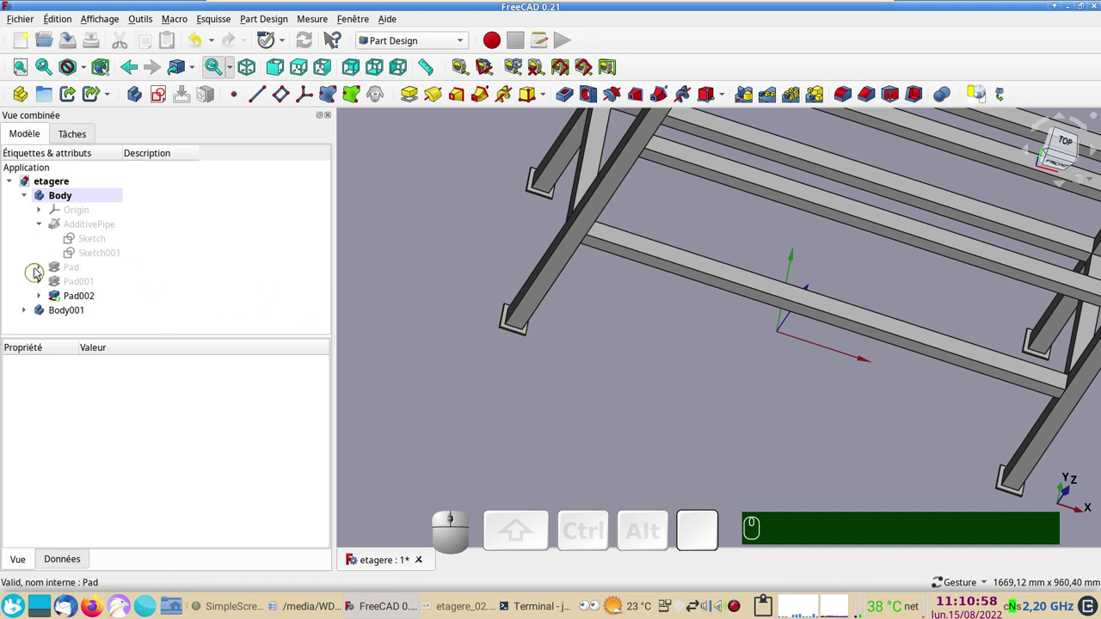
click(44, 270)
click(88, 284)
key(space)
Open Sketch002 and change the 60 mm vertical dimension to 80 mm.
click(89, 283)
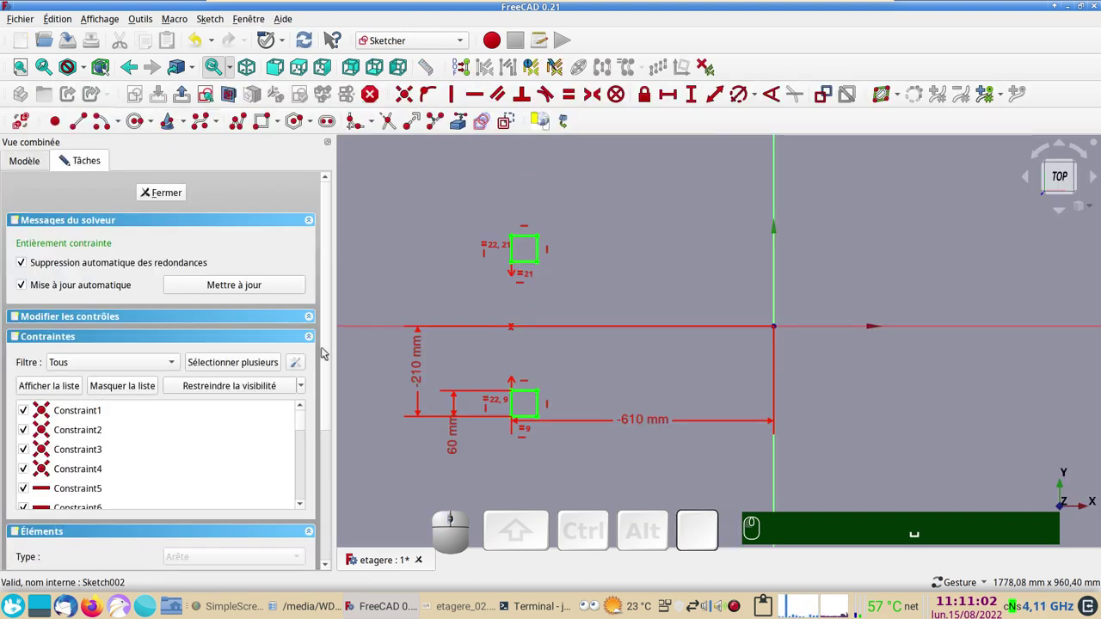
scroll(up, 3)
drag(478, 371, 559, 378)
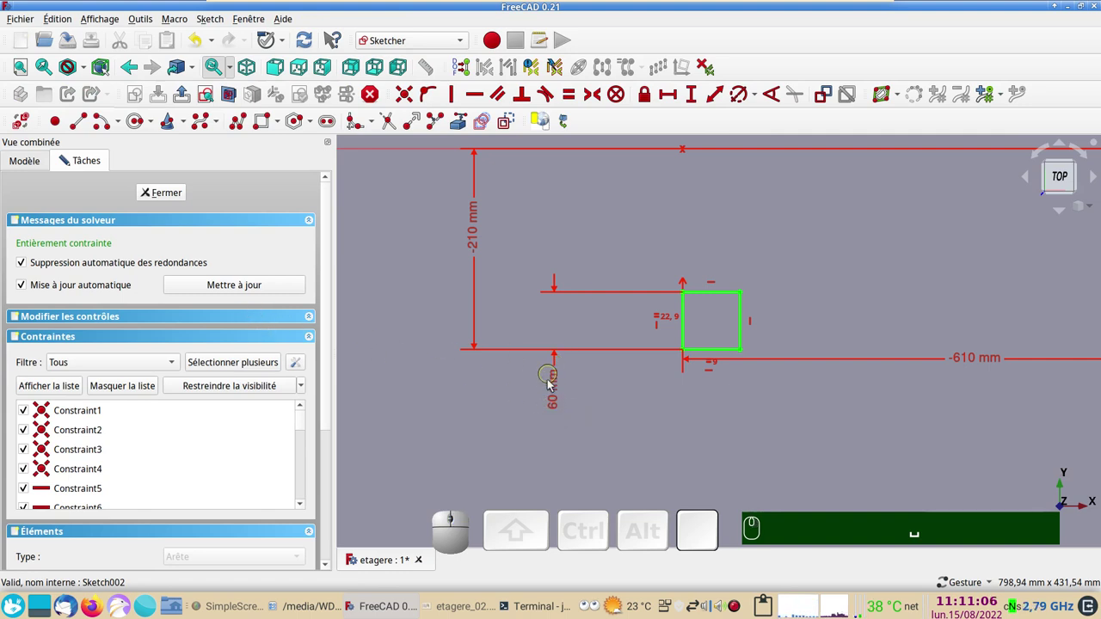
click(557, 402)
click(257, 291)
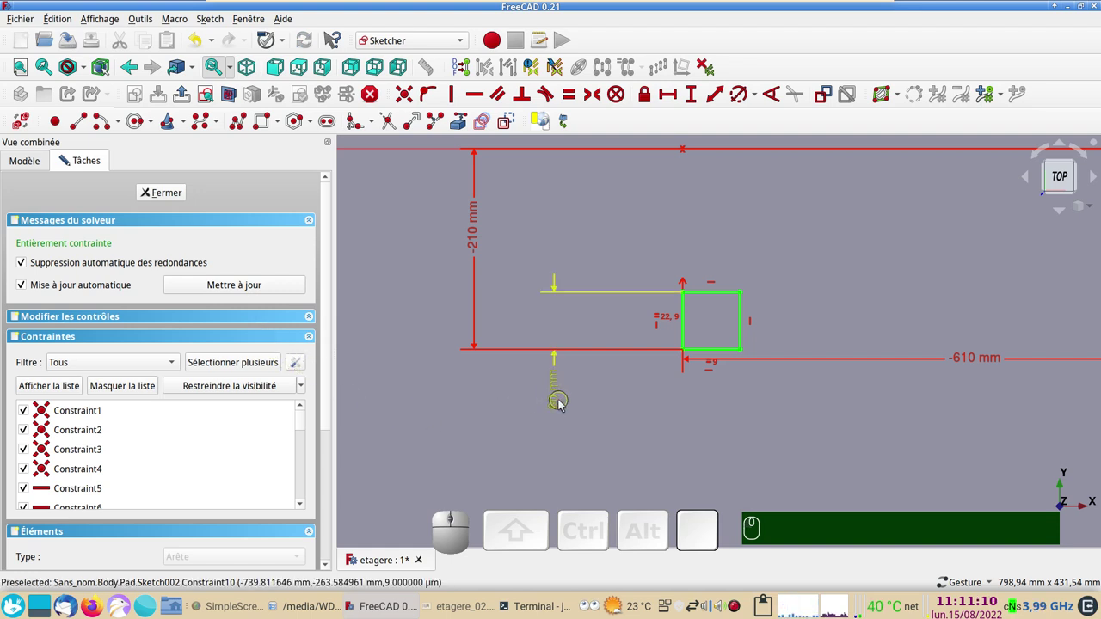
click(560, 404)
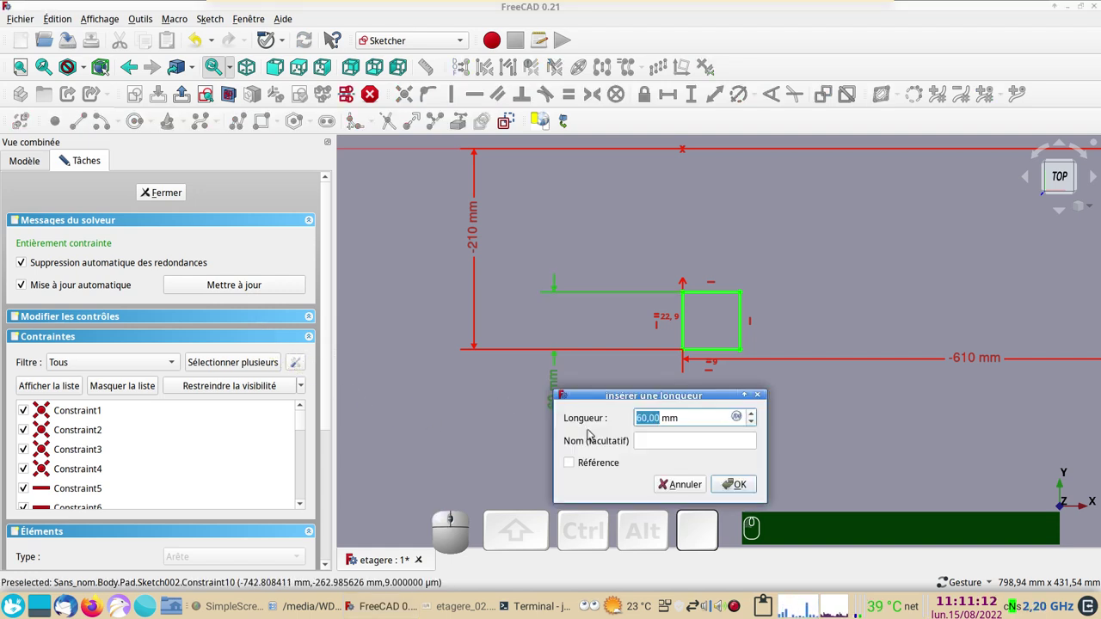
key(KP_8)
key(KP_0)
key(KP_Enter)
key(Return)
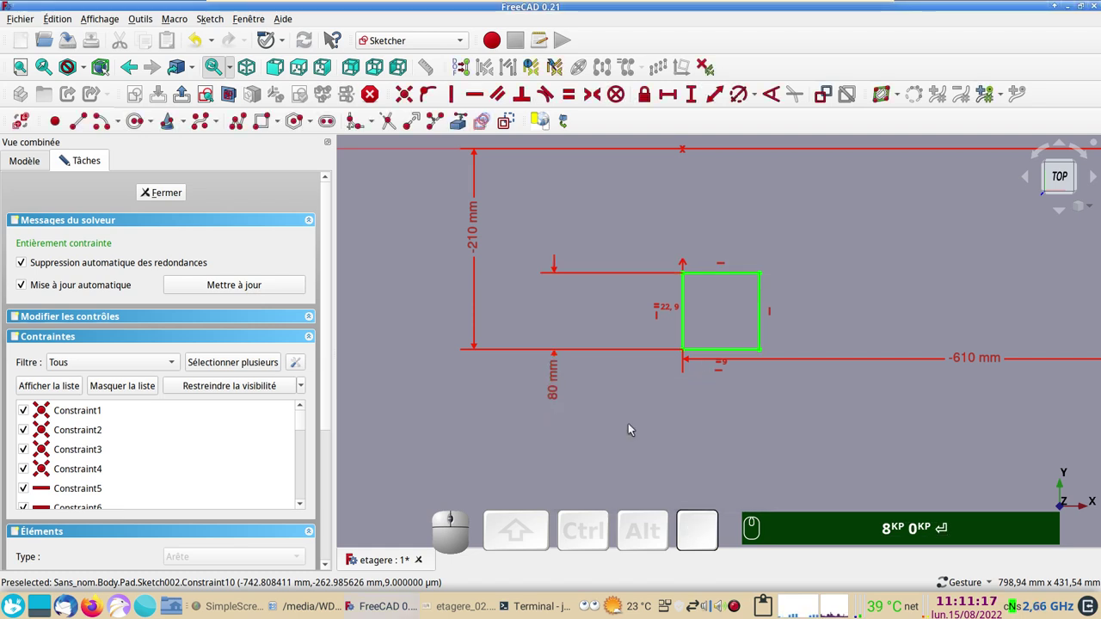
Show the Pad solid behind the sketch from the model tree.
drag(760, 443, 619, 437)
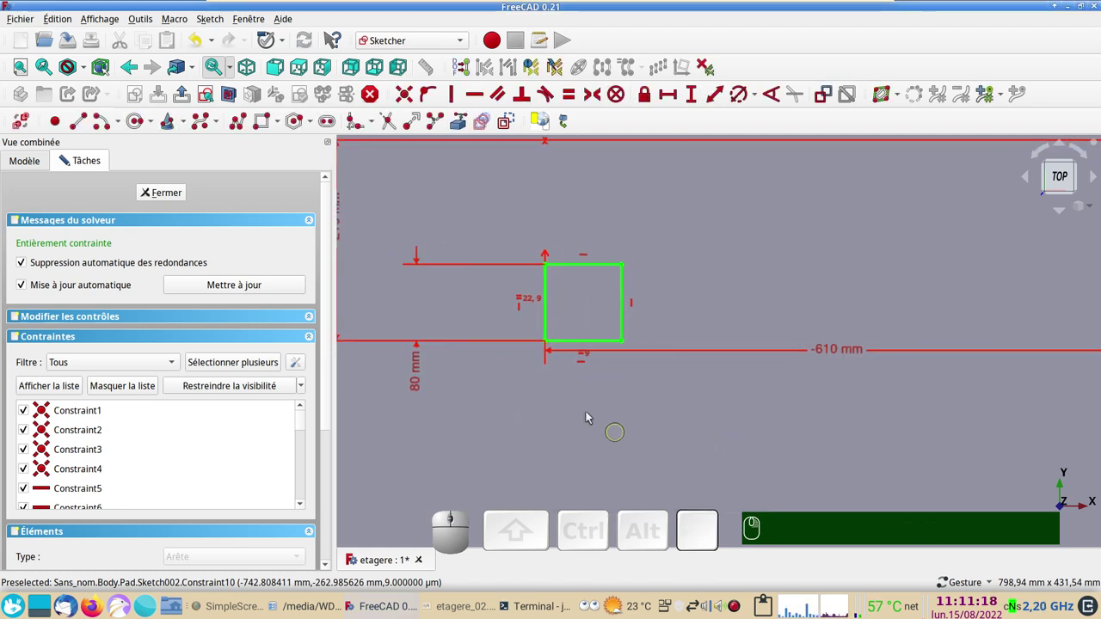
click(35, 168)
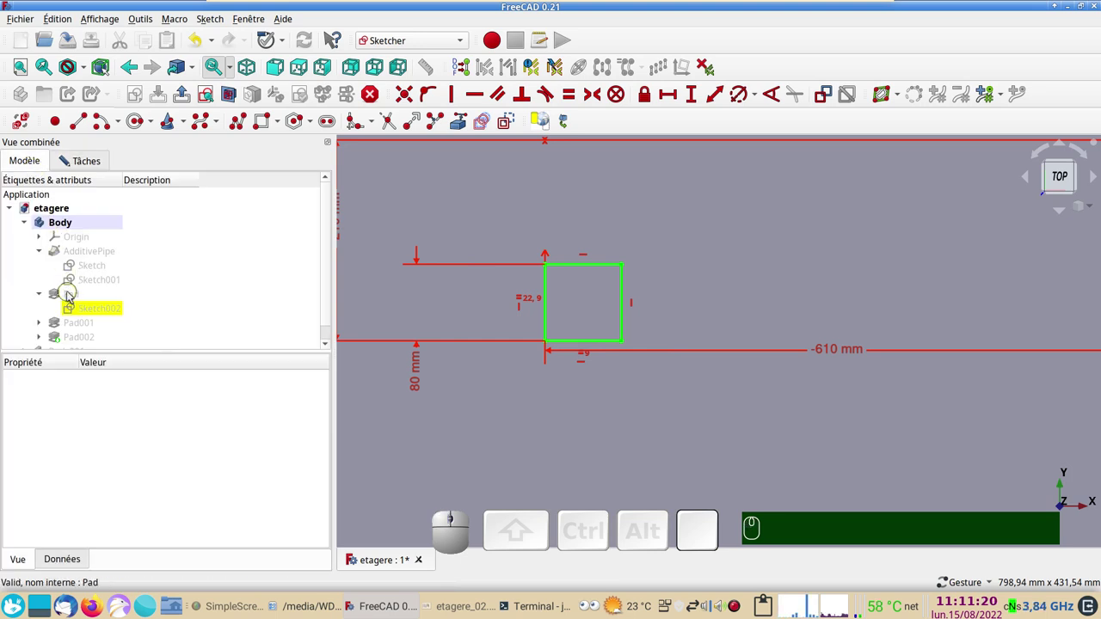
click(71, 297)
key(space)
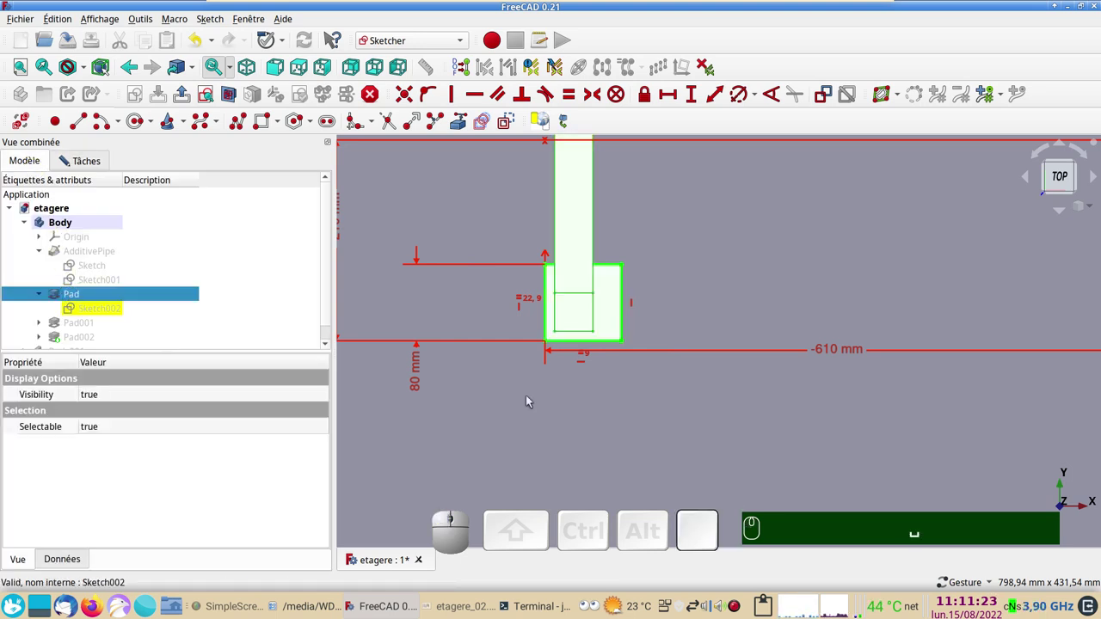
key(space)
key(space)
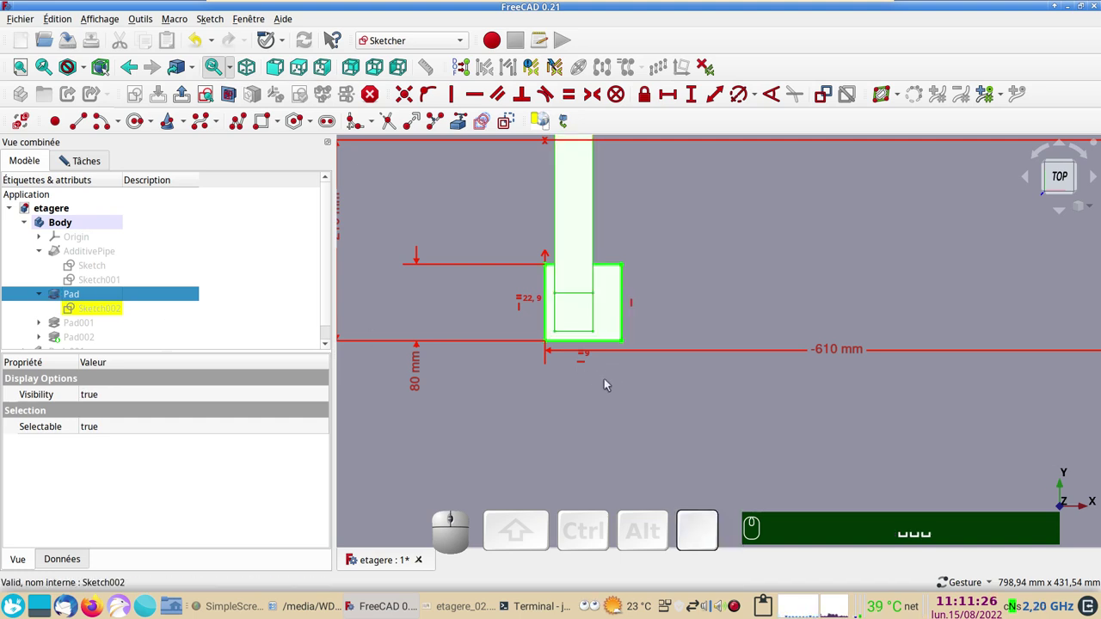
Change the block offsets from -610 and -210 mm to -620 and -220 mm.
click(834, 351)
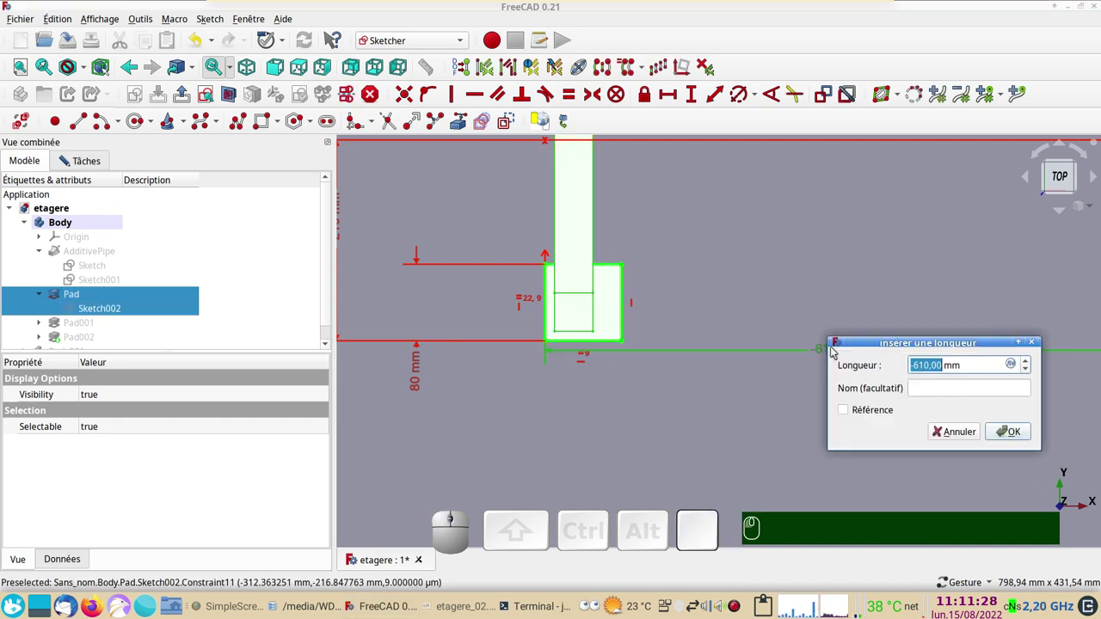
key(KP_Subtract)
key(KP_6)
key(KP_2)
key(KP_0)
key(KP_Enter)
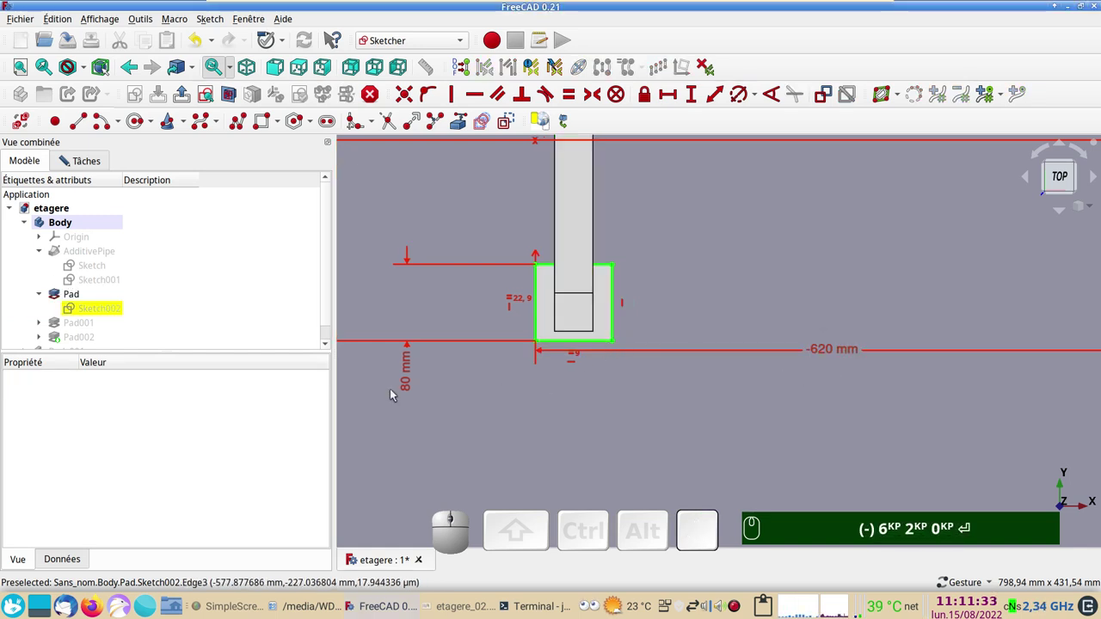
scroll(down, 3)
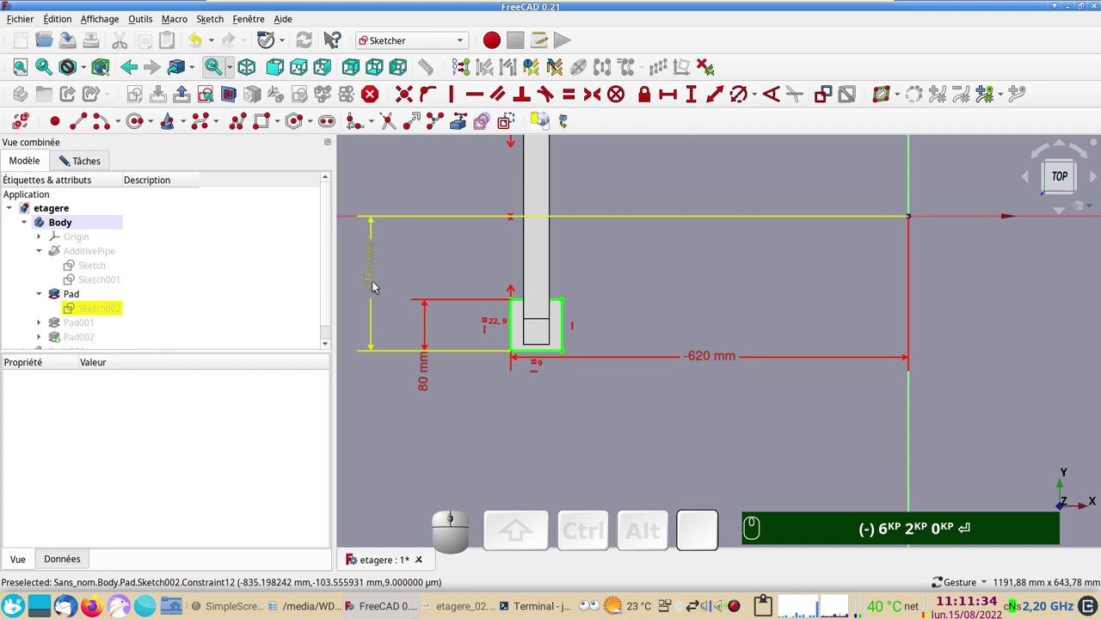
click(377, 286)
key(KP_Subtract)
key(KP_2)
key(KP_0)
key(Return)
text((-) 6KP 2KP 0KP ↵ (-) 2KP 2KP 0KP ↵)
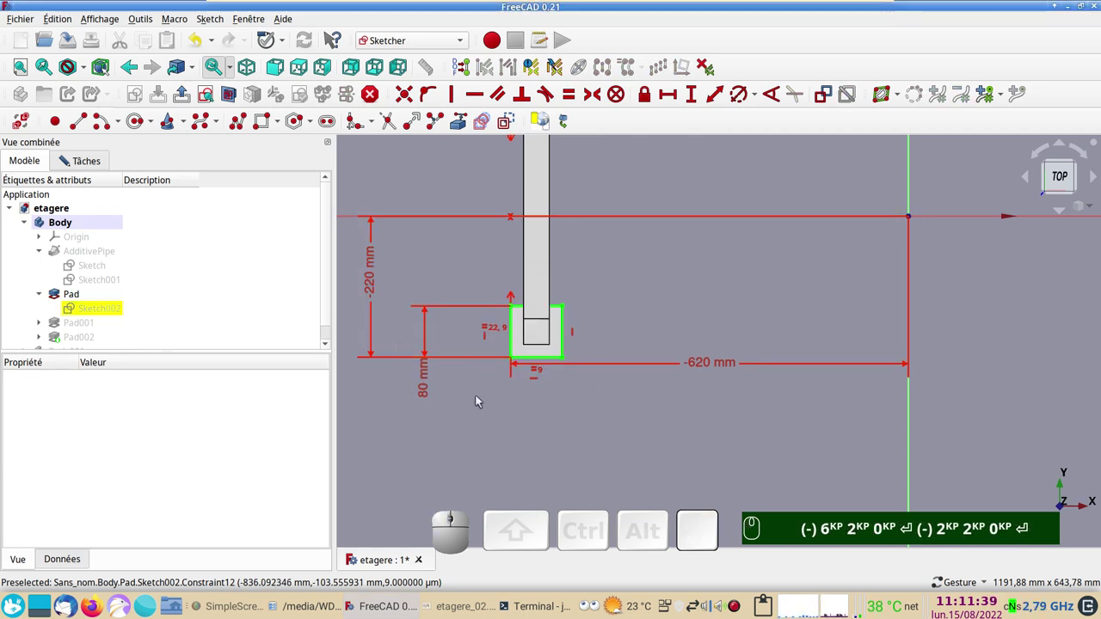
scroll(up, 3)
drag(562, 331, 502, 465)
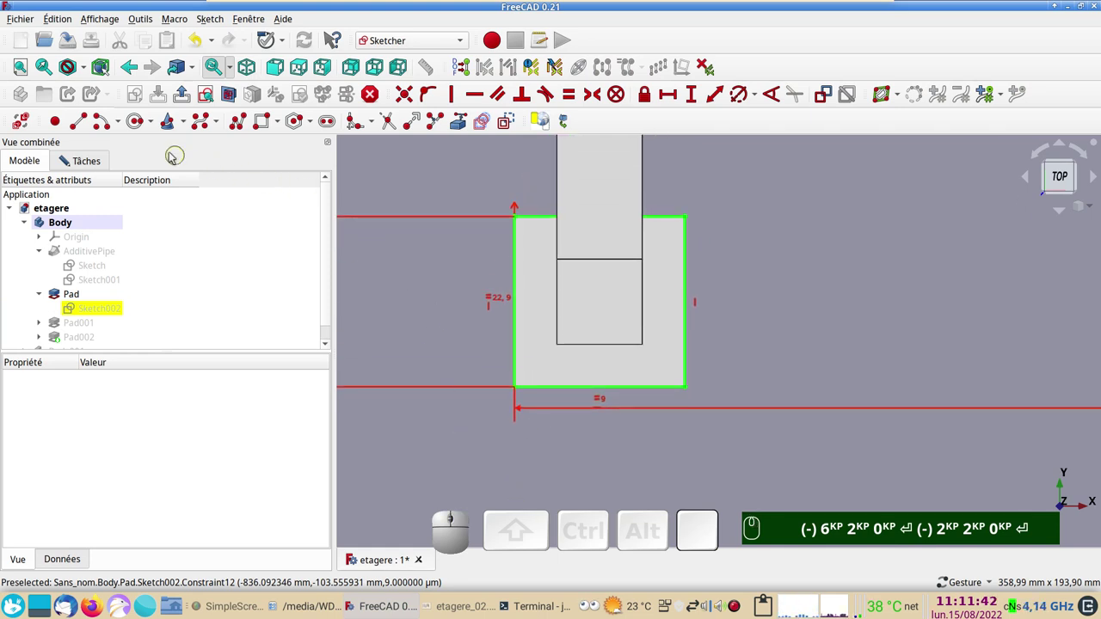
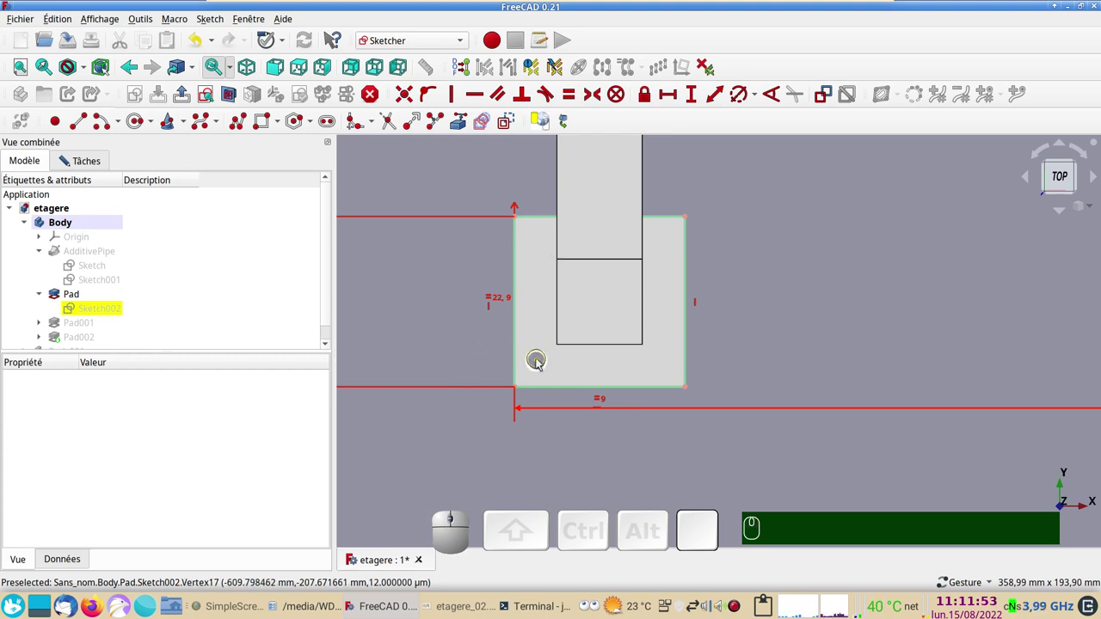
Draw a circle in the block corner and lock its centre at -8 mm from both edges.
click(540, 362)
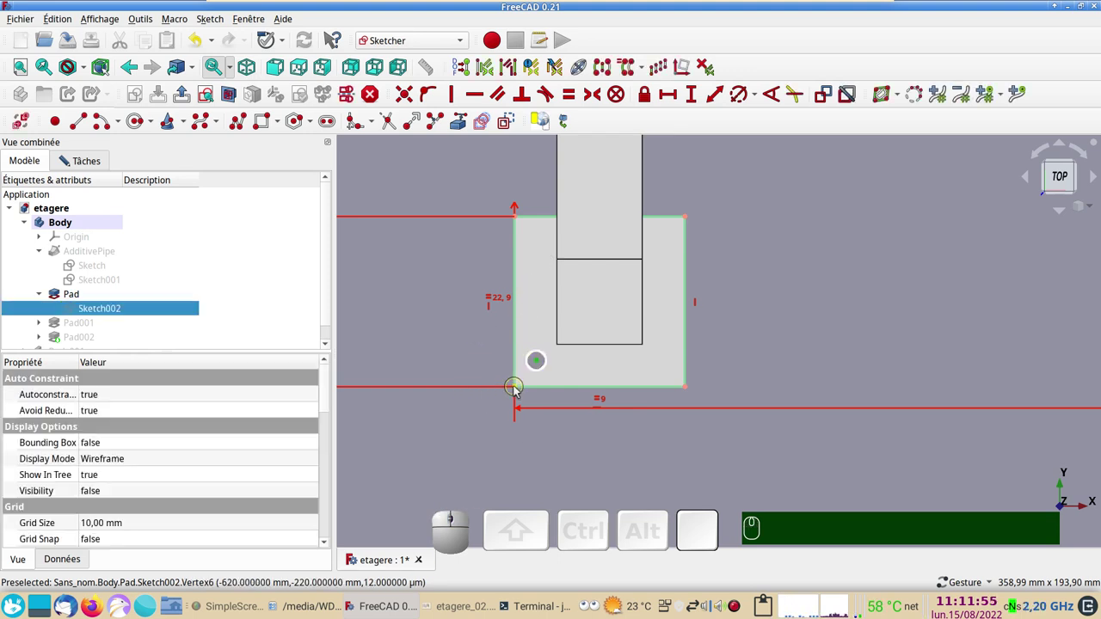
click(519, 391)
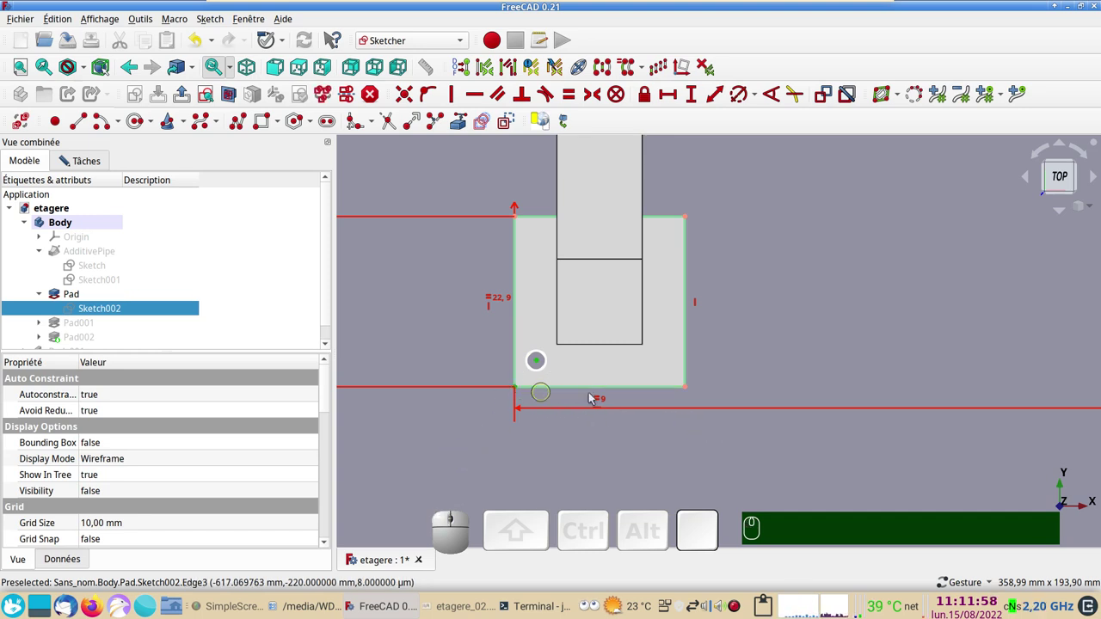
drag(947, 445, 611, 394)
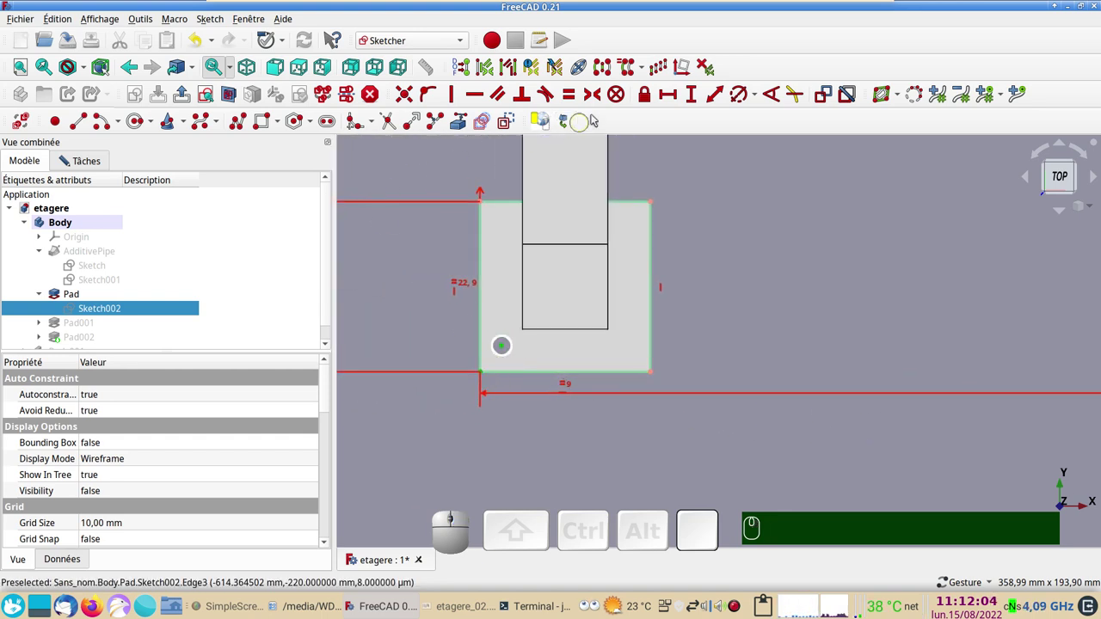
click(649, 99)
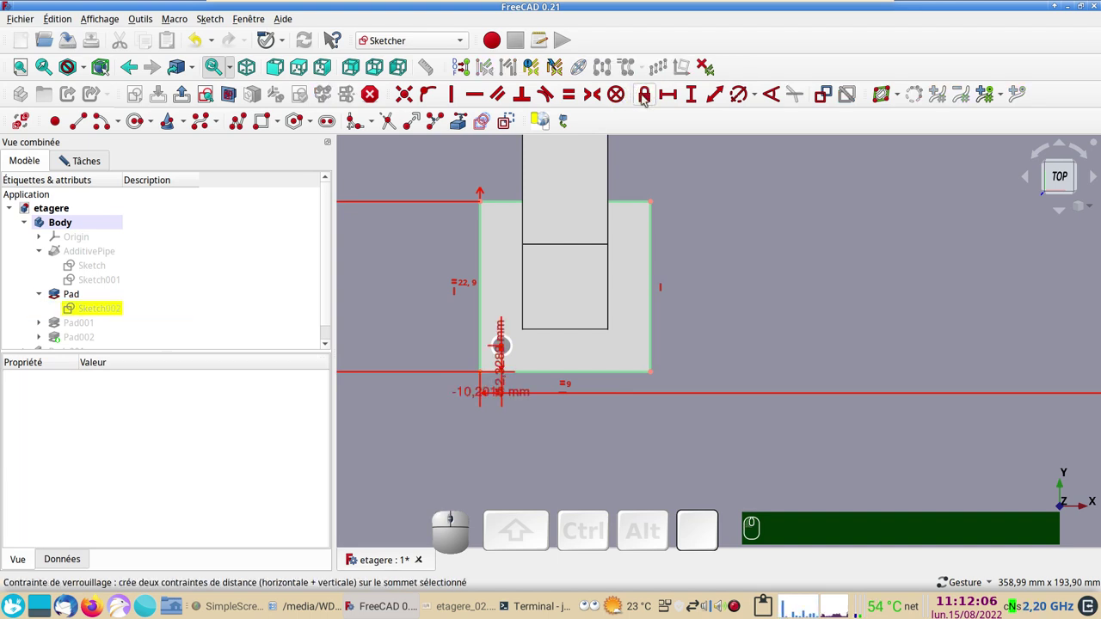
drag(503, 371, 598, 304)
click(598, 303)
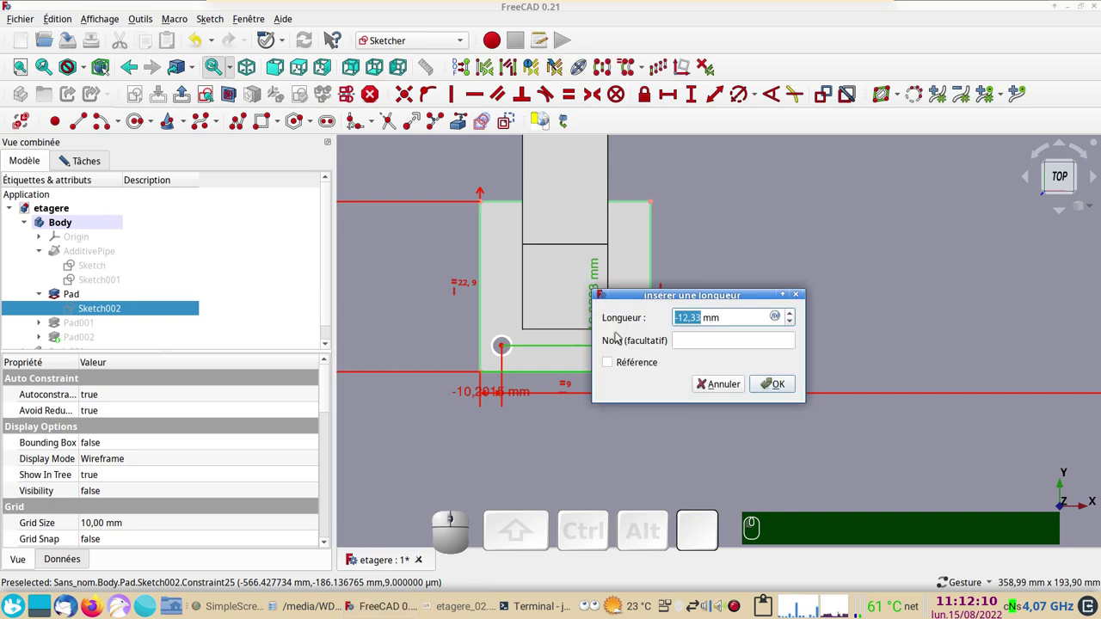
key(KP_Subtract)
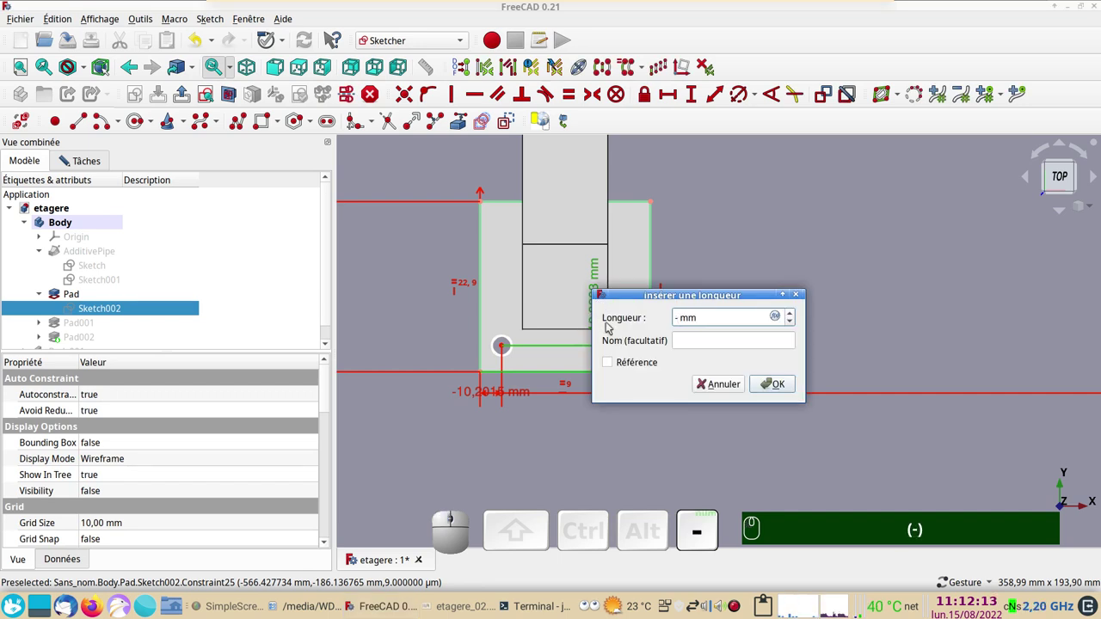
key(KP_8)
key(KP_Enter)
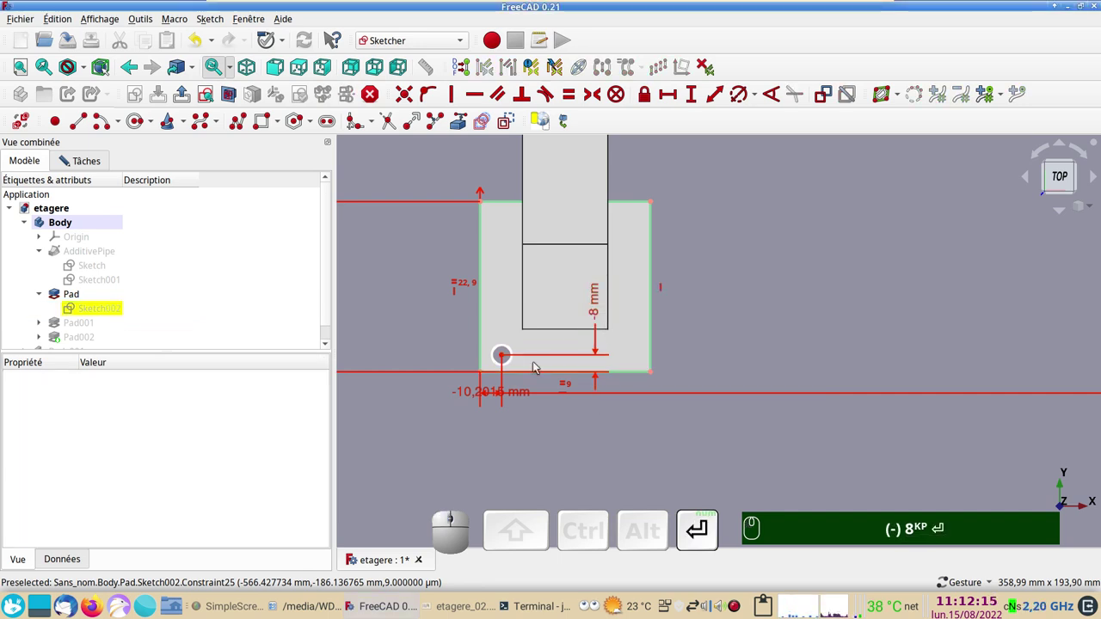
drag(465, 394, 353, 429)
click(354, 428)
key(-)
key(KP_8)
key(Return)
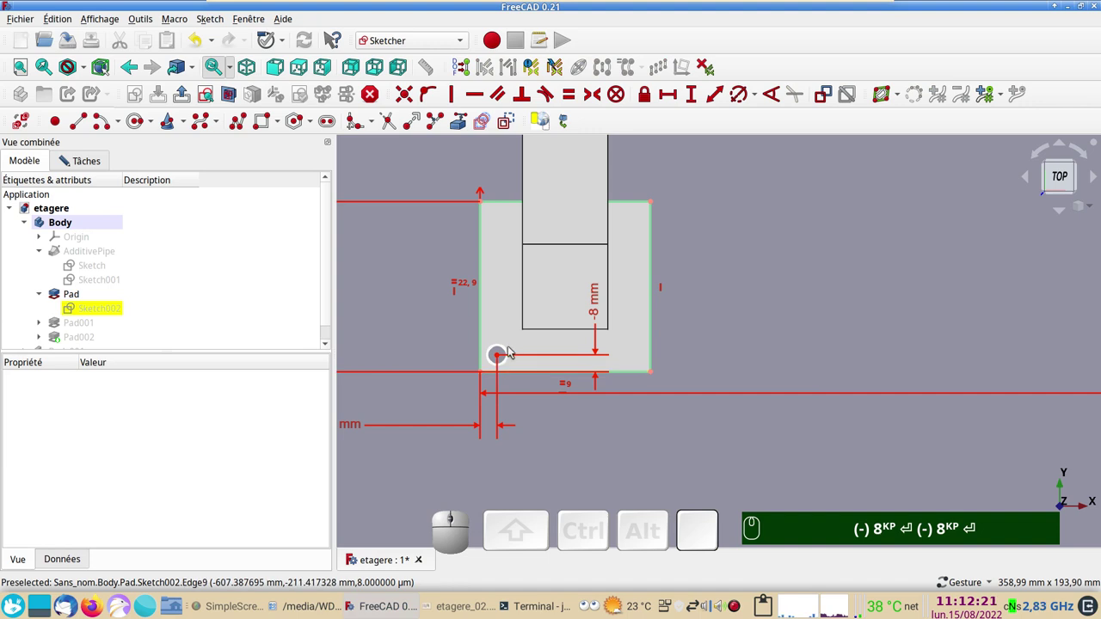
Give the corner circle a 6 mm diameter constraint, completing the hole.
click(510, 352)
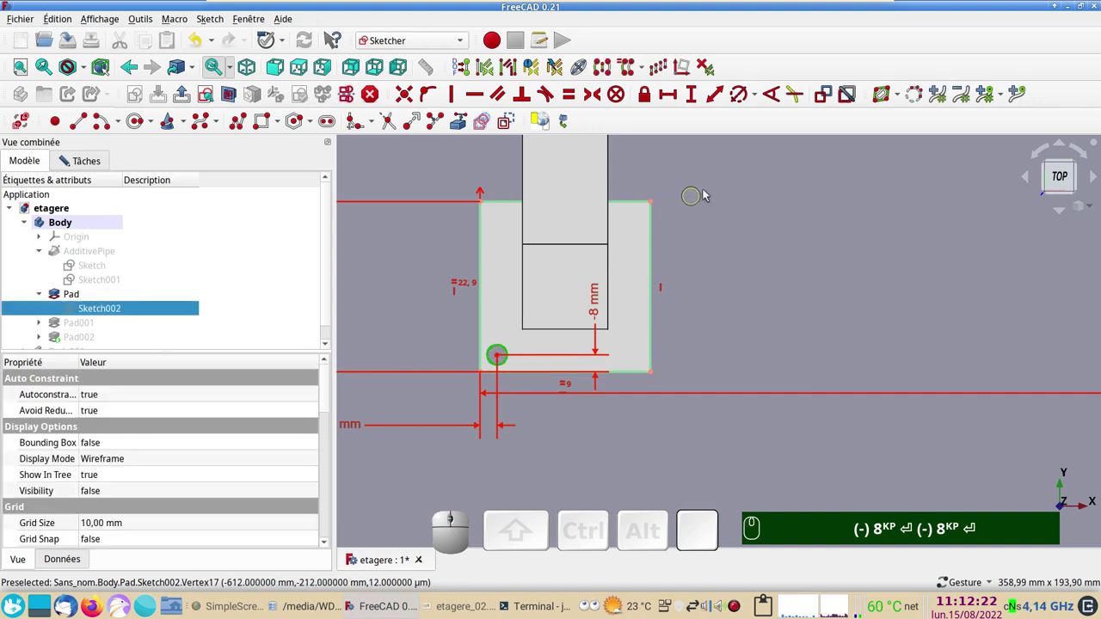
click(743, 104)
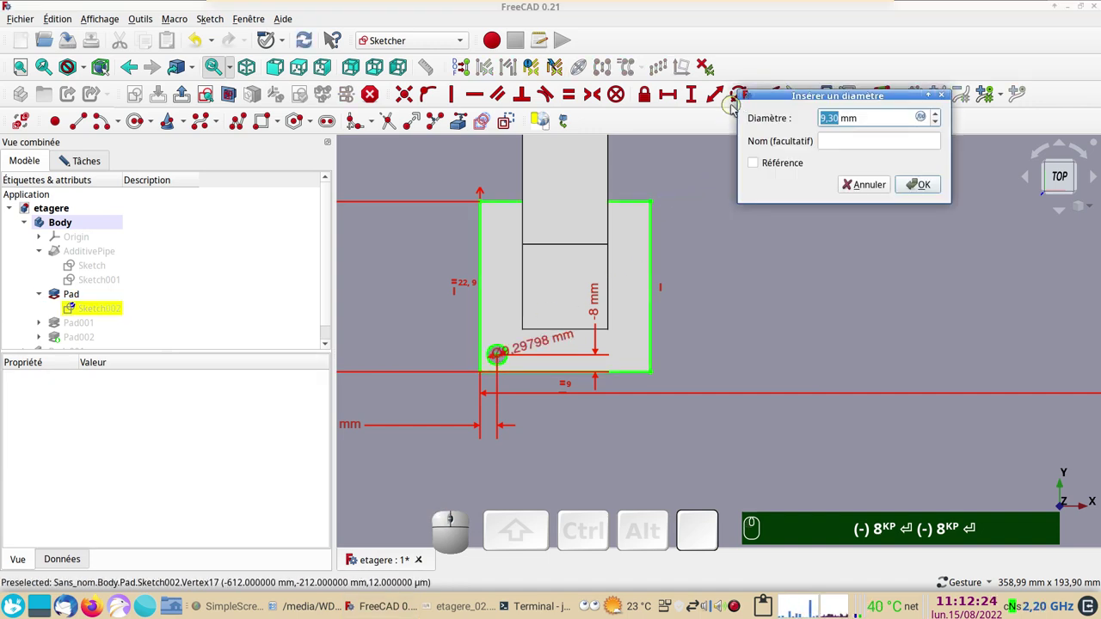
key(KP_6)
key(Return)
text((-) 8ᴷᴾ ⏎ (-) 8ᴷᴾ ⏎ 6ᴷᴾ ⏎)
scroll(down, 3)
right_click(706, 280)
scroll(up, 3)
drag(658, 391, 751, 387)
right_click(491, 363)
click(467, 352)
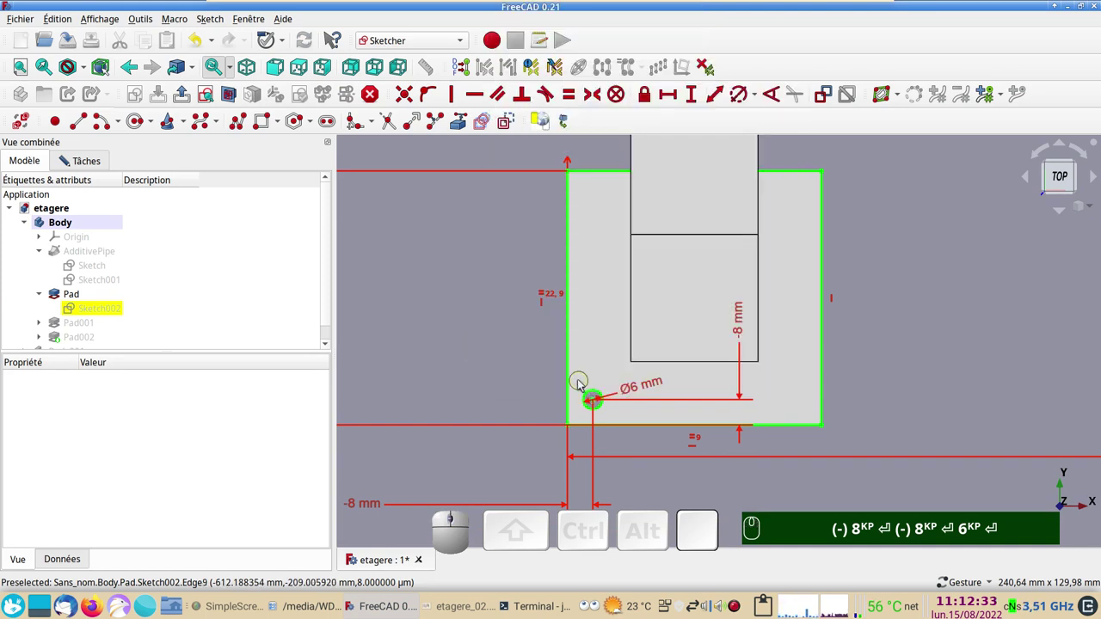
drag(582, 384, 787, 431)
scroll(down, 3)
drag(971, 363, 927, 400)
scroll(down, 3)
drag(961, 361, 880, 378)
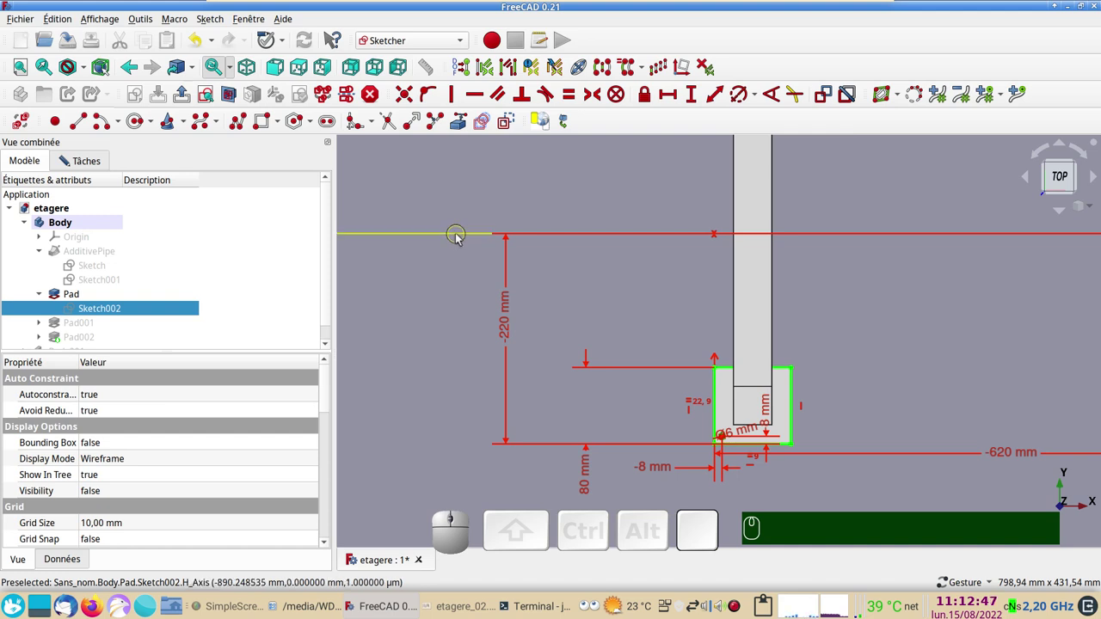
Mirror the support block and its hole across the horizontal axis with Sketcher Symmetry.
click(460, 238)
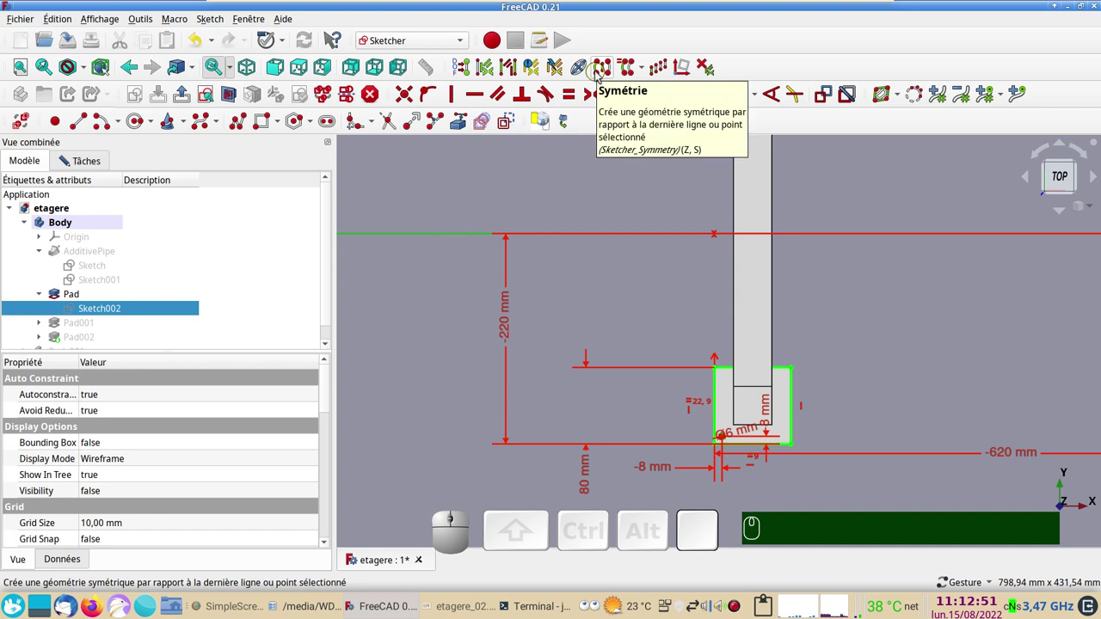
click(599, 75)
scroll(down, 3)
drag(822, 230, 742, 347)
scroll(up, 3)
right_click(691, 294)
scroll(up, 3)
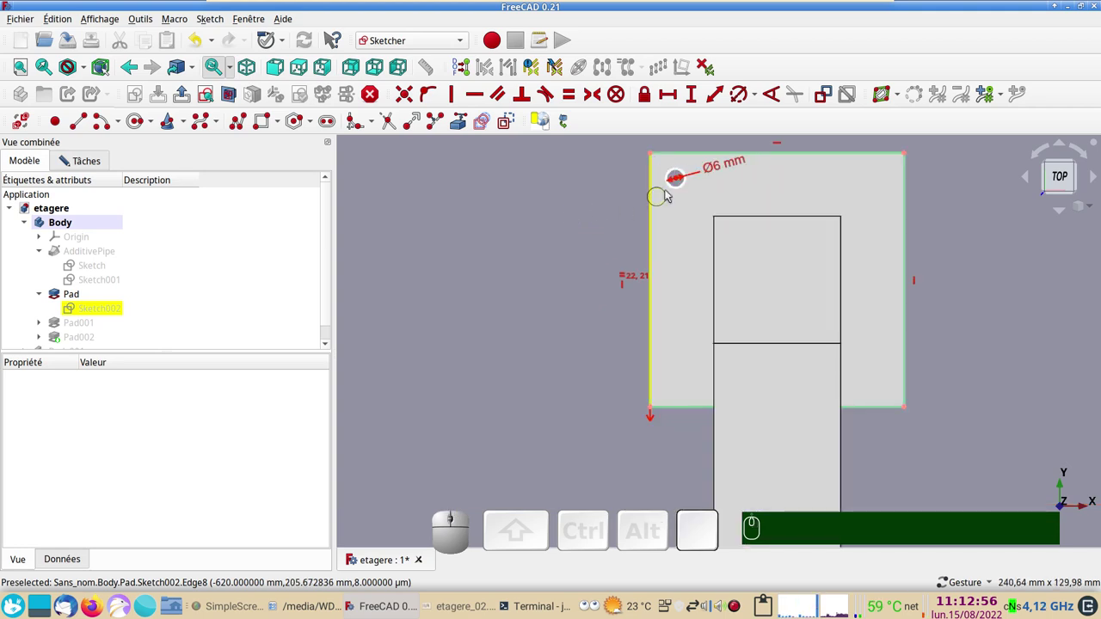
drag(678, 180, 864, 250)
scroll(down, 3)
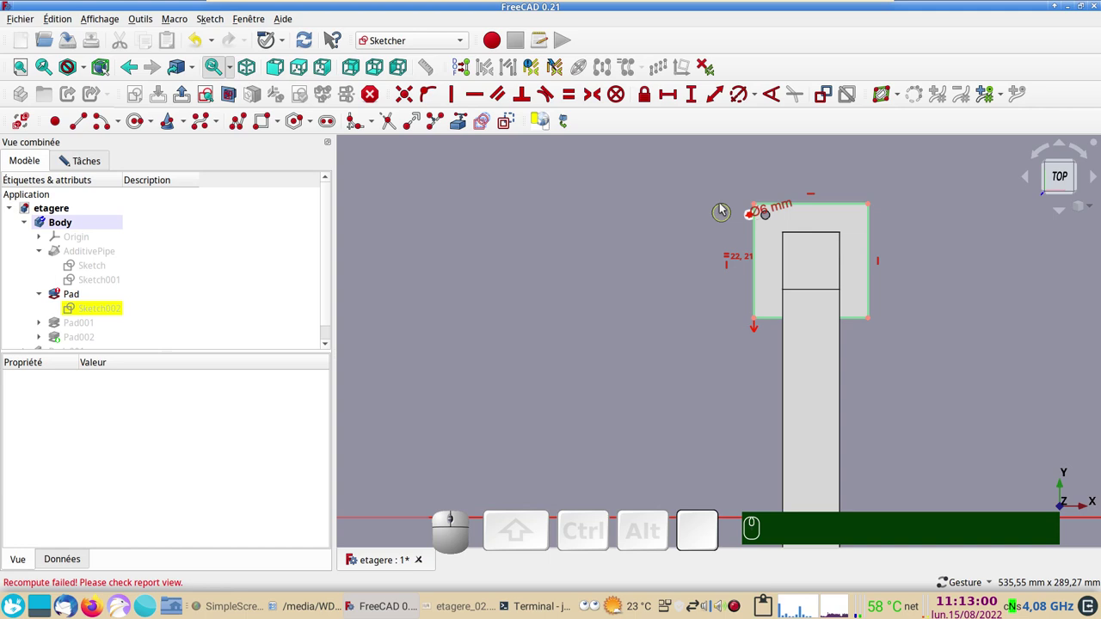
scroll(up, 3)
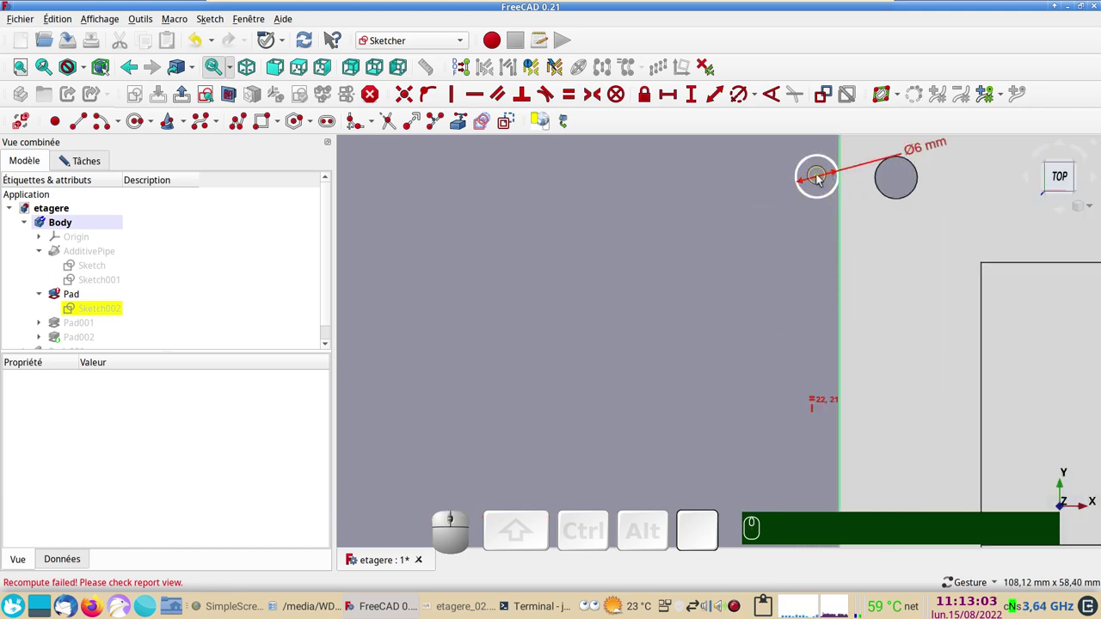
click(820, 179)
right_click(652, 399)
scroll(down, 3)
Constrain the two hole centres symmetric about the horizontal axis, fully constraining the sketch.
drag(564, 383, 553, 280)
scroll(down, 3)
drag(526, 388, 557, 358)
scroll(up, 3)
drag(627, 463, 544, 368)
scroll(up, 3)
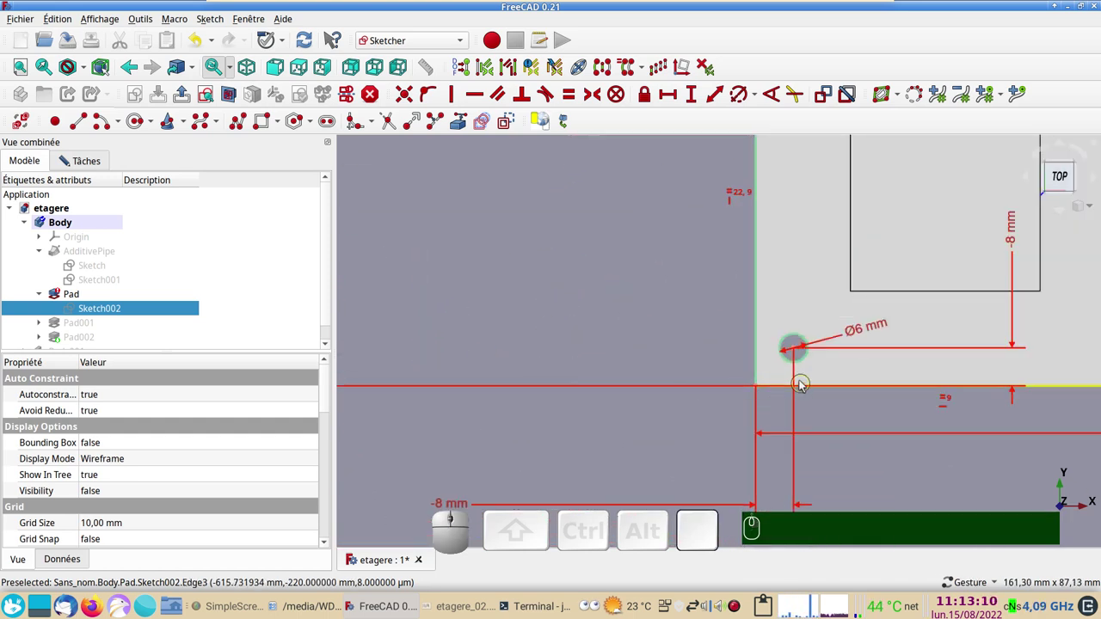
click(795, 353)
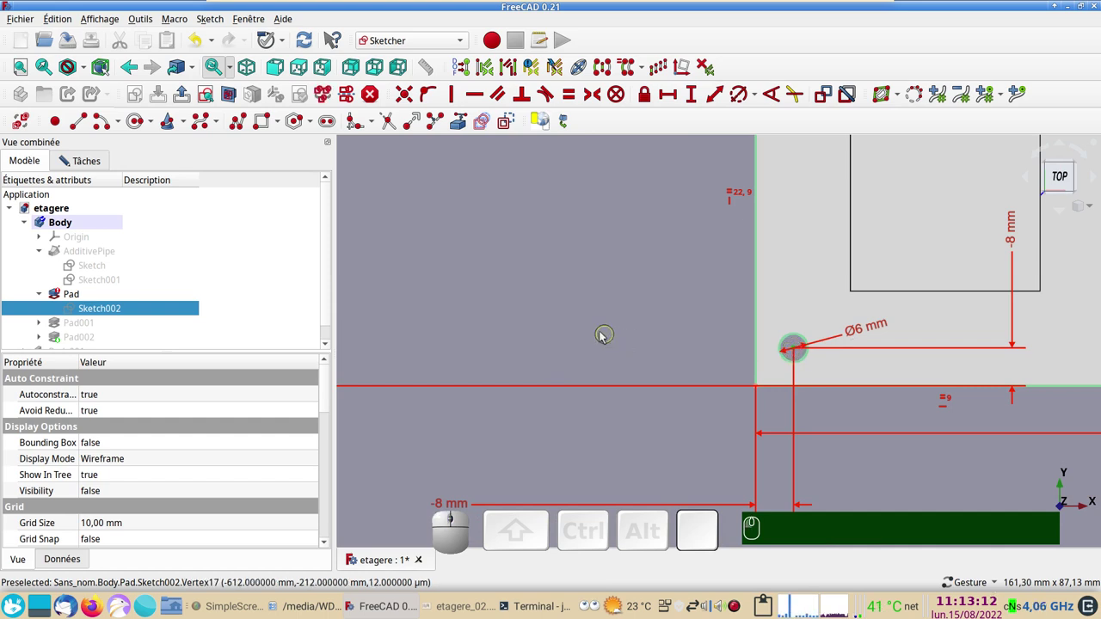
drag(587, 306, 636, 466)
scroll(down, 3)
drag(596, 229, 428, 301)
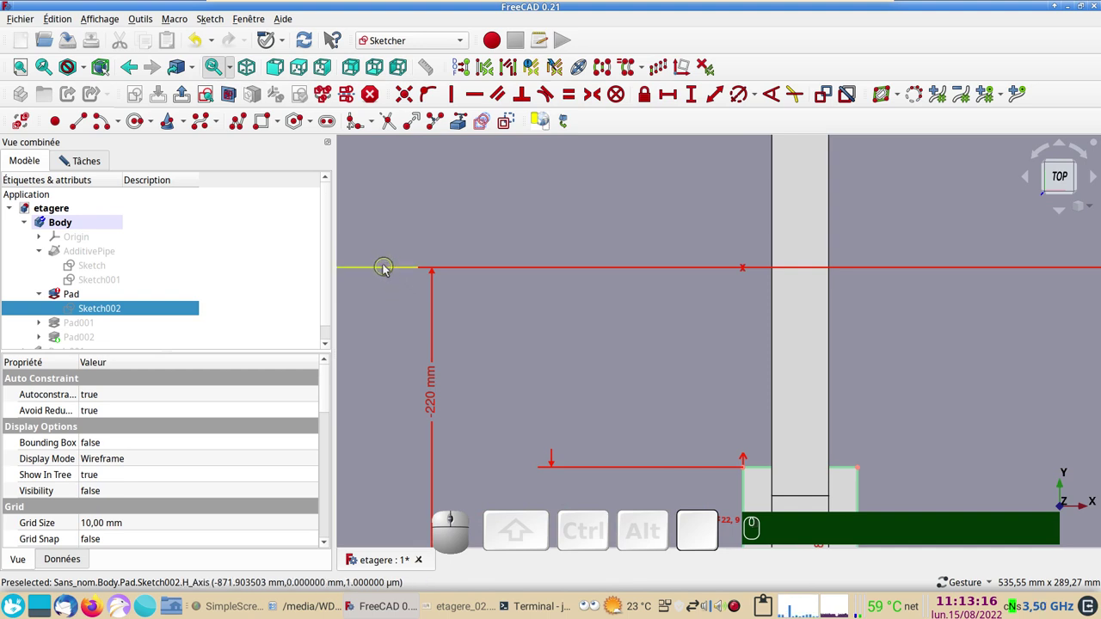
click(388, 269)
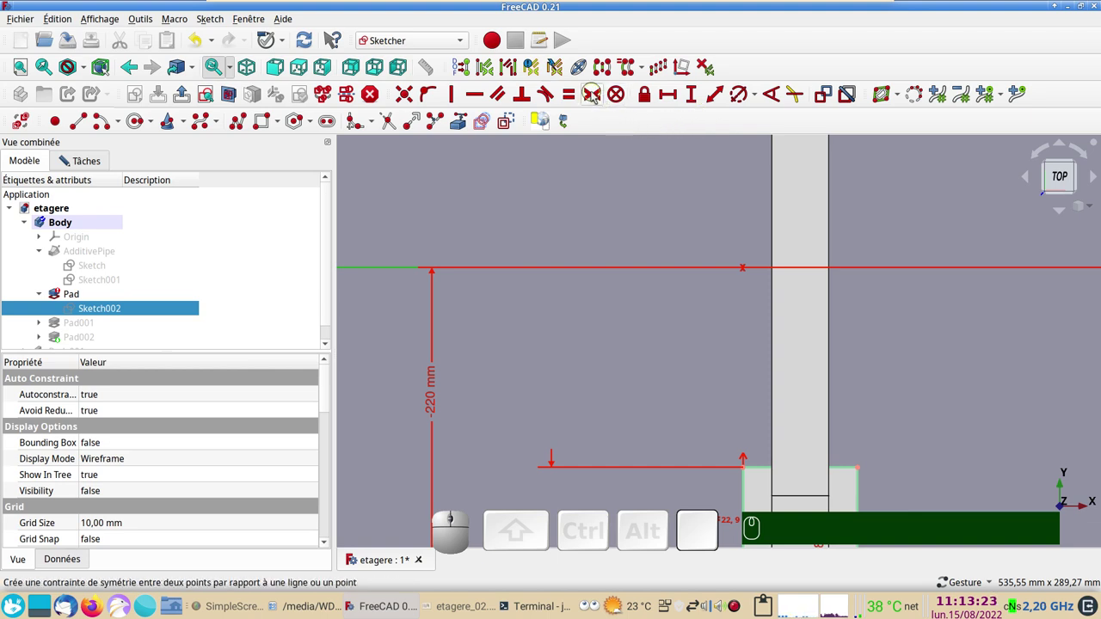
click(595, 96)
scroll(down, 3)
click(93, 167)
scroll(down, 3)
right_click(542, 264)
scroll(up, 3)
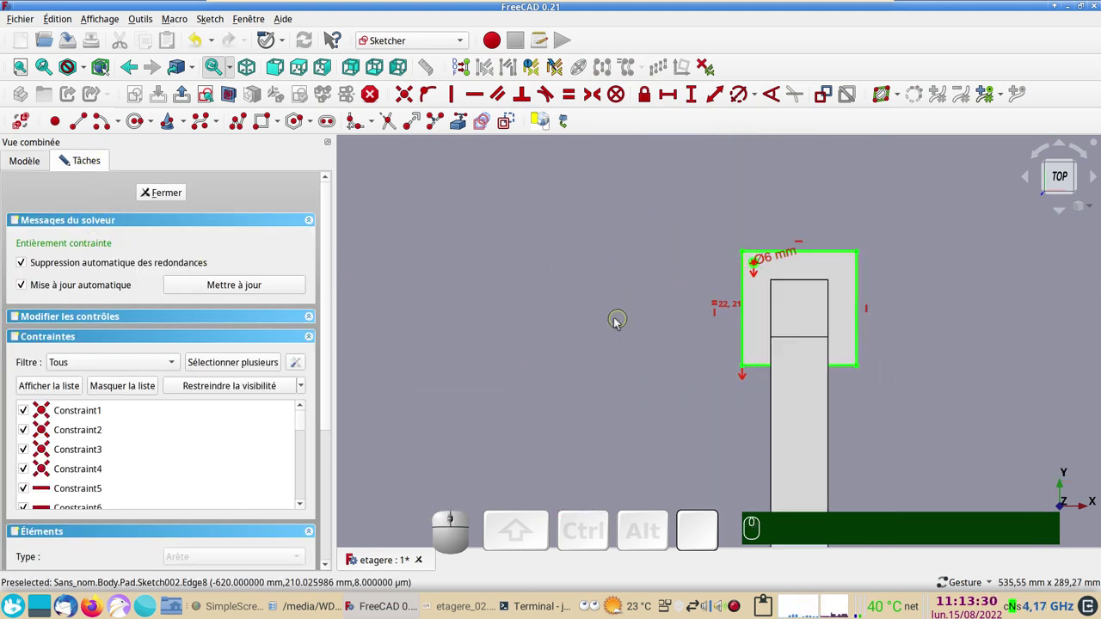
click(179, 195)
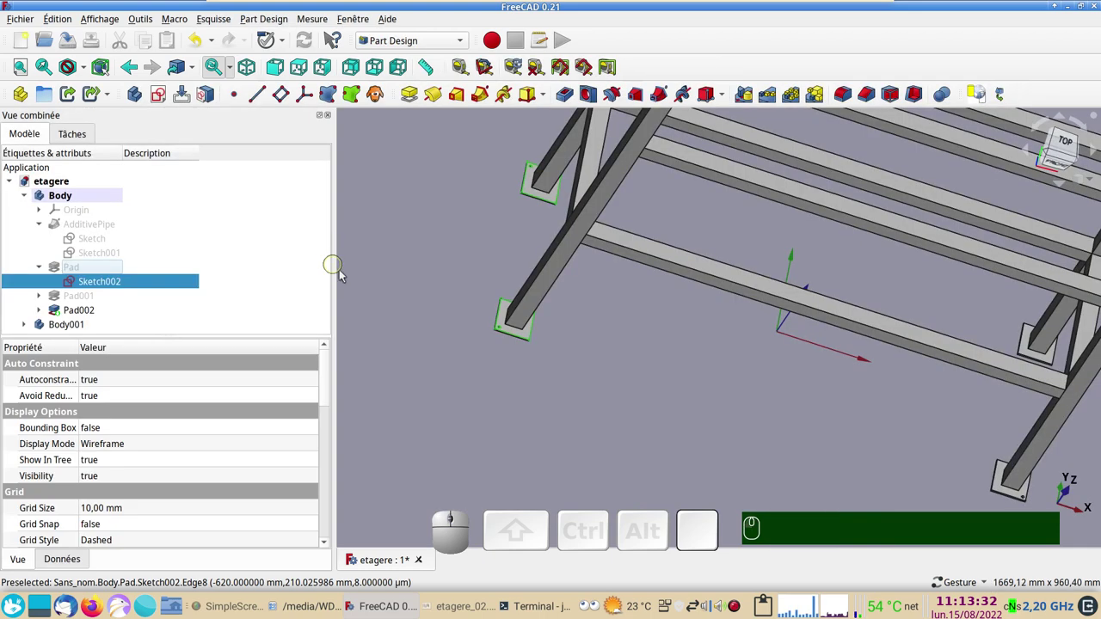
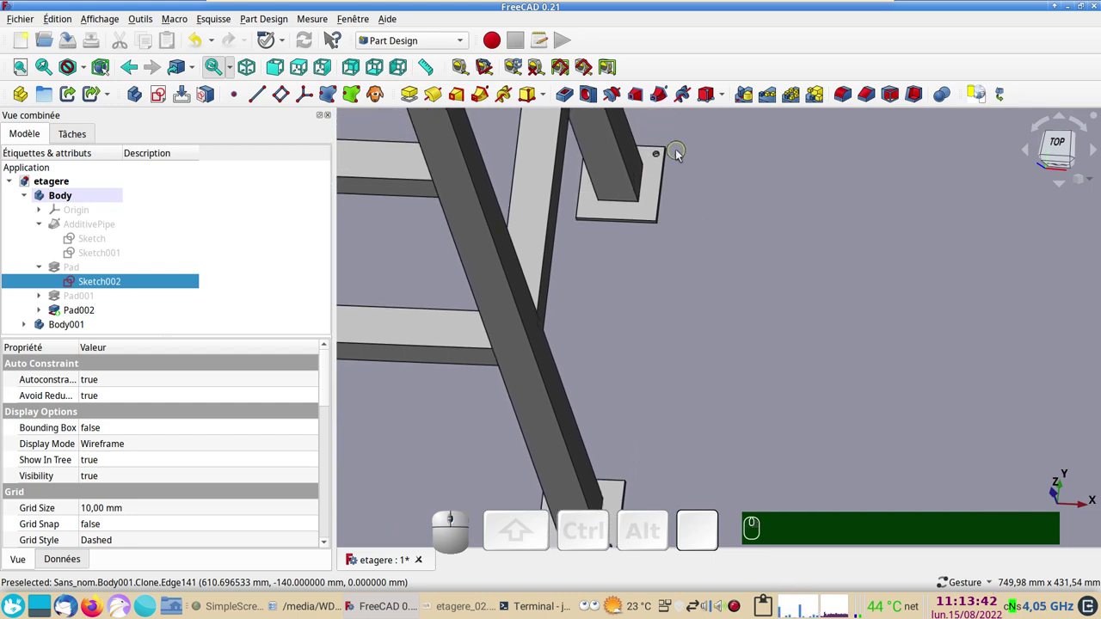
scroll(down, 3)
drag(544, 371, 629, 402)
click(629, 401)
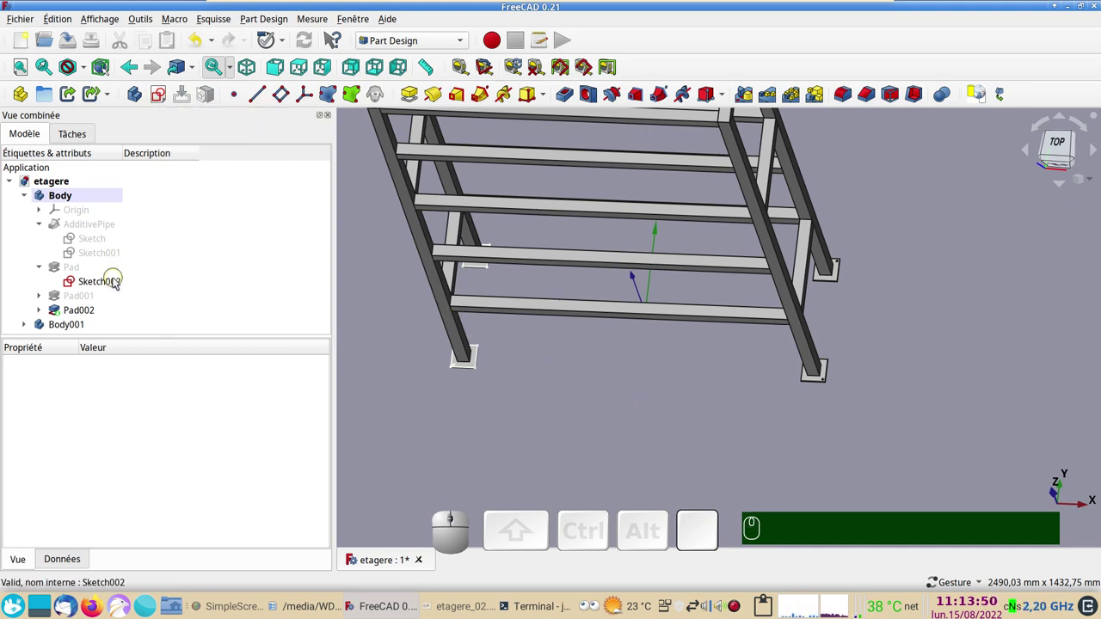
click(118, 282)
key(space)
drag(639, 426, 605, 343)
drag(602, 346, 511, 334)
scroll(down, 3)
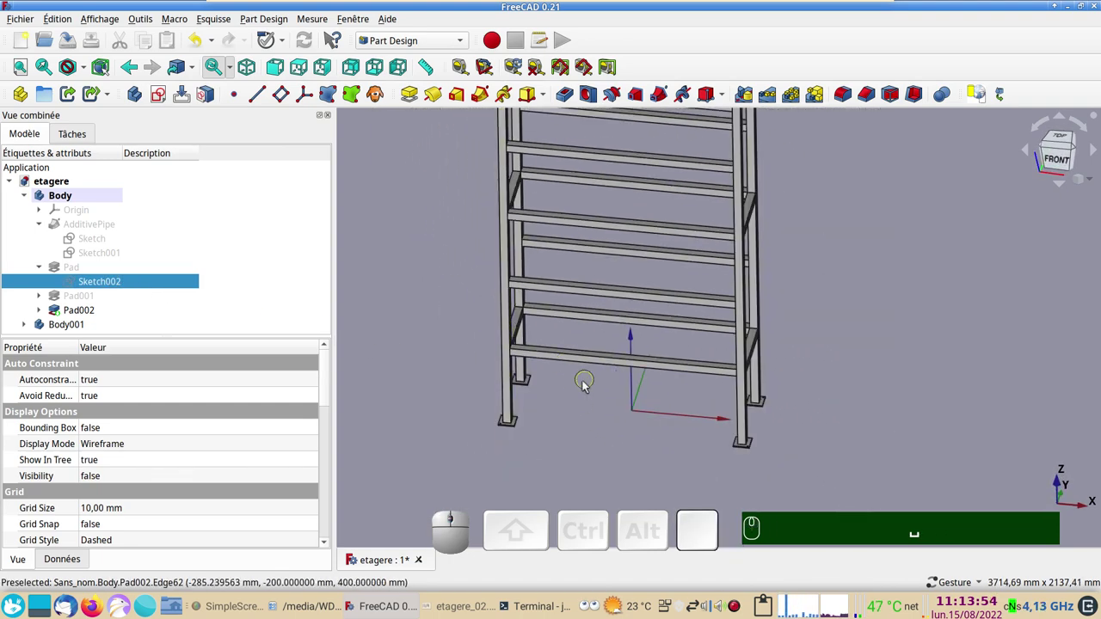
drag(591, 405, 621, 371)
drag(624, 373, 482, 363)
drag(469, 375, 809, 372)
scroll(down, 3)
drag(895, 348, 901, 365)
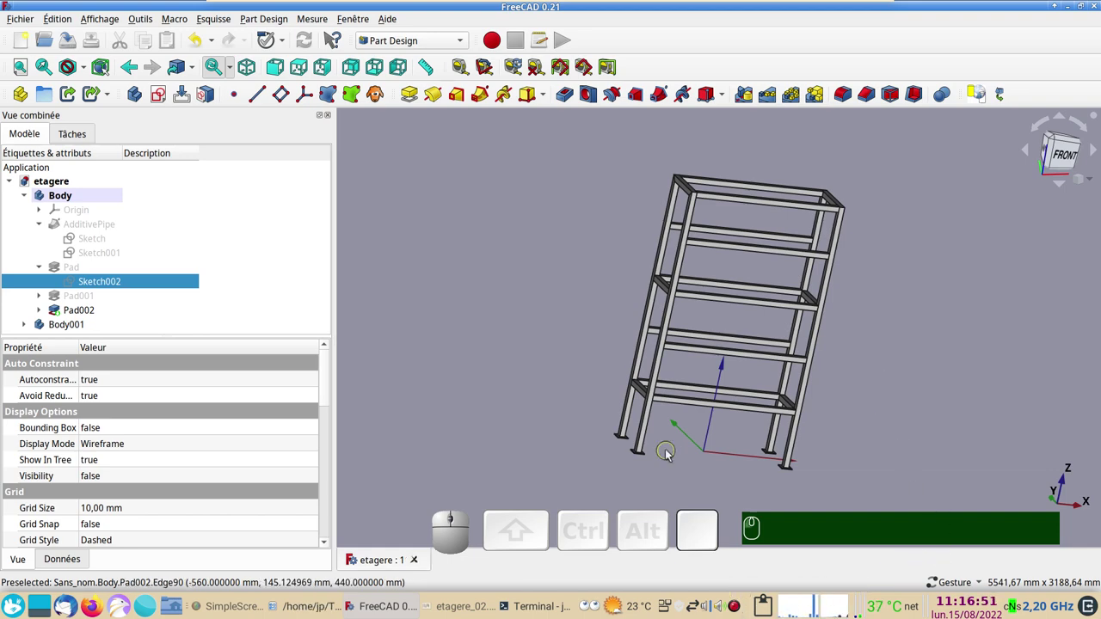
scroll(up, 3)
drag(693, 366, 708, 356)
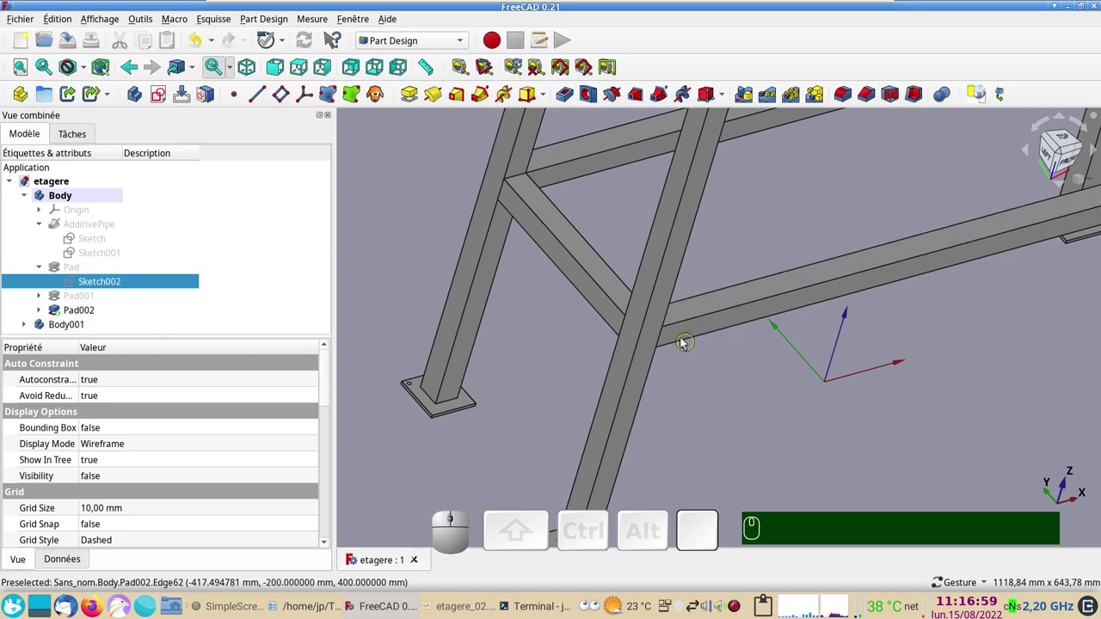
scroll(down, 3)
drag(812, 298, 741, 340)
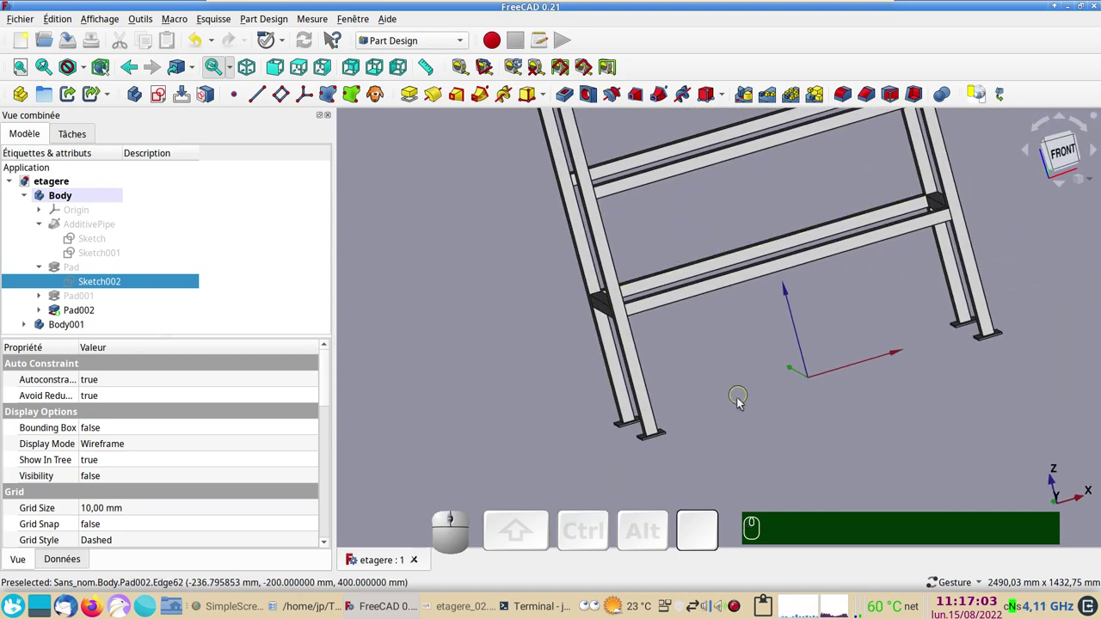
drag(785, 416, 710, 448)
scroll(up, 3)
drag(667, 387, 690, 475)
scroll(down, 3)
drag(485, 390, 491, 358)
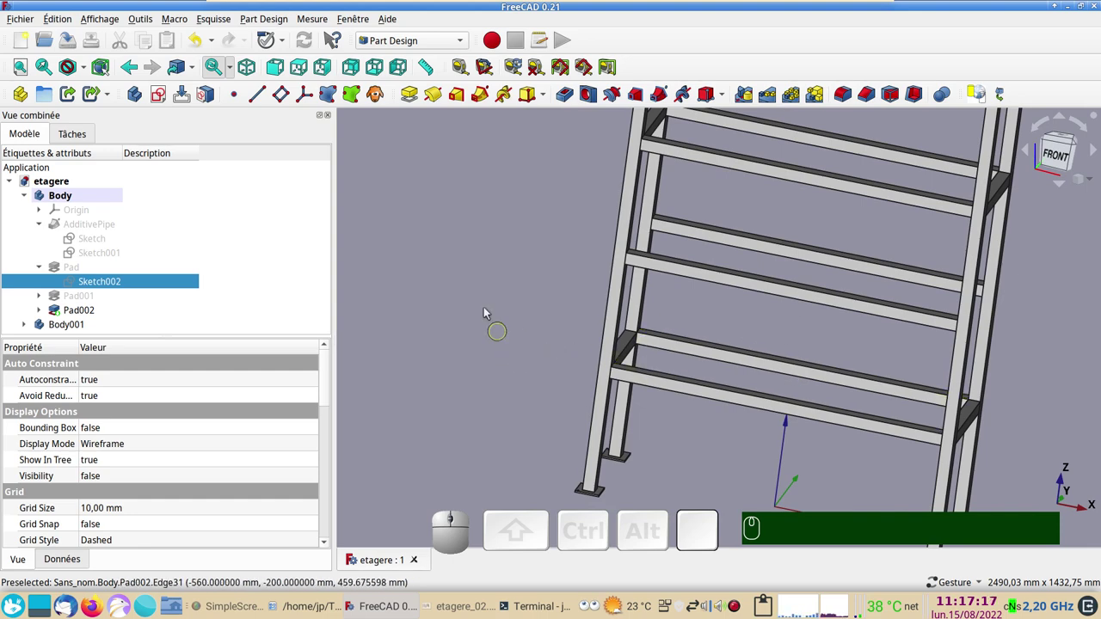
Switch the document to the TechDraw workbench.
click(398, 43)
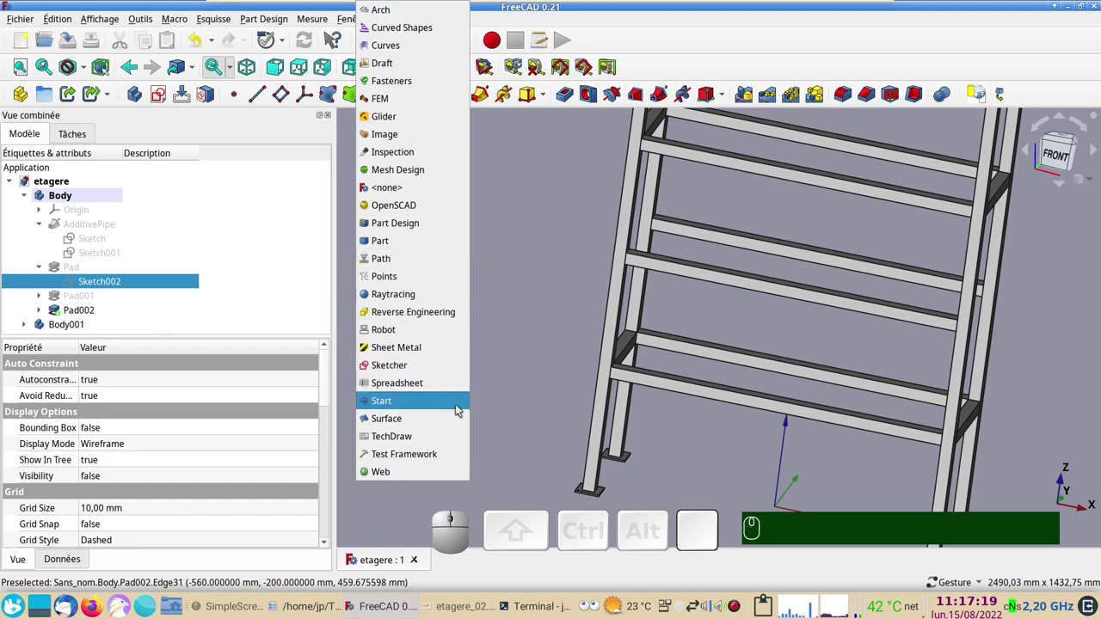
click(445, 435)
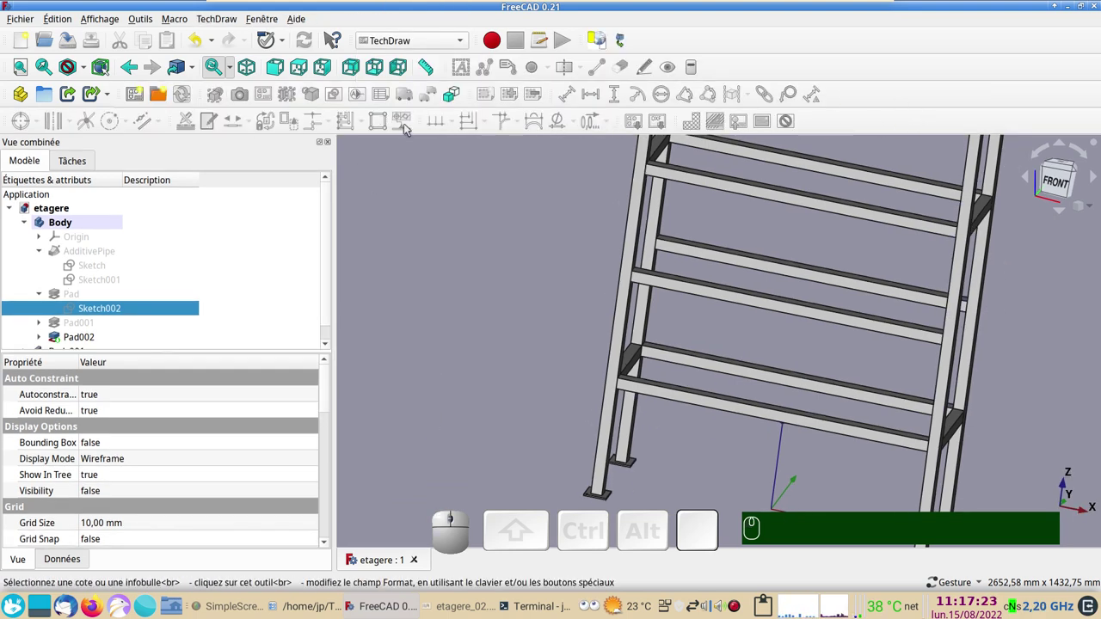
scroll(down, 3)
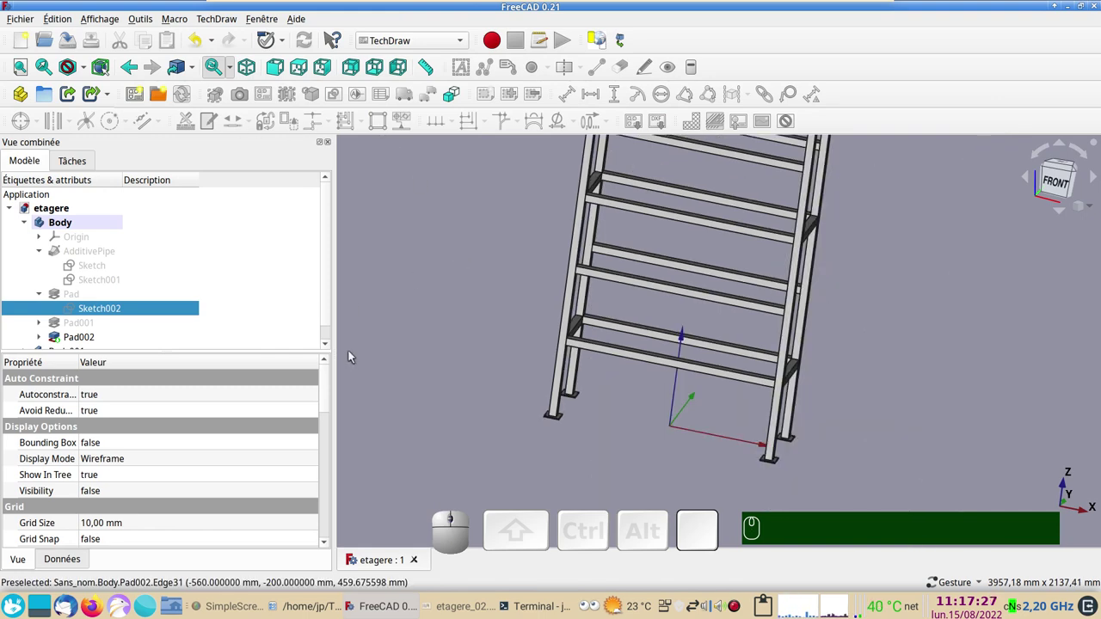
drag(508, 381, 612, 329)
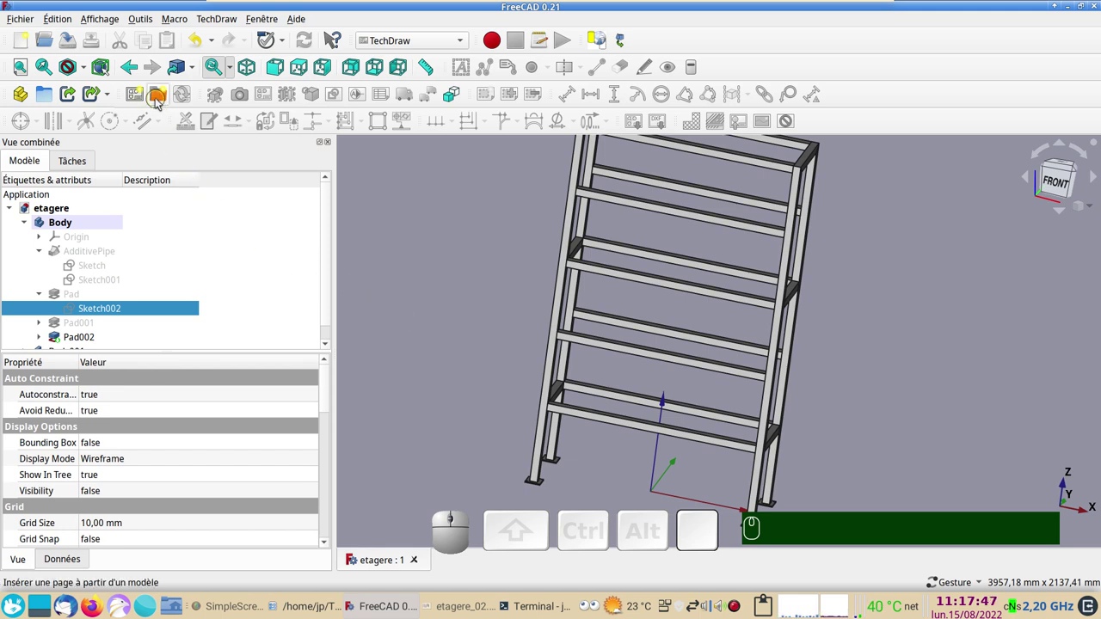
Insert a drawing page from the A4_Landscape_blank.svg template.
click(159, 102)
scroll(down, 3)
scroll(down, 3)
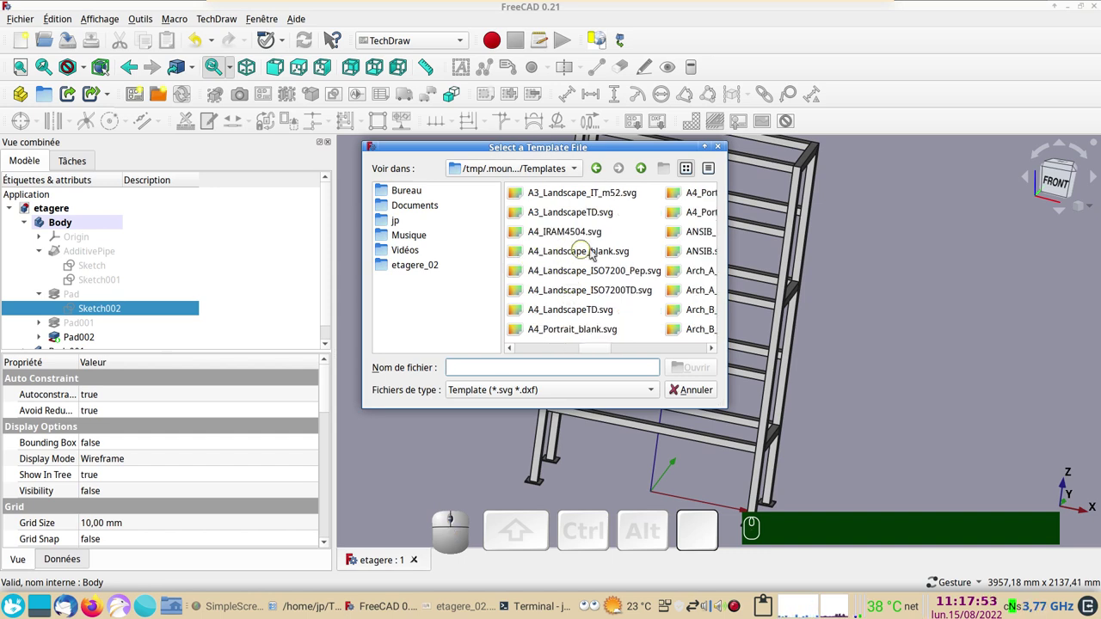
click(577, 256)
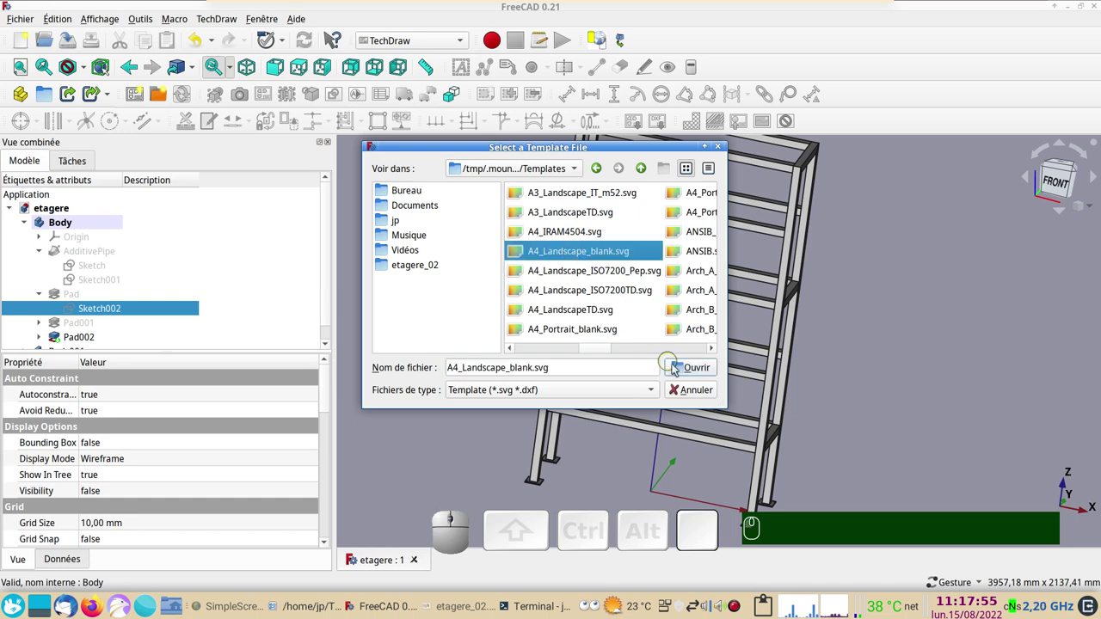
click(686, 370)
scroll(down, 3)
right_click(656, 366)
click(390, 562)
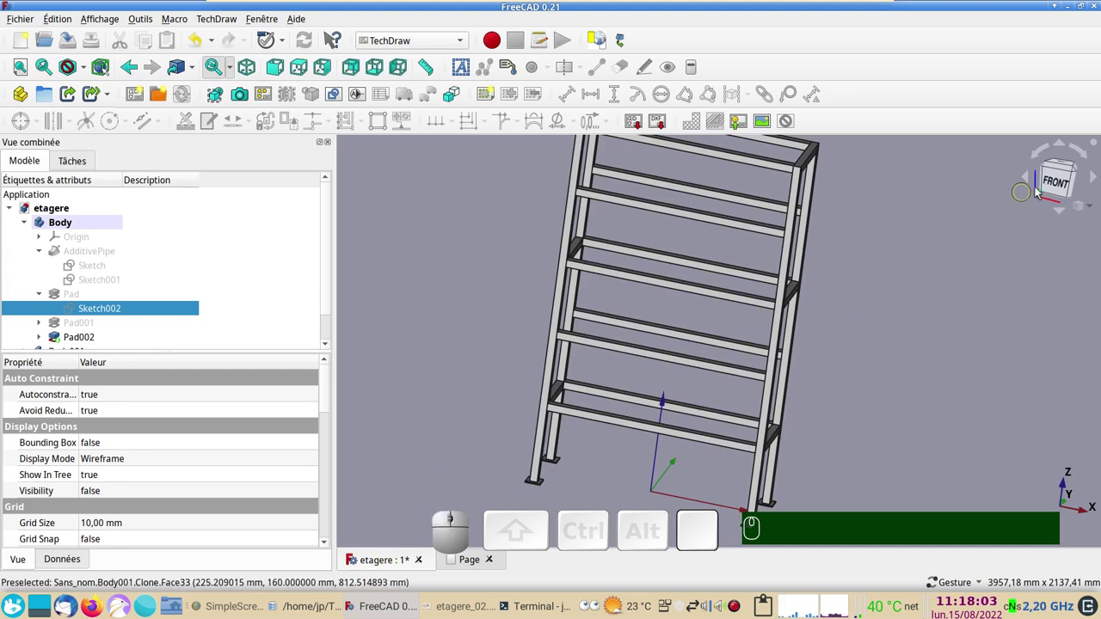
Create a new Part container and move Body and Body001 into it.
key(KP_1)
click(1063, 183)
scroll(down, 3)
drag(924, 308, 343, 332)
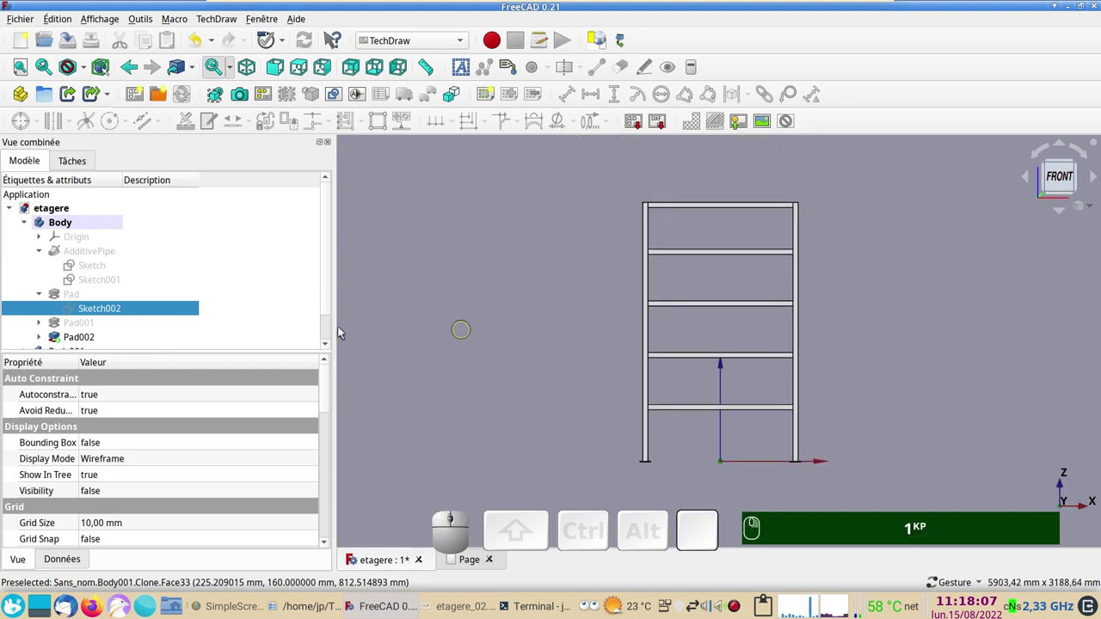
click(29, 222)
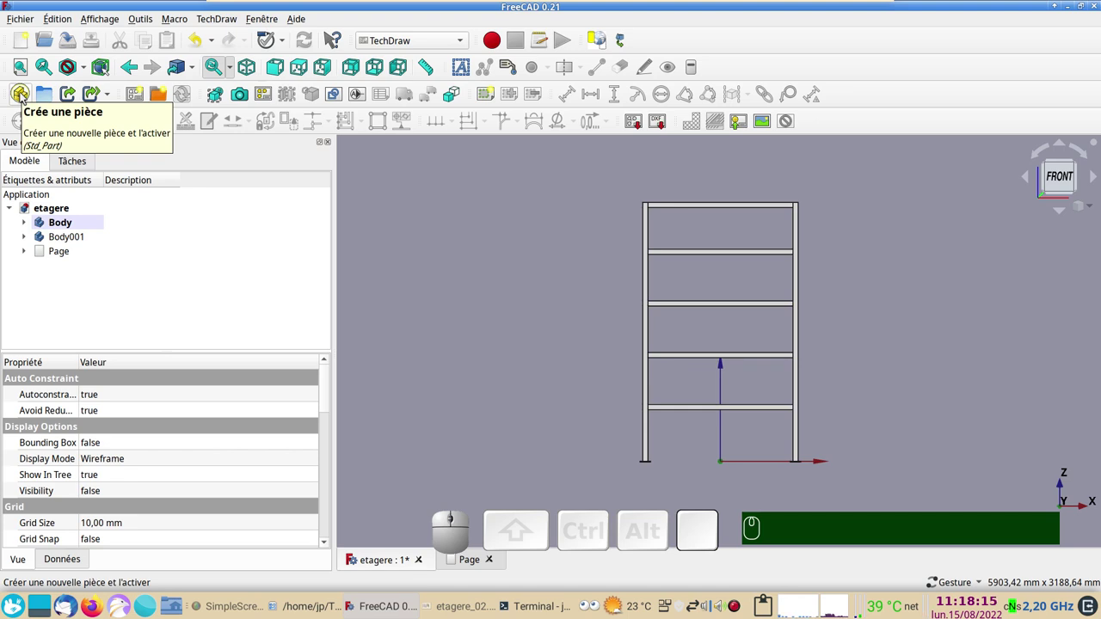
click(25, 97)
click(80, 222)
click(82, 243)
drag(77, 239, 85, 266)
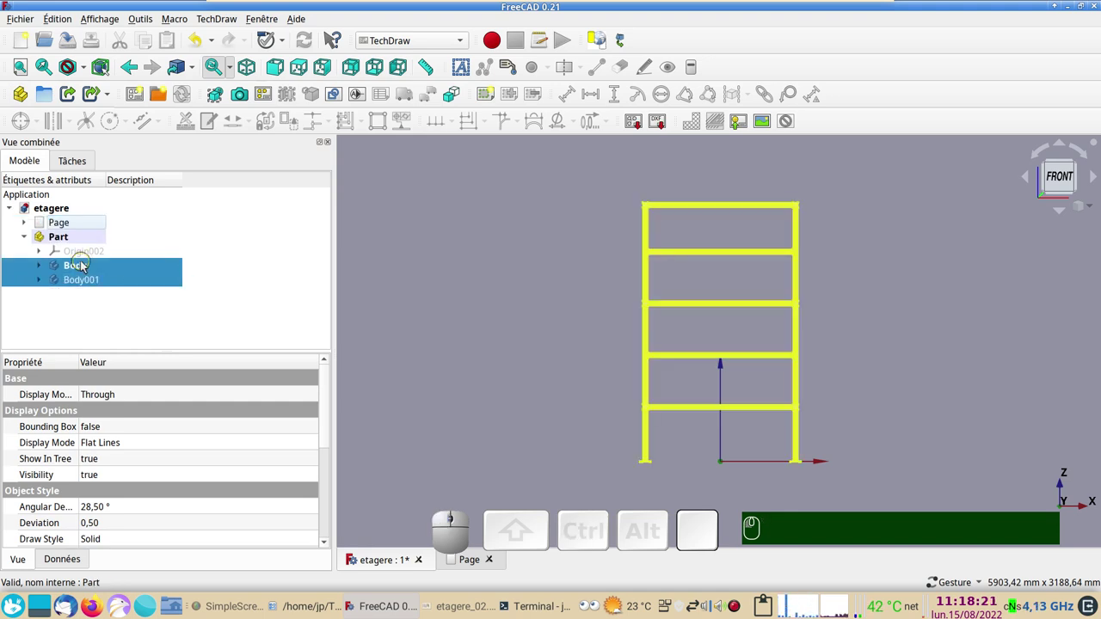
Select the Part, toggle its visibility and check the grouped frame from the front view.
click(28, 238)
click(51, 238)
drag(461, 294, 495, 336)
key(space)
key(space)
key(space)
key(space)
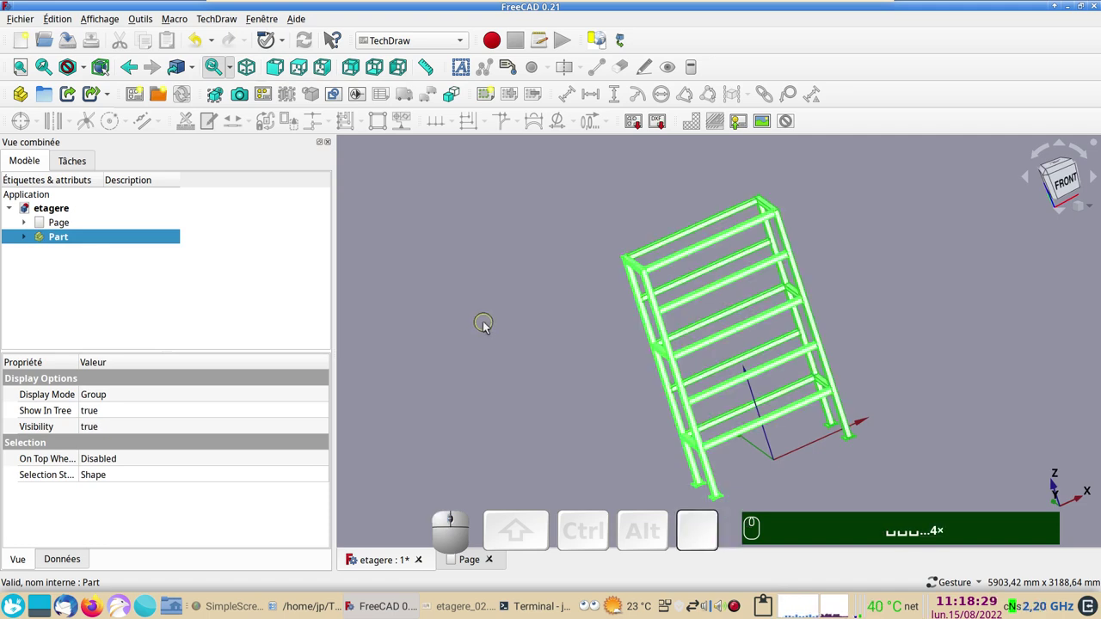
key(KP_1)
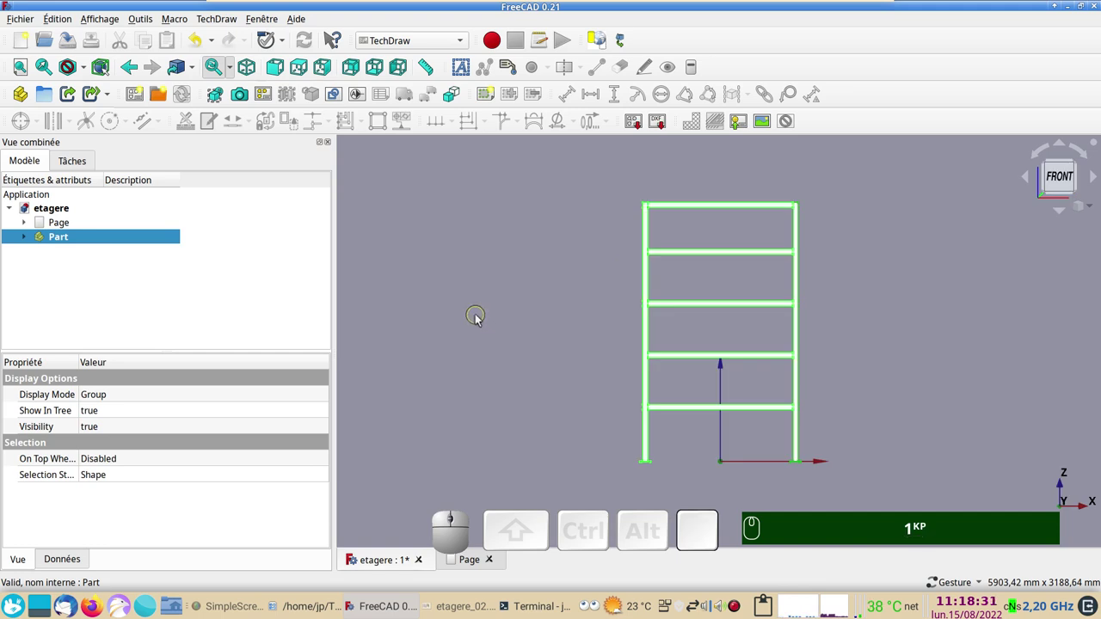
scroll(up, 3)
drag(556, 332, 404, 325)
scroll(down, 3)
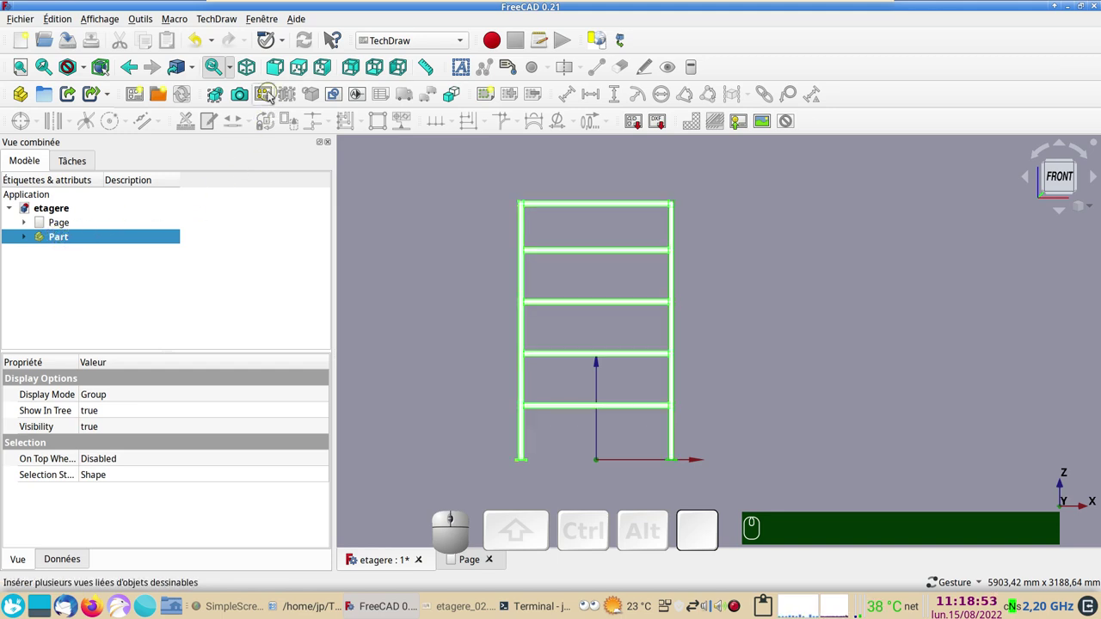
Start a projection group of the Part, placing its front view on the page.
click(272, 96)
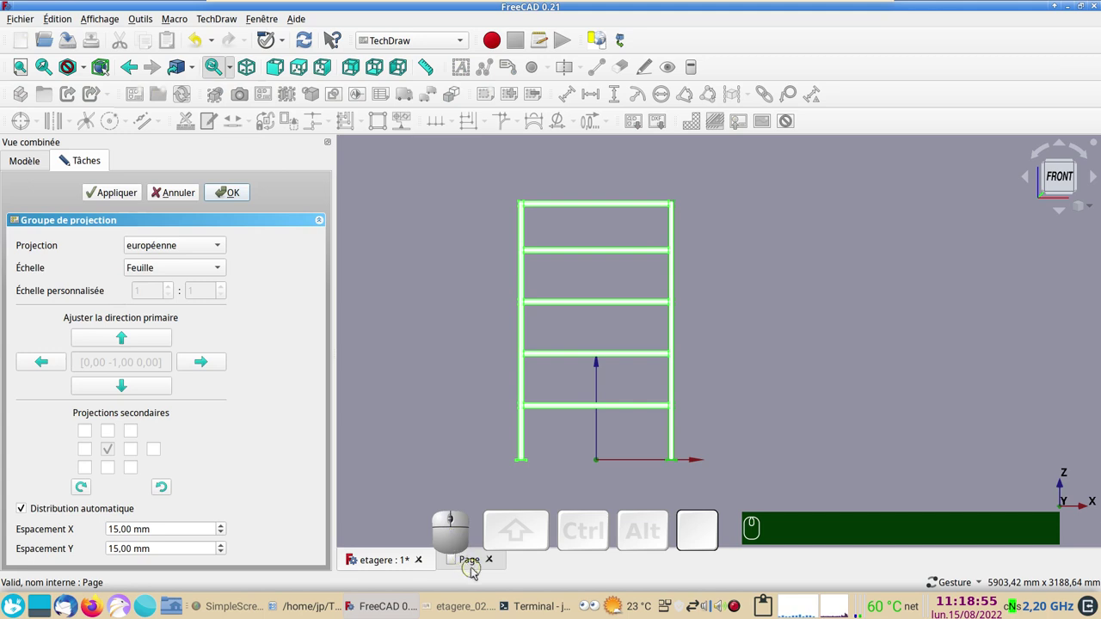
click(477, 567)
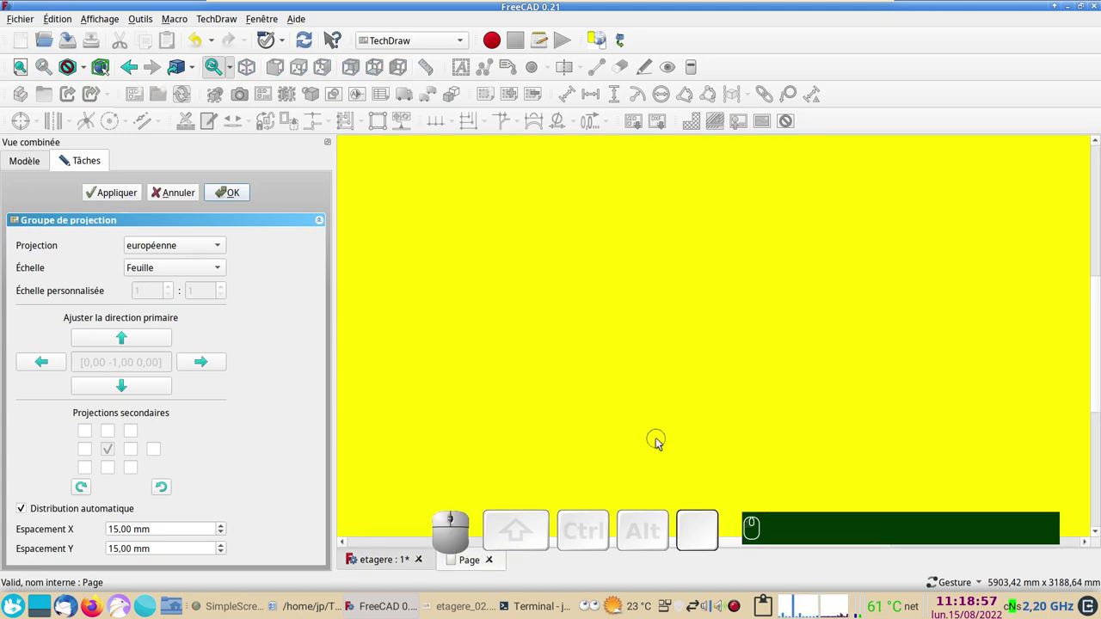
scroll(down, 3)
scroll(down, 3)
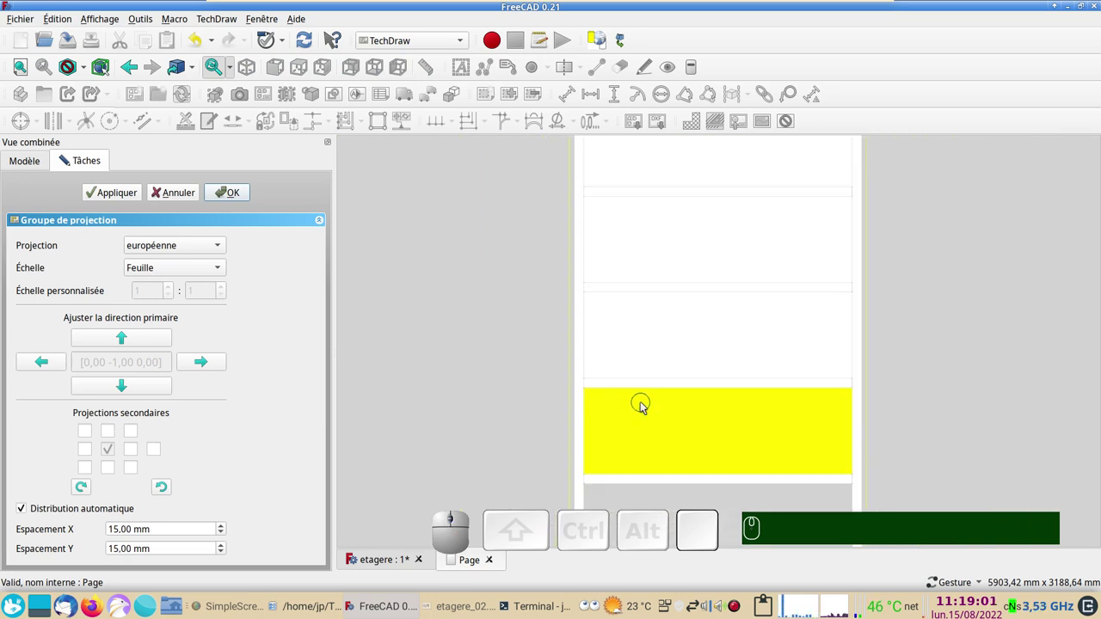
scroll(down, 3)
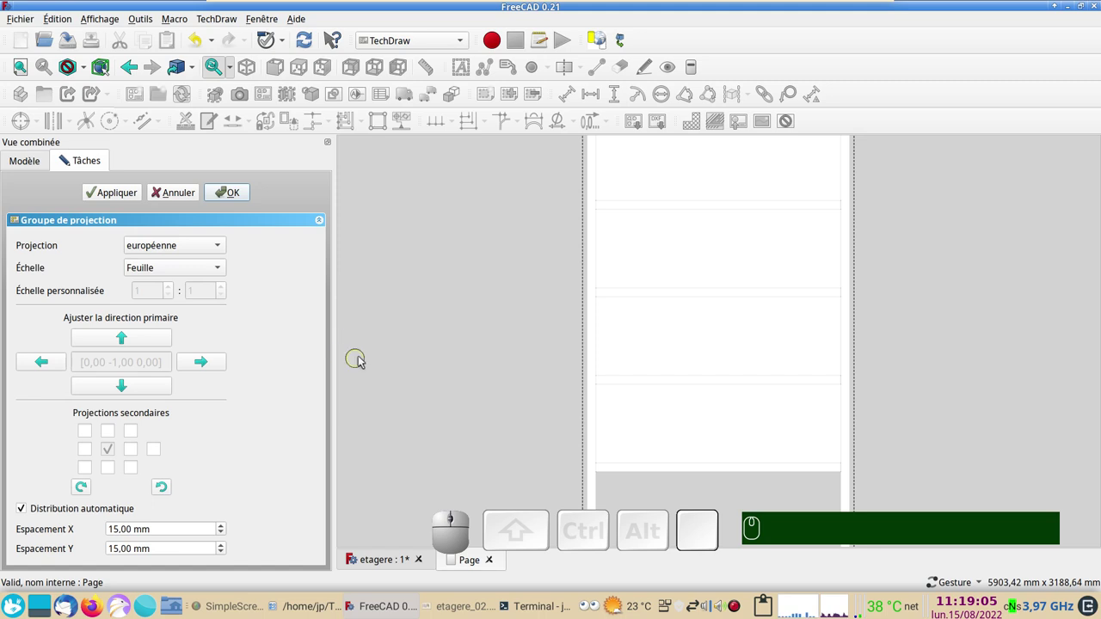
scroll(down, 3)
scroll(down, 3)
drag(521, 408, 455, 382)
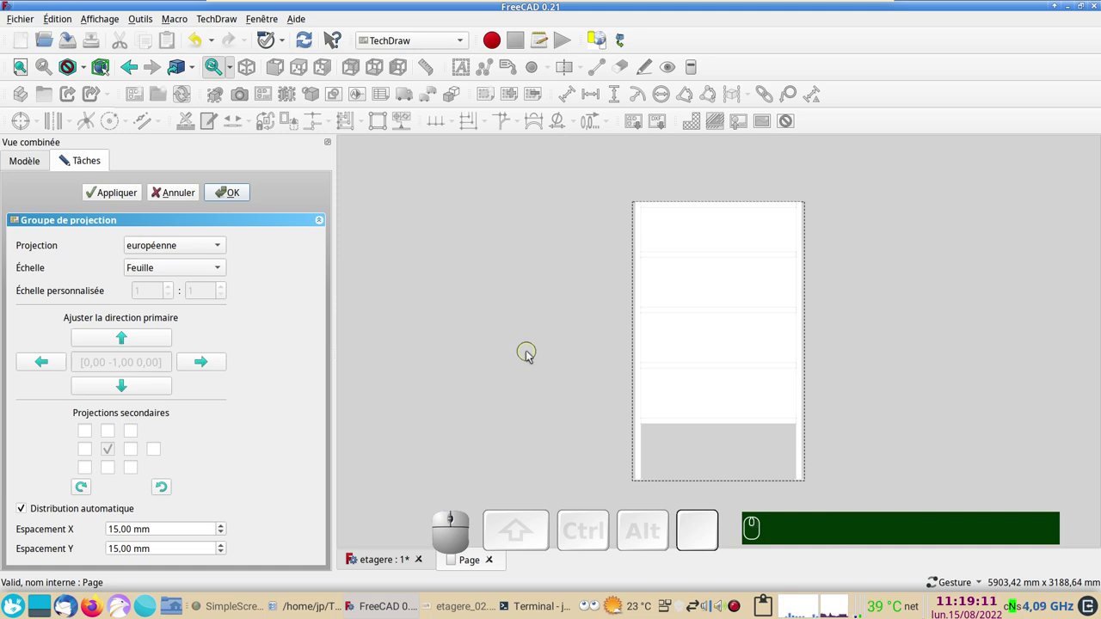
drag(530, 355, 385, 369)
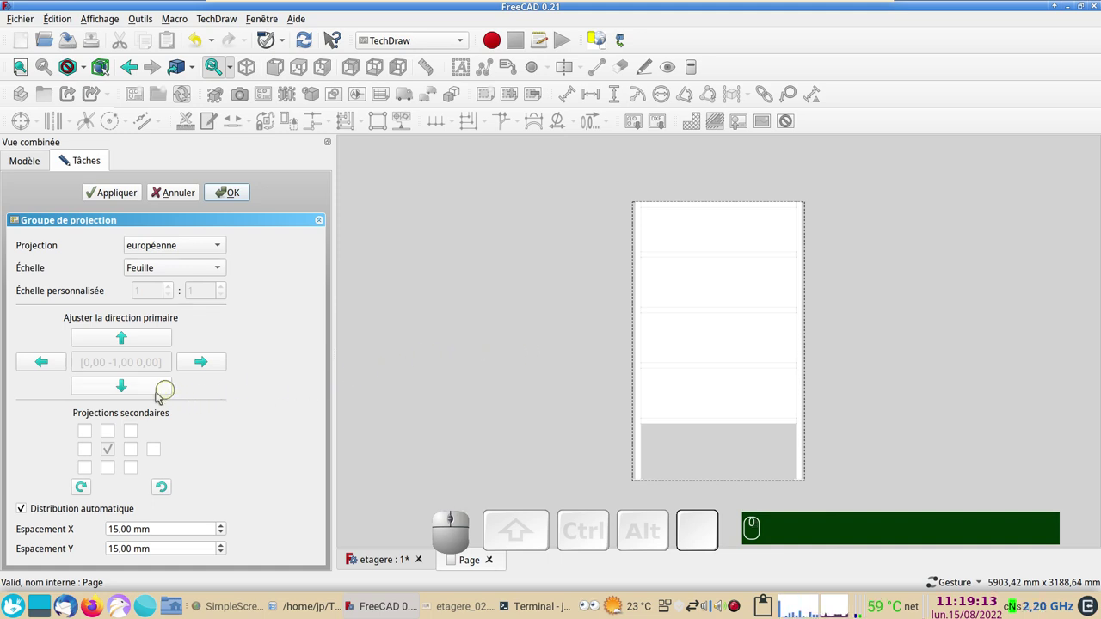
Add left and isometric projections, set the scale to Automatique and confirm the group.
click(135, 451)
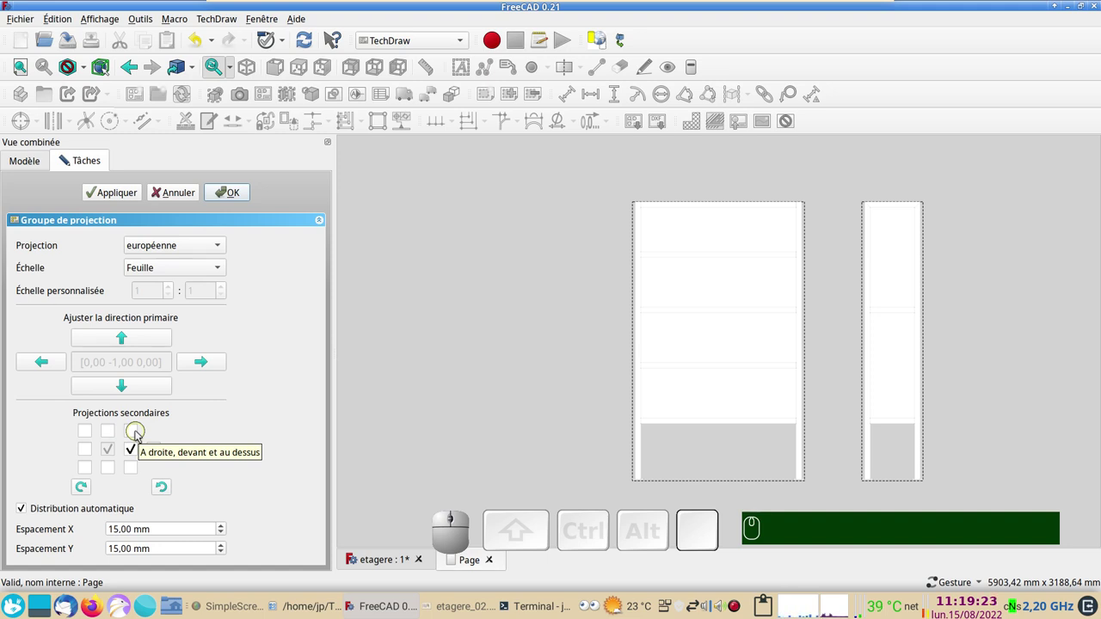
click(140, 435)
scroll(down, 3)
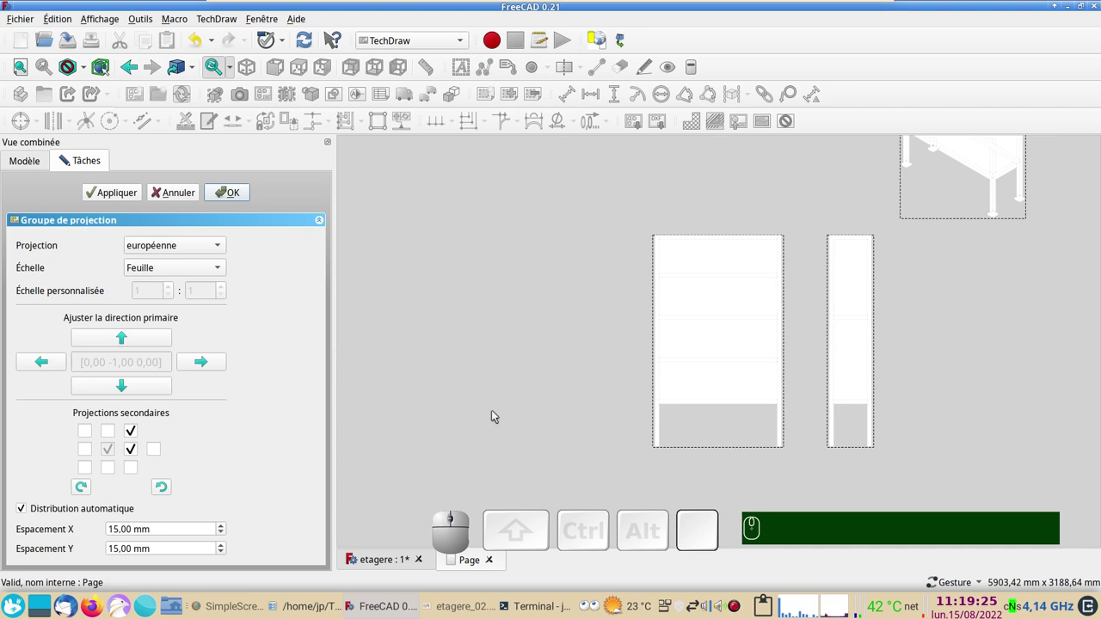
drag(520, 389, 441, 396)
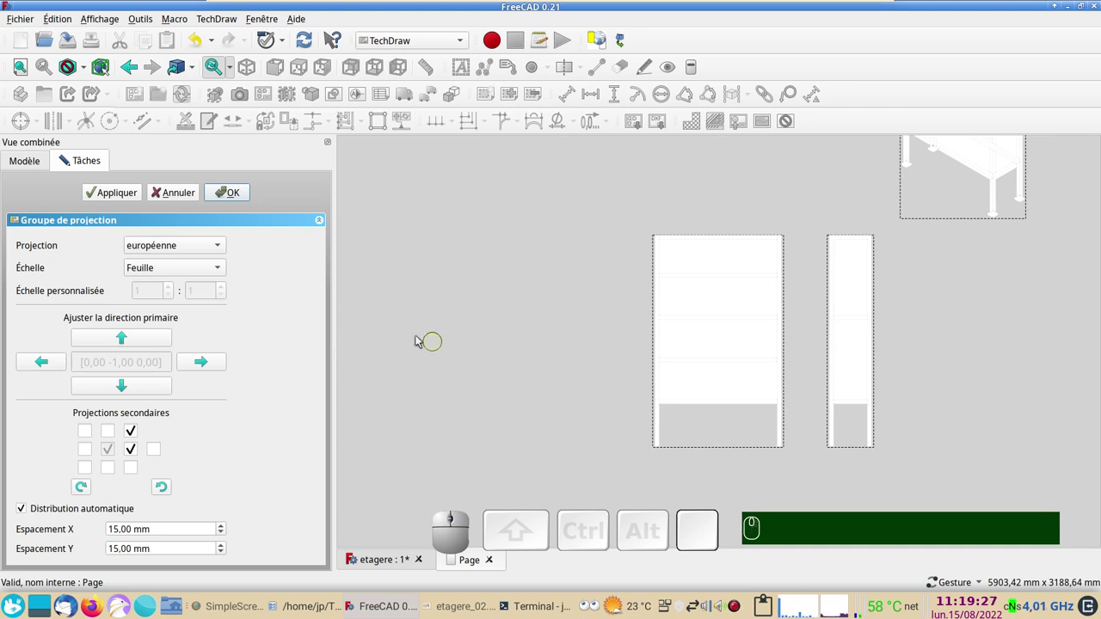
click(225, 272)
click(193, 290)
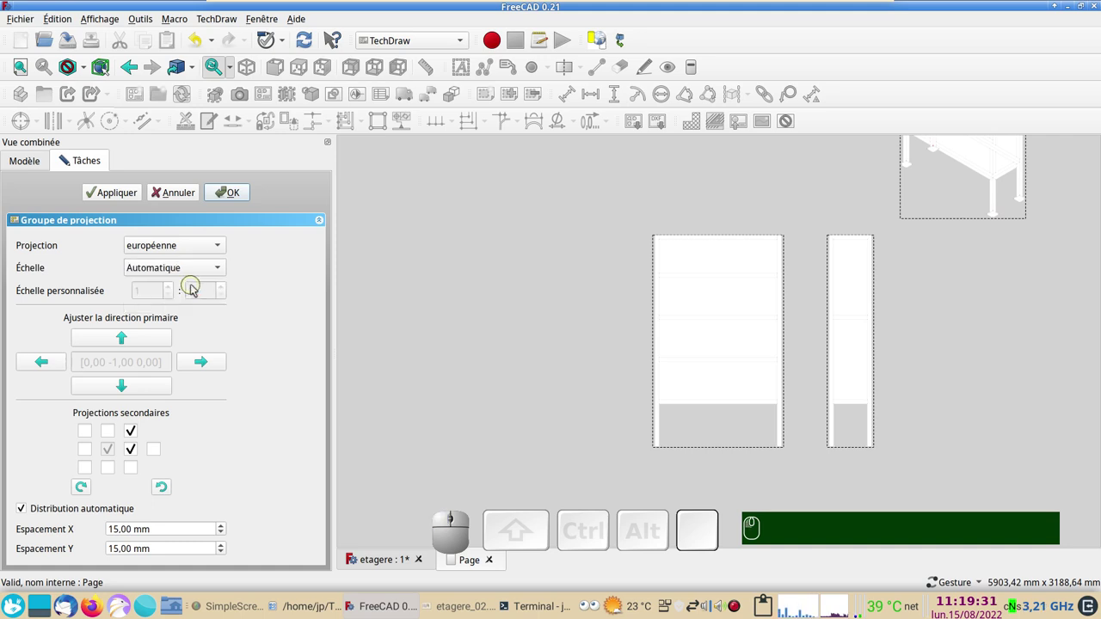
click(241, 197)
scroll(up, 3)
scroll(up, 3)
scroll(up, 3)
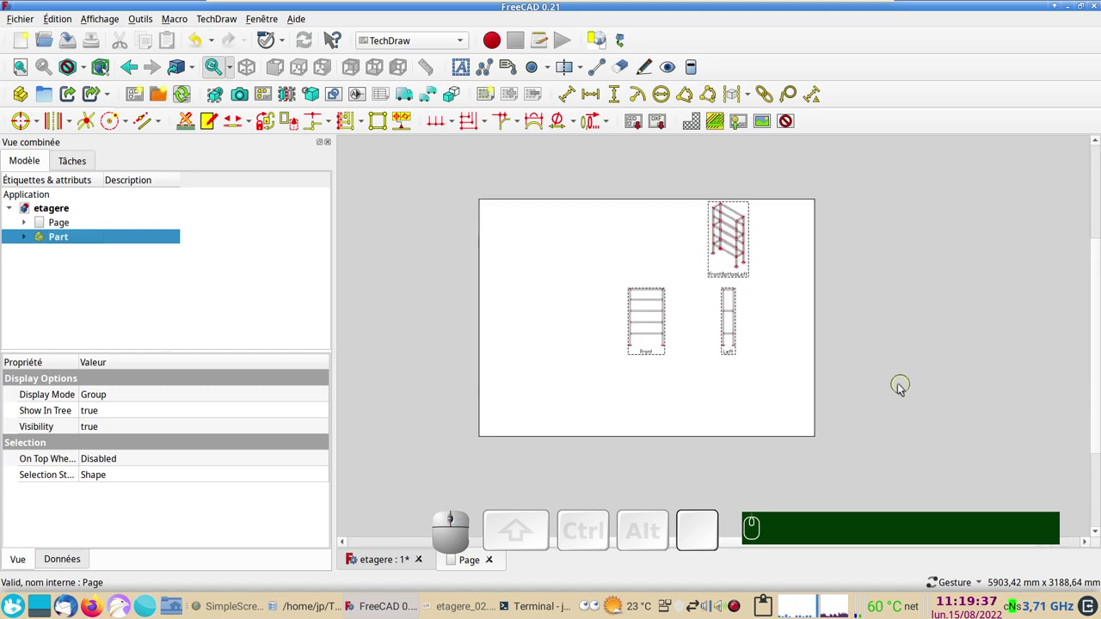
Drag the Front view to shift the whole projection group left on the page, then save.
right_click(857, 393)
click(861, 345)
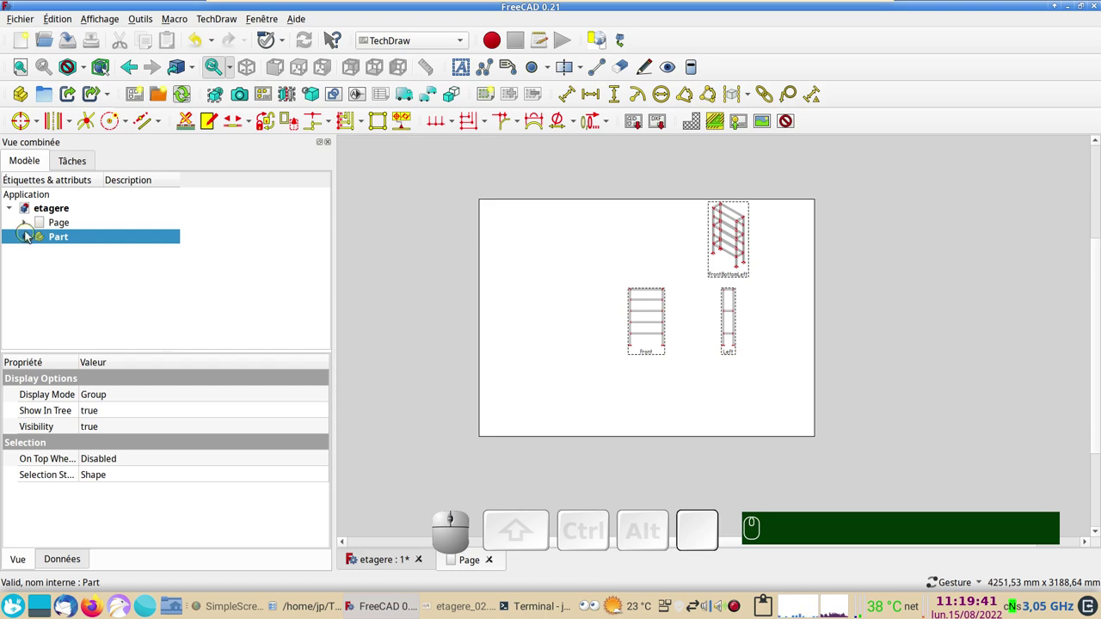
click(29, 230)
click(44, 254)
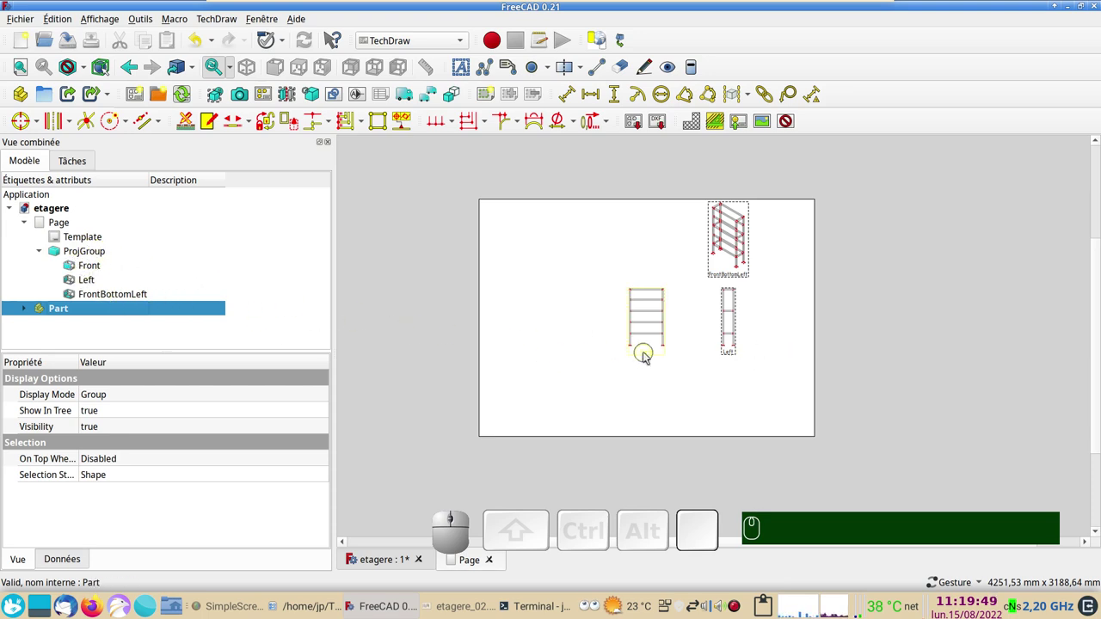
drag(648, 357, 264, 335)
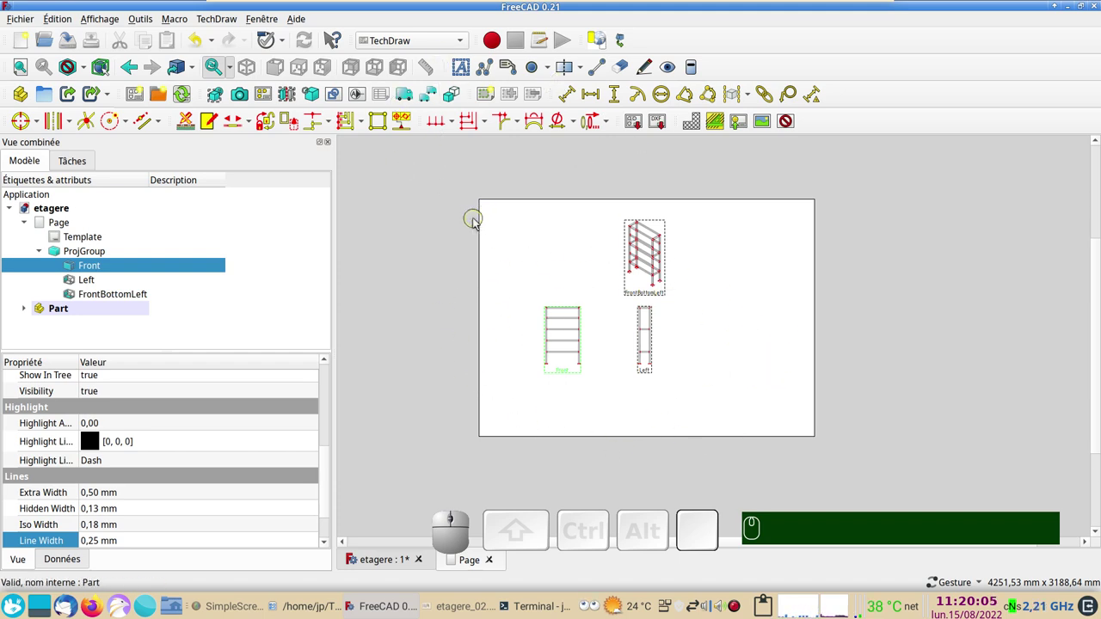
key(ctrl+s)
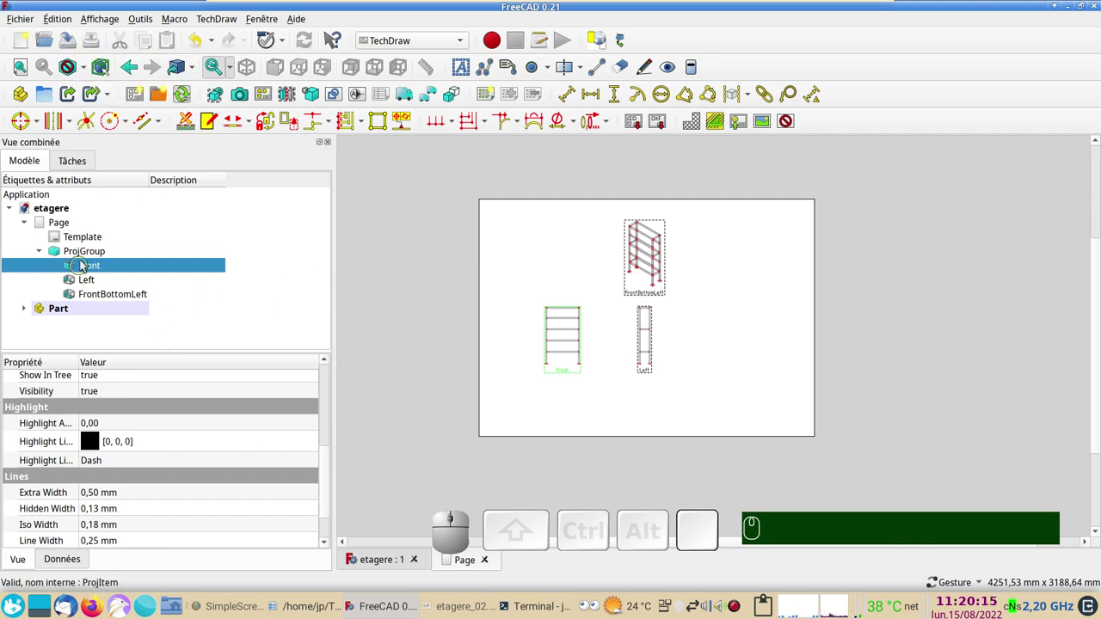
click(87, 261)
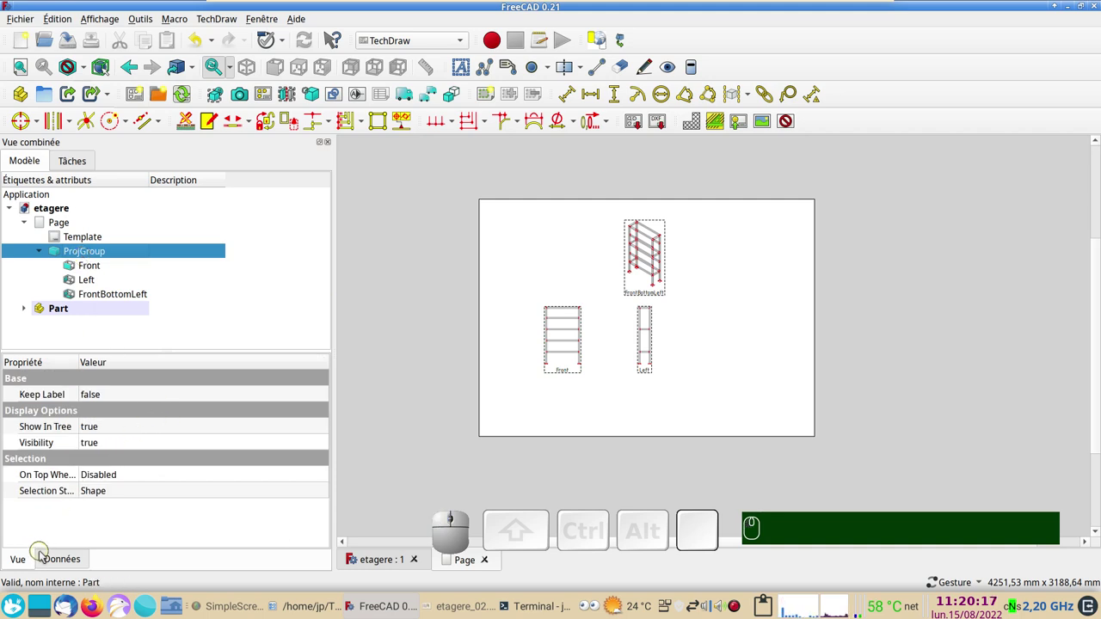
Set ProjGroup's scale to a custom 0,05 and recompute to enlarge the views.
click(54, 565)
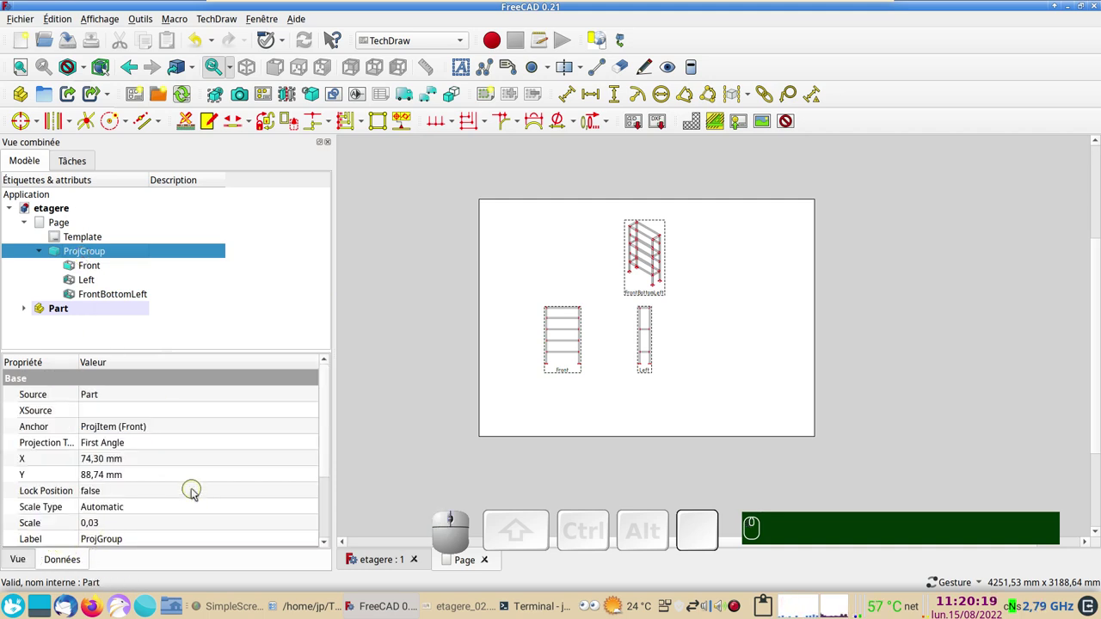
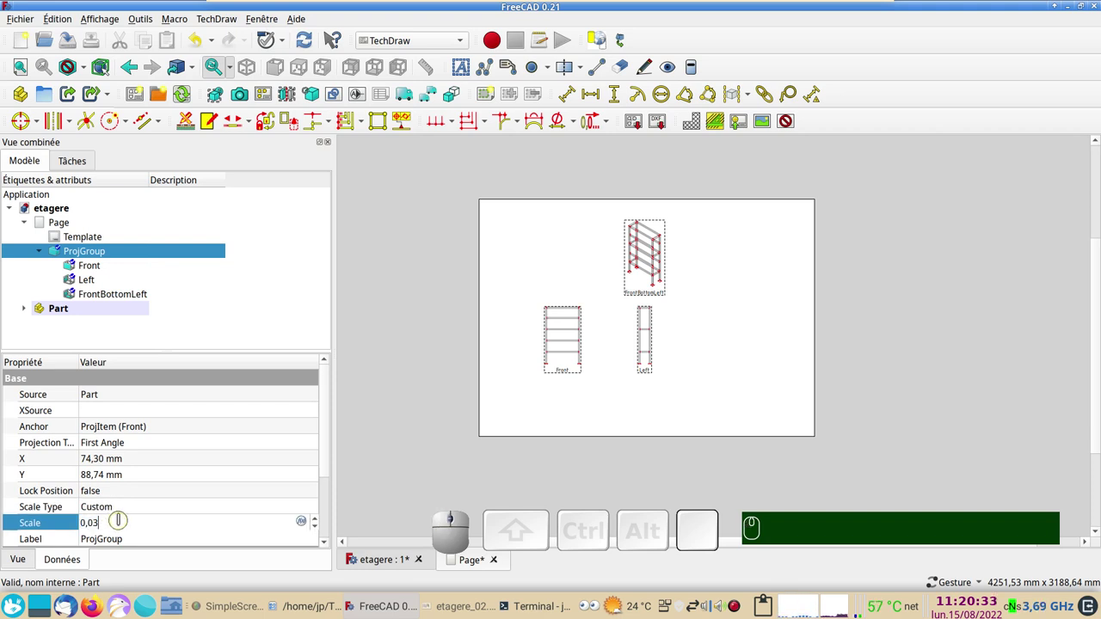
key(BackSpace)
key(KP_5)
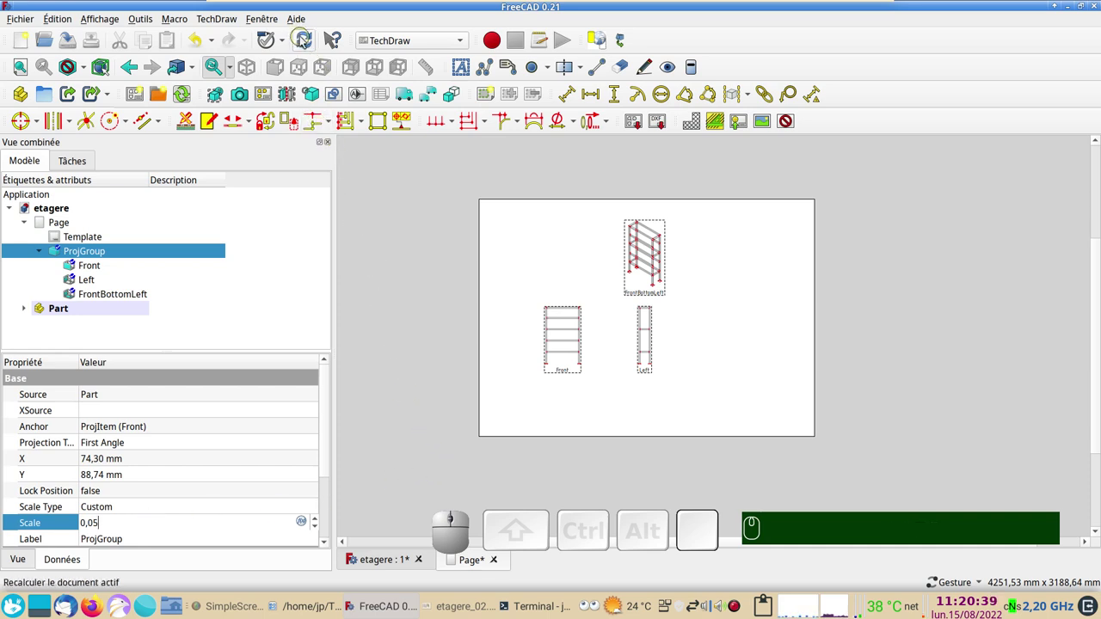
click(305, 42)
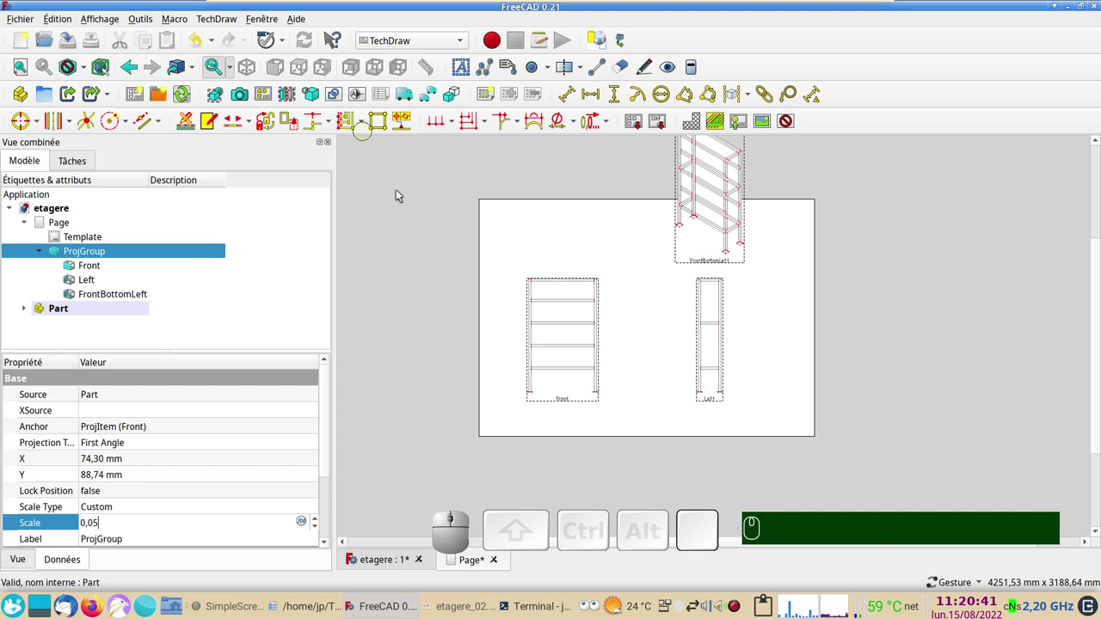
Drag the Left and isometric views beside the Front view so all three sit in a row.
right_click(705, 431)
click(708, 406)
drag(710, 402, 685, 333)
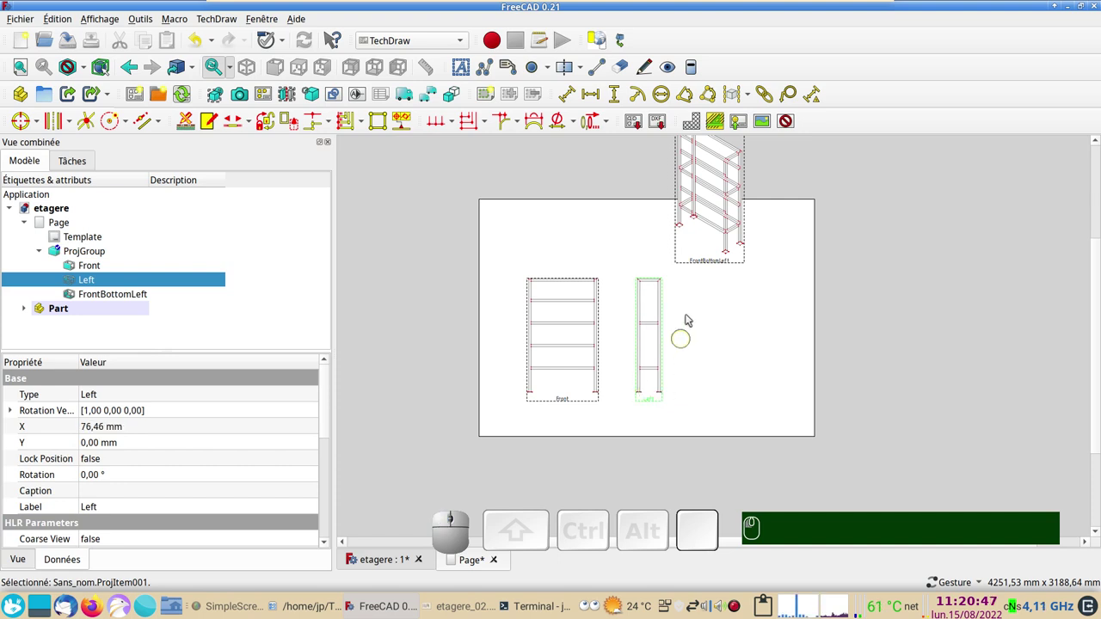
drag(715, 266, 665, 421)
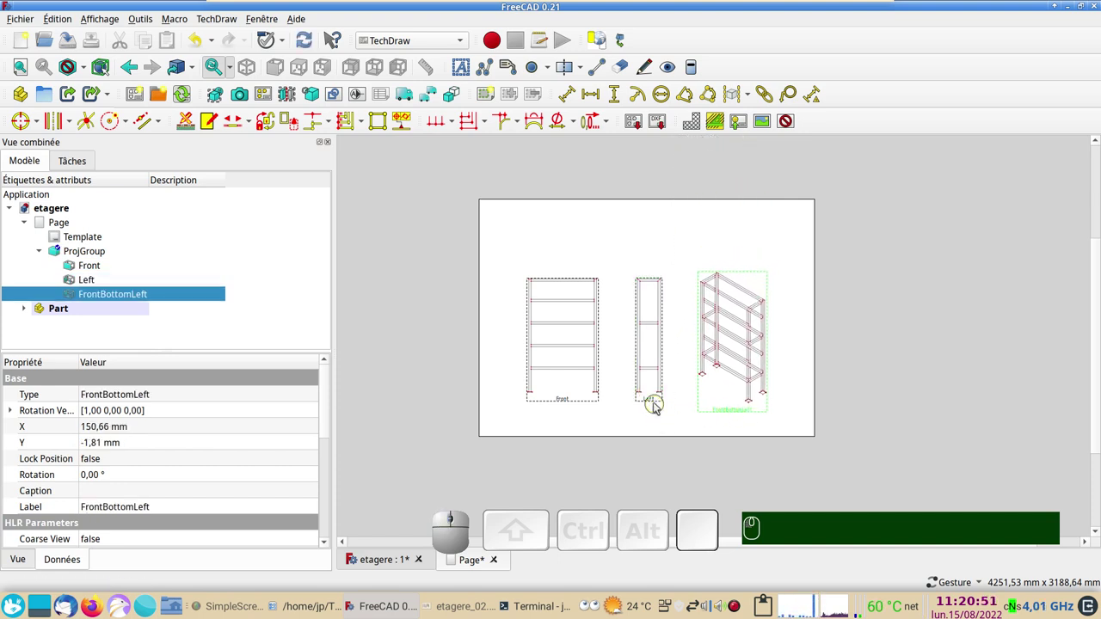
drag(654, 404, 648, 438)
scroll(up, 3)
drag(561, 398, 209, 344)
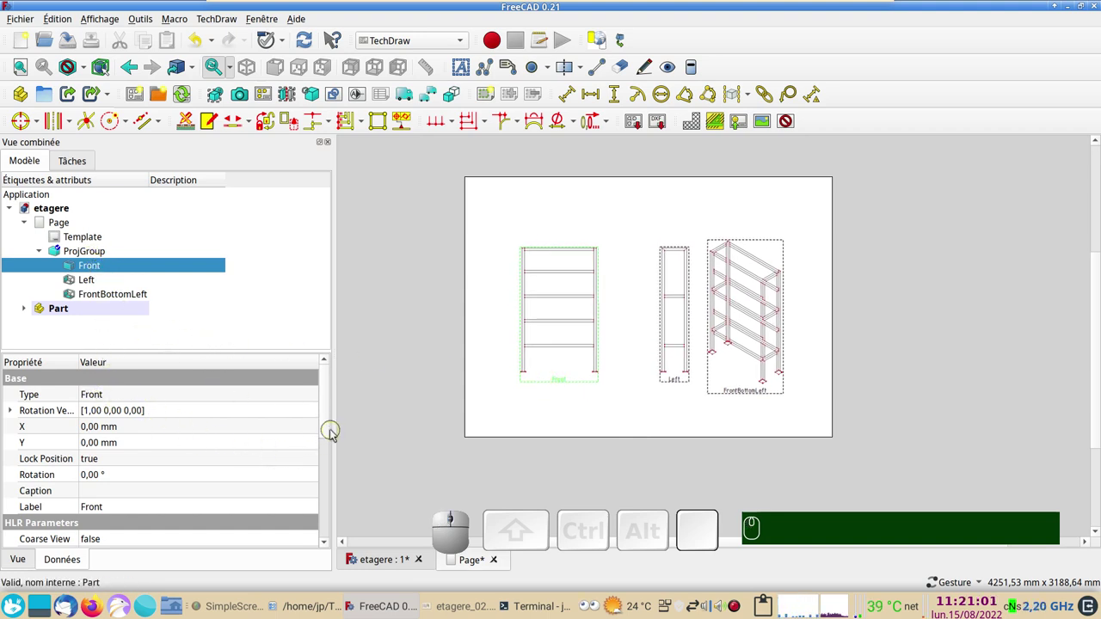
scroll(up, 3)
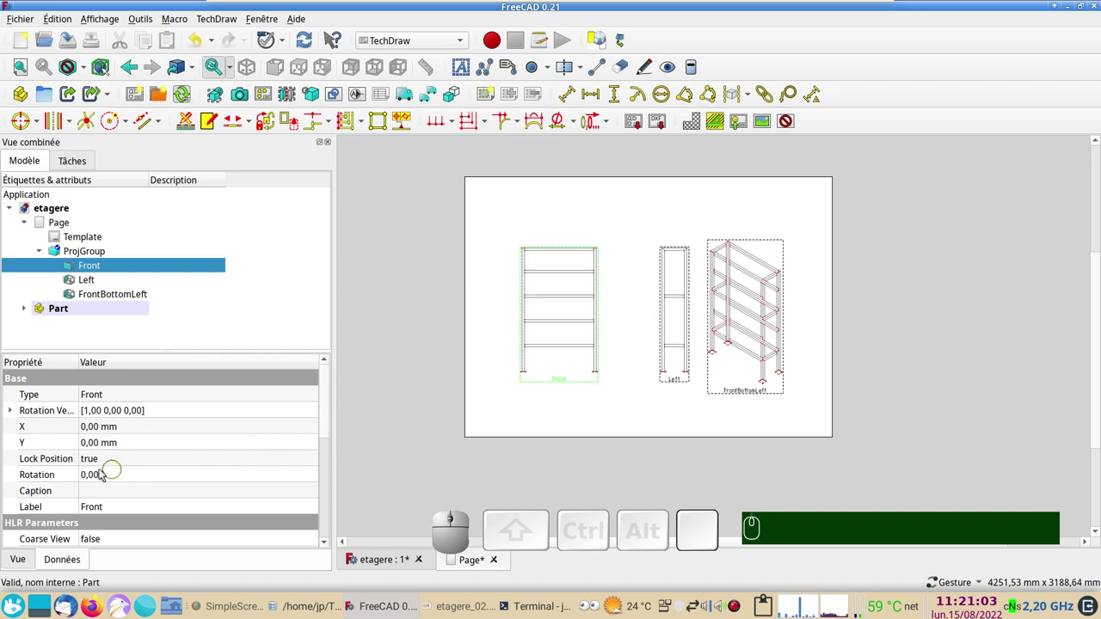
Review the Left view's data properties, showing 93.23 mm width and unlocked position.
click(59, 565)
scroll(down, 3)
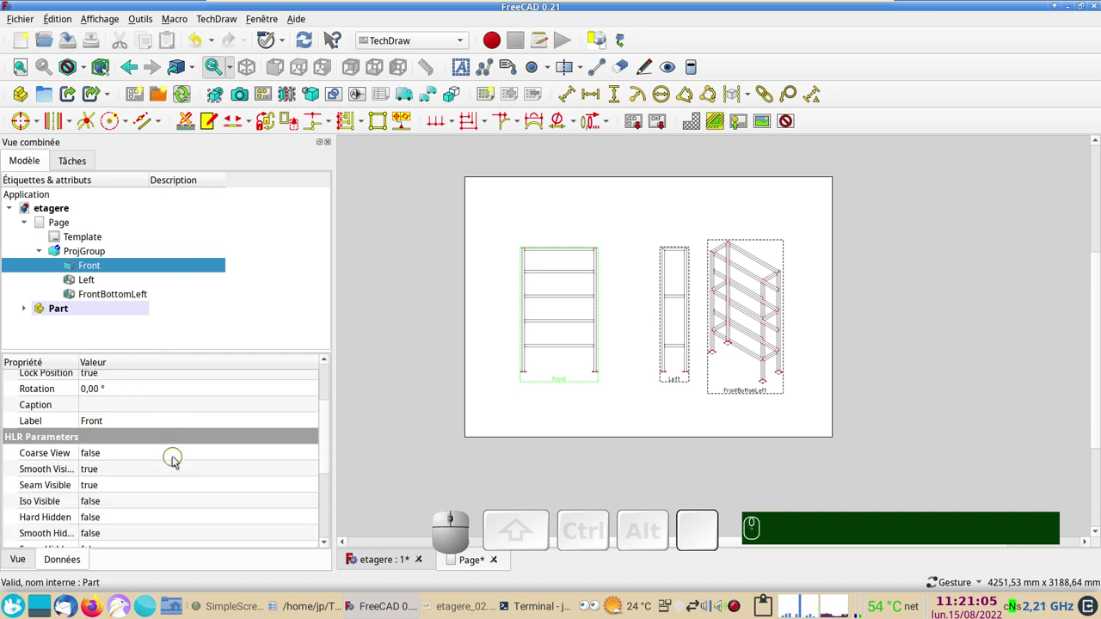
scroll(up, 3)
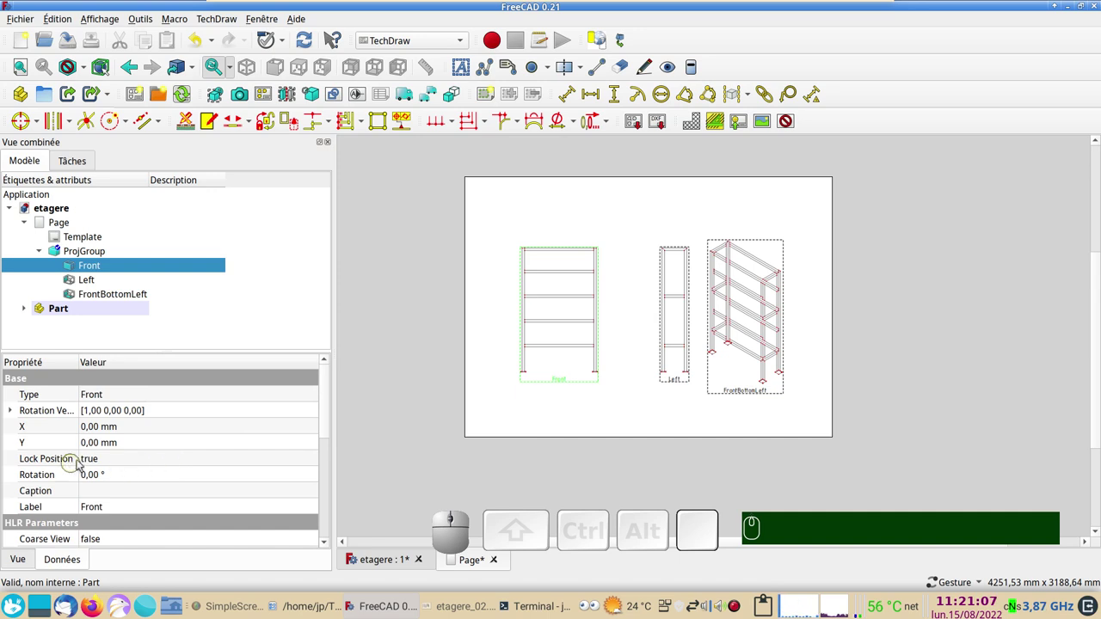
click(105, 279)
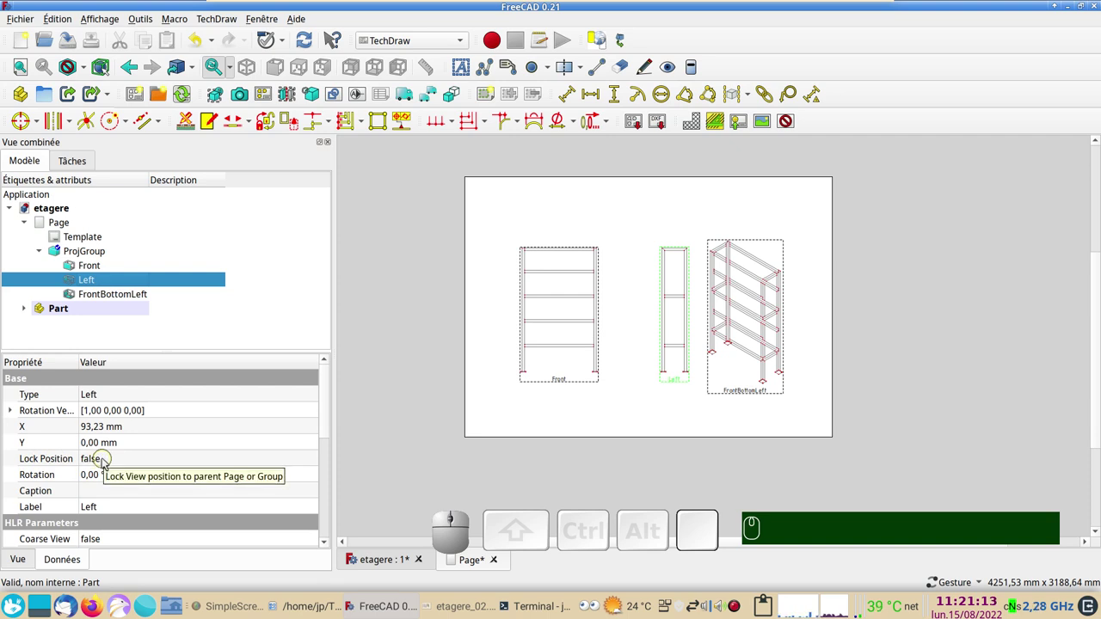
scroll(up, 3)
scroll(up, 3)
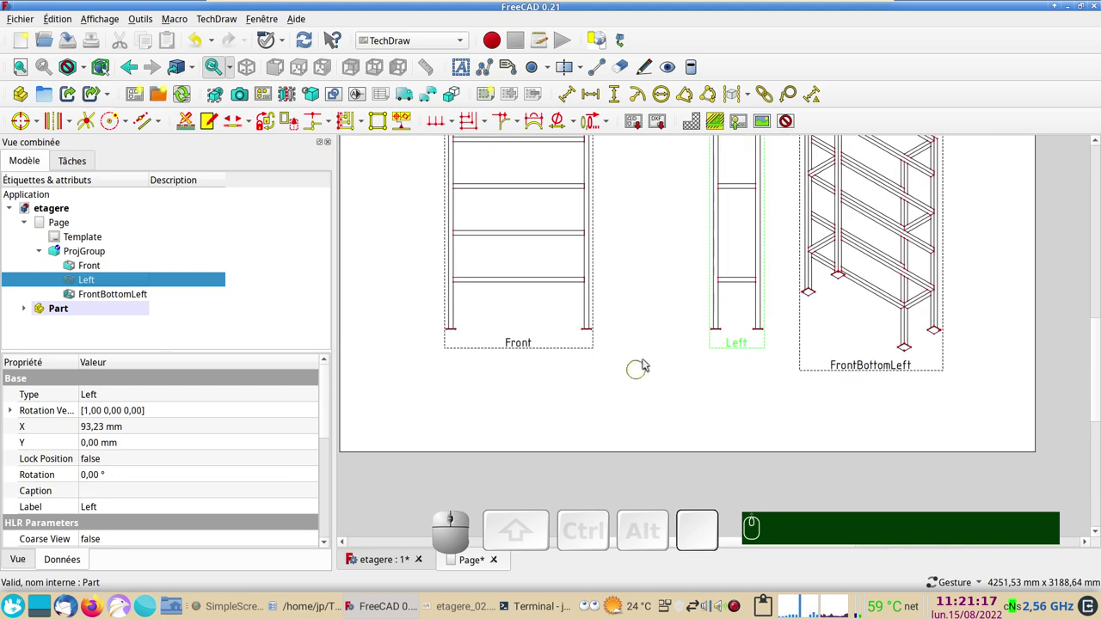
right_click(651, 351)
scroll(up, 3)
scroll(up, 3)
drag(648, 458, 609, 394)
scroll(up, 3)
scroll(up, 3)
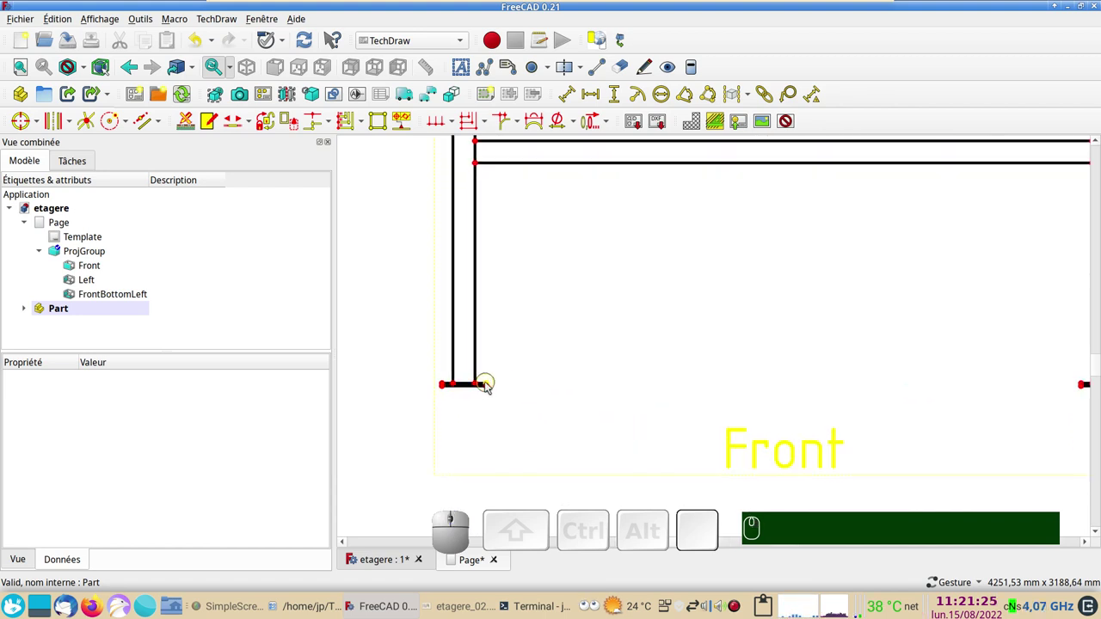
scroll(up, 3)
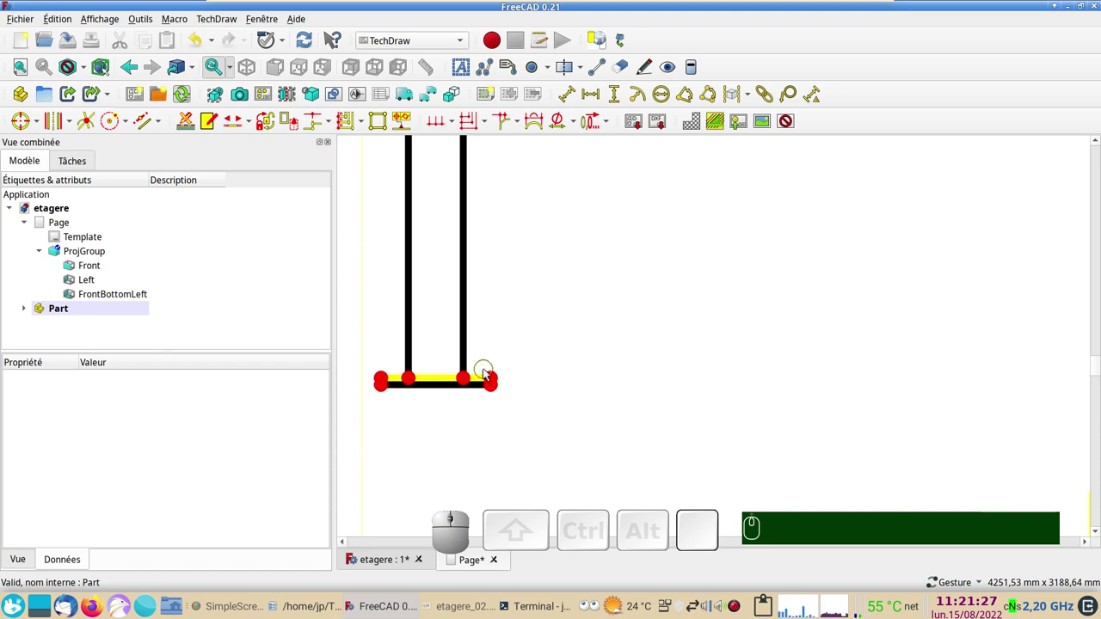
scroll(up, 3)
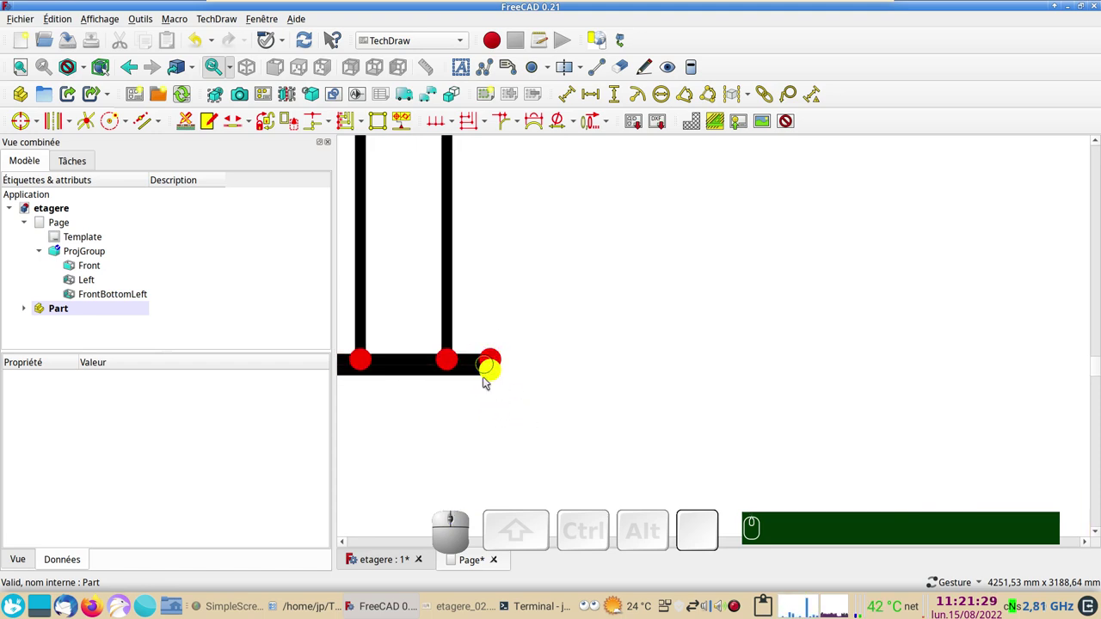
scroll(down, 3)
drag(603, 375, 605, 430)
key(ctrl+s)
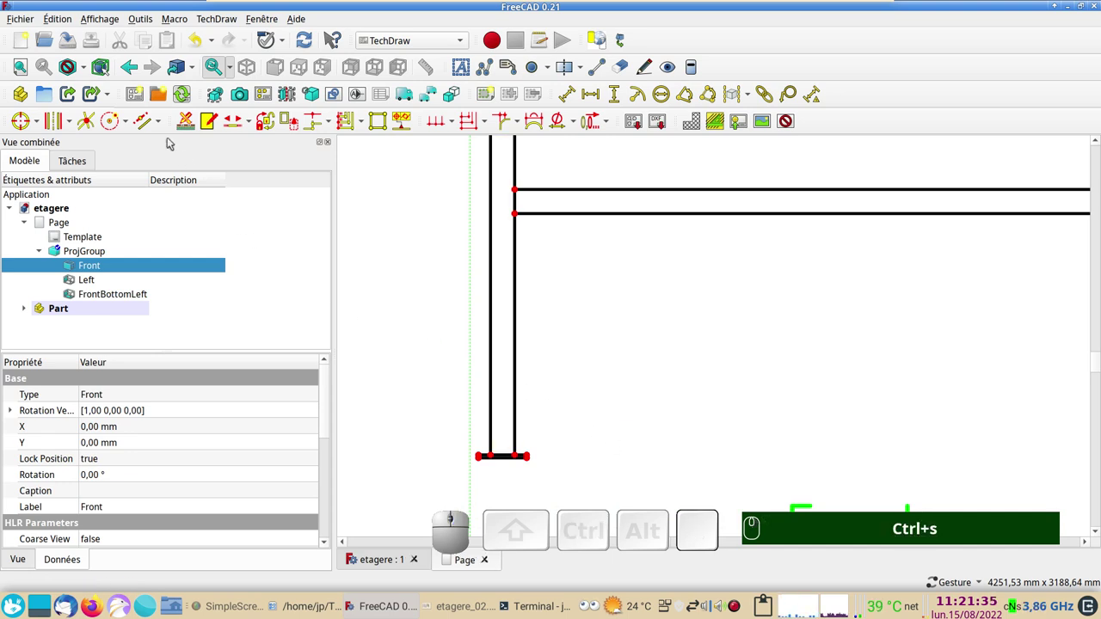
click(63, 22)
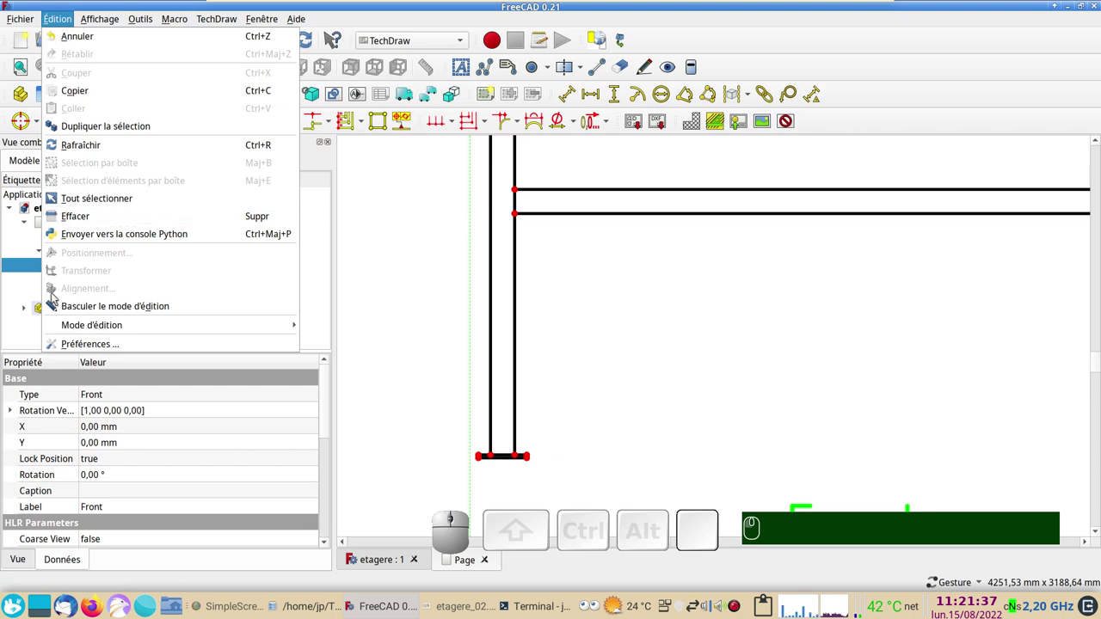
click(71, 348)
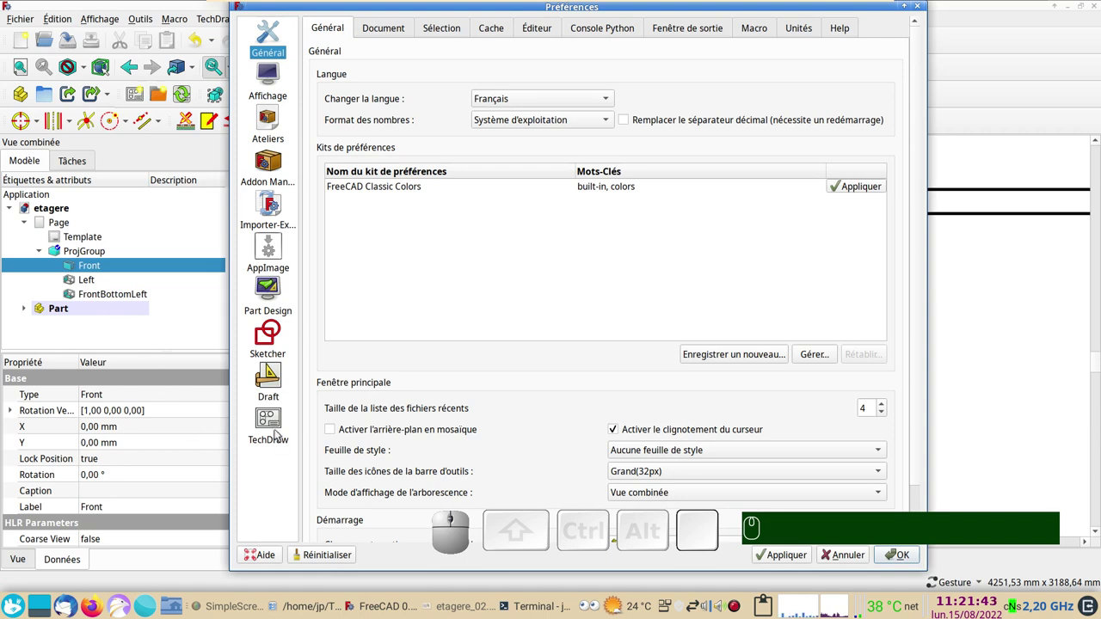
click(280, 435)
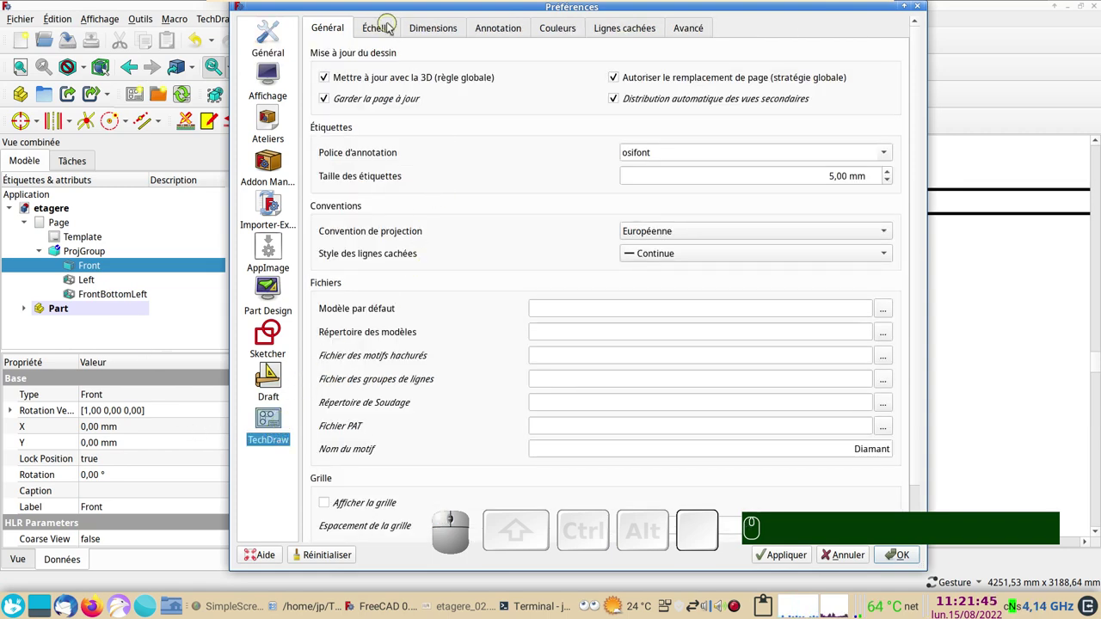
click(390, 27)
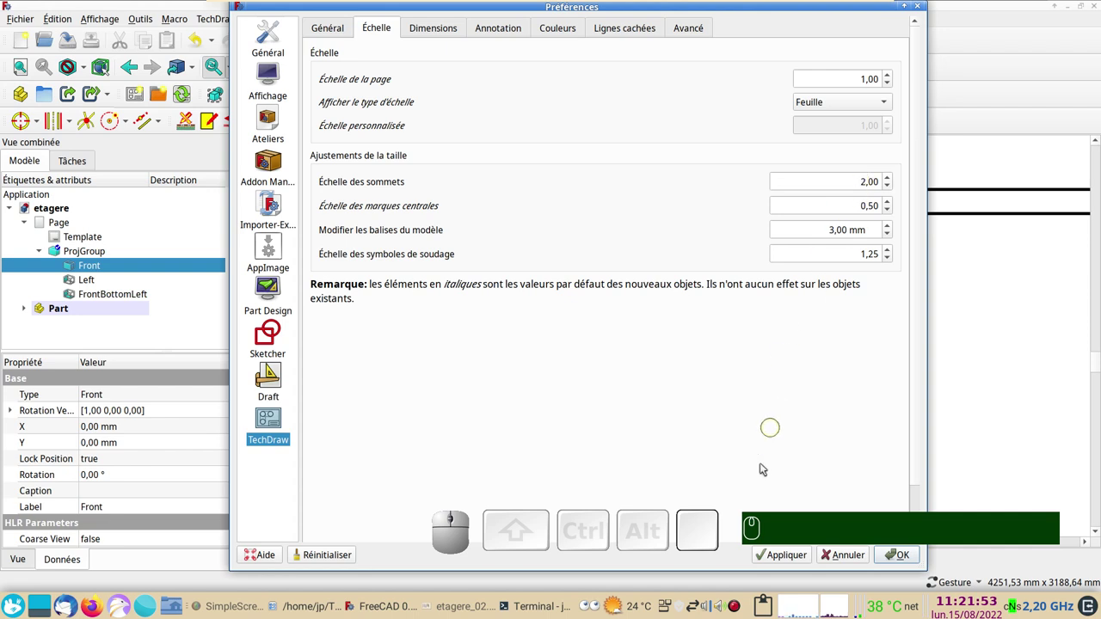
click(852, 559)
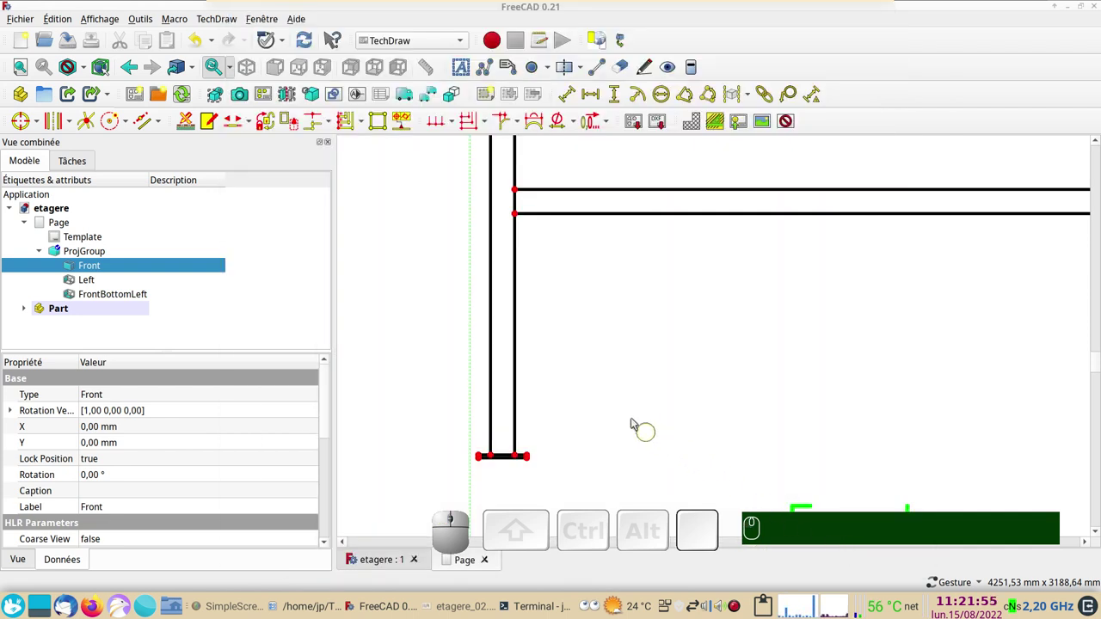
scroll(down, 3)
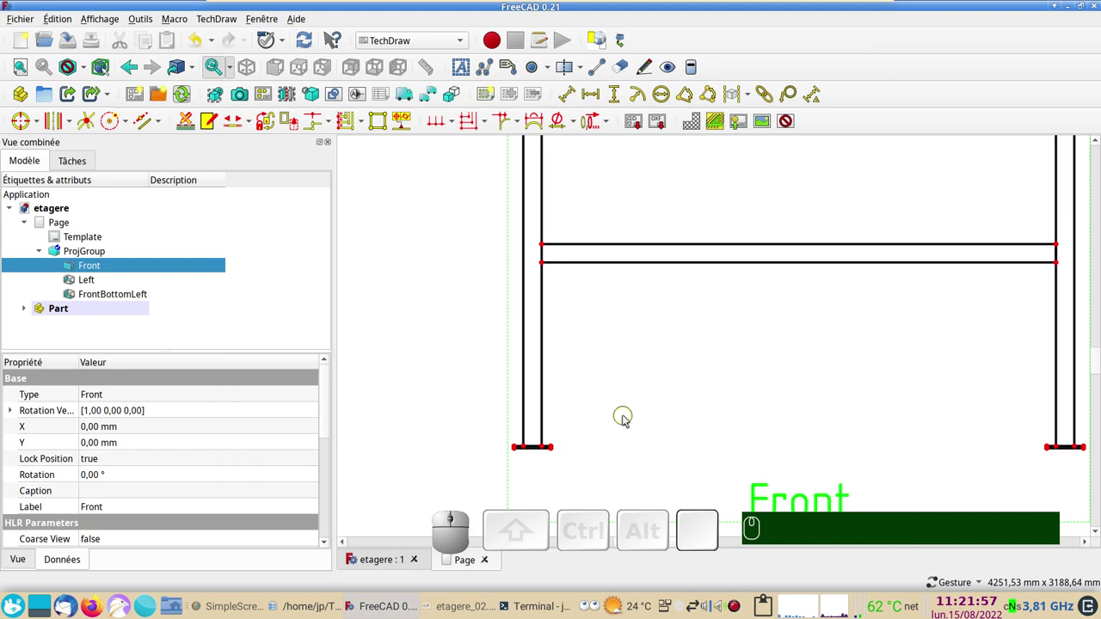
scroll(down, 3)
drag(718, 388, 686, 401)
scroll(down, 3)
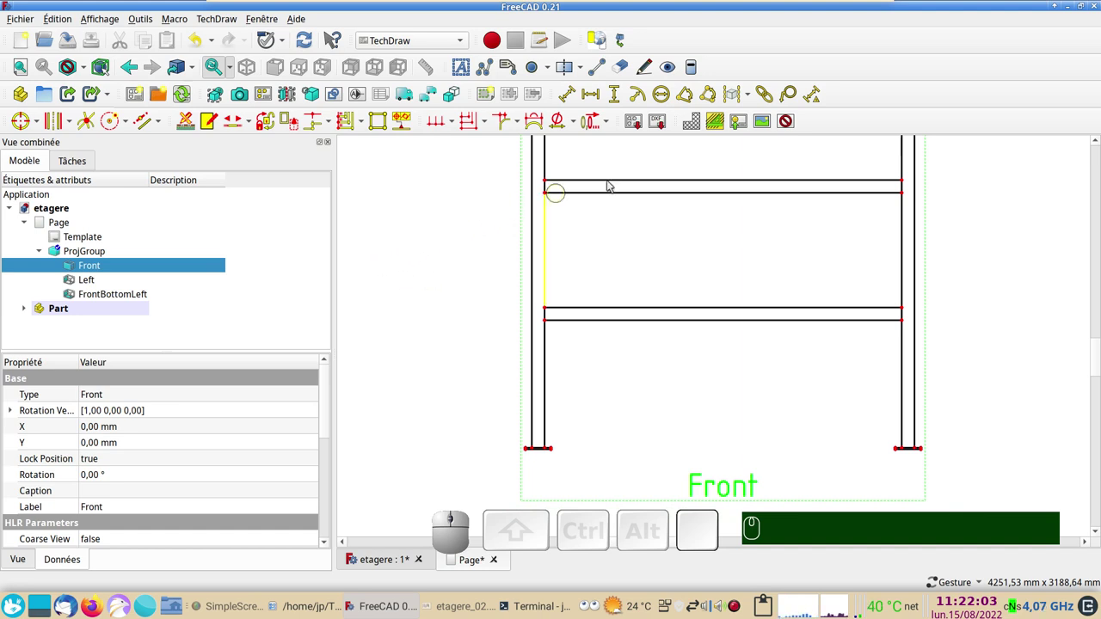
click(788, 123)
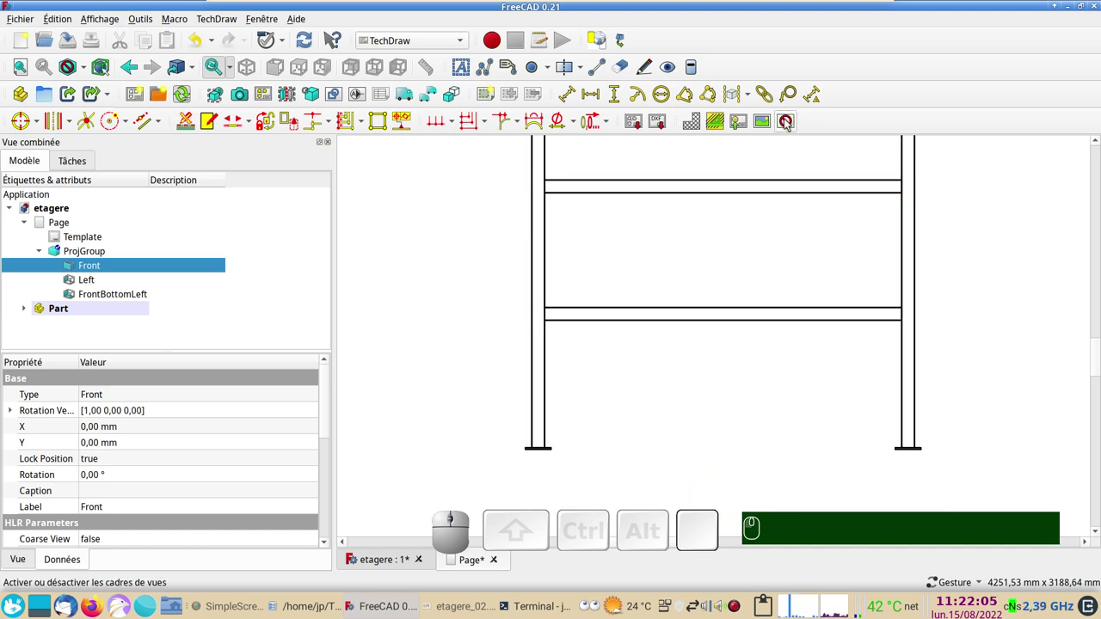
click(789, 123)
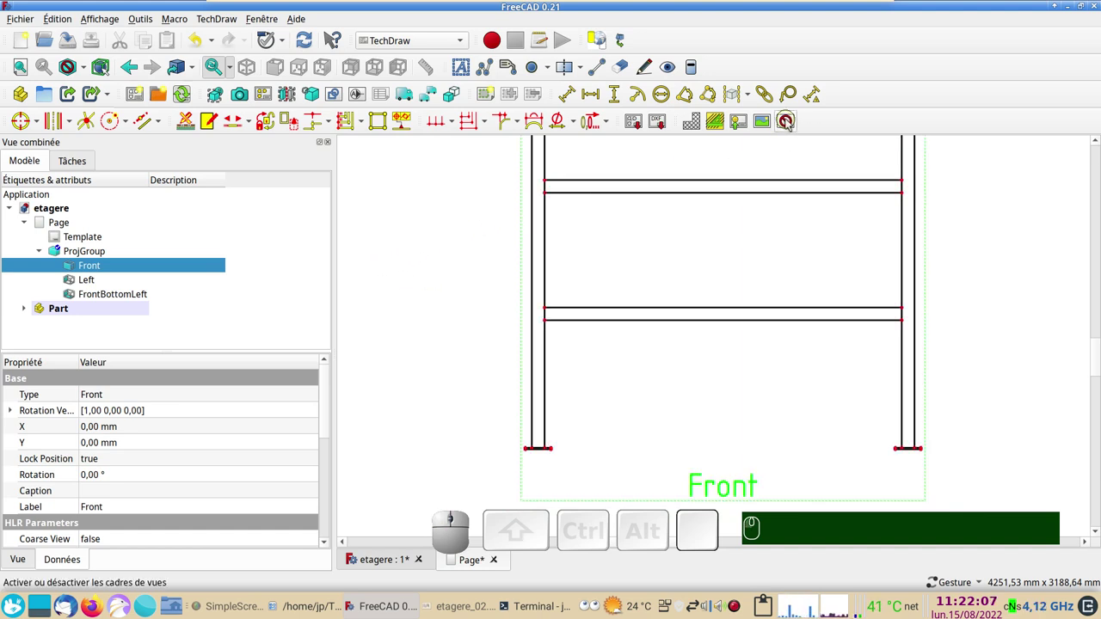
scroll(up, 3)
scroll(up, 3)
scroll(down, 3)
Attempt a vertical dimension, dismiss the invalid-selection warning, and pick the front view's bottom-left corner.
click(516, 384)
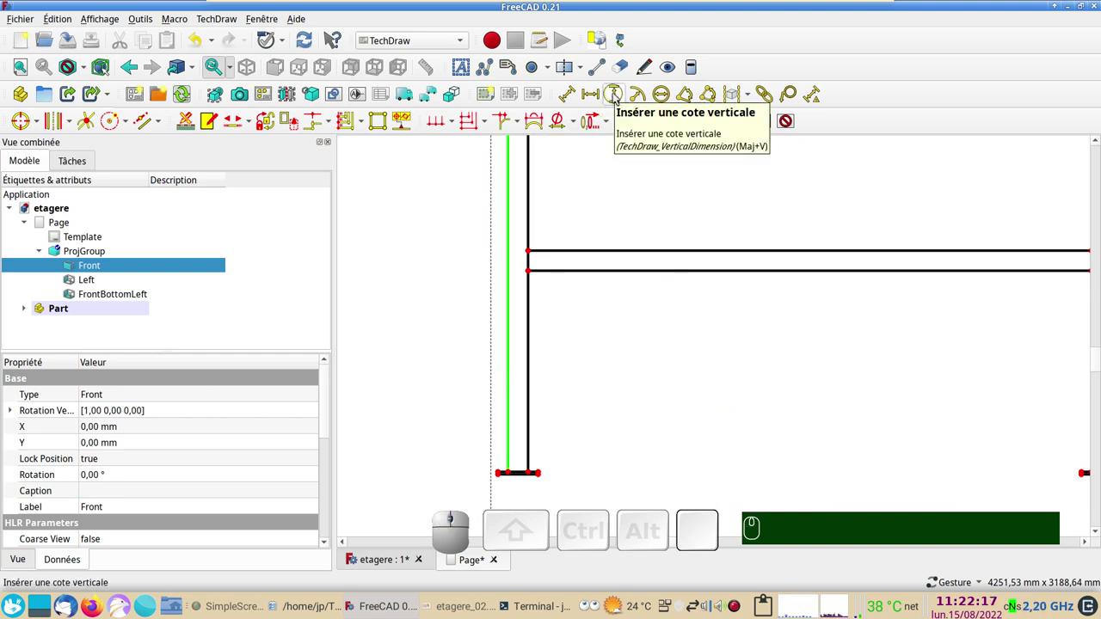
click(617, 97)
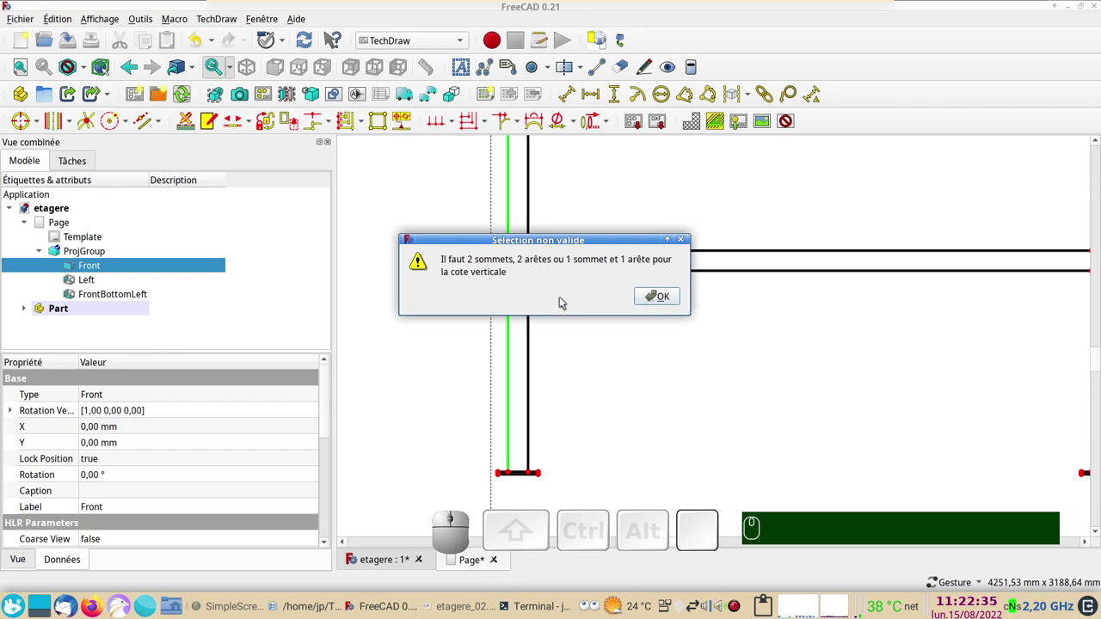
key(Escape)
click(597, 358)
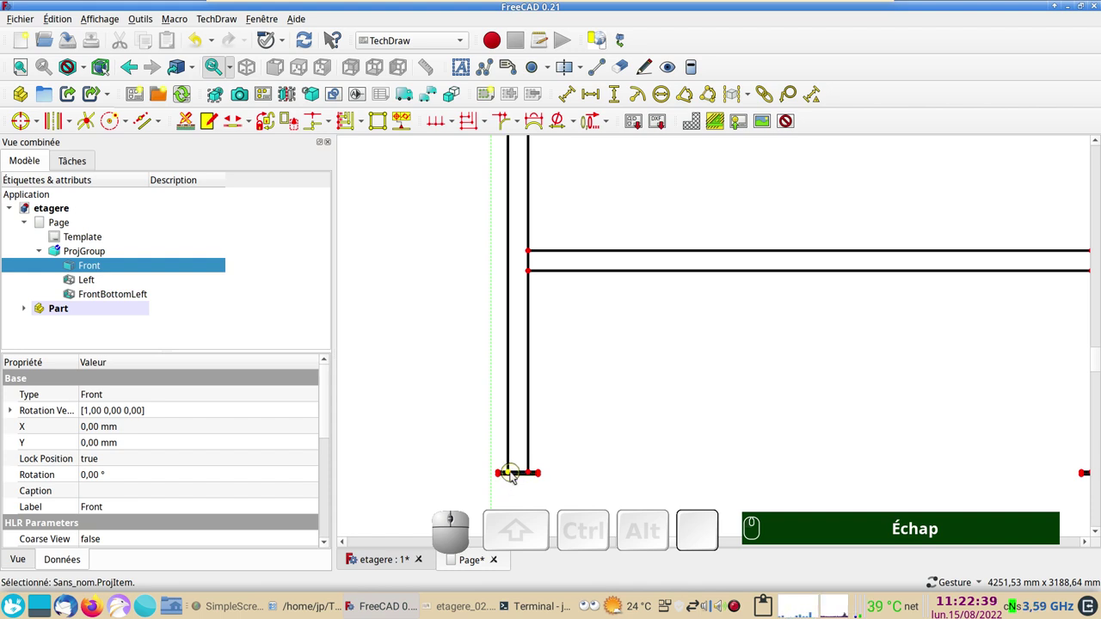
click(514, 477)
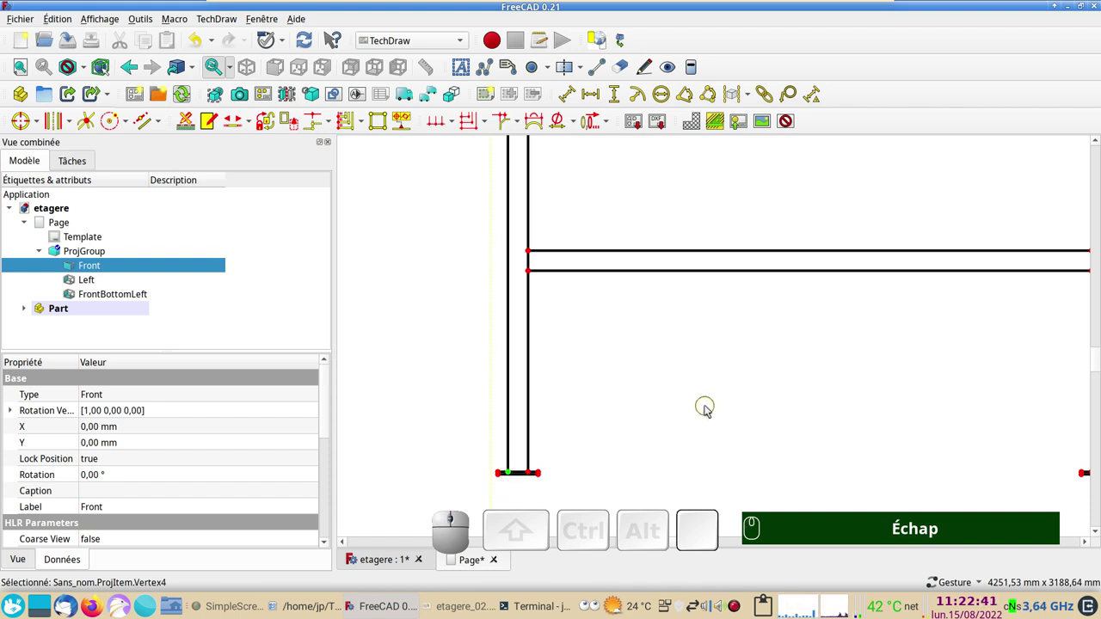
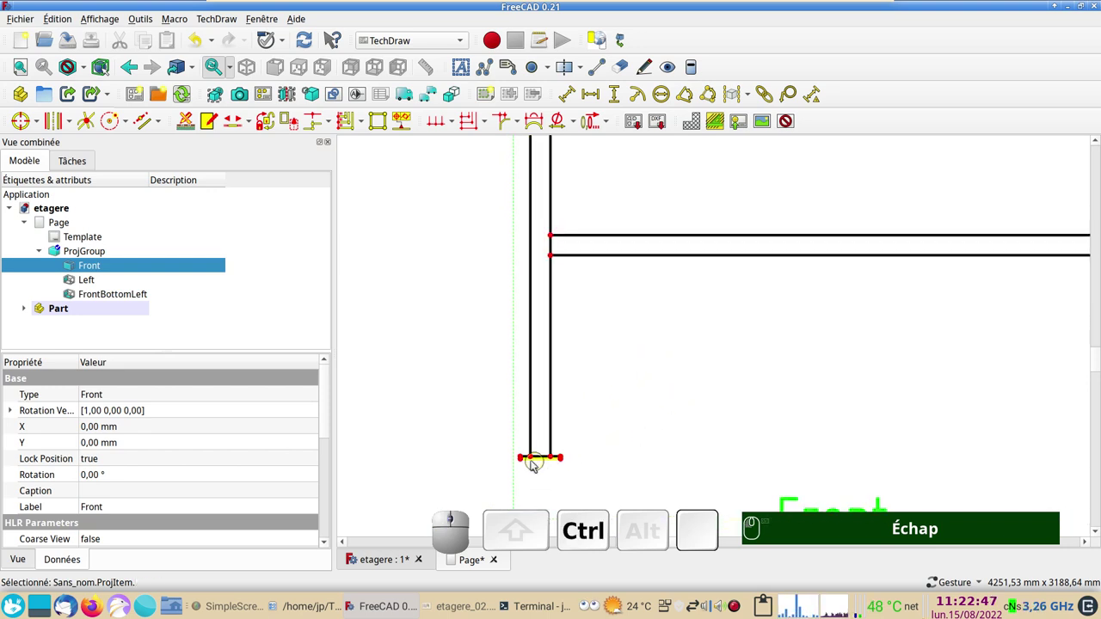
click(536, 461)
drag(661, 402, 530, 383)
click(517, 381)
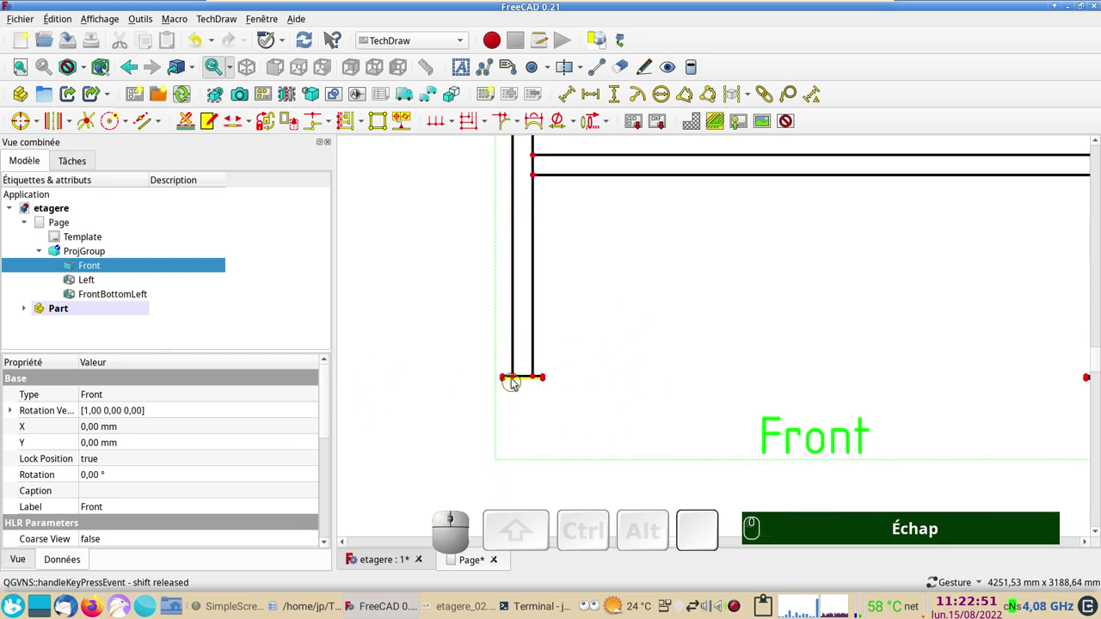
click(515, 380)
Reframe around the left post's foot and select its bottom corner vertex for the height dimension.
drag(362, 340, 399, 358)
drag(399, 357, 413, 360)
drag(413, 360, 446, 382)
drag(453, 439, 643, 296)
drag(644, 290, 400, 365)
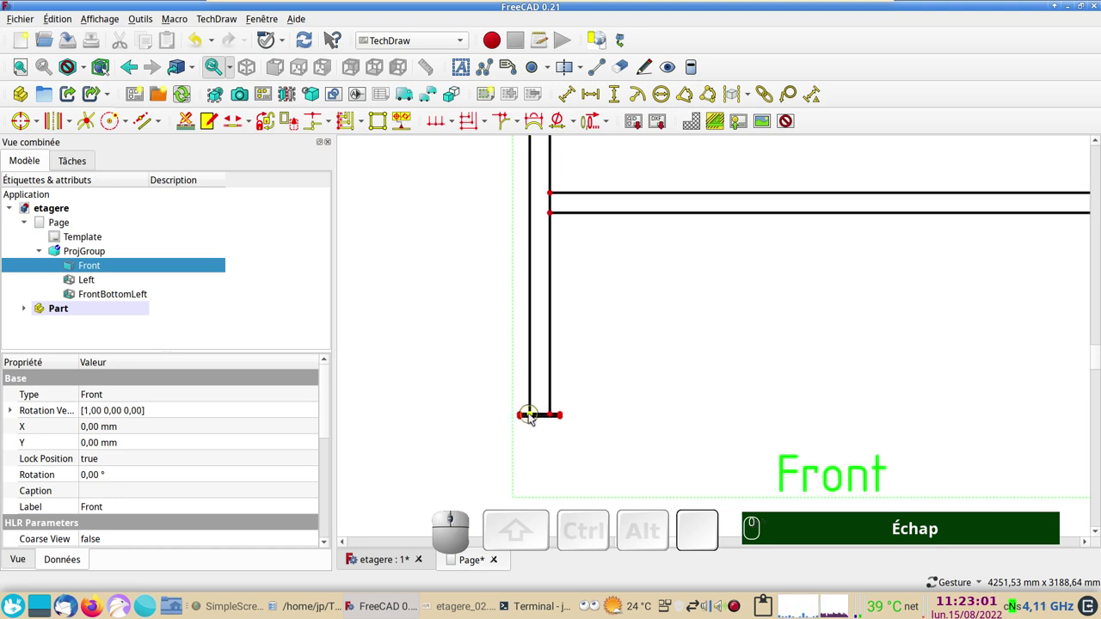
click(533, 418)
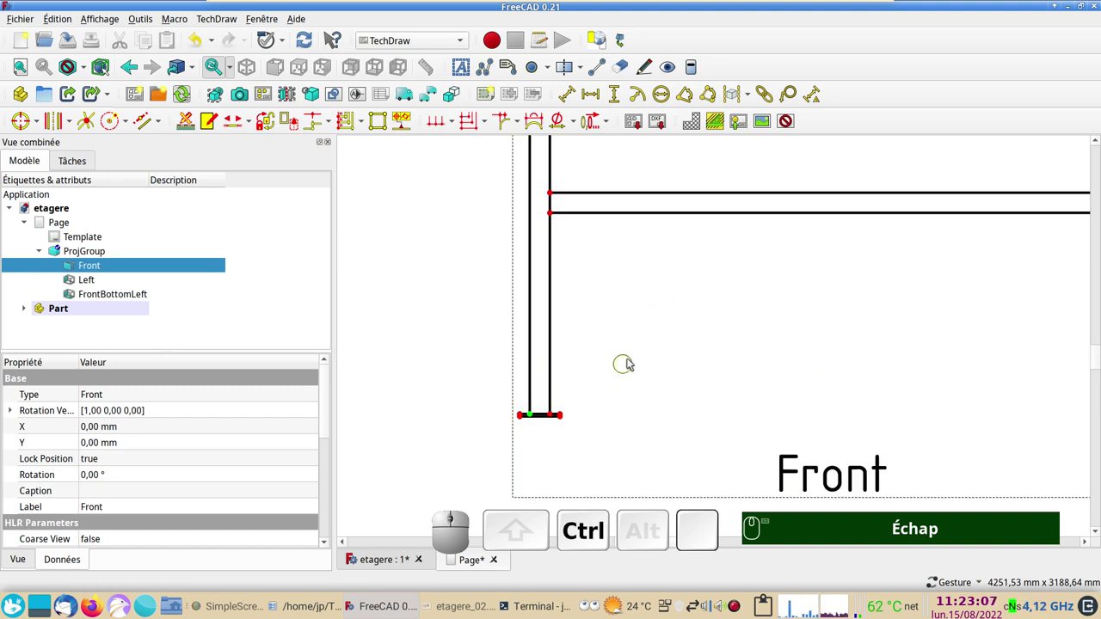
right_click(634, 356)
click(546, 443)
right_click(433, 325)
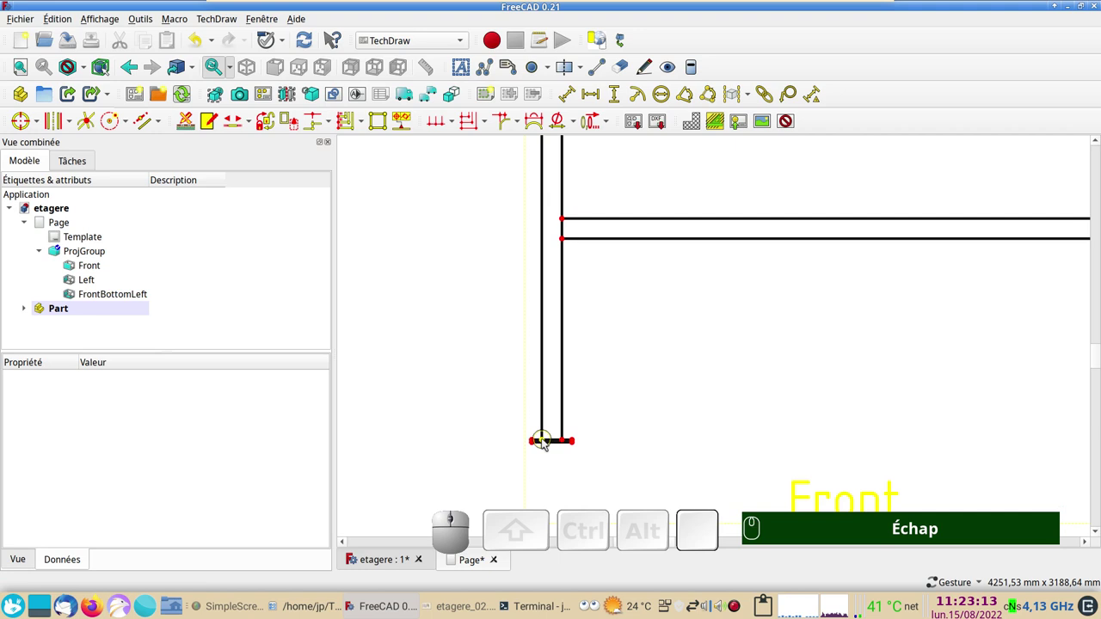
click(546, 443)
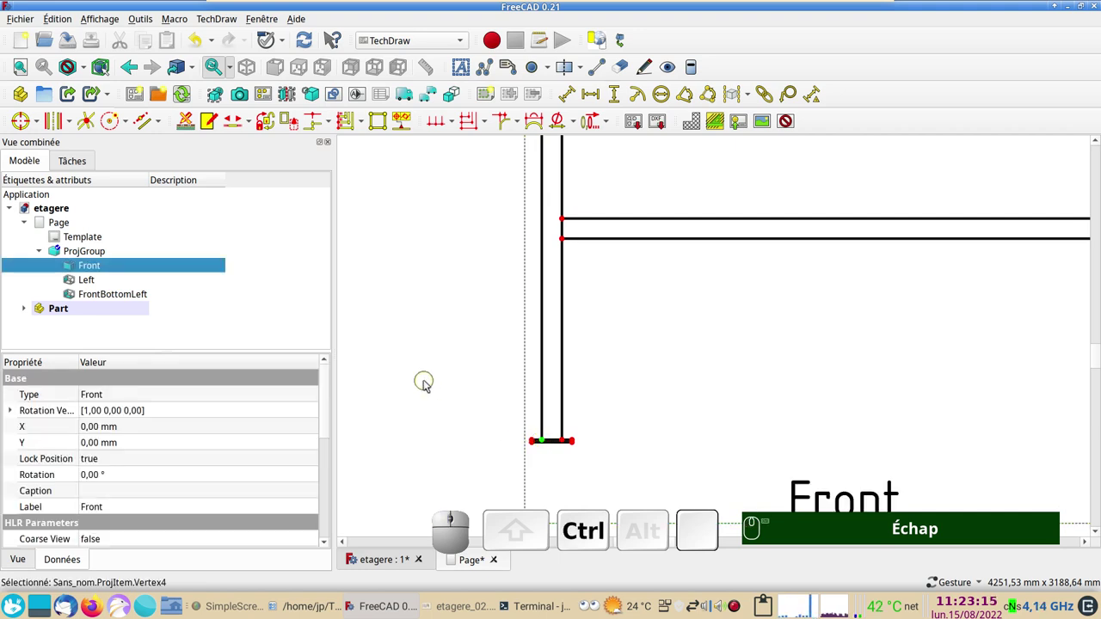
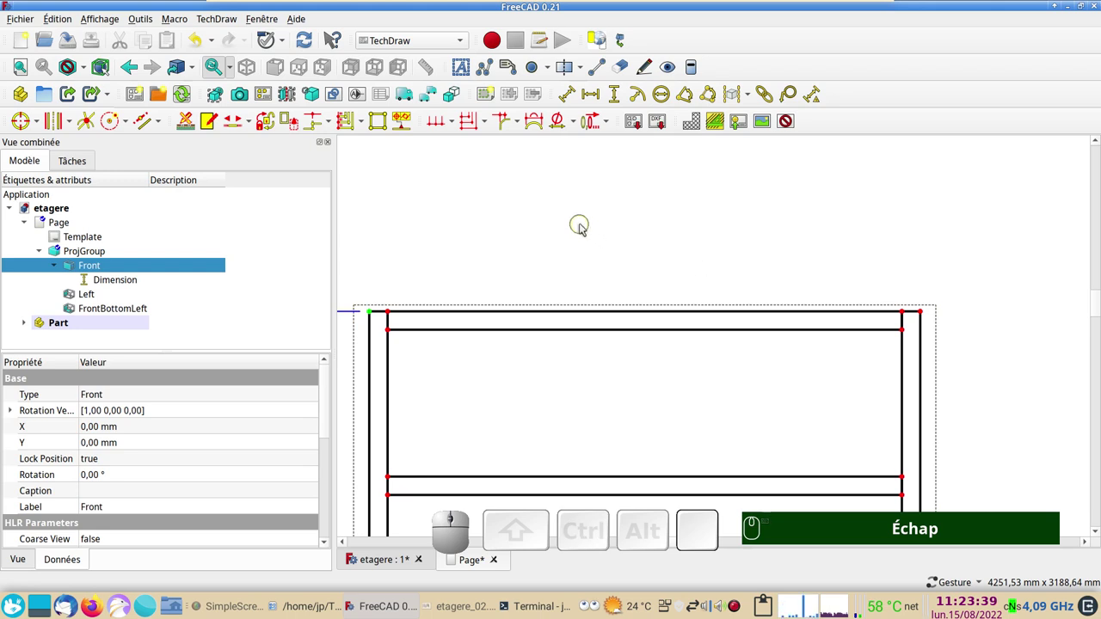
Add the 1200 mm overall width and the 1120 mm inner width as horizontal dimensions above the front view.
click(925, 316)
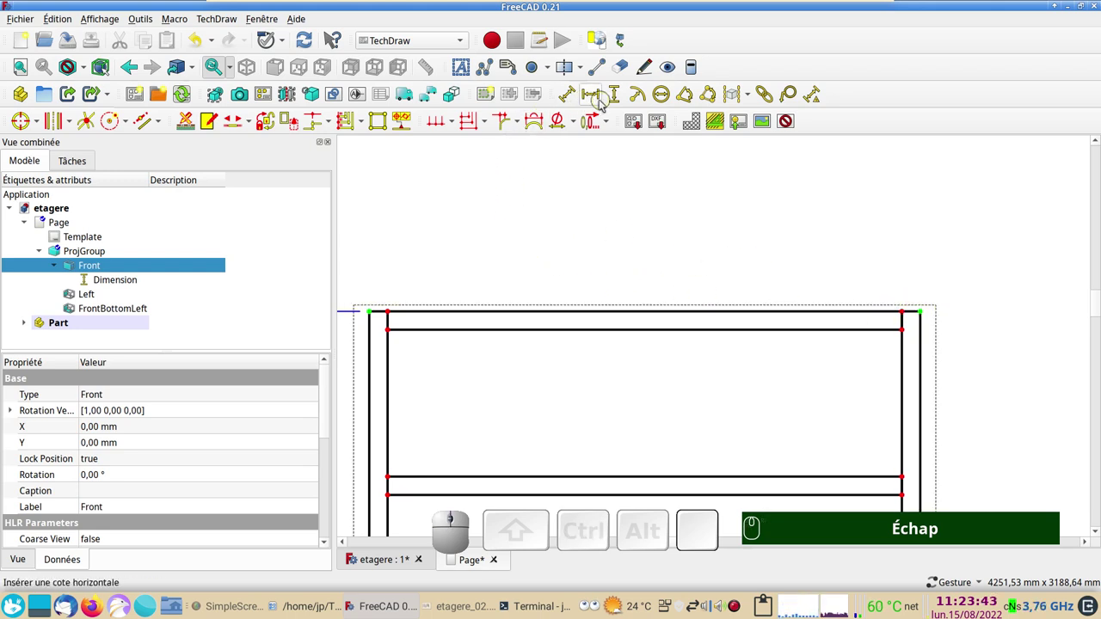
click(595, 104)
drag(650, 311, 462, 280)
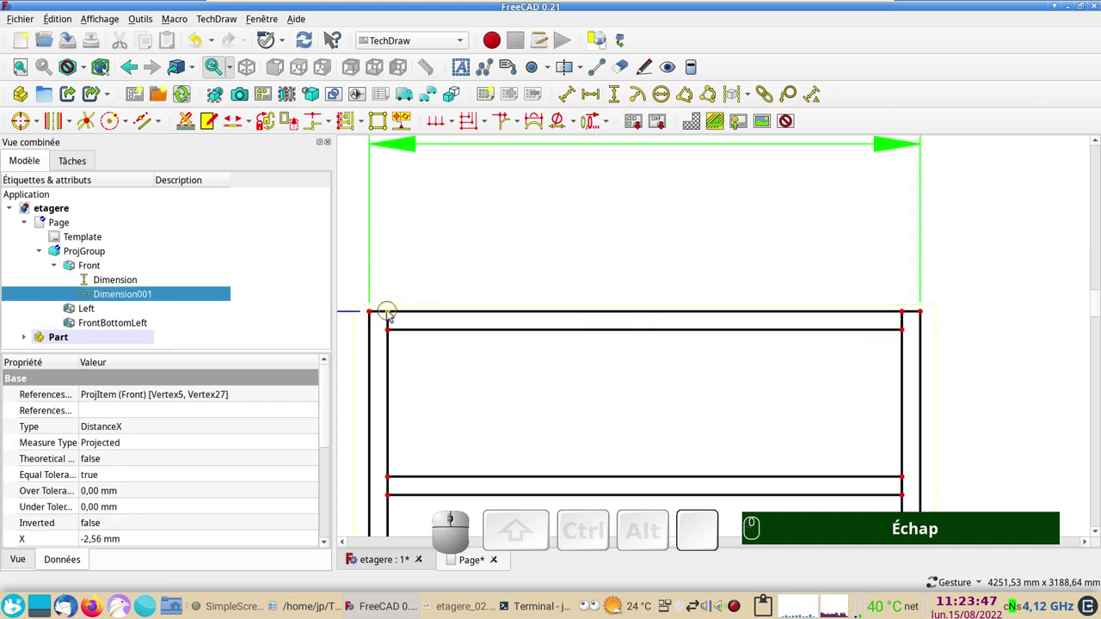
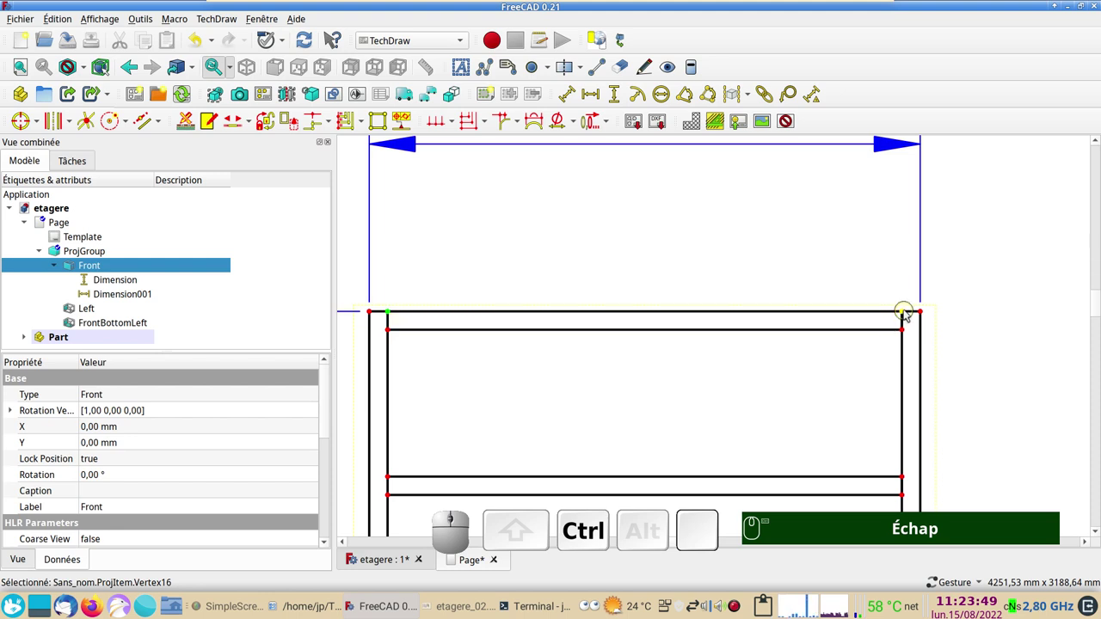
click(907, 314)
click(594, 99)
drag(648, 314, 680, 292)
Navigate to the right post's shelf joints and pick the first shelf corner points there.
scroll(down, 3)
drag(658, 353, 660, 330)
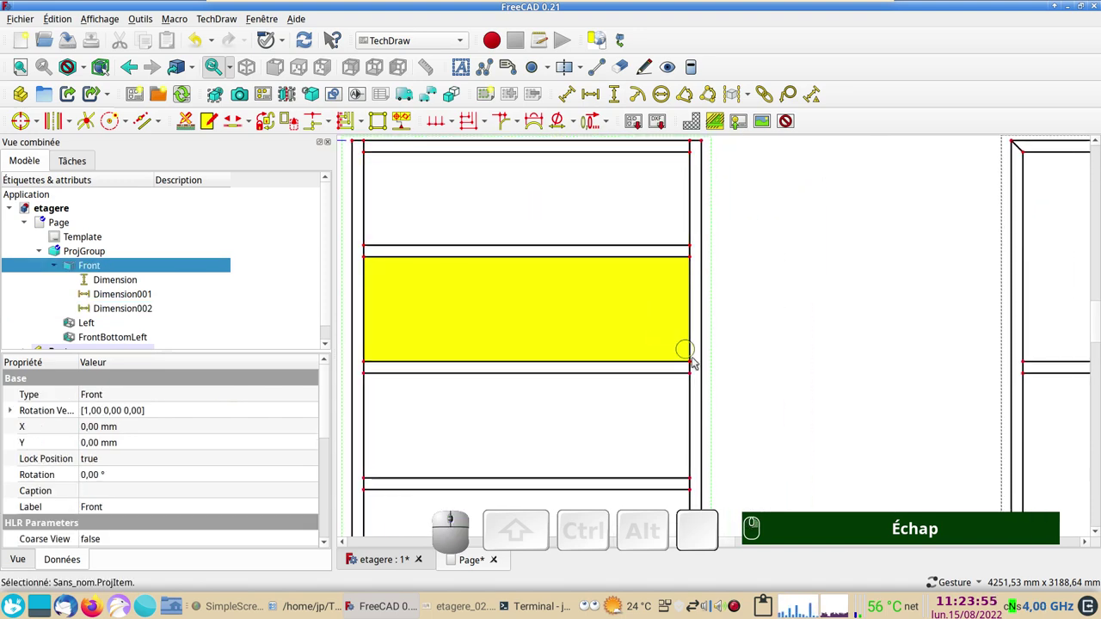
scroll(down, 3)
drag(769, 420, 732, 312)
scroll(down, 3)
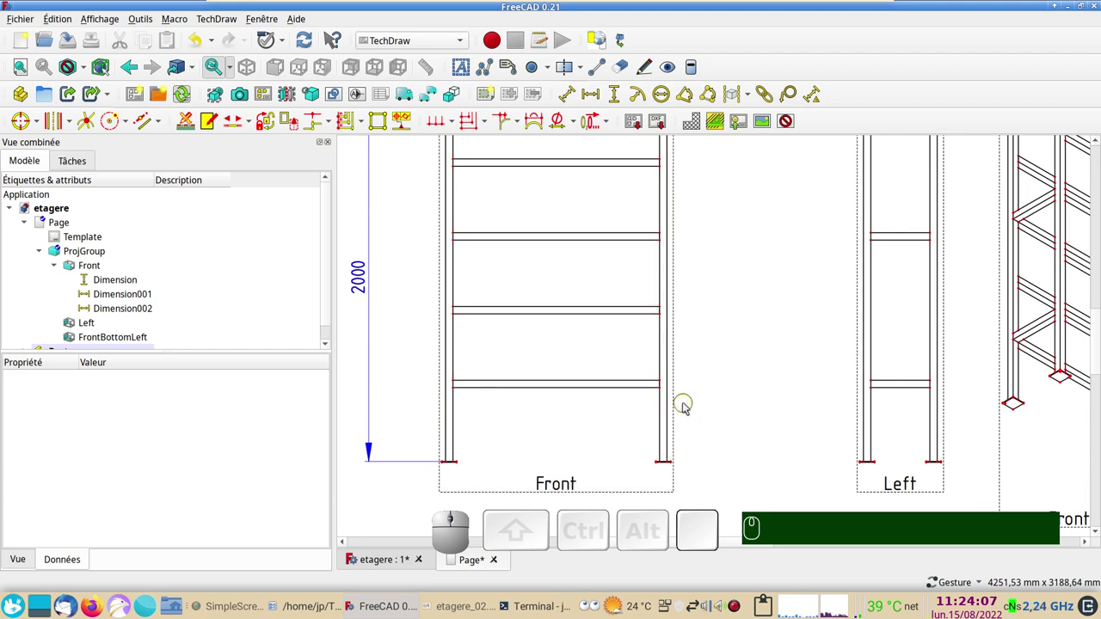
scroll(up, 3)
scroll(up, 3)
drag(696, 445, 718, 451)
click(681, 485)
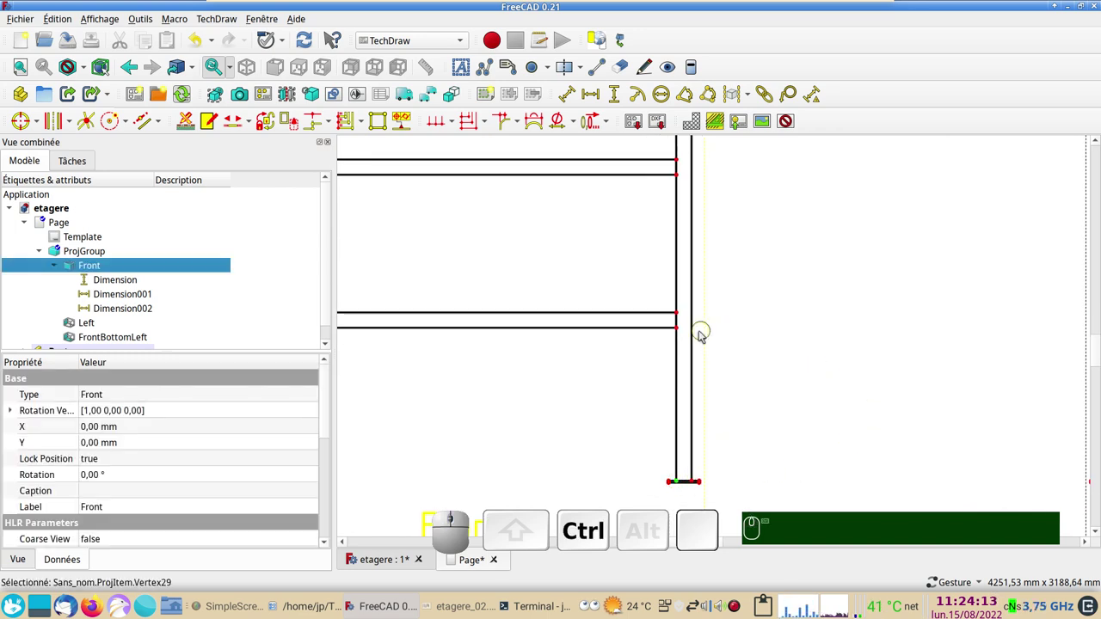
click(680, 331)
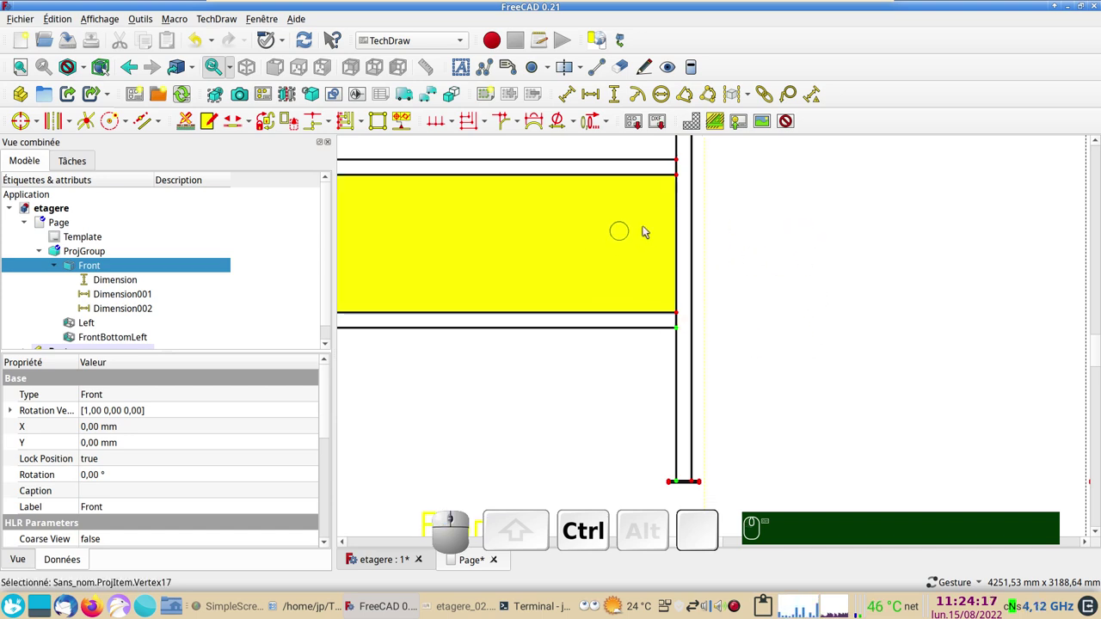
Add the remaining shelf corner vertices on the right post to the selection for baseline dimensions.
drag(798, 244, 751, 371)
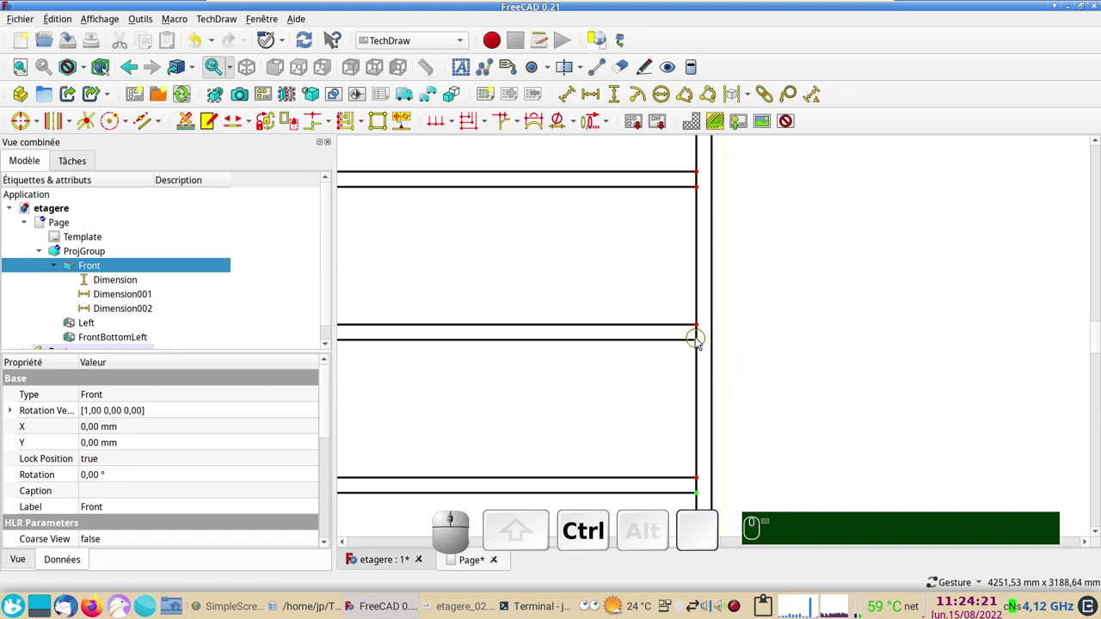
click(701, 343)
drag(813, 248, 758, 373)
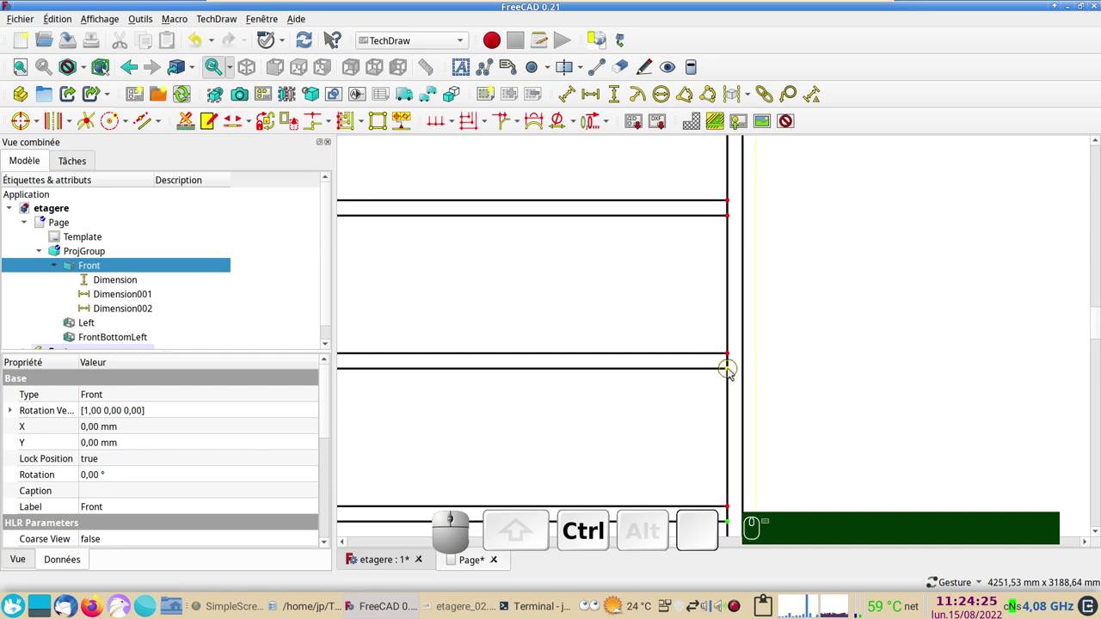
click(732, 373)
drag(826, 262, 739, 401)
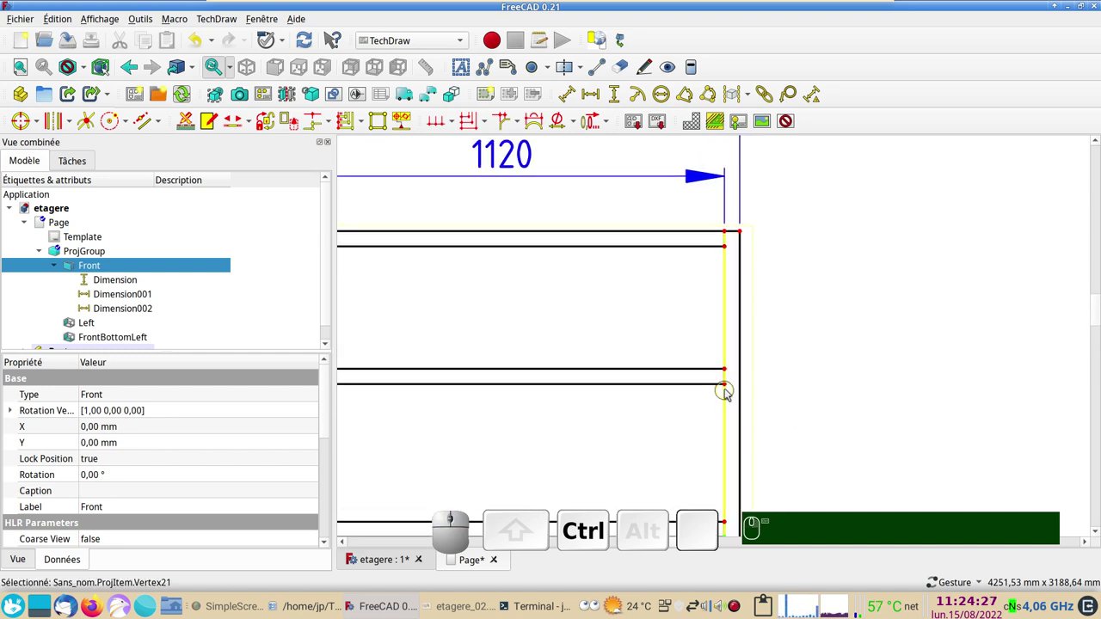
click(730, 388)
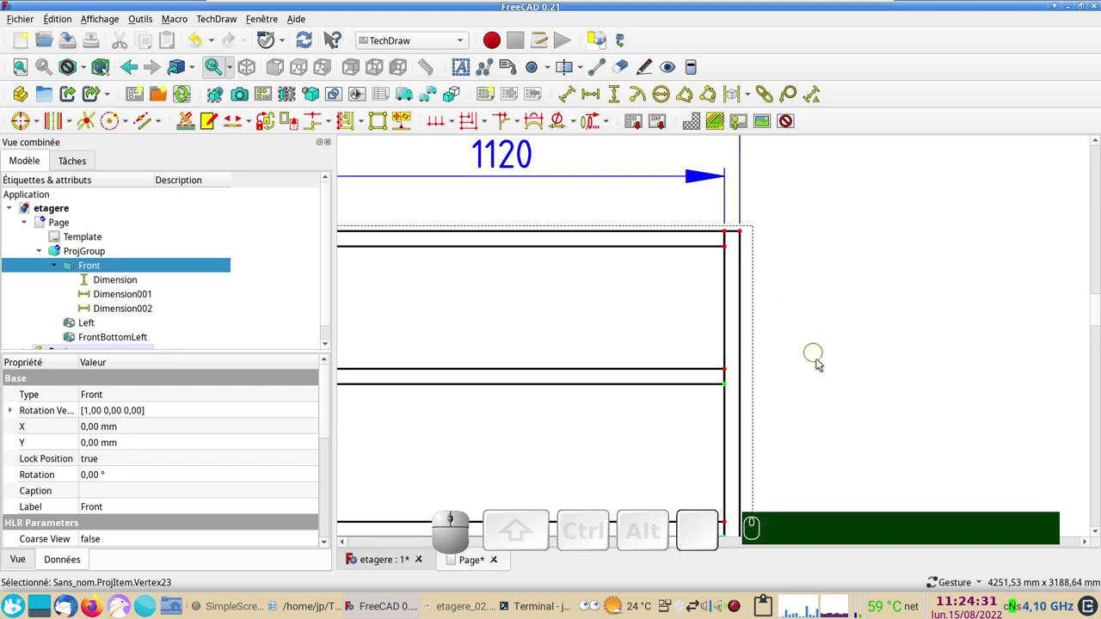
scroll(down, 3)
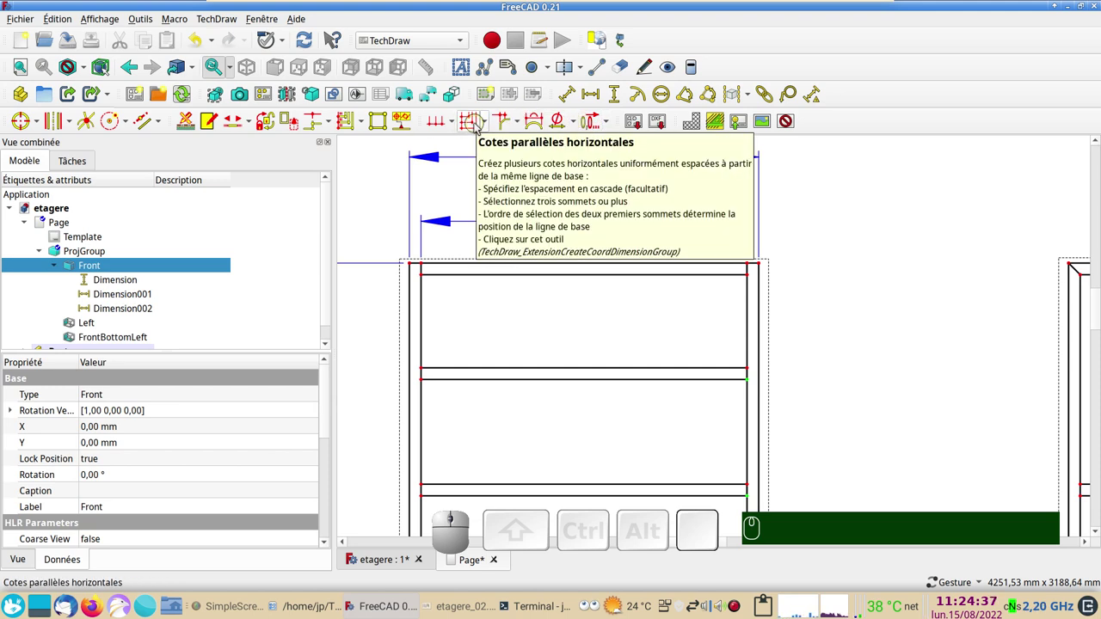
Create vertical baseline dimensions 400, 800, 1200 and 1600 mm from Cotes parallèles verticales.
click(489, 123)
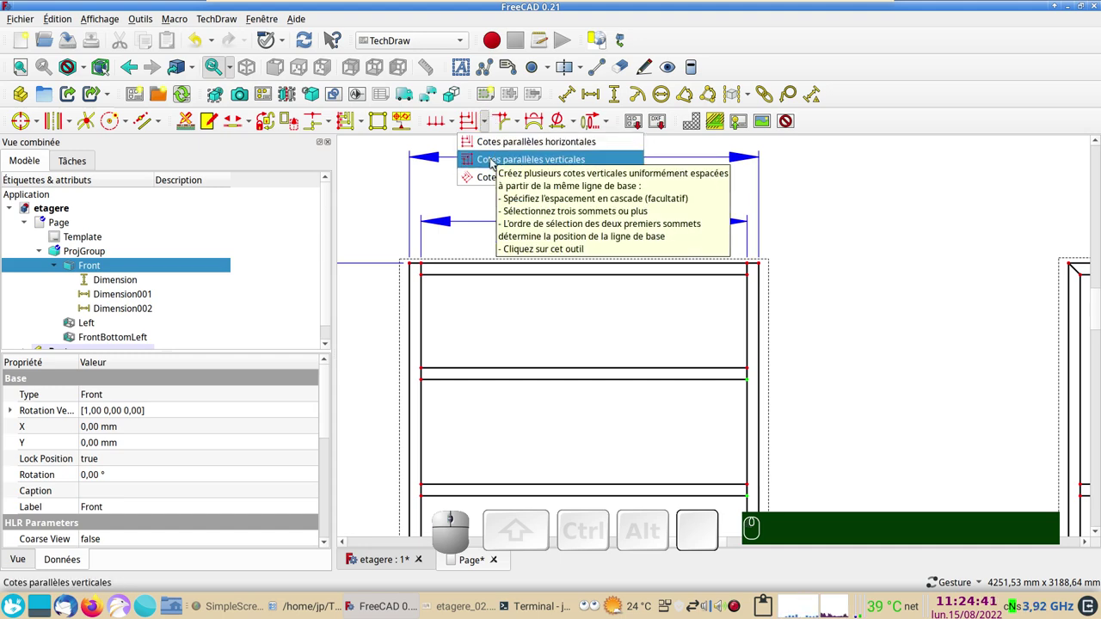
click(494, 163)
scroll(down, 3)
scroll(down, 3)
drag(810, 266, 746, 390)
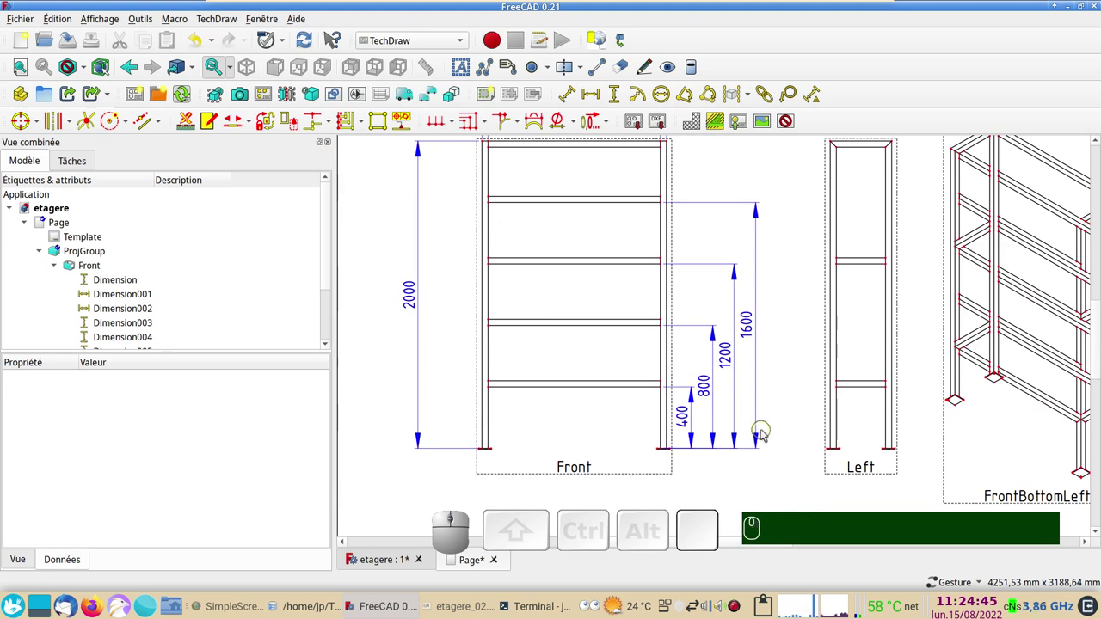
scroll(up, 3)
Select the four shelf corners and the top-right frame corner along the right post.
drag(728, 335, 712, 409)
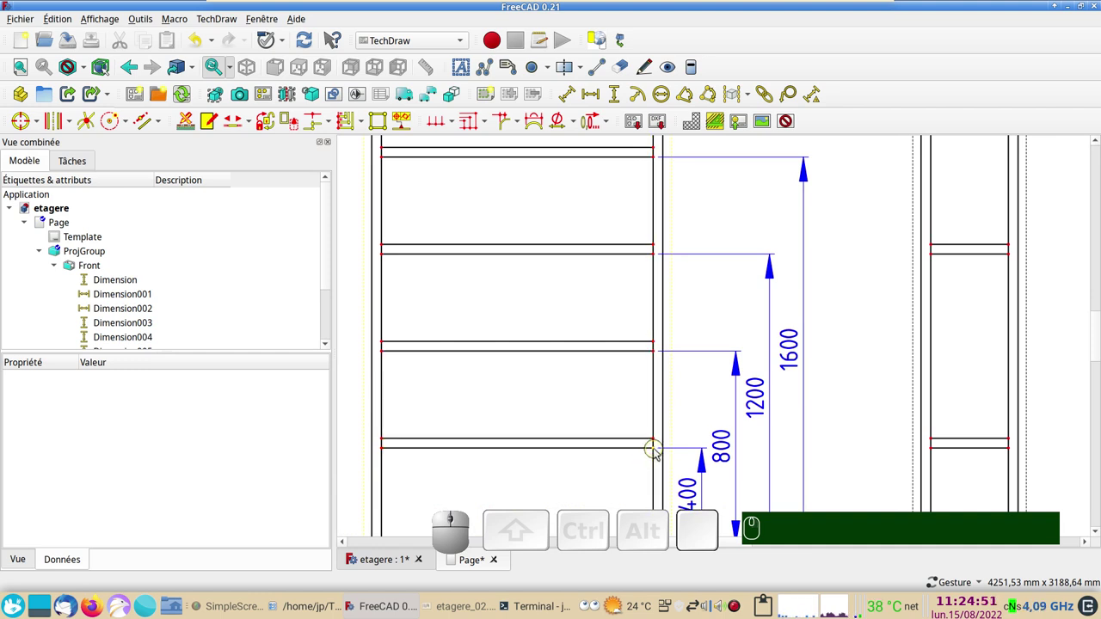
click(658, 452)
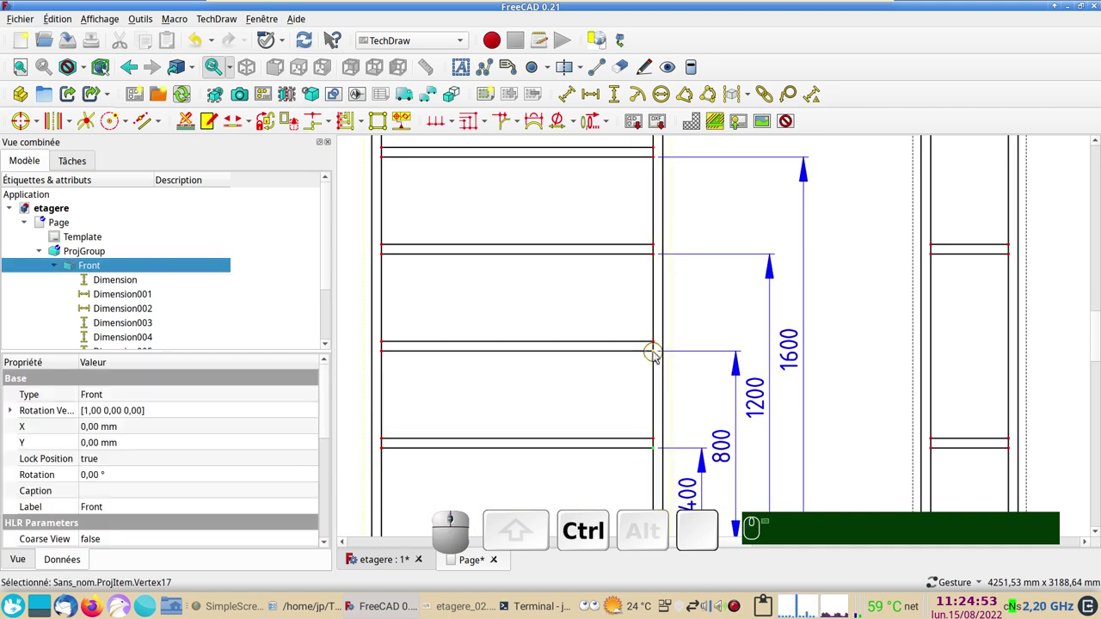
click(658, 356)
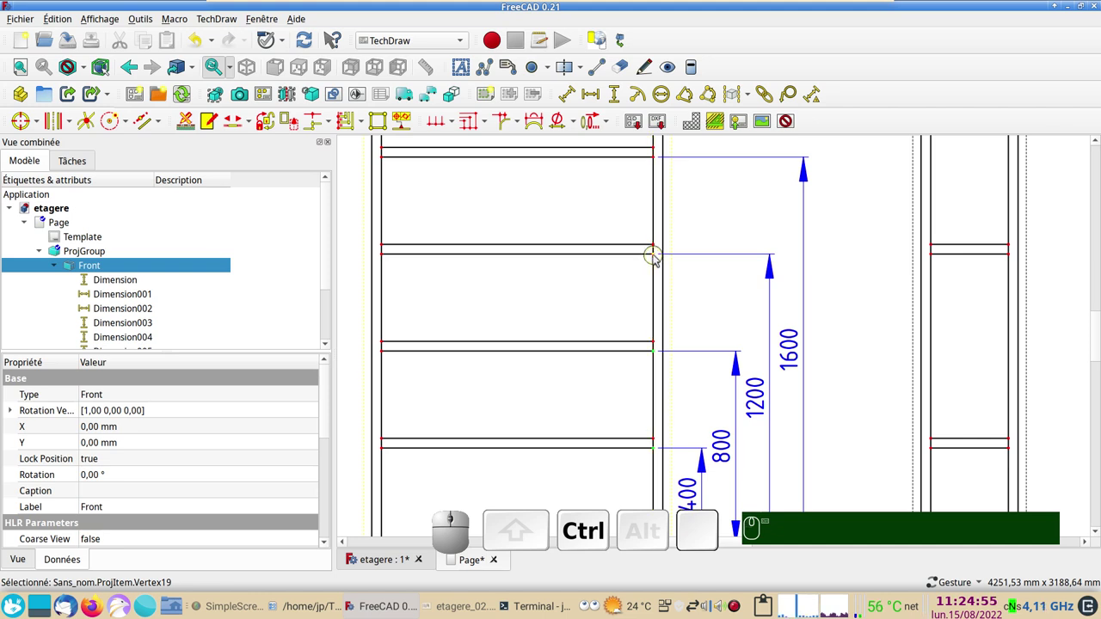
click(657, 259)
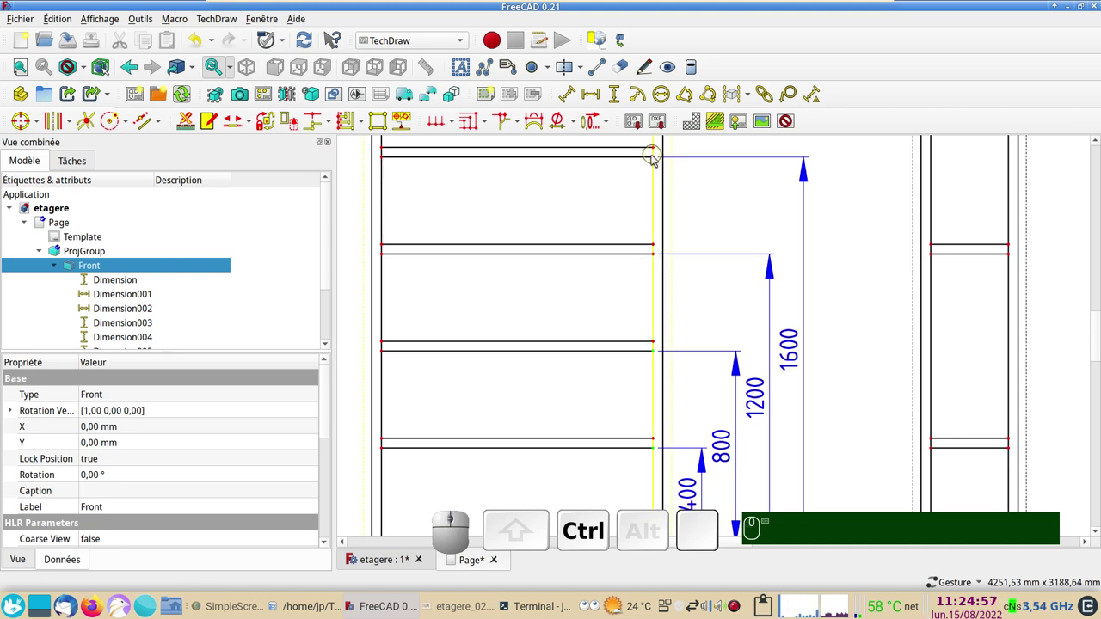
click(656, 161)
drag(637, 194, 629, 218)
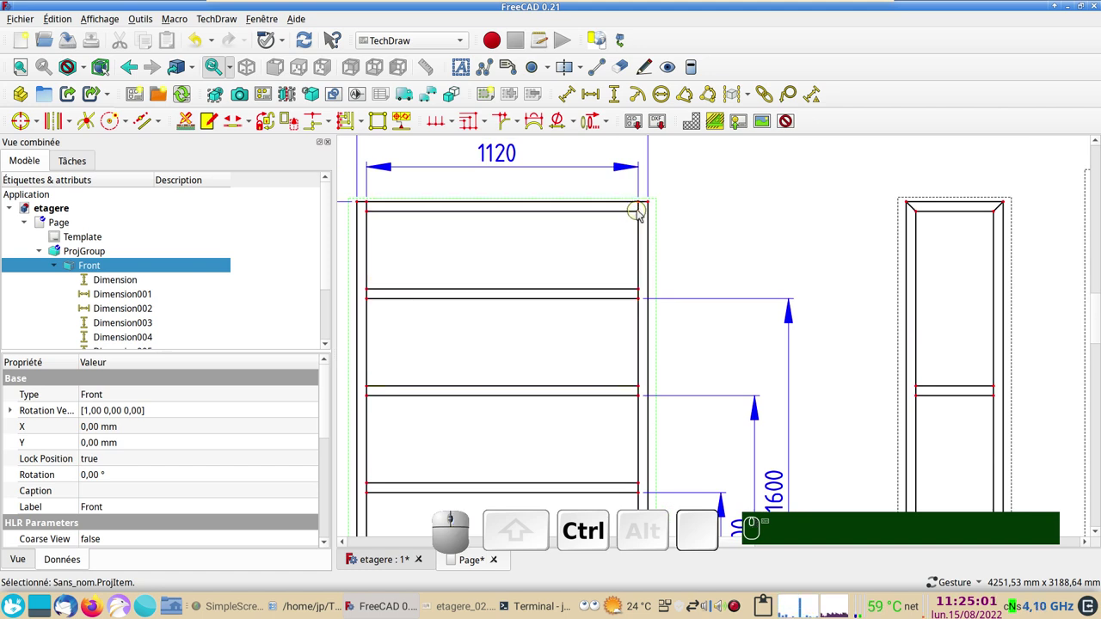
click(641, 215)
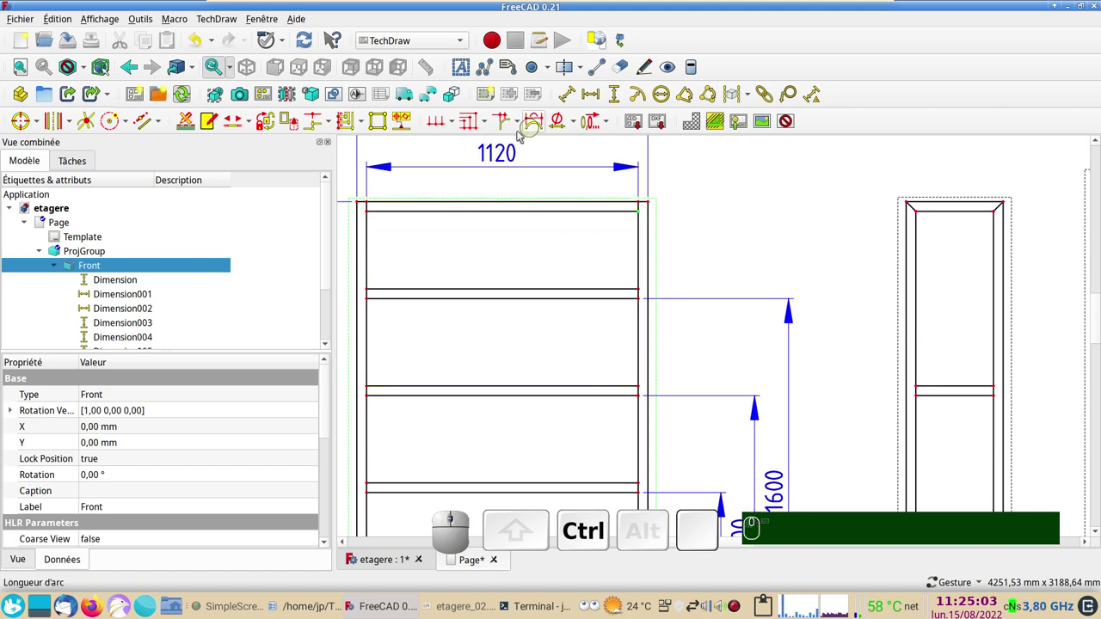
Choose the chained vertical dimension option for the picked points, without a resulting dimension.
click(457, 124)
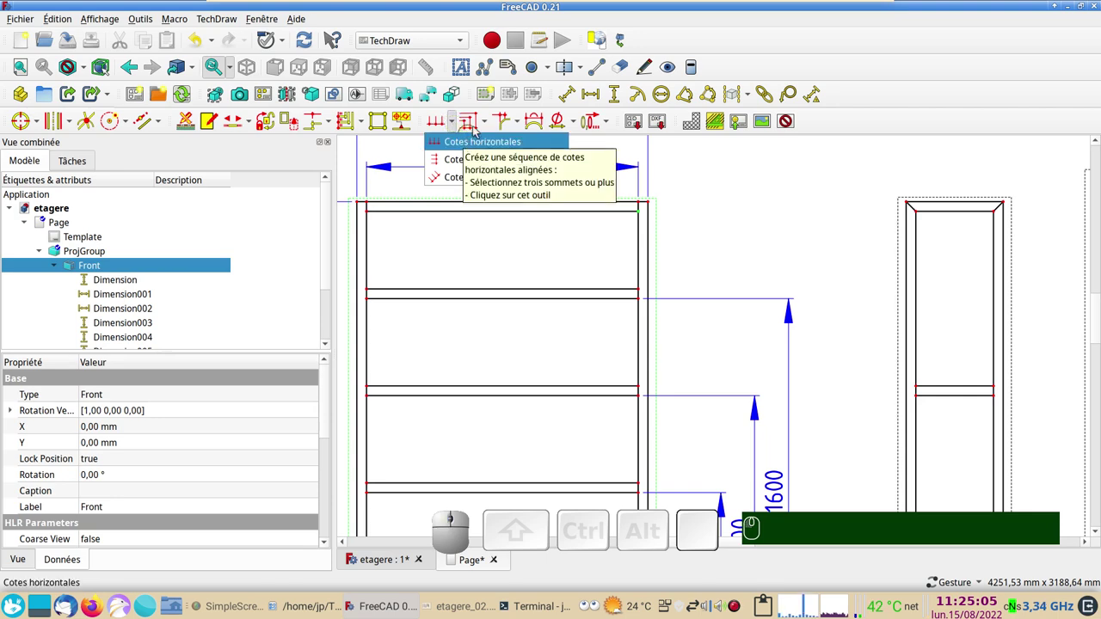
click(487, 165)
scroll(down, 3)
scroll(down, 3)
drag(673, 305, 674, 296)
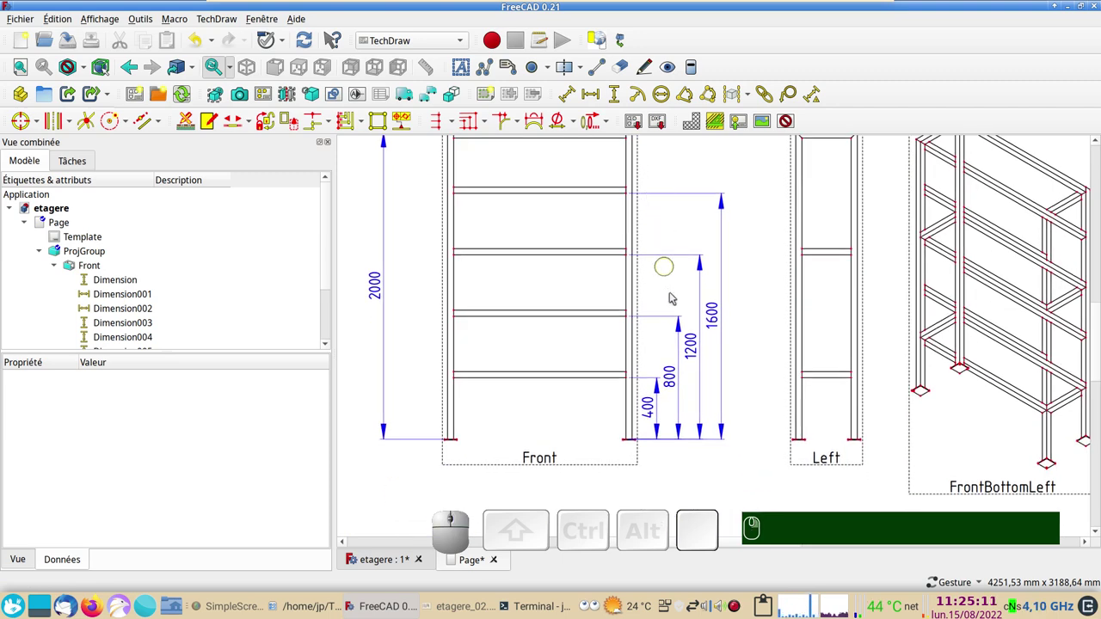
Re-pick the lower shelf corner vertices on the right post one after another.
scroll(up, 3)
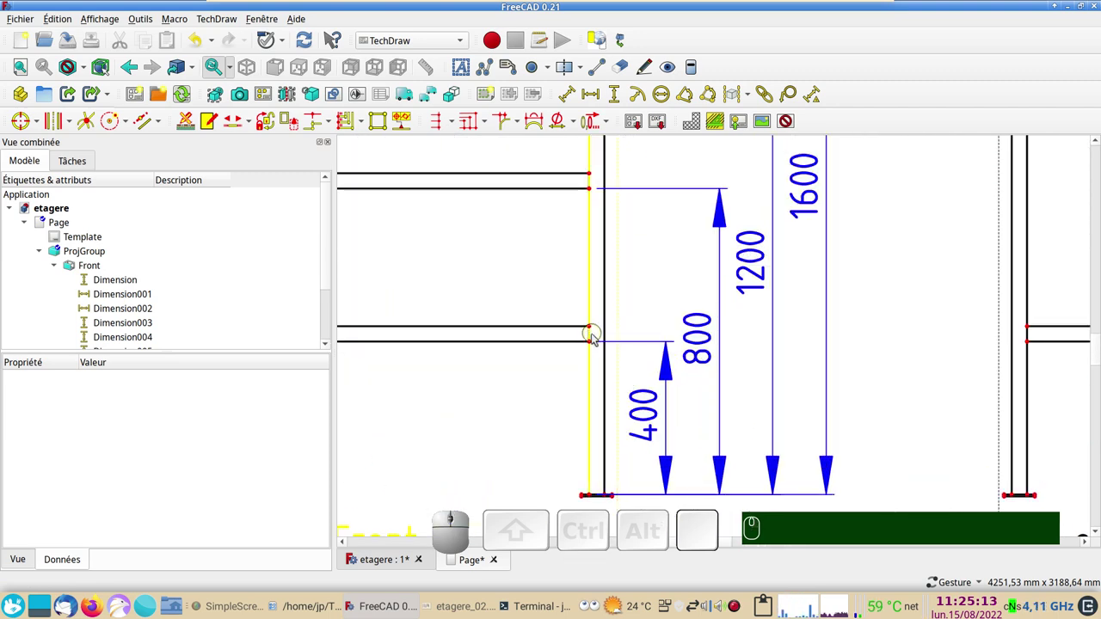
click(594, 344)
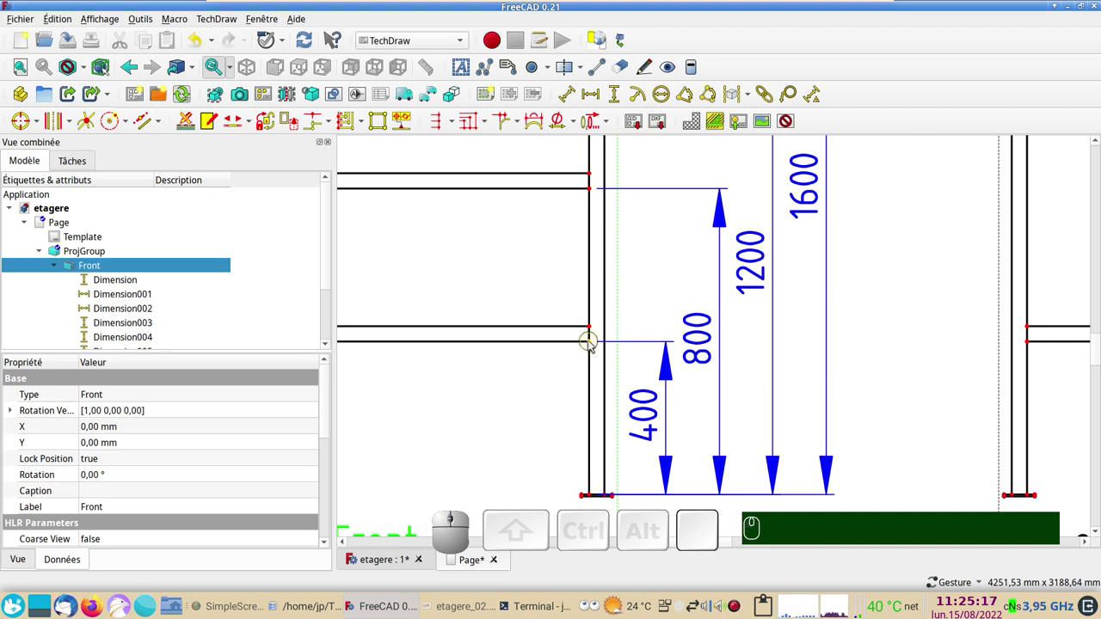
click(592, 345)
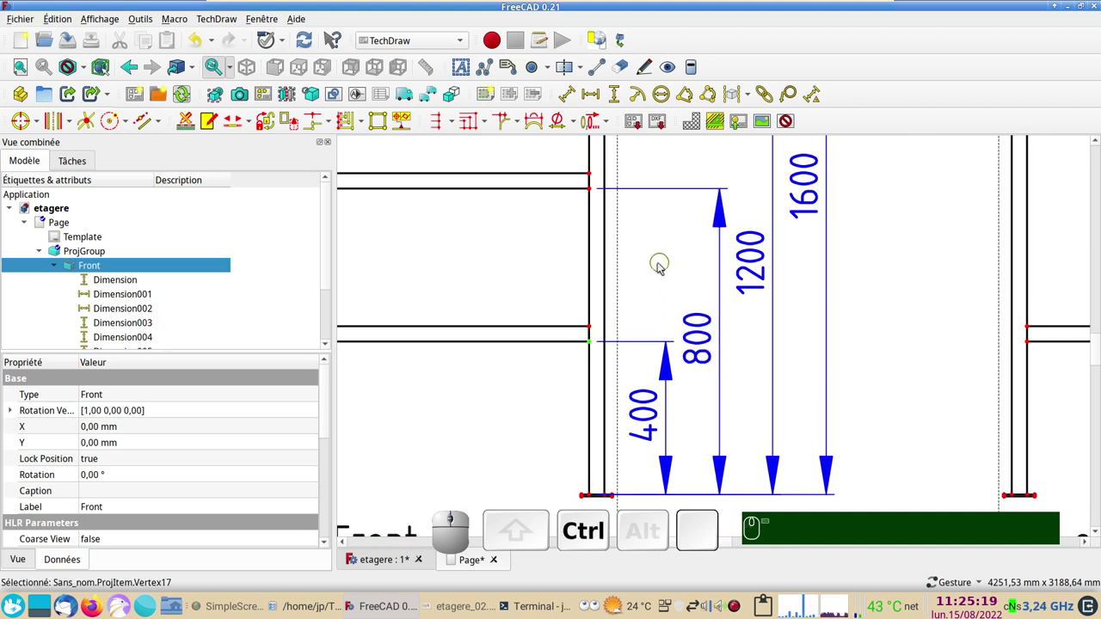
drag(657, 223, 663, 355)
click(634, 334)
click(630, 180)
drag(703, 215, 650, 233)
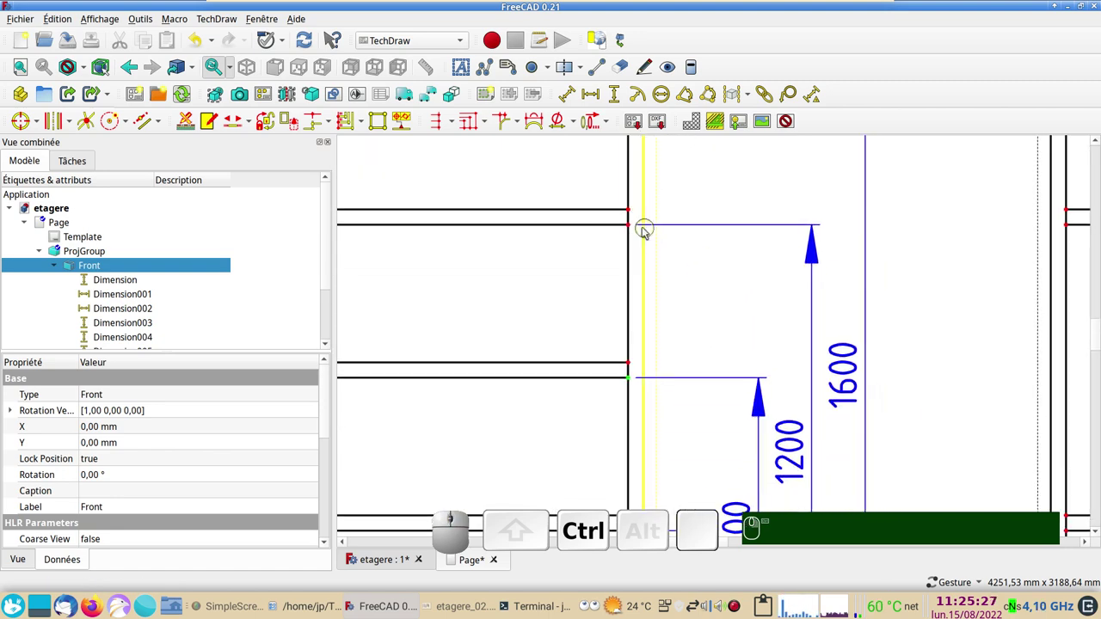
click(634, 229)
Add the upper corners and frame top, then create the chained 400/400/400/360 vertical dimensions.
drag(694, 199, 665, 289)
click(629, 290)
right_click(717, 216)
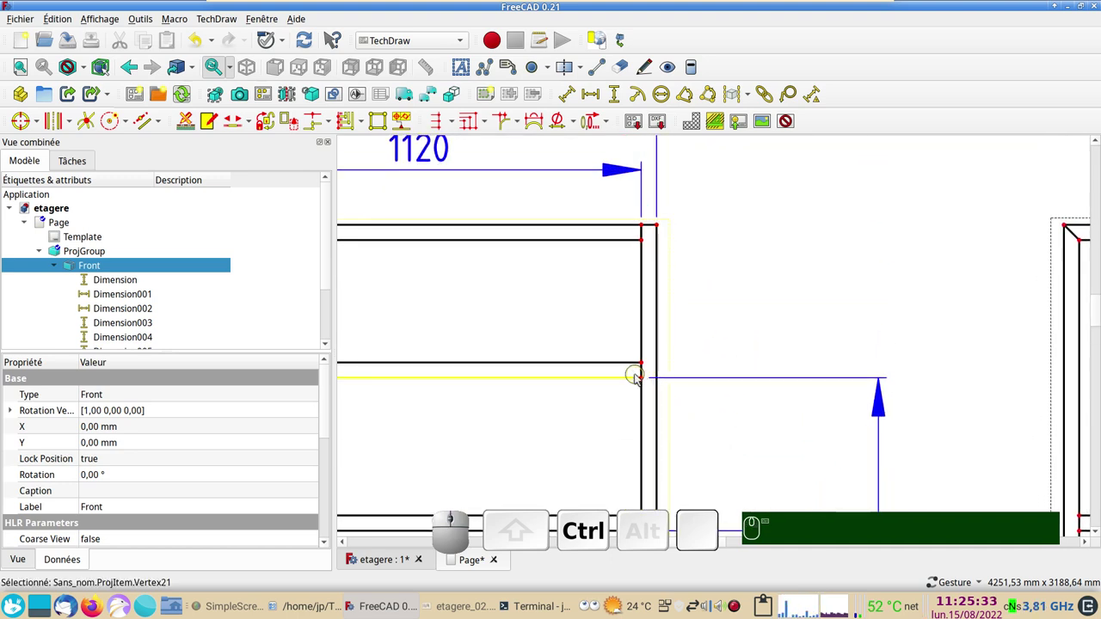
click(647, 382)
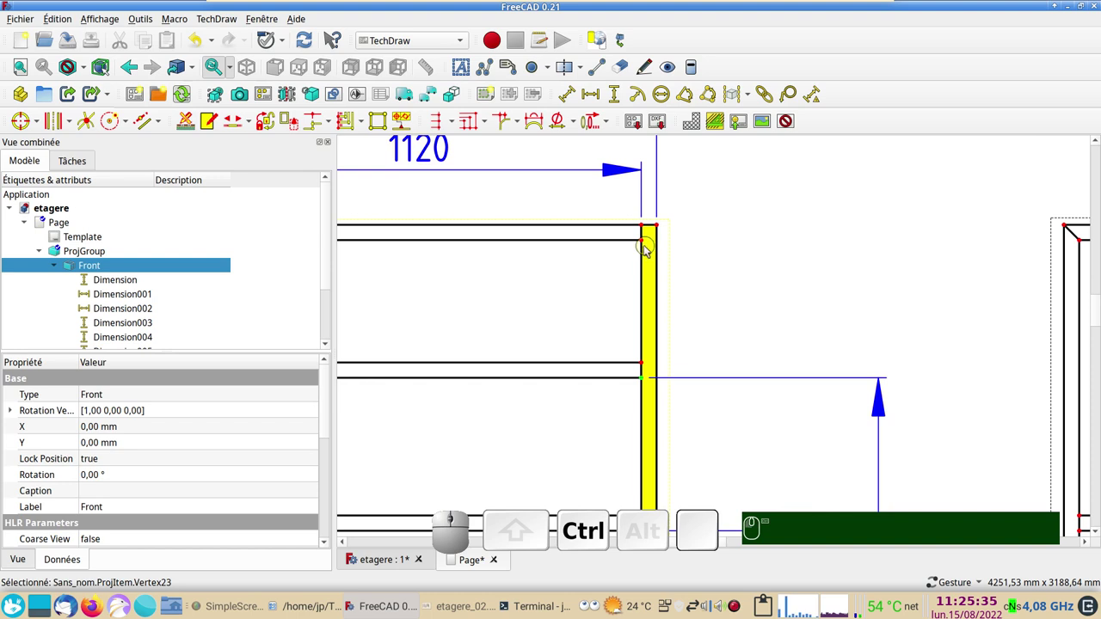
click(645, 243)
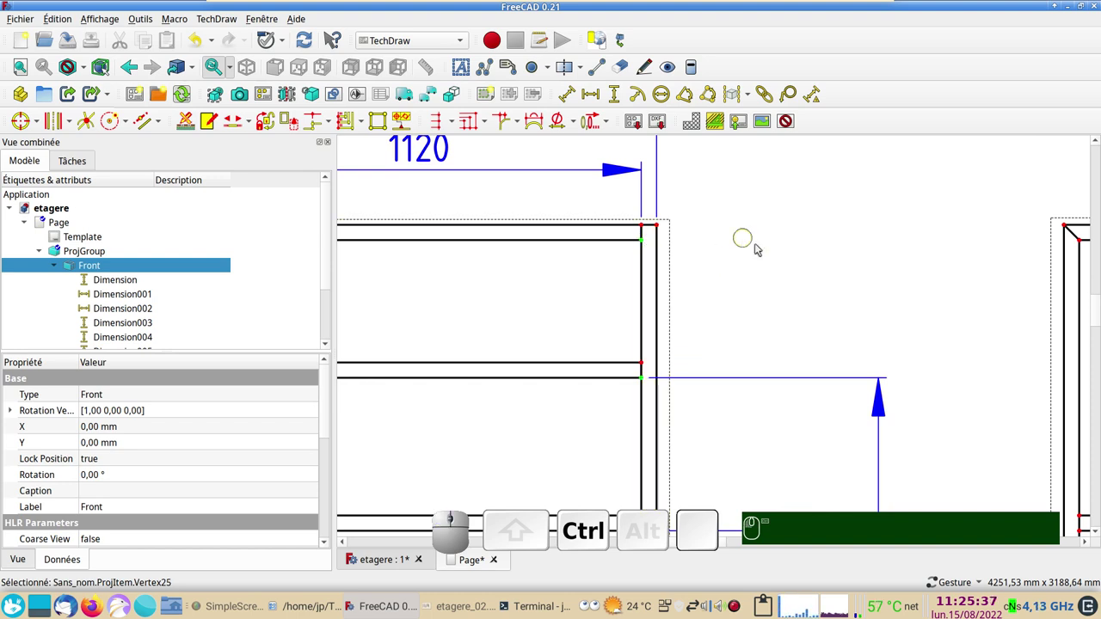
click(439, 124)
scroll(down, 3)
Select the four chained dimensions Dimension007 to Dimension010 together in the tree.
drag(793, 351, 755, 317)
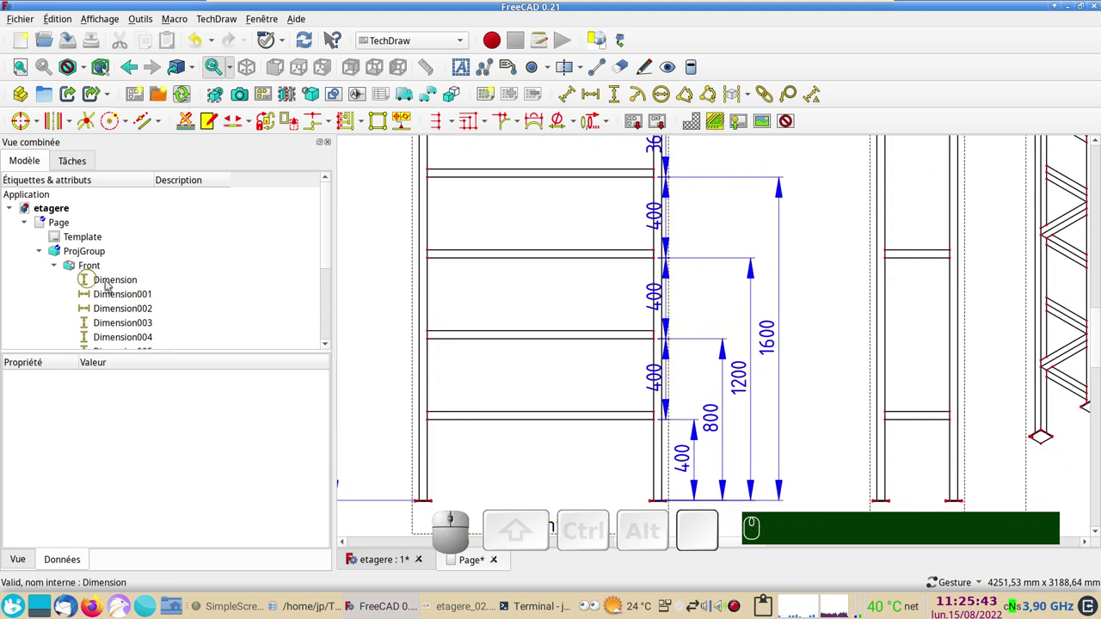
drag(815, 276, 713, 231)
click(685, 216)
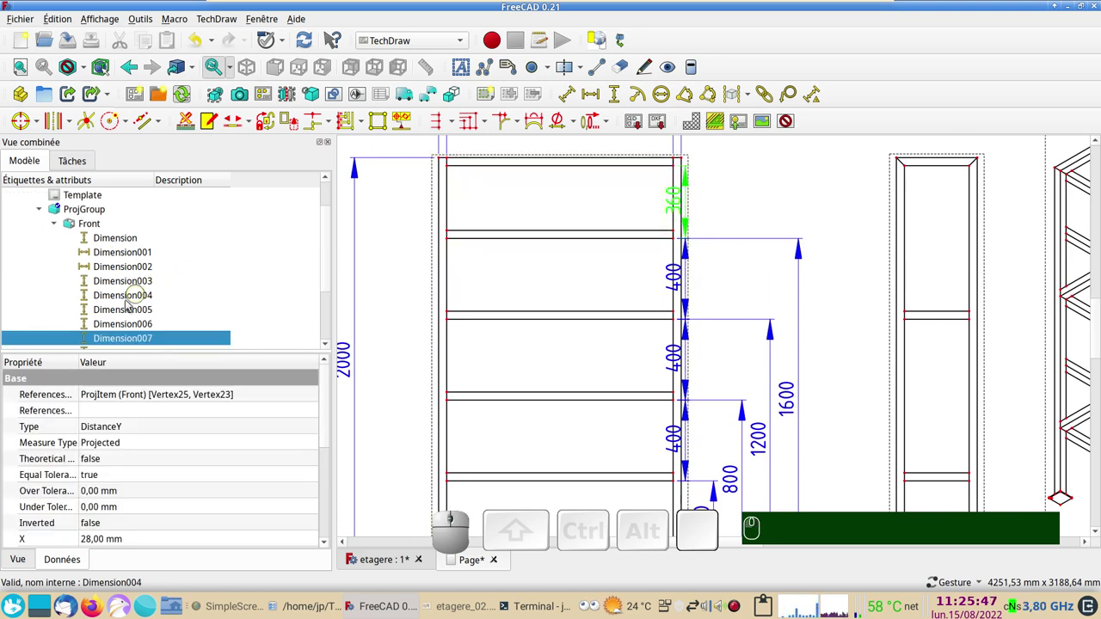
scroll(down, 3)
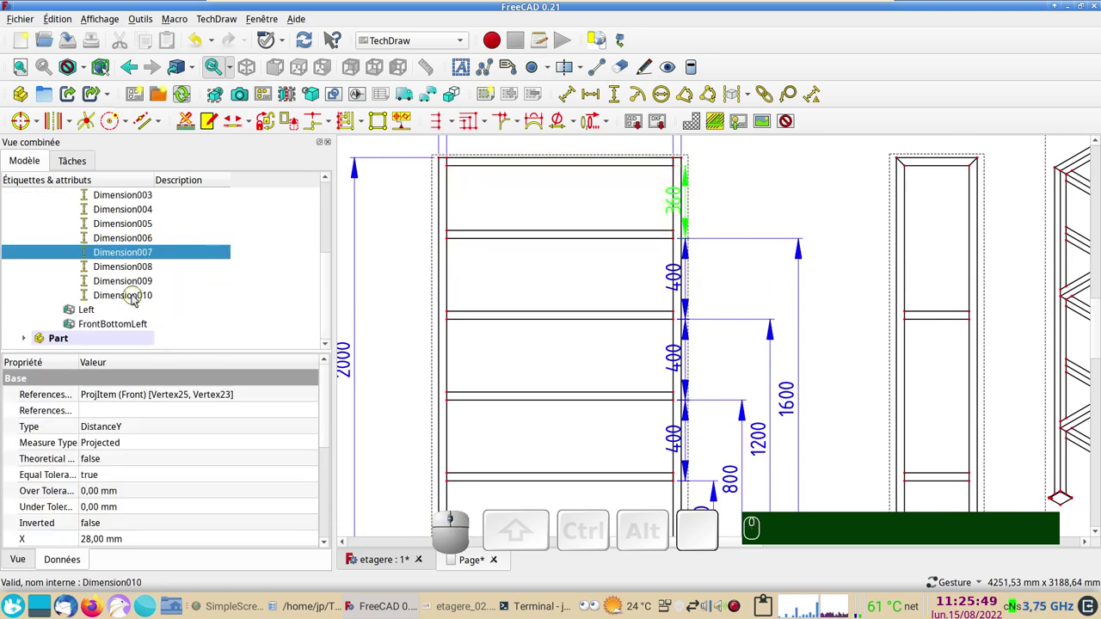
click(137, 298)
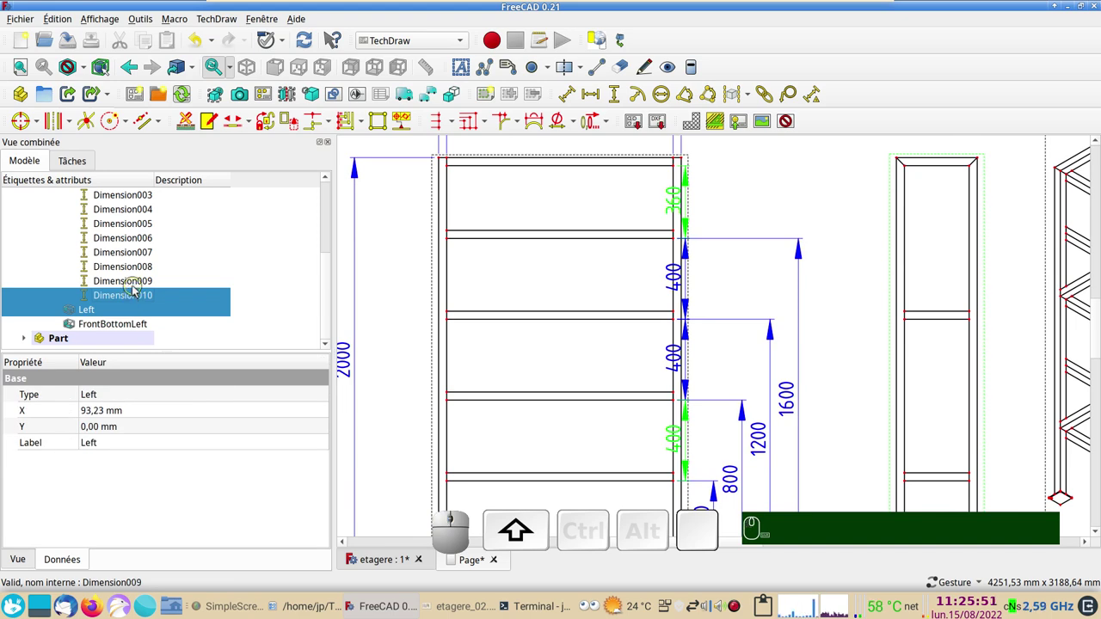
click(745, 227)
click(679, 213)
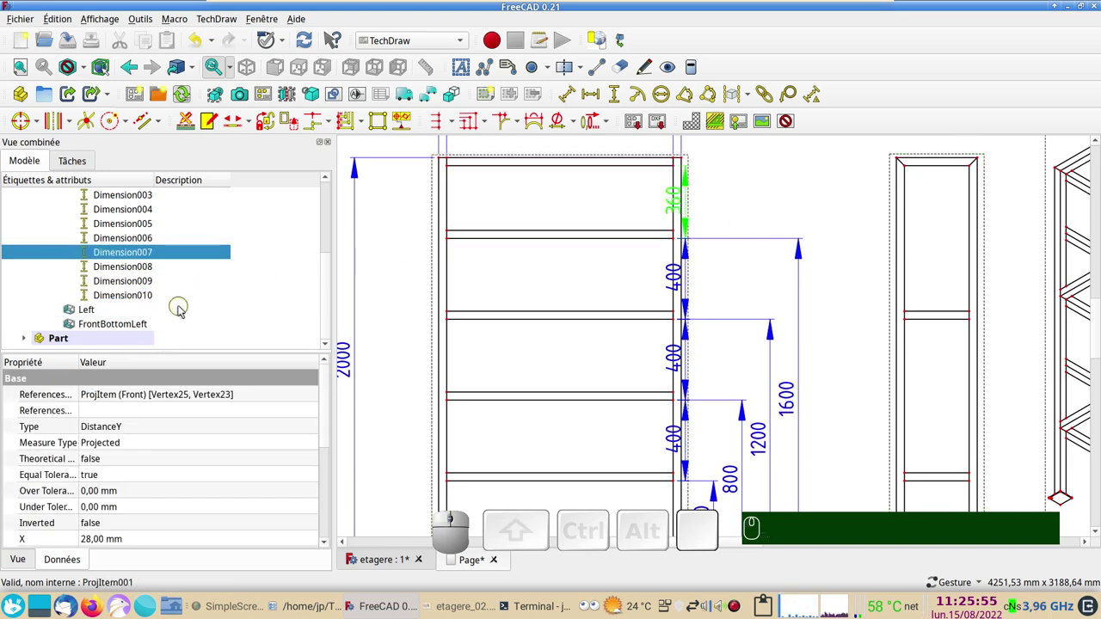
click(104, 292)
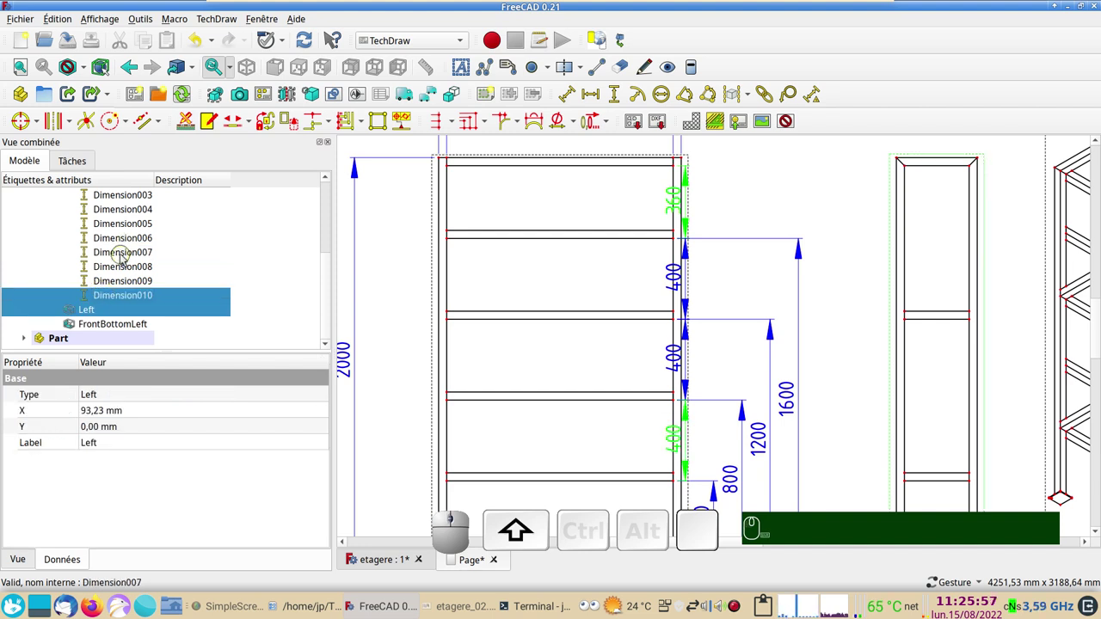
click(116, 282)
click(124, 271)
click(129, 255)
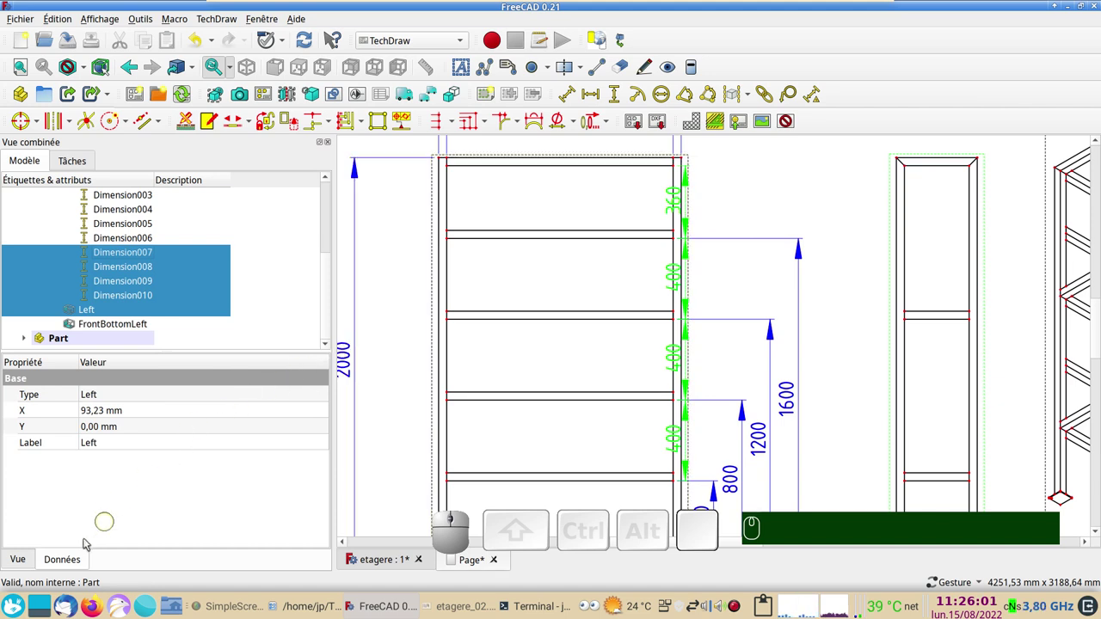
Edit their X property in the Data tab down toward 17.23 mm so they sit against the right post.
click(75, 570)
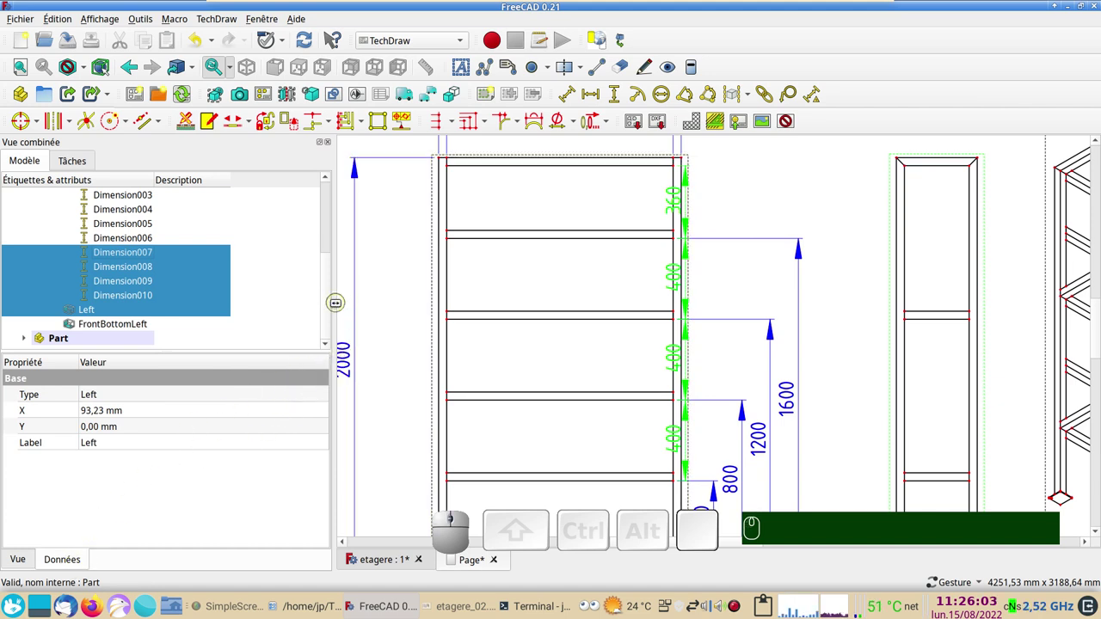
click(73, 164)
click(25, 162)
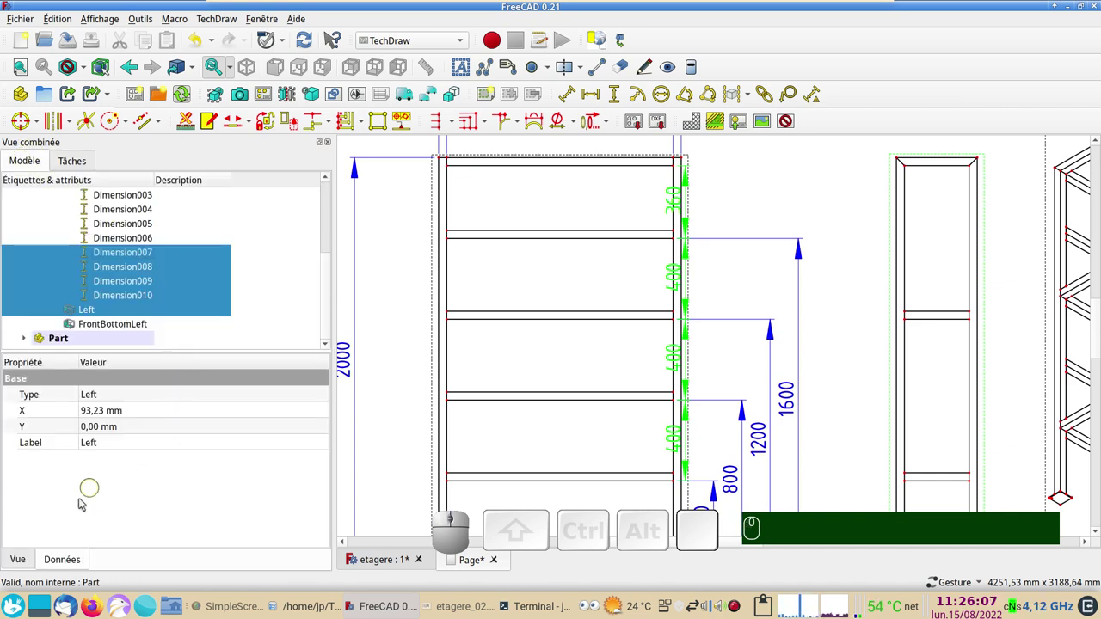
click(15, 568)
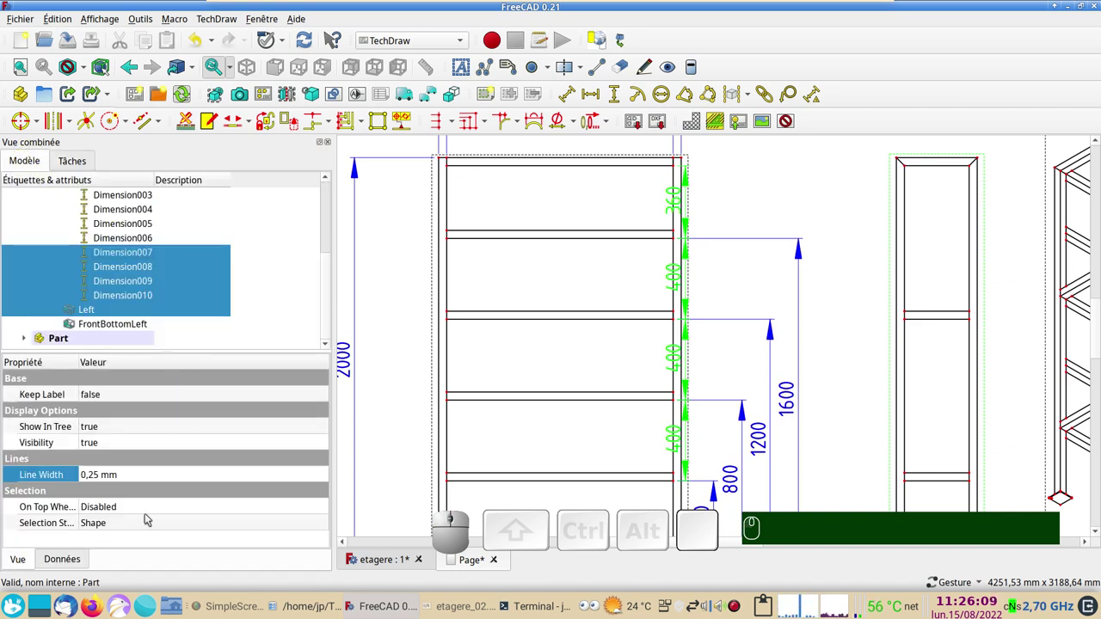
scroll(up, 3)
scroll(down, 3)
click(66, 560)
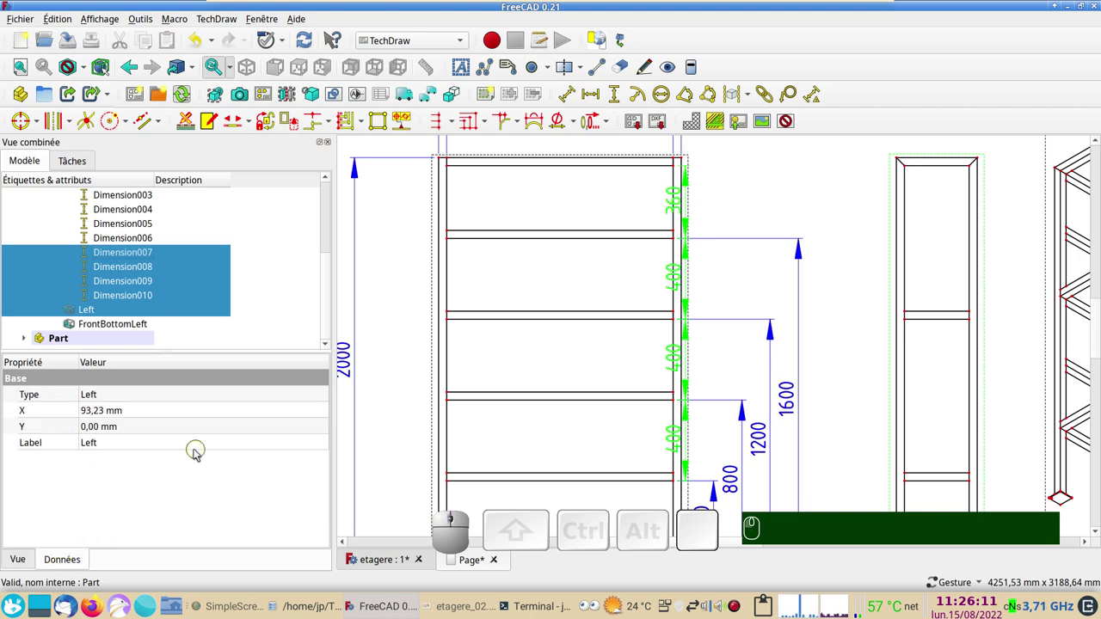
scroll(down, 3)
click(148, 415)
scroll(down, 3)
scroll(up, 3)
scroll(up, 3)
scroll(up, 3)
scroll(down, 3)
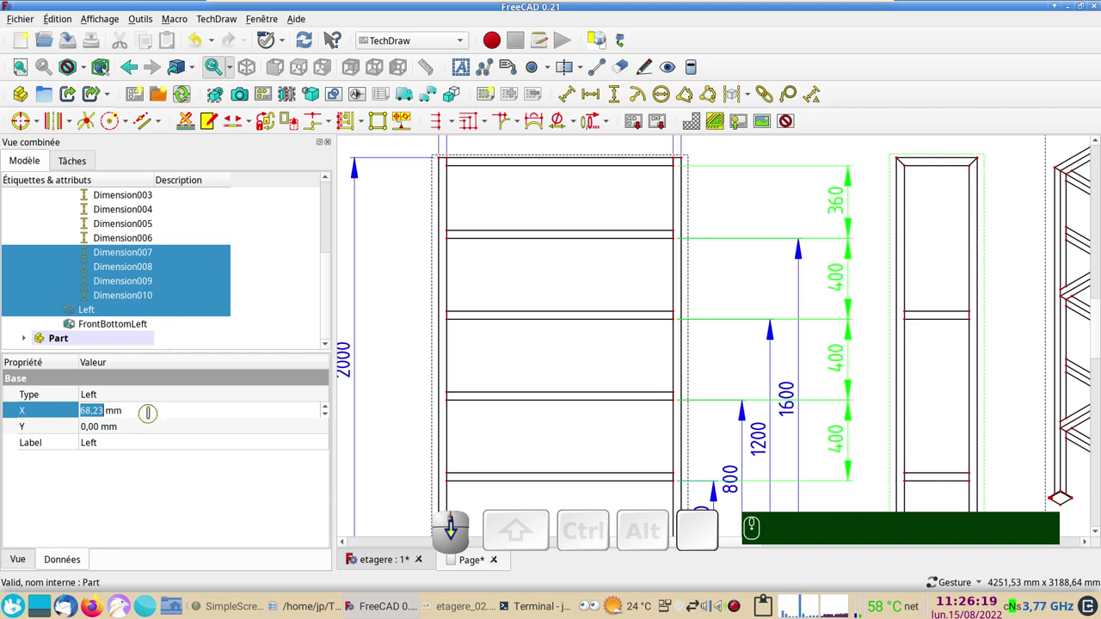
scroll(down, 3)
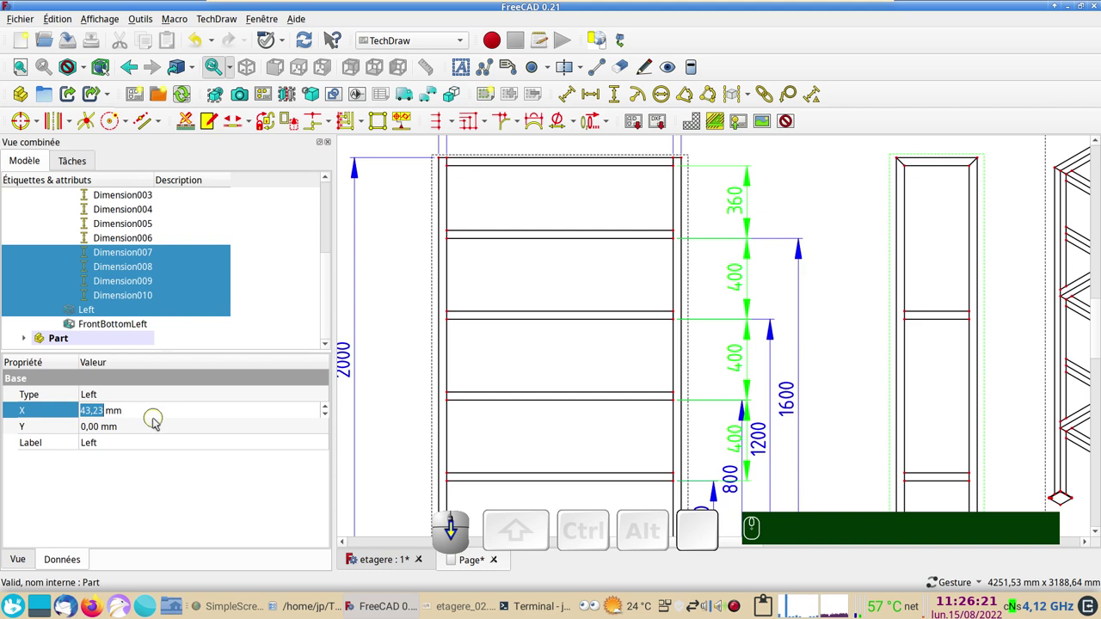
scroll(down, 3)
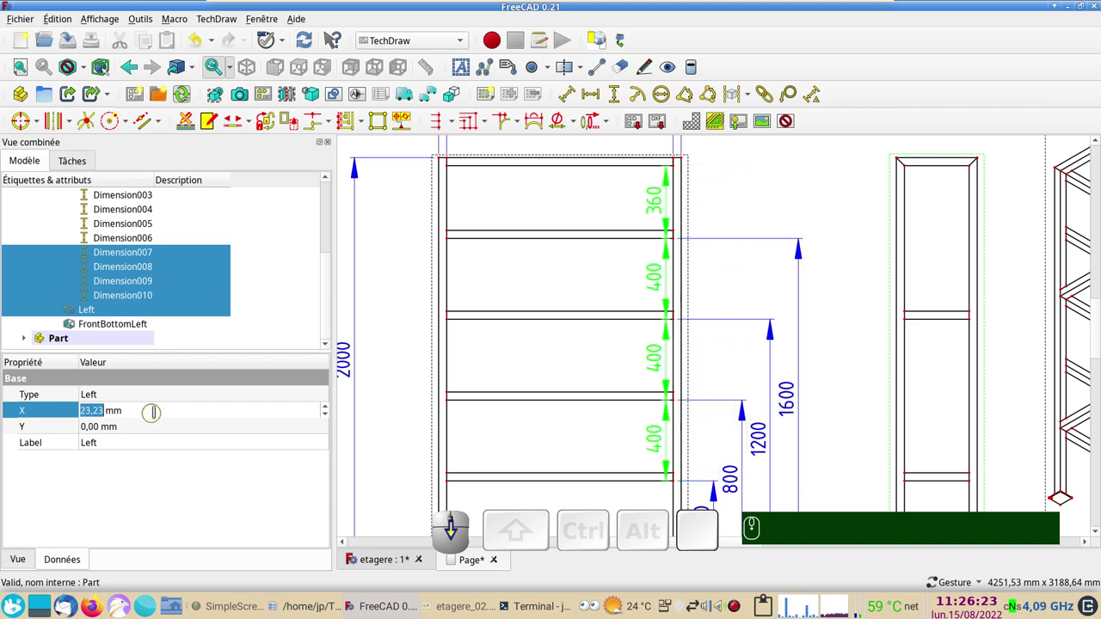
Clear the selection, check the bottom chained dimension's position, and bring the left view into sight.
click(407, 377)
scroll(down, 3)
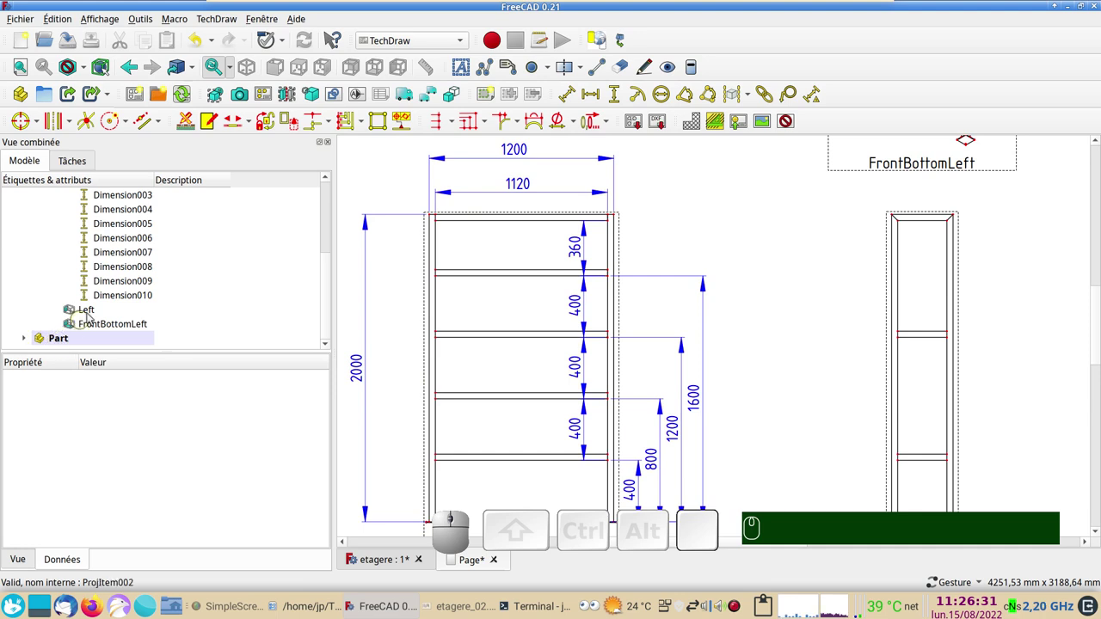
click(120, 297)
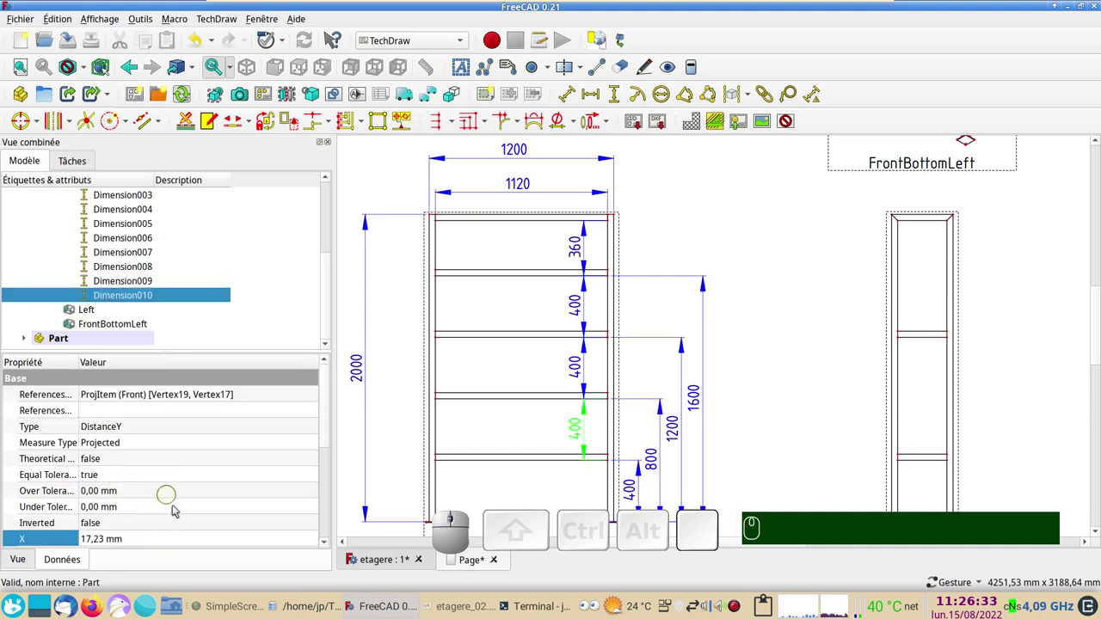
click(777, 406)
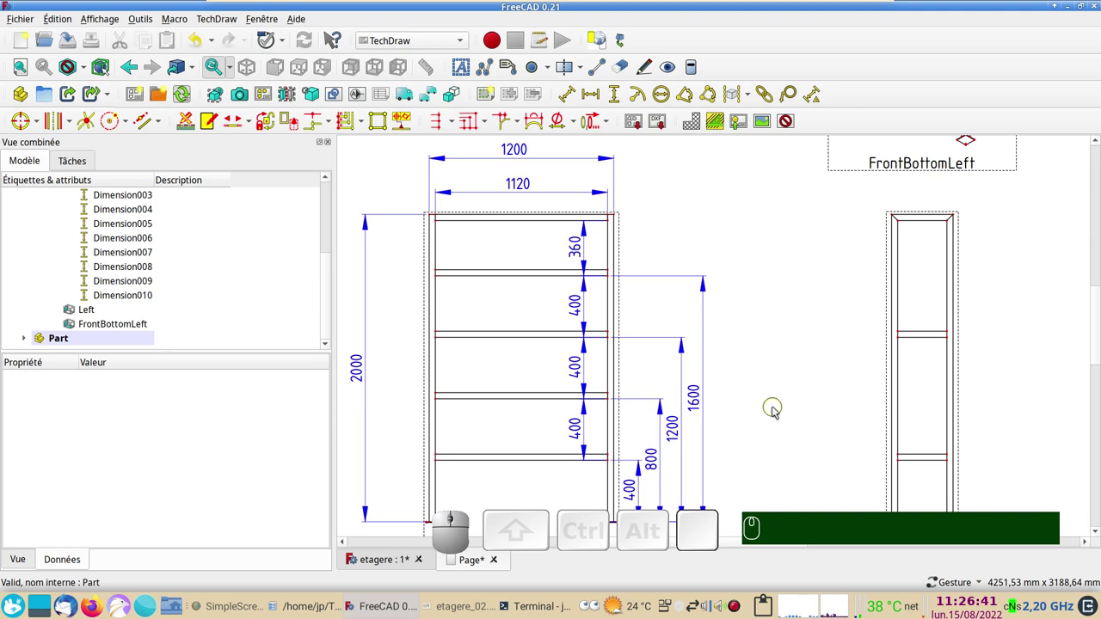
scroll(down, 3)
drag(771, 344, 671, 320)
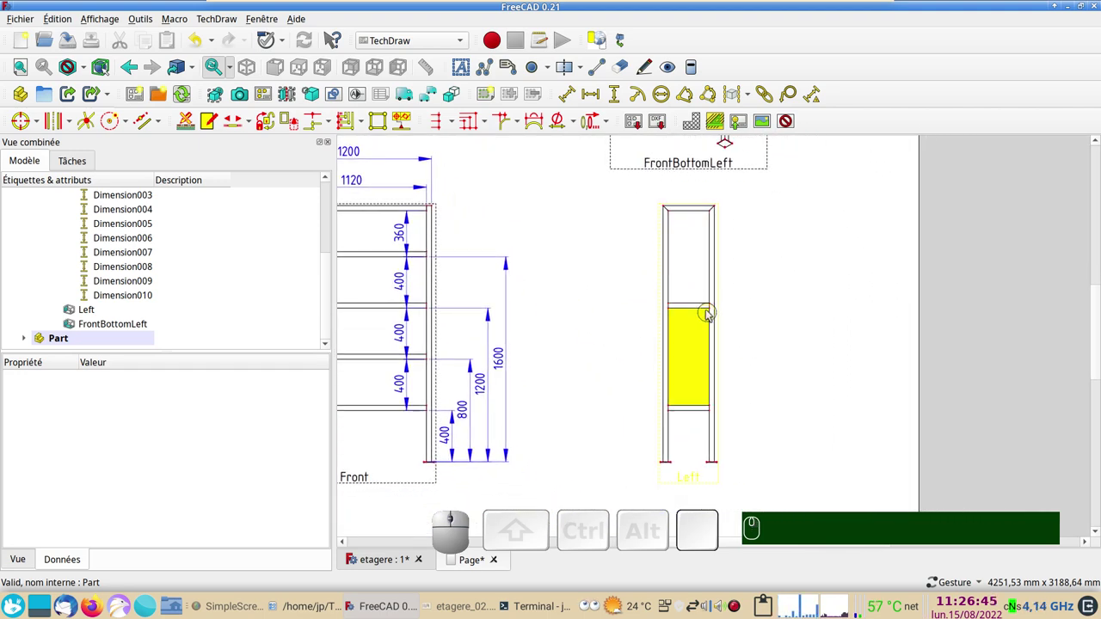
Drag the Left and FrontBottomLeft views in beside the front view and fit the whole page.
drag(683, 170, 712, 498)
drag(691, 478, 751, 452)
drag(734, 430, 756, 411)
drag(760, 413, 680, 451)
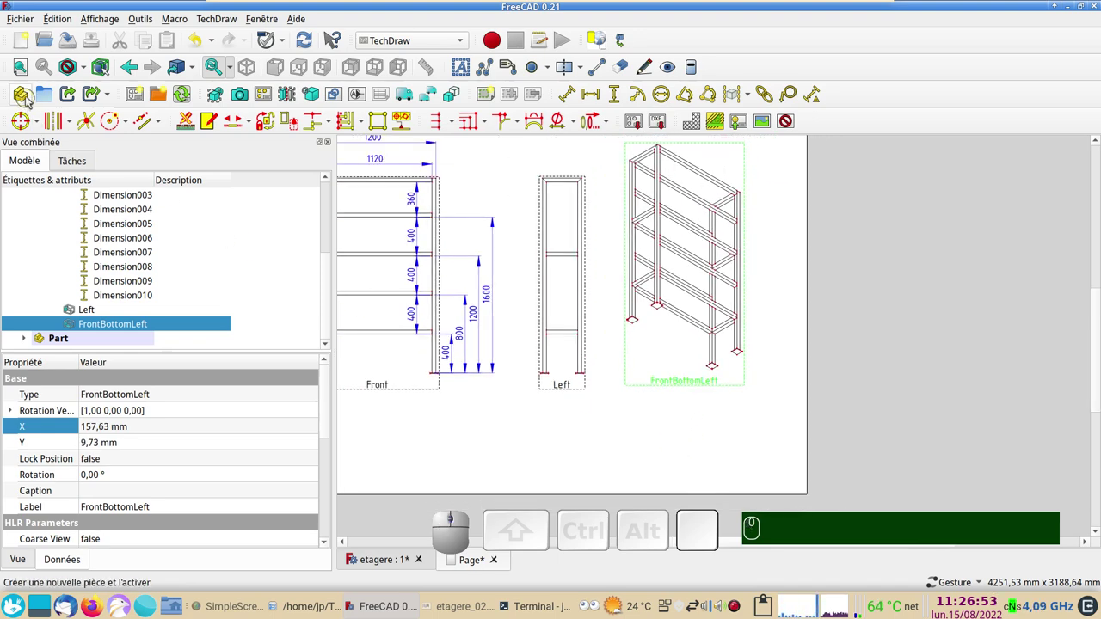
click(28, 76)
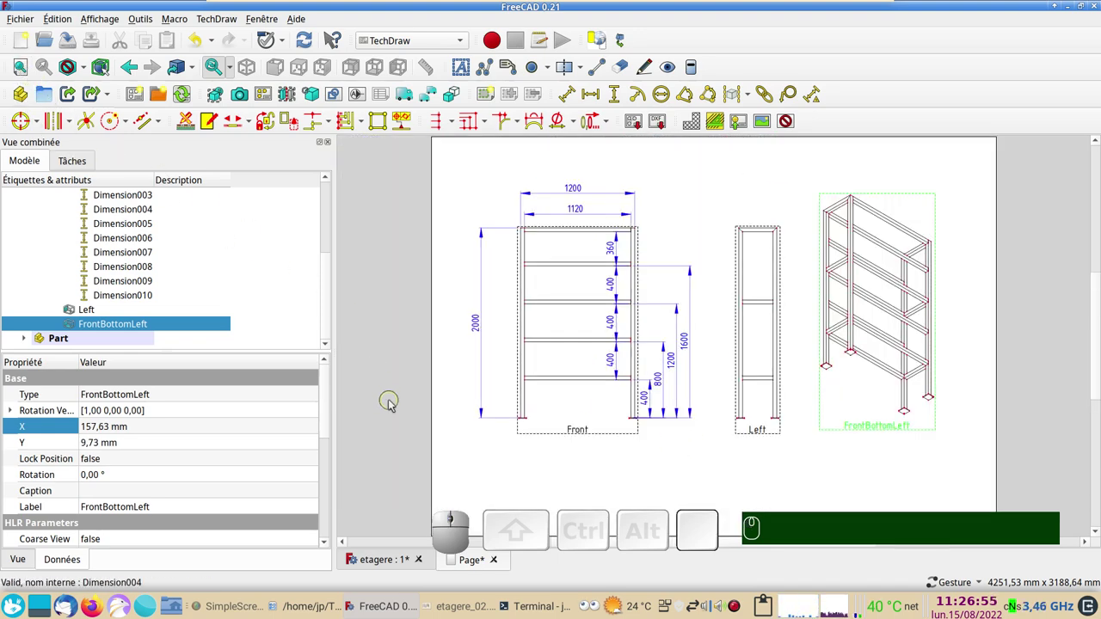